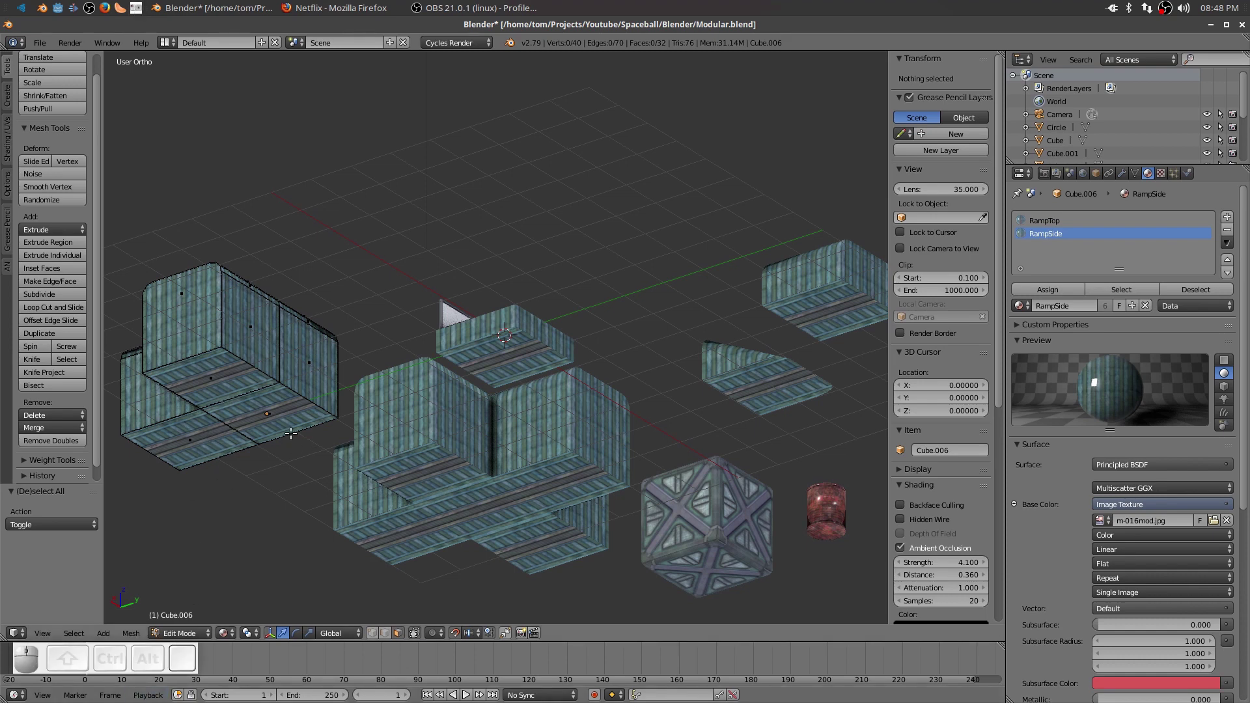
# Select the floor faces of the L-shaped wall piece and delete them as faces.
pyautogui.click(401, 638)
pyautogui.rightClick(215, 369)
pyautogui.rightClick(269, 413)
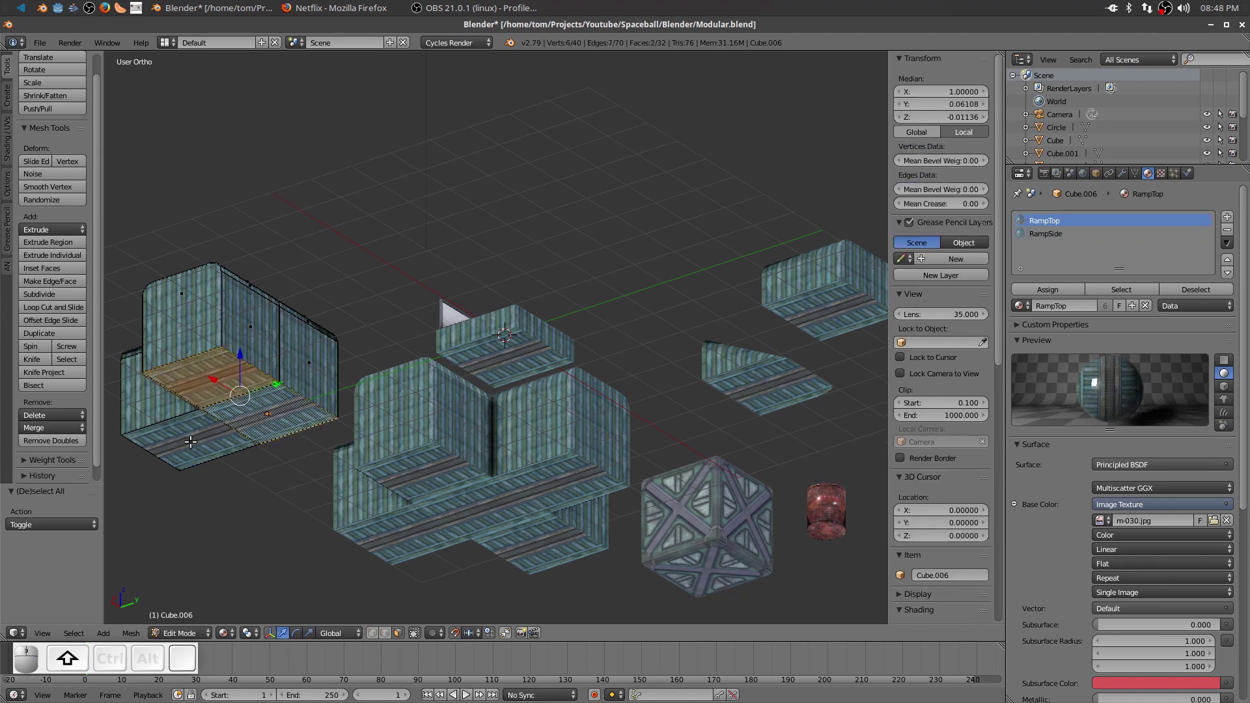
pyautogui.rightClick(185, 438)
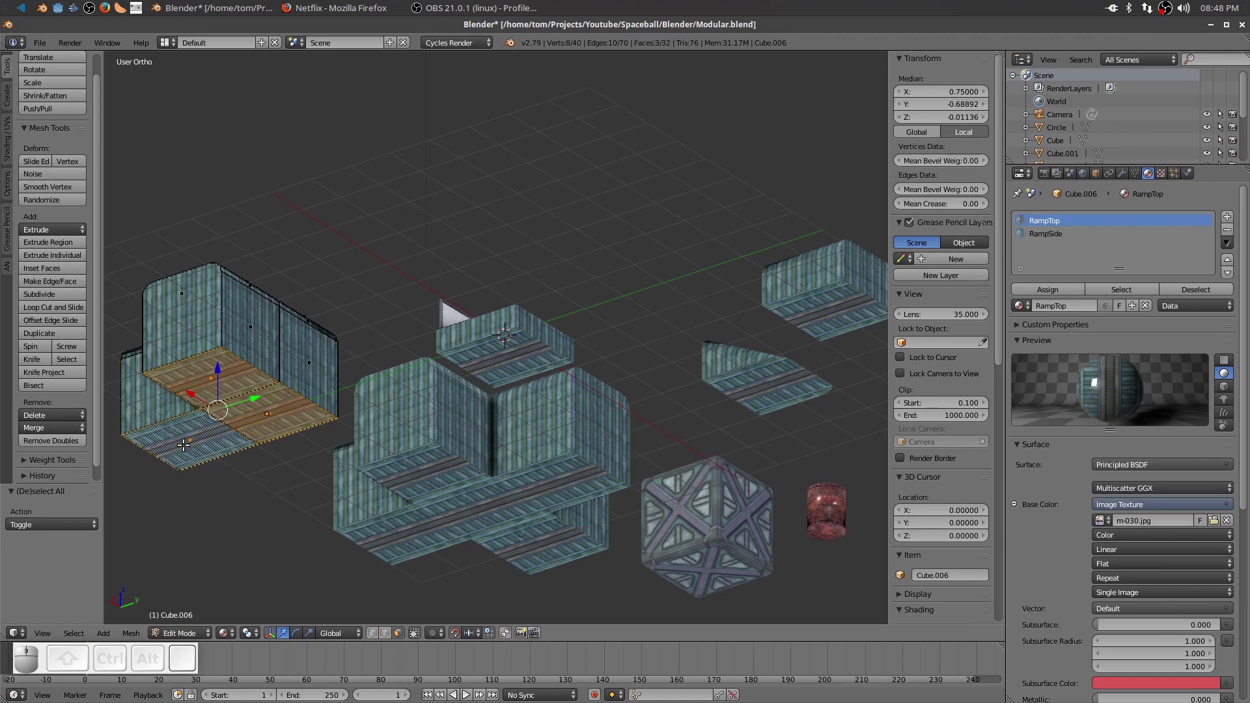
pyautogui.press('Delete')
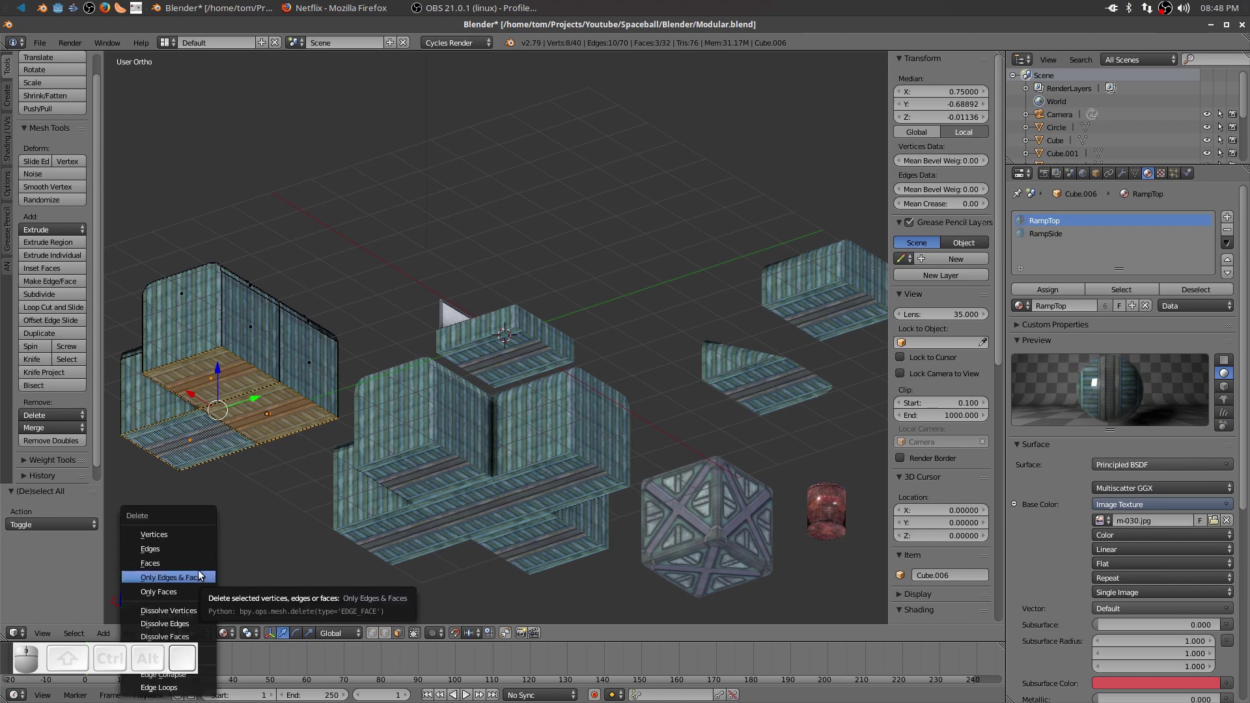
pyautogui.click(199, 567)
# Inspect the now open-bottomed wall piece and leave Edit Mode.
pyautogui.middleClick(270, 493)
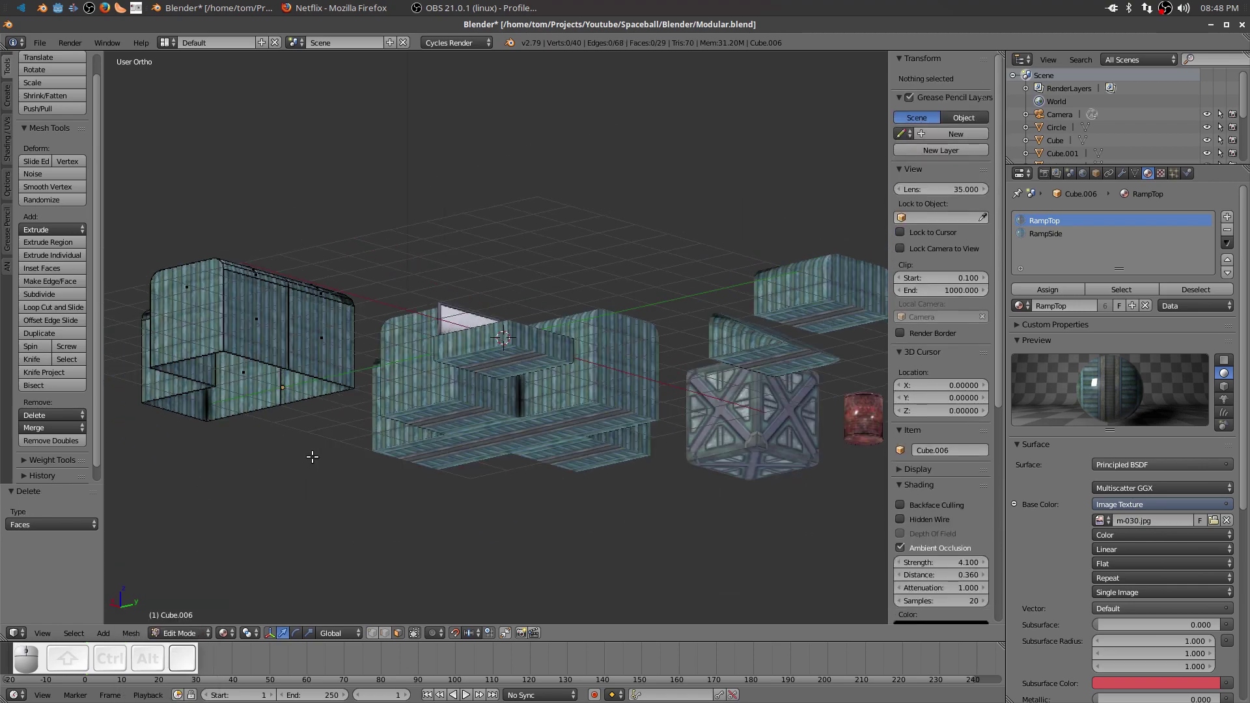
pyautogui.moveTo(266, 459); pyautogui.dragTo(248, 382)
pyautogui.middleClick(370, 549)
pyautogui.moveTo(457, 569); pyautogui.dragTo(403, 594)
pyautogui.press('Tab')
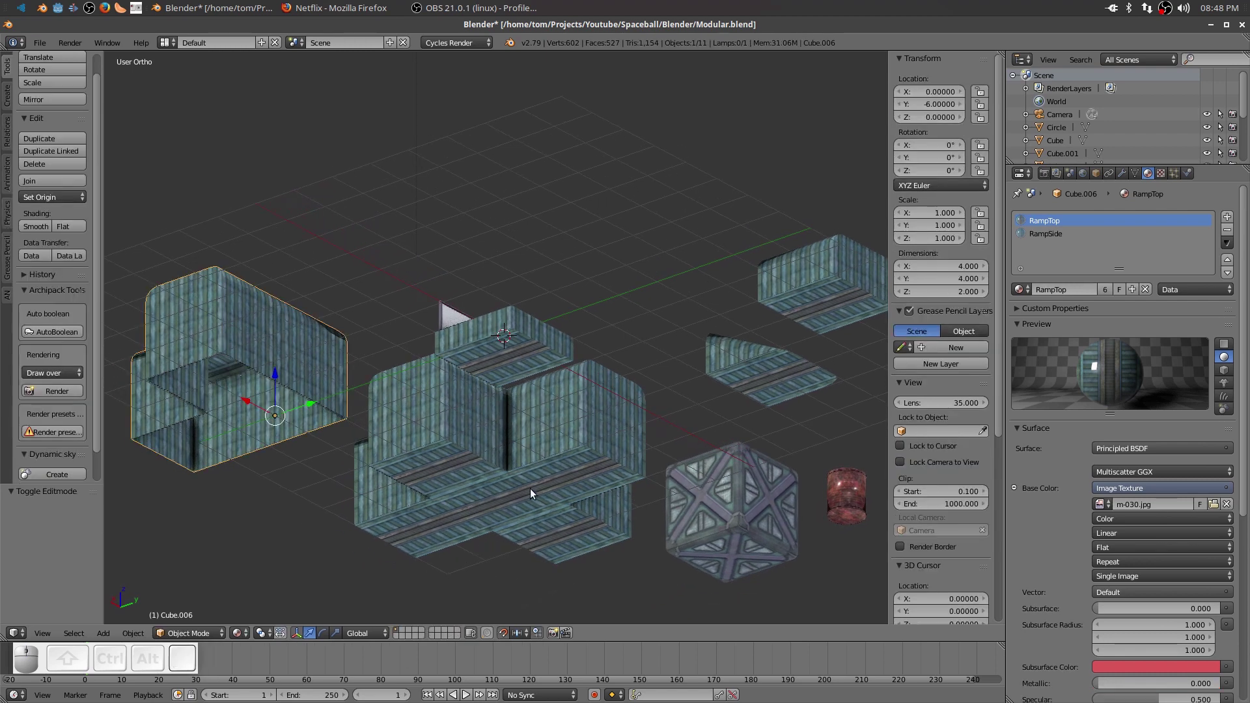
# Enter Edit Mode on the central cross-shaped piece and select its five floor faces.
pyautogui.rightClick(569, 450)
pyautogui.press('Tab')
pyautogui.press('a')
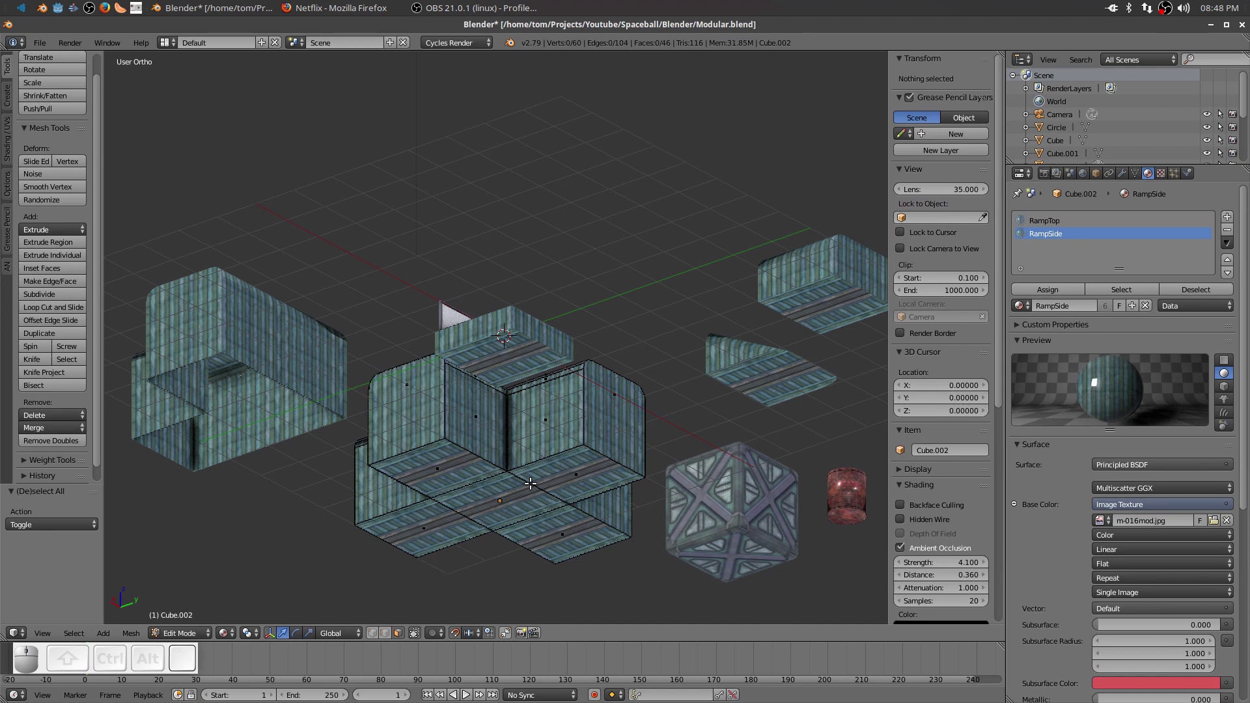
pyautogui.rightClick(580, 468)
pyautogui.rightClick(519, 495)
pyautogui.rightClick(452, 464)
pyautogui.rightClick(422, 533)
pyautogui.rightClick(563, 540)
# Delete the selected floor faces and check the cross piece's open bottom.
pyautogui.press('Delete')
pyautogui.click(565, 550)
pyautogui.moveTo(584, 523); pyautogui.dragTo(561, 406)
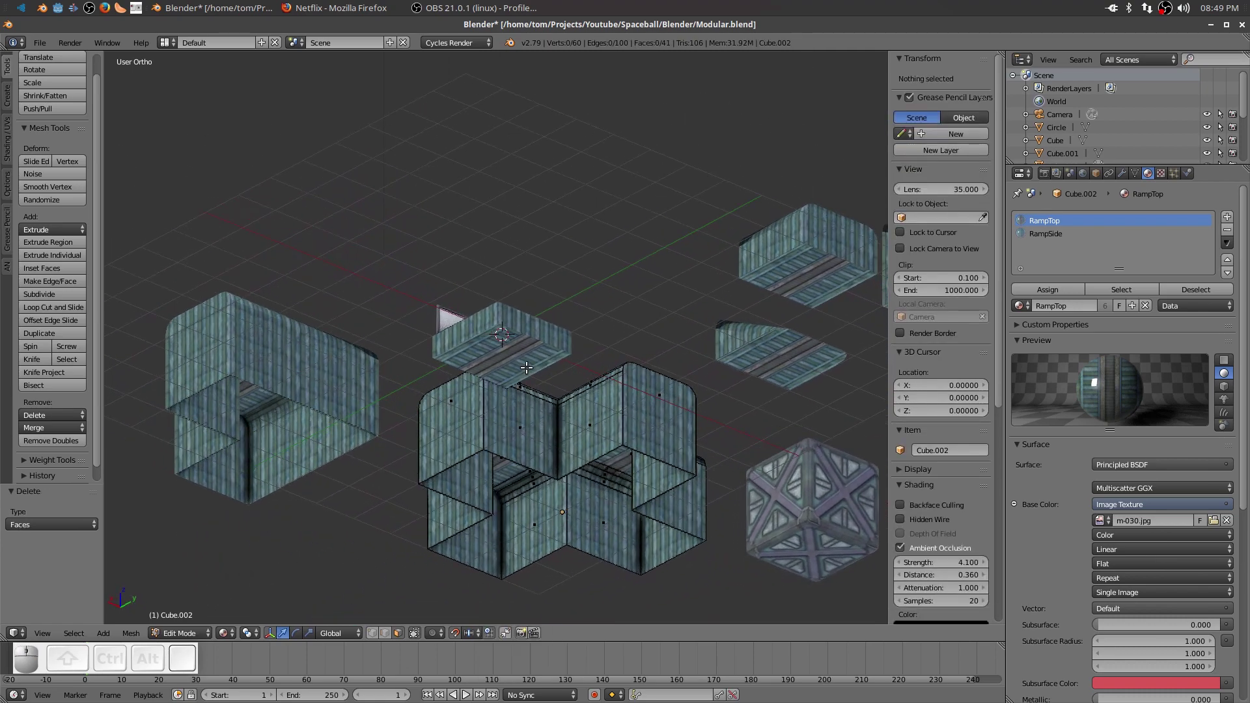
pyautogui.middleClick(526, 358)
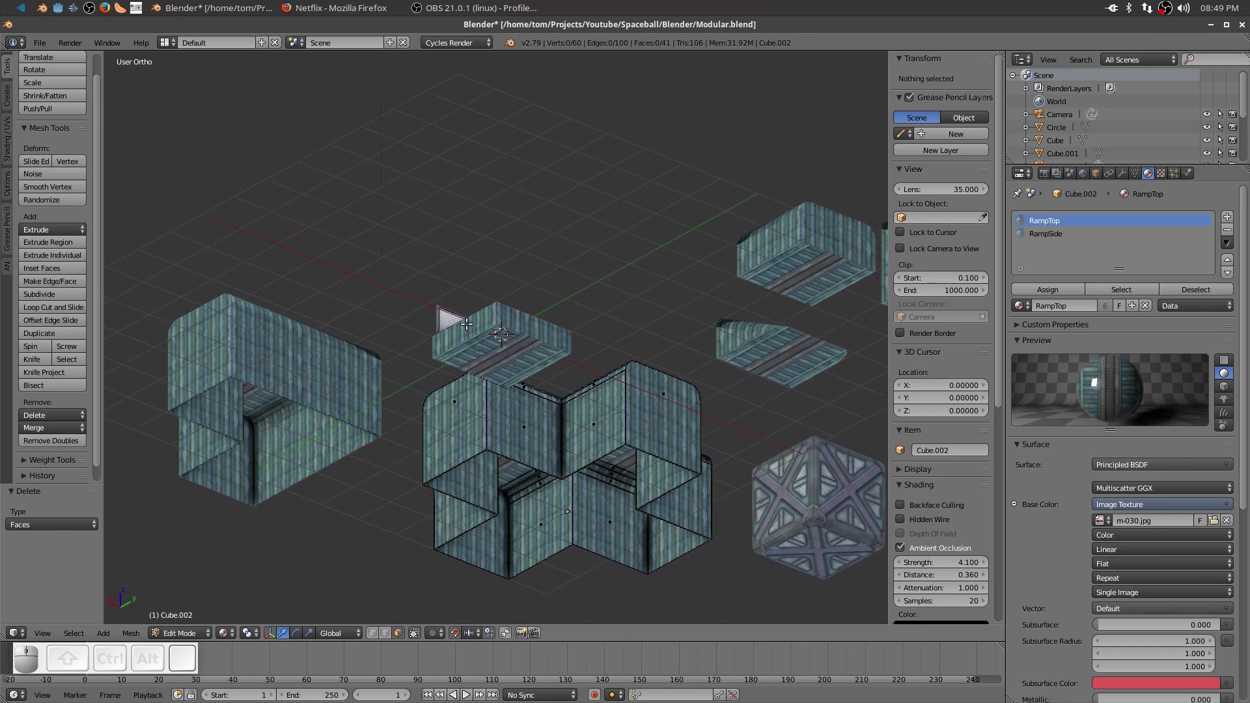
pyautogui.moveTo(714, 449); pyautogui.dragTo(756, 477)
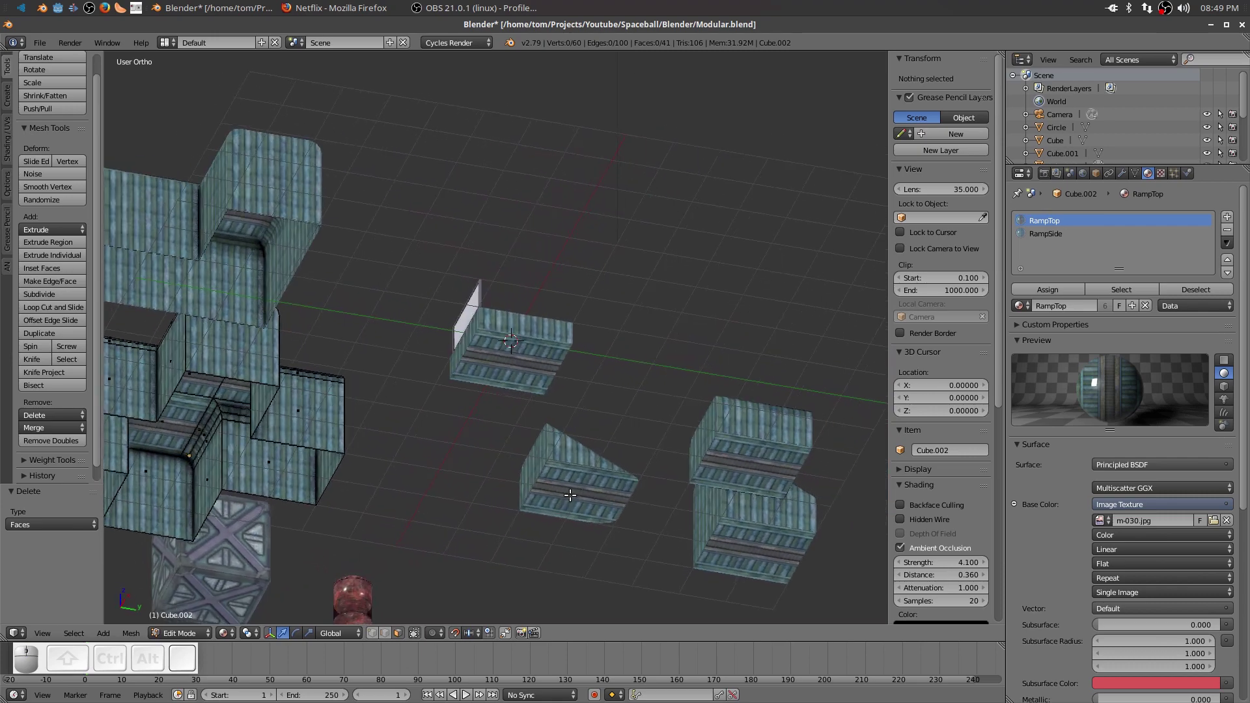
# Delete the floor faces of the ramp wedge piece and exit its Edit Mode.
pyautogui.press('Tab')
pyautogui.click(571, 500)
pyautogui.rightClick(571, 500)
pyautogui.press('Tab')
pyautogui.press('a')
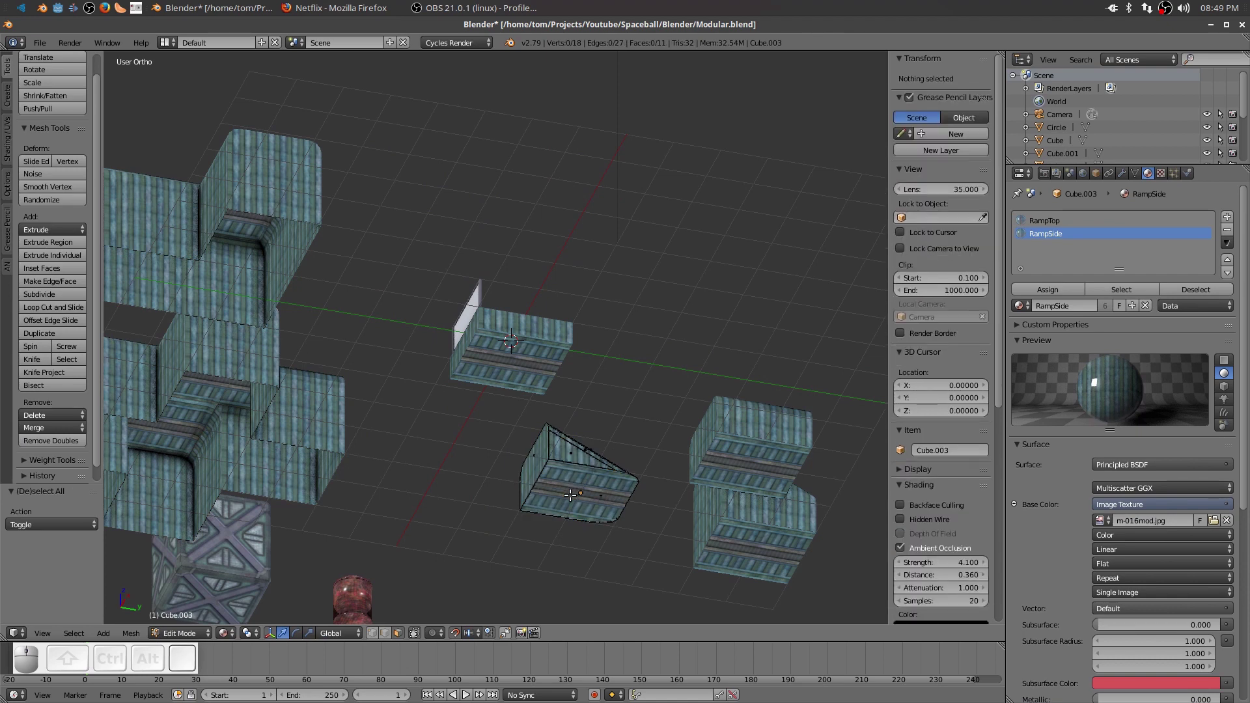
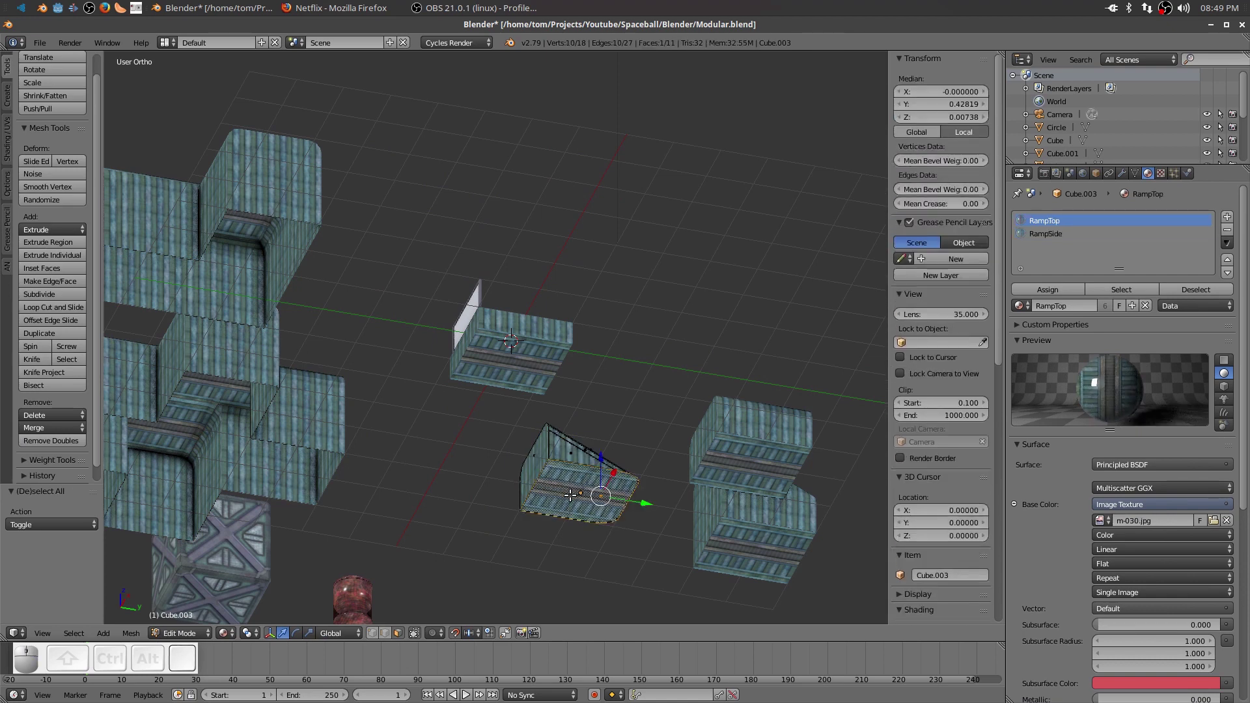
pyautogui.press('Delete')
pyautogui.click(572, 500)
pyautogui.press('Tab')
# Delete the floor faces of the upper small box piece and exit Edit Mode.
pyautogui.rightClick(782, 449)
pyautogui.press('Tab')
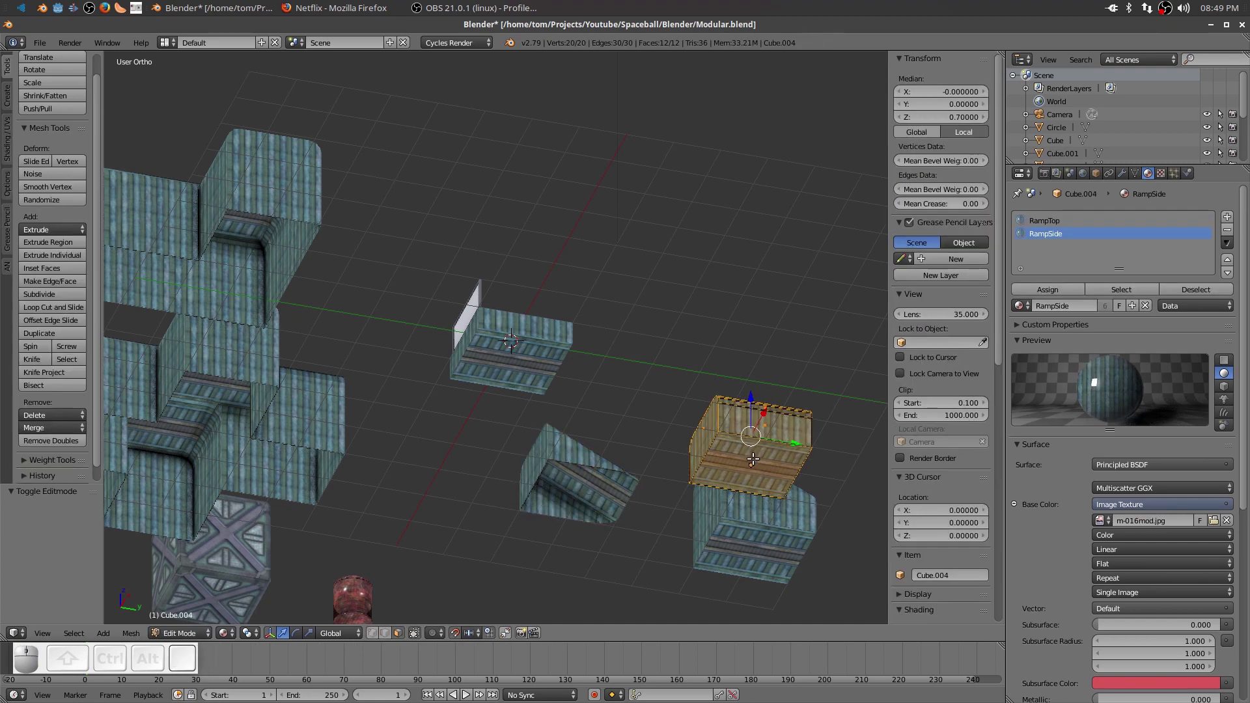
pyautogui.press('a')
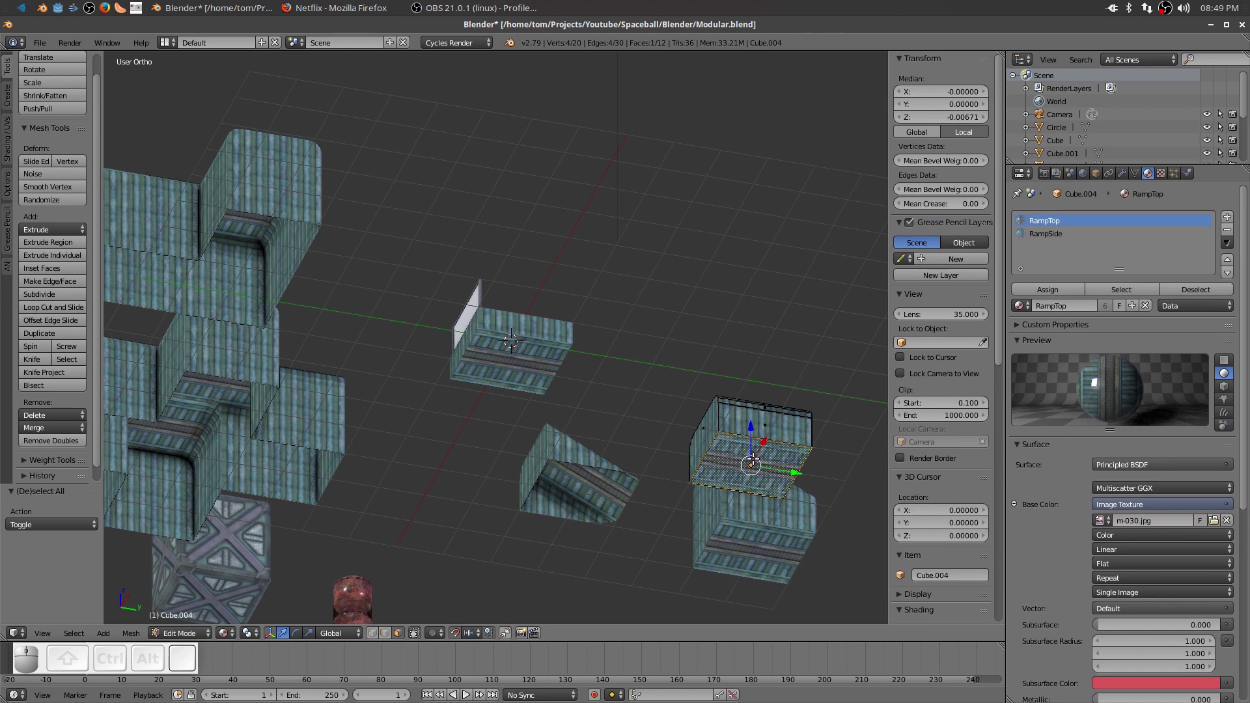
pyautogui.press('Delete')
pyautogui.click(756, 462)
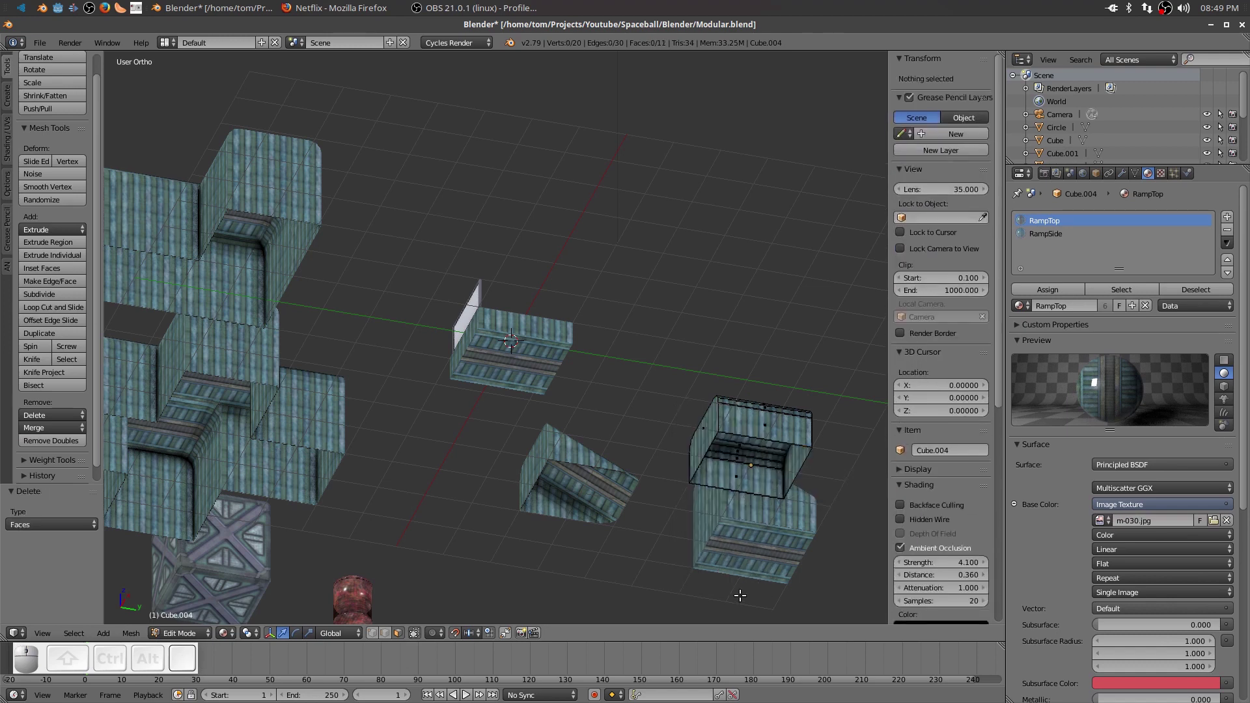
pyautogui.press('Tab')
# Start removing the lower box piece's floor faces and inspect it.
pyautogui.moveTo(760, 550); pyautogui.dragTo(761, 550)
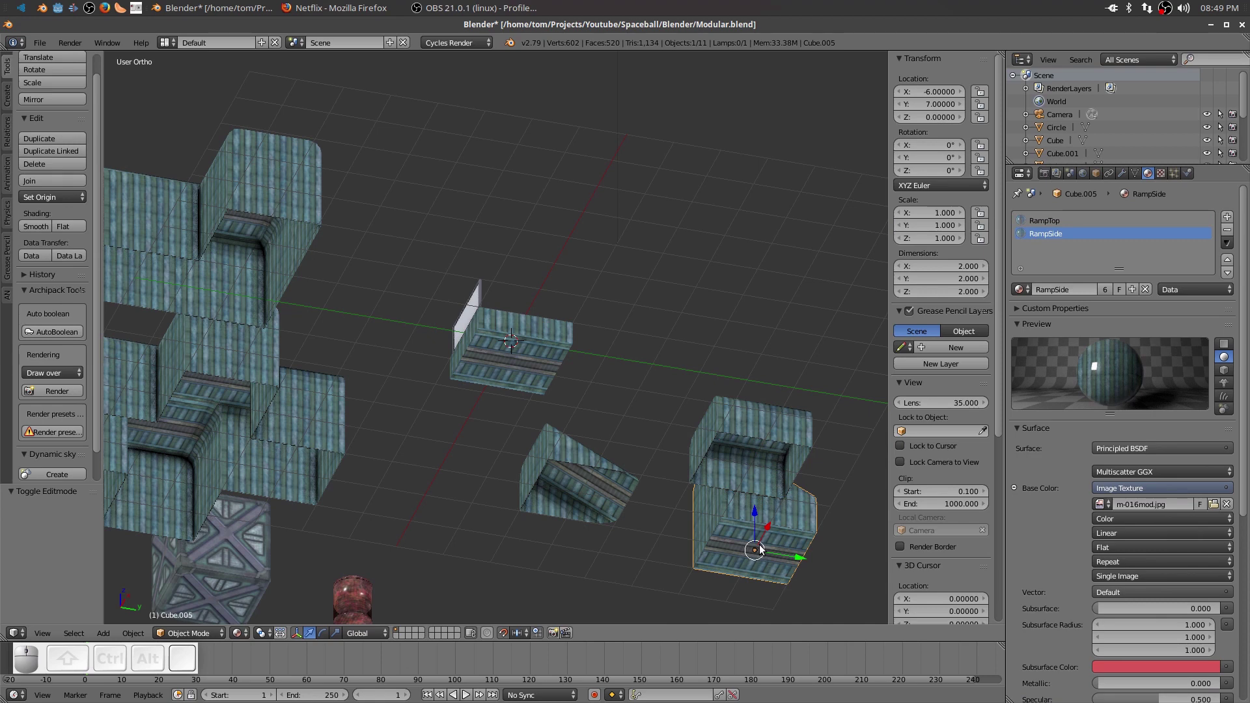
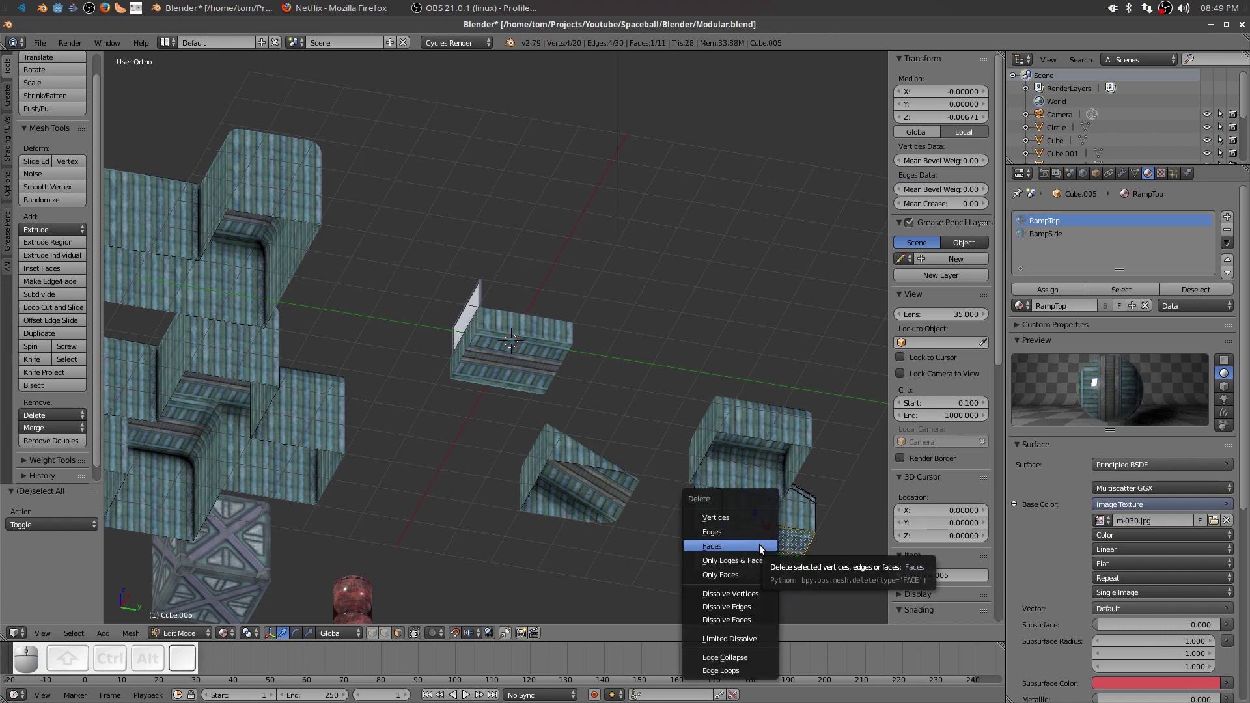
pyautogui.click(762, 548)
pyautogui.moveTo(823, 564); pyautogui.dragTo(821, 568)
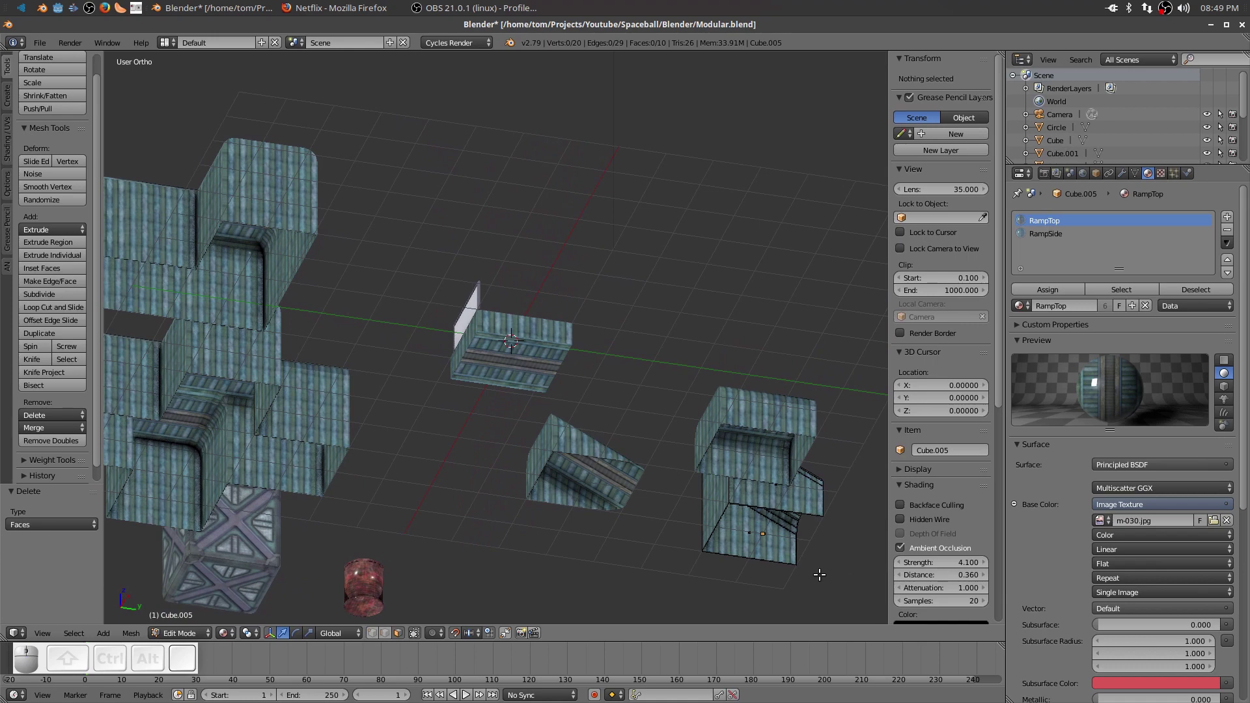
# Undo, then delete the lower box piece's floor faces properly.
pyautogui.press('ctrl+z')
pyautogui.scroll(-3)
pyautogui.moveTo(824, 549); pyautogui.dragTo(478, 451)
pyautogui.press('Delete')
pyautogui.click(388, 169)
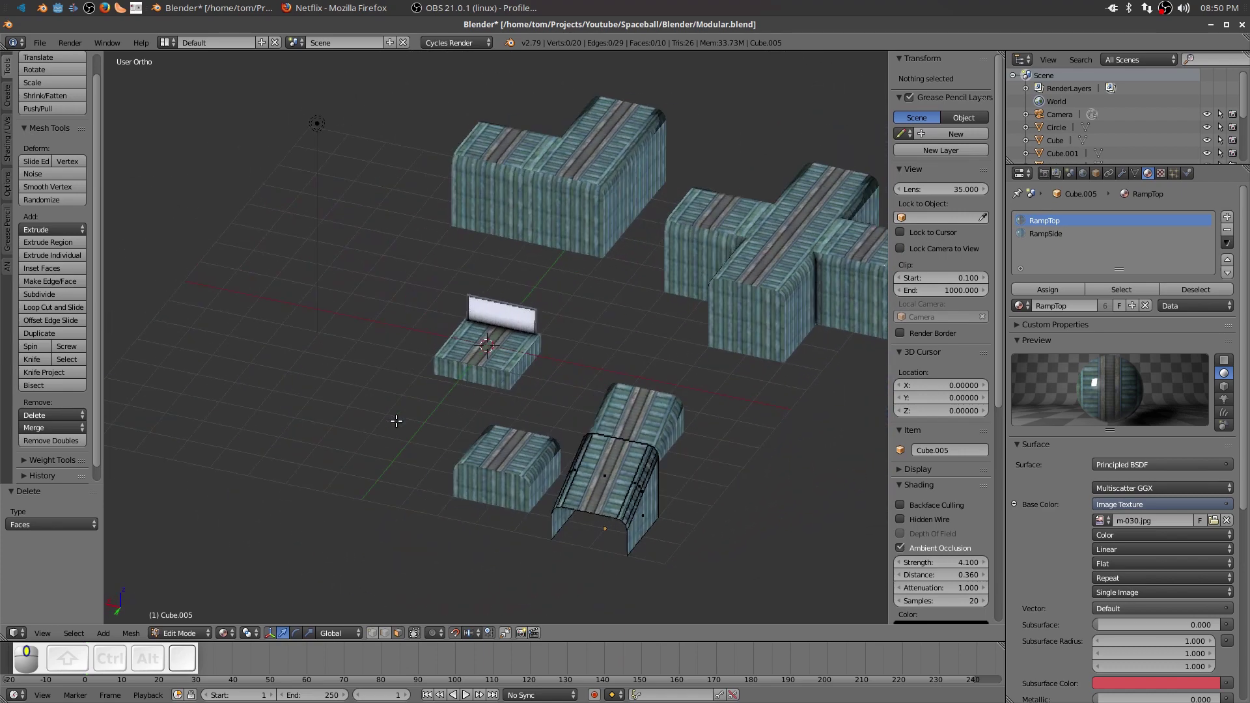
# Save the Blender file with the modular pieces.
pyautogui.middleClick(465, 299)
pyautogui.click(44, 48)
pyautogui.click(95, 148)
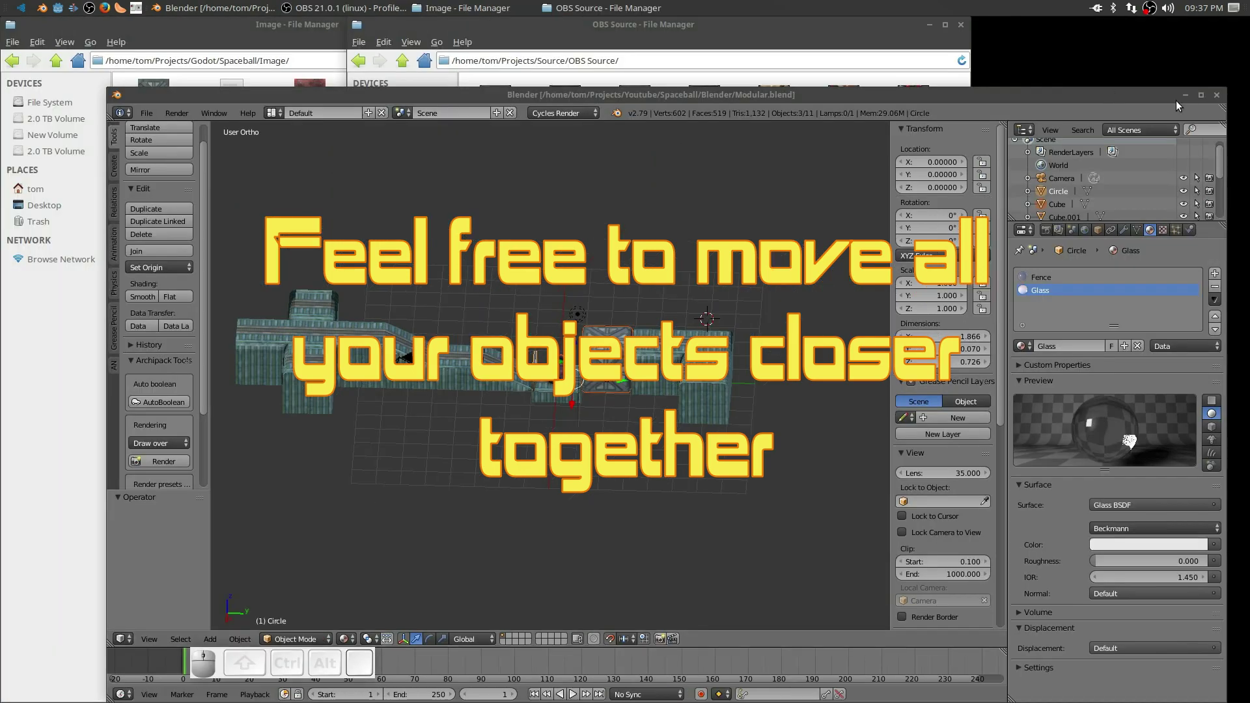
pyautogui.click(1204, 99)
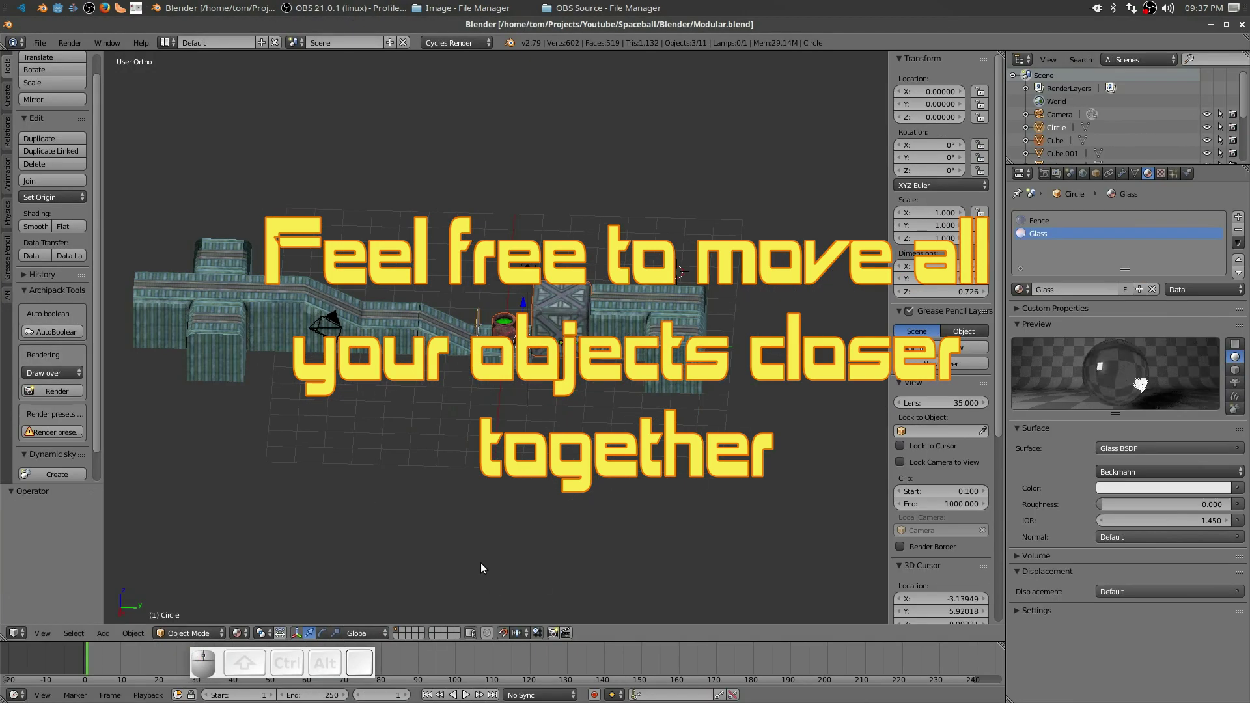
pyautogui.moveTo(501, 531); pyautogui.dragTo(482, 526)
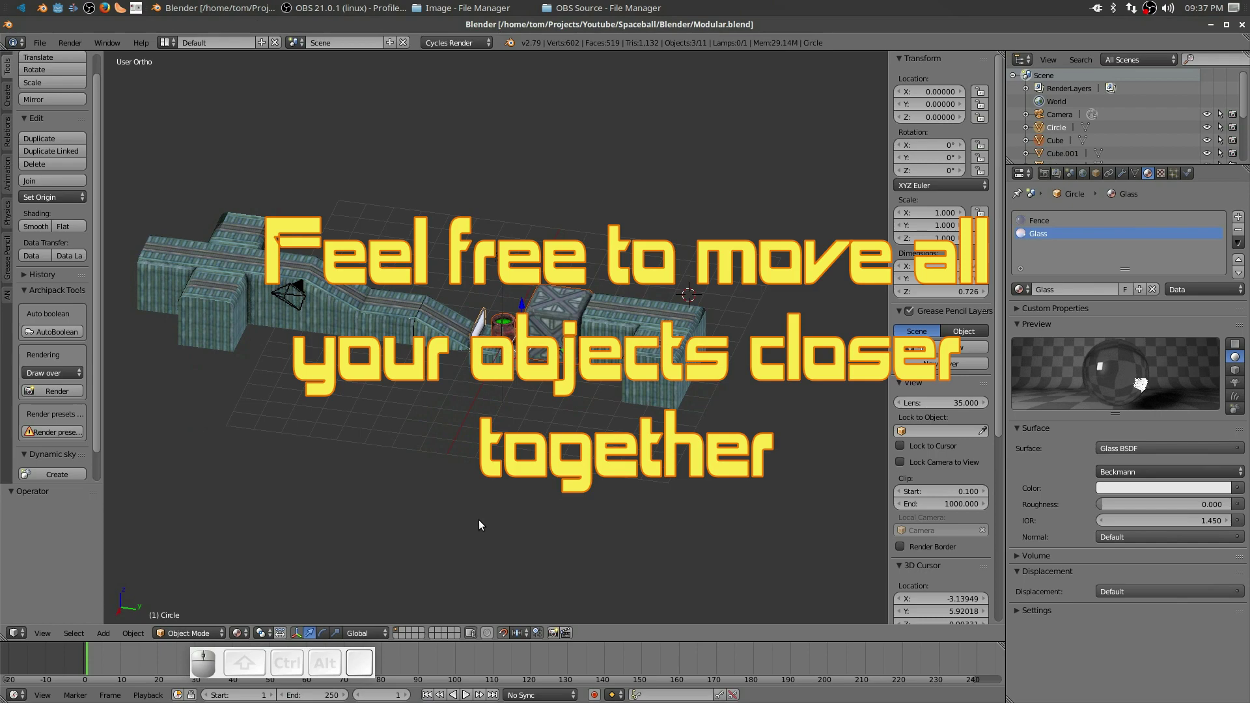
pyautogui.middleClick(478, 515)
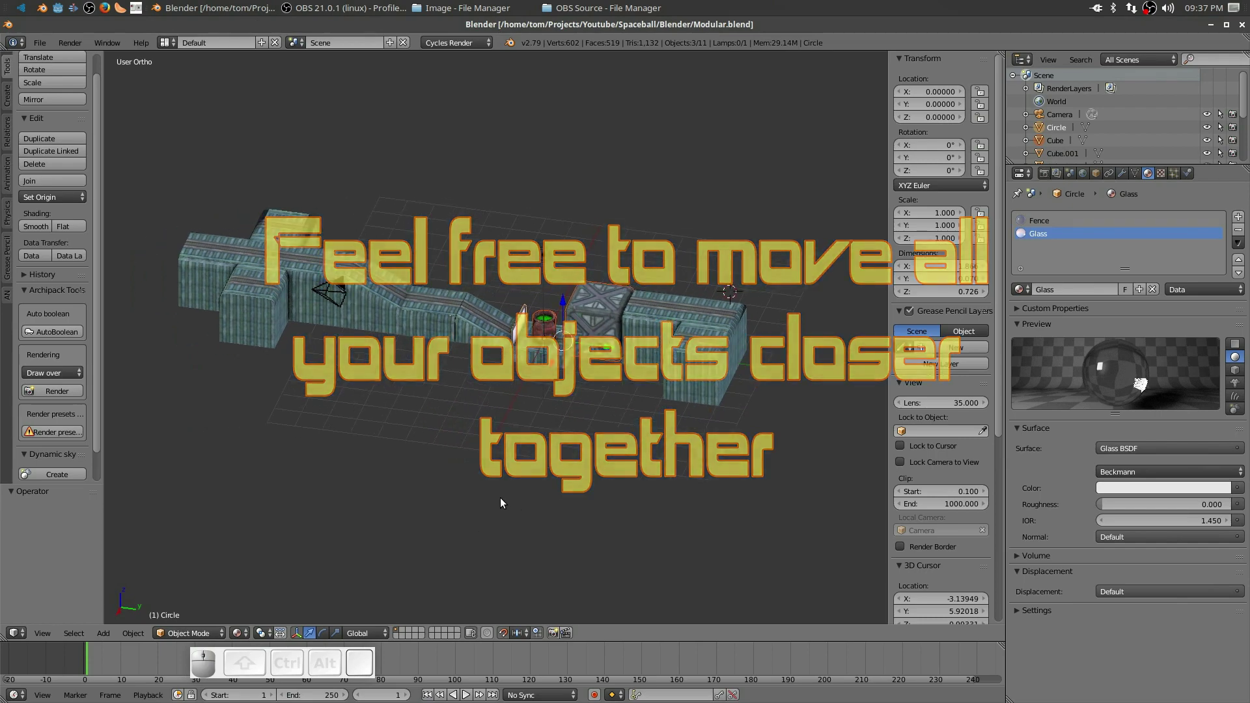
pyautogui.moveTo(504, 504); pyautogui.dragTo(517, 520)
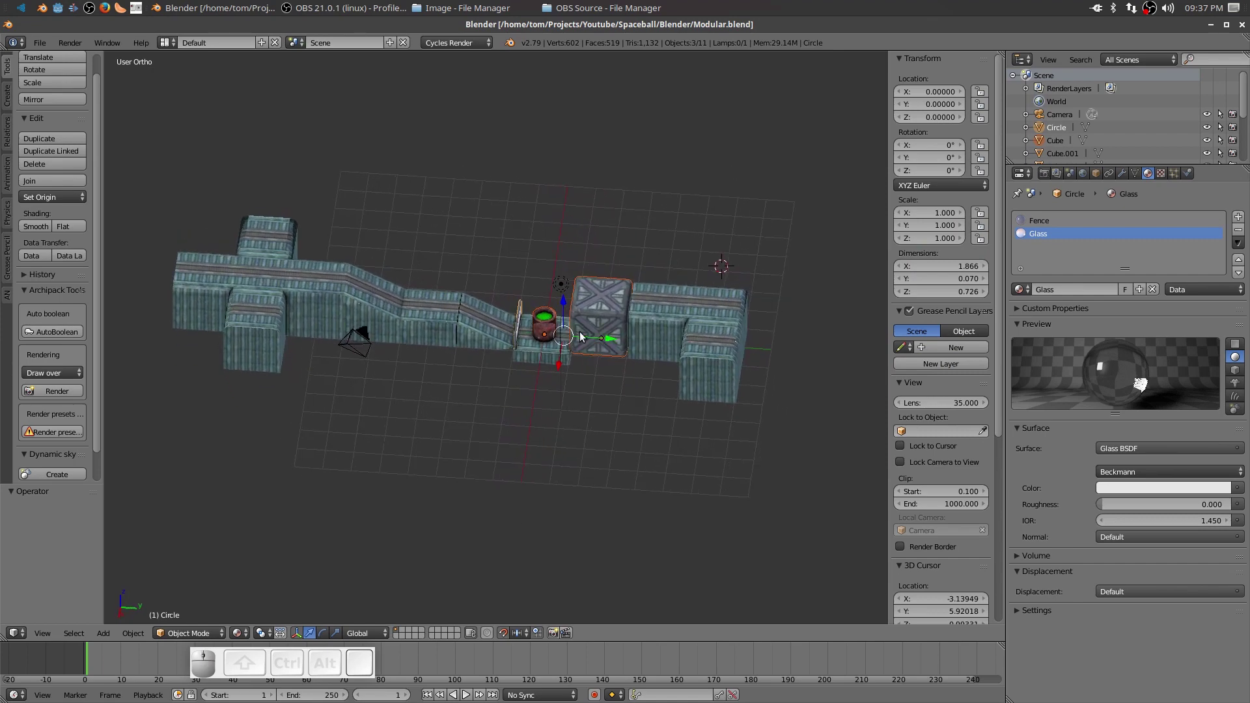
pyautogui.scroll(3)
pyautogui.scroll(-3)
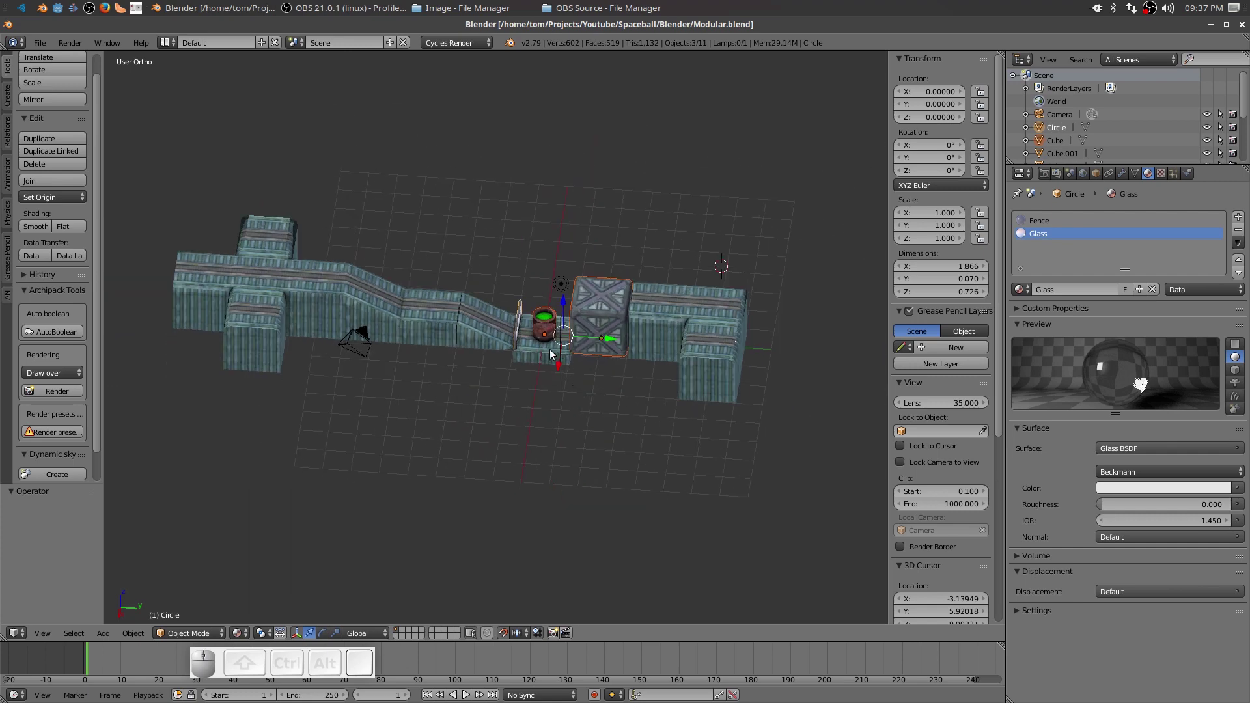
# Rename the floor tile object to Floor and the ramp object to Ramp-01.
pyautogui.rightClick(553, 355)
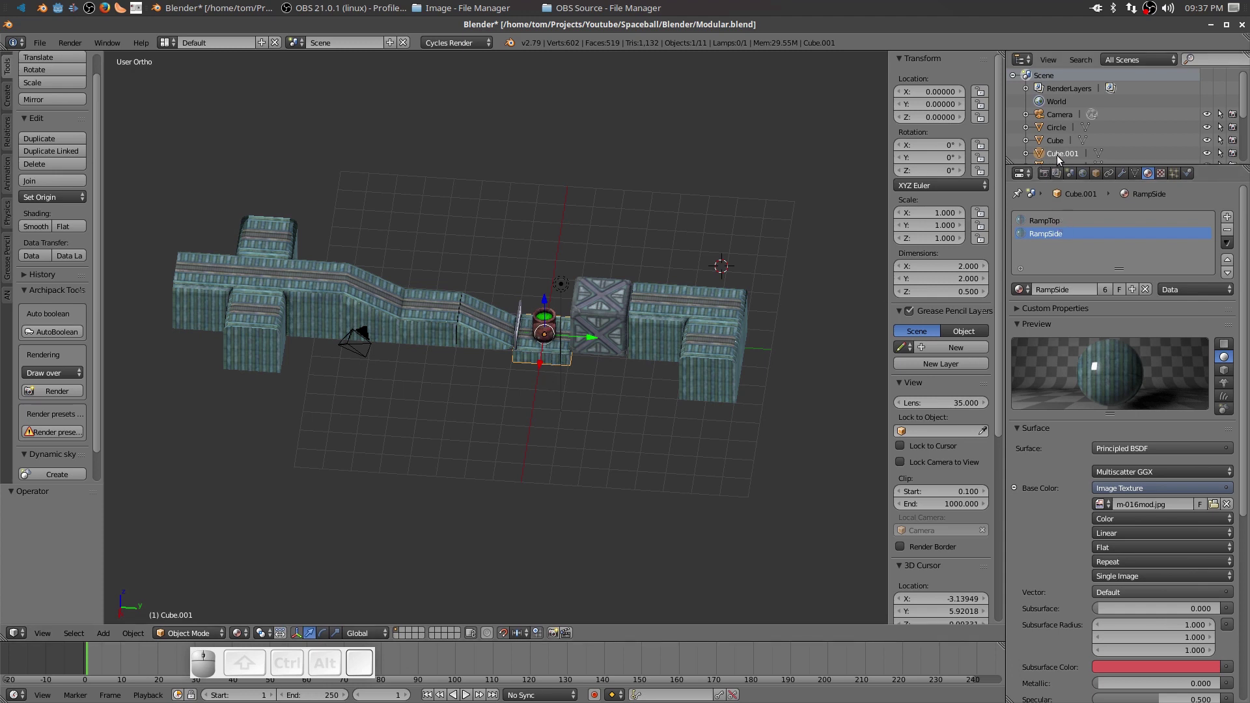
pyautogui.click(1067, 161)
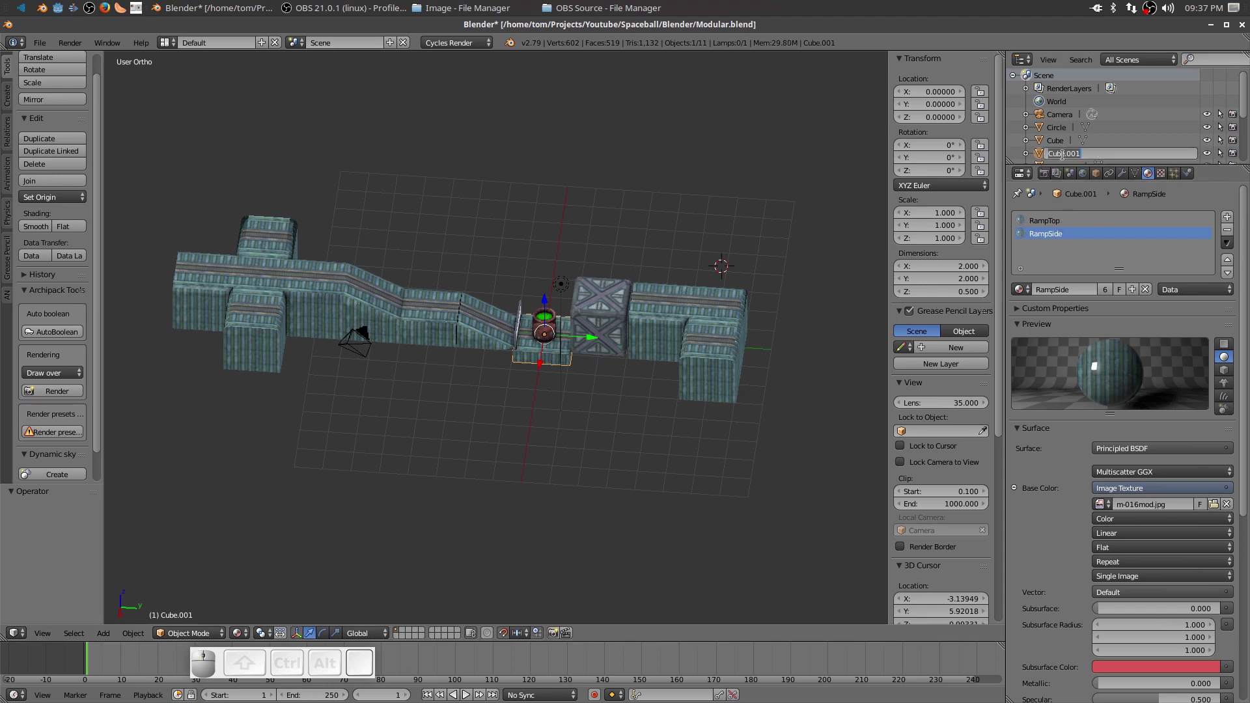
pyautogui.press('shift+f')
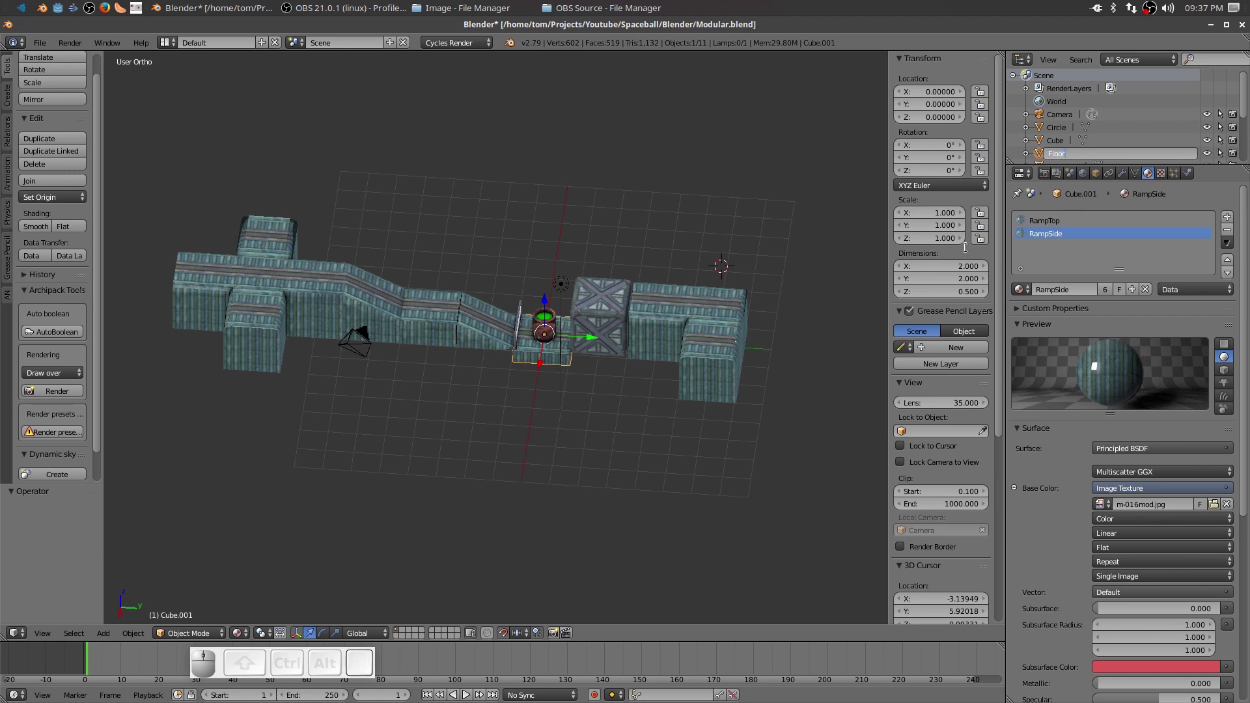
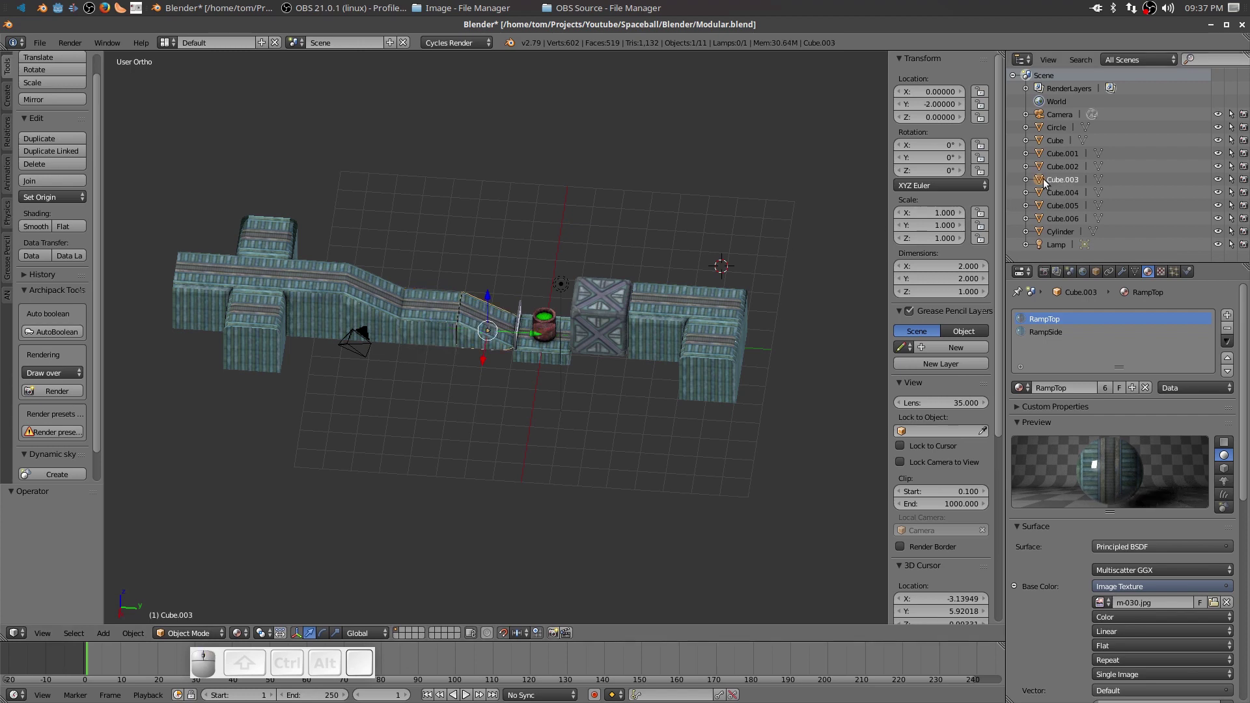
pyautogui.click(1066, 186)
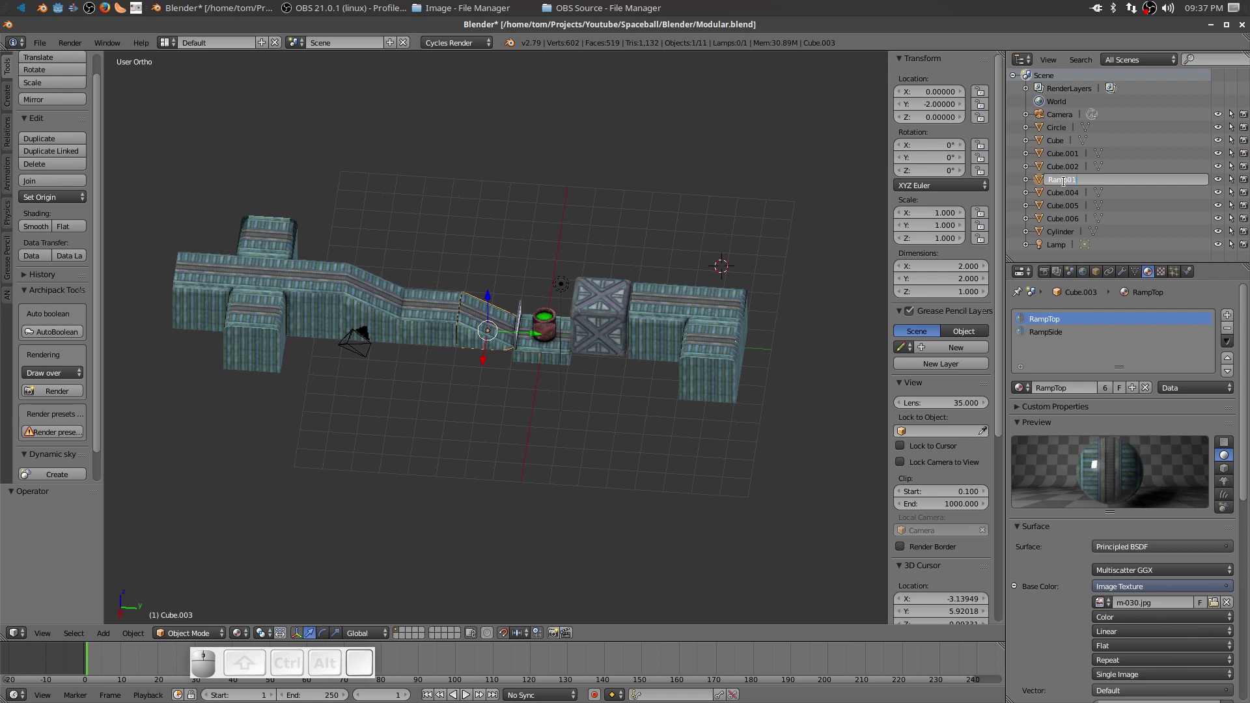
pyautogui.press('BackSpace')
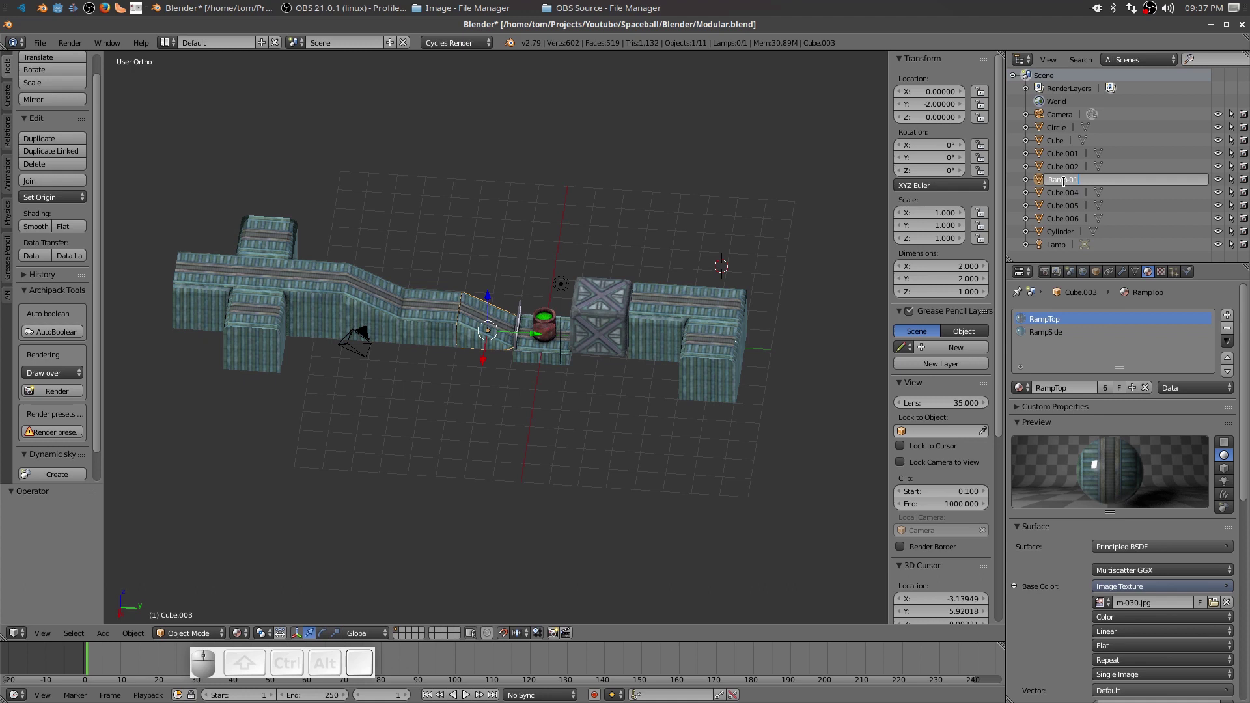
pyautogui.press('Return')
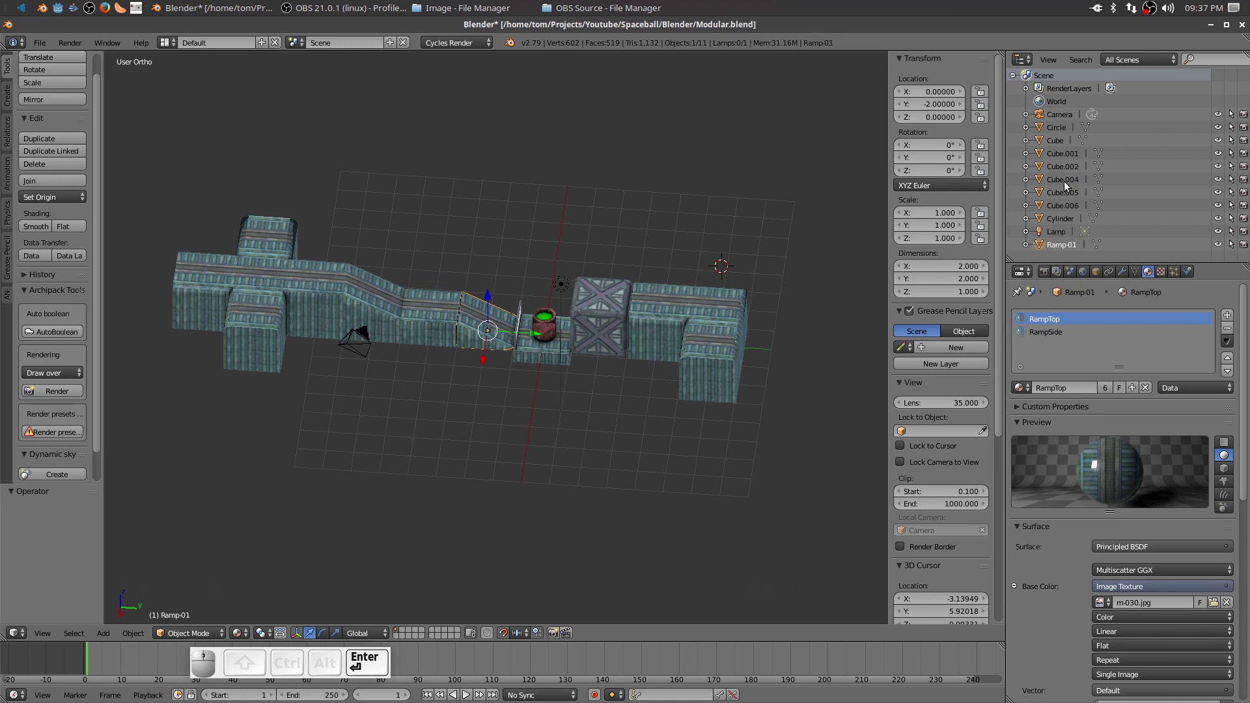
# Rename Cube.004 to Floor-01 and the Cube.005 ramp to Ramp-02.
pyautogui.rightClick(425, 315)
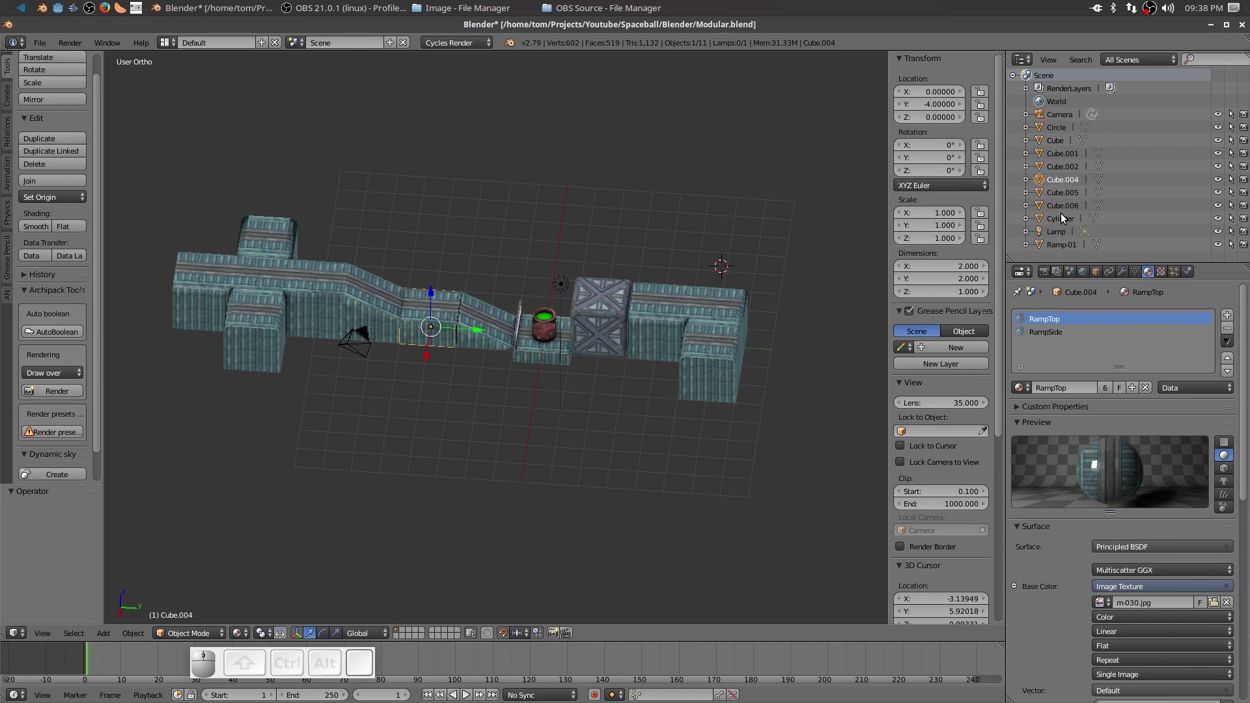
pyautogui.click(1064, 182)
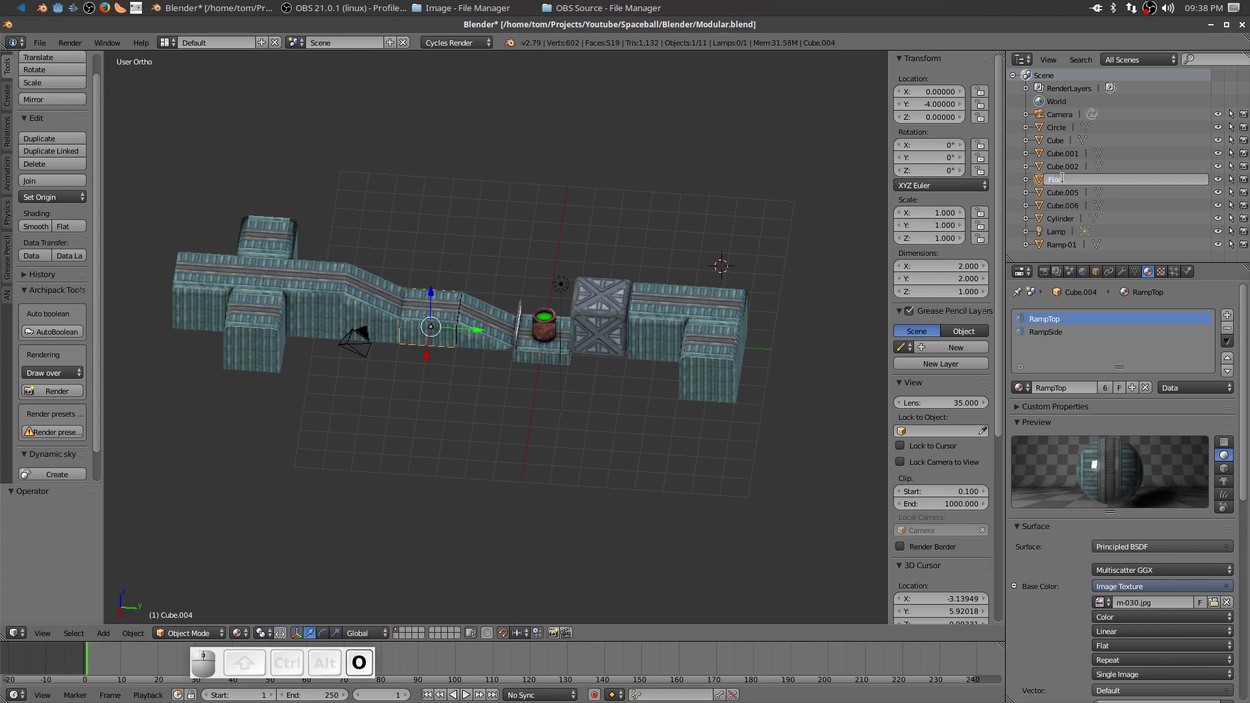
pyautogui.press('-')
pyautogui.press('Return')
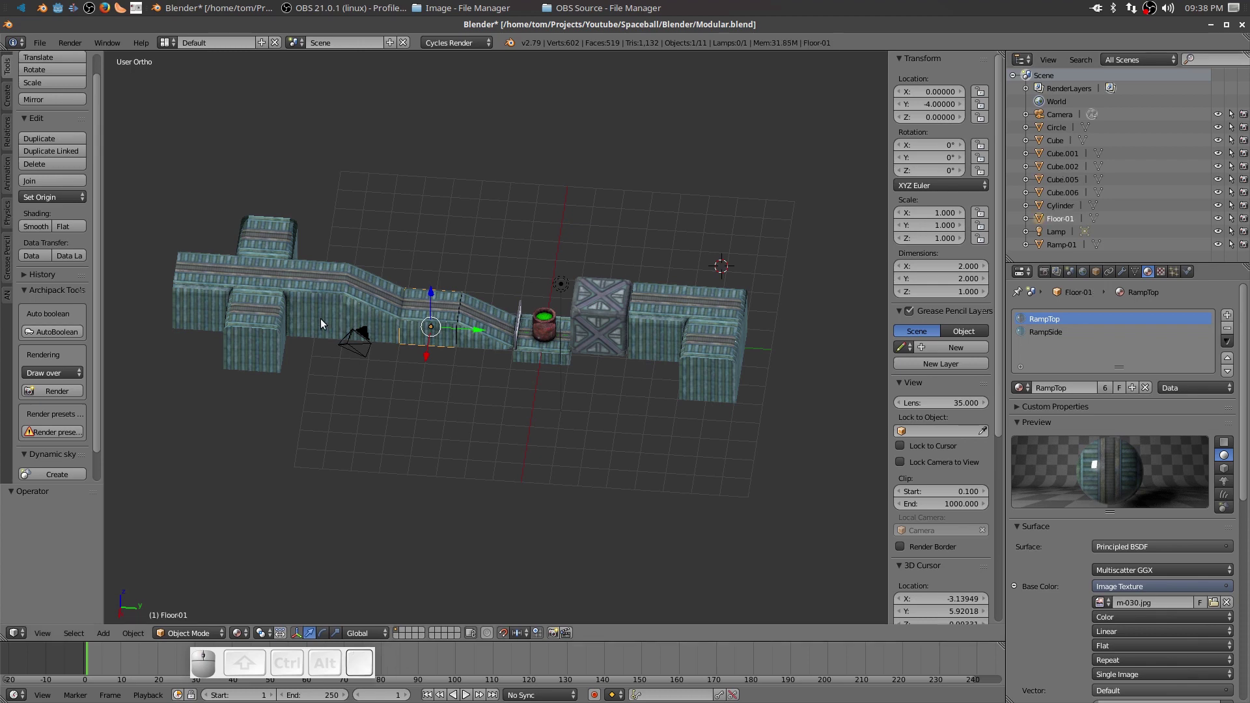
pyautogui.moveTo(368, 301); pyautogui.dragTo(1060, 187)
pyautogui.click(1060, 186)
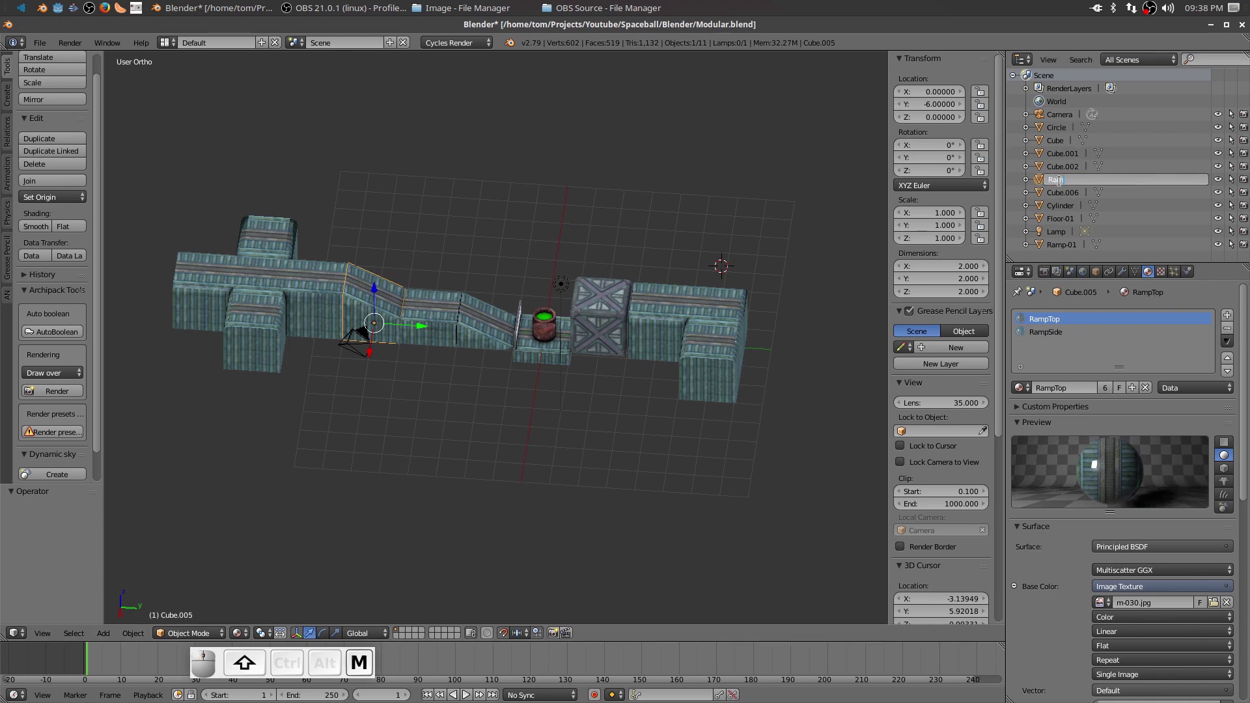
pyautogui.press('-')
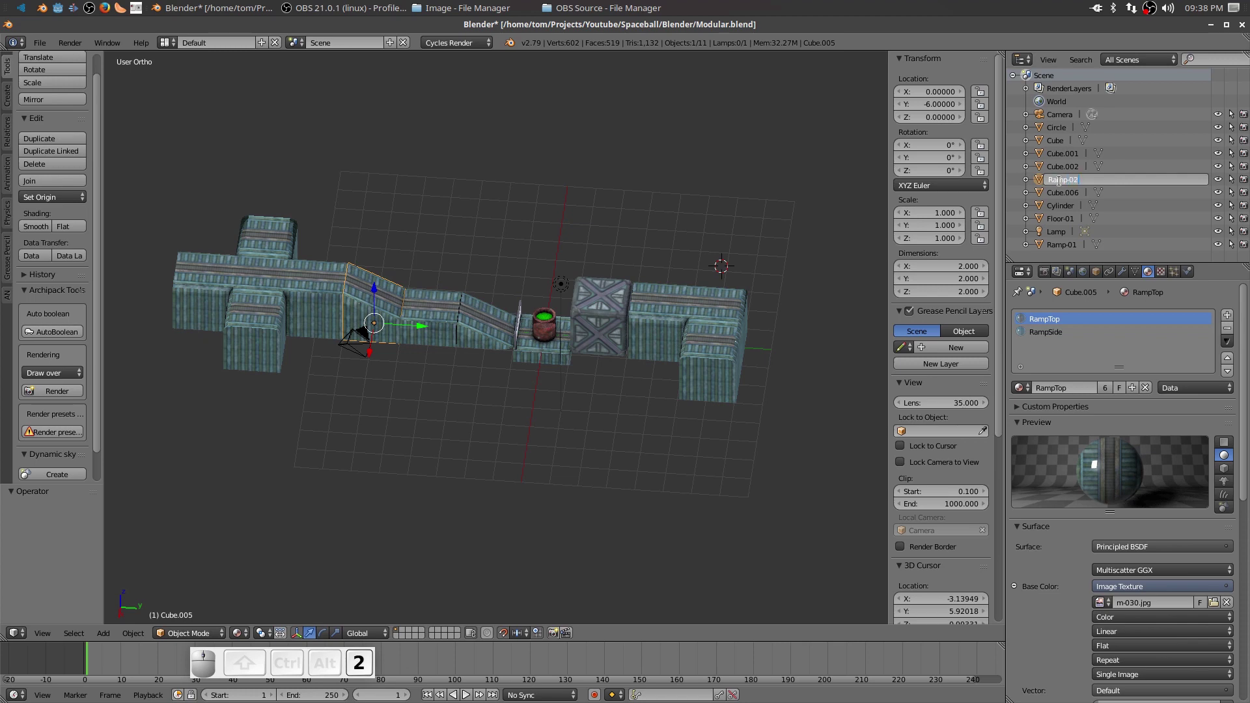
# Rename the large left block Cube.002 to Cross-02.
pyautogui.rightClick(254, 287)
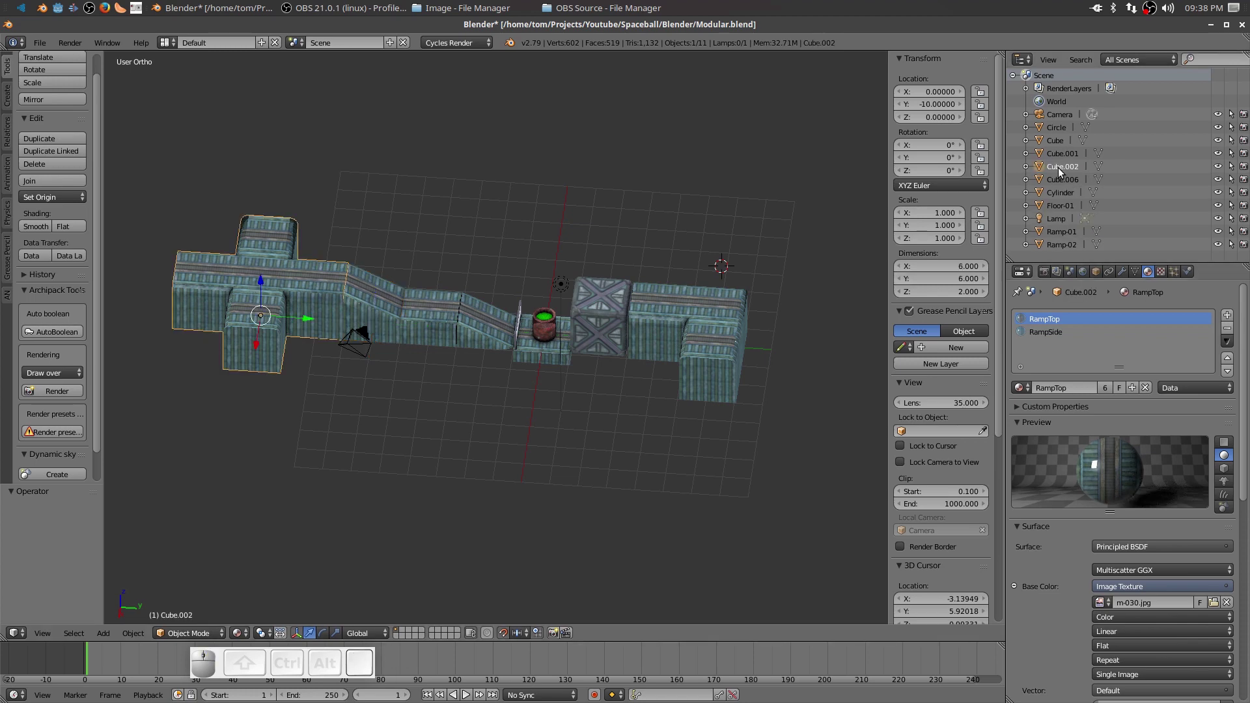
pyautogui.rightClick(1060, 173)
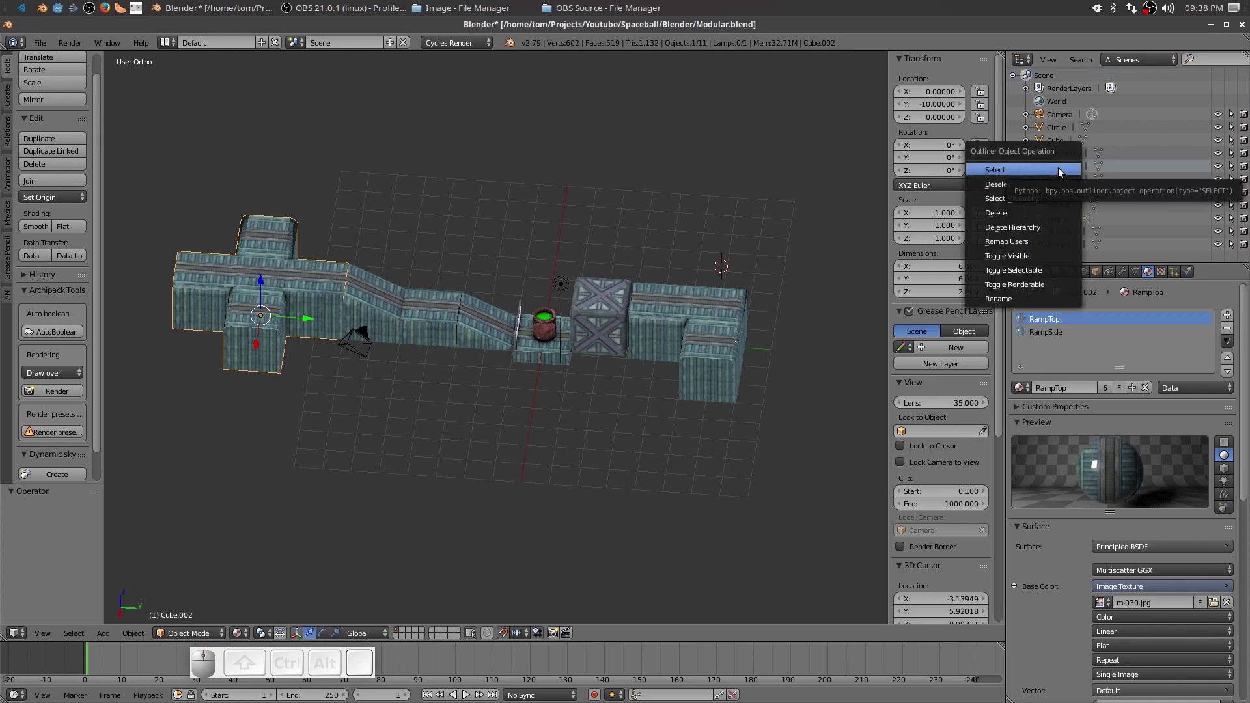
pyautogui.click(1174, 192)
pyautogui.click(1073, 169)
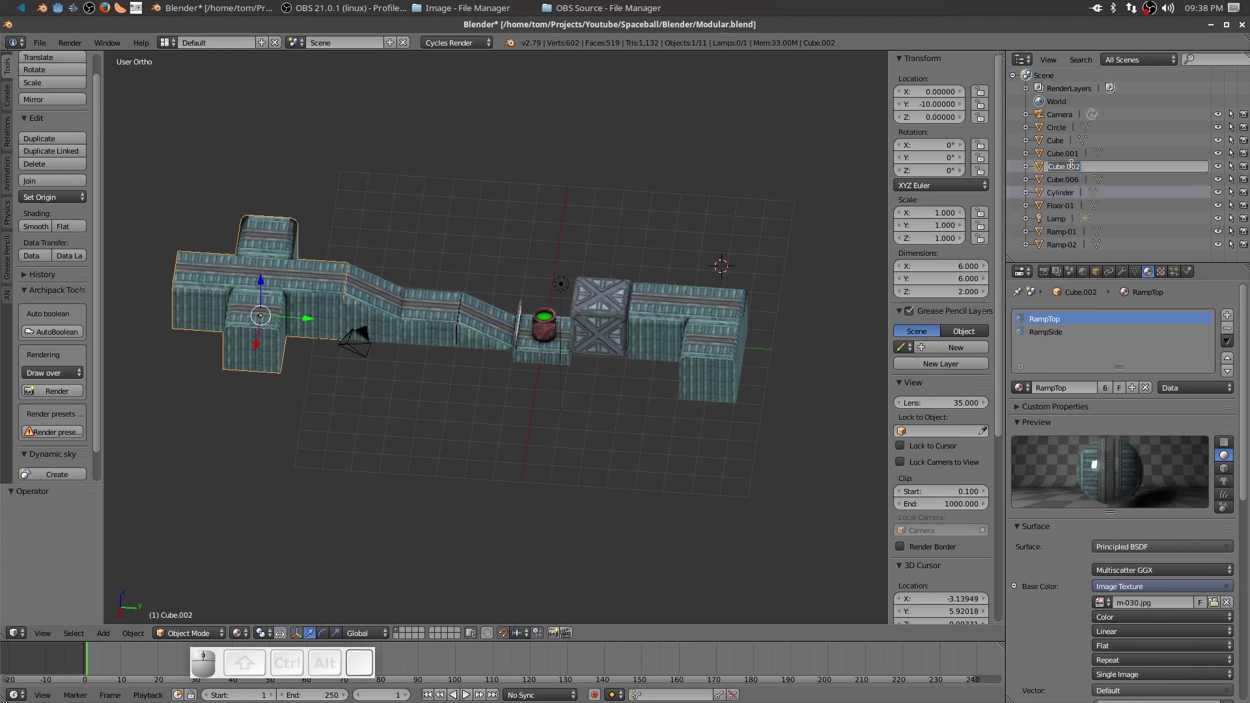
pyautogui.press('shift+s')
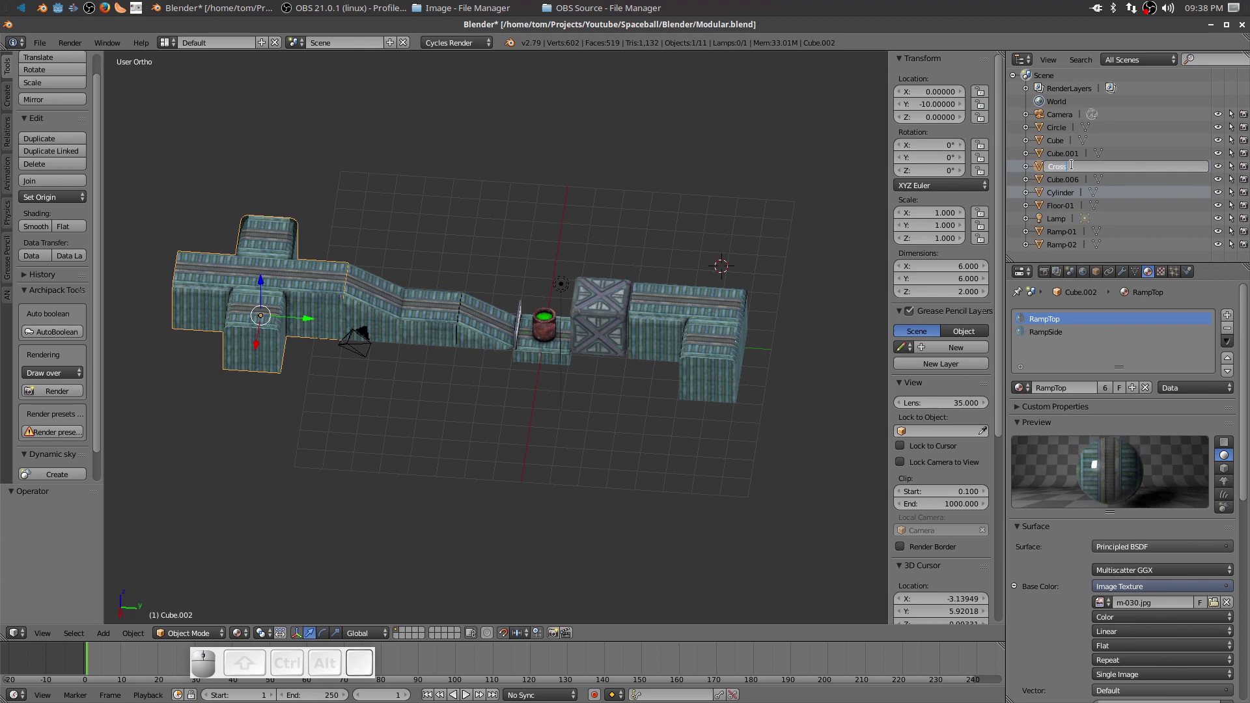
pyautogui.press('-')
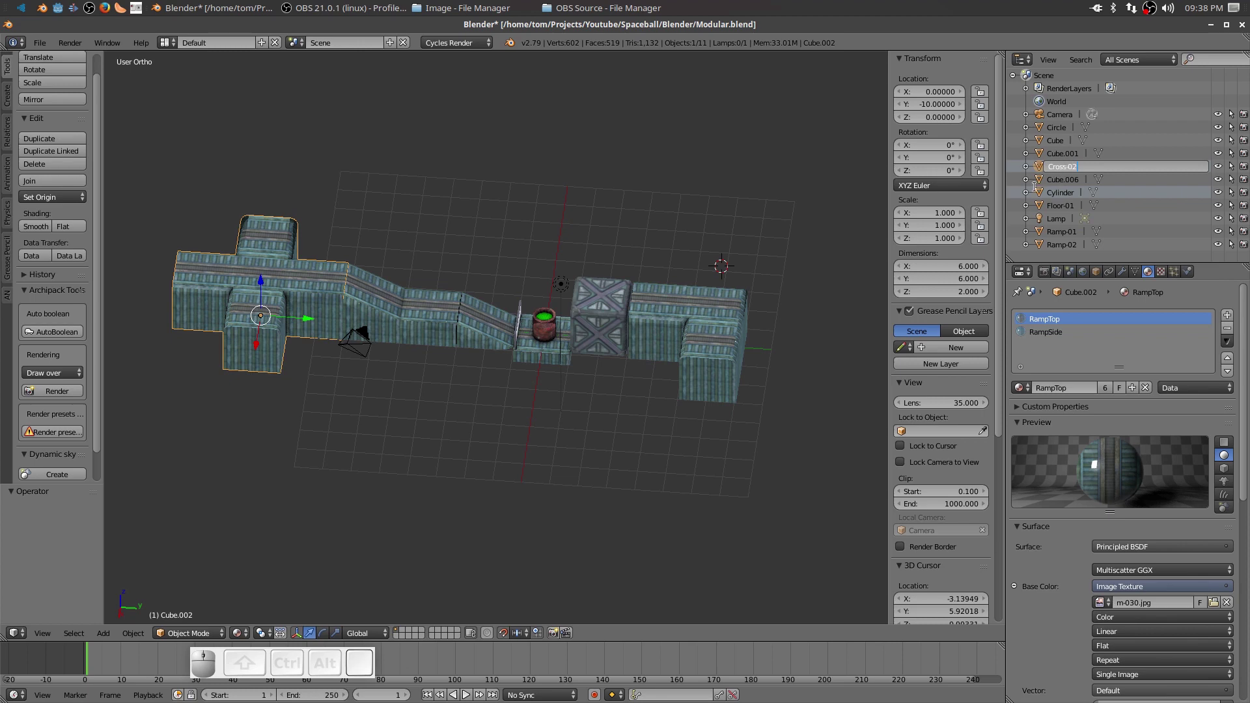
# Rename the L-shaped corner piece Cube.006 to Bend-02.
pyautogui.click(672, 315)
pyautogui.click(672, 315)
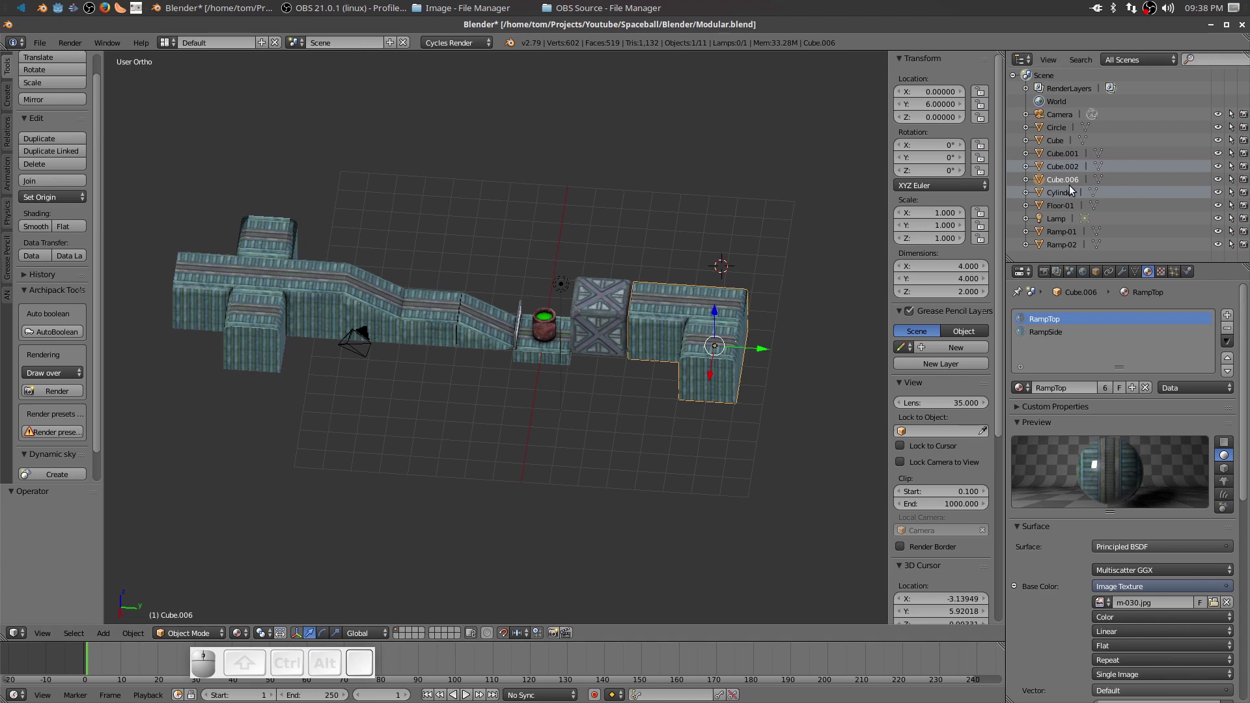
pyautogui.click(1057, 183)
pyautogui.press('shift+b')
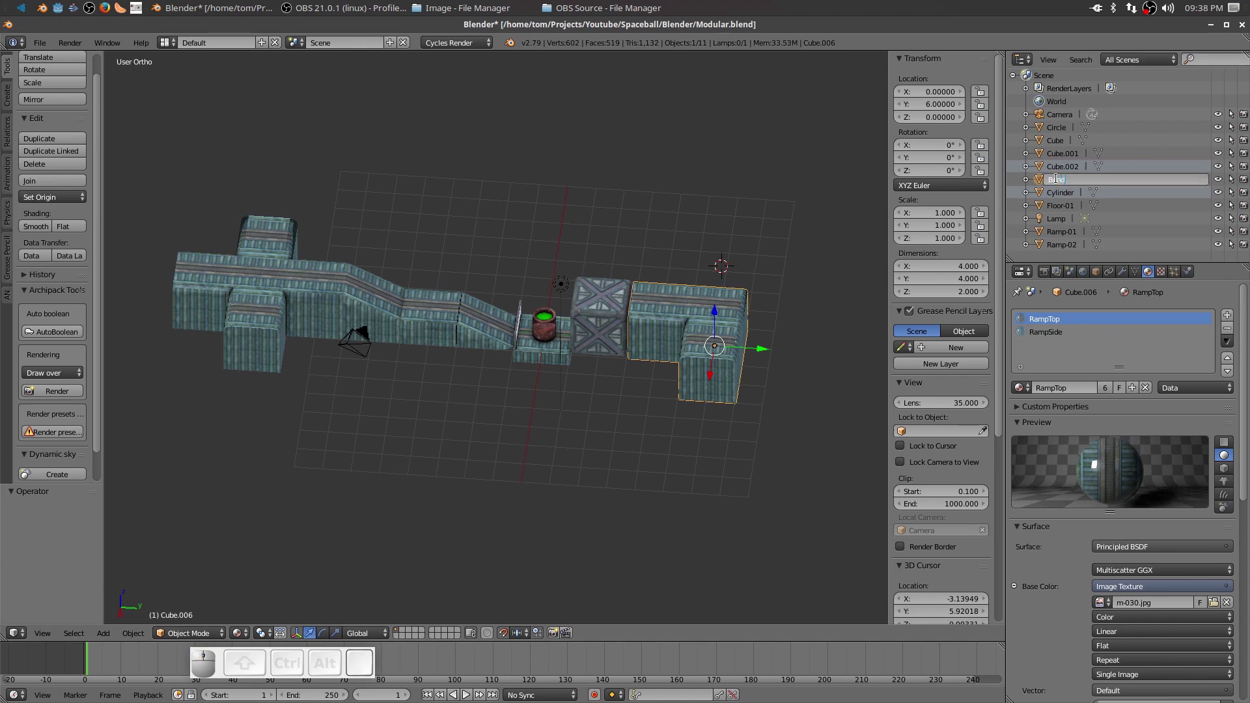
pyautogui.press('-')
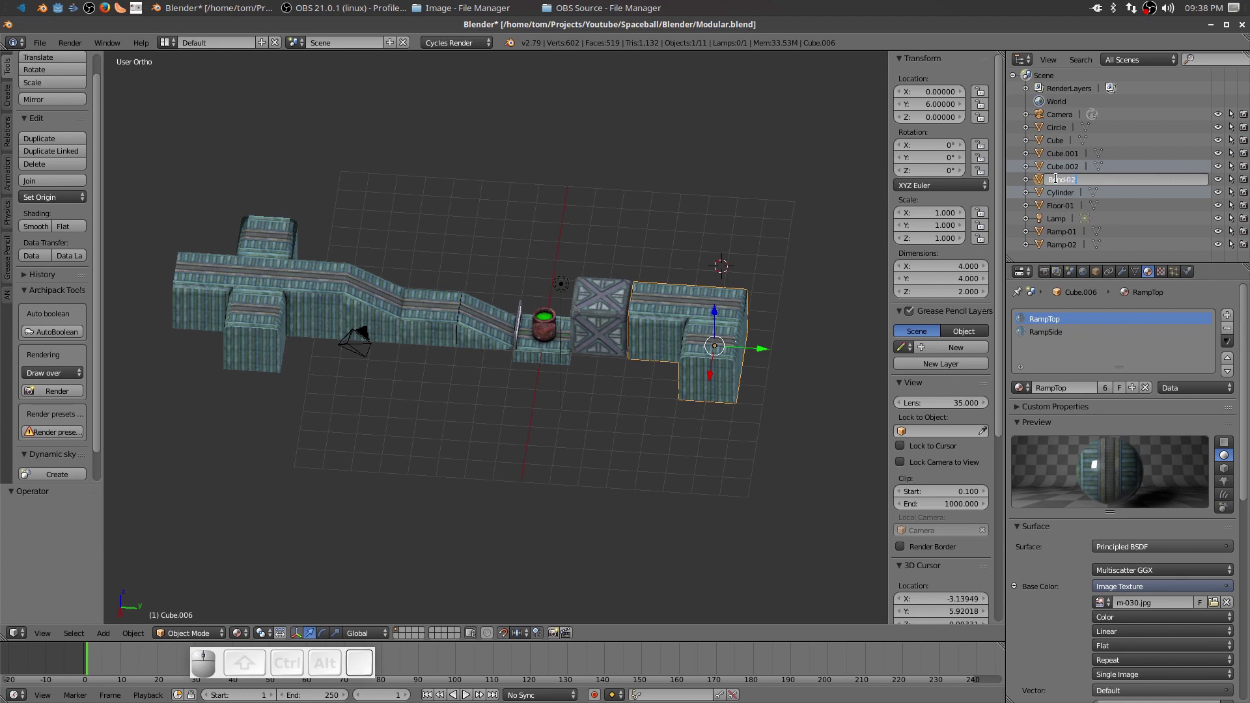
pyautogui.press('Return')
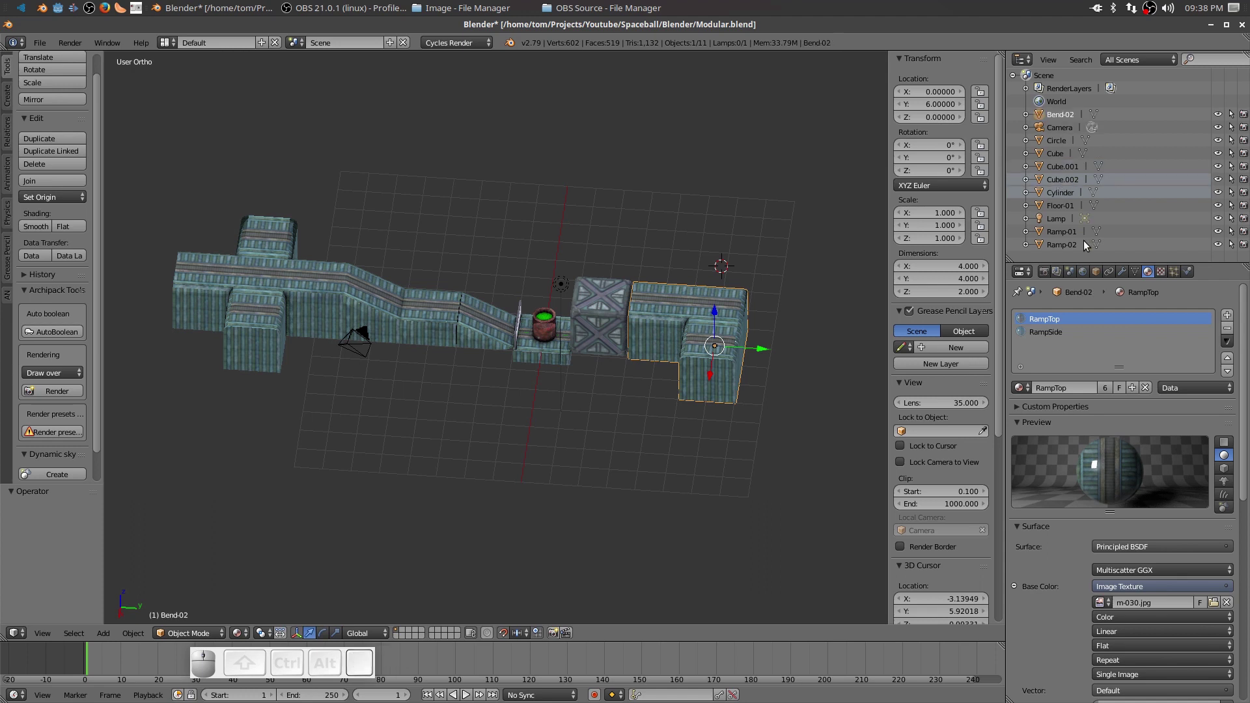
# Rename the crate object to Box.
pyautogui.rightClick(597, 317)
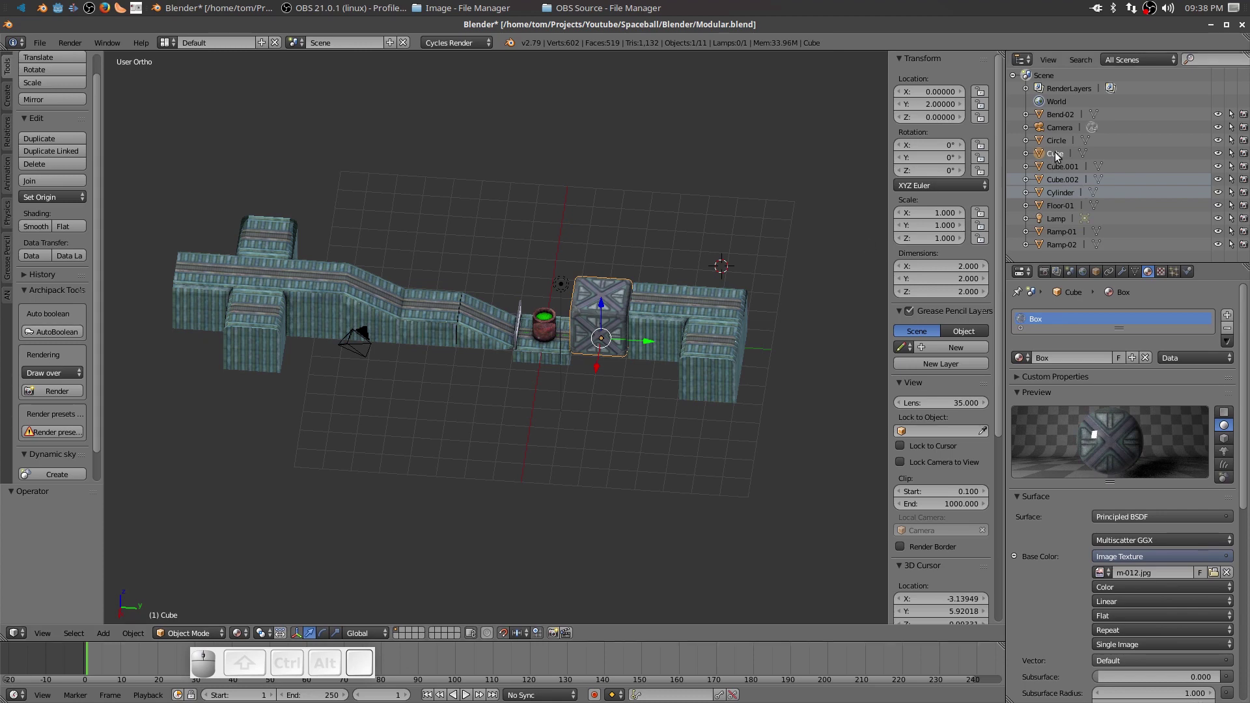
pyautogui.rightClick(1057, 157)
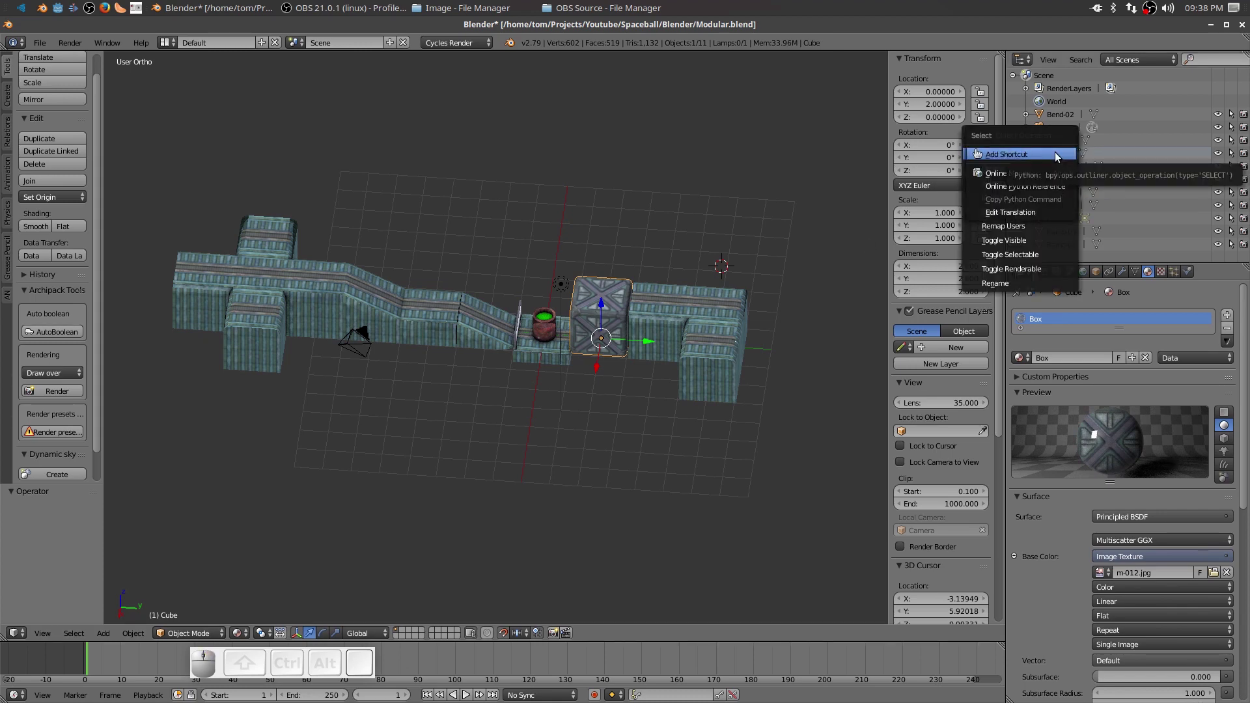
pyautogui.click(1183, 183)
pyautogui.click(1055, 159)
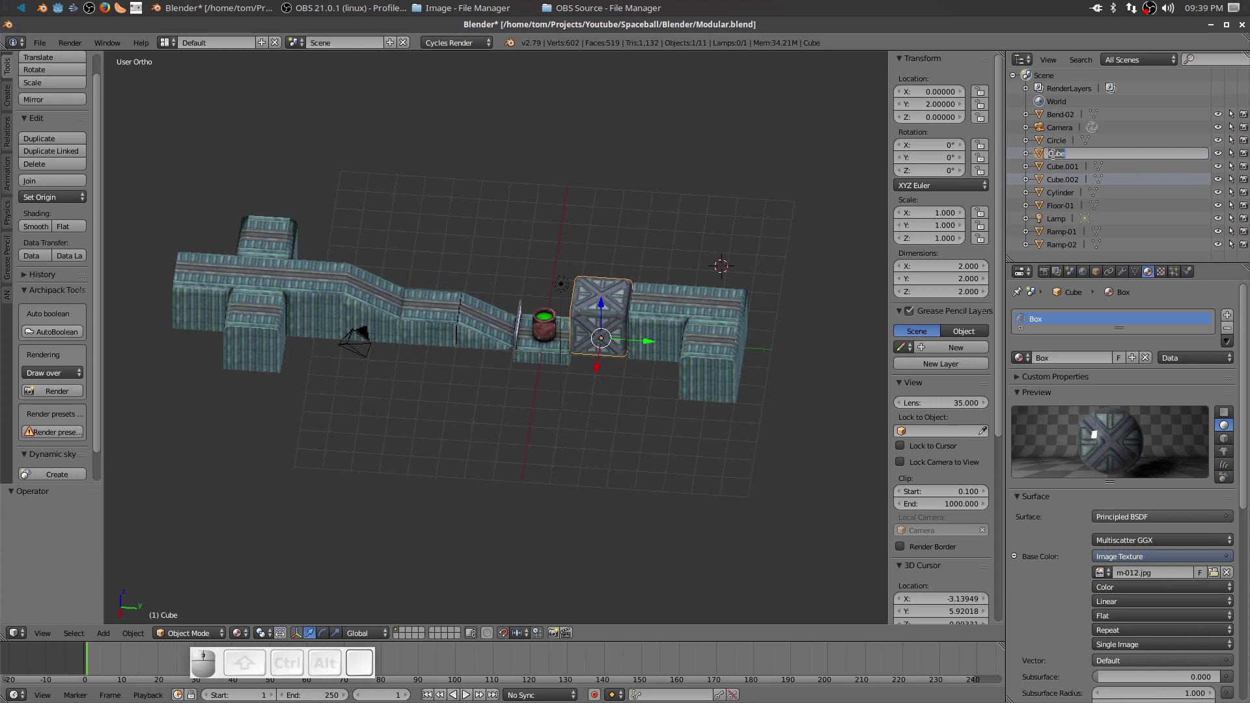
pyautogui.press('shift+b')
pyautogui.press('shift+o')
pyautogui.press('x')
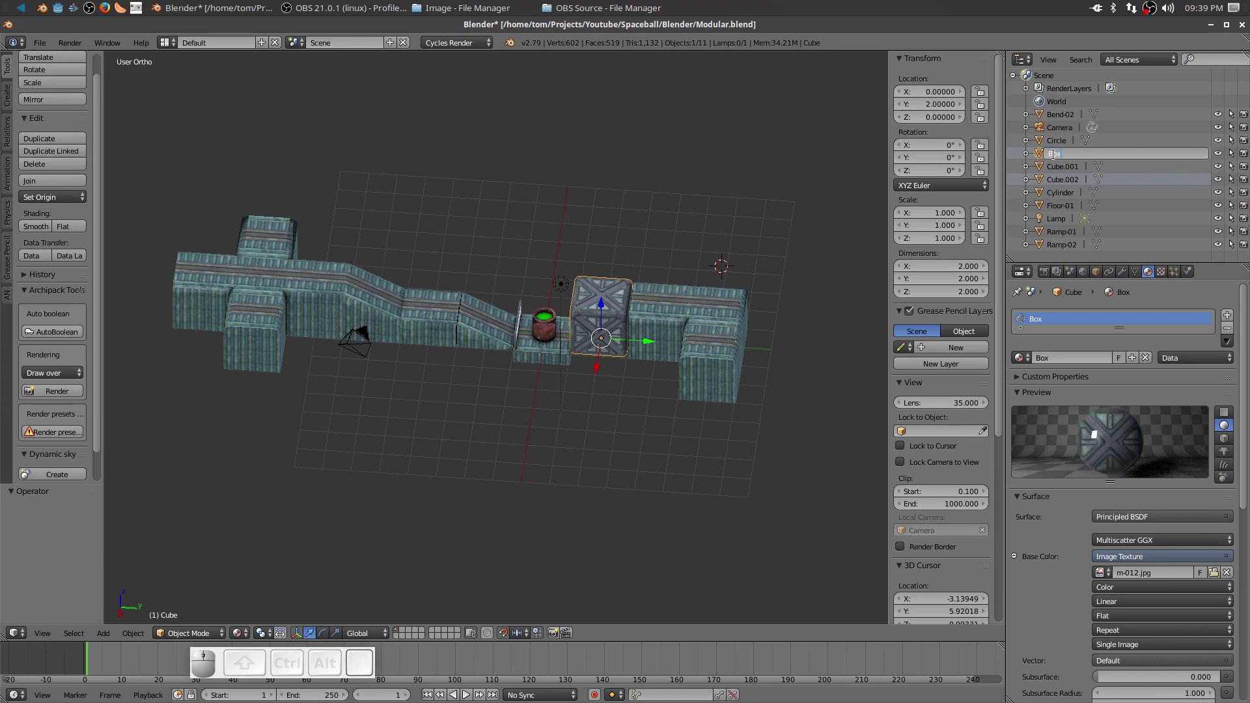
pyautogui.press('Return')
# Rename the Cylinder drum object to Acid-Drum.
pyautogui.click(544, 335)
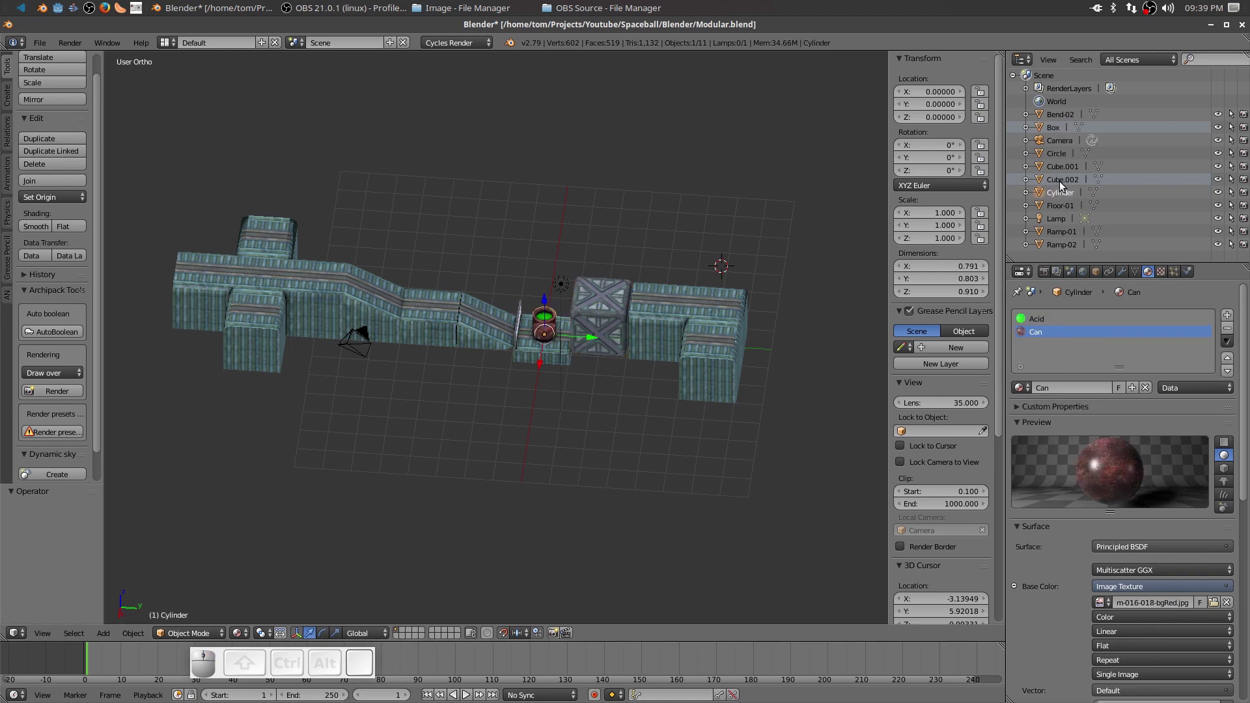
pyautogui.click(1062, 198)
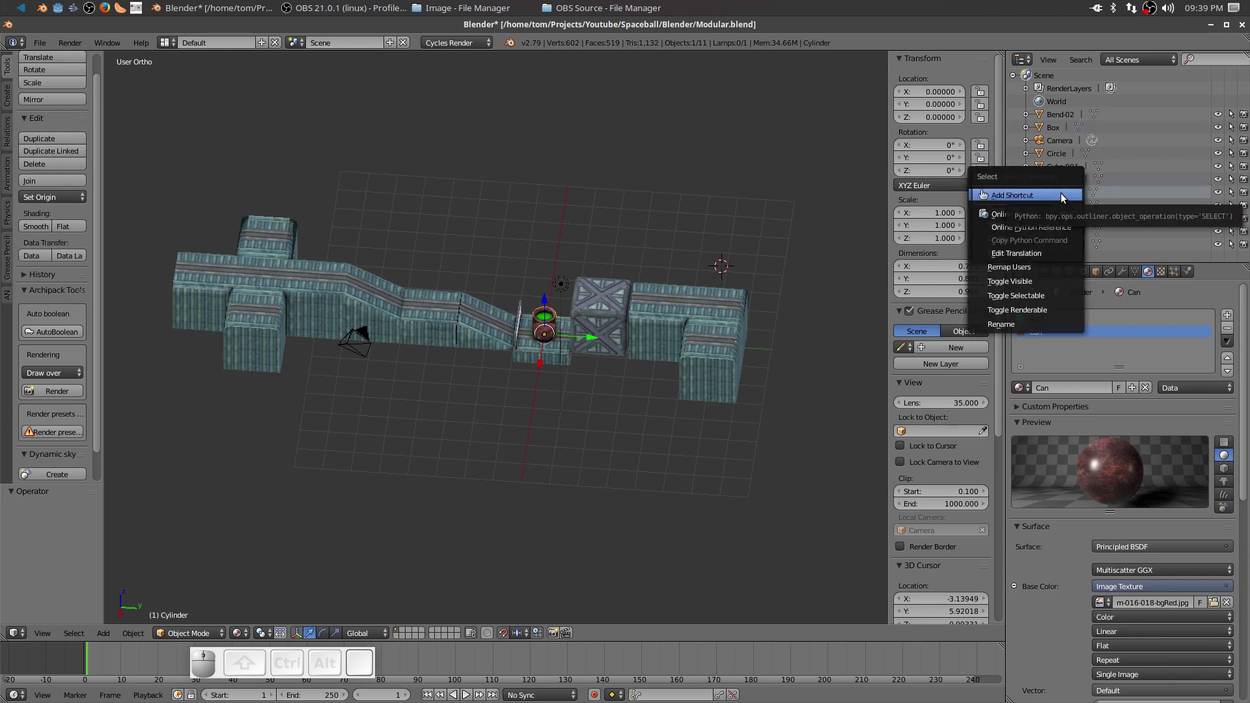
pyautogui.press('shift+a')
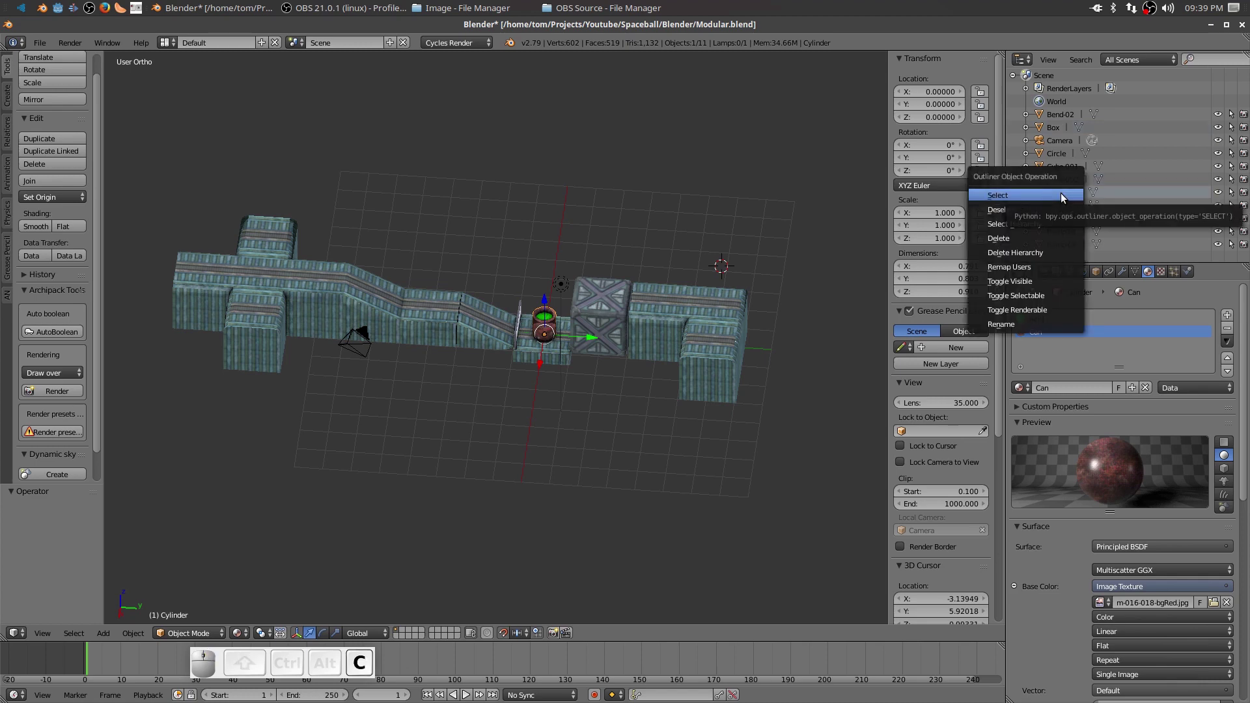
pyautogui.press('BackSpace')
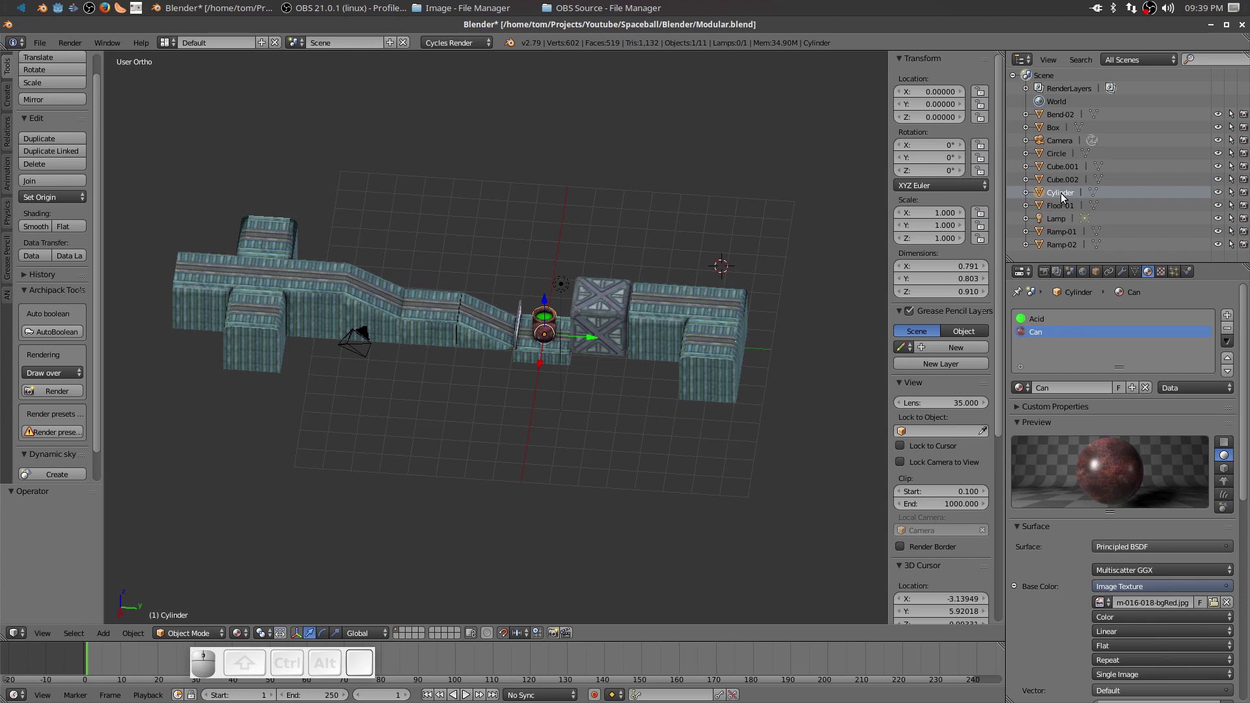
pyautogui.click(1065, 199)
pyautogui.press('shift+a')
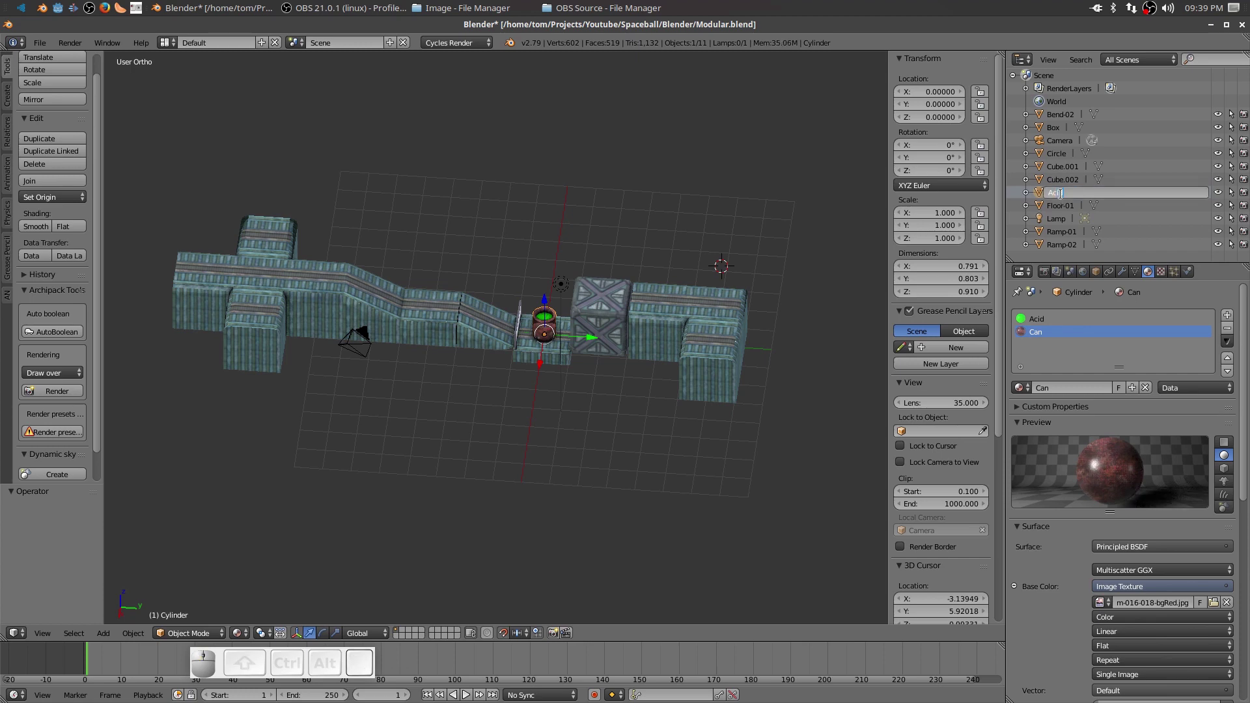
pyautogui.press('shift+-')
pyautogui.press('shift+d')
pyautogui.press('m')
pyautogui.press('Return')
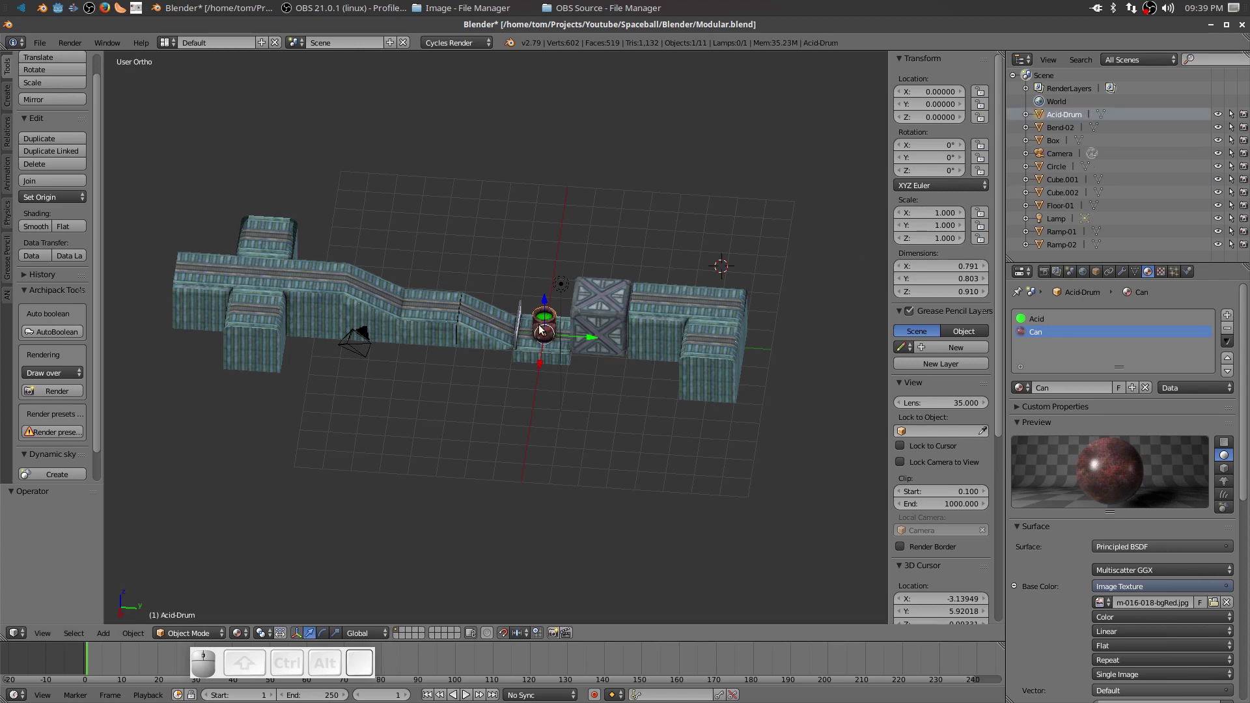
# Rename the Circle object to Fence and the thin Cube.001 slab to Floor.
pyautogui.rightClick(521, 328)
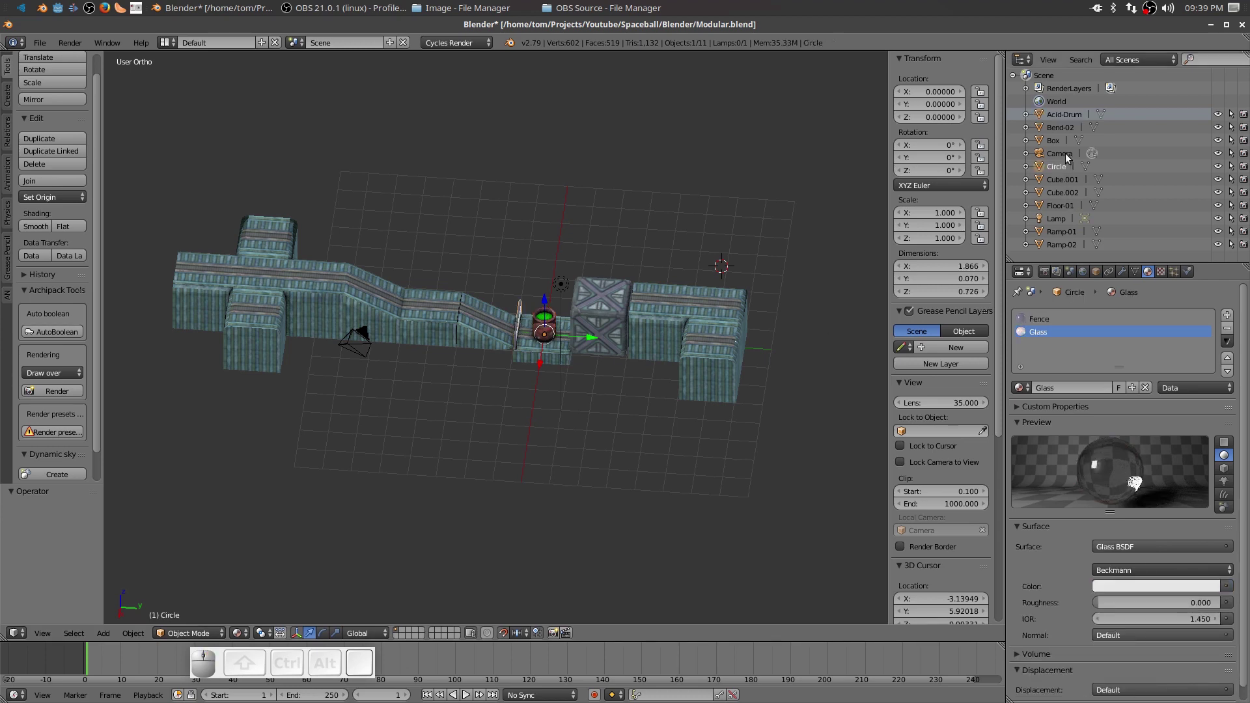
pyautogui.click(1061, 172)
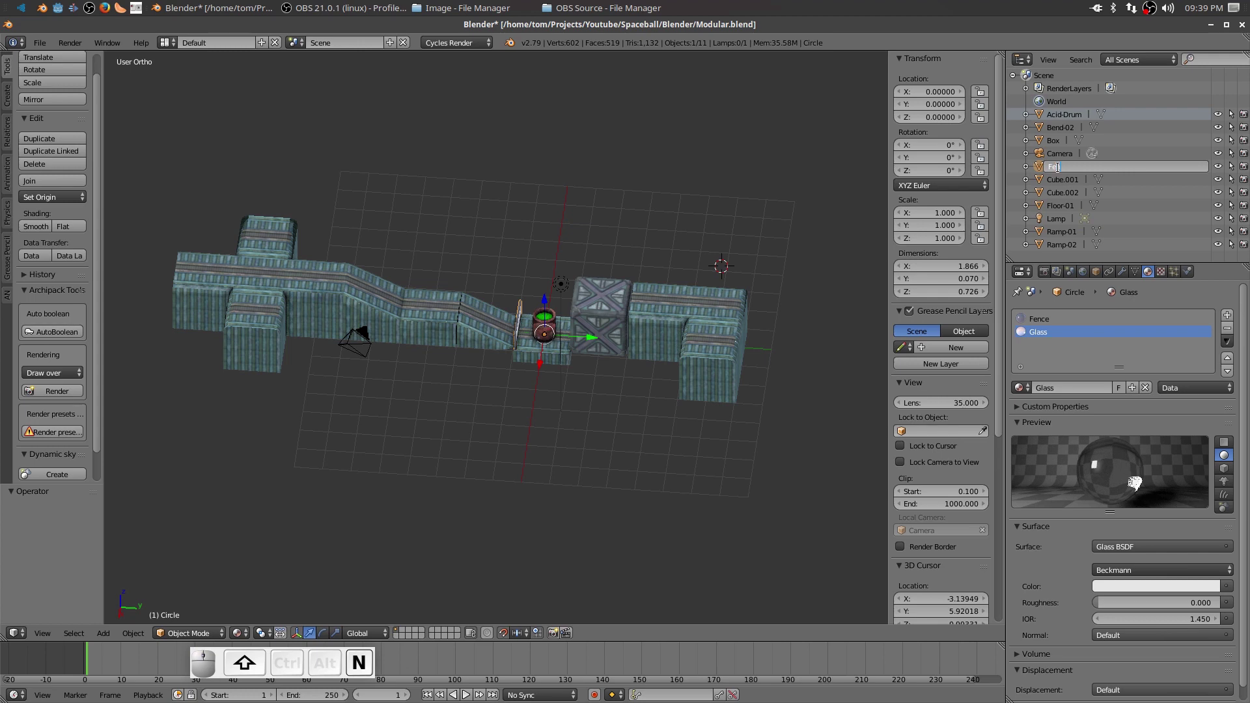
pyautogui.press('Return')
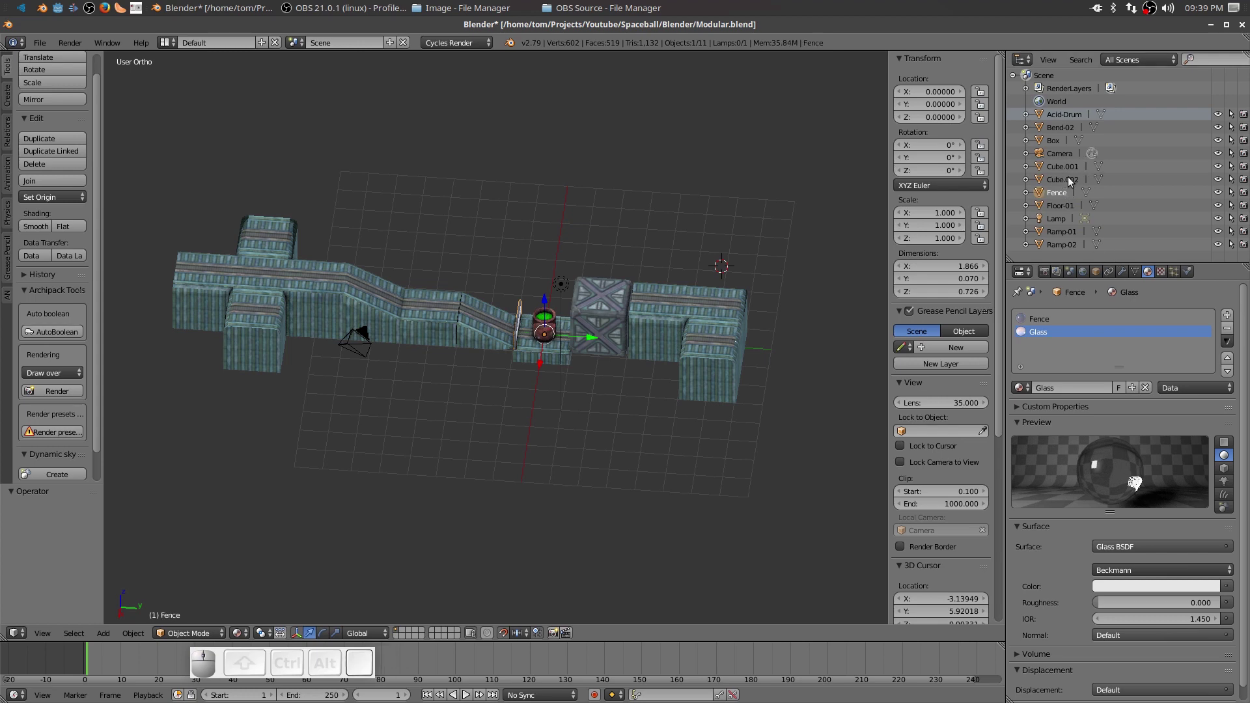
pyautogui.click(1060, 171)
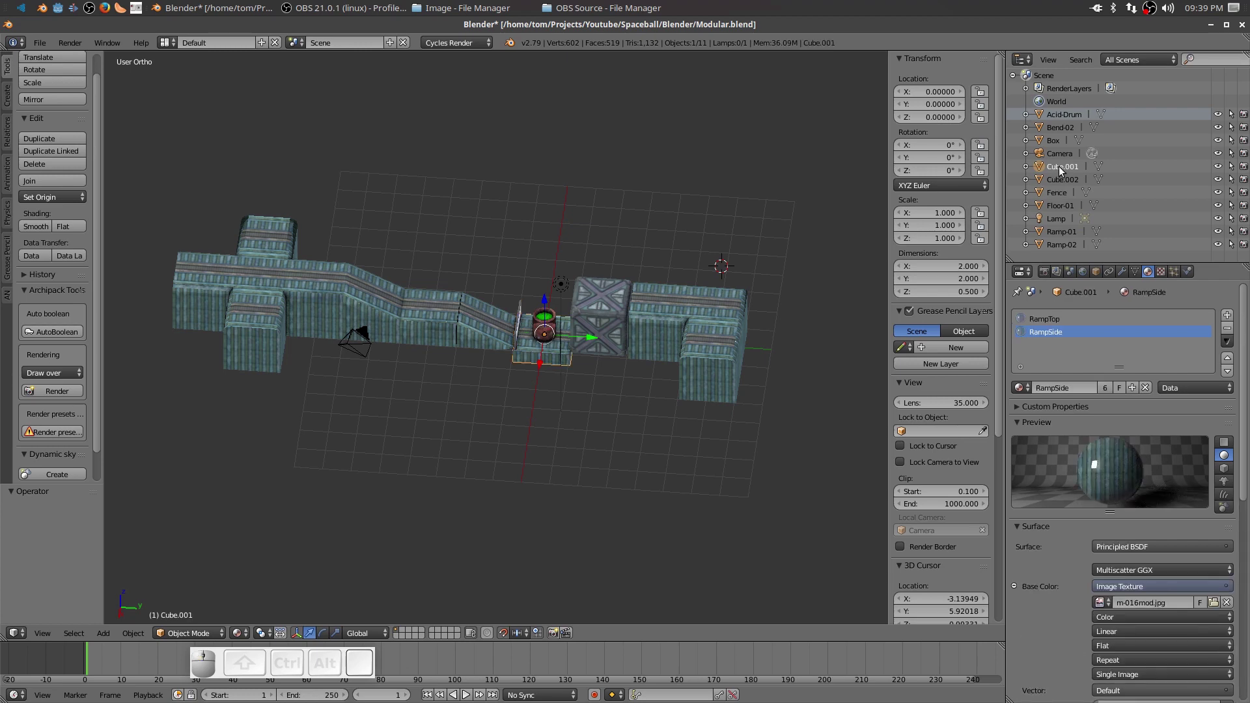
pyautogui.click(1060, 172)
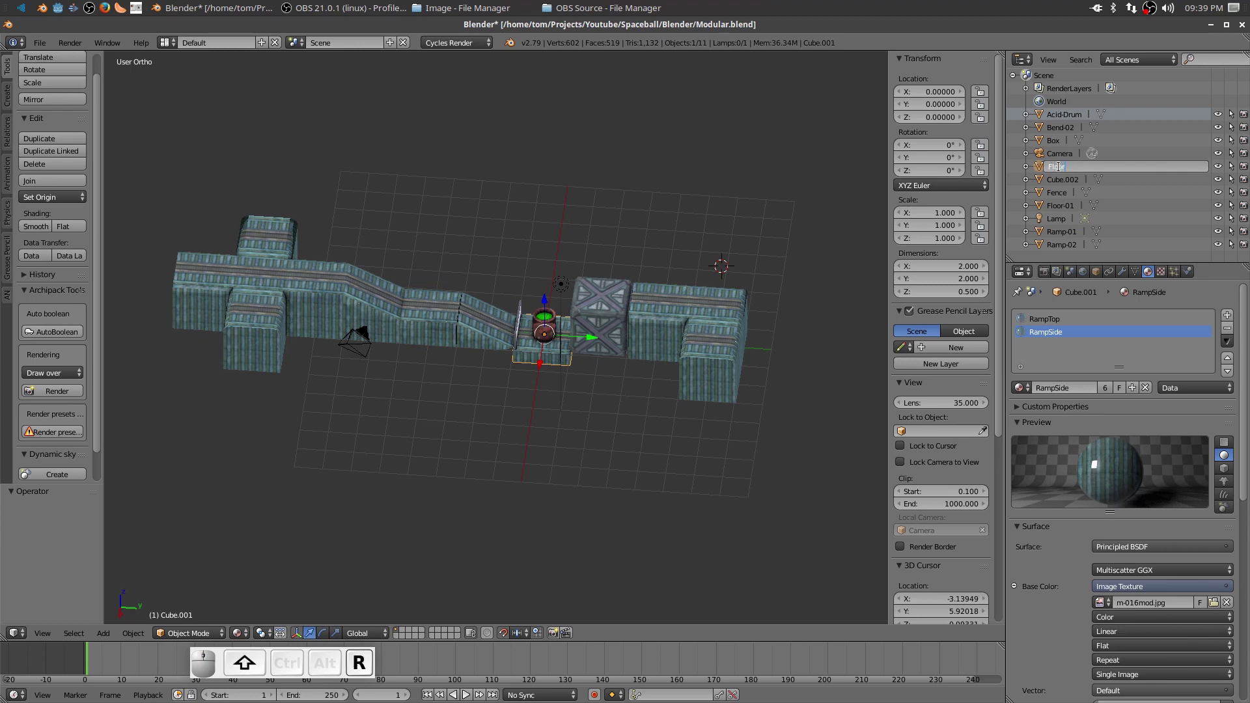
pyautogui.press('Return')
# Give the remaining Cube.002 object its hyphenated Cross piece name.
pyautogui.click(1063, 172)
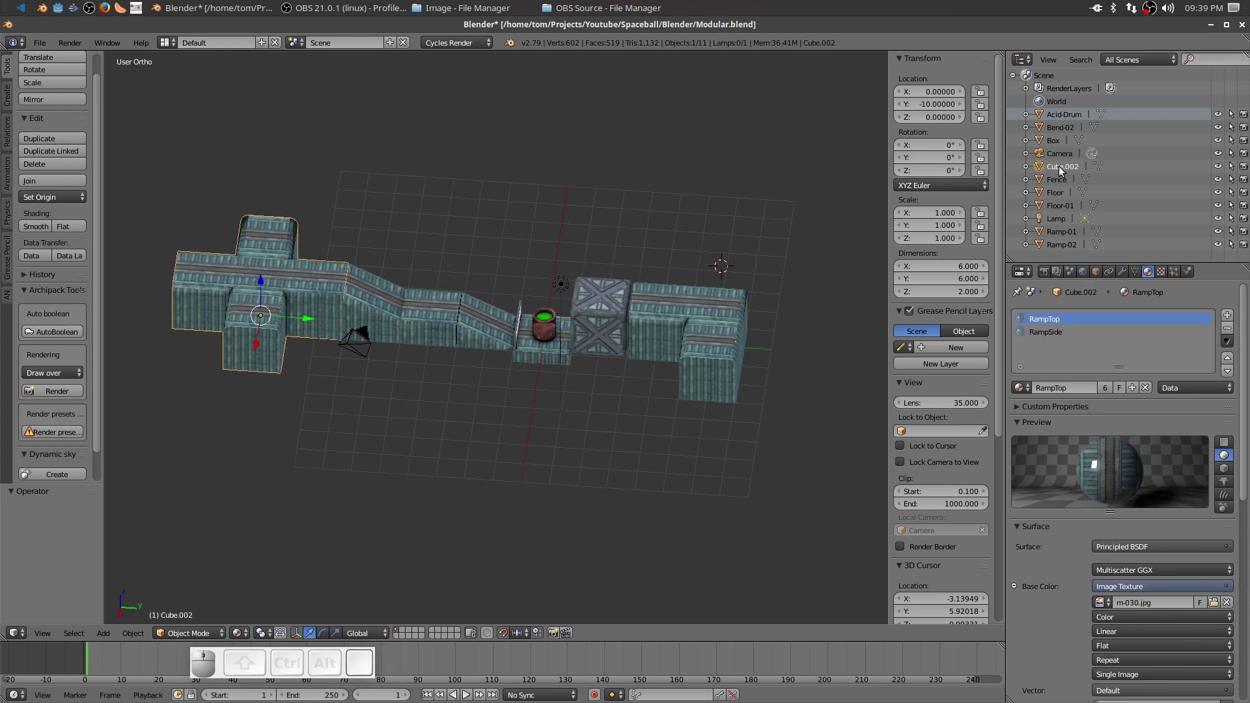
pyautogui.click(1063, 173)
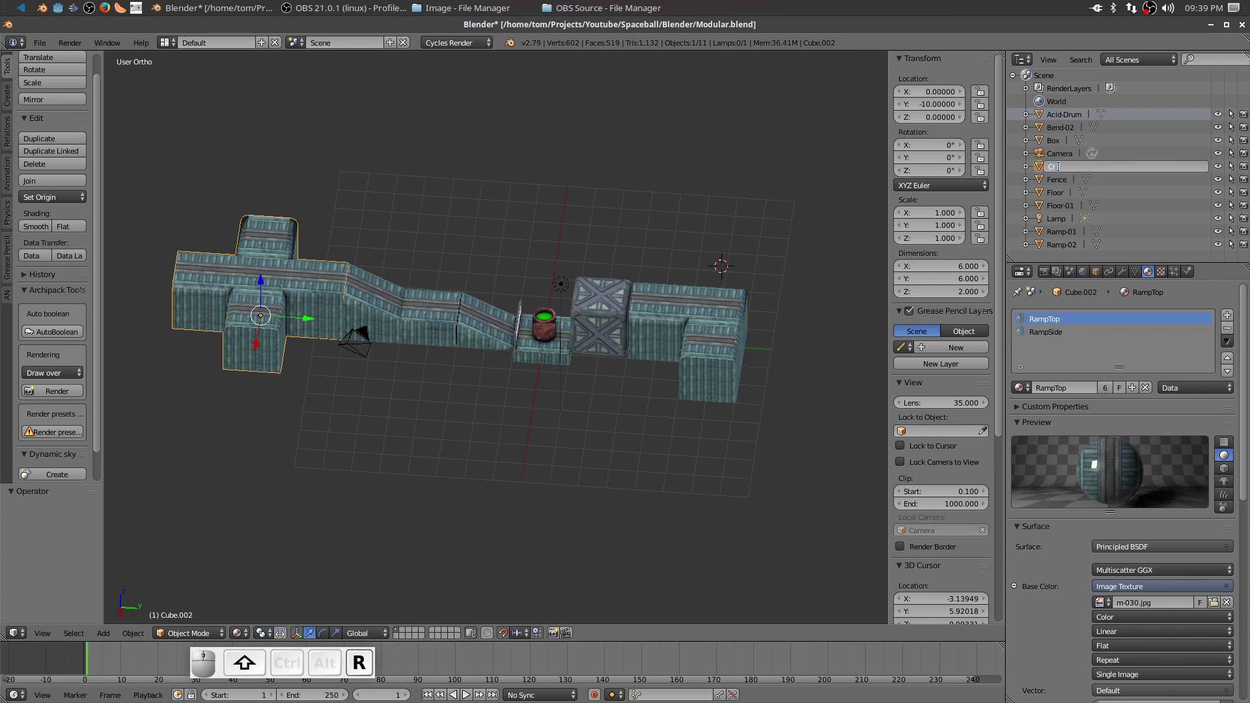
pyautogui.press('shift+-')
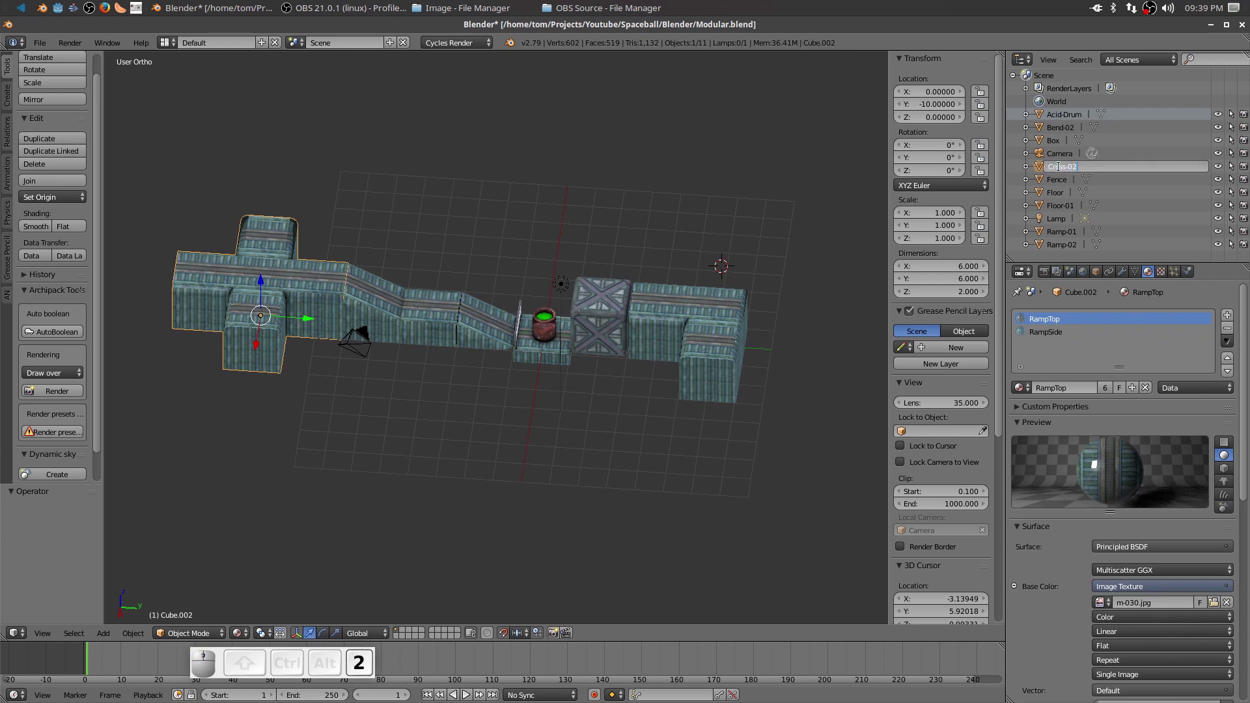
pyautogui.press('Return')
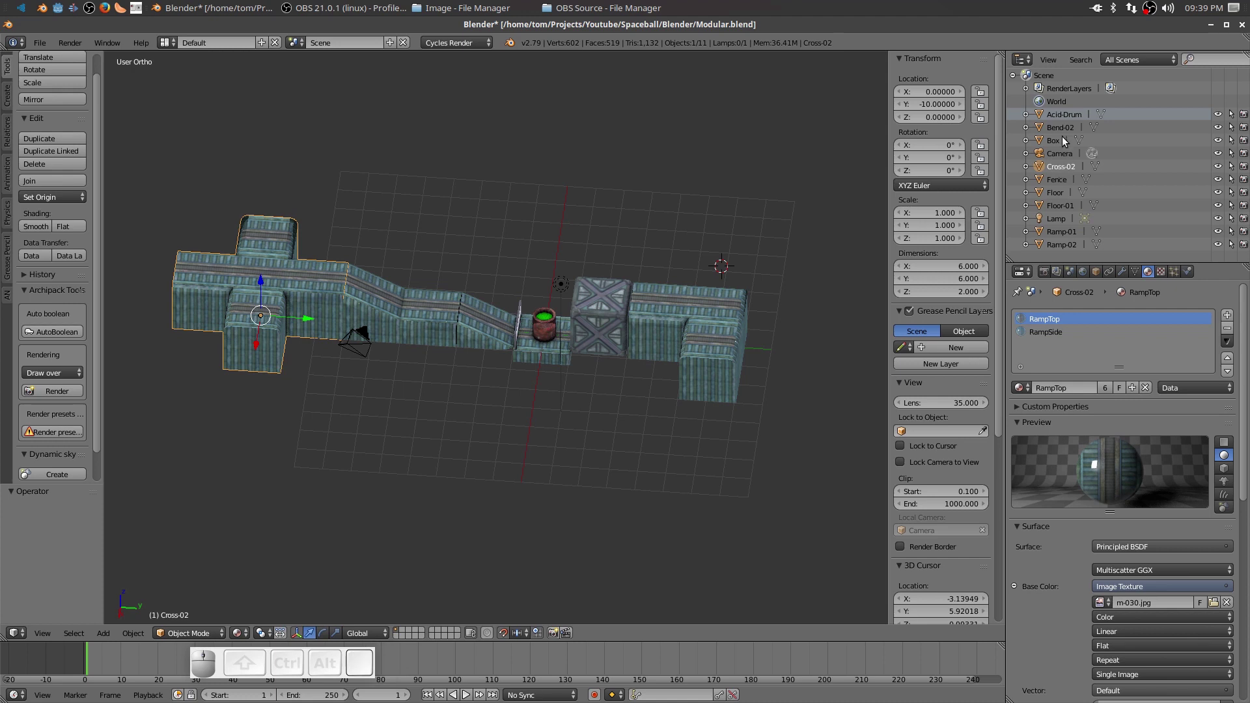
pyautogui.scroll(-3)
pyautogui.click(1060, 117)
pyautogui.click(1055, 134)
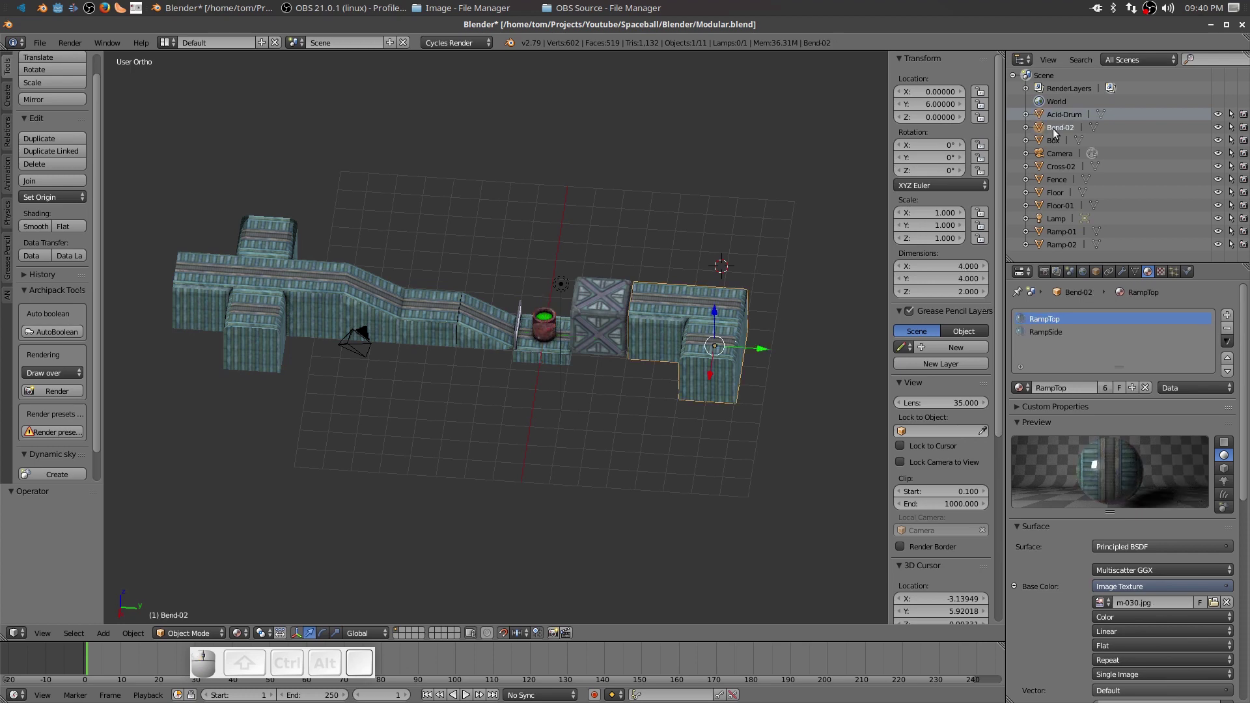
pyautogui.click(1056, 147)
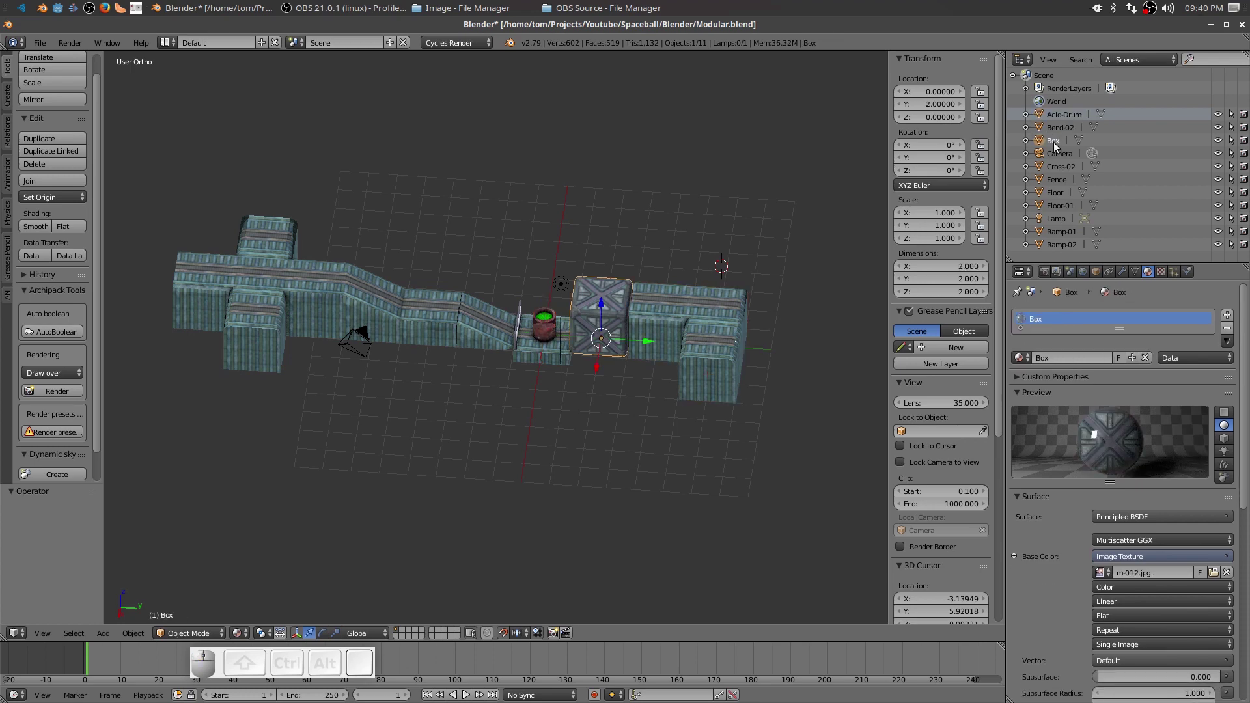
pyautogui.click(1055, 171)
pyautogui.click(1064, 186)
pyautogui.click(1058, 195)
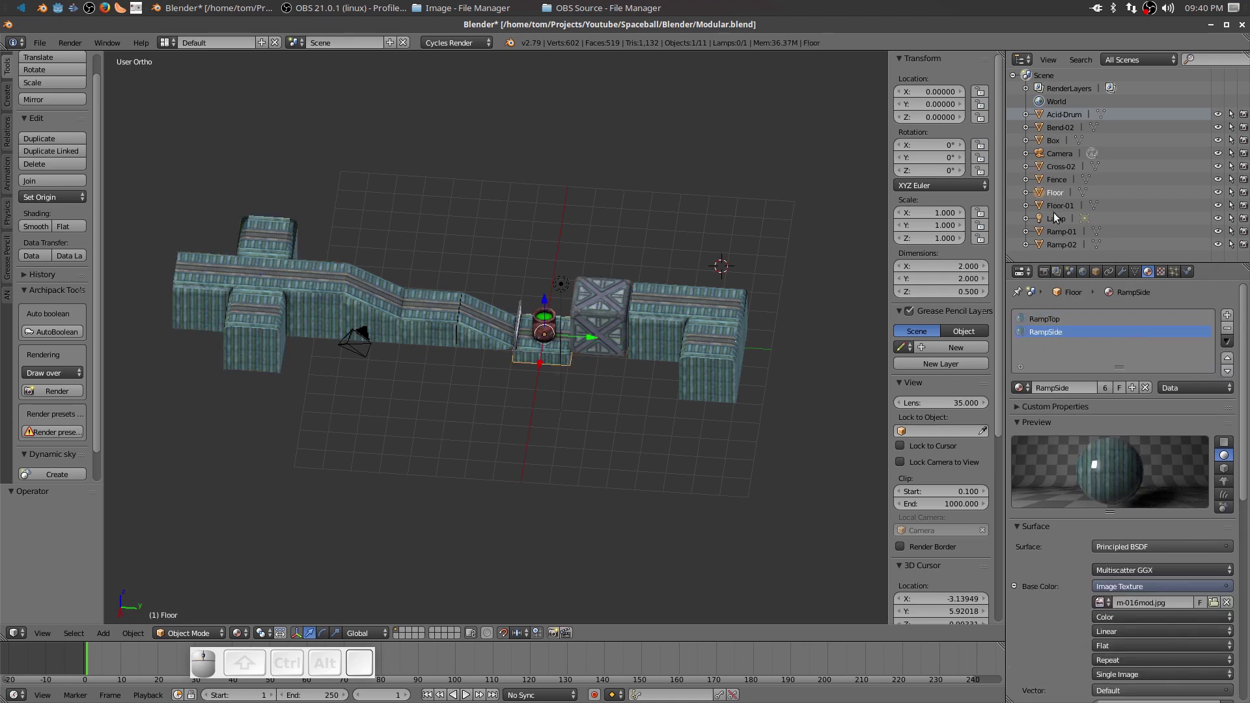
pyautogui.click(1056, 212)
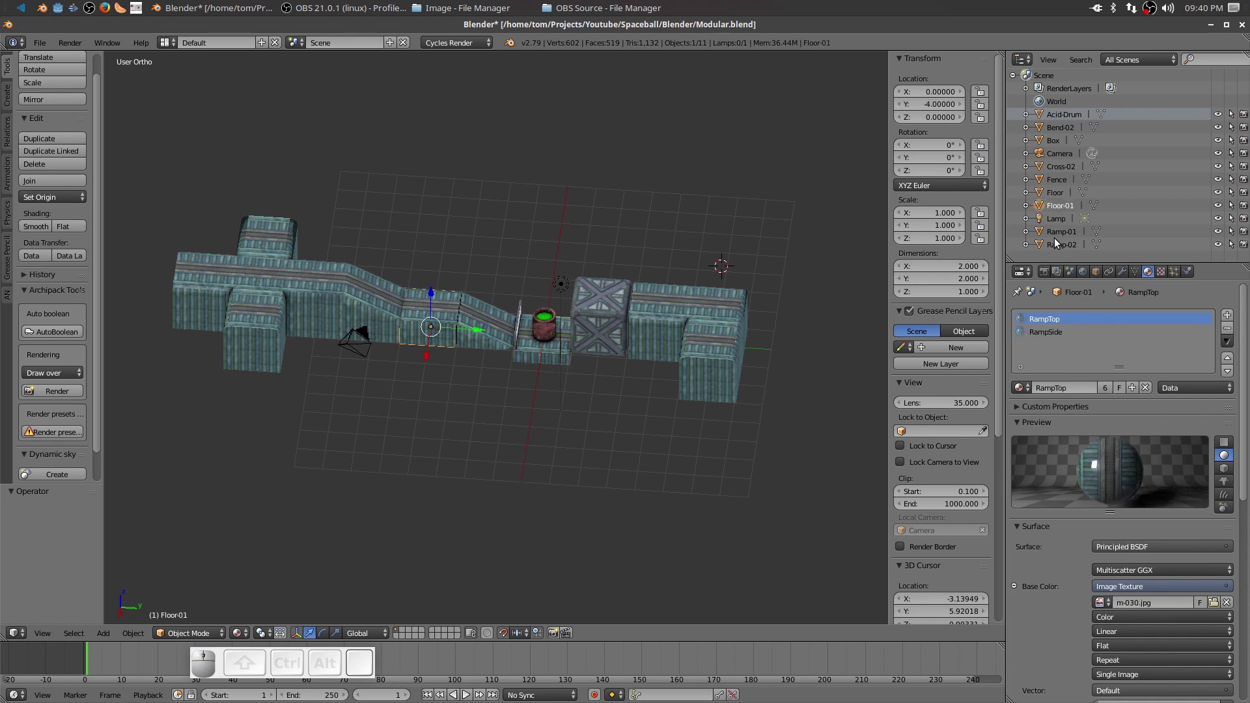
pyautogui.click(1057, 238)
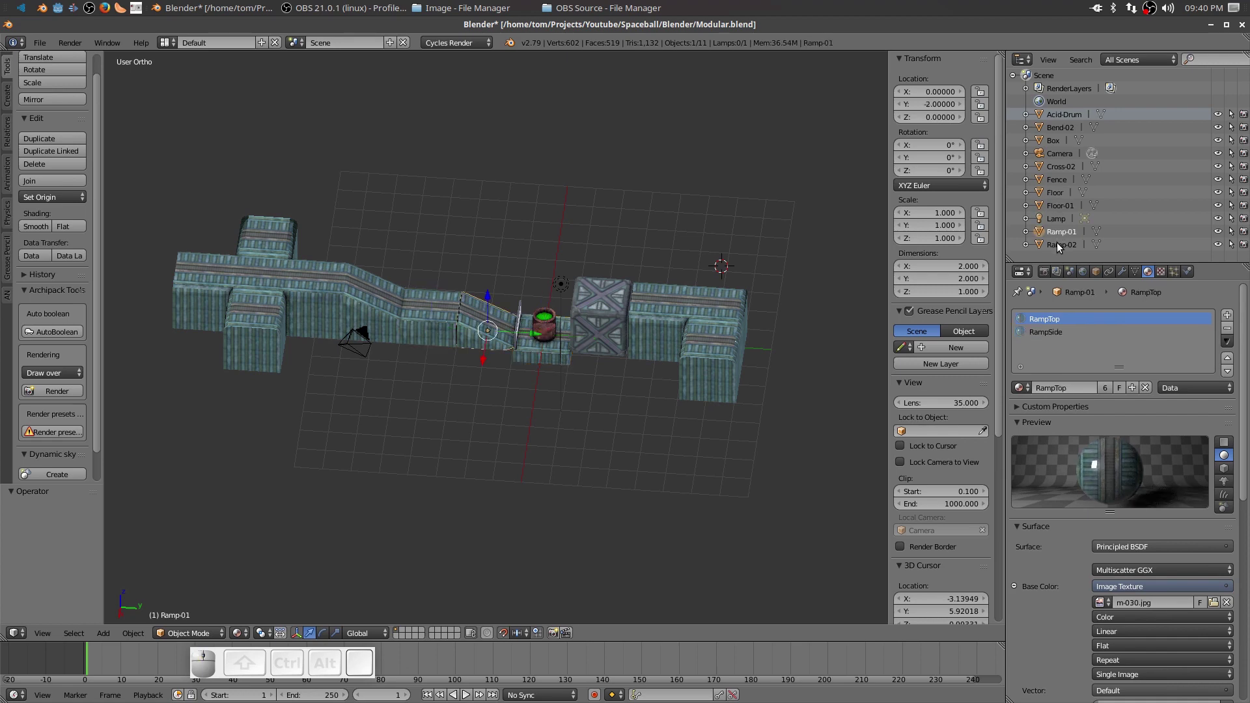
pyautogui.click(1060, 248)
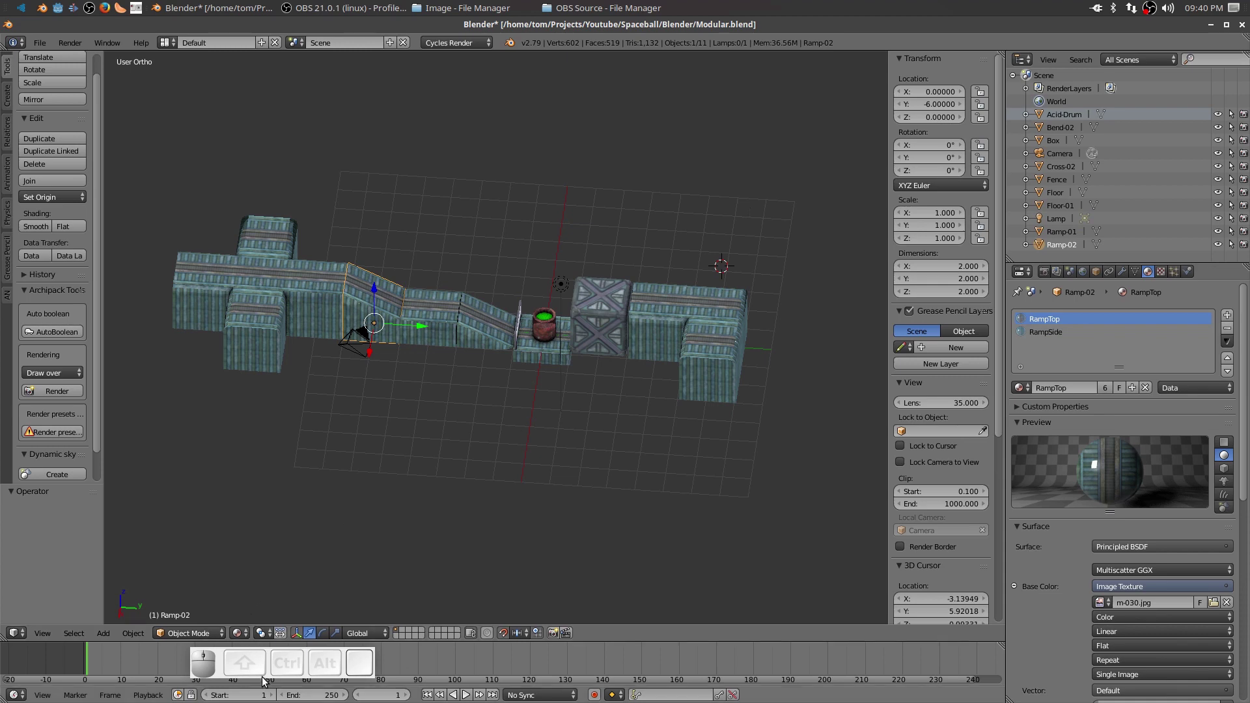
pyautogui.moveTo(272, 676); pyautogui.dragTo(661, 293)
pyautogui.rightClick(688, 315)
pyautogui.middleClick(543, 447)
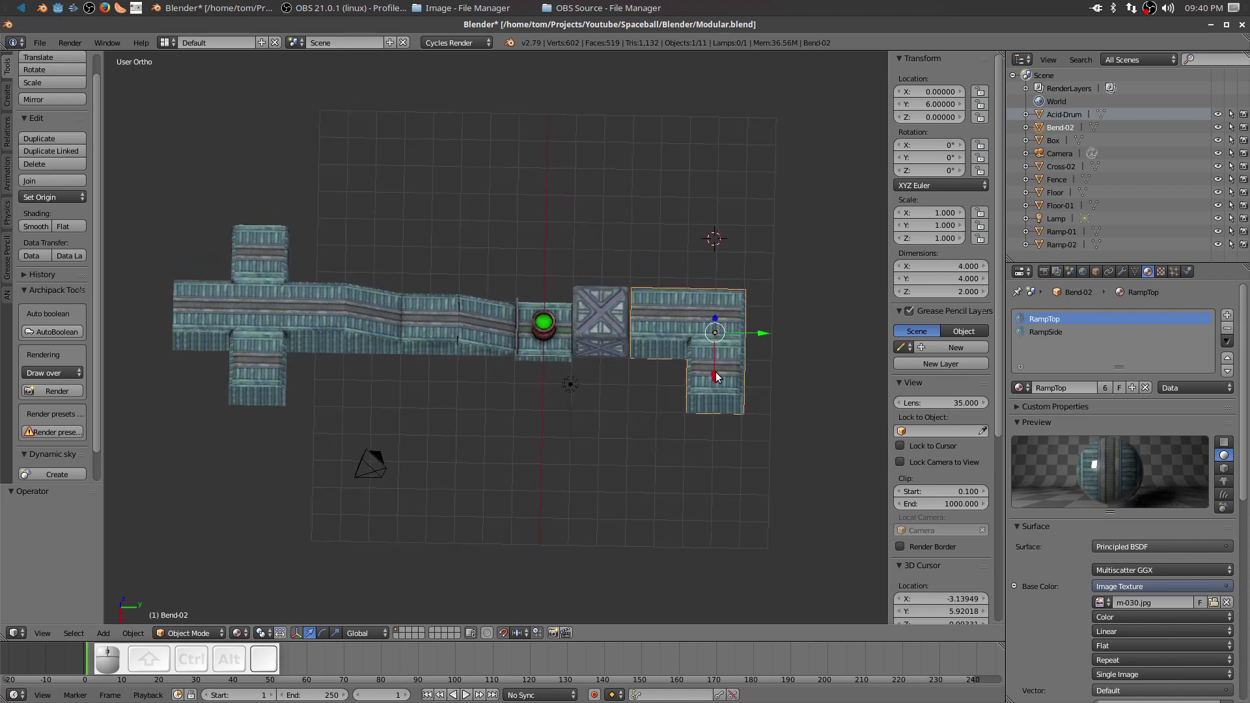
pyautogui.moveTo(718, 386); pyautogui.dragTo(664, 378)
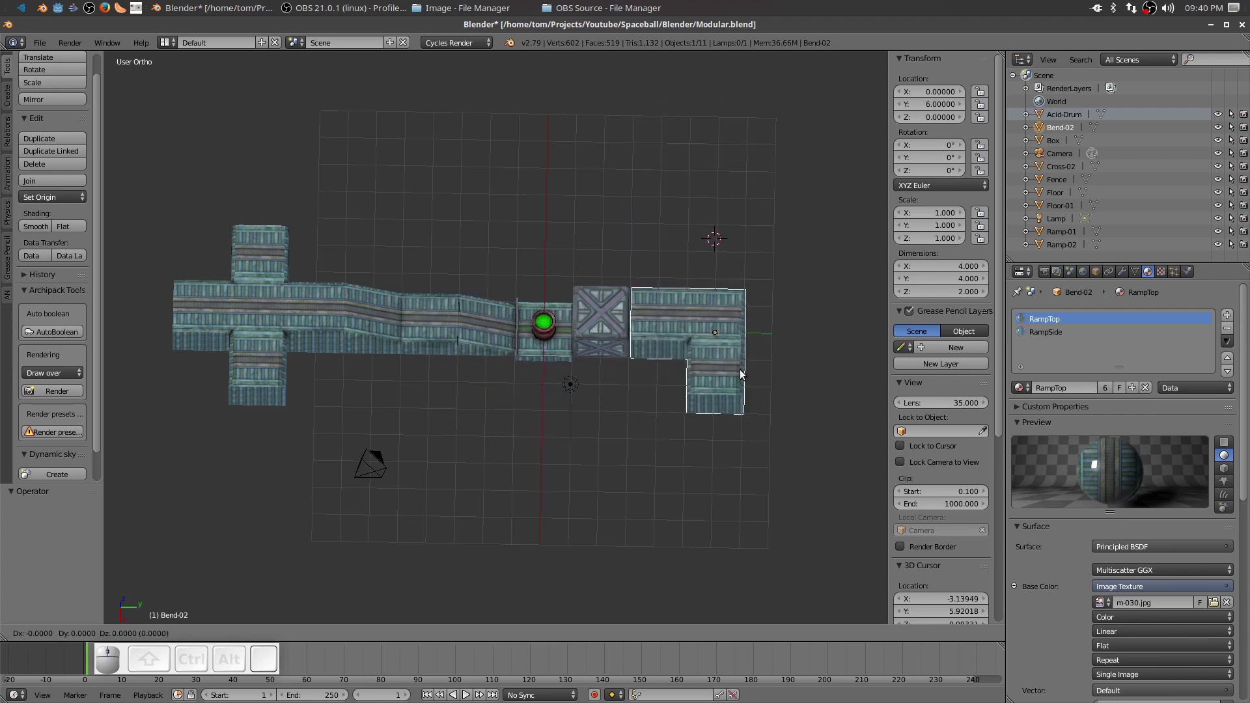
pyautogui.click(726, 374)
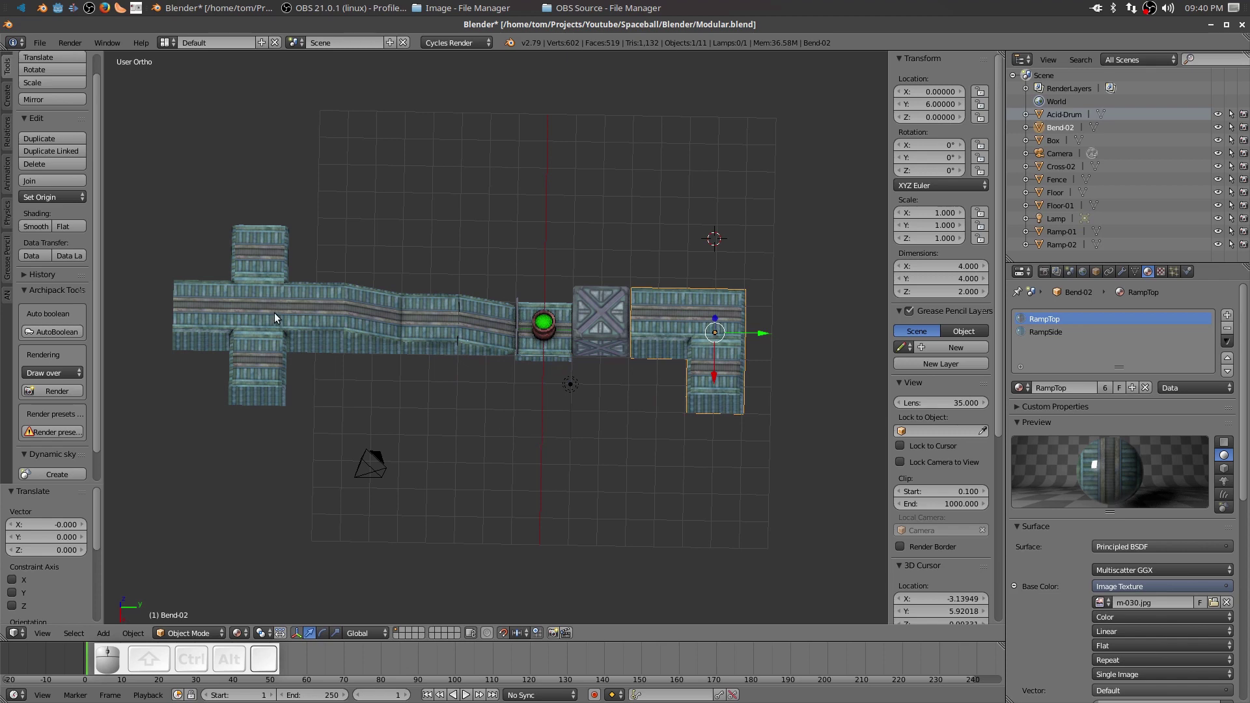
pyautogui.middleClick(496, 425)
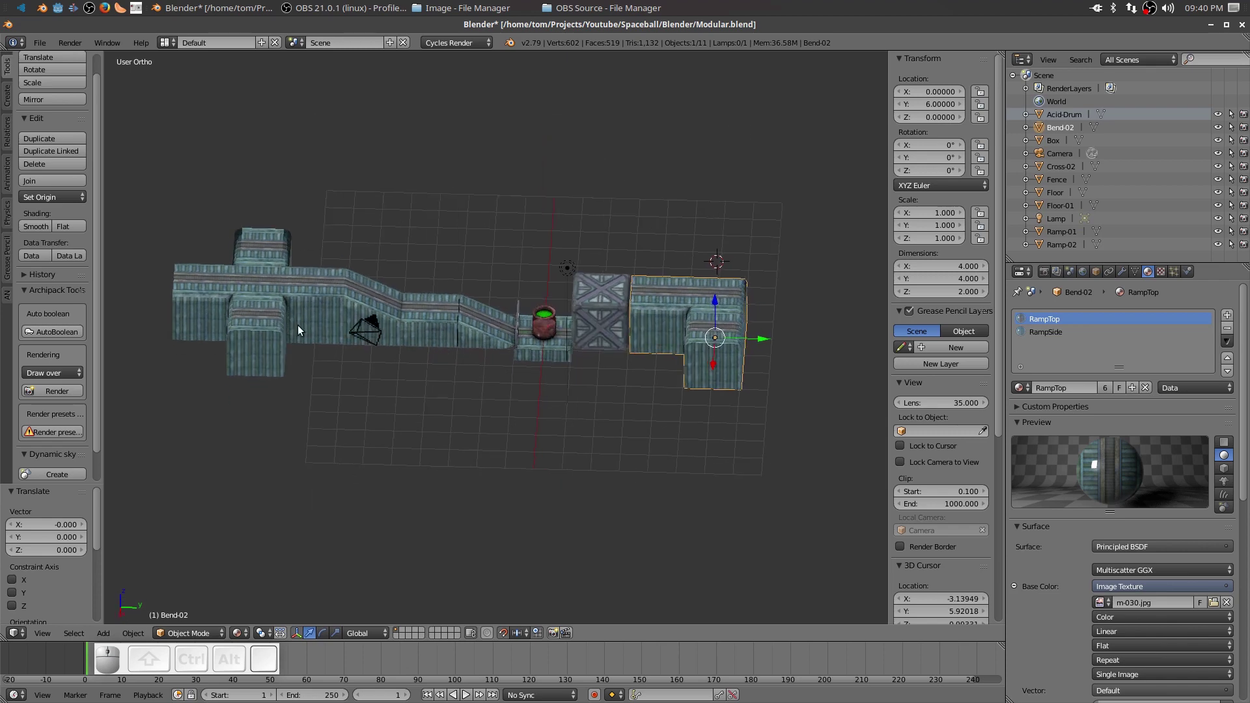
pyautogui.moveTo(629, 418); pyautogui.dragTo(659, 336)
pyautogui.moveTo(569, 452); pyautogui.dragTo(537, 429)
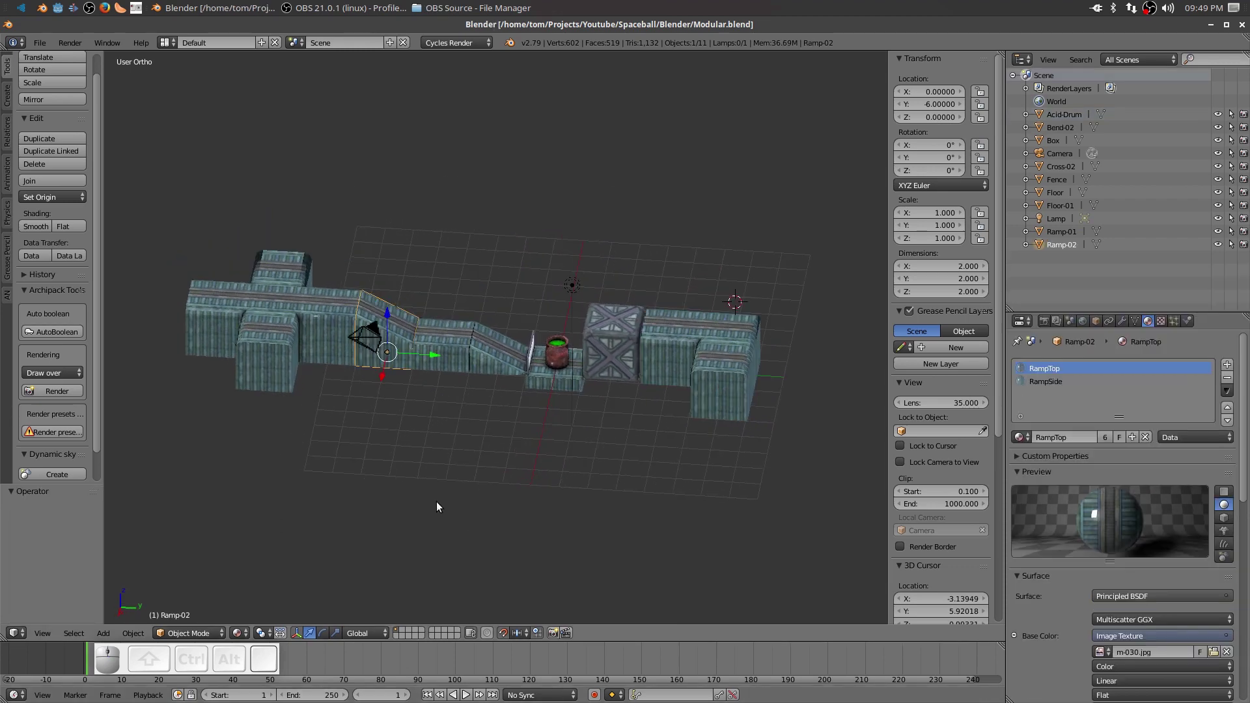
# Save the modular pieces Blender file via File > Save.
pyautogui.click(46, 49)
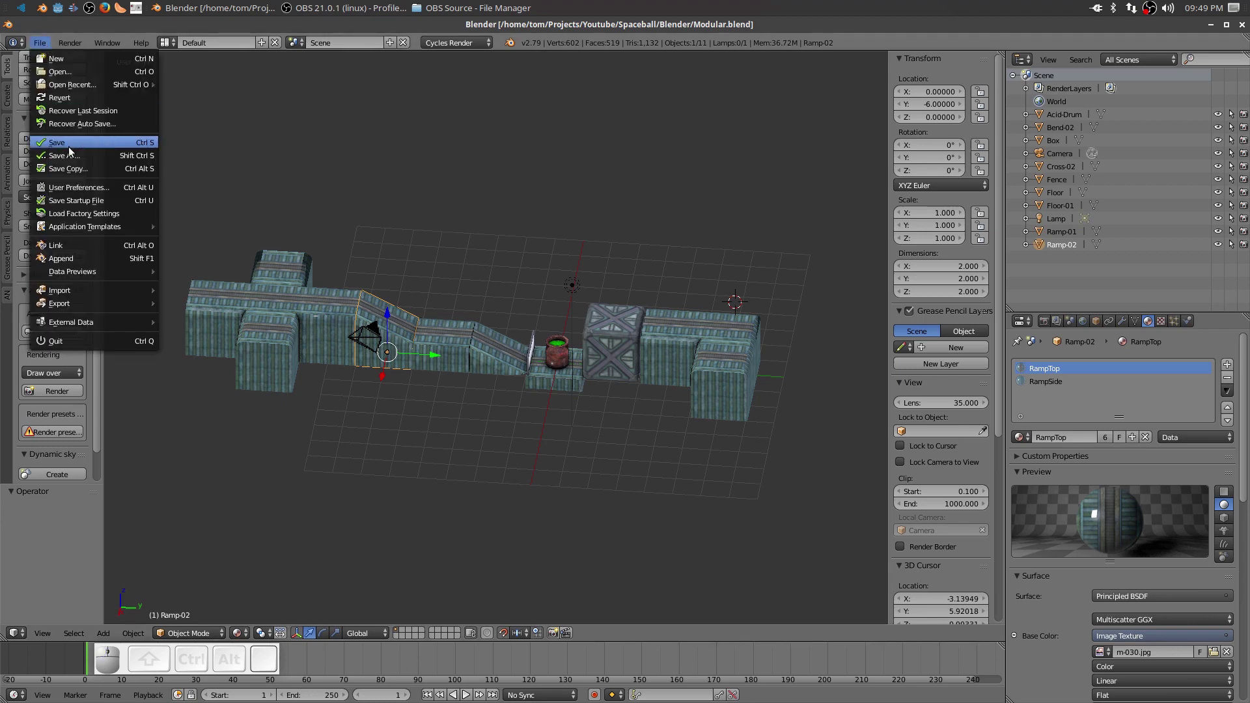
pyautogui.click(70, 152)
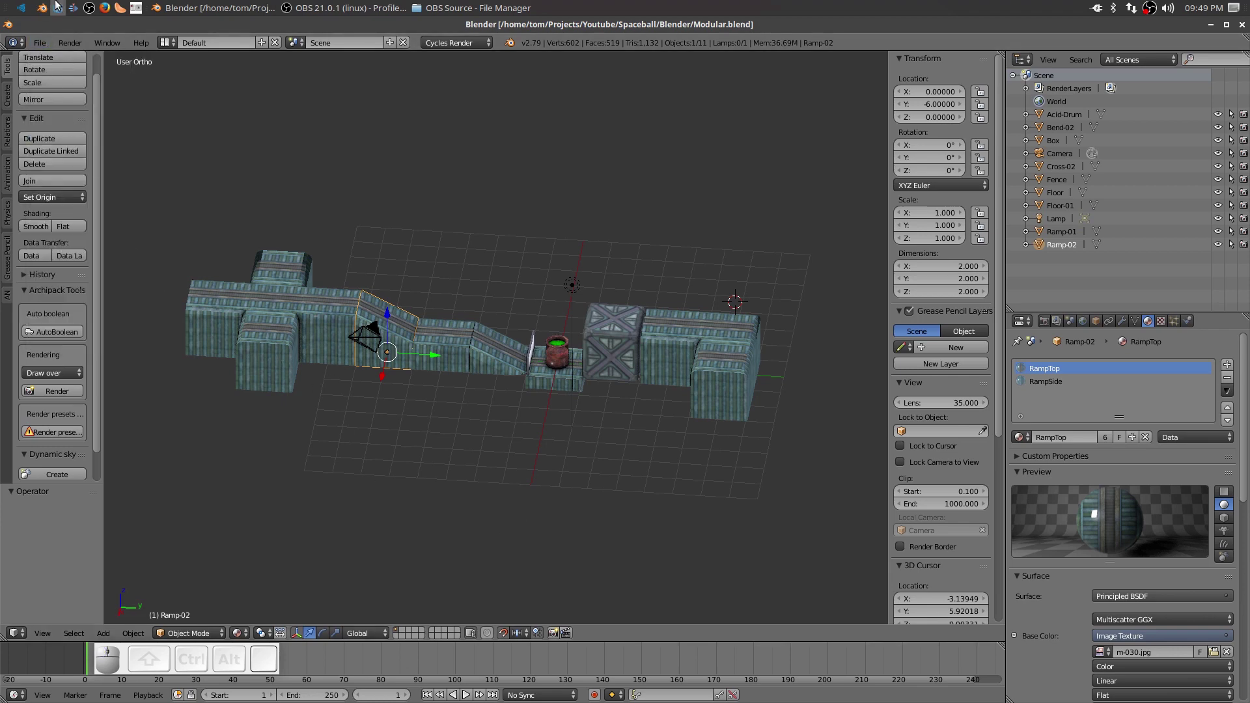
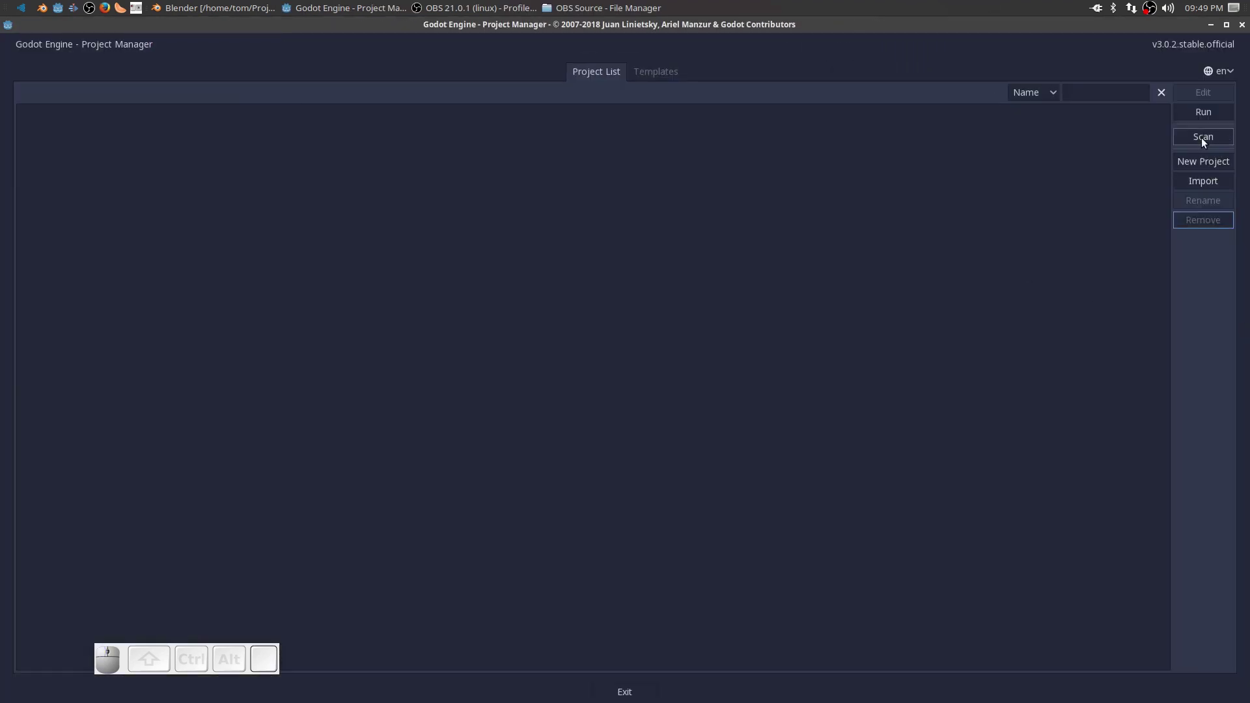
# Create a new Godot project Spaceball in its own folder and open it in the editor.
pyautogui.click(1207, 160)
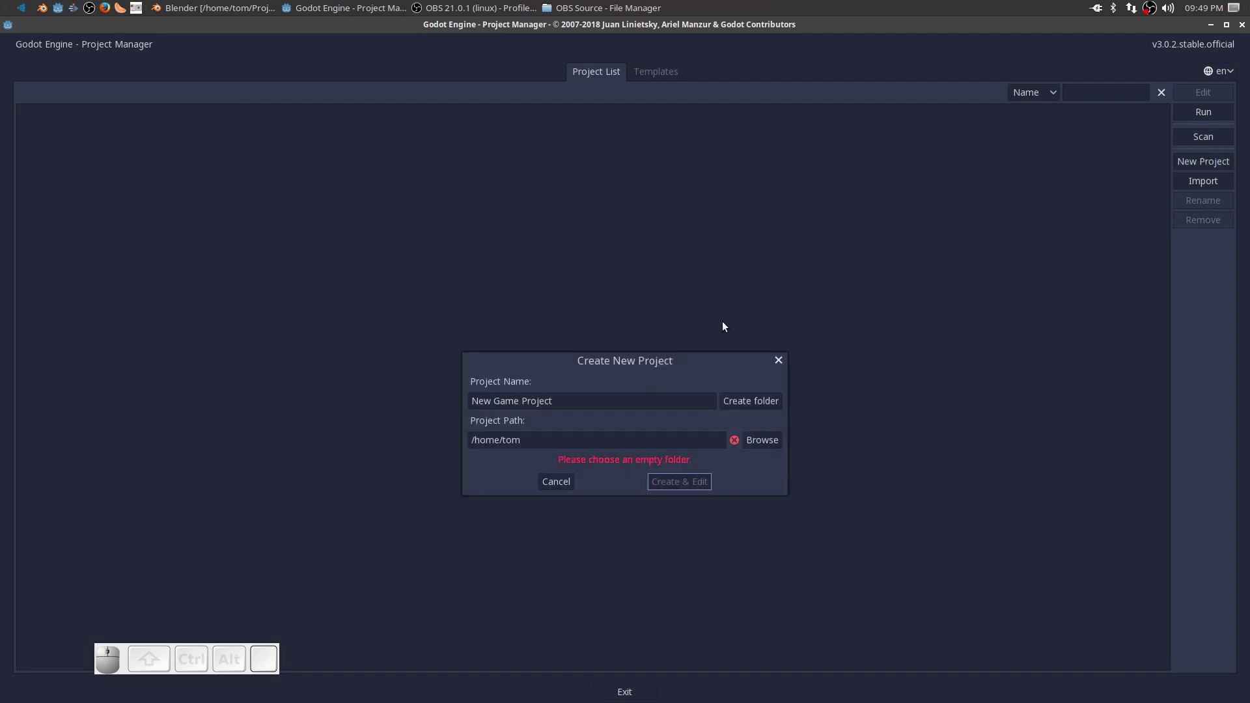
pyautogui.click(750, 448)
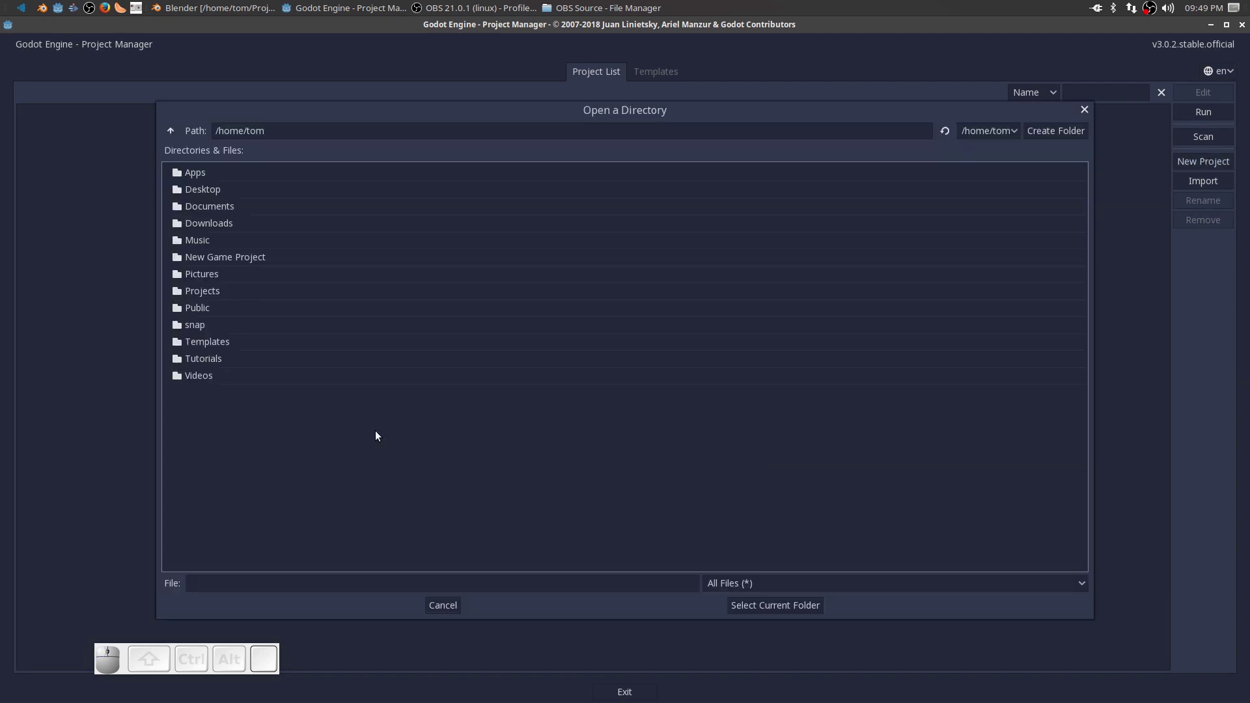
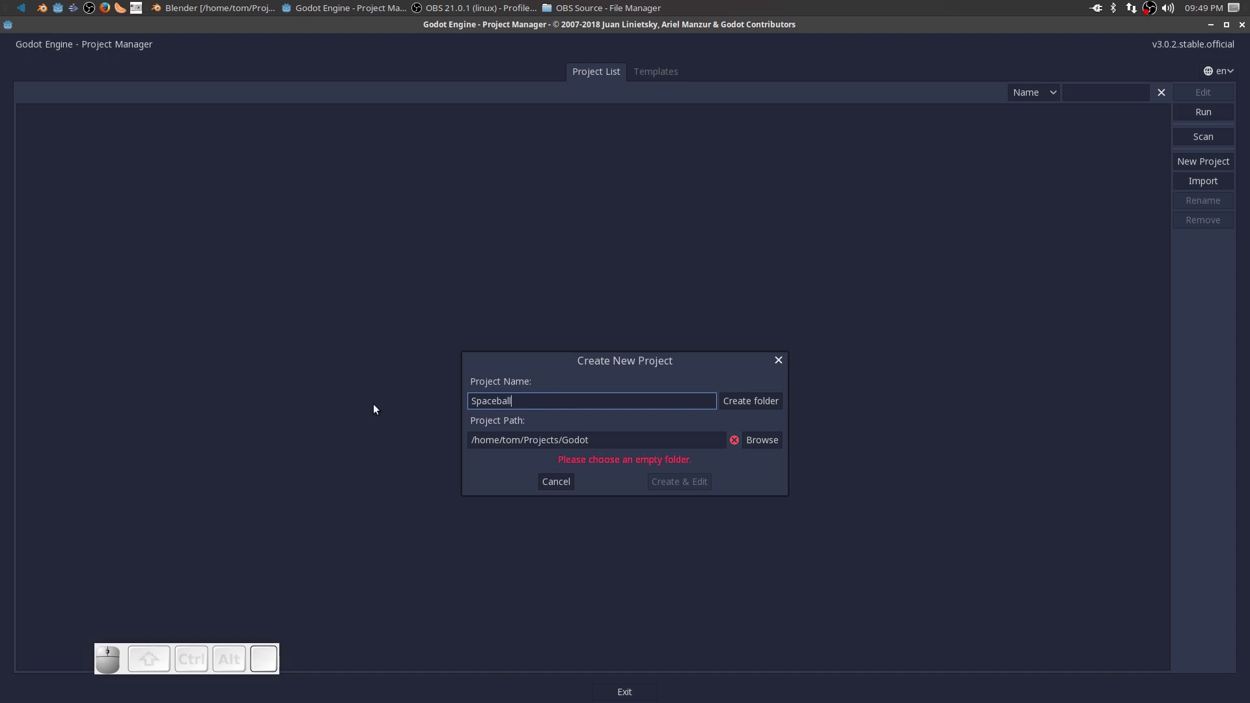
pyautogui.click(748, 404)
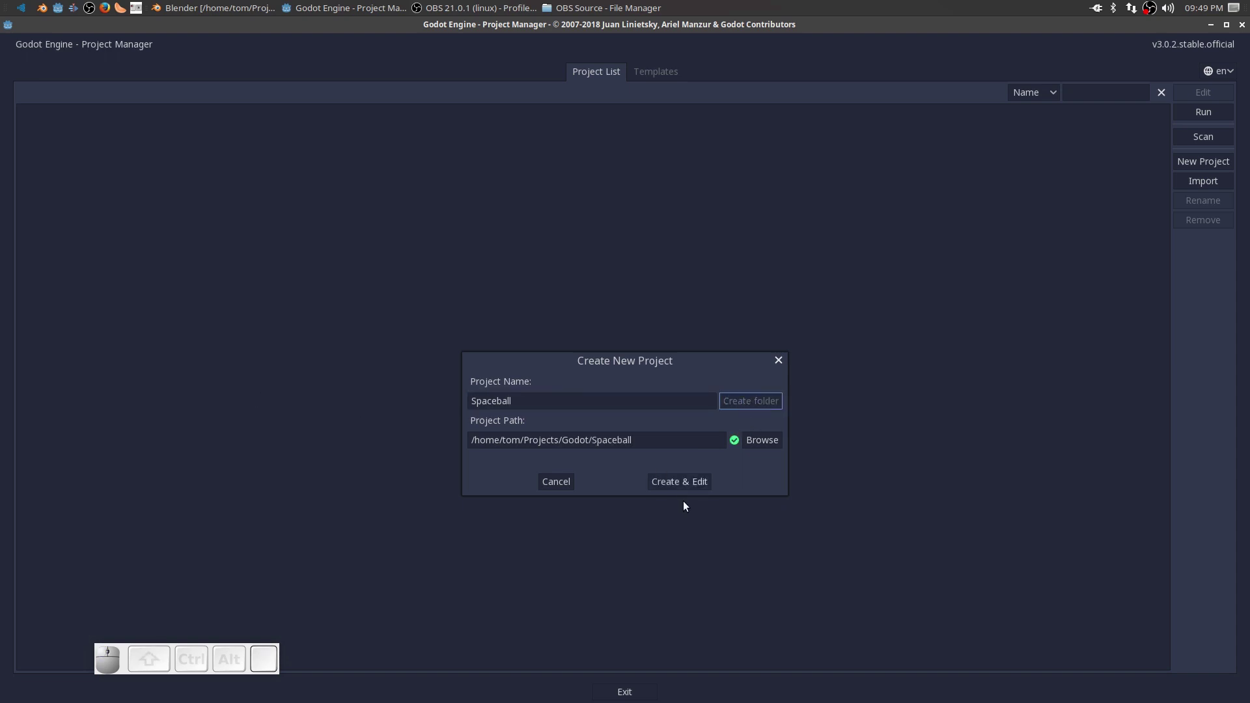
pyautogui.click(684, 490)
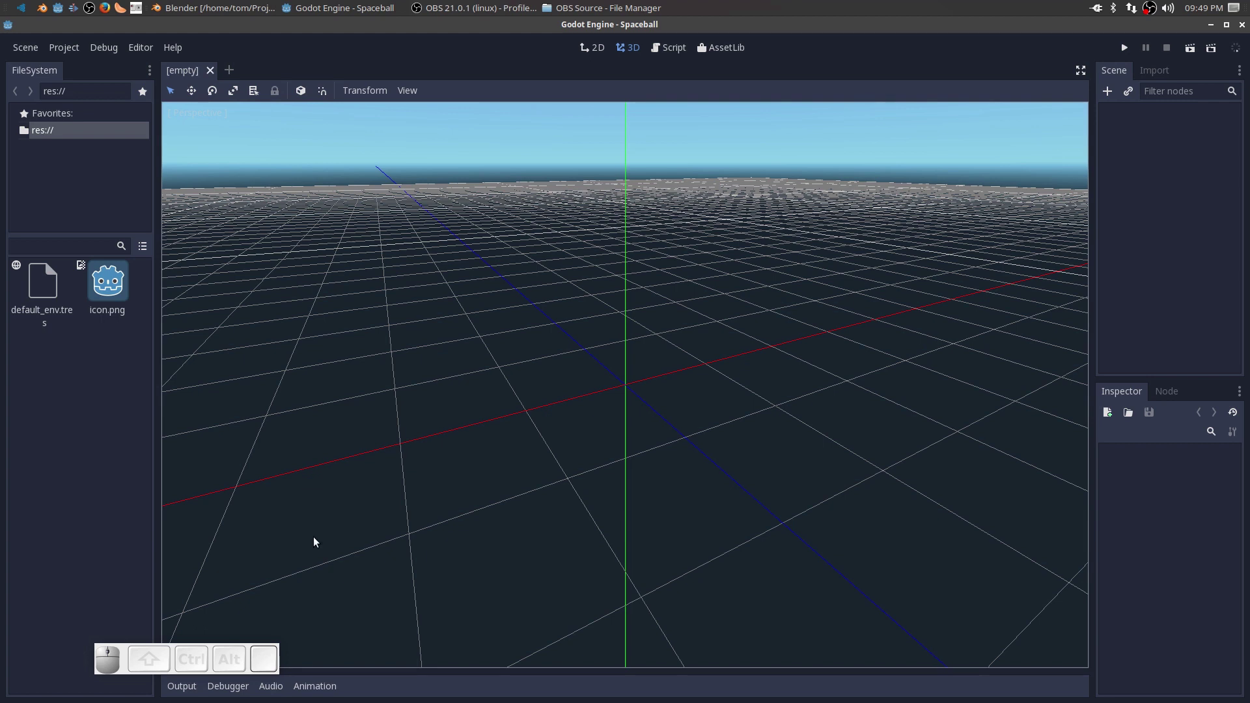
# Create a 3D folder in the project root res://.
pyautogui.moveTo(210, 668); pyautogui.dragTo(282, 657)
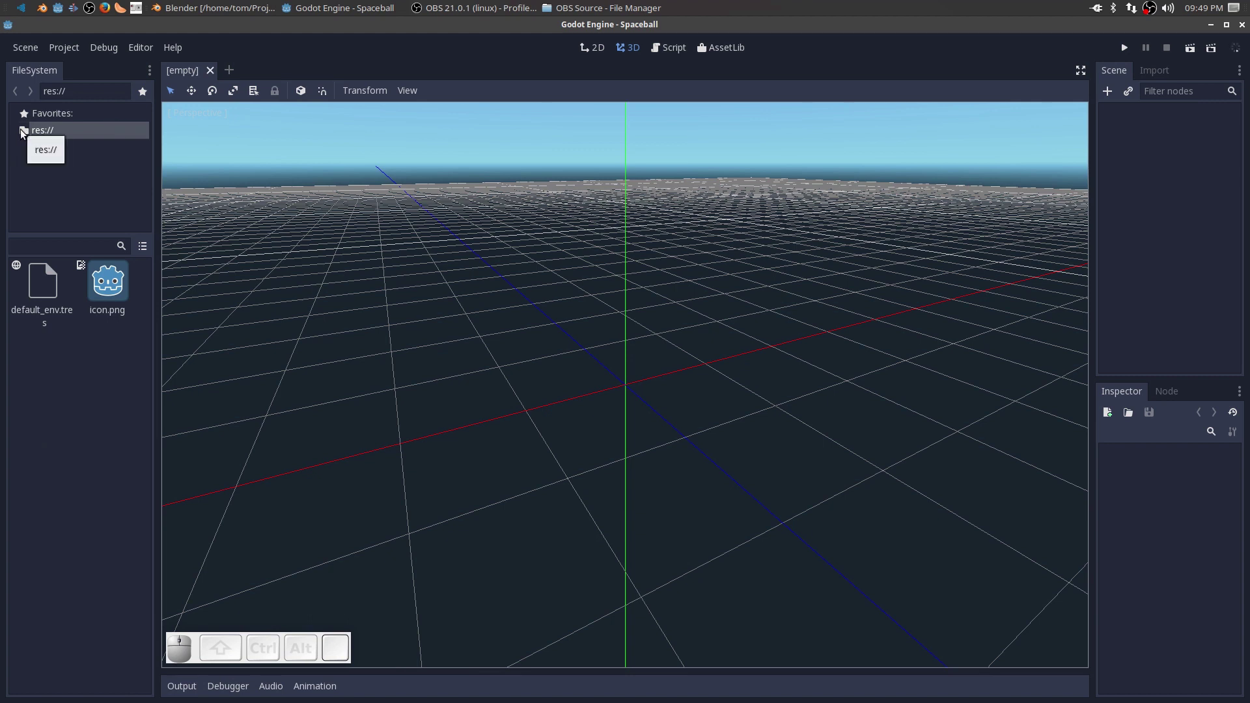
pyautogui.click(26, 136)
pyautogui.click(26, 135)
pyautogui.rightClick(26, 135)
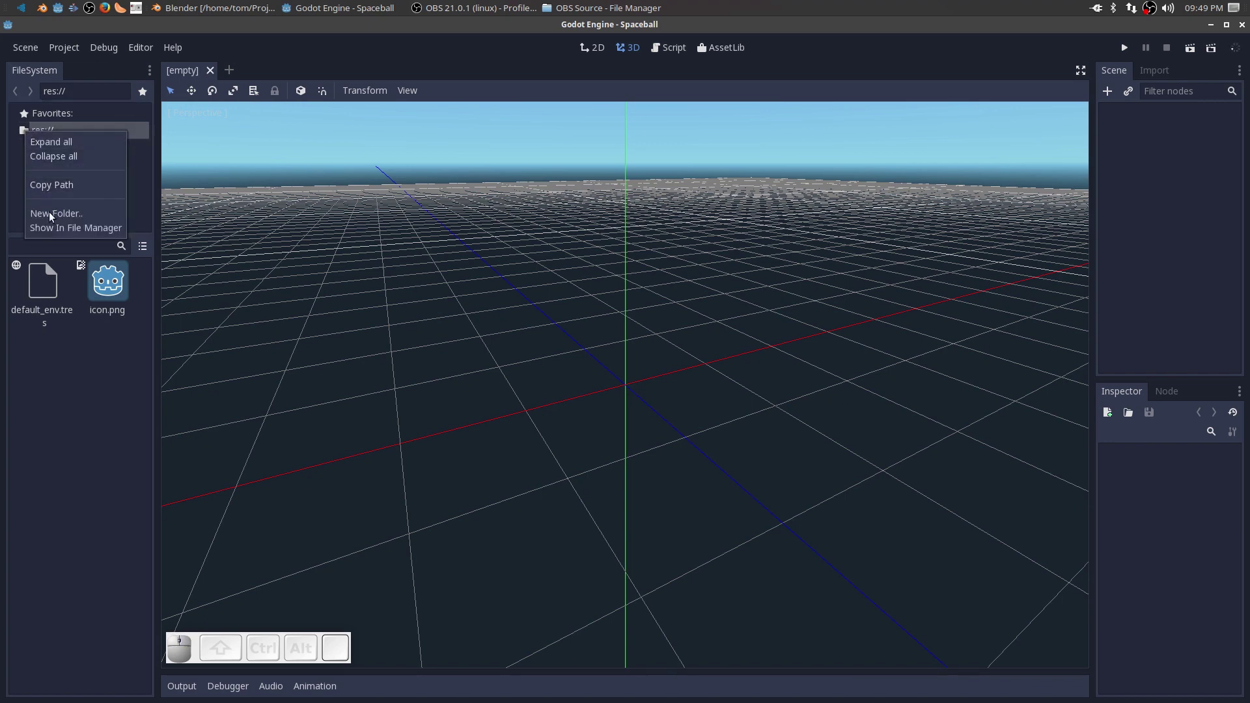
pyautogui.click(53, 219)
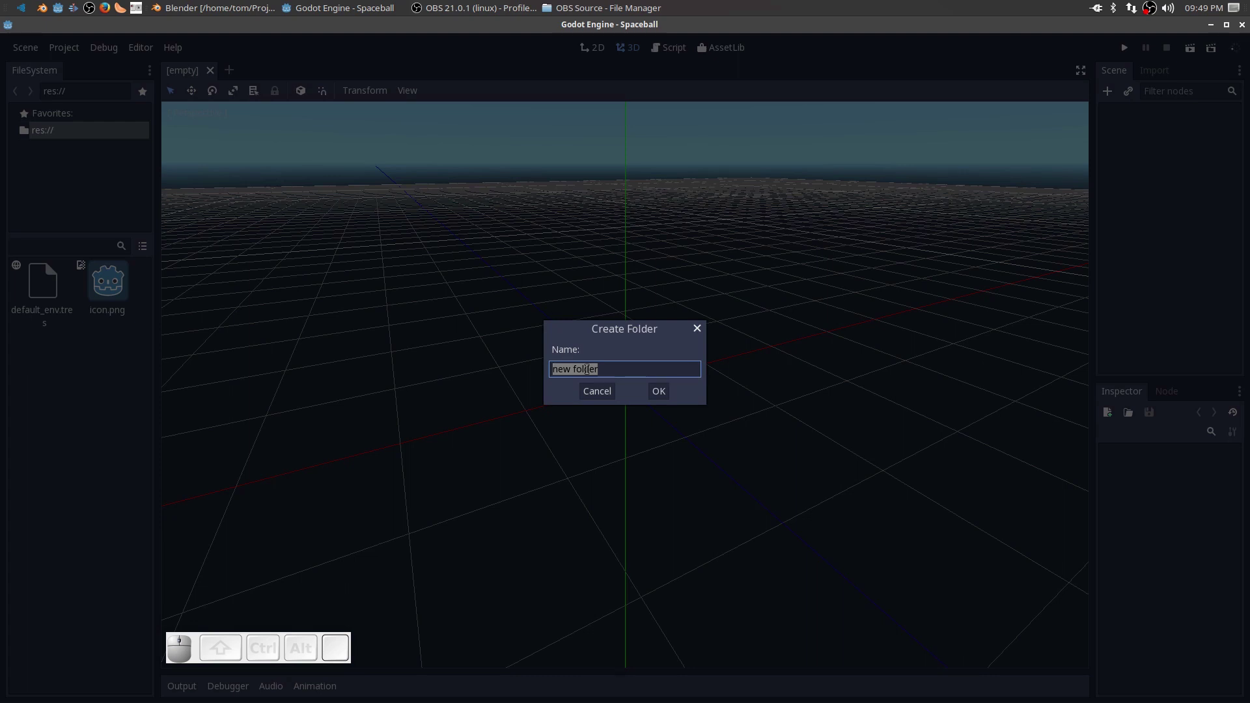
pyautogui.press('3')
pyautogui.press('d')
pyautogui.press('BackSpace')
pyautogui.press('shift+d')
pyautogui.press('Return')
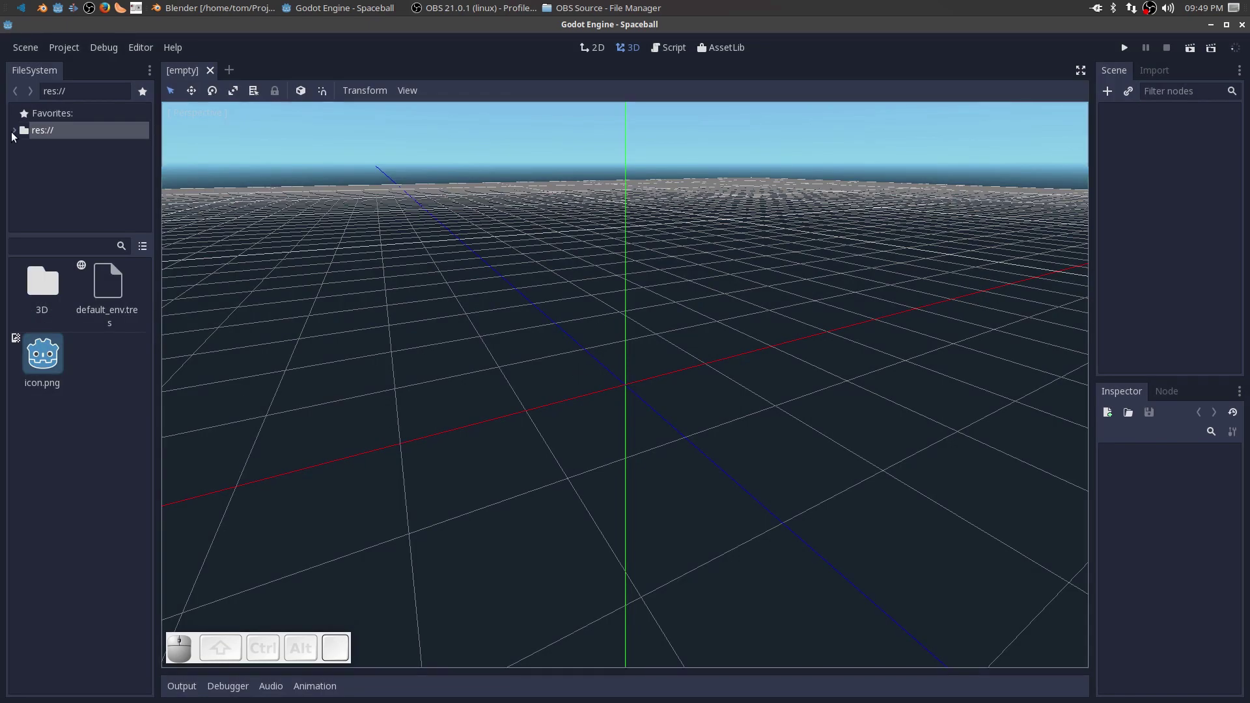
# Create Objects and Gridmaps subfolders inside the 3D folder.
pyautogui.click(16, 138)
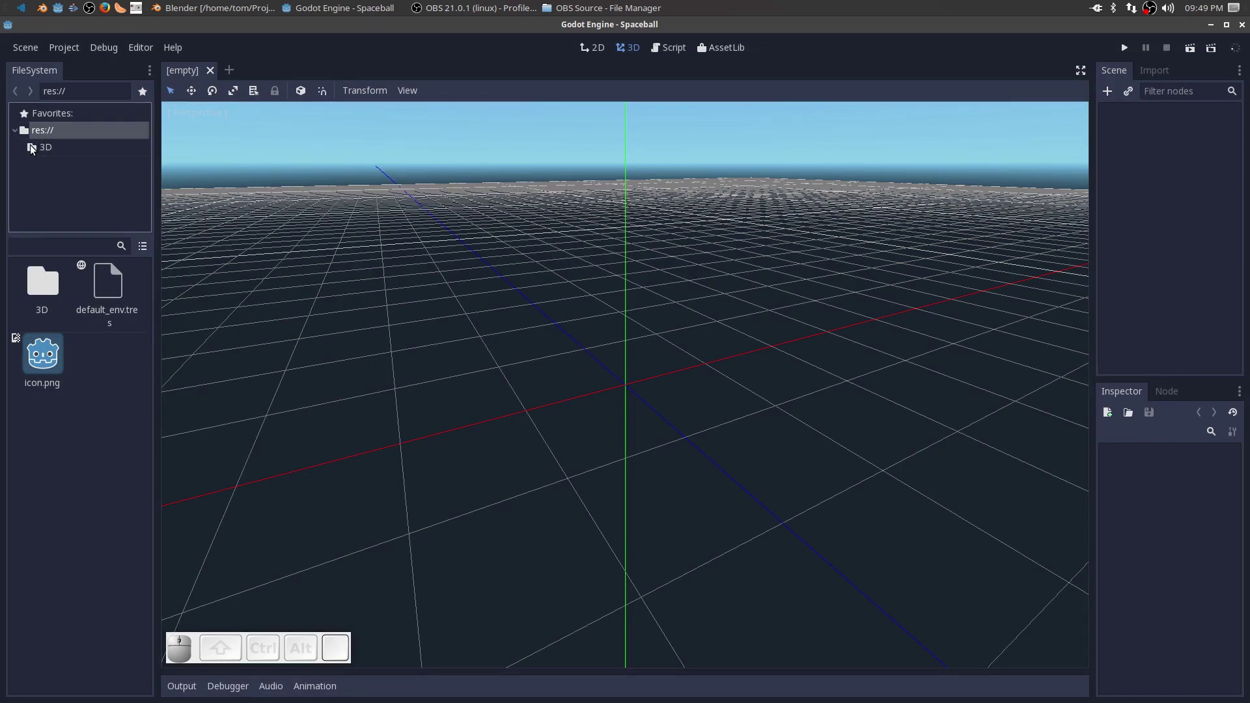
pyautogui.click(34, 151)
pyautogui.rightClick(34, 151)
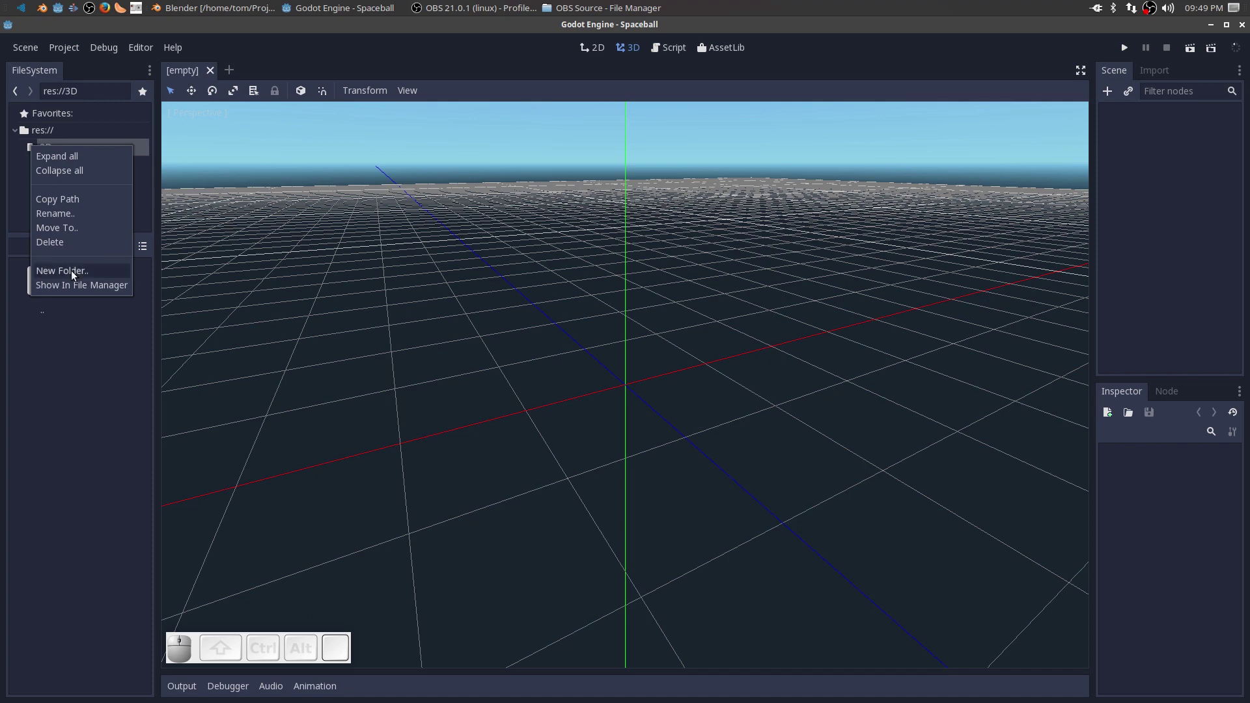
pyautogui.click(76, 277)
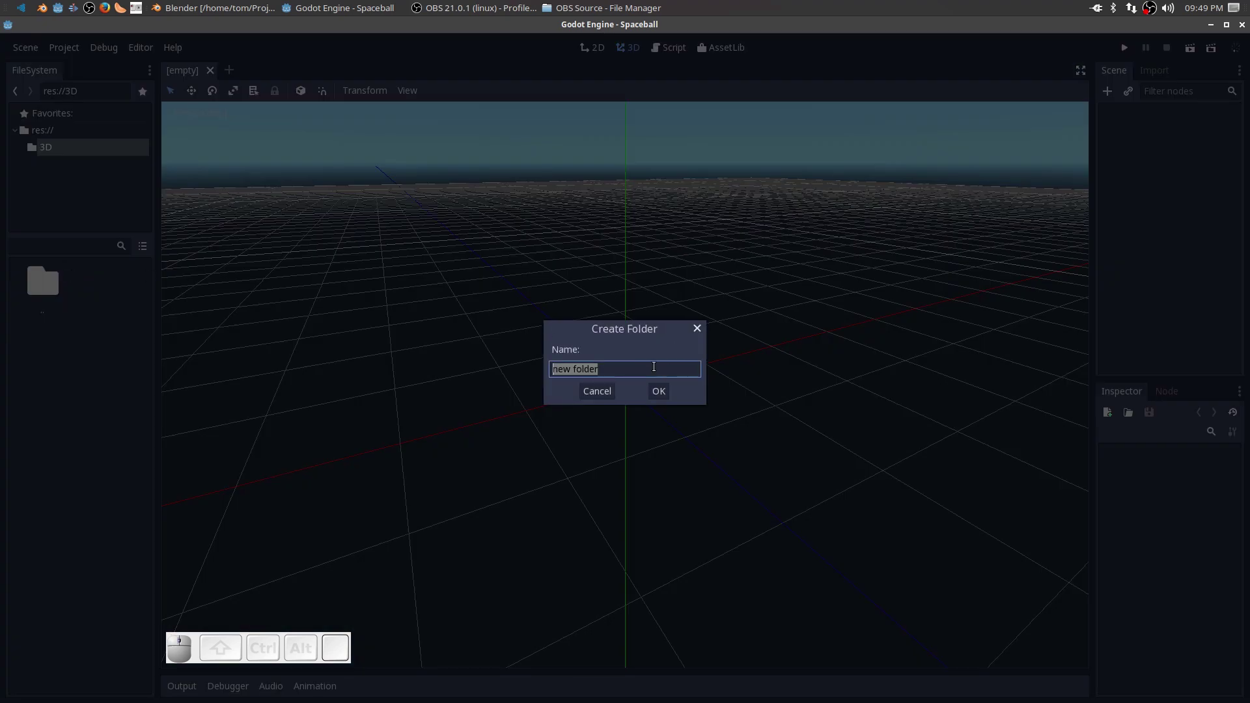
pyautogui.press('shift+o')
pyautogui.press('shift+b')
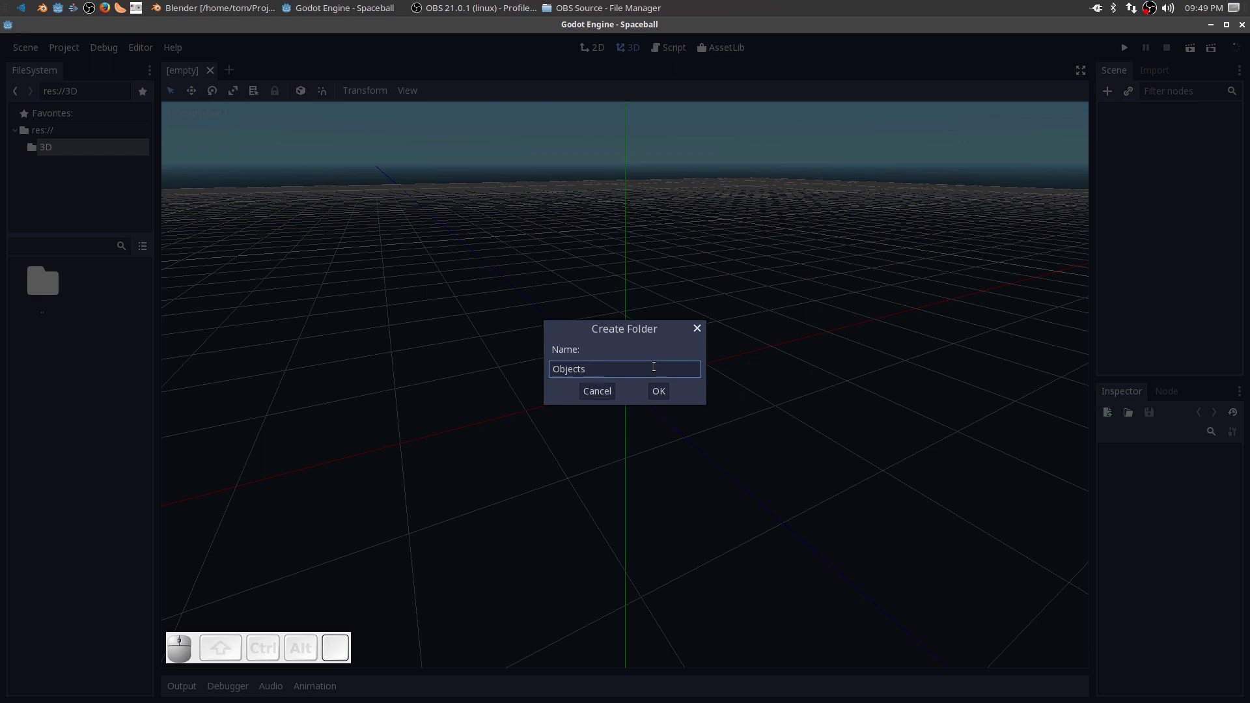
pyautogui.click(656, 392)
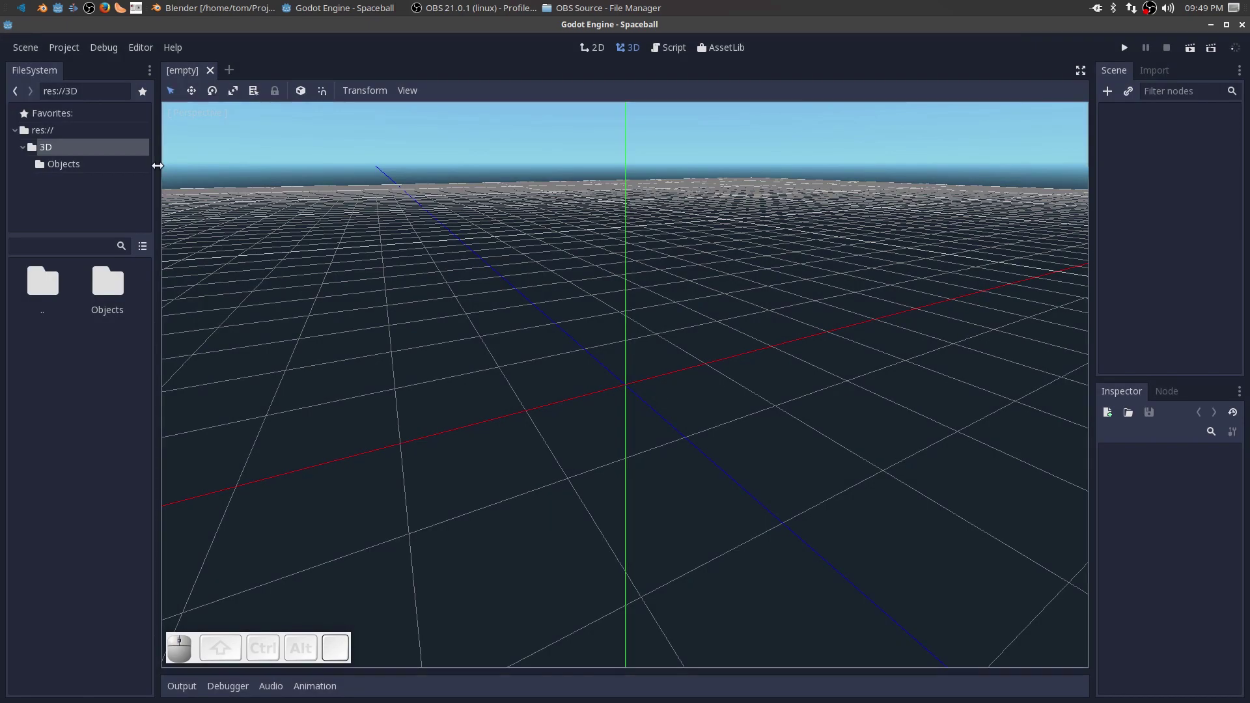
pyautogui.rightClick(71, 152)
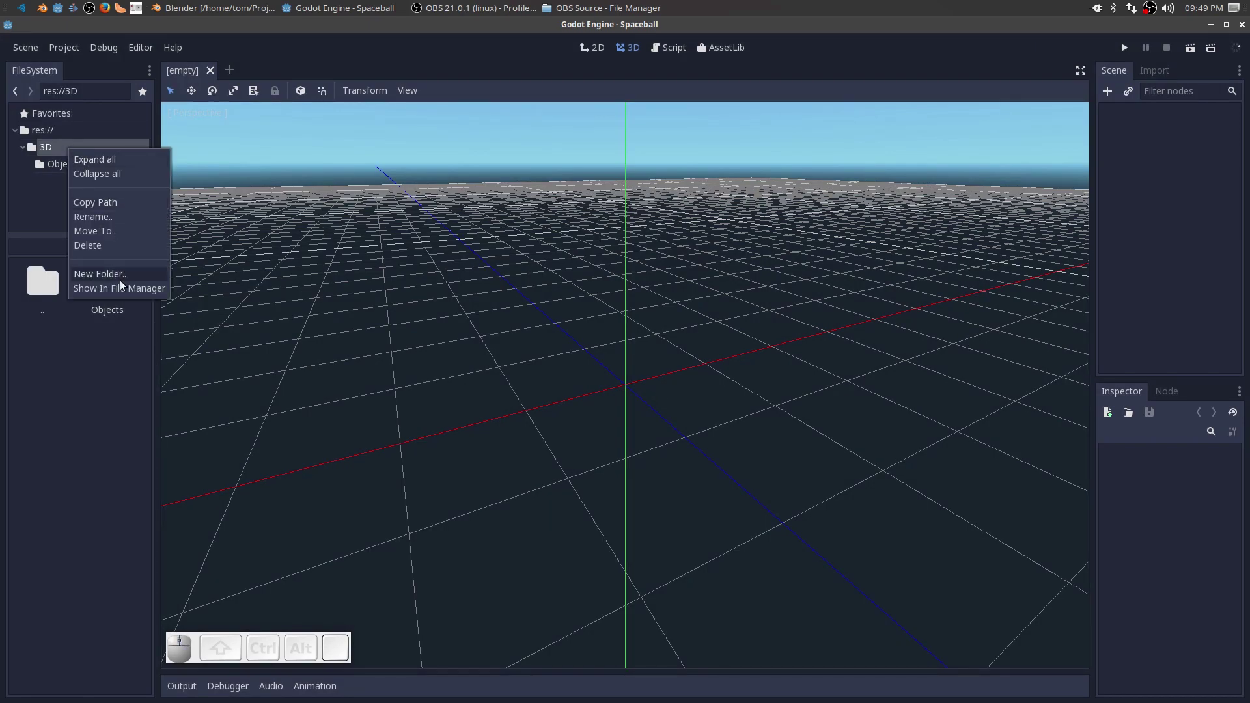
pyautogui.click(123, 284)
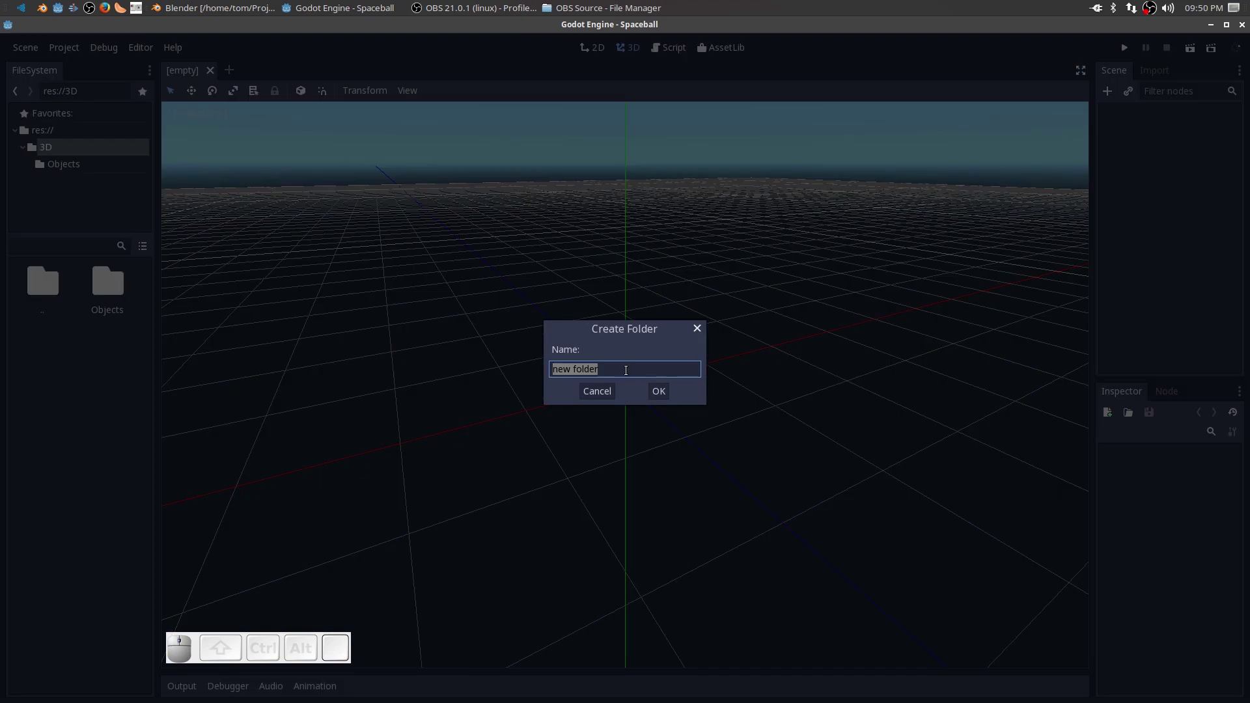
pyautogui.press('shift+g')
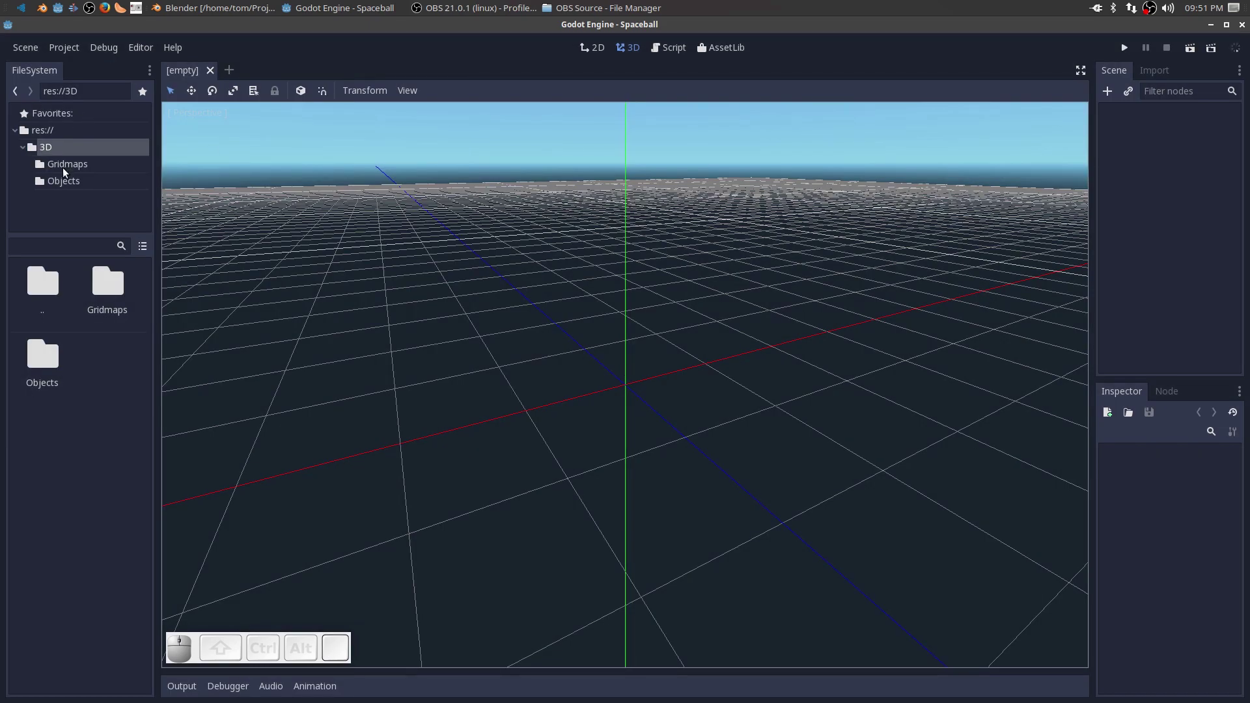
pyautogui.click(24, 155)
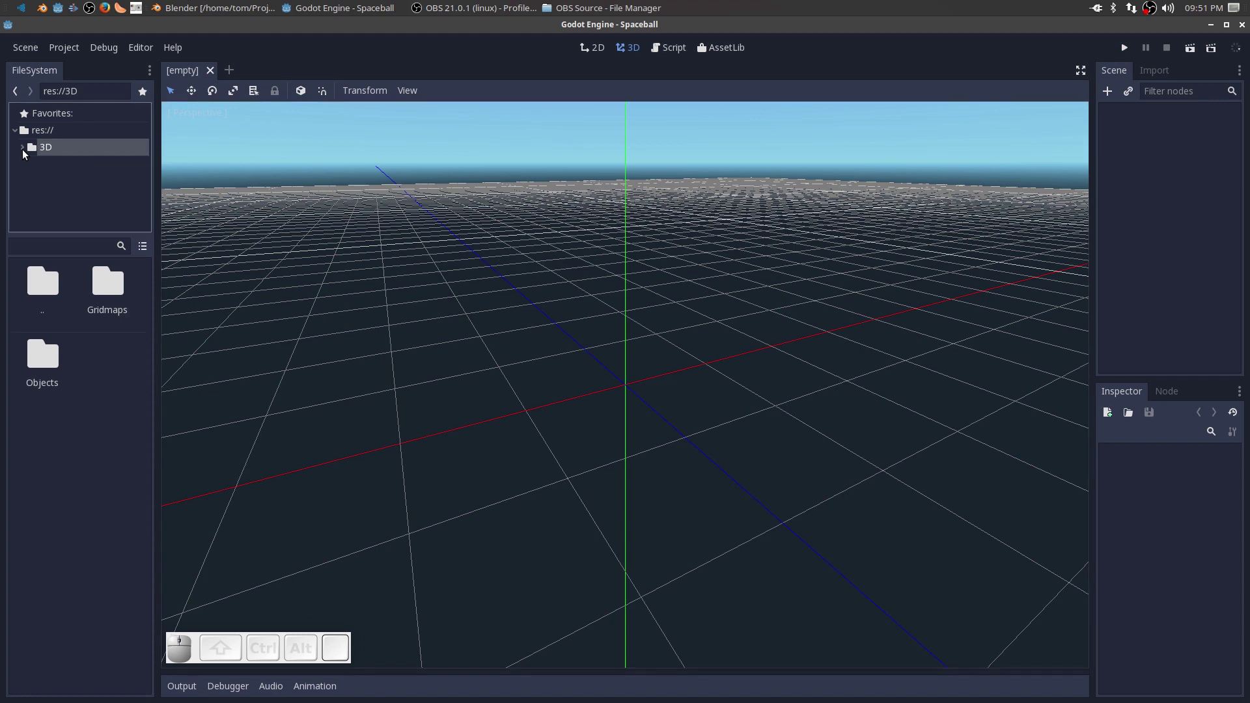
# Create Images and Fonts folders in the project root beside 3D.
pyautogui.click(28, 136)
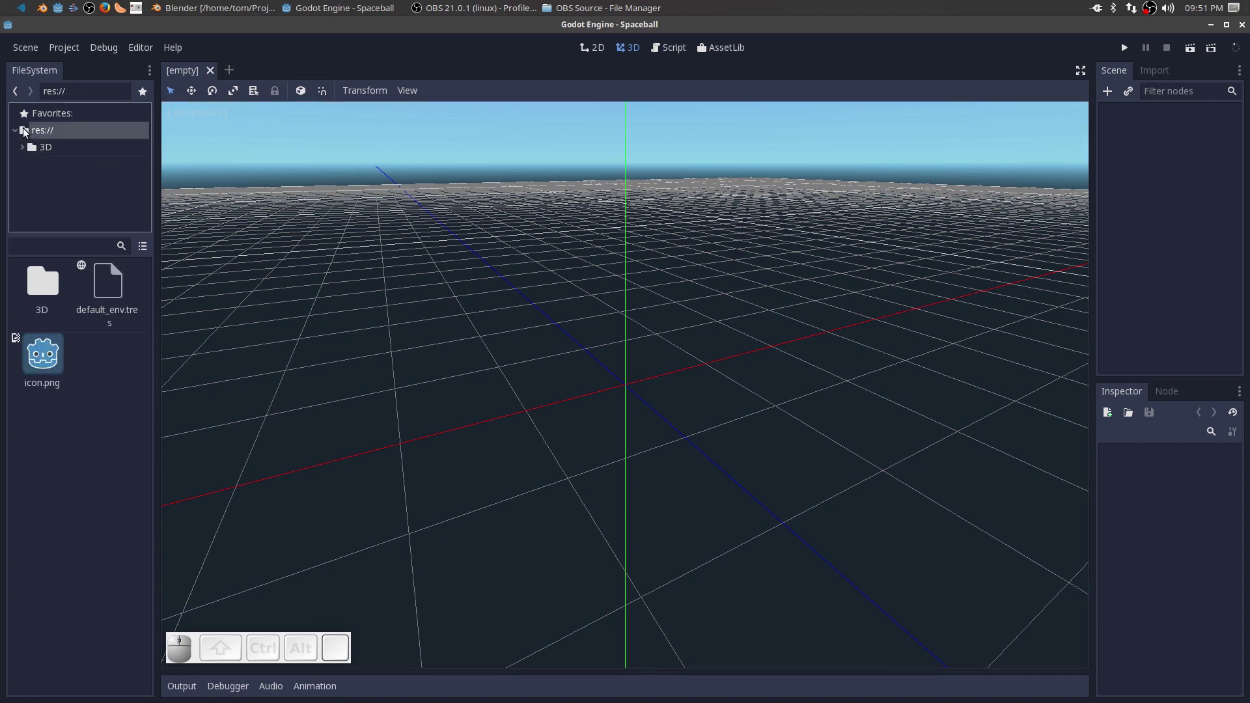
pyautogui.rightClick(26, 135)
pyautogui.click(69, 213)
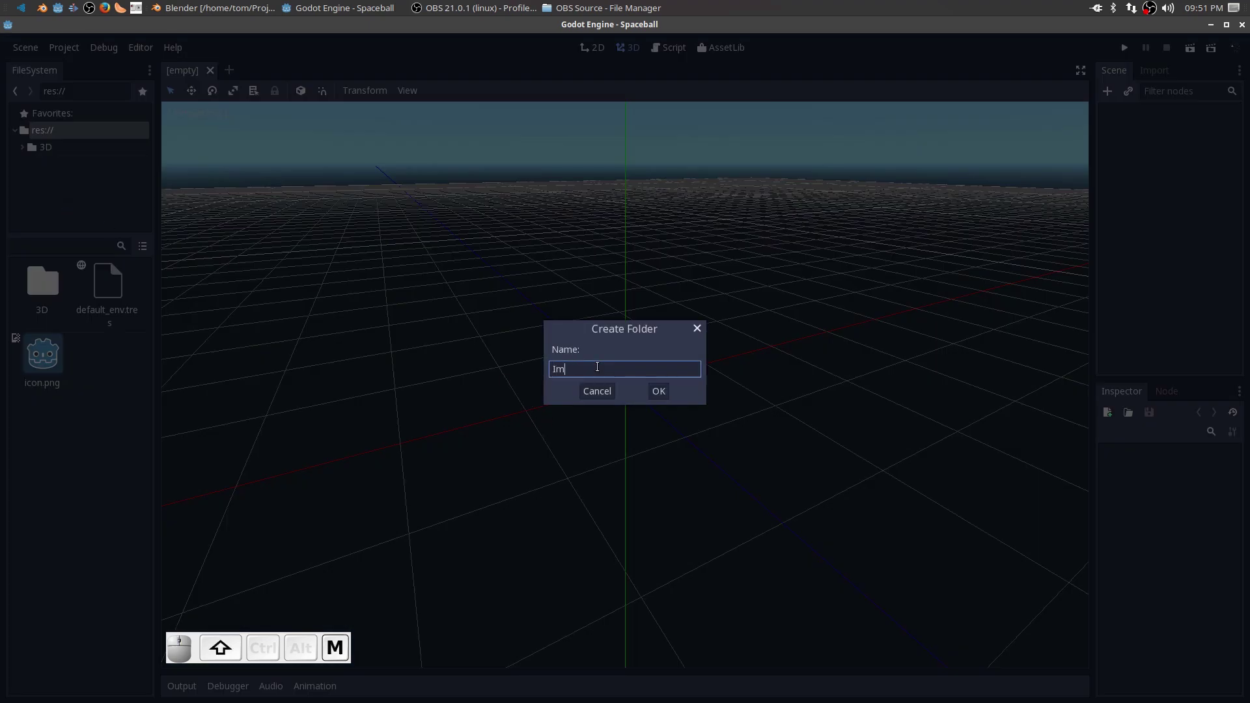
pyautogui.press('Return')
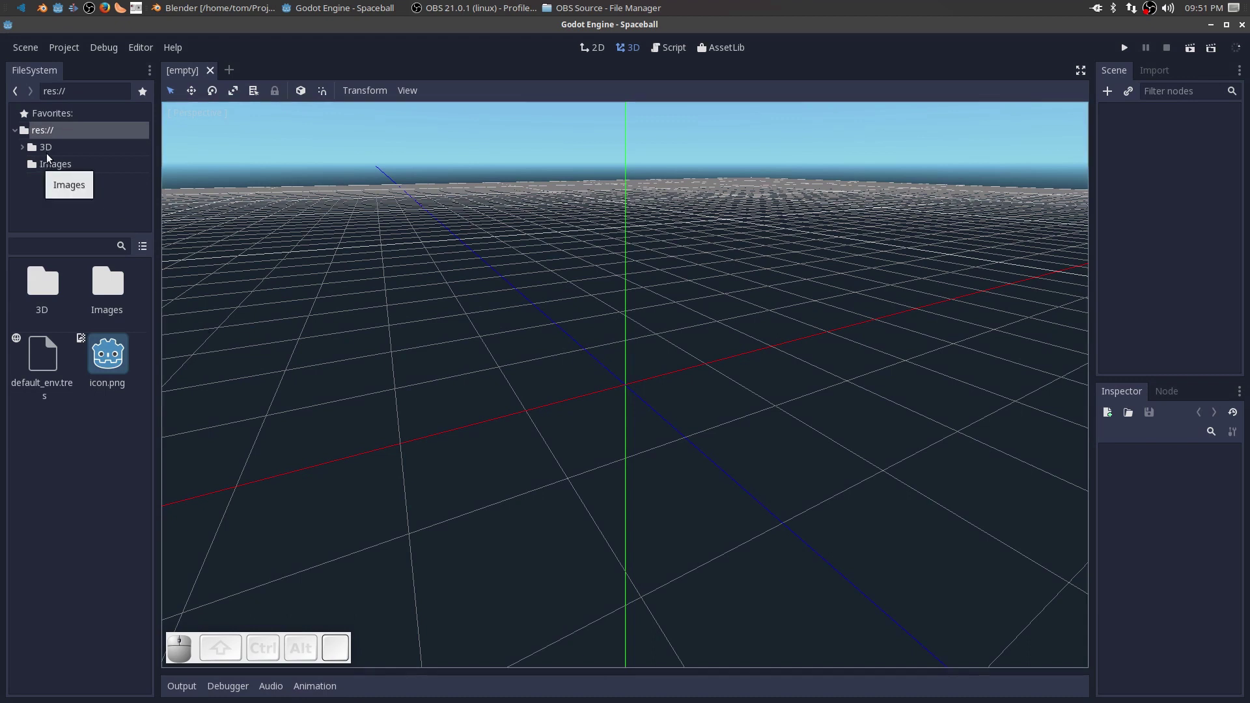
pyautogui.click(27, 150)
pyautogui.click(26, 151)
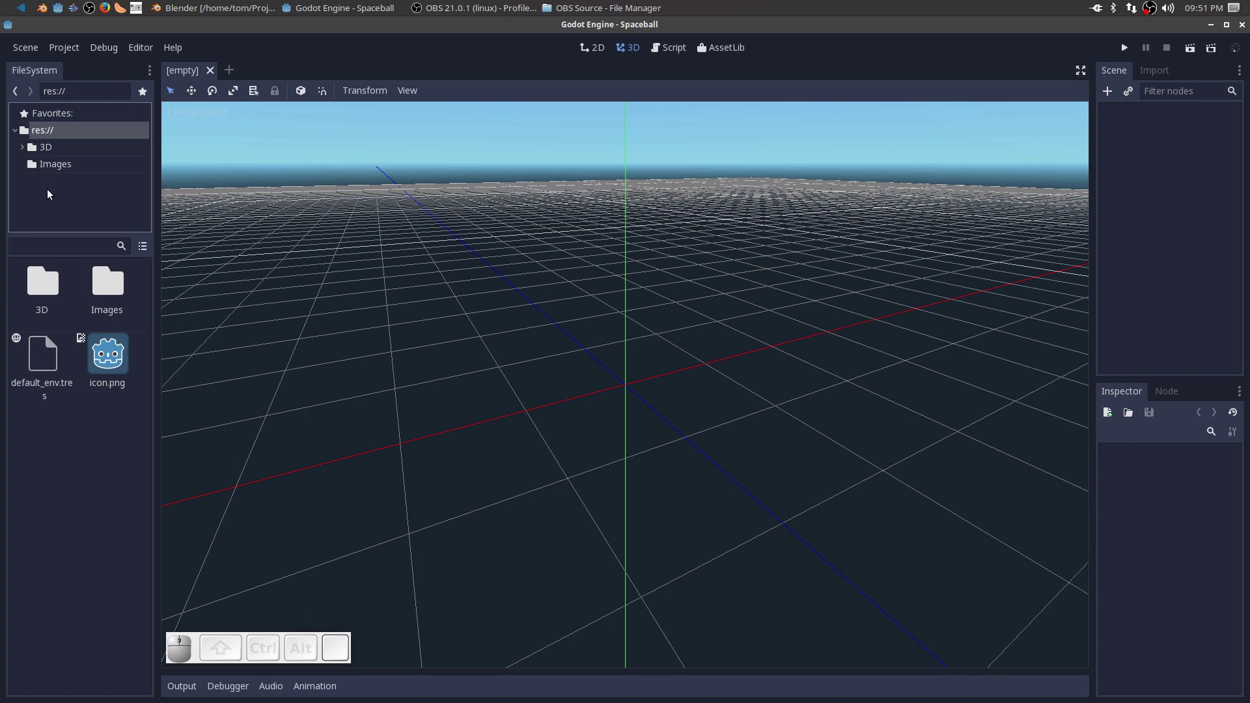
pyautogui.rightClick(25, 133)
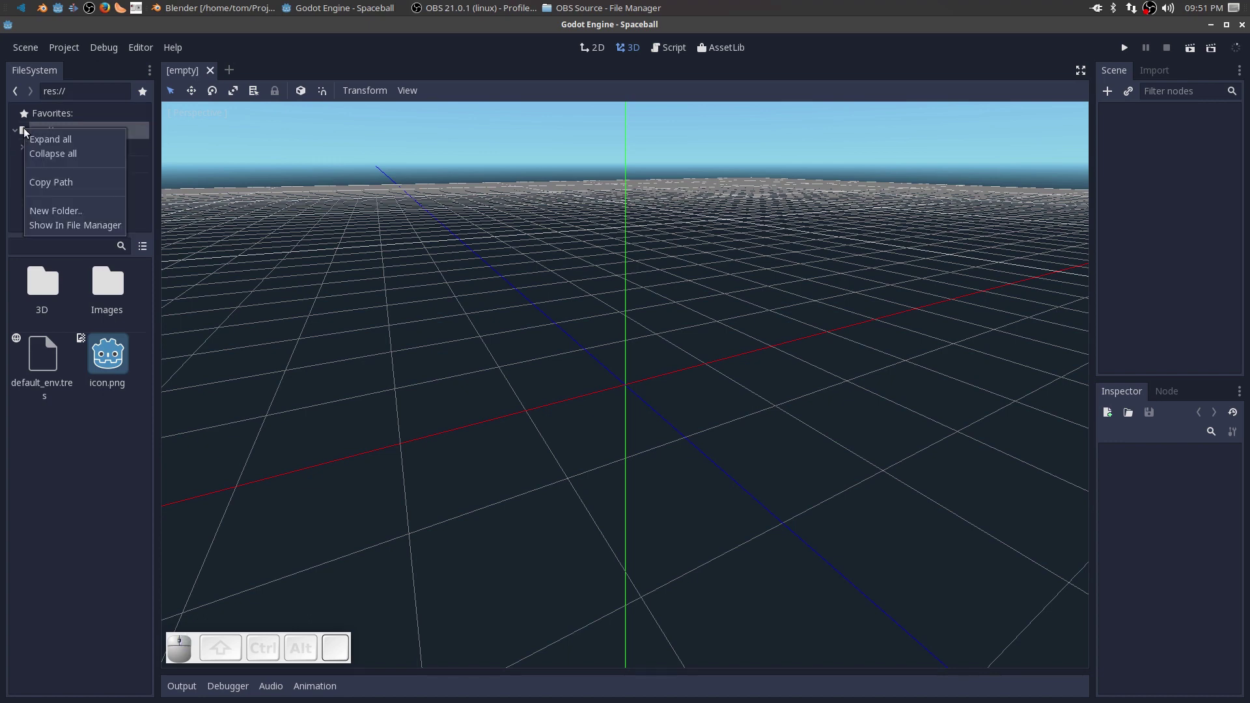
pyautogui.click(74, 217)
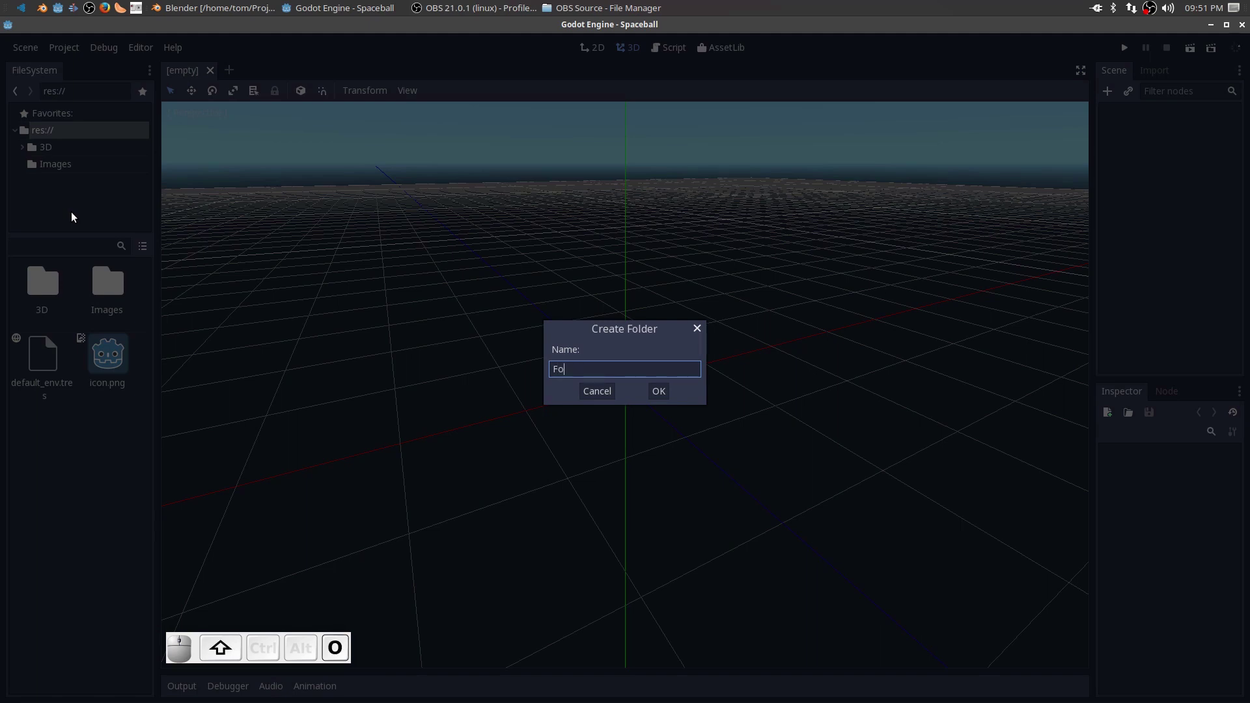
pyautogui.press('shift+Return')
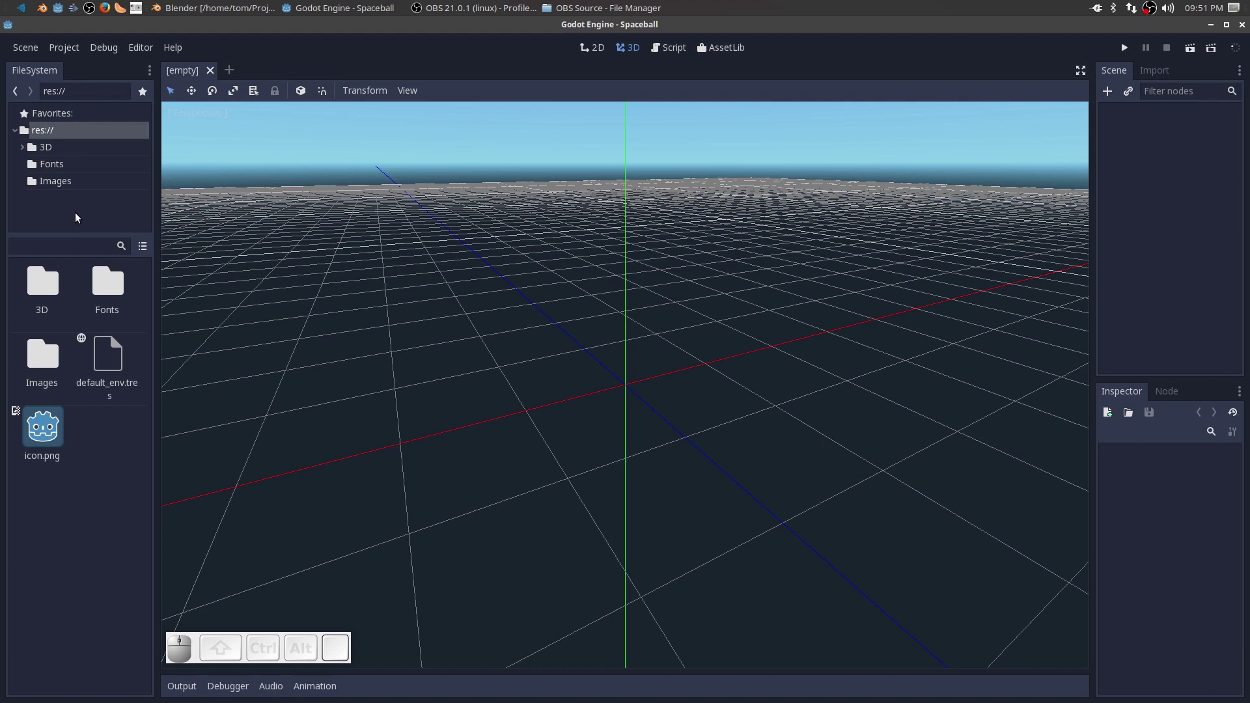
pyautogui.click(179, 16)
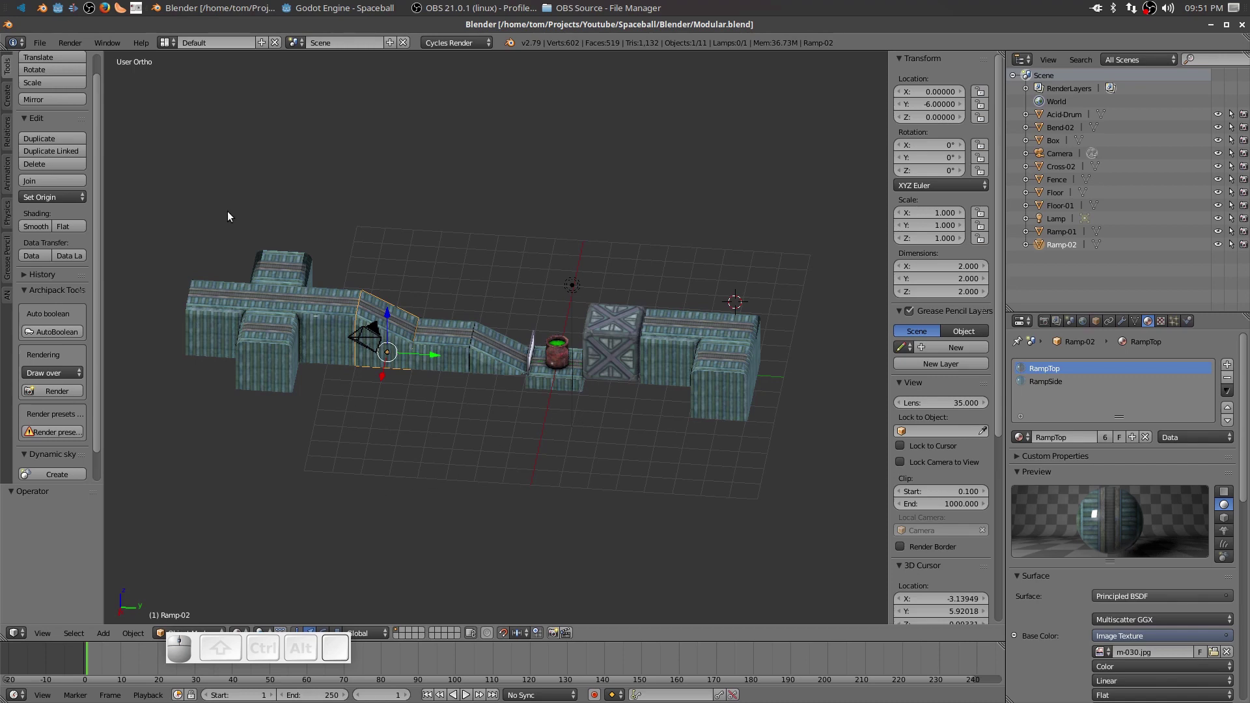
pyautogui.middleClick(407, 541)
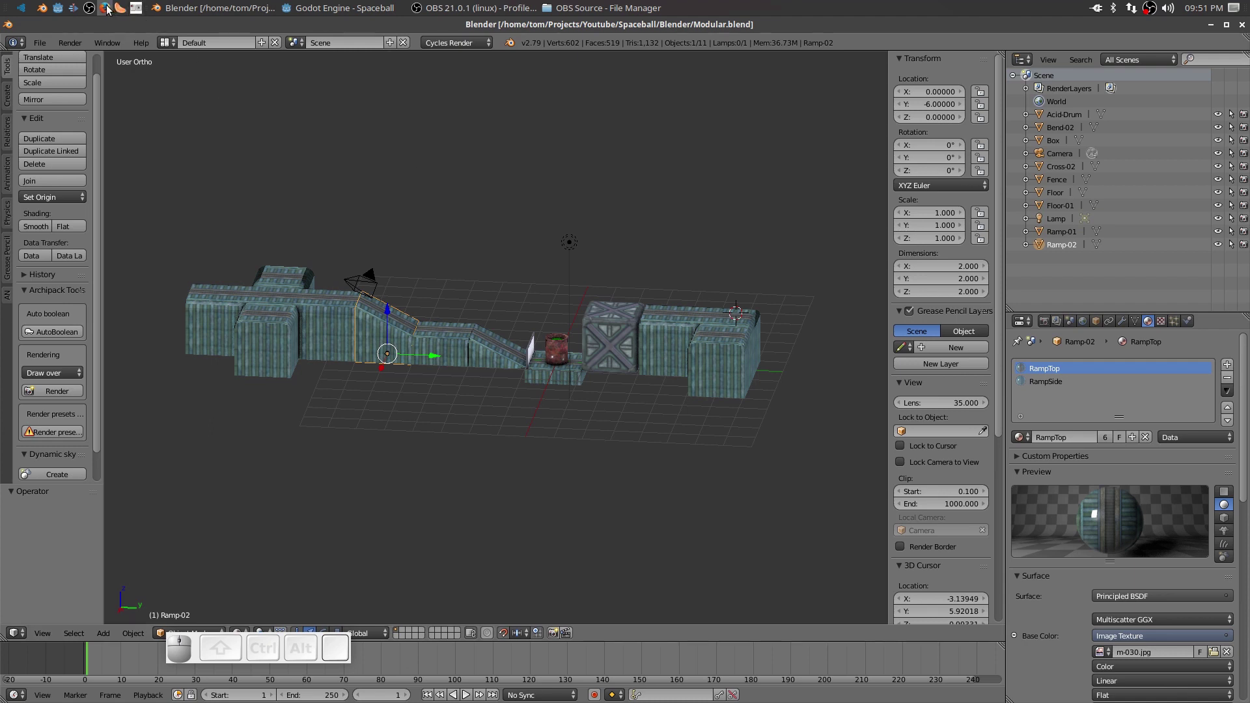
# In Firefox, search 'godot download' and save the Better Collada Exporter zip from the Godot site.
pyautogui.click(108, 10)
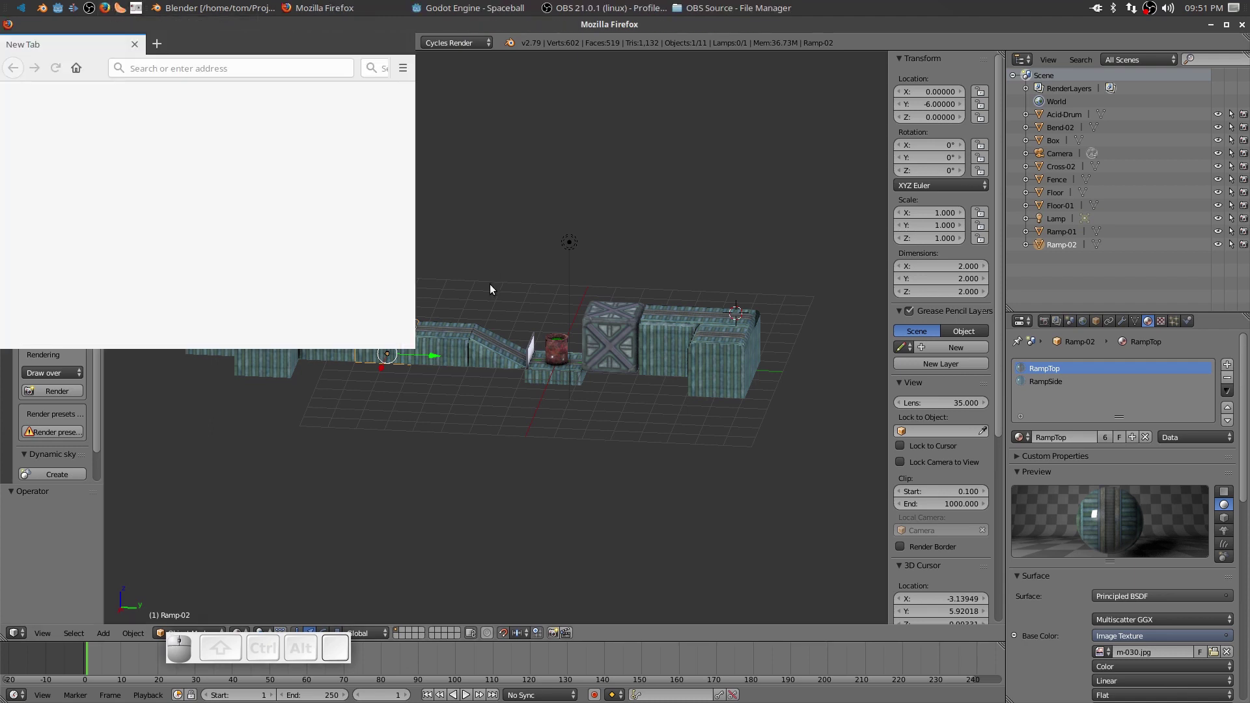
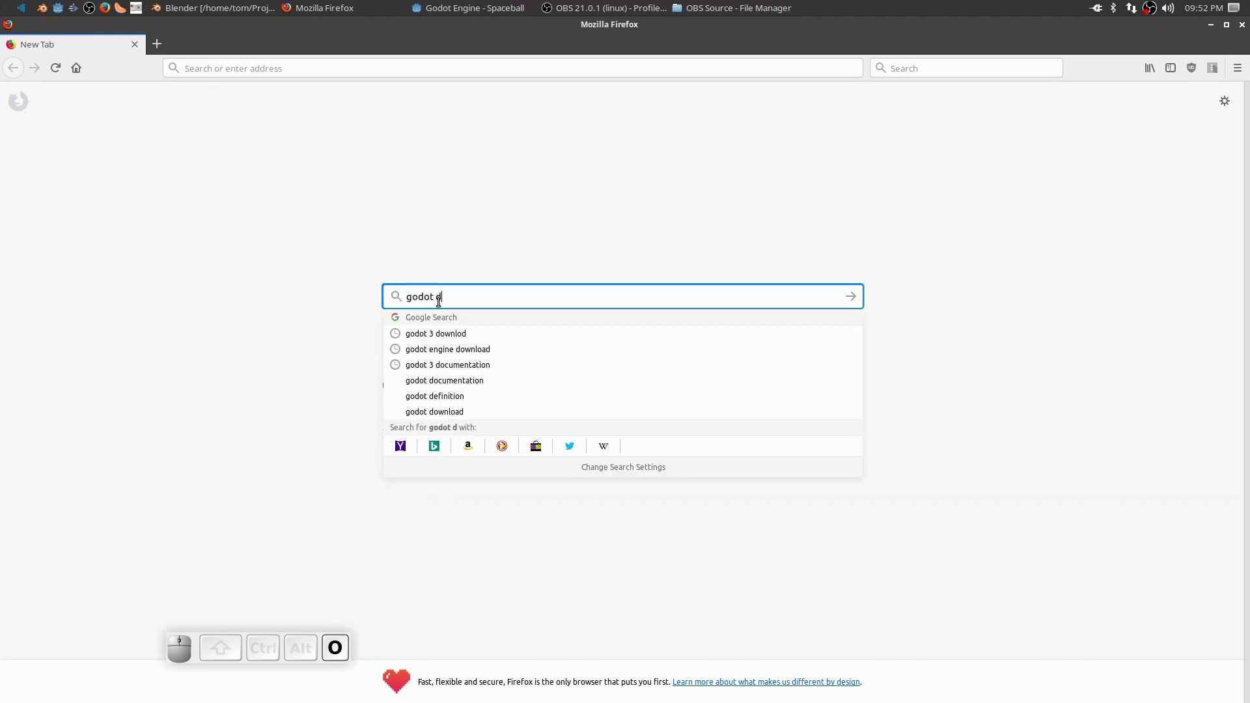
pyautogui.press('space')
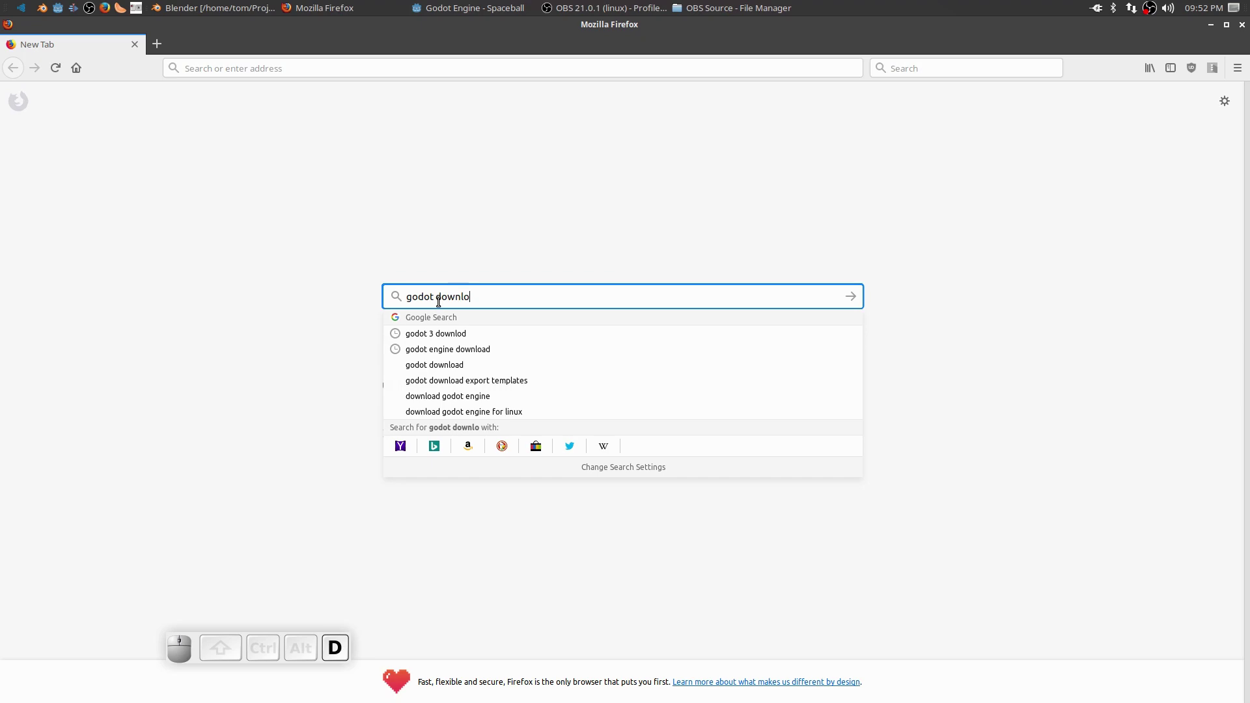
pyautogui.press('space')
pyautogui.press('Return')
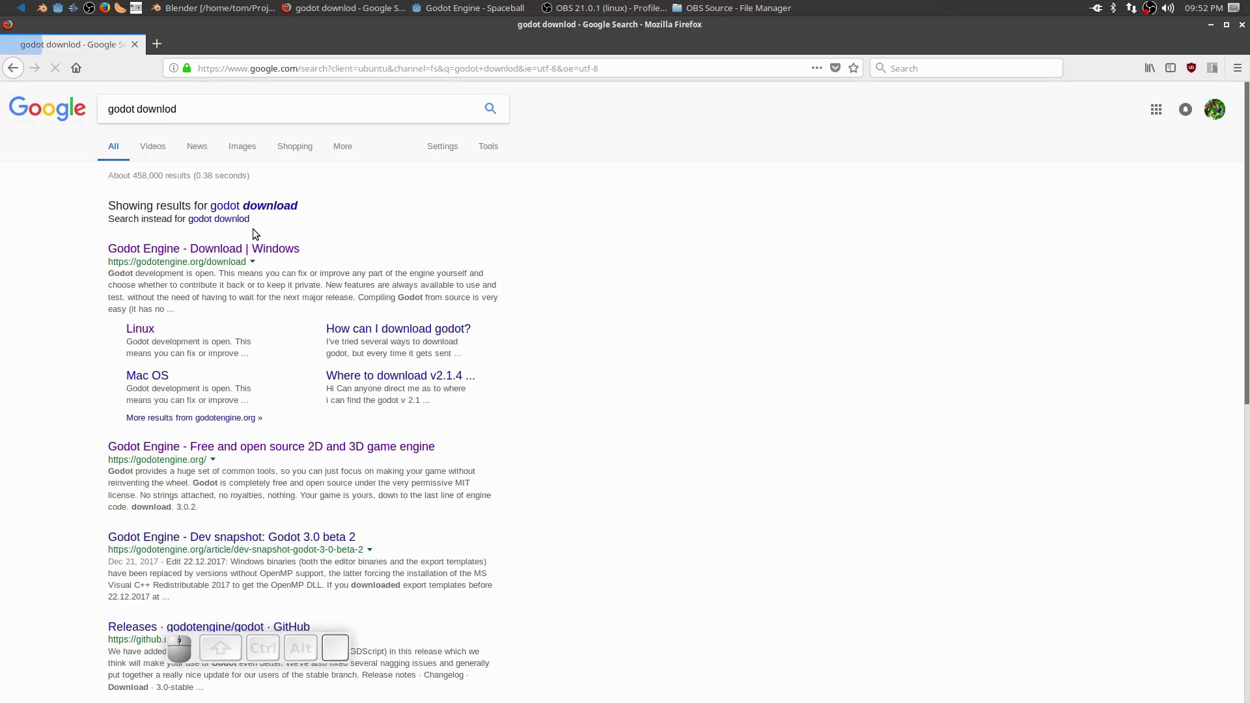
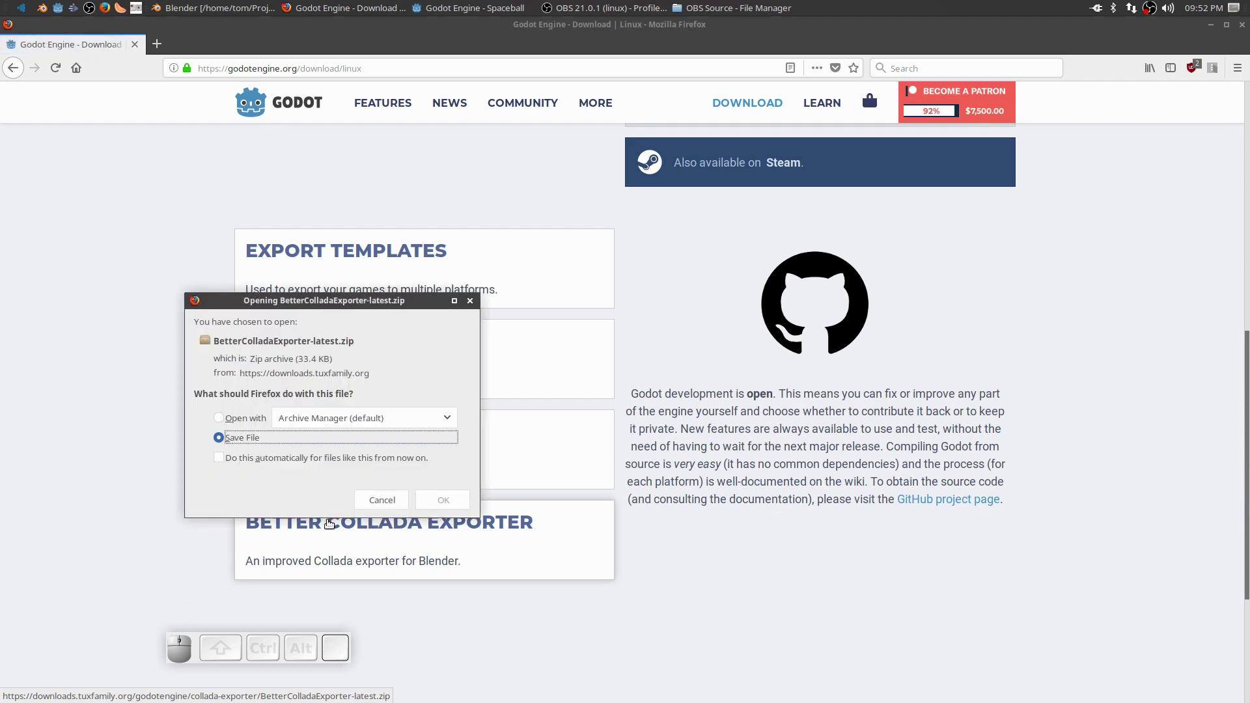
pyautogui.click(443, 506)
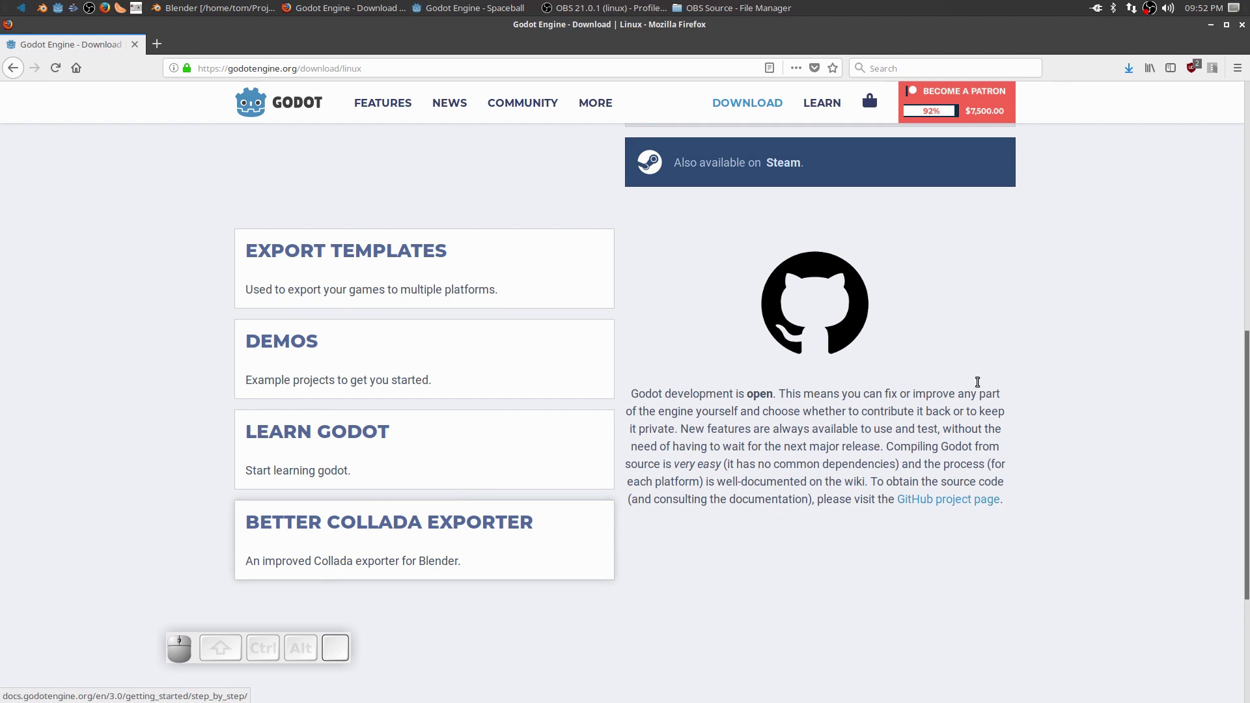
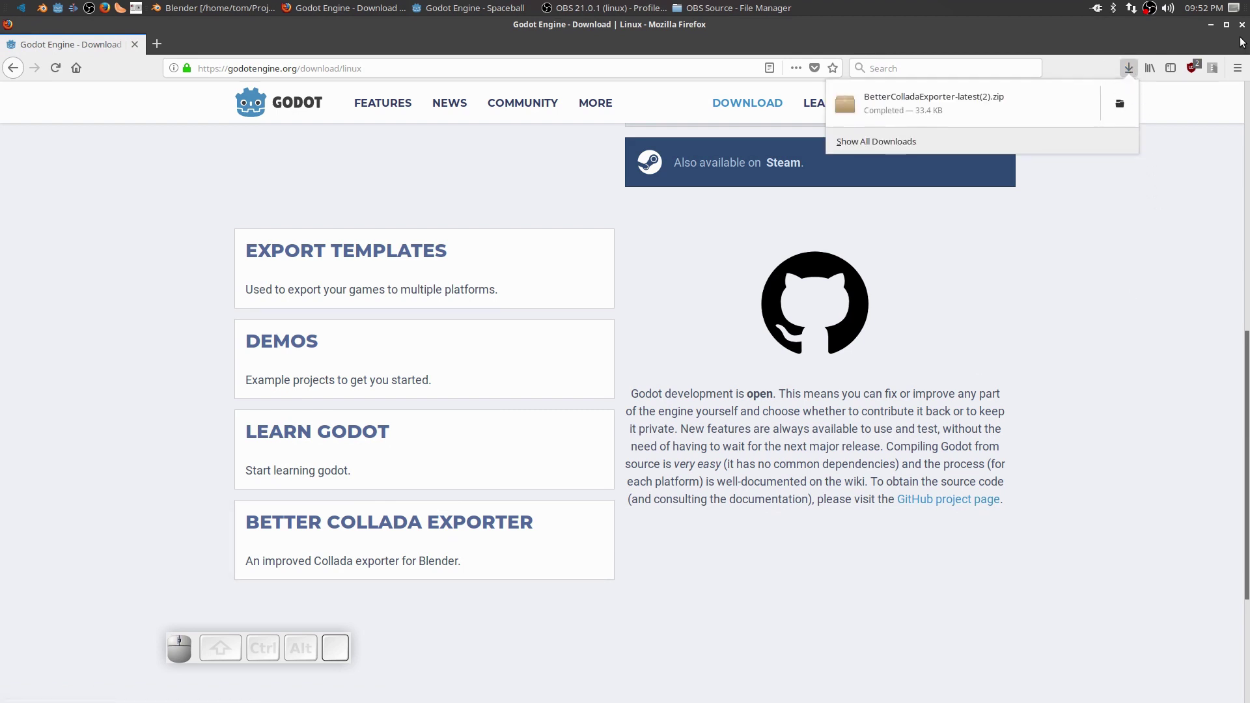
pyautogui.click(1235, 42)
# Install the Better Collada Exporter add-on from the zip in Downloads via User Preferences > Add-ons.
pyautogui.click(1246, 30)
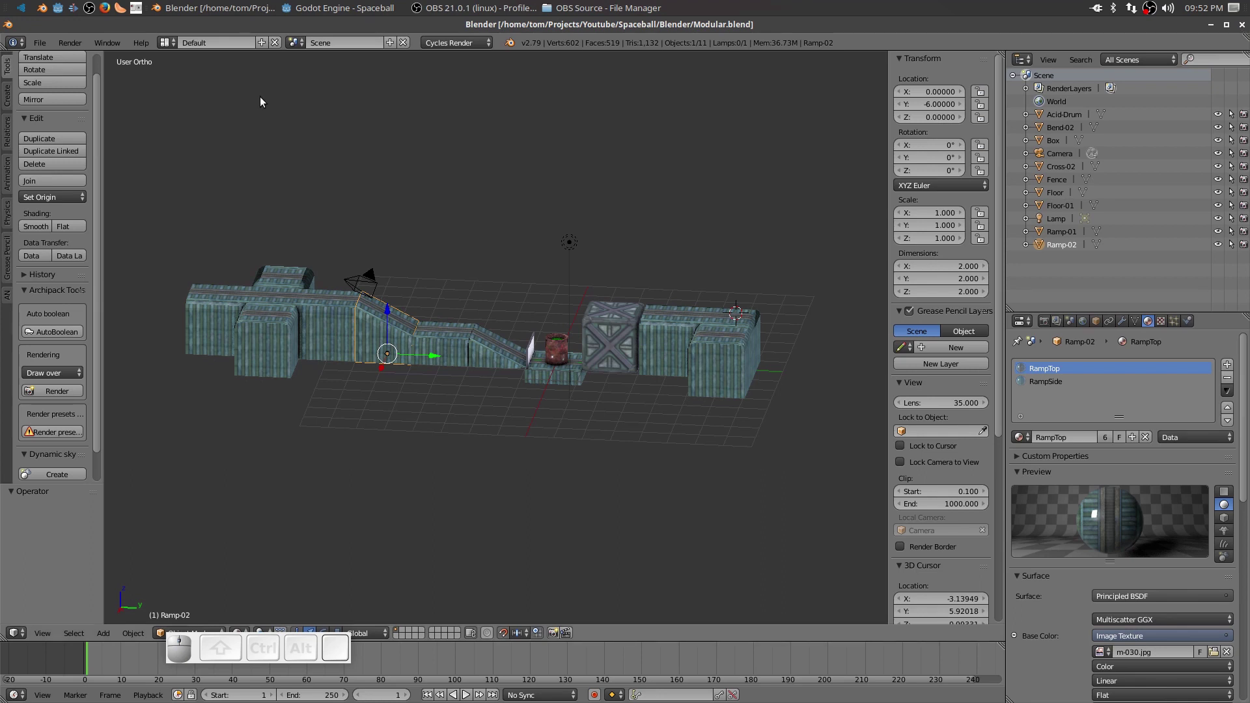
pyautogui.click(42, 44)
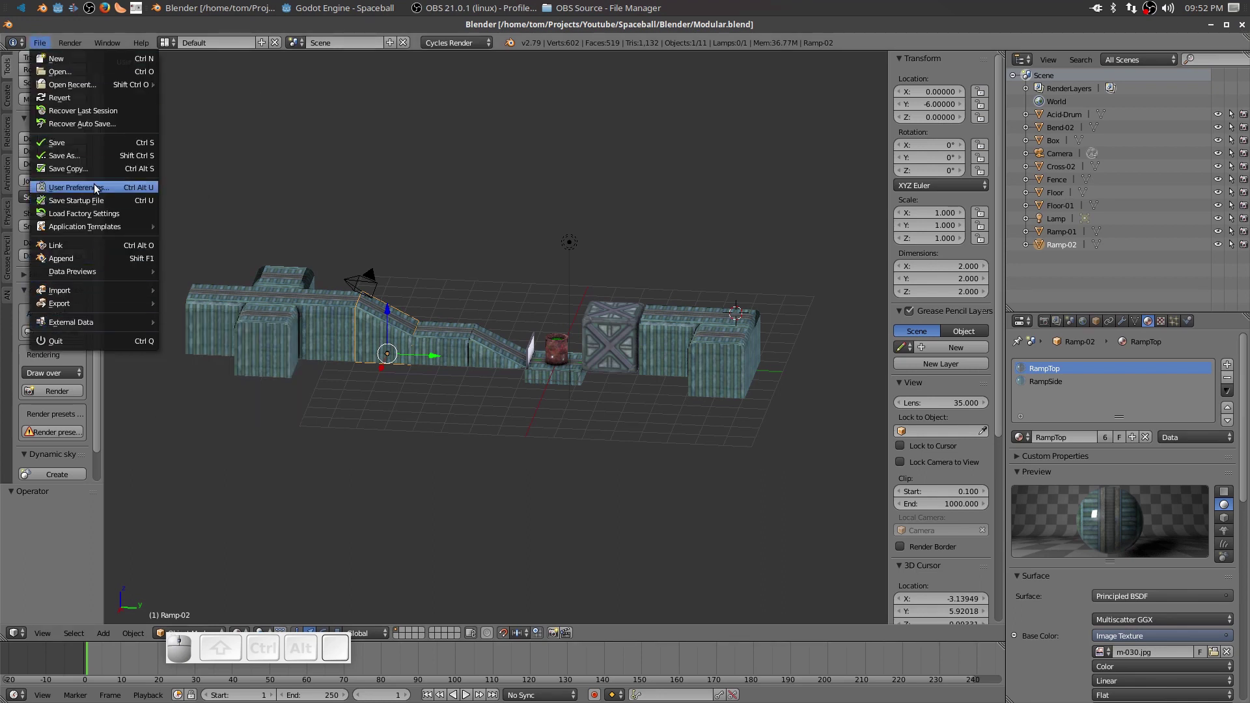
pyautogui.click(98, 190)
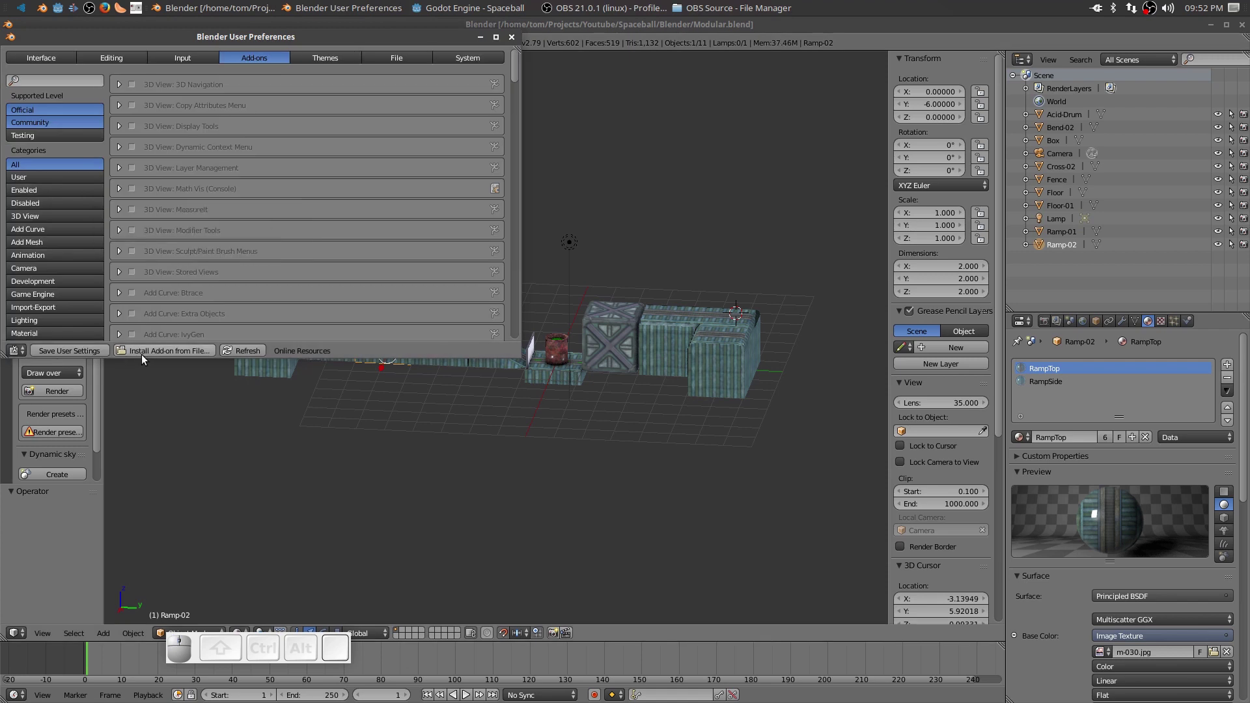
pyautogui.click(166, 357)
pyautogui.click(20, 112)
pyautogui.click(232, 203)
pyautogui.click(184, 141)
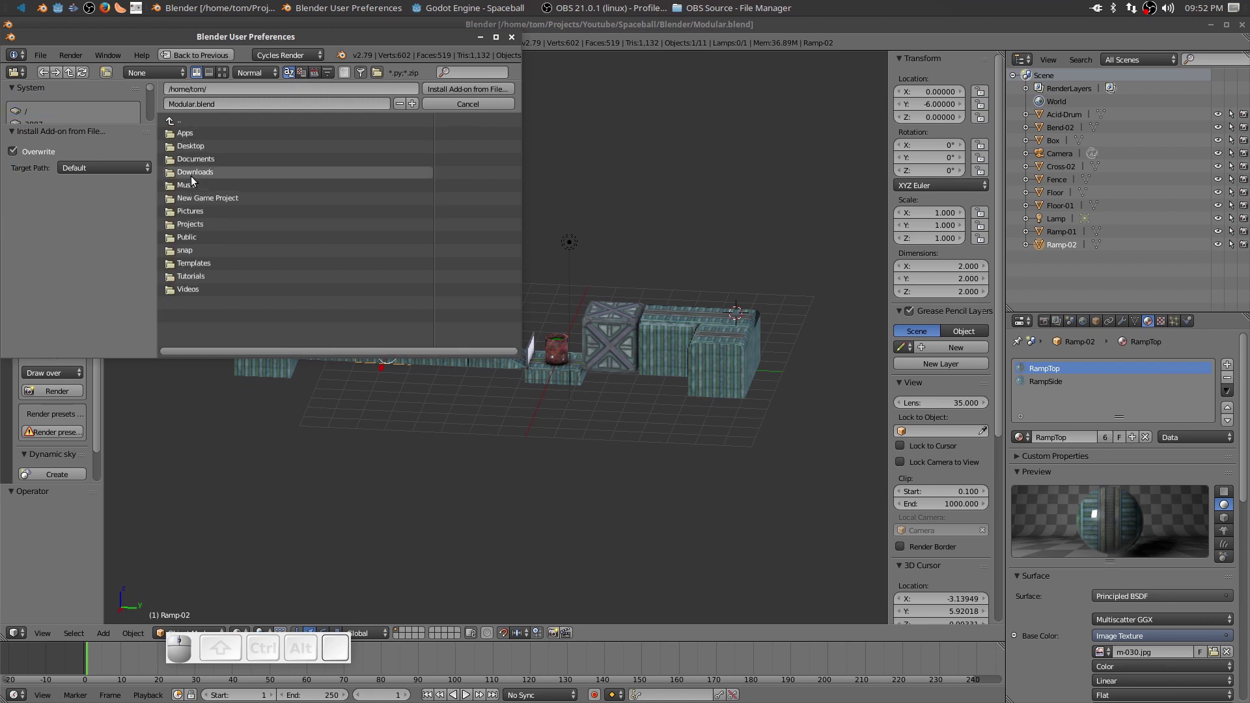
pyautogui.click(194, 173)
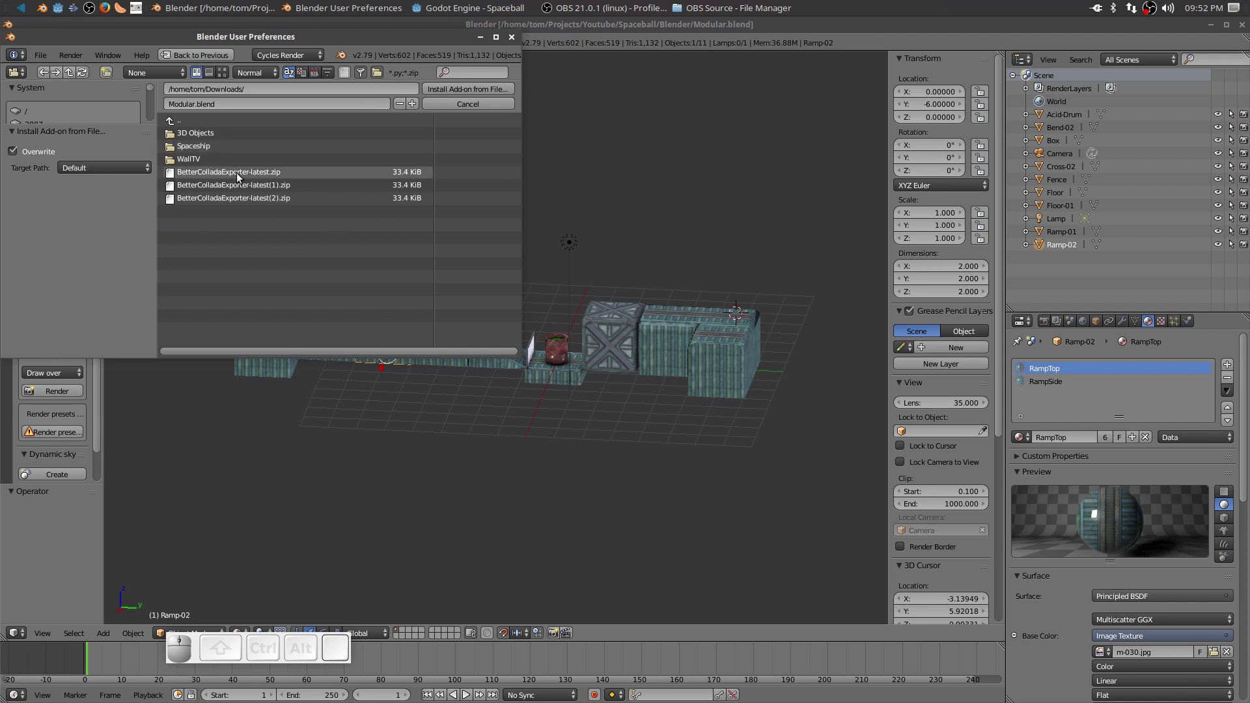
pyautogui.click(238, 178)
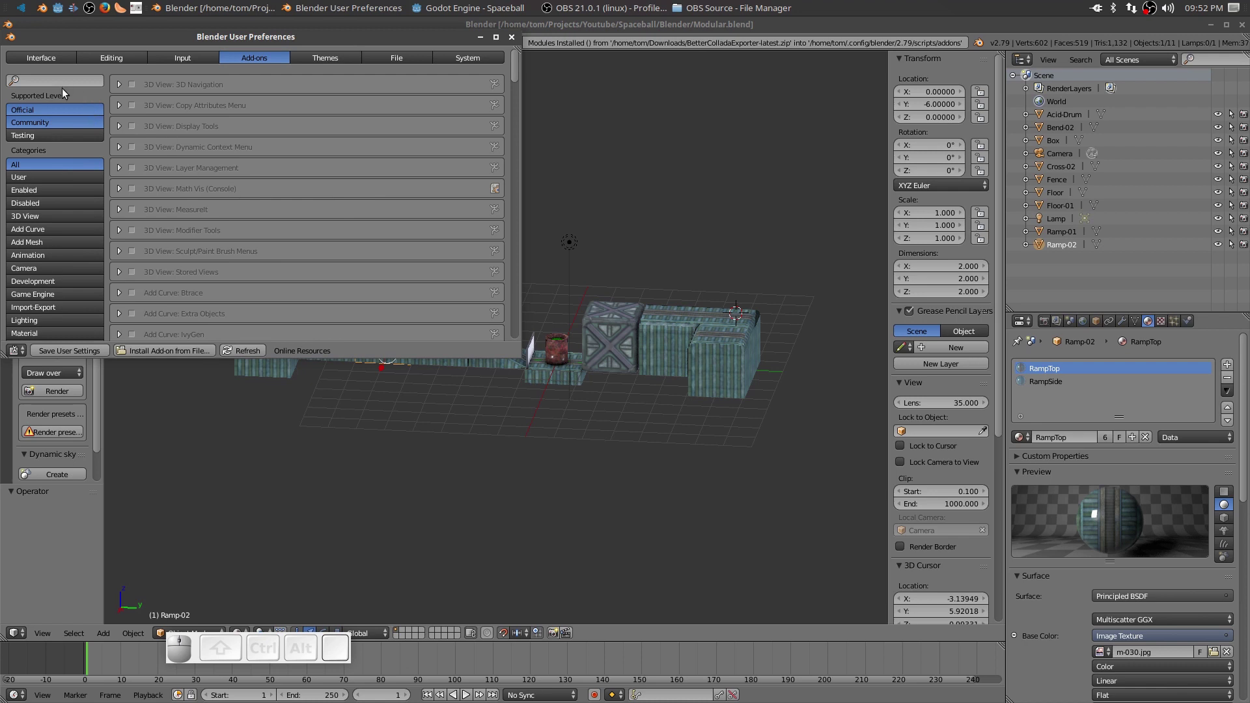
# Find the add-on by searching 'better', enable it, and save the user settings.
pyautogui.click(47, 84)
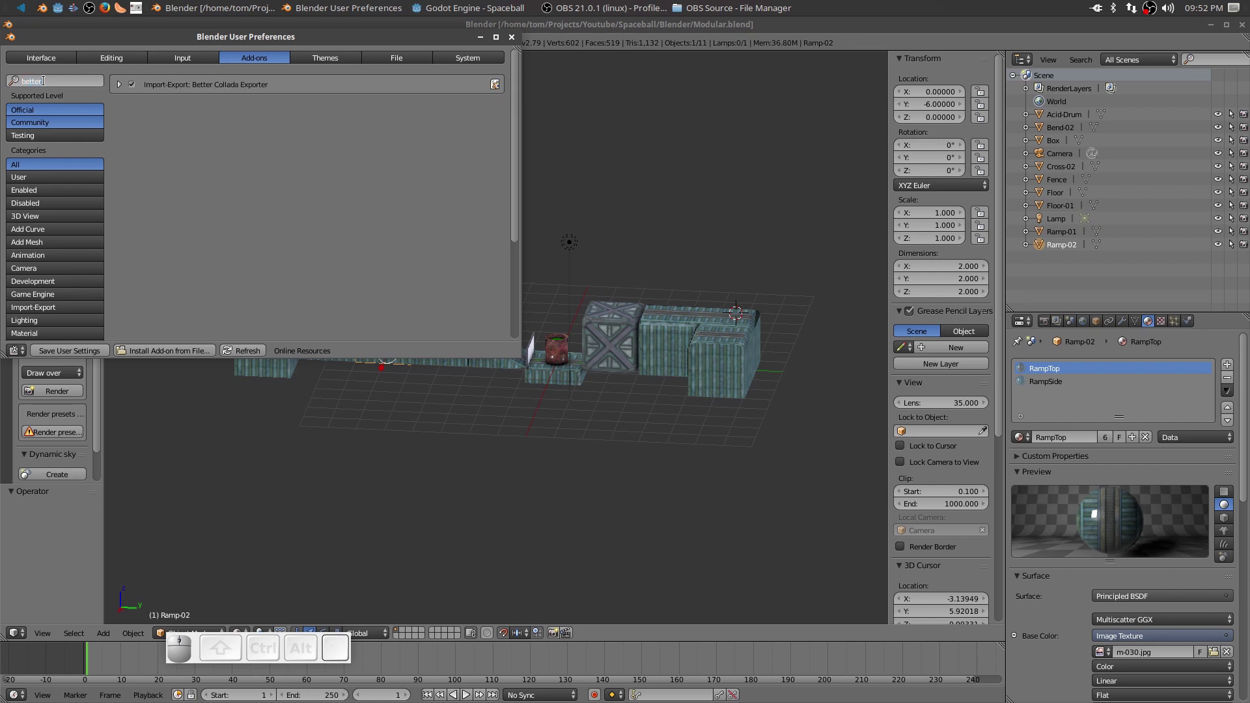
pyautogui.click(135, 90)
pyautogui.click(135, 89)
pyautogui.click(135, 89)
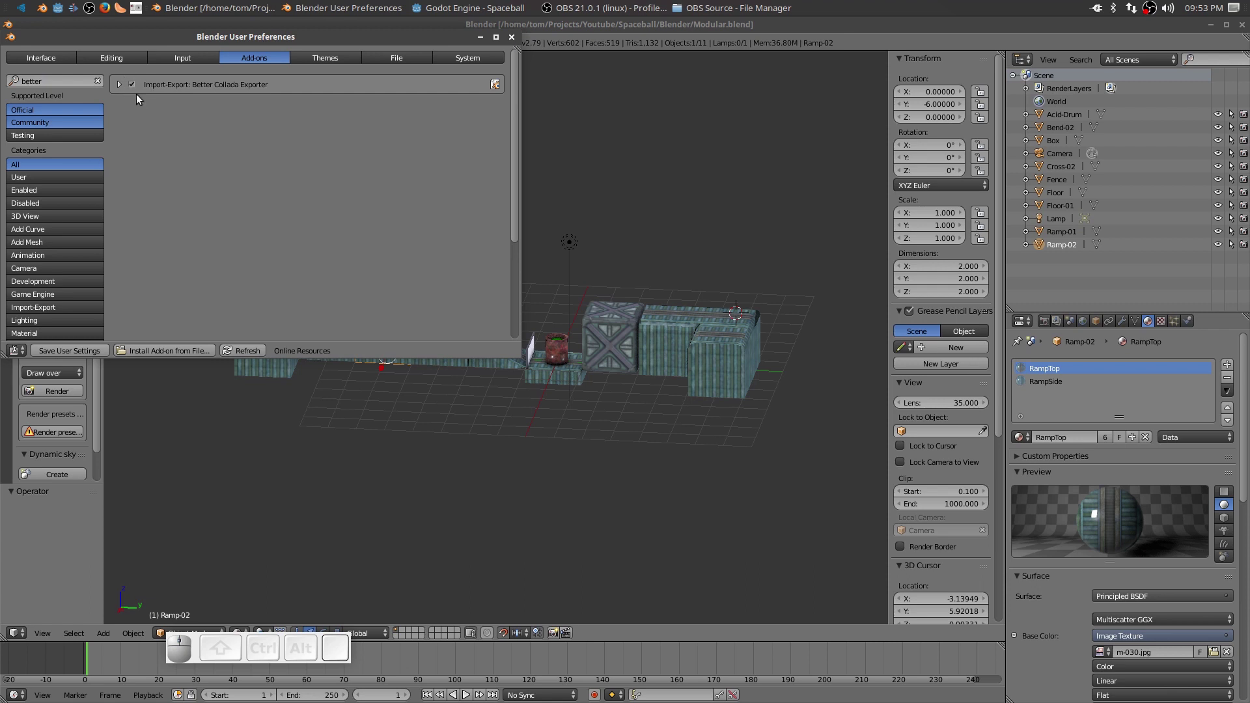
pyautogui.click(62, 354)
pyautogui.click(515, 43)
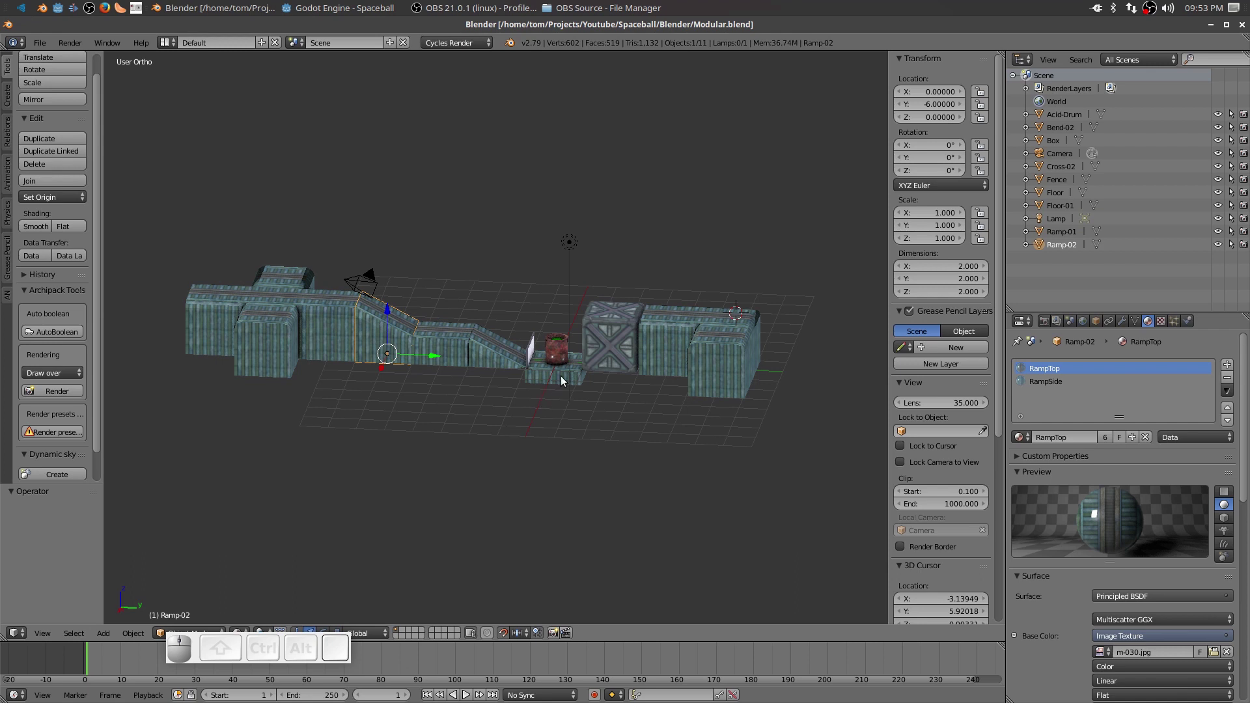
# Start a Better Collada export of the selected Floor piece, limited to selected mesh objects.
pyautogui.rightClick(563, 381)
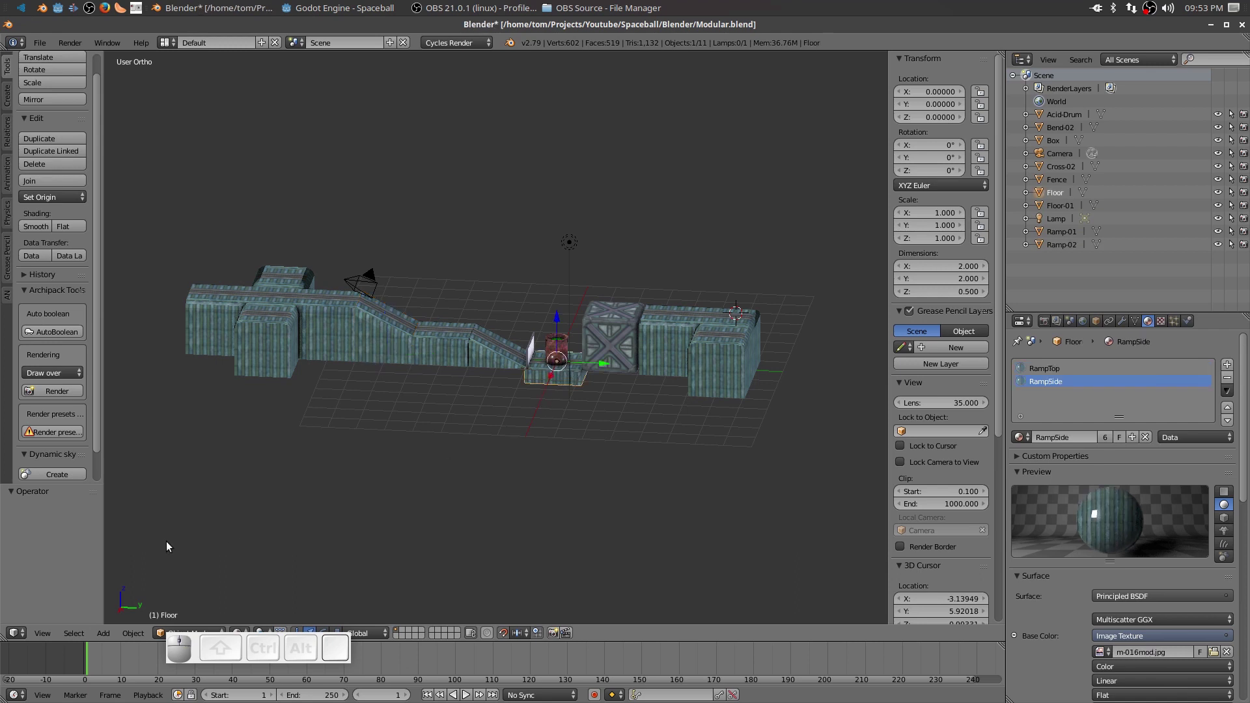
pyautogui.click(40, 46)
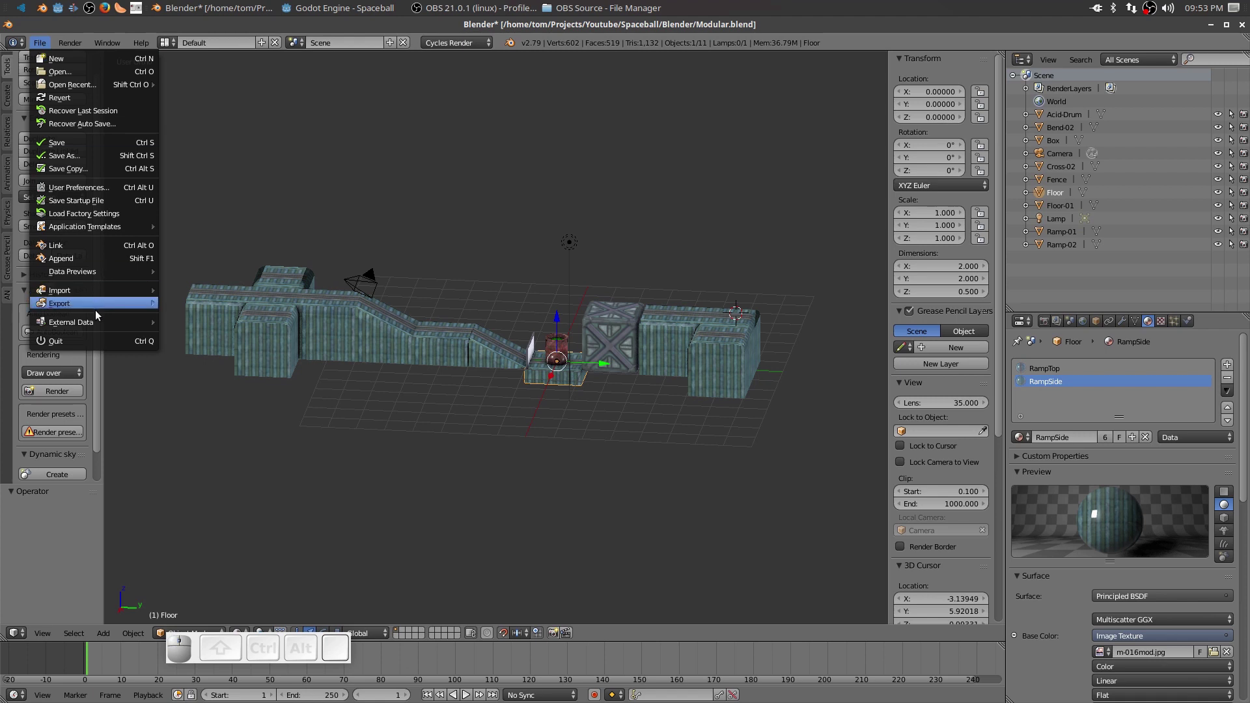
pyautogui.click(105, 312)
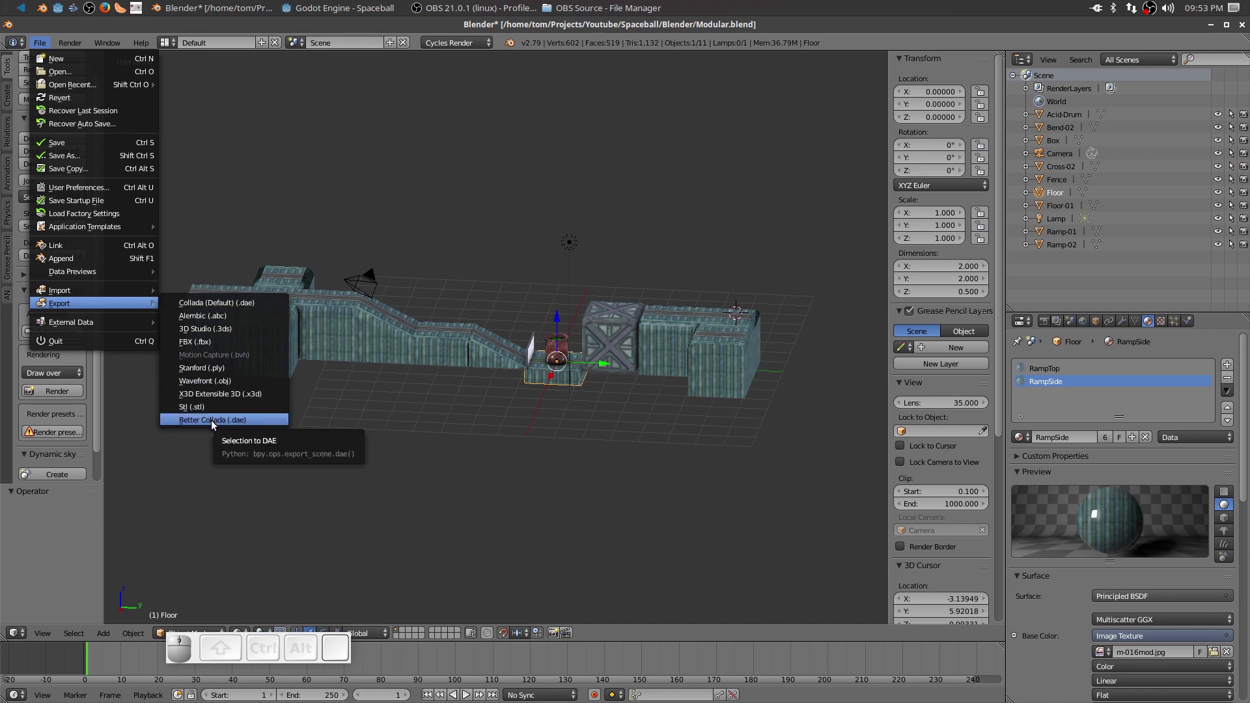
pyautogui.click(213, 425)
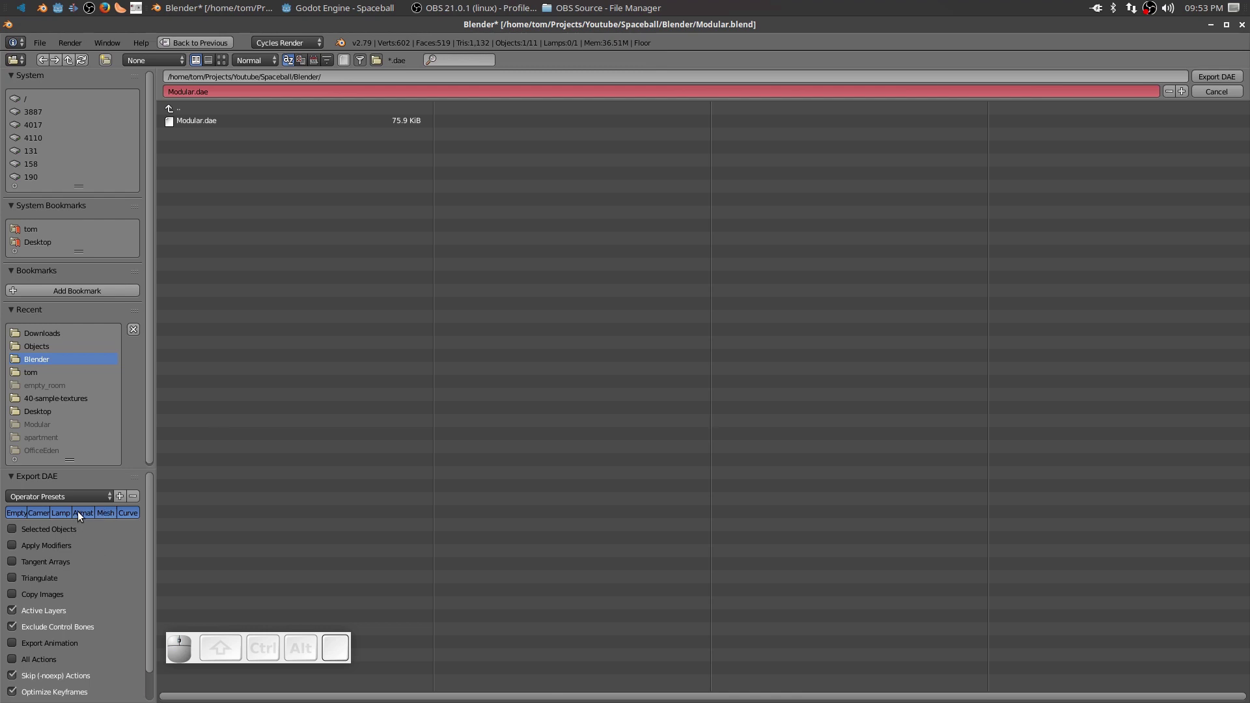
pyautogui.click(106, 517)
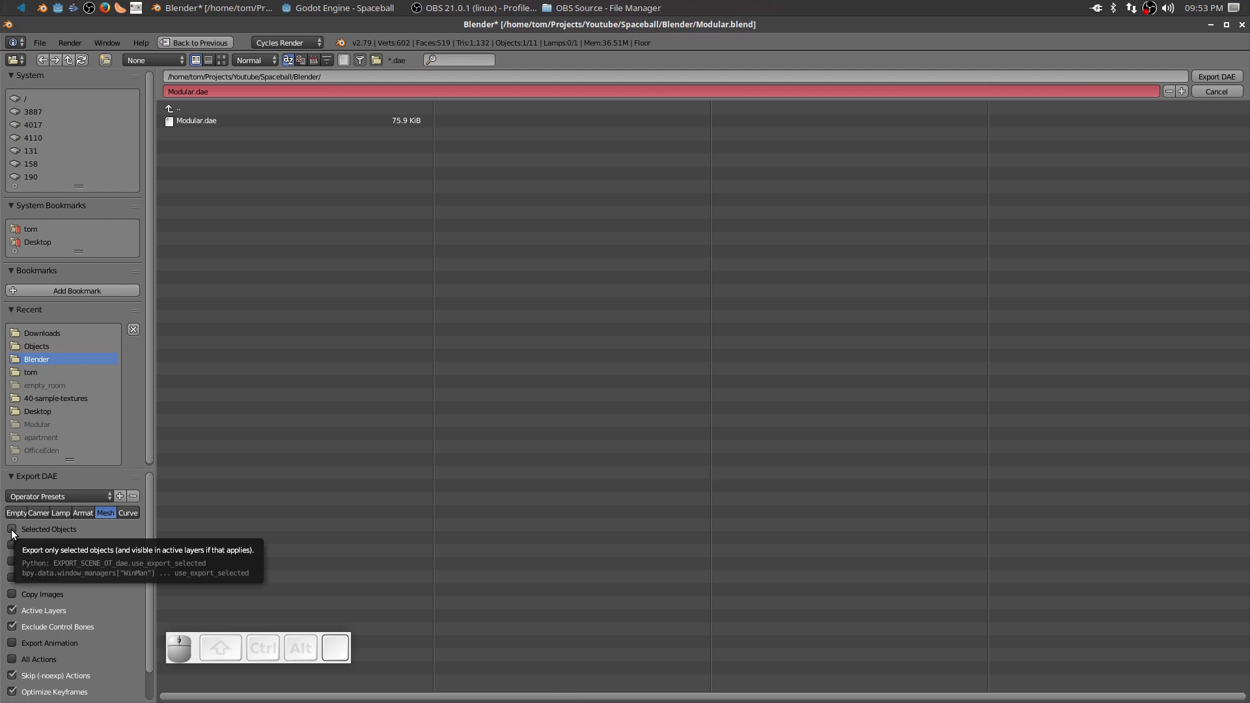
pyautogui.click(13, 535)
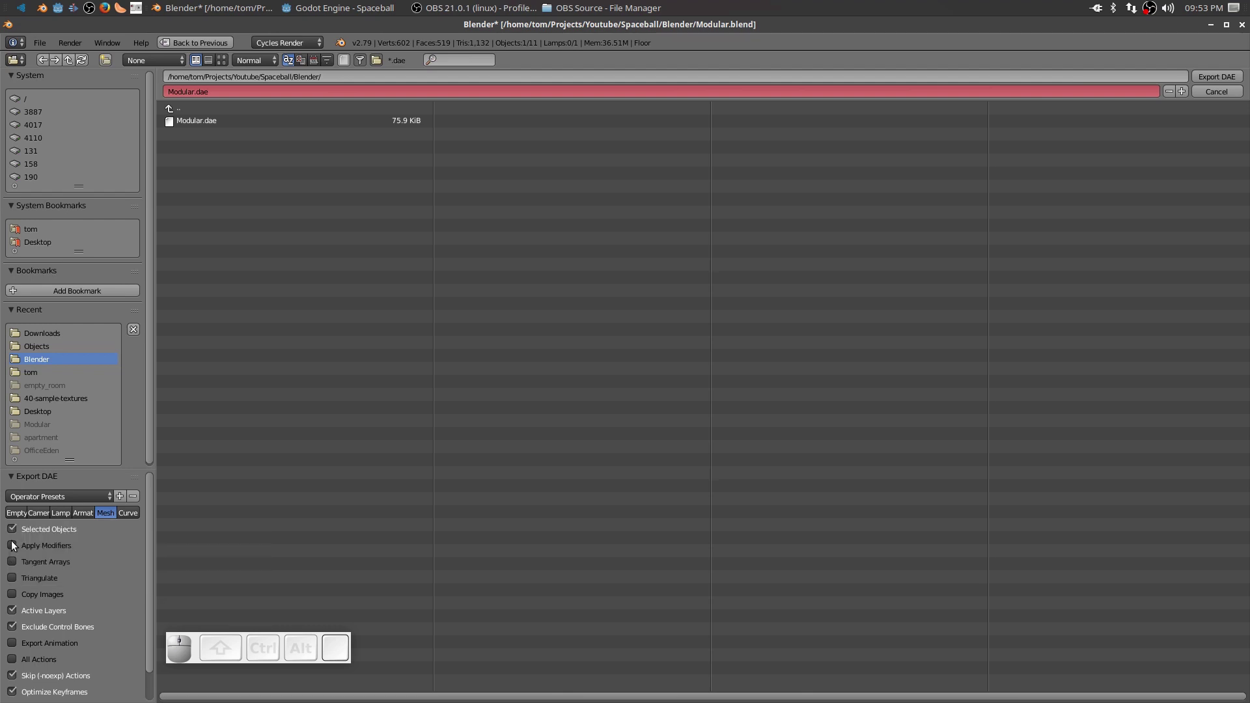
pyautogui.click(15, 613)
pyautogui.click(17, 632)
pyautogui.click(19, 681)
pyautogui.click(14, 696)
pyautogui.scroll(-3)
pyautogui.scroll(3)
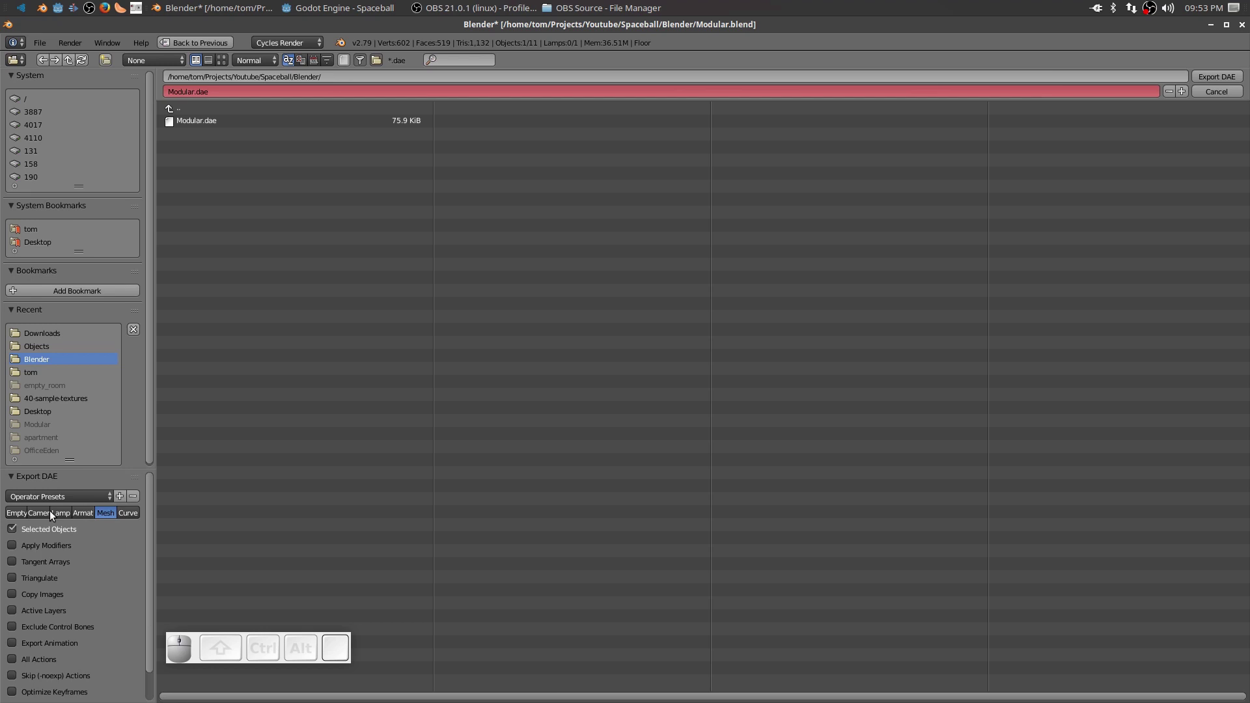
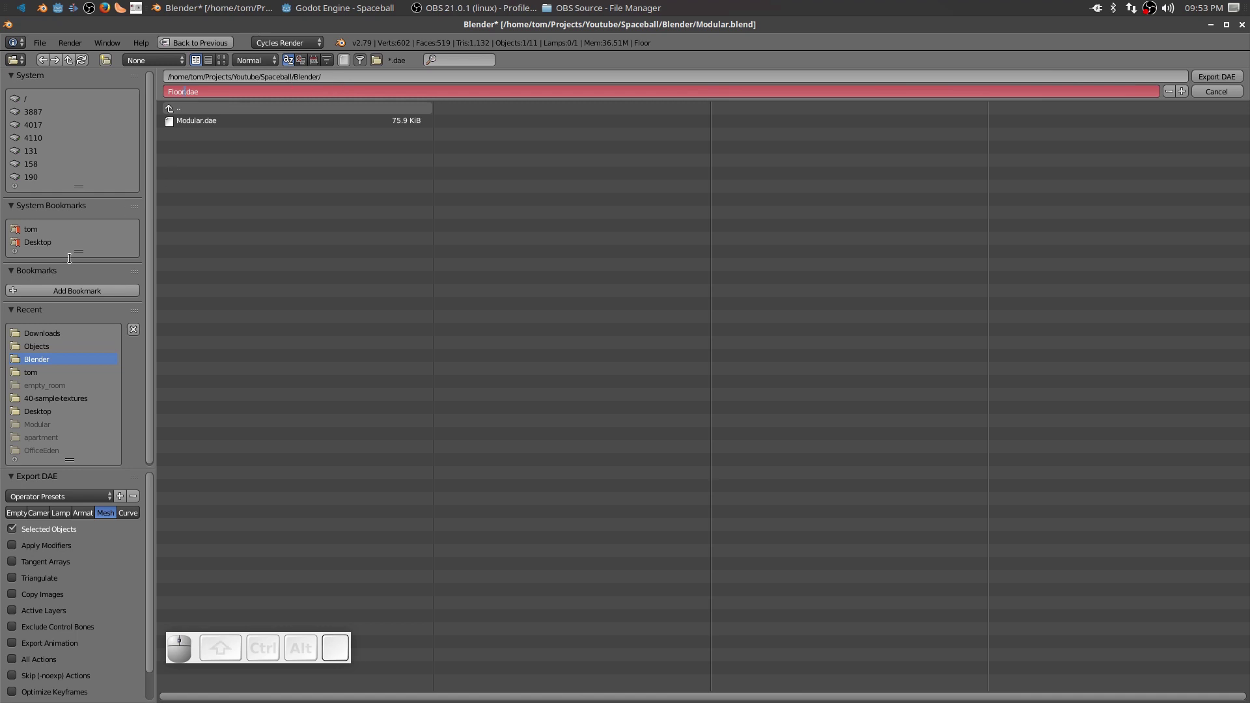
# Navigate to Projects/Godot/Spaceball/3D/Objects and export the model as Floor.dae.
pyautogui.click(34, 230)
pyautogui.click(32, 237)
pyautogui.click(208, 213)
pyautogui.click(196, 141)
pyautogui.click(196, 130)
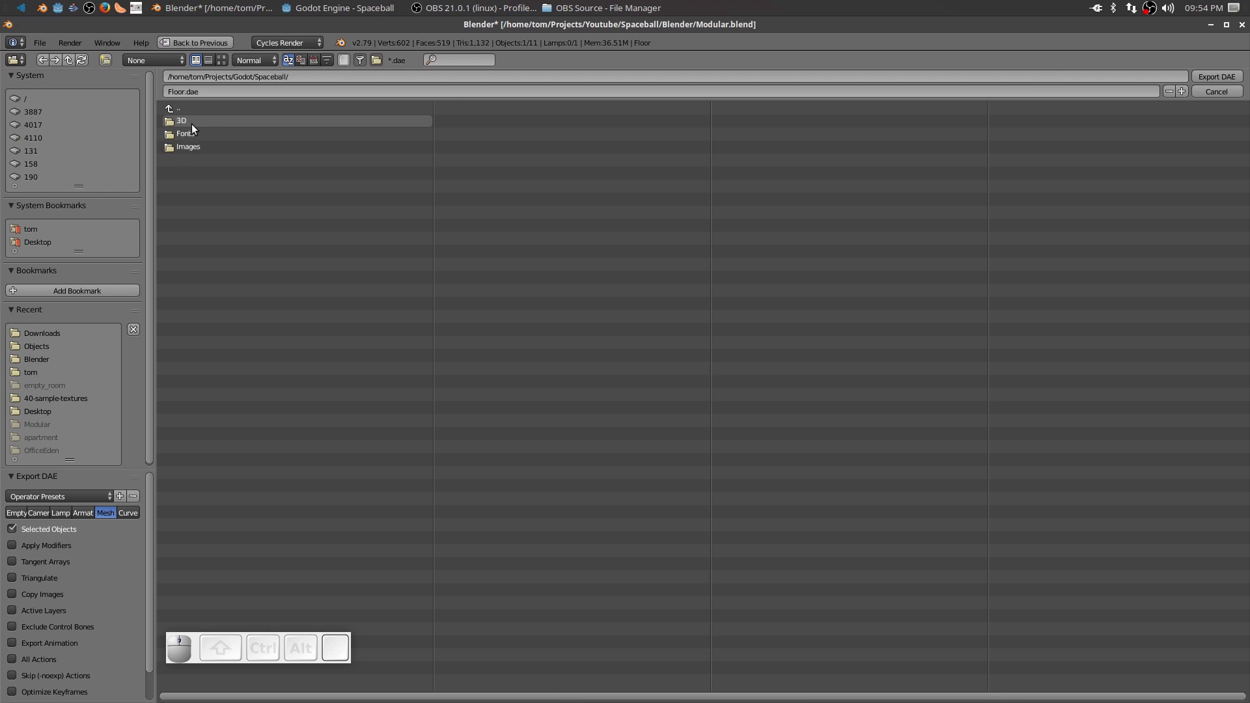
pyautogui.click(181, 128)
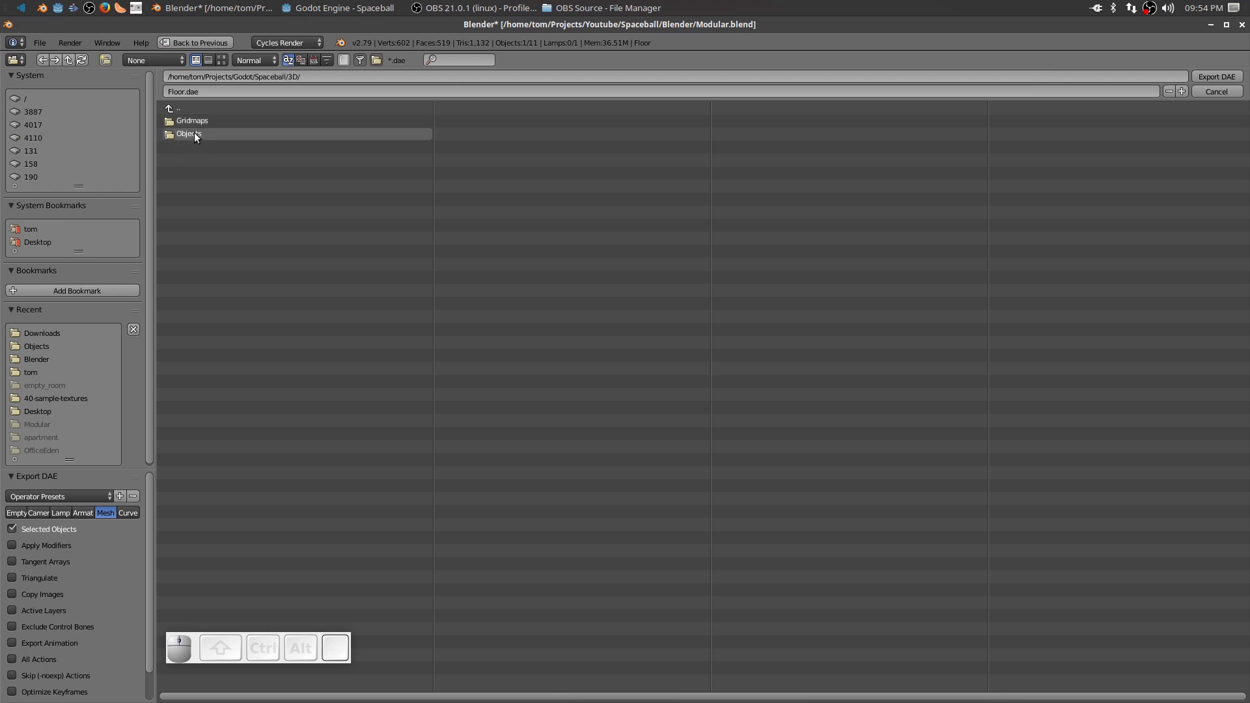
pyautogui.click(199, 139)
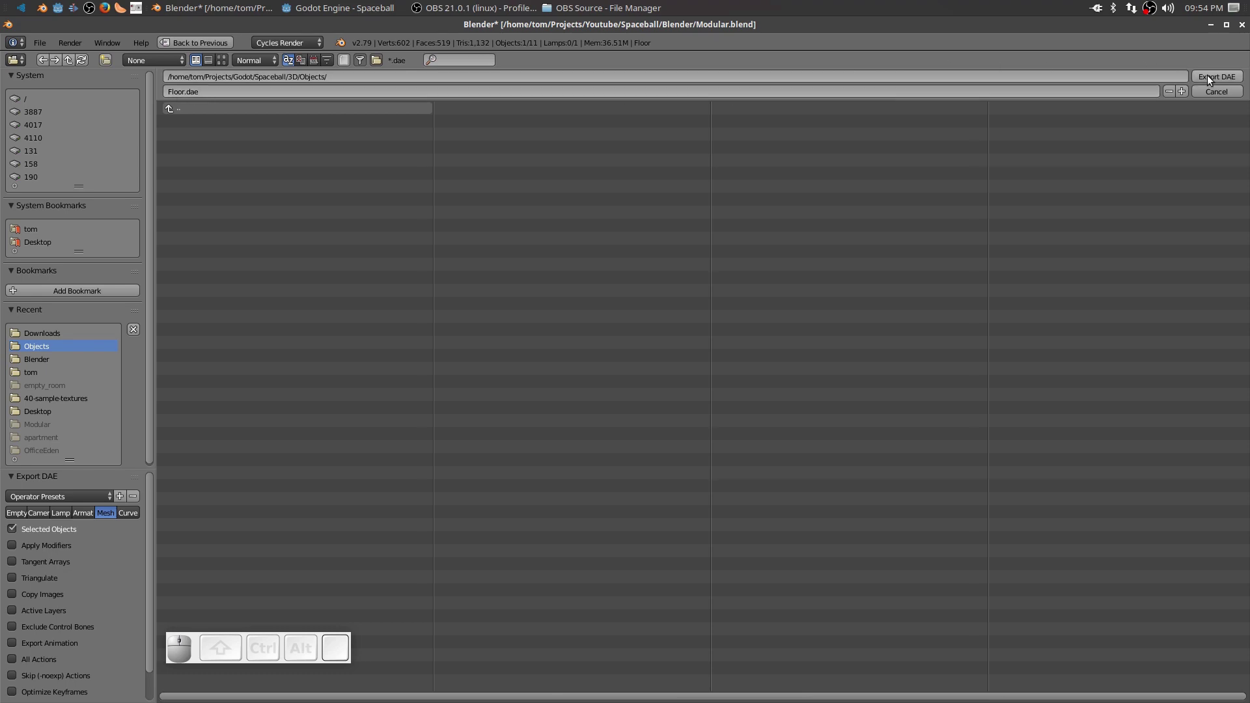
pyautogui.click(1211, 80)
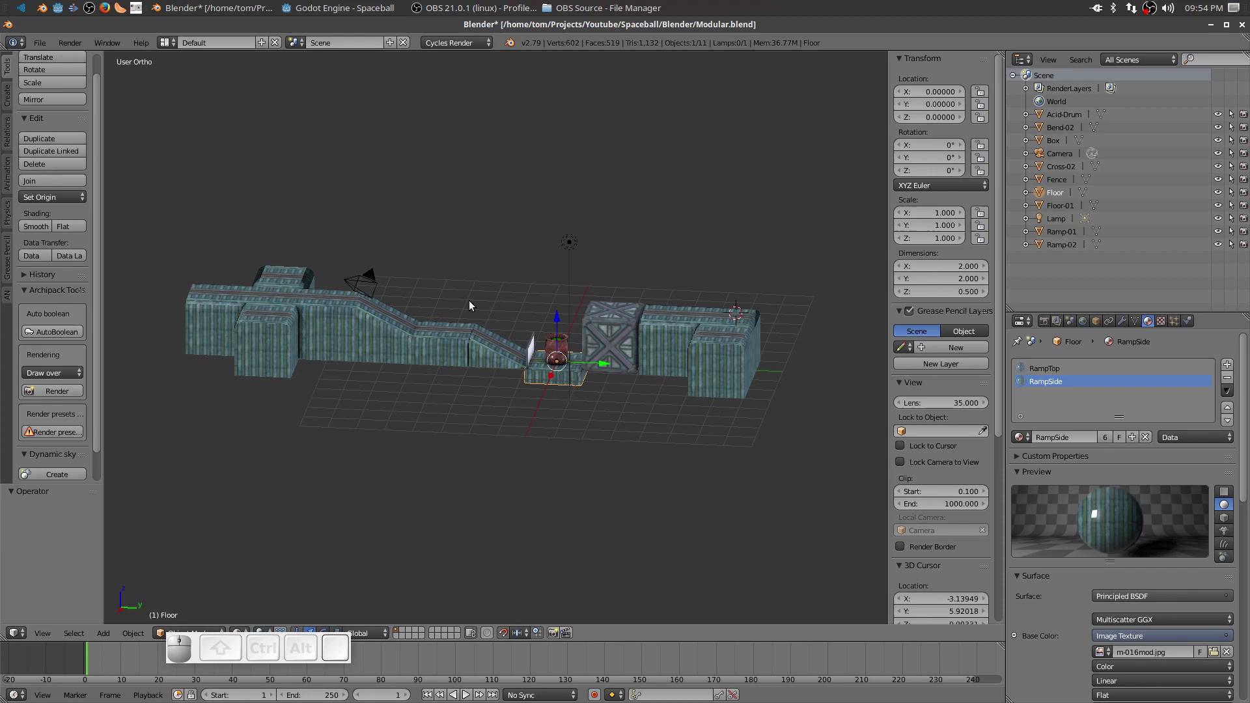
# Select the ramp pieces together with Cross-02 and Bend-02.
pyautogui.middleClick(474, 404)
pyautogui.scroll(3)
pyautogui.middleClick(485, 426)
pyautogui.scroll(3)
pyautogui.scroll(-3)
pyautogui.middleClick(484, 426)
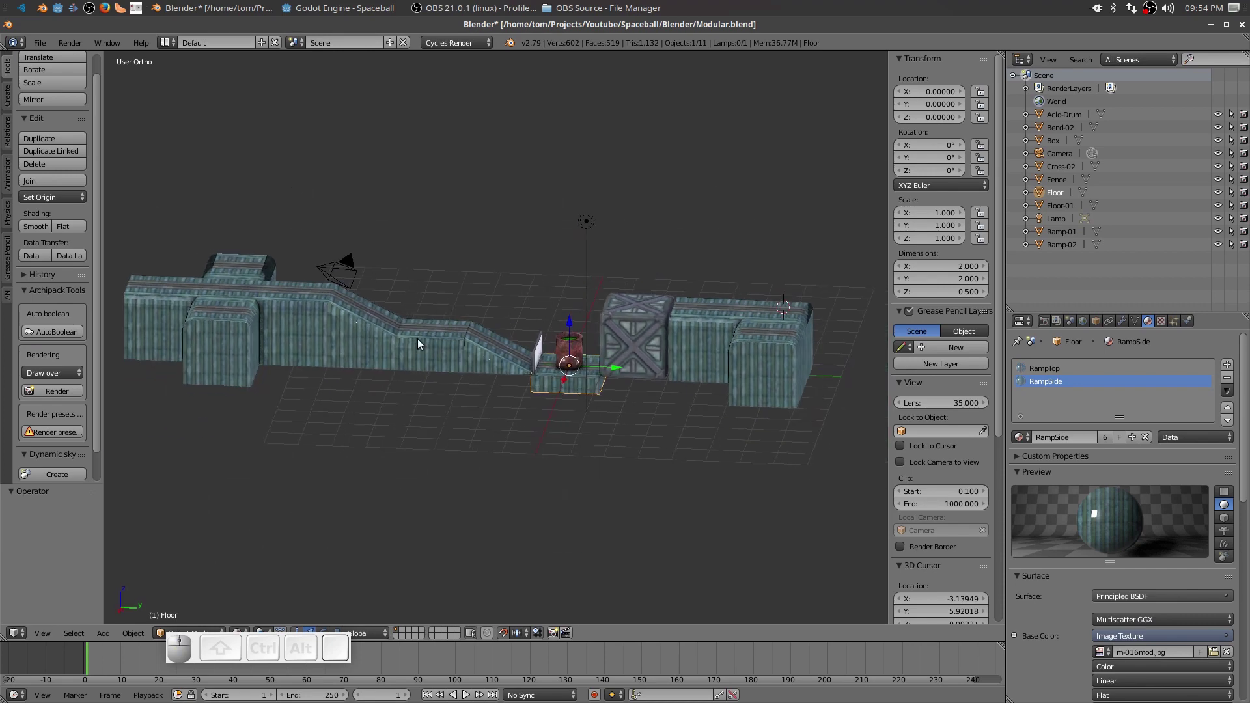
pyautogui.rightClick(483, 362)
pyautogui.rightClick(425, 352)
pyautogui.rightClick(359, 337)
pyautogui.rightClick(313, 327)
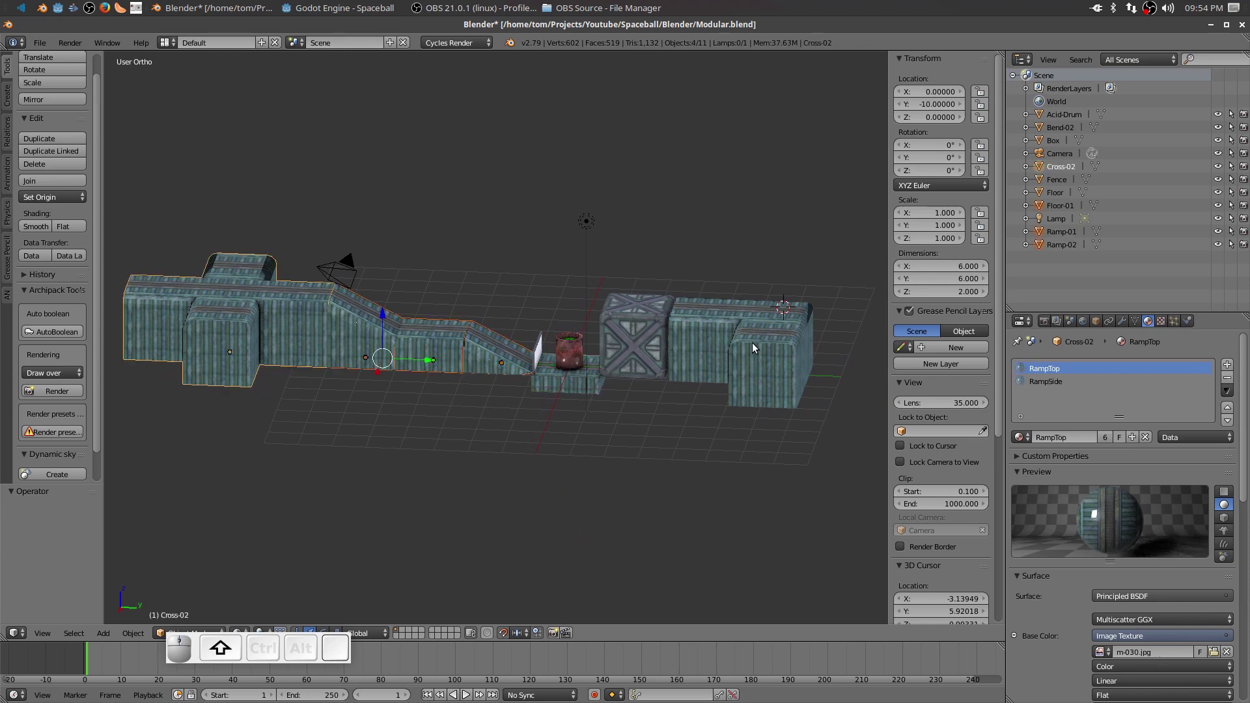
pyautogui.rightClick(738, 341)
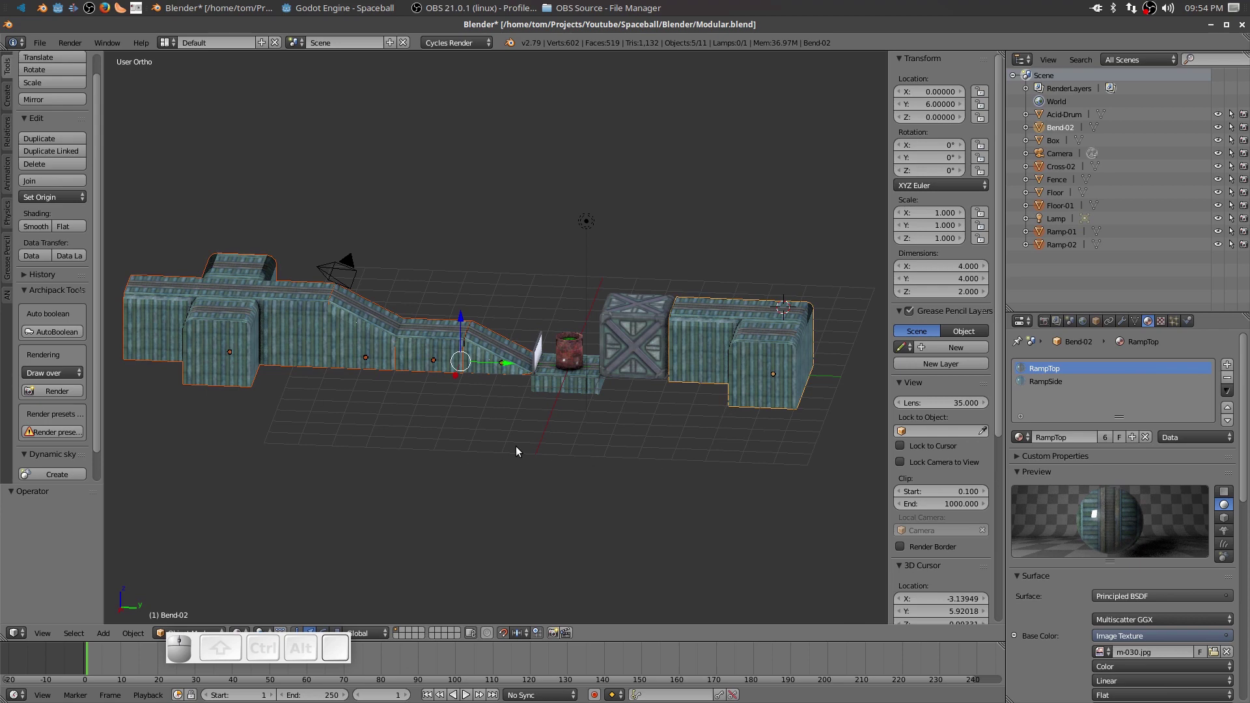
# Export the selected pieces as Ramp.dae into the same 3D/Objects folder.
pyautogui.click(44, 49)
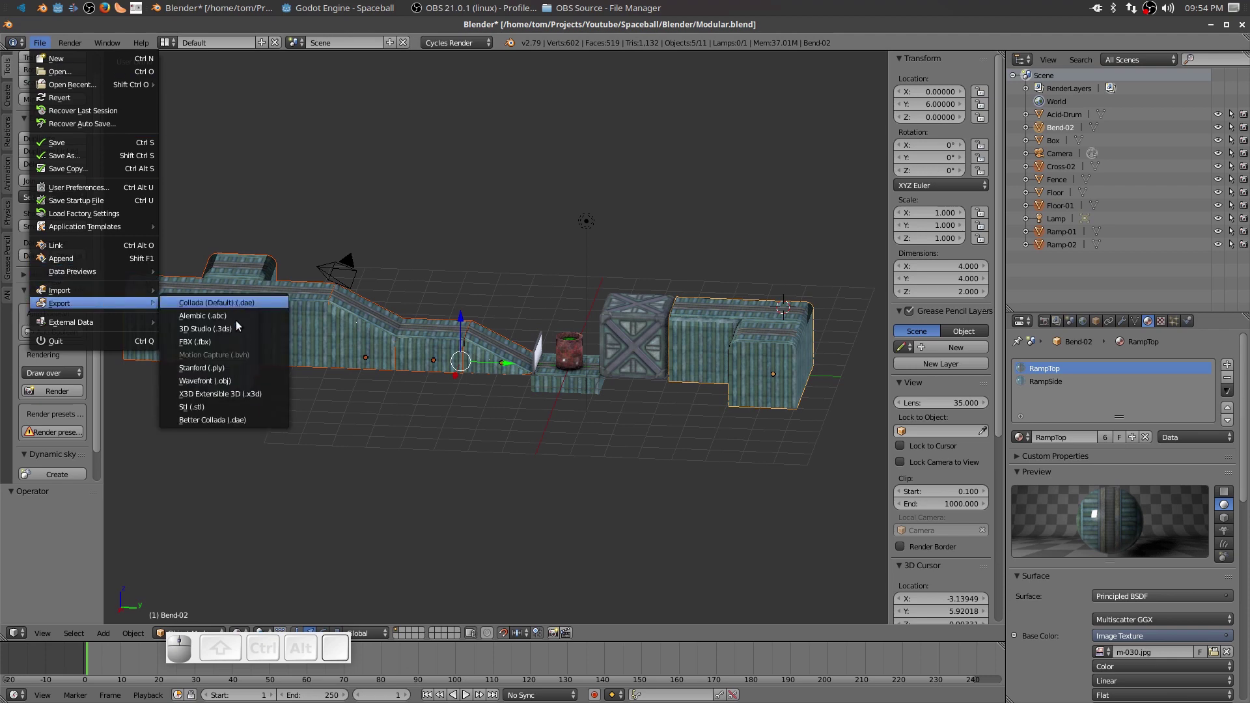
pyautogui.click(237, 424)
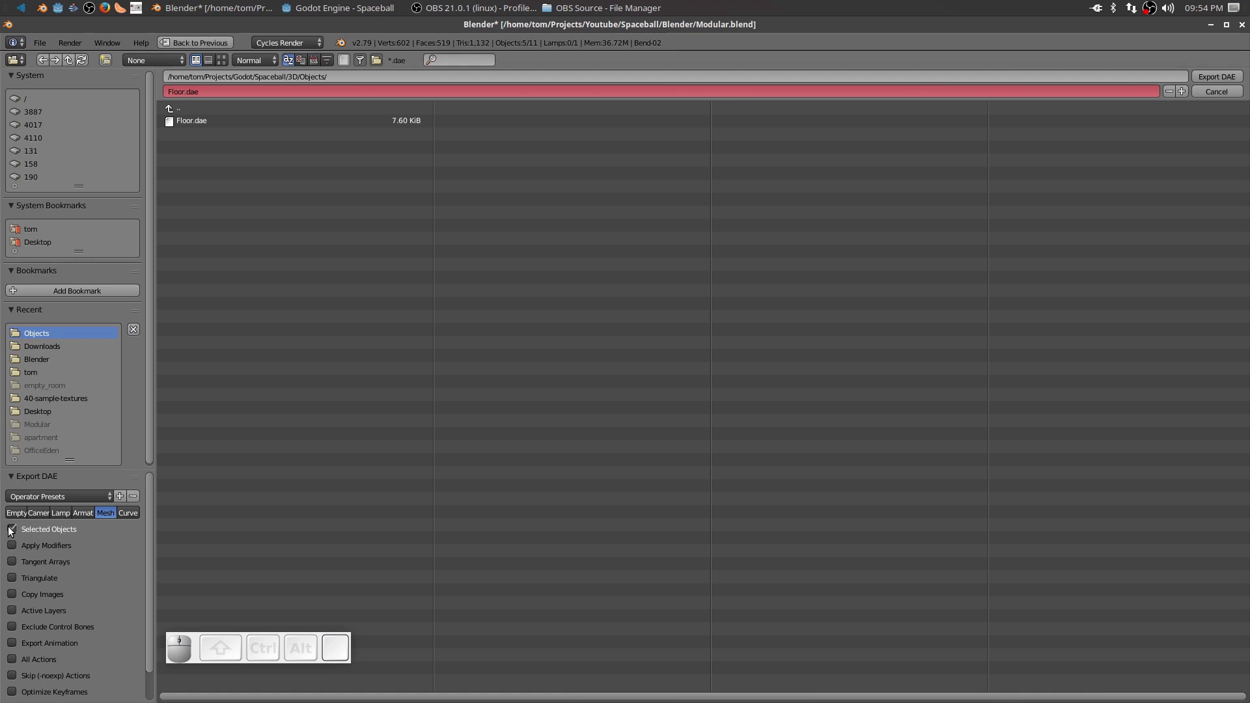
pyautogui.click(183, 98)
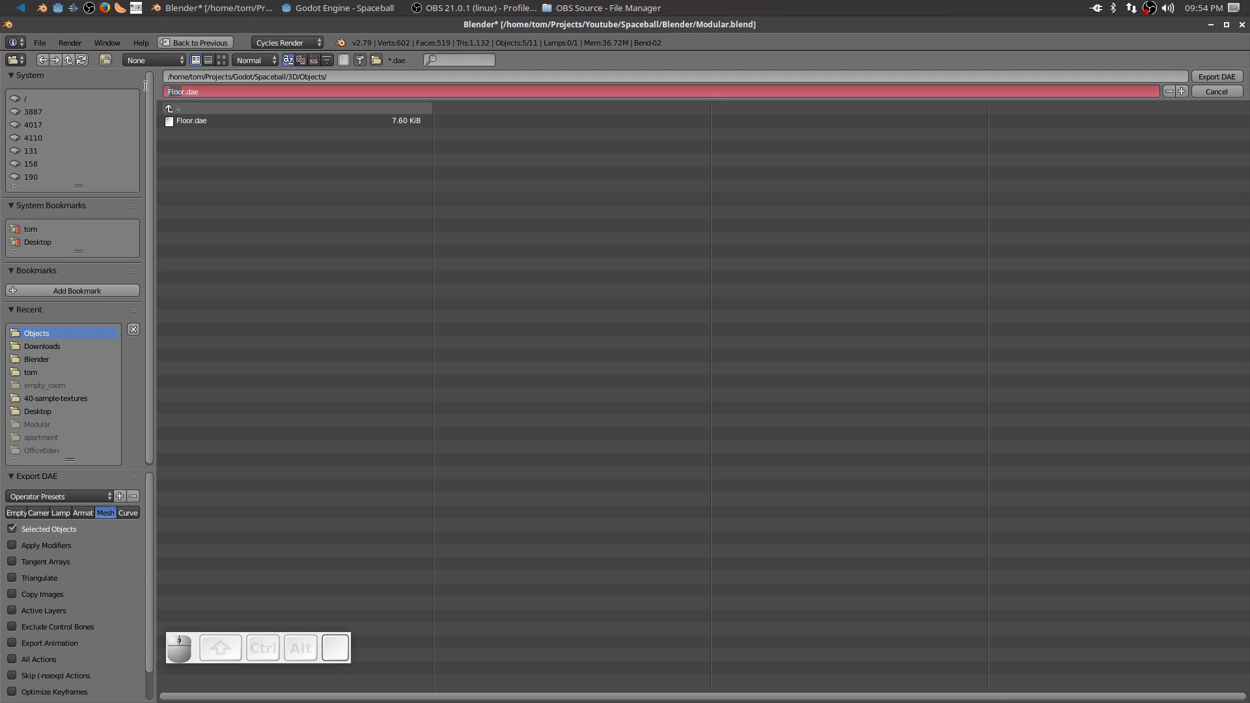
pyautogui.press('Delete')
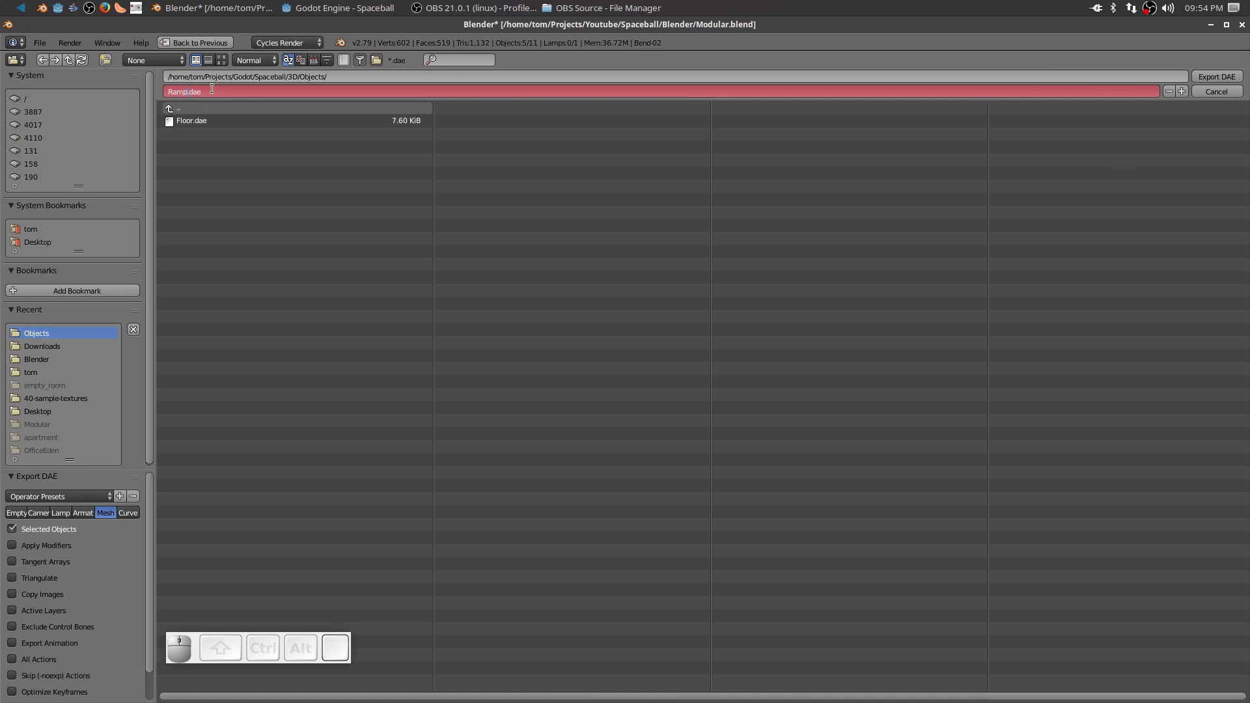
pyautogui.click(1214, 84)
pyautogui.click(1215, 83)
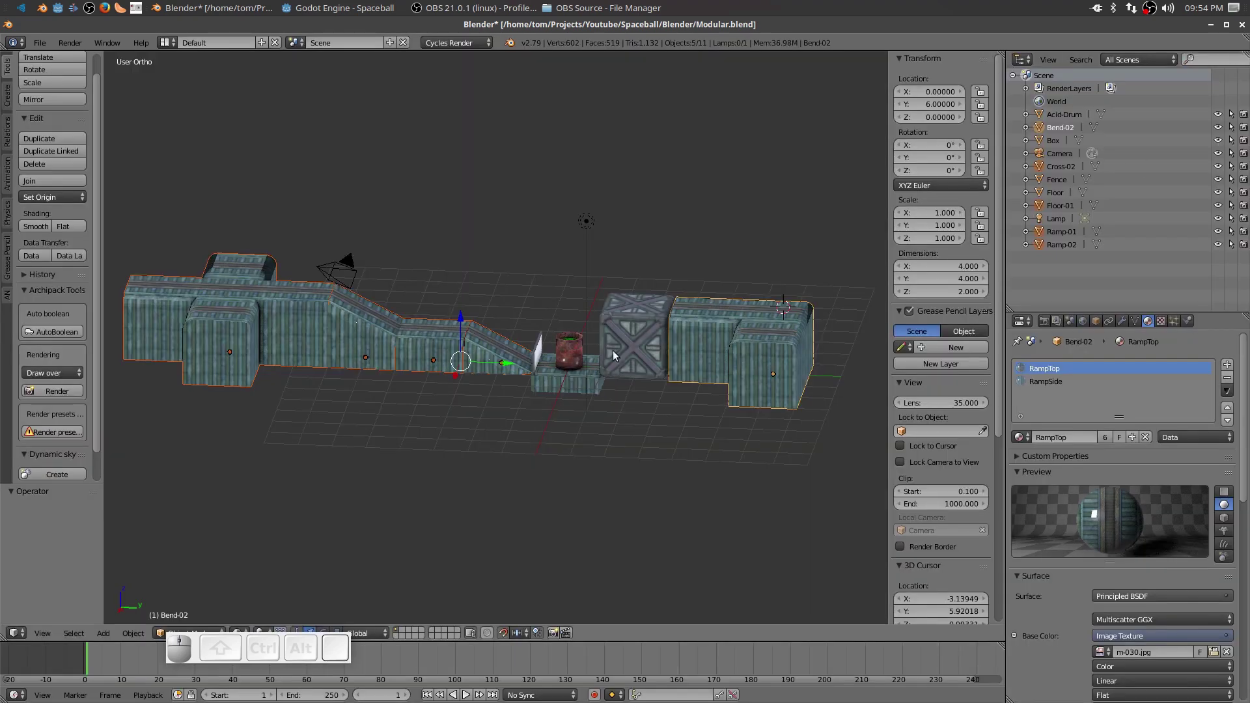
# Select the box, acid drum and other extra prop pieces.
pyautogui.scroll(3)
pyautogui.rightClick(699, 328)
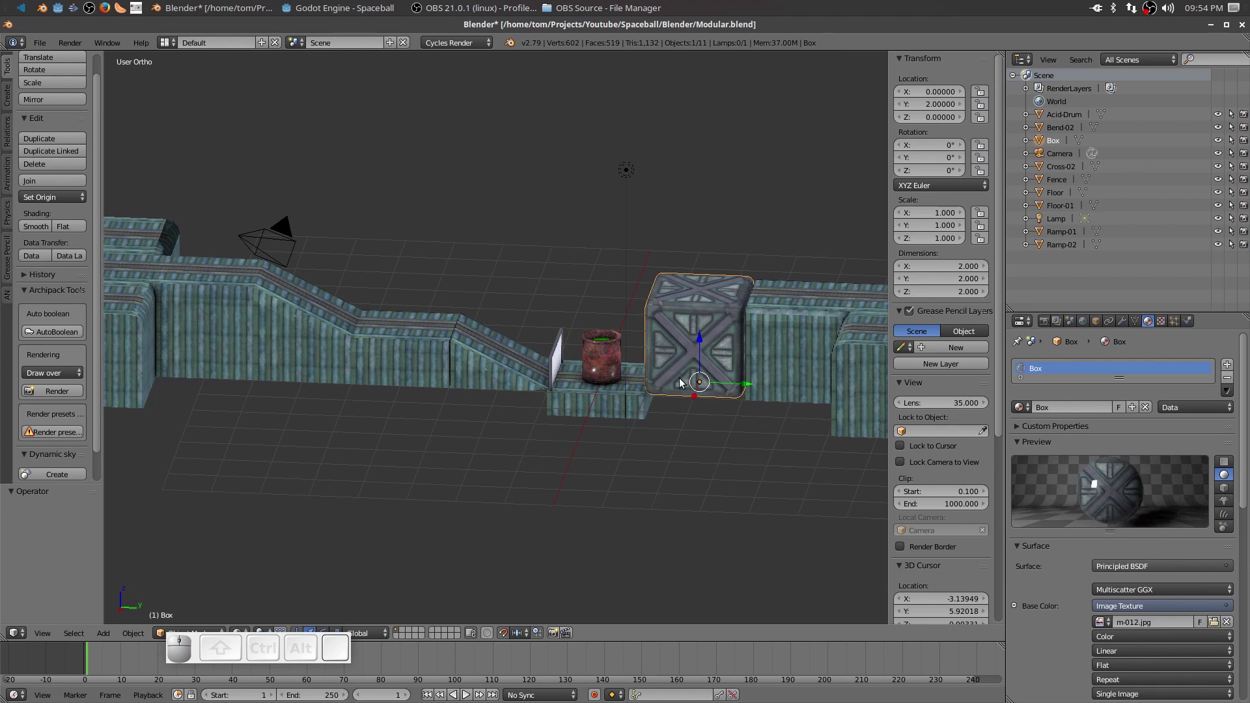
pyautogui.rightClick(560, 362)
pyautogui.rightClick(606, 359)
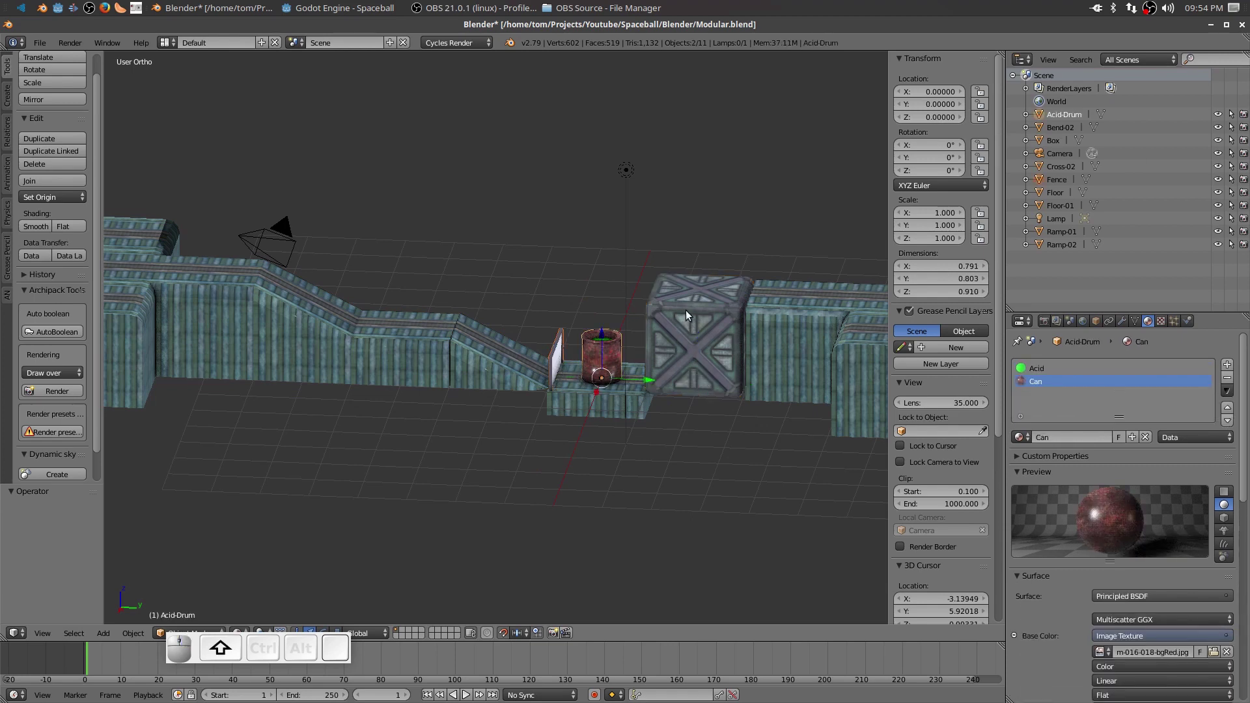
pyautogui.rightClick(697, 316)
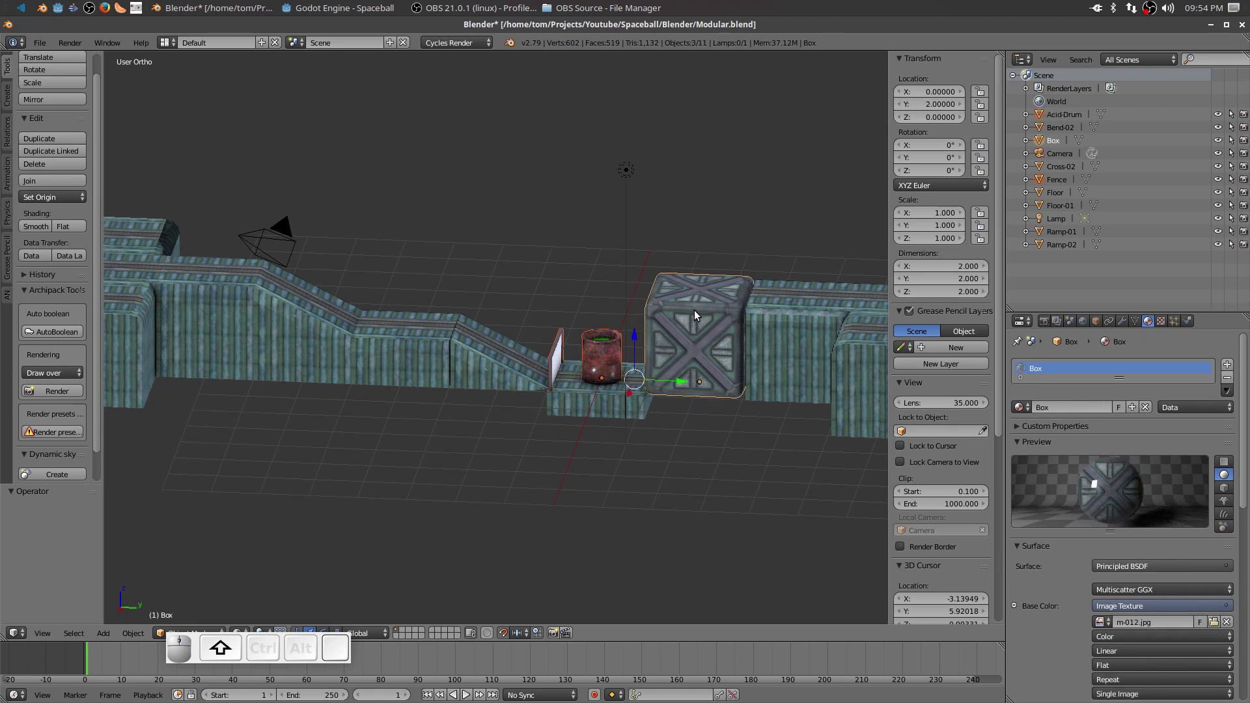
# Export the selected props as Extra.dae into the 3D/Objects folder.
pyautogui.click(48, 50)
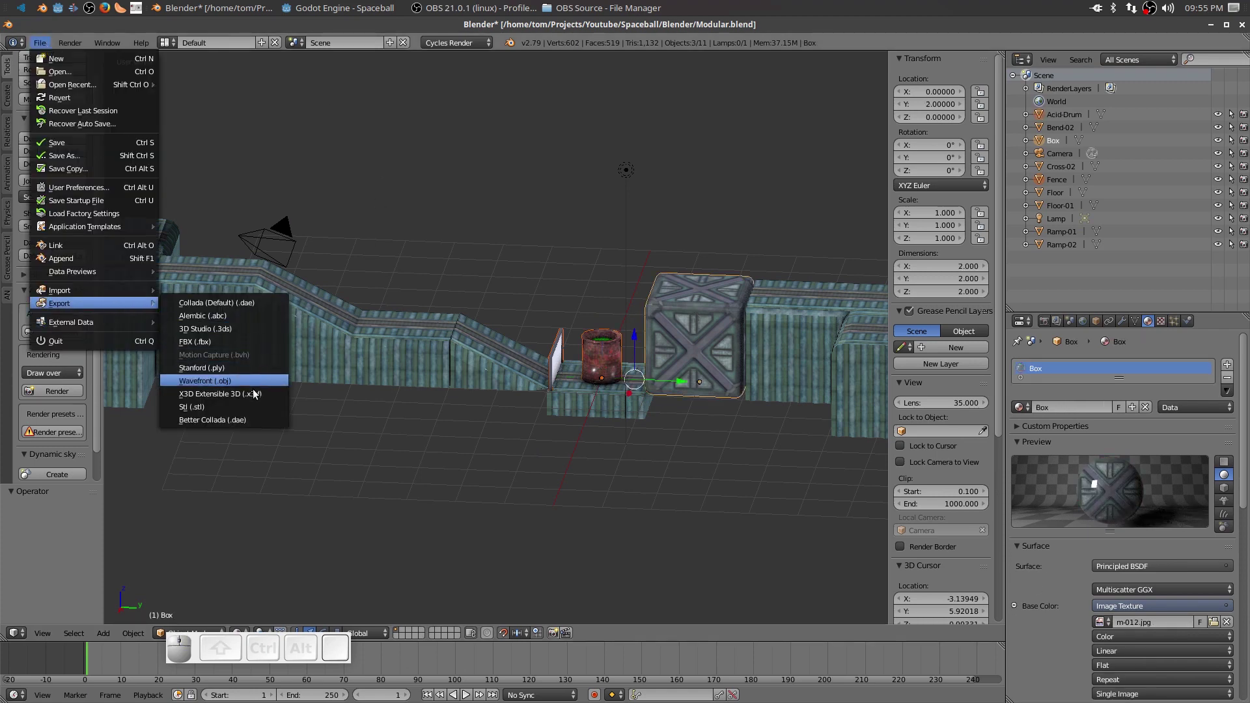
pyautogui.click(236, 424)
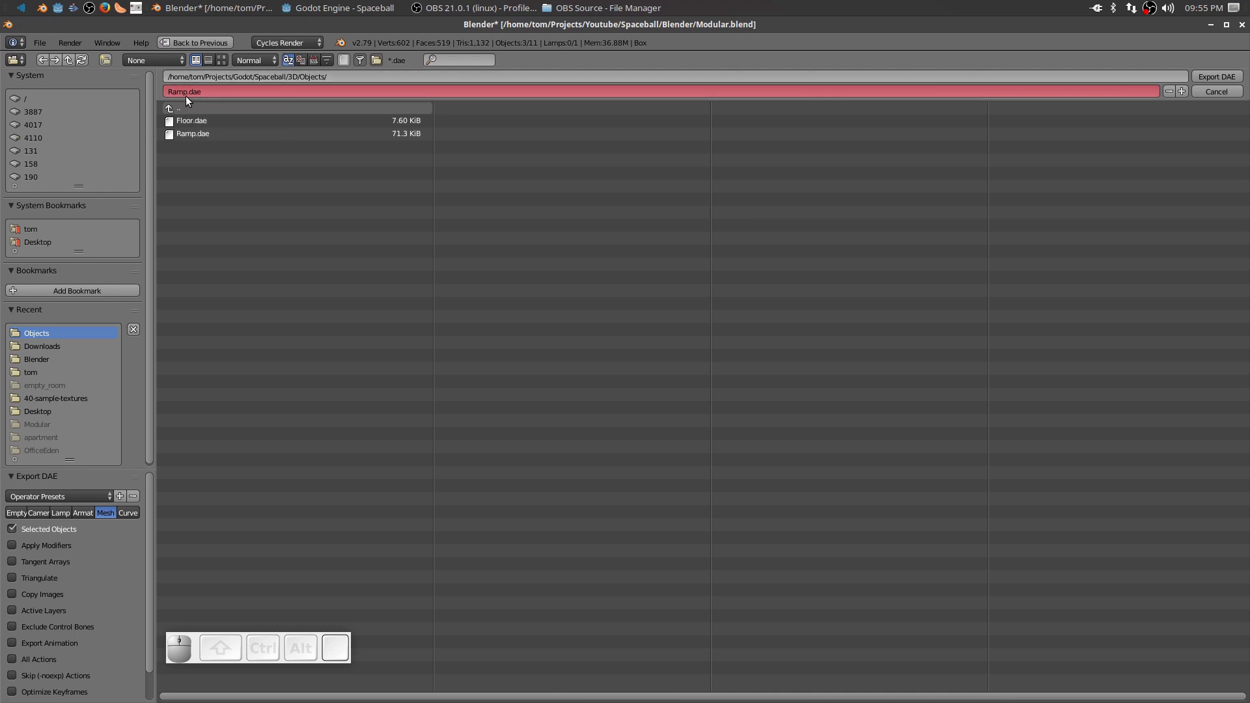
pyautogui.click(187, 100)
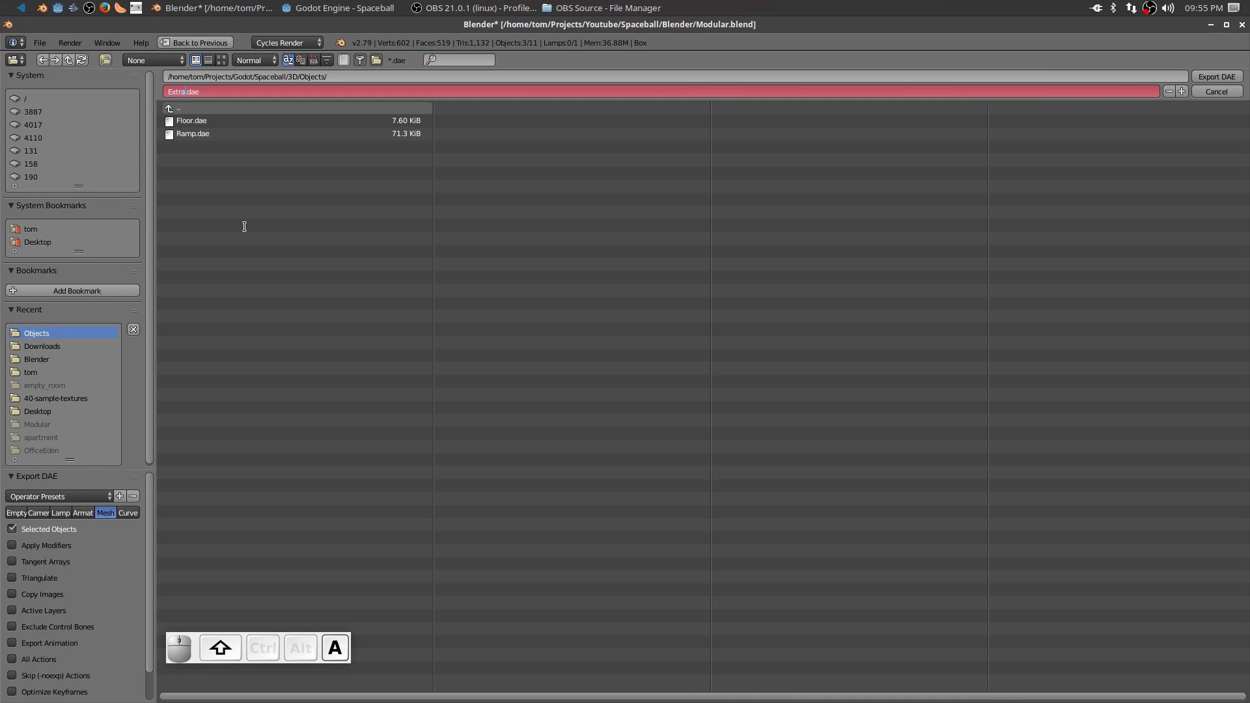
pyautogui.click(1207, 76)
pyautogui.click(1208, 82)
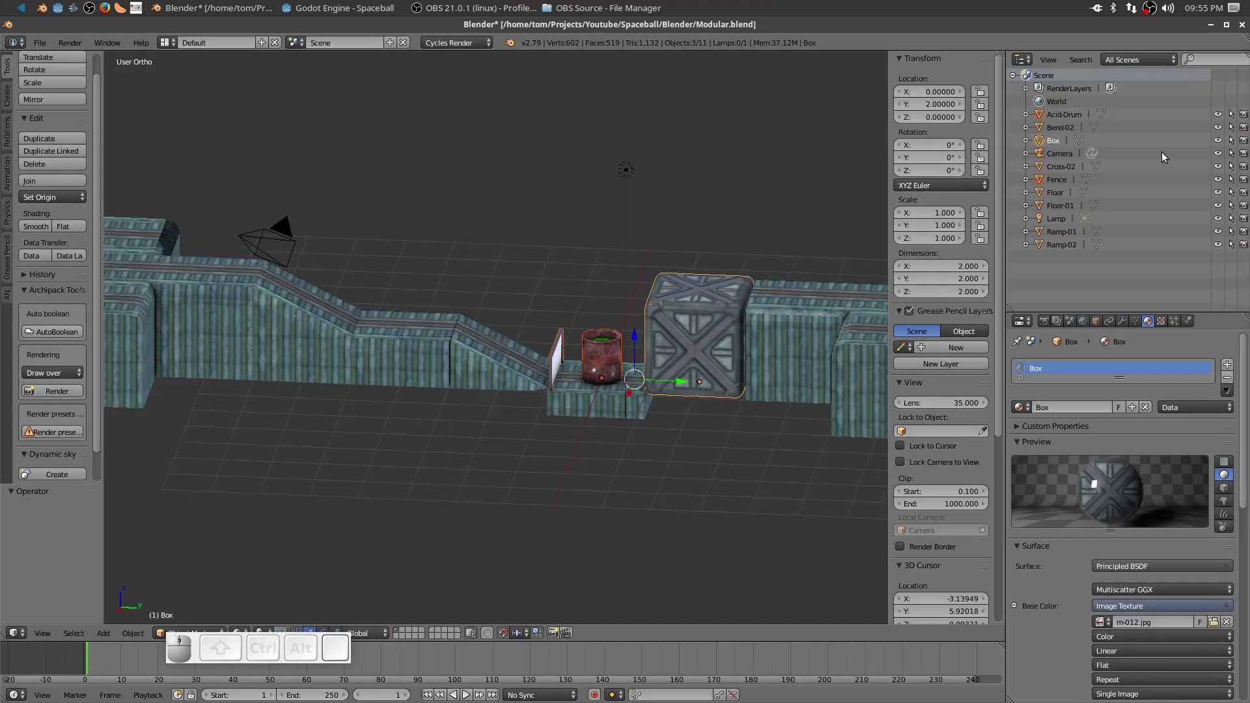
pyautogui.scroll(-3)
# Expand res://3D and Objects in the FileSystem dock to inspect the imported .dae files and Images, then bring up the file manager.
pyautogui.scroll(3)
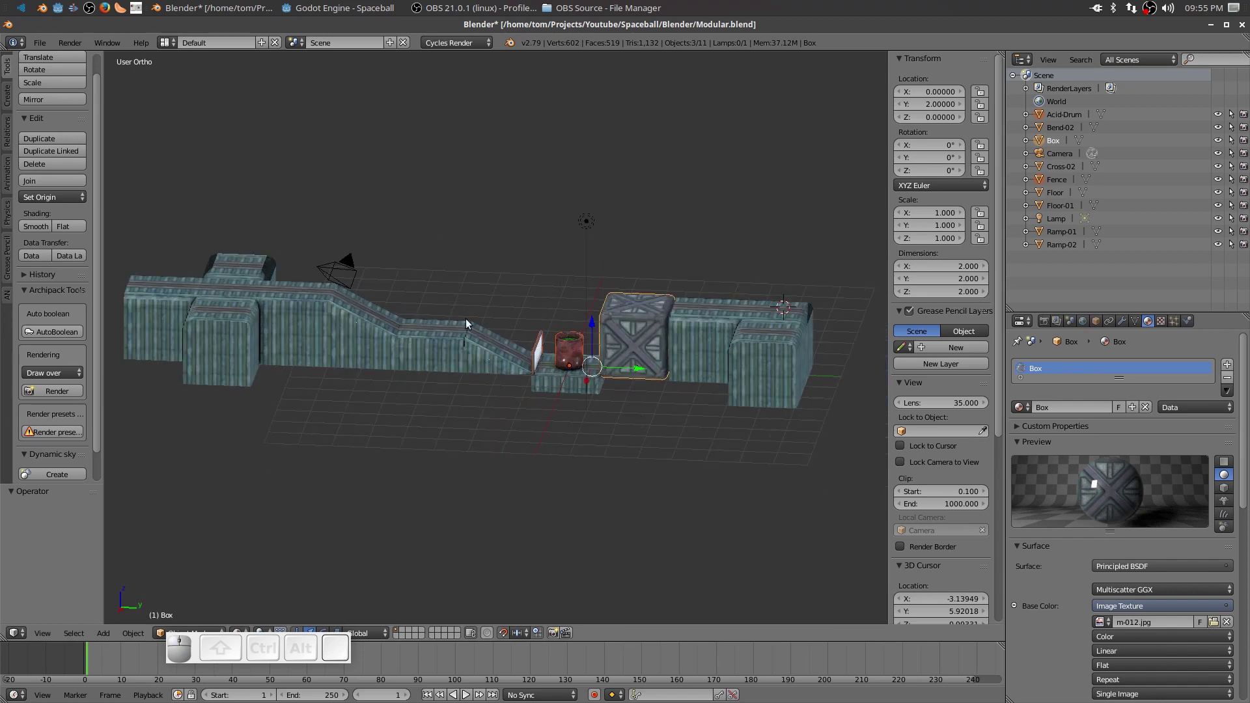
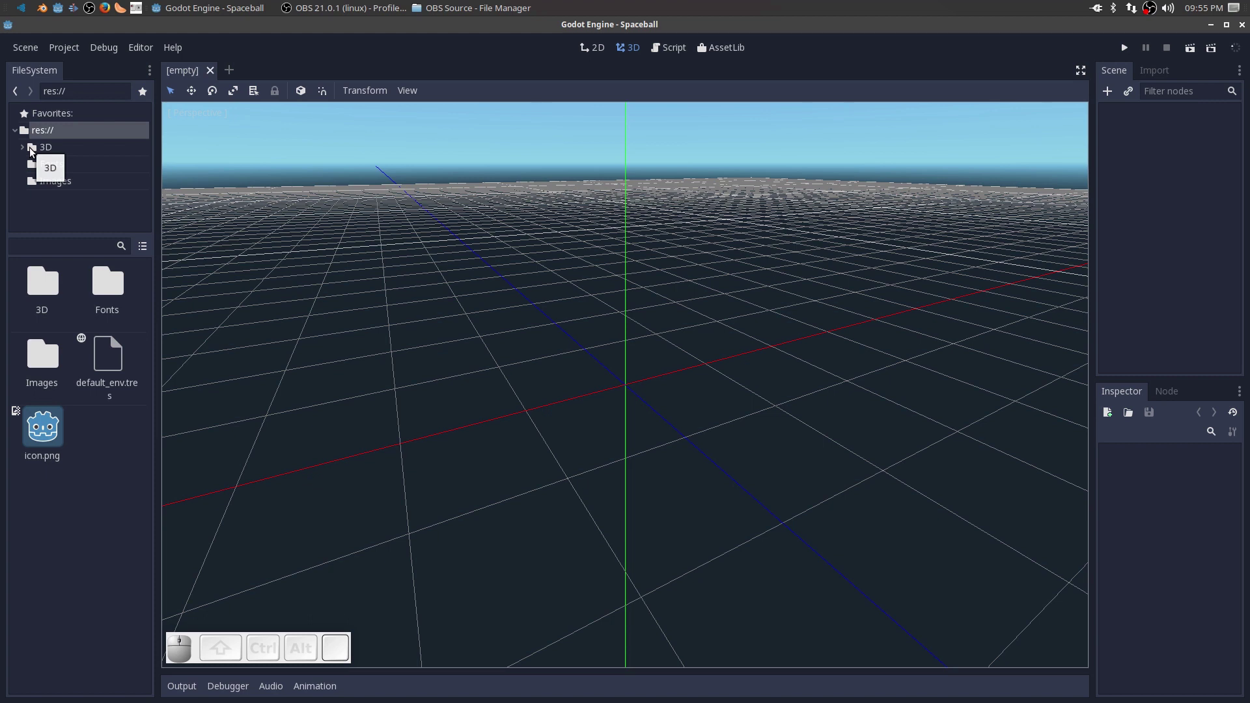
pyautogui.click(31, 152)
pyautogui.click(31, 152)
pyautogui.click(39, 179)
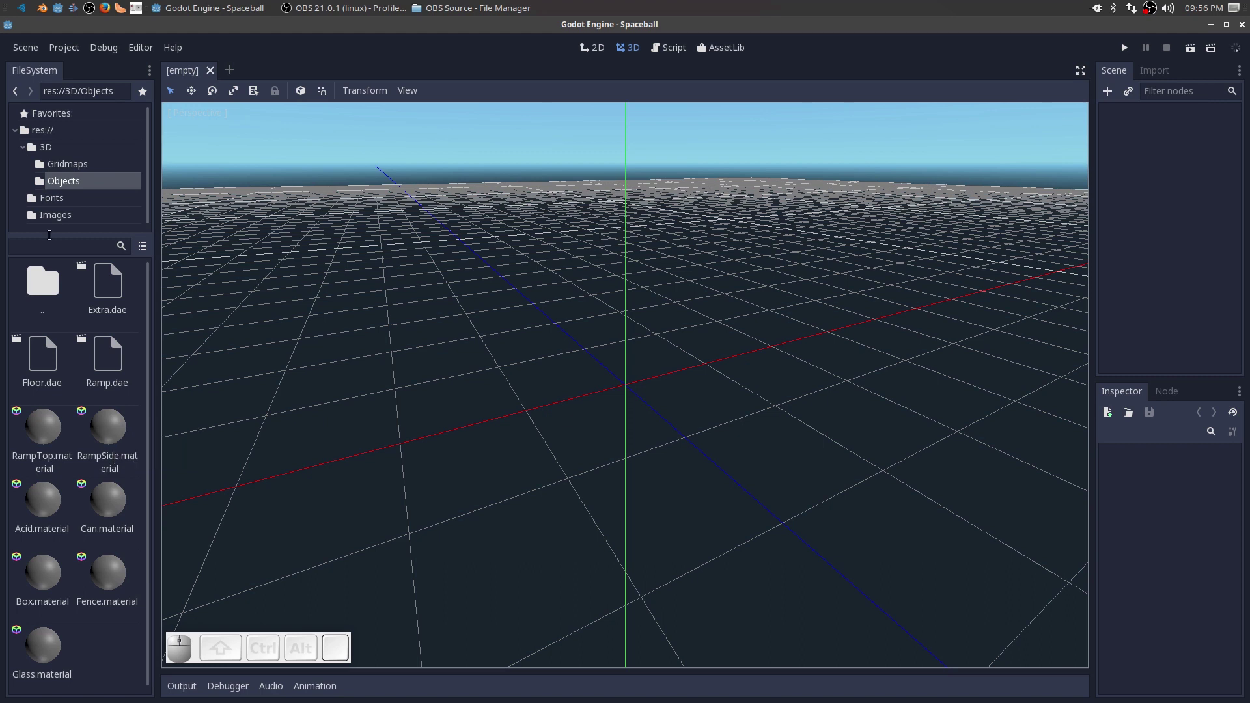
pyautogui.click(55, 221)
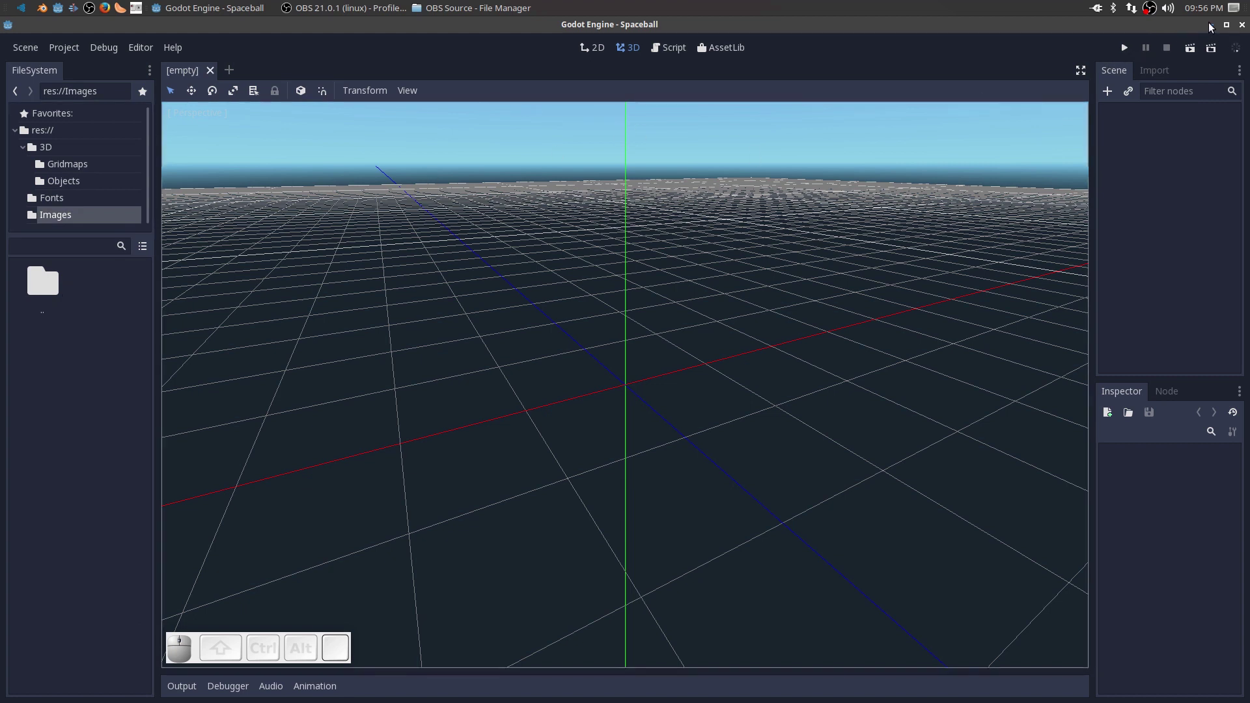
pyautogui.click(35, 218)
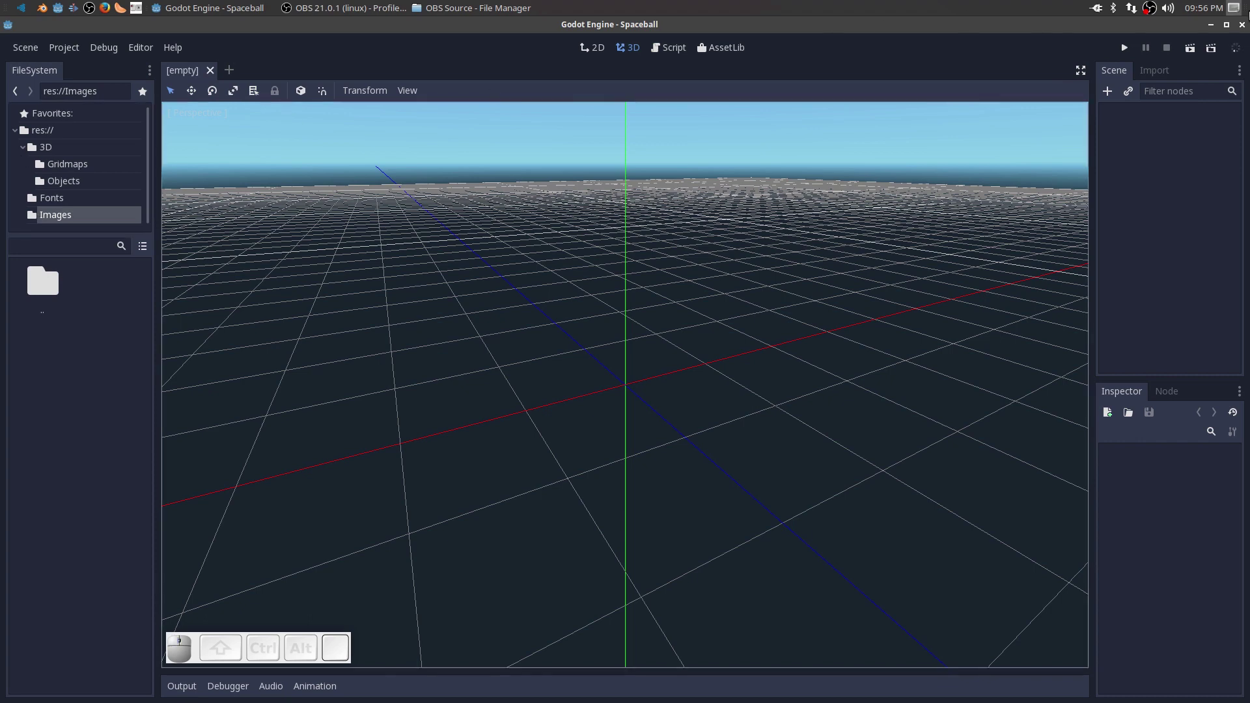
pyautogui.click(1216, 29)
# Browse from Home to Projects/Source and open the 40-sample-textures folder.
pyautogui.click(28, 196)
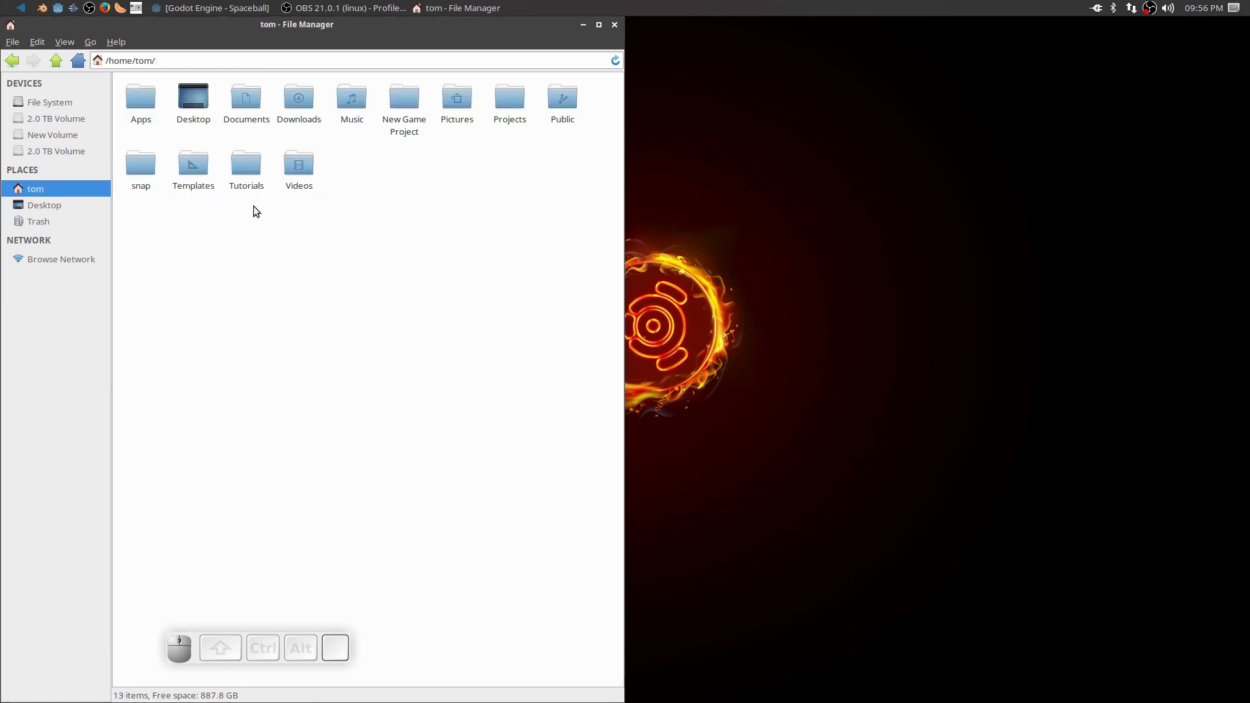
pyautogui.click(252, 173)
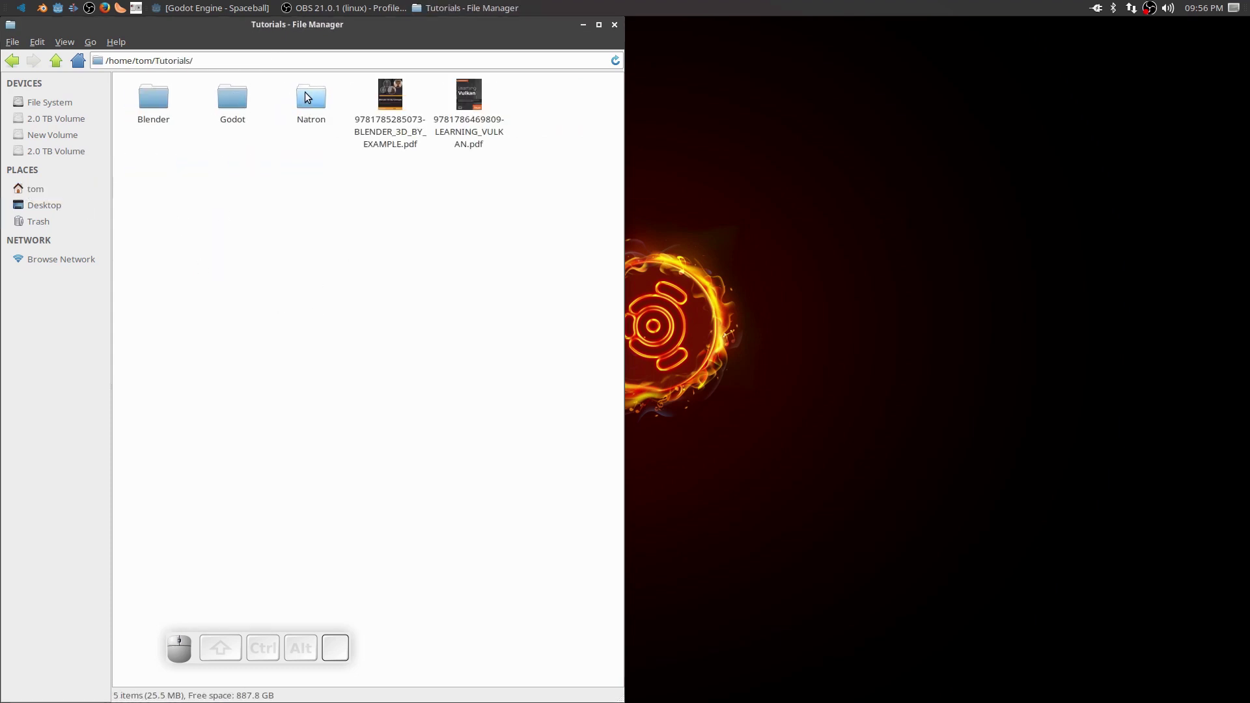
pyautogui.click(55, 63)
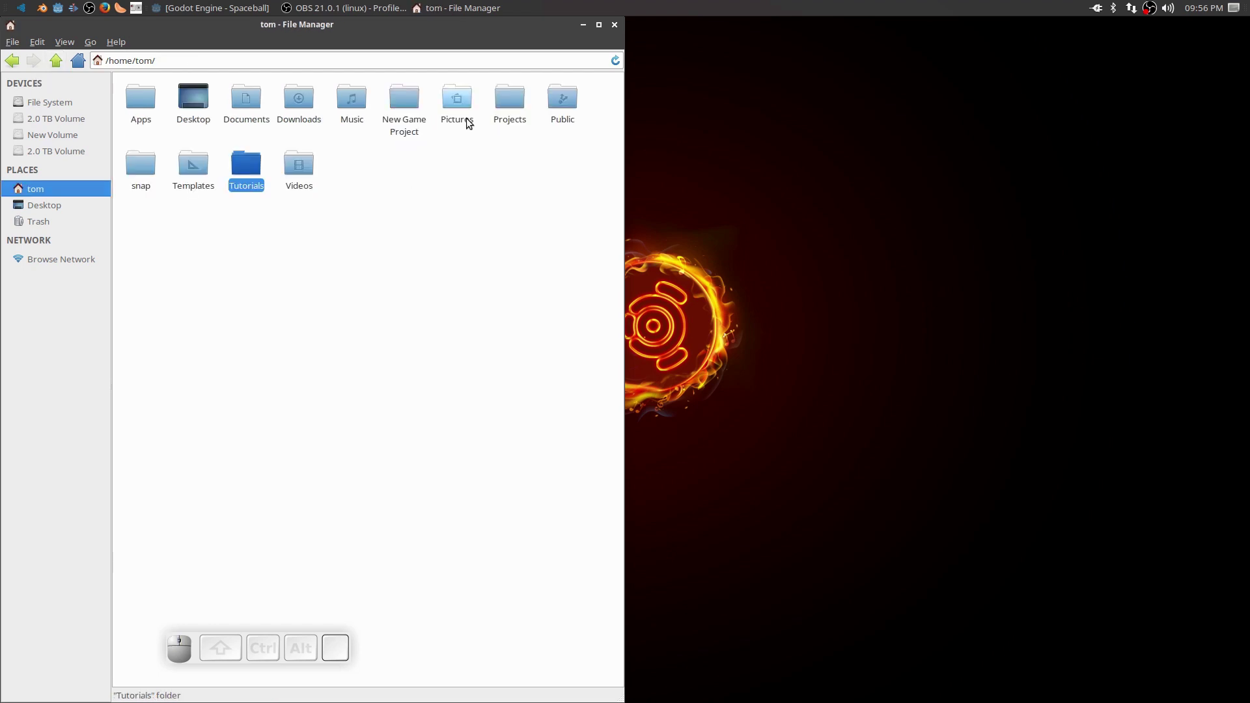
pyautogui.click(522, 102)
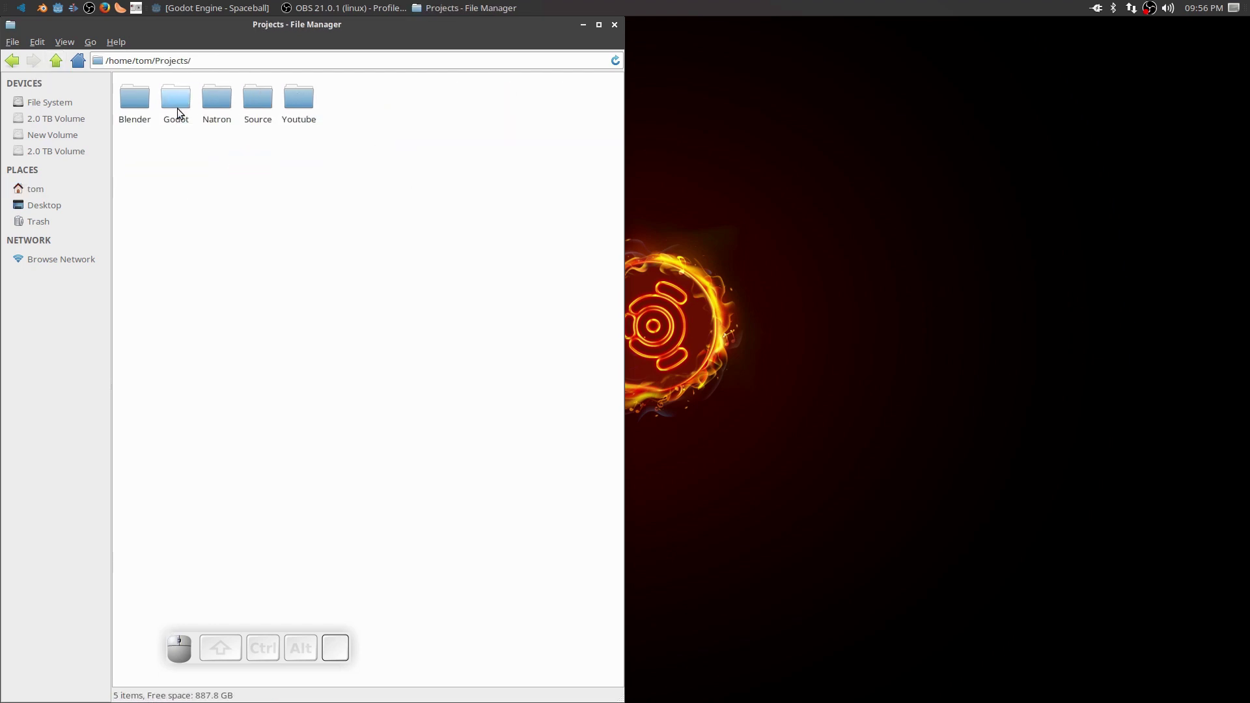
pyautogui.click(254, 102)
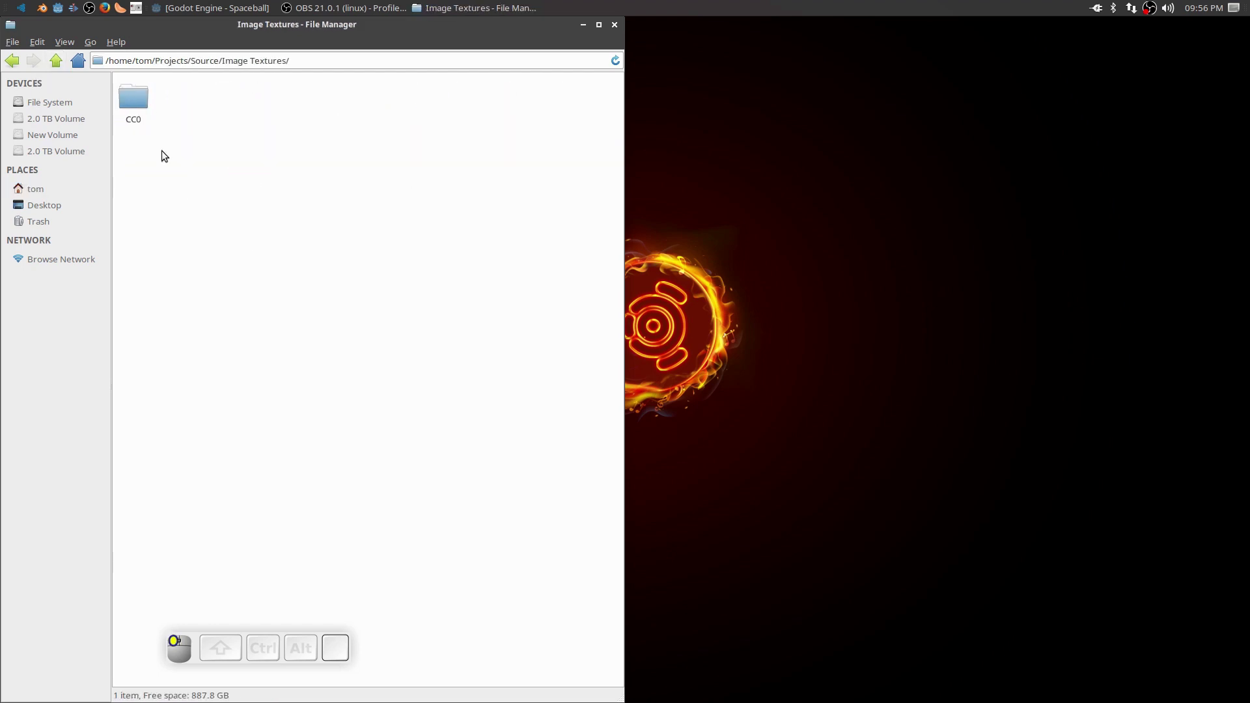
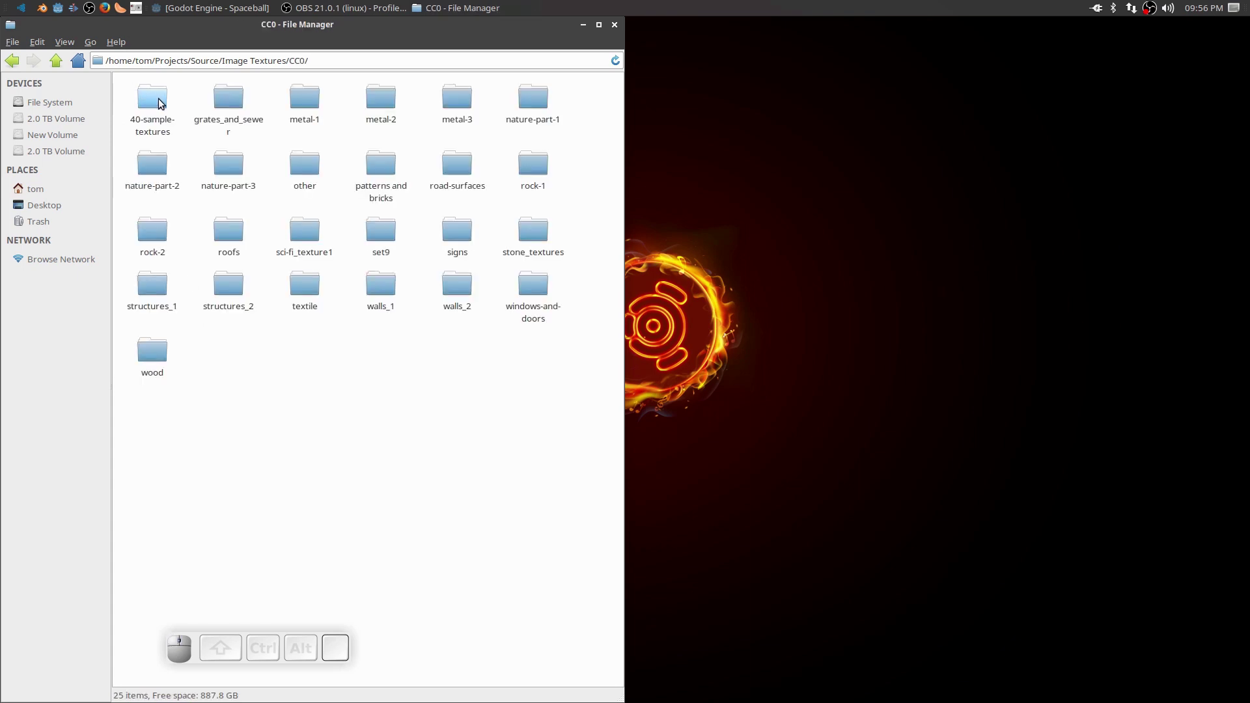
pyautogui.click(160, 104)
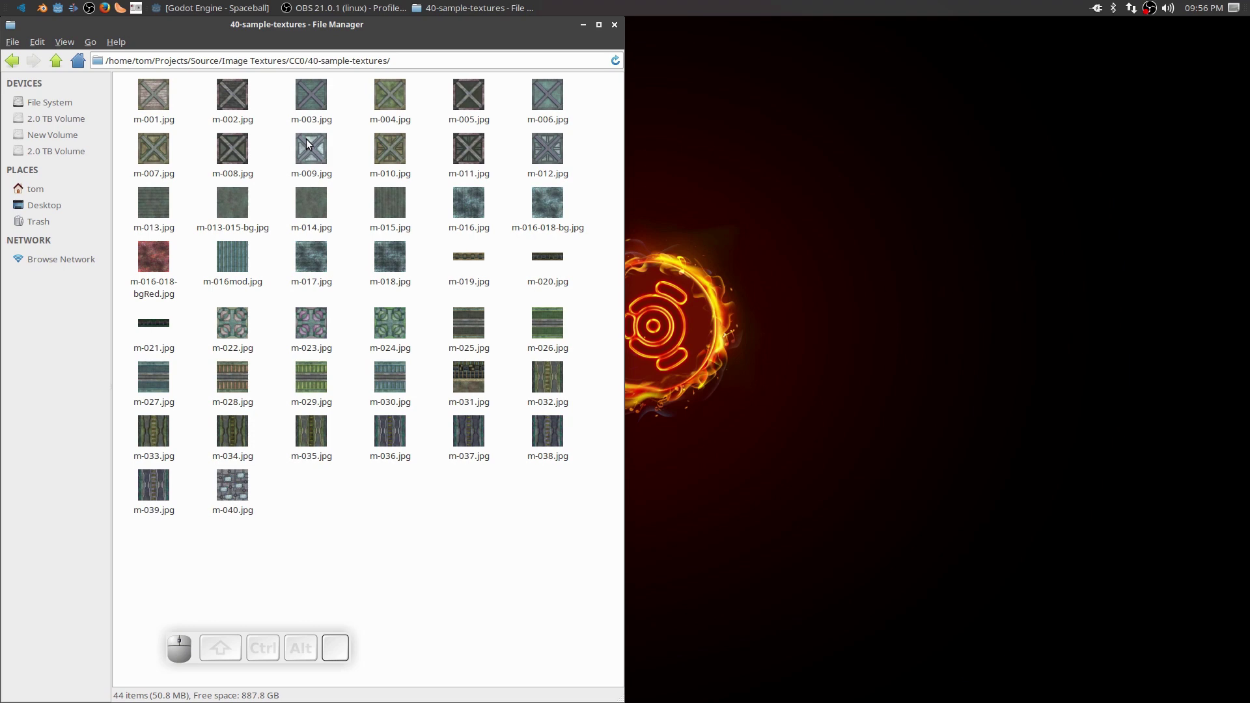
# Select the textures m-012.jpg, m-016-018-bgRed.jpg, m-016mod.jpg and m-030.jpg.
pyautogui.click(308, 143)
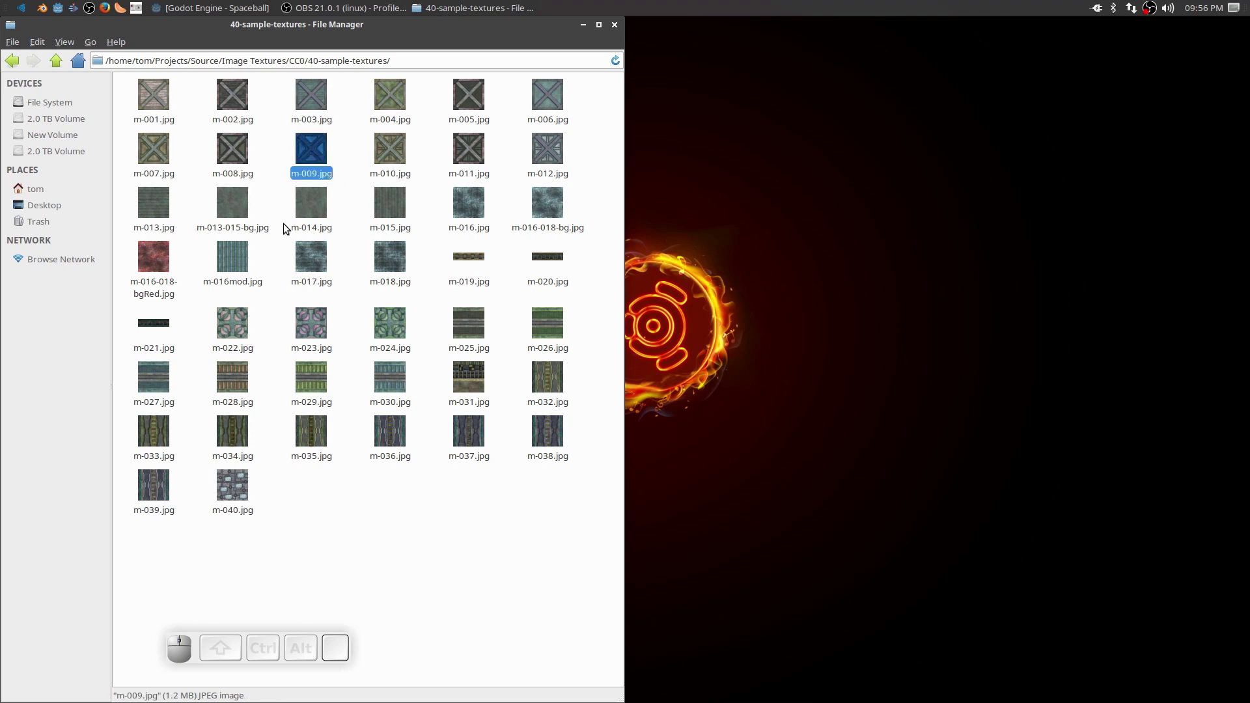
pyautogui.click(342, 154)
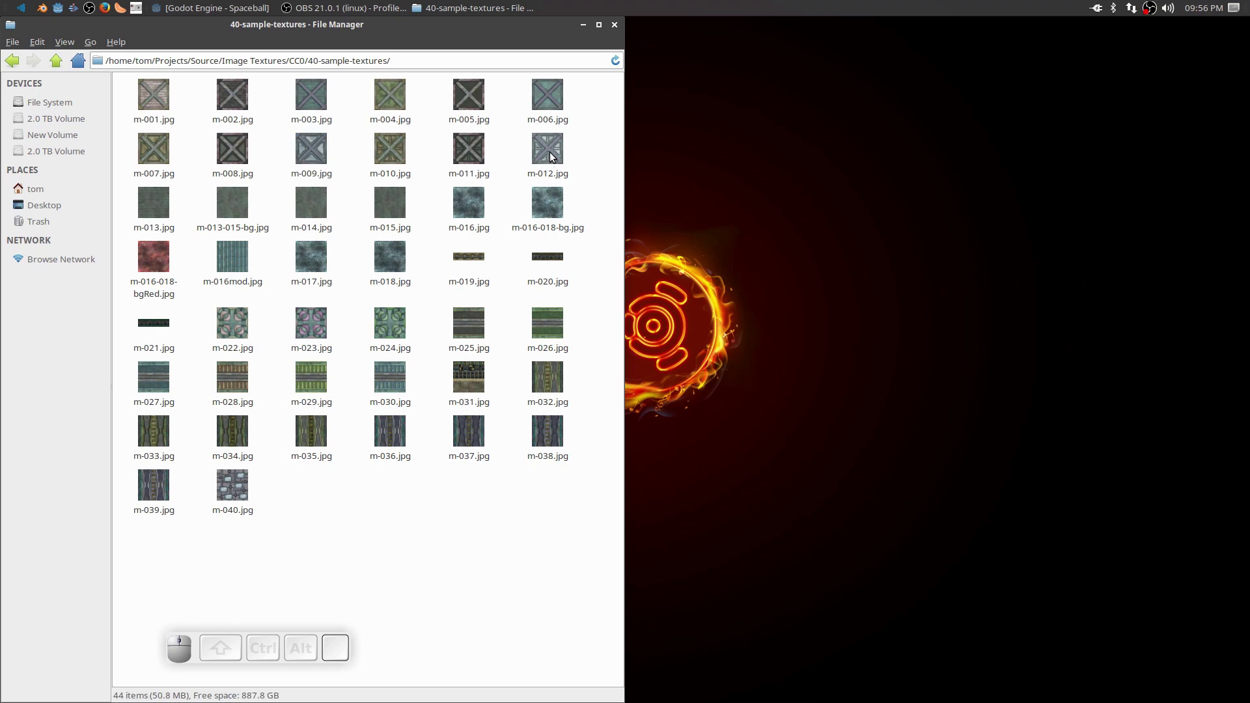
pyautogui.click(554, 158)
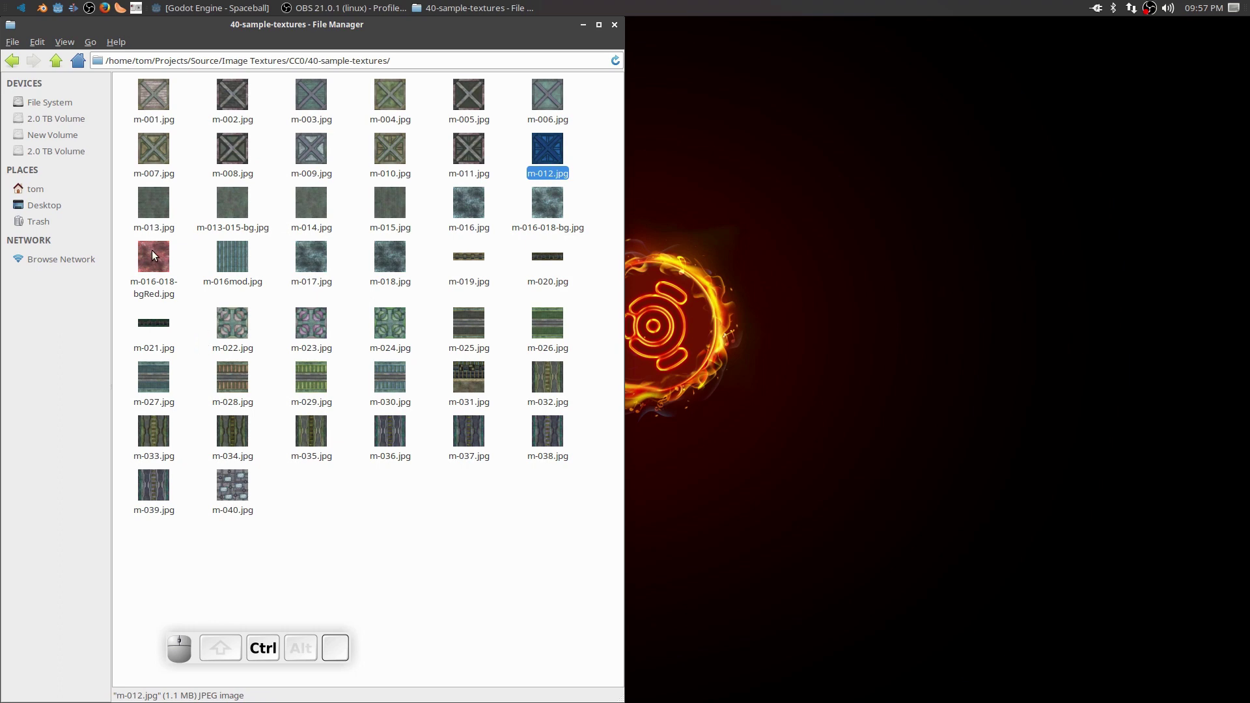
pyautogui.click(151, 261)
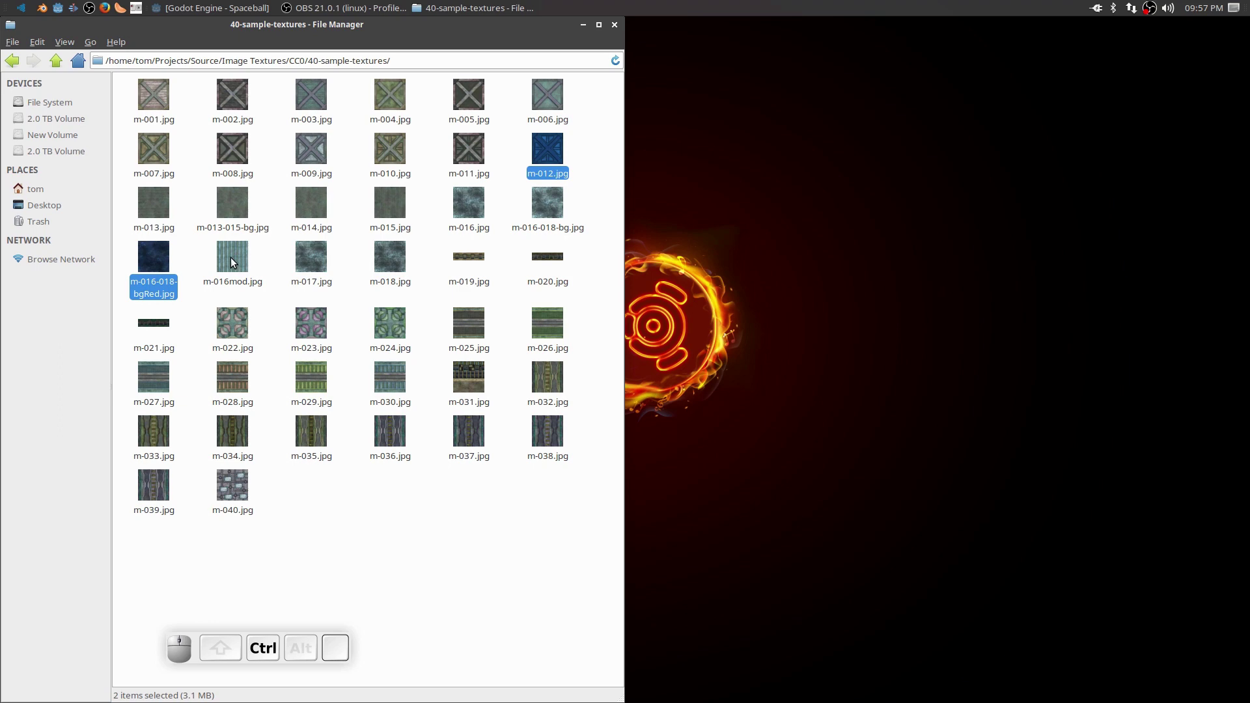
pyautogui.click(230, 253)
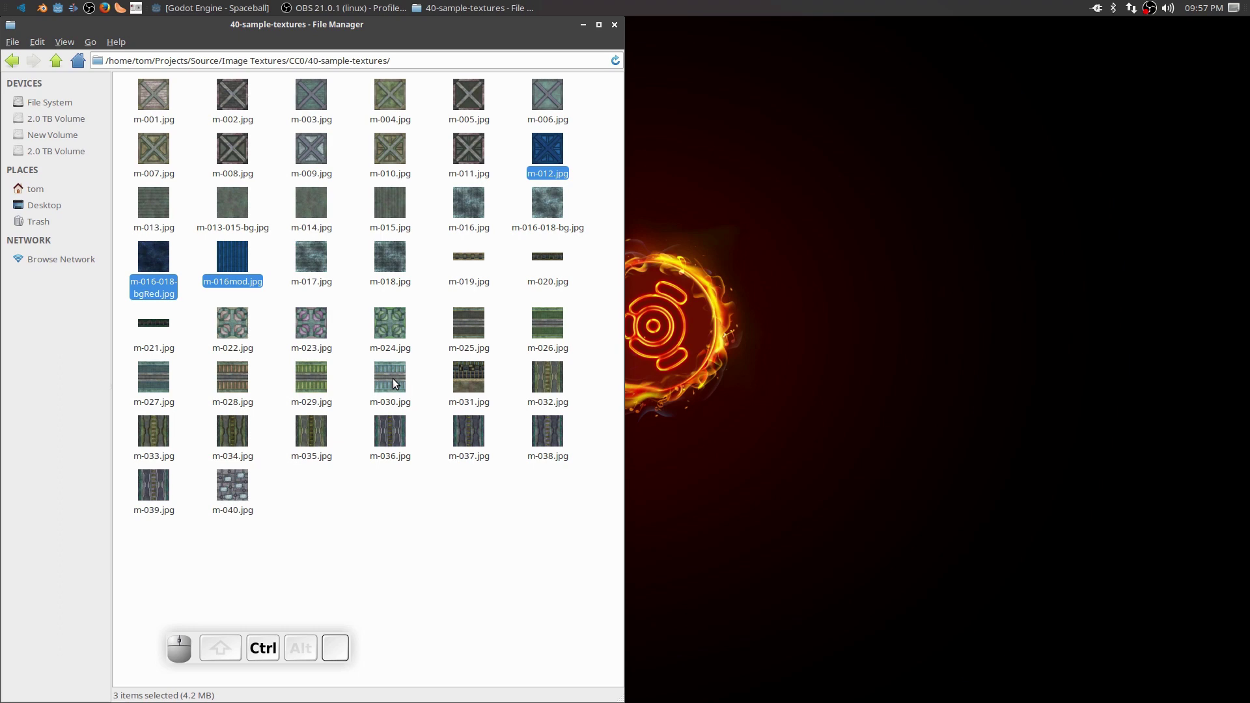
pyautogui.click(396, 384)
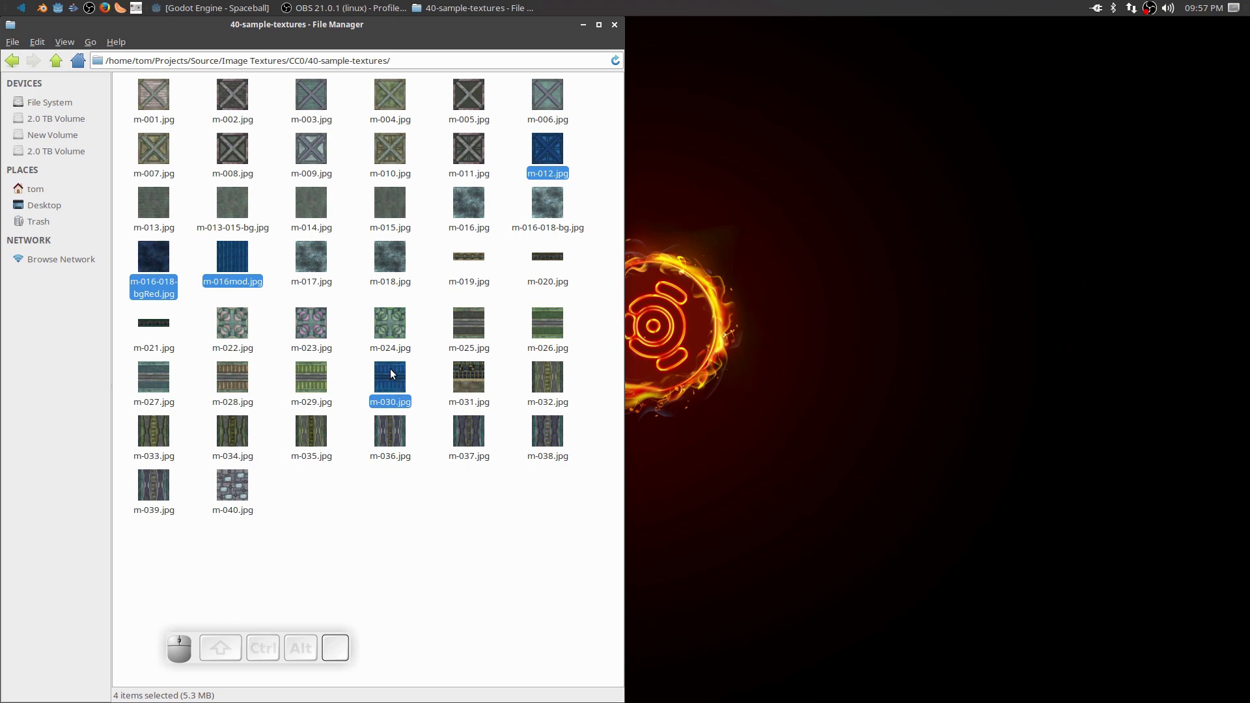
# Copy the four textures and paste them into Projects/Godot/Spaceball/Images.
pyautogui.rightClick(393, 372)
pyautogui.click(416, 449)
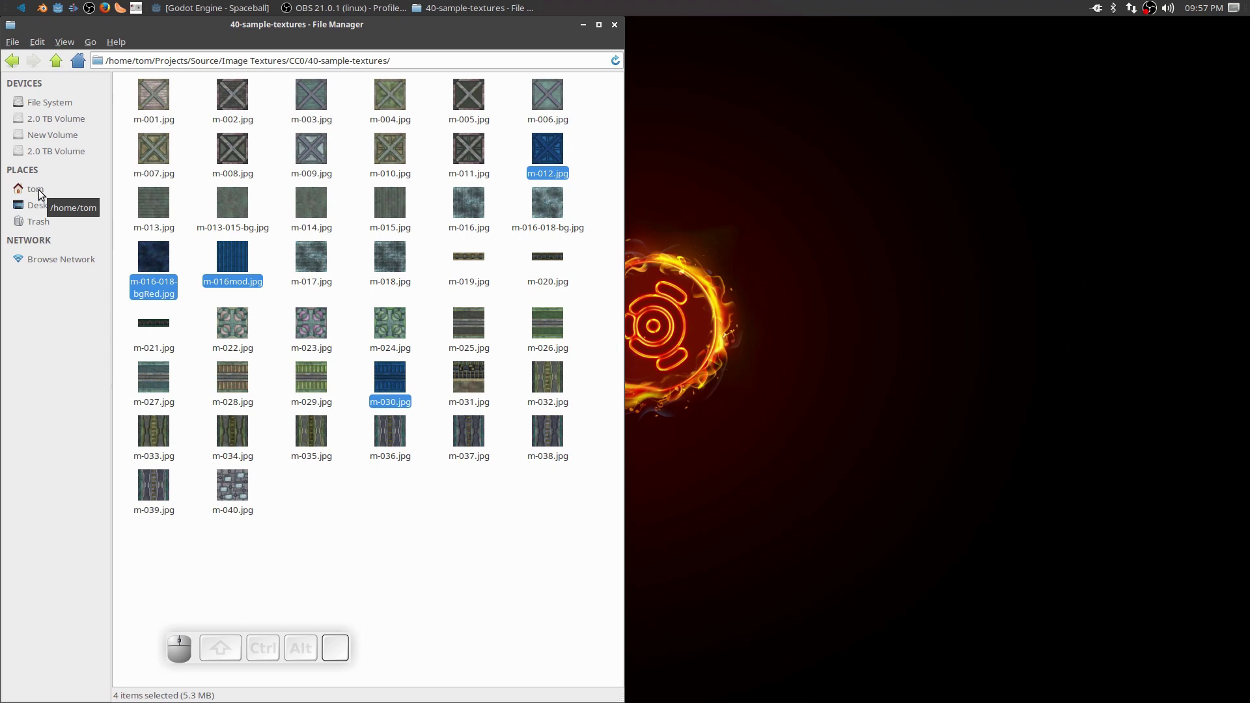
pyautogui.click(41, 193)
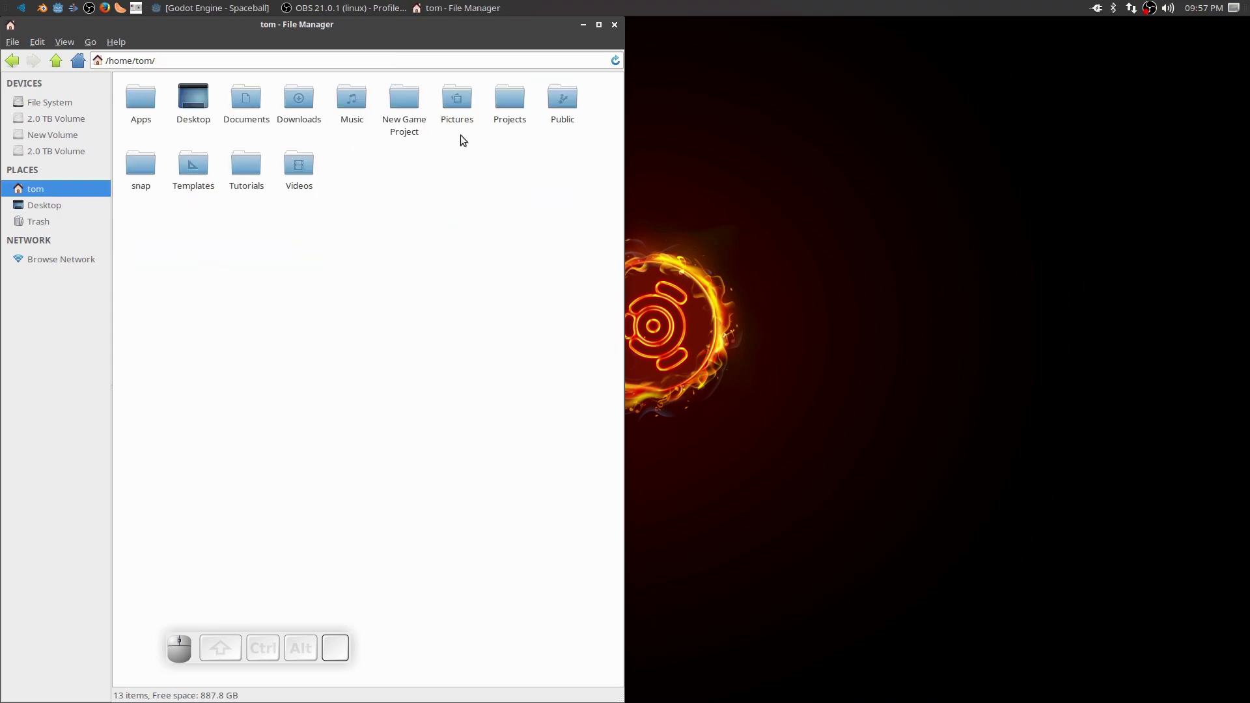
pyautogui.click(503, 110)
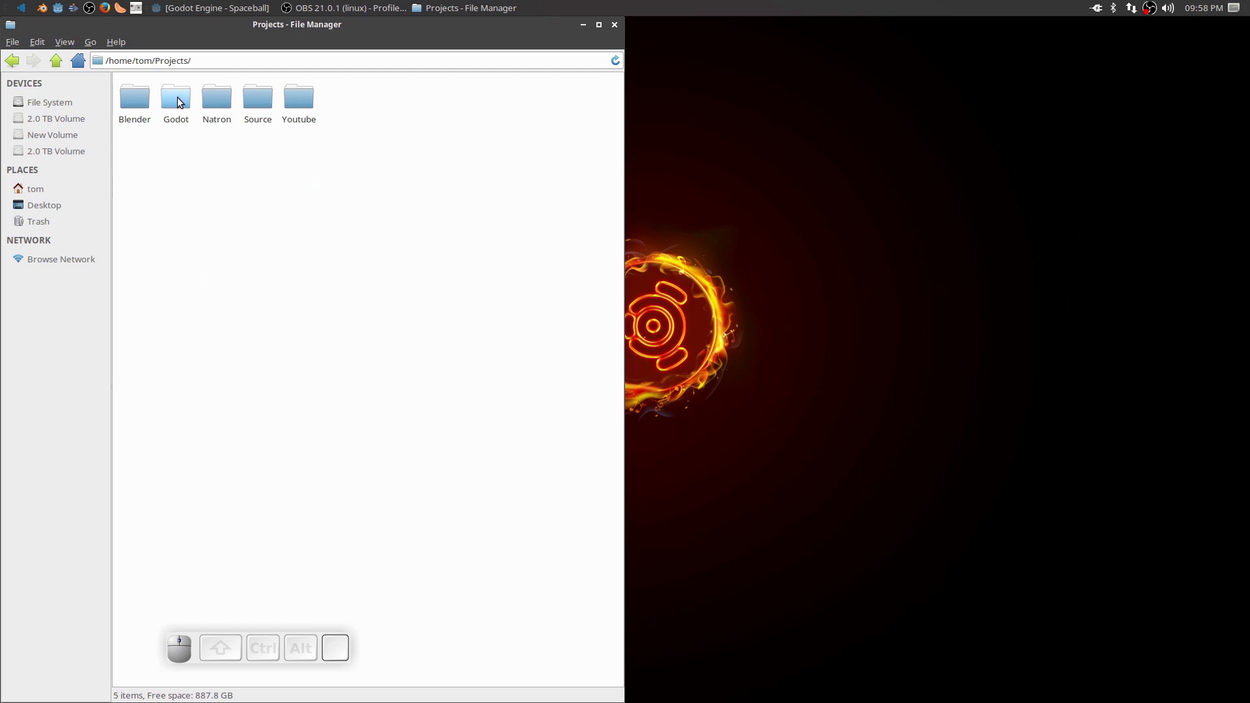
pyautogui.click(179, 104)
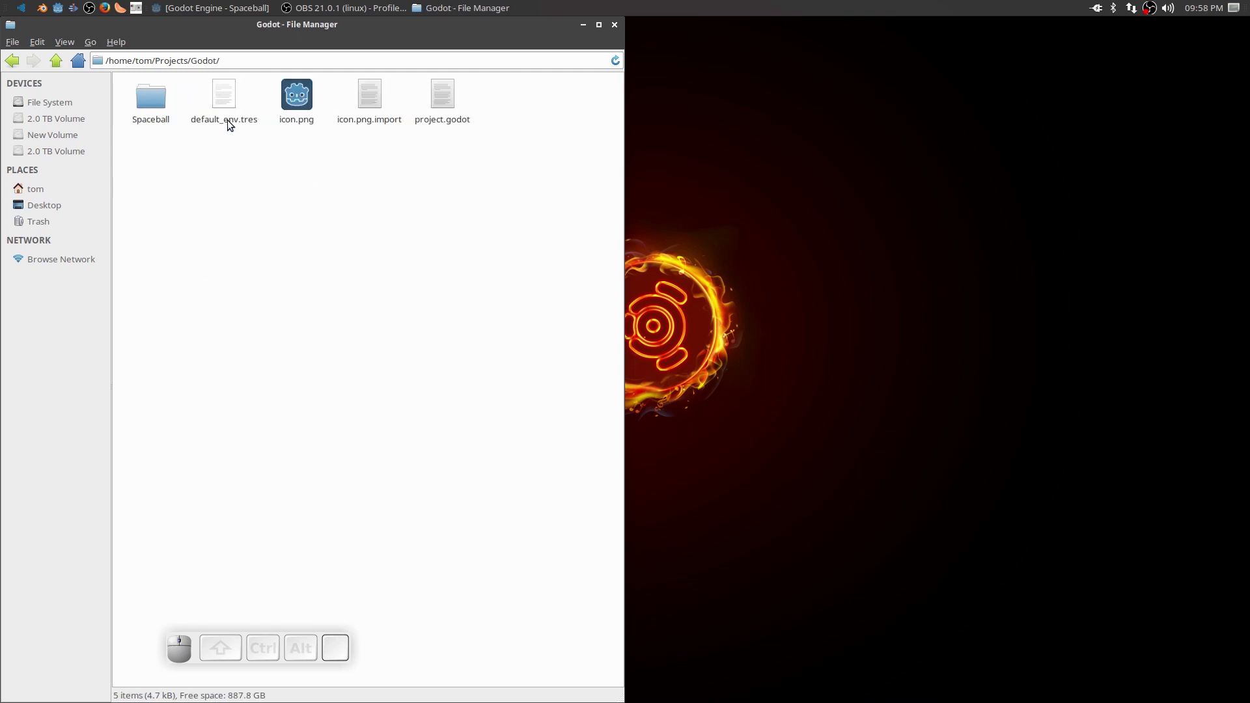
pyautogui.click(156, 99)
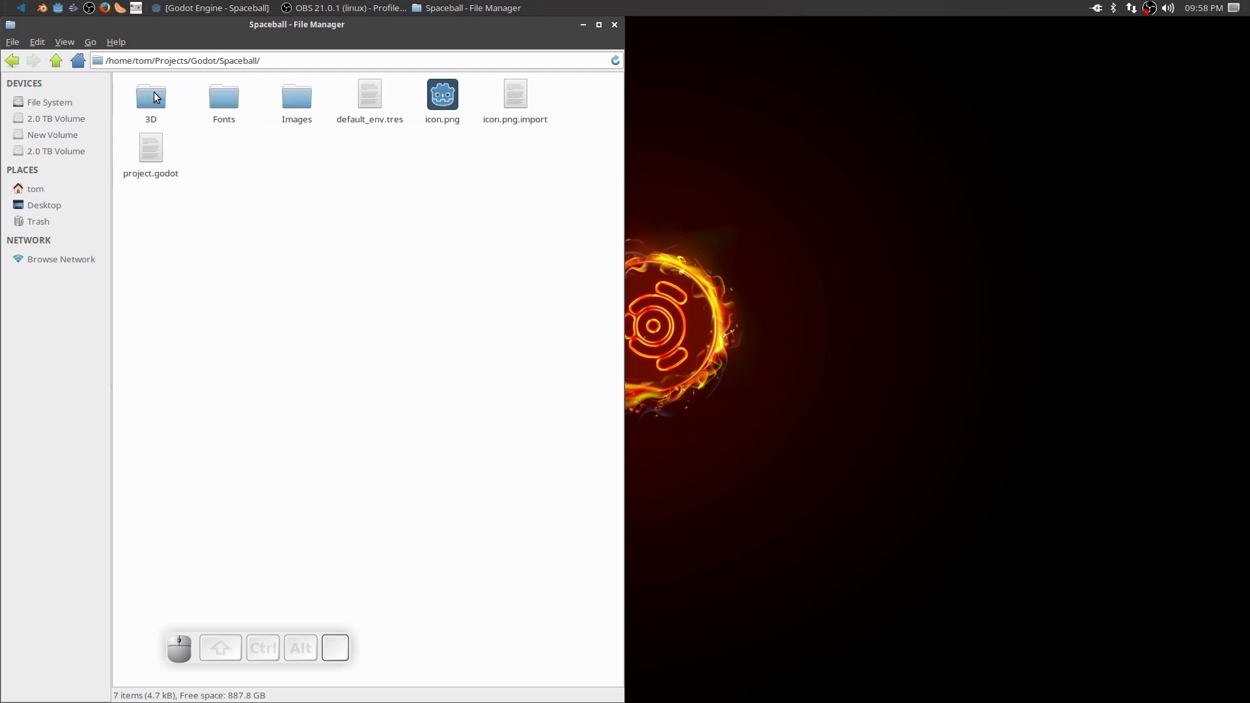
pyautogui.click(310, 97)
pyautogui.rightClick(377, 279)
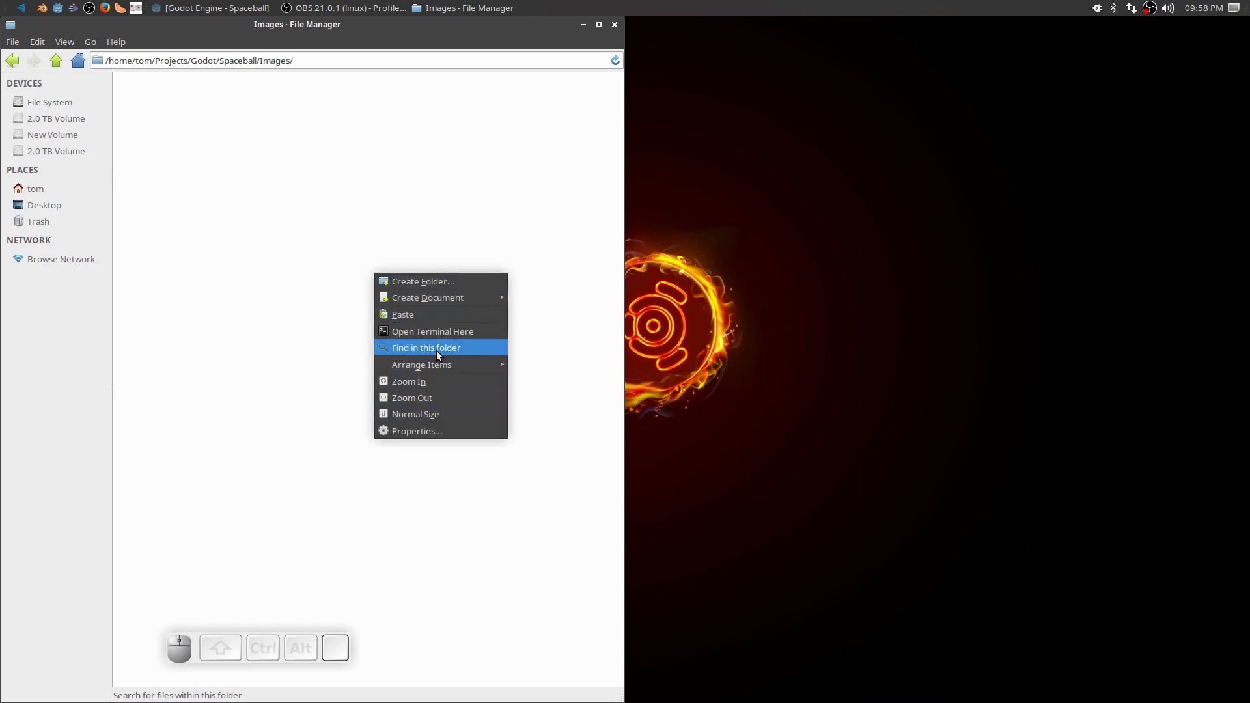
pyautogui.click(439, 319)
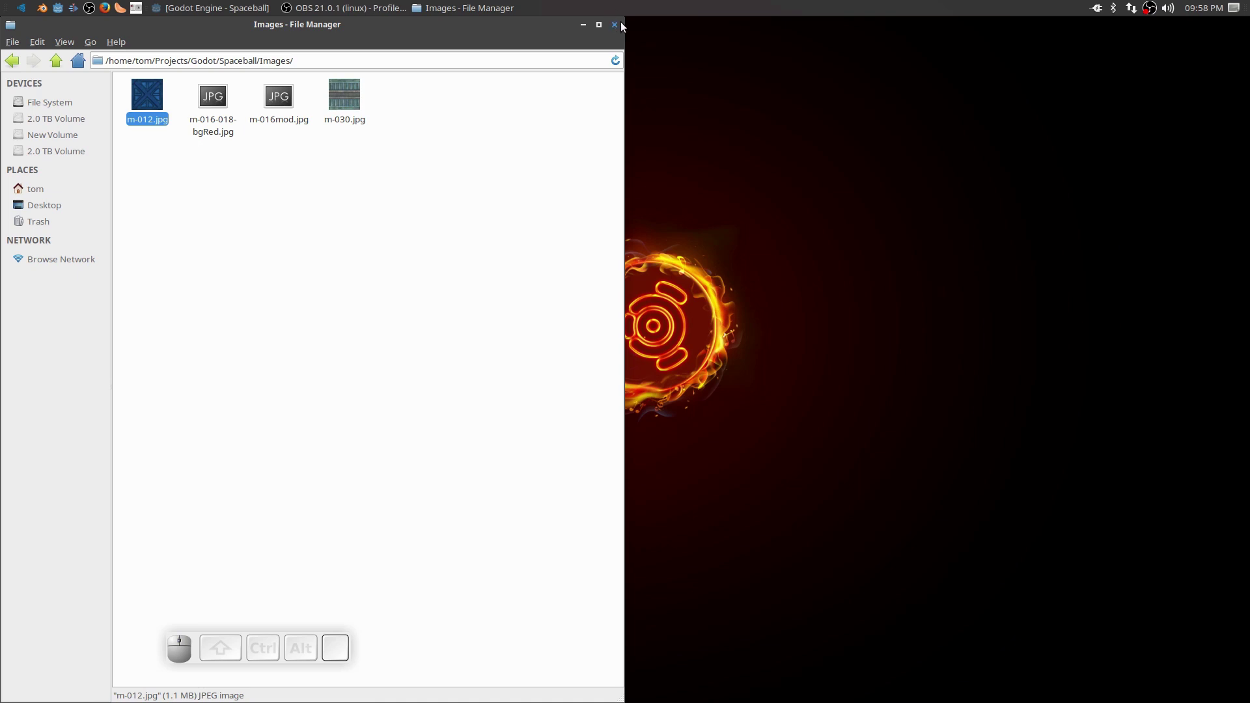
# Close the file manager, view the imported JPGs in Images, then open 3D/Objects.
pyautogui.click(617, 28)
pyautogui.click(188, 8)
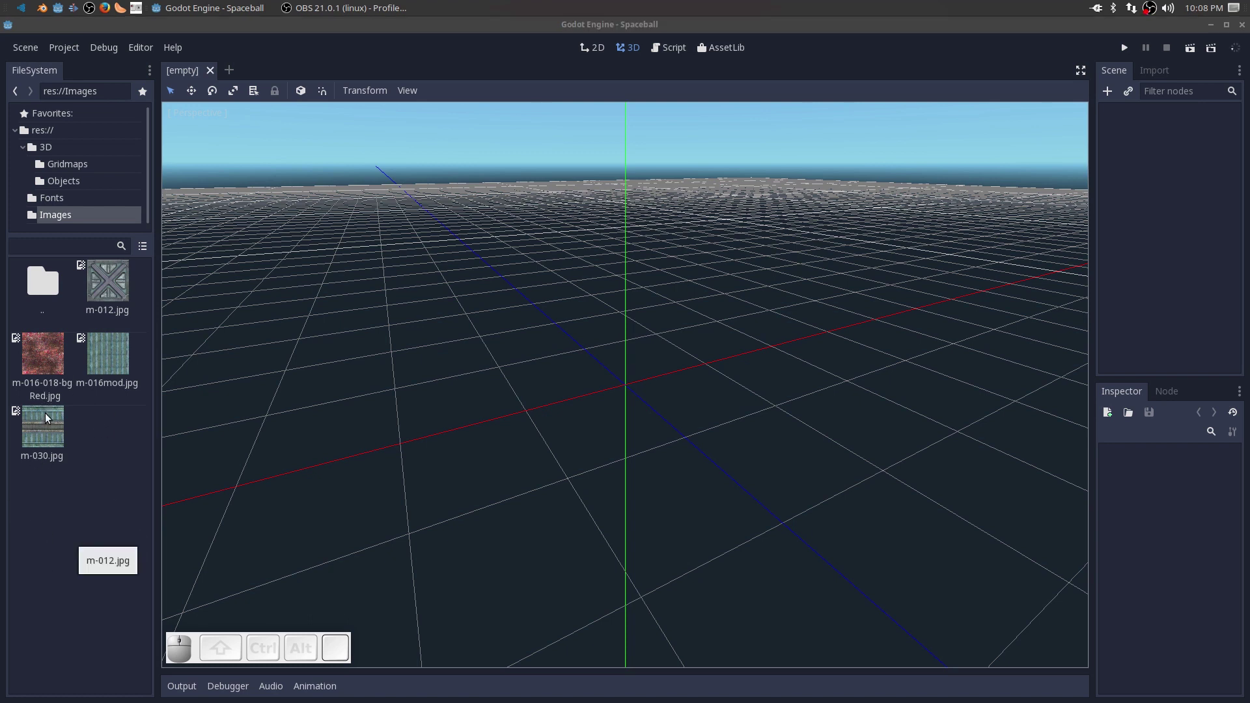
pyautogui.click(61, 183)
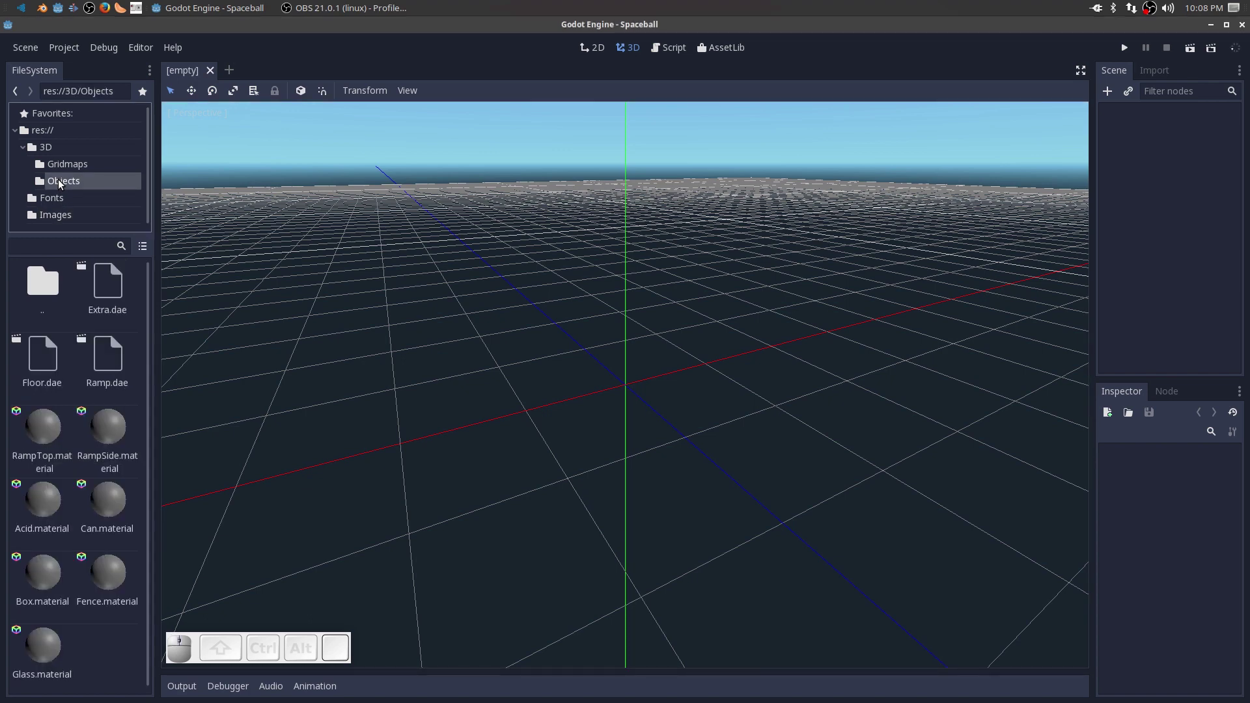
# Open Floor.dae as a New Inherited scene, inspect the Floor node's Mesh, then select RampTop.material.
pyautogui.click(45, 363)
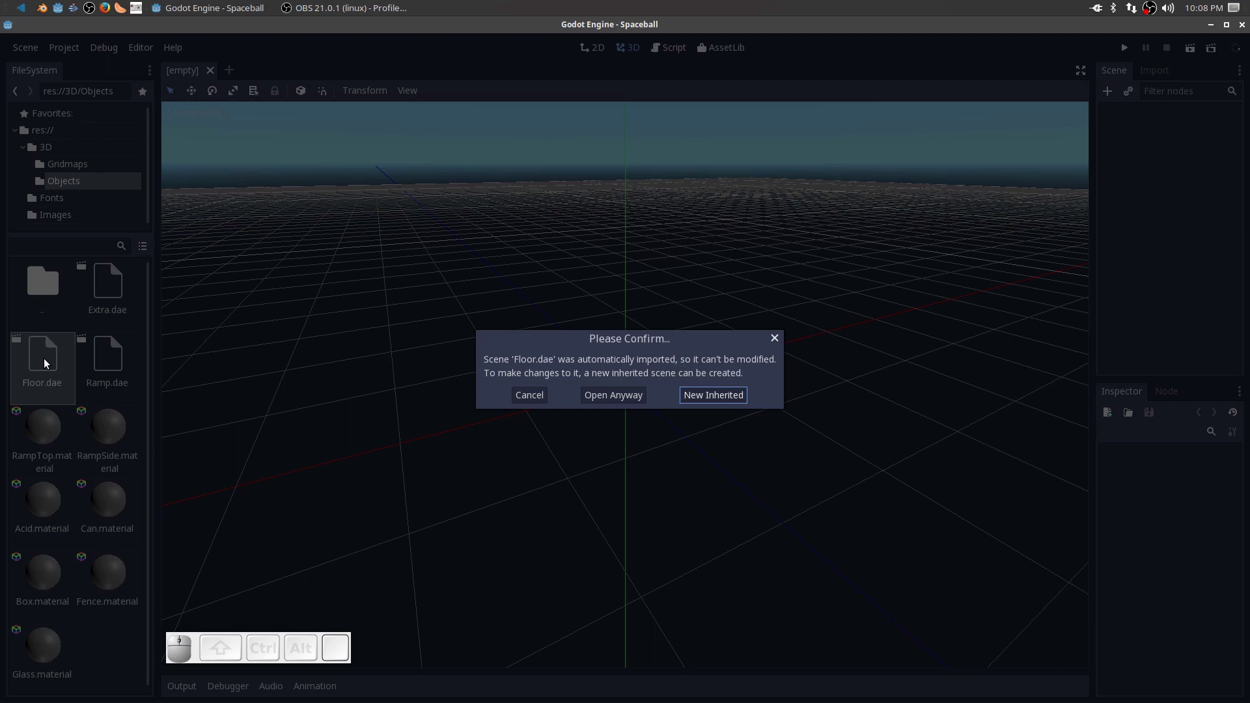
pyautogui.click(713, 395)
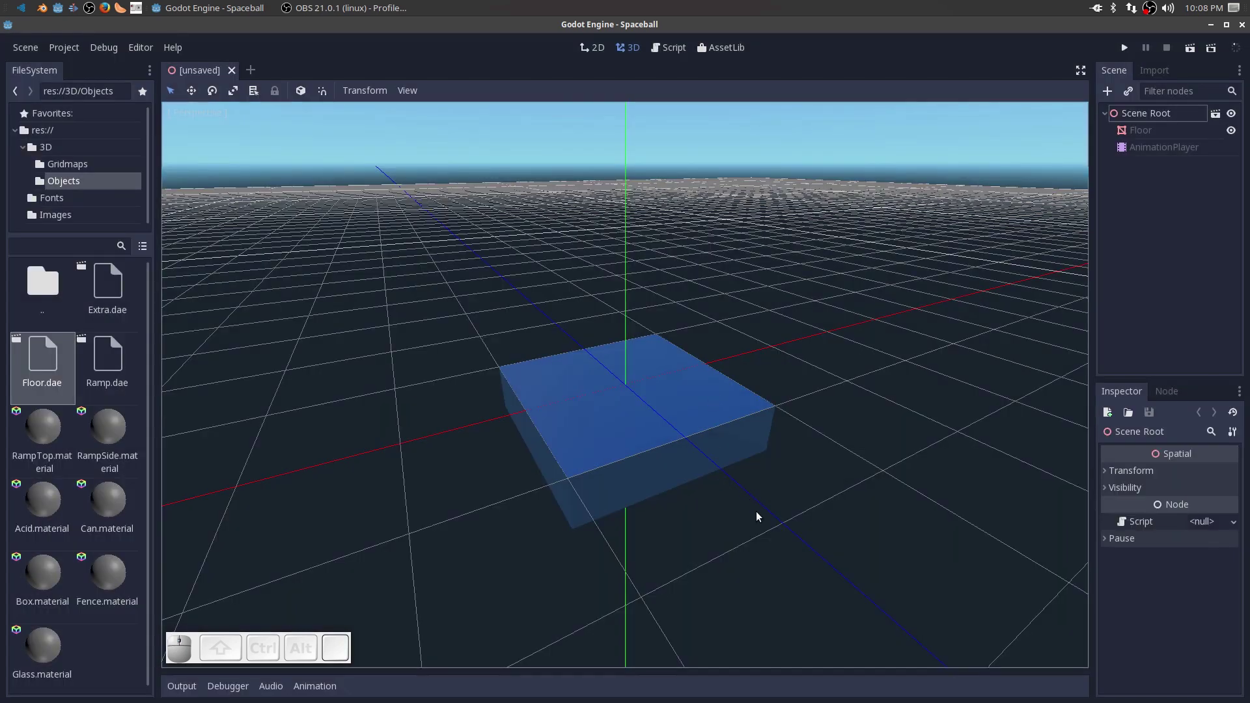
pyautogui.moveTo(781, 543); pyautogui.dragTo(766, 539)
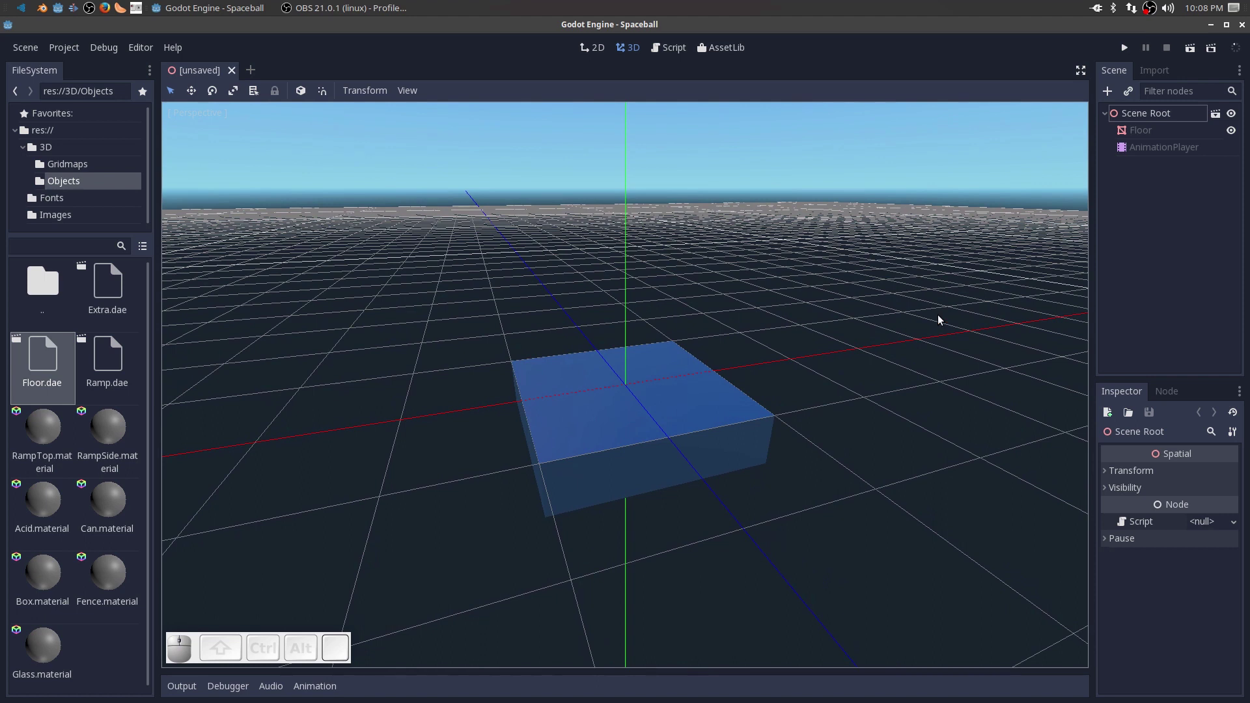
pyautogui.click(1141, 132)
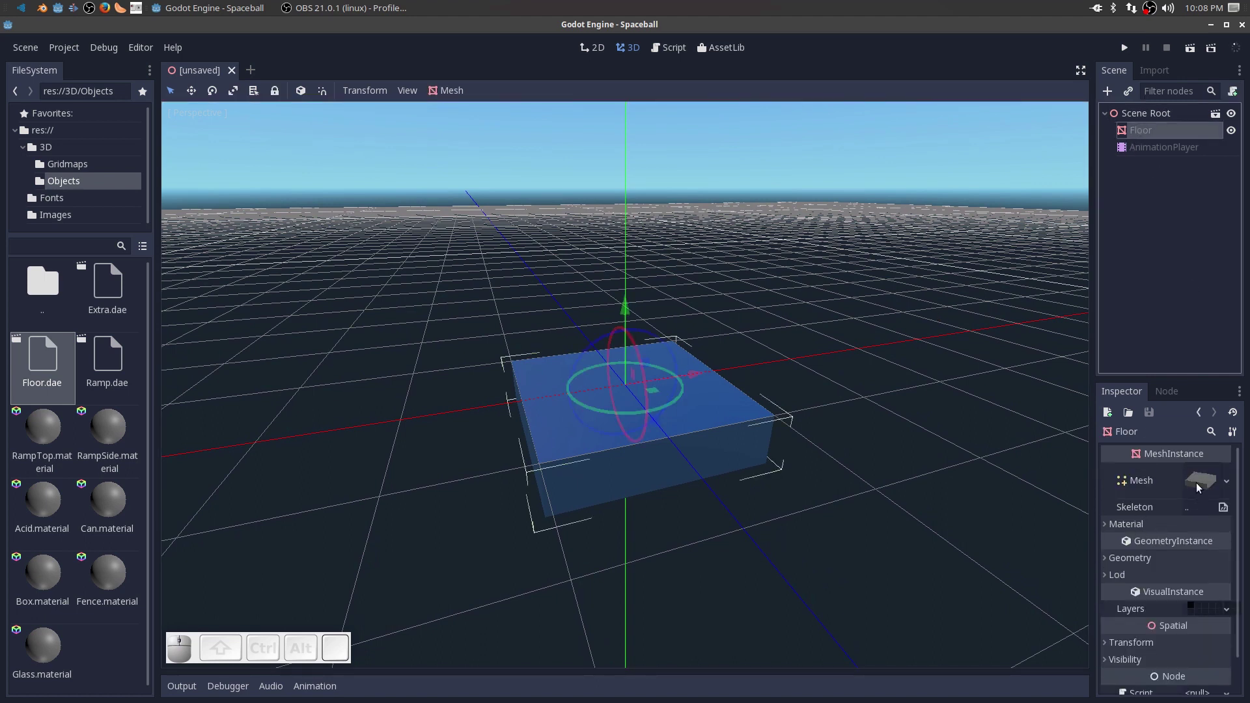
pyautogui.click(1202, 484)
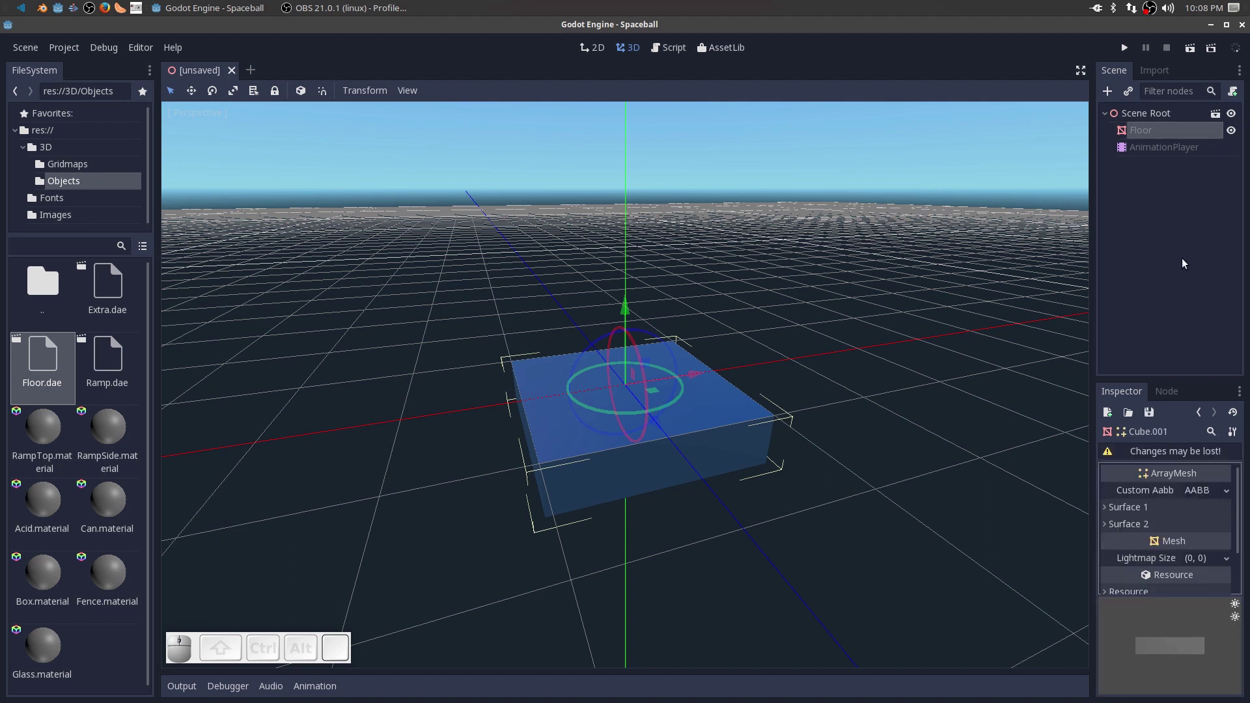
pyautogui.click(1148, 134)
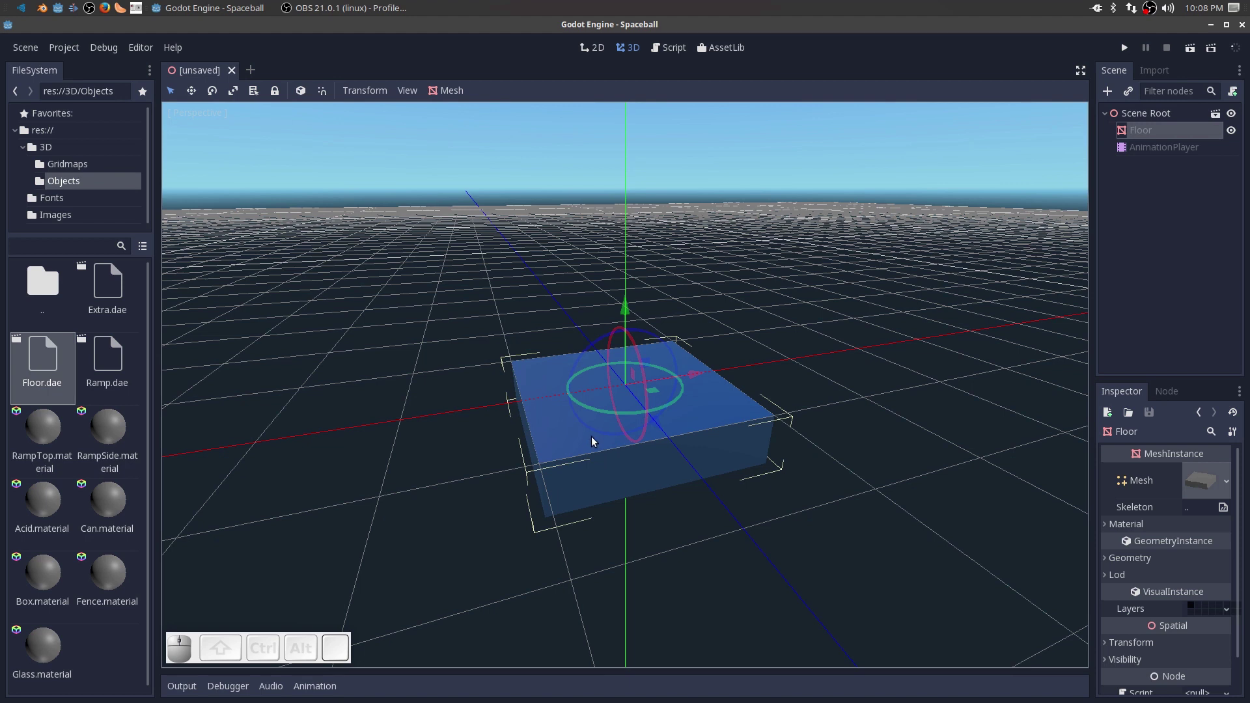
pyautogui.click(50, 434)
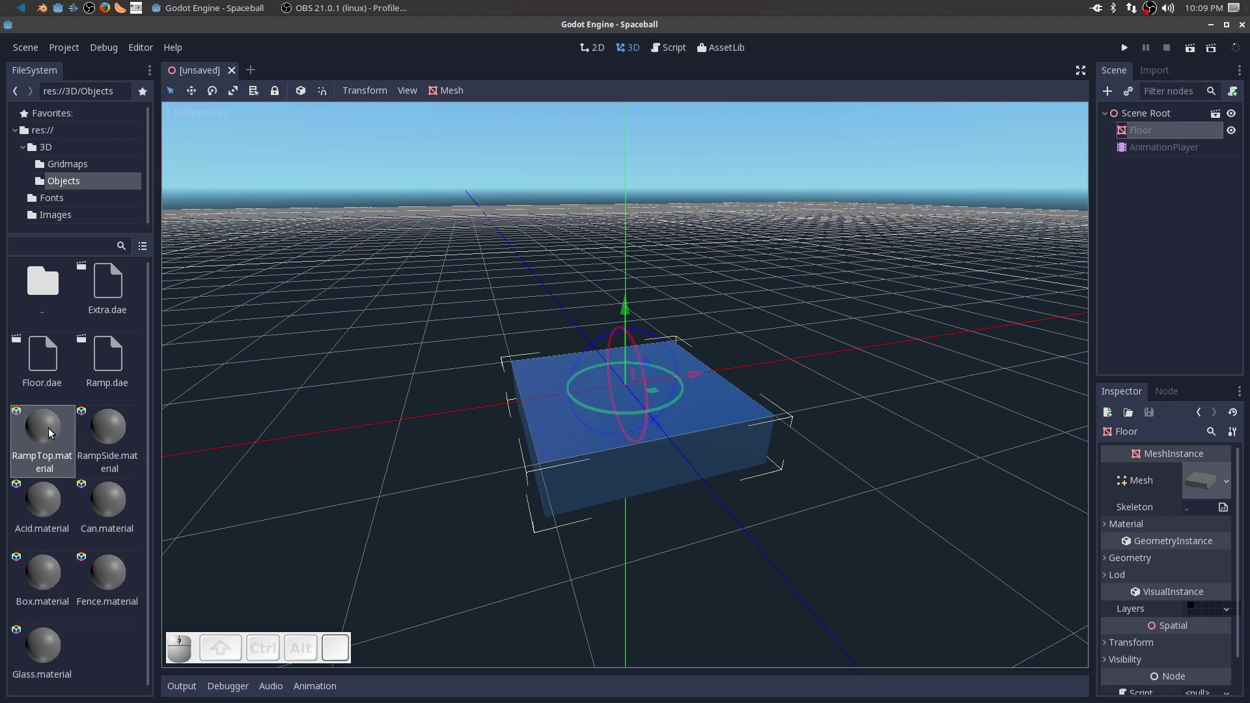
# Make the RampTop material unshaded and adjust its albedo colour in the Inspector.
pyautogui.click(50, 433)
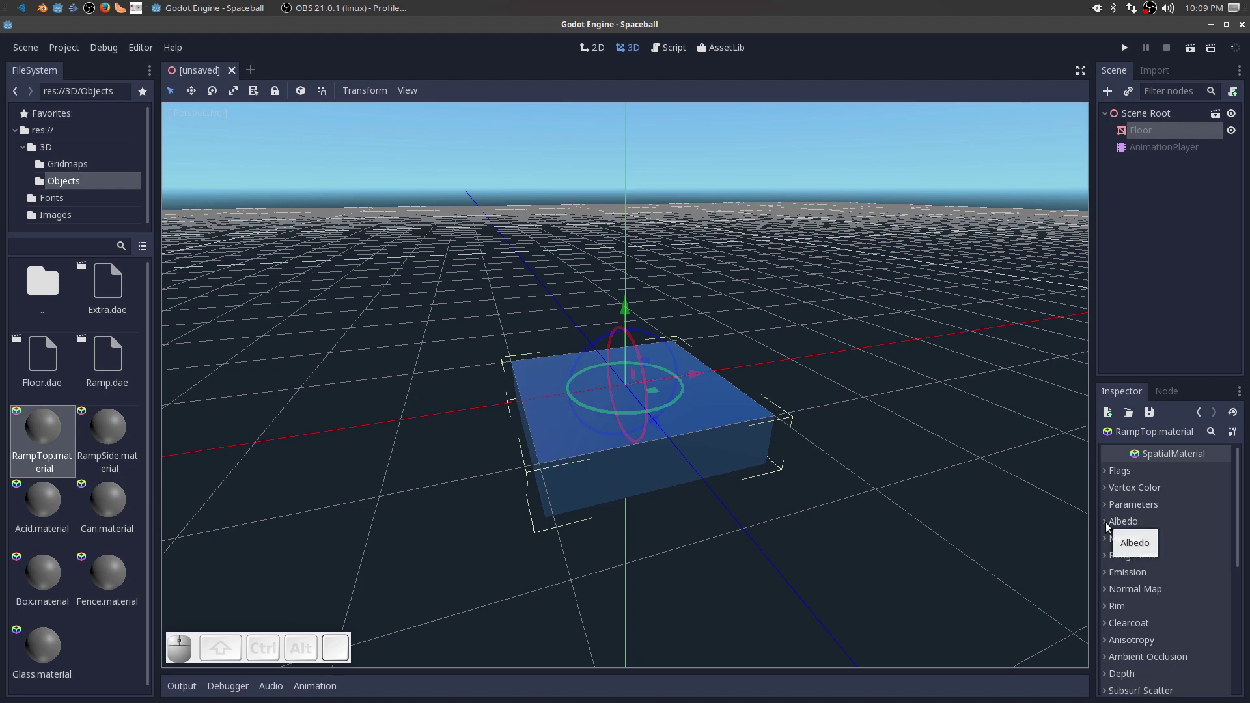
pyautogui.click(1107, 527)
pyautogui.click(1203, 547)
pyautogui.moveTo(1096, 504); pyautogui.dragTo(791, 180)
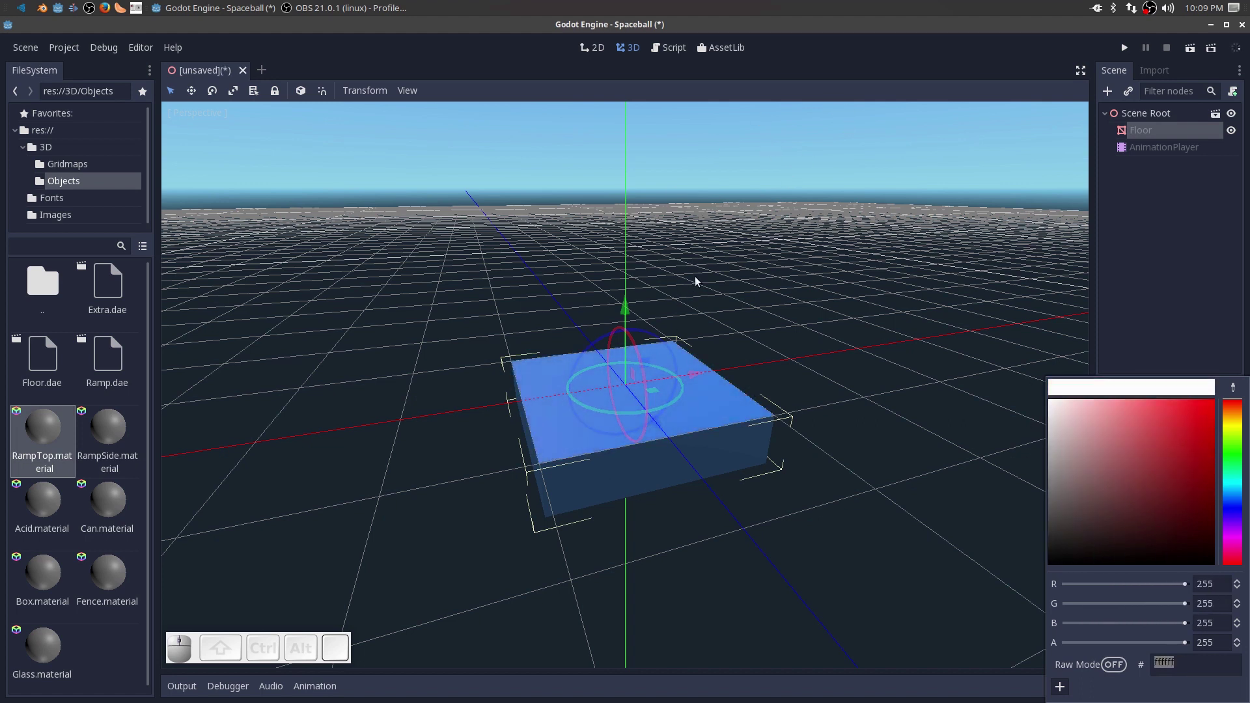
pyautogui.moveTo(1073, 424); pyautogui.dragTo(1045, 428)
pyautogui.click(1031, 456)
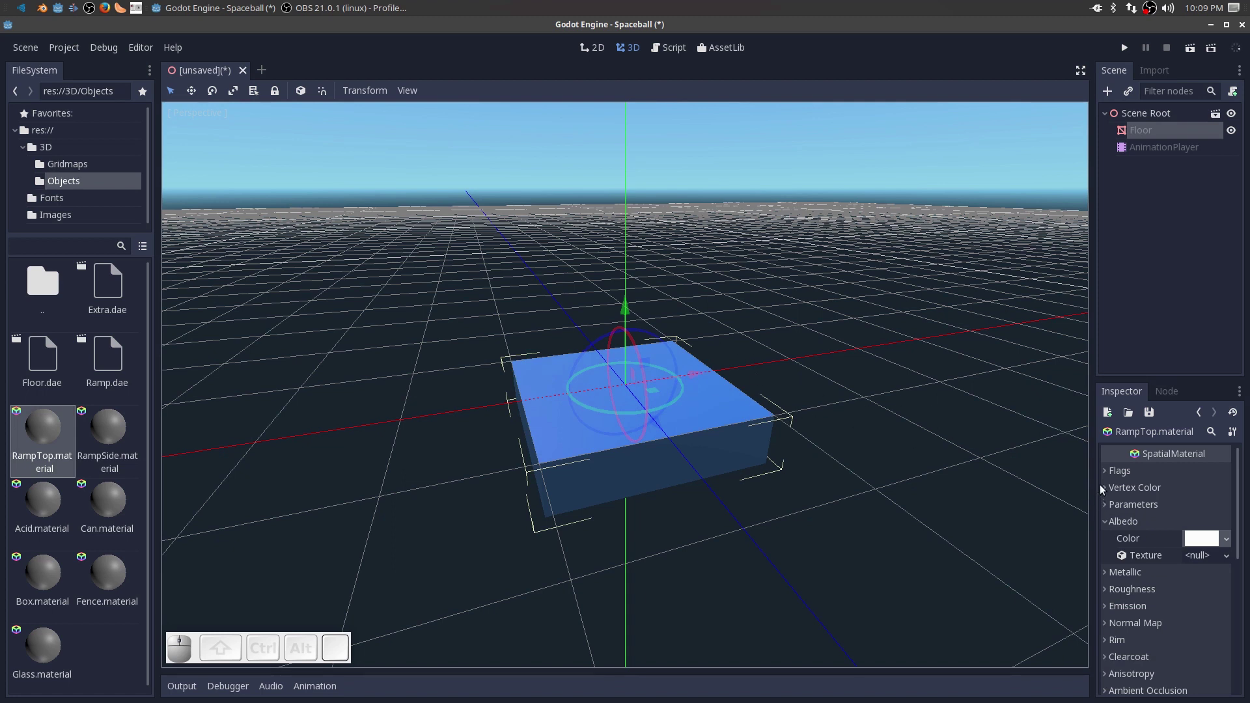
pyautogui.click(1107, 475)
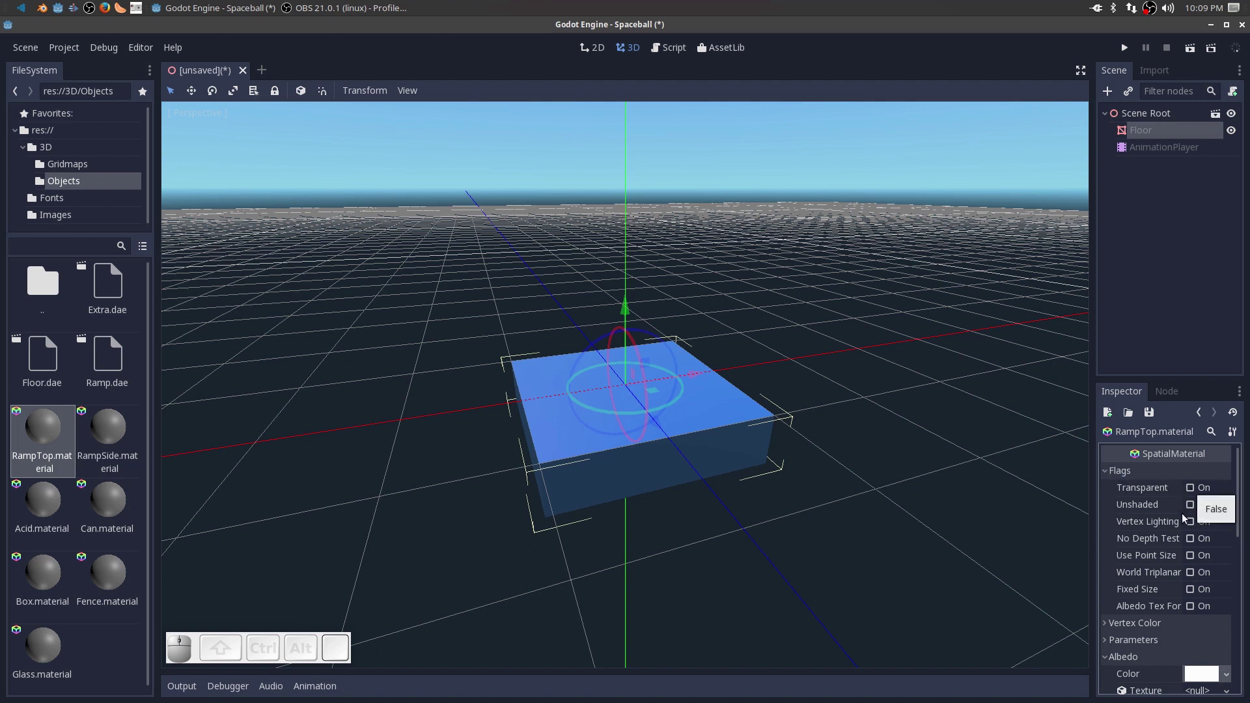
pyautogui.click(1192, 511)
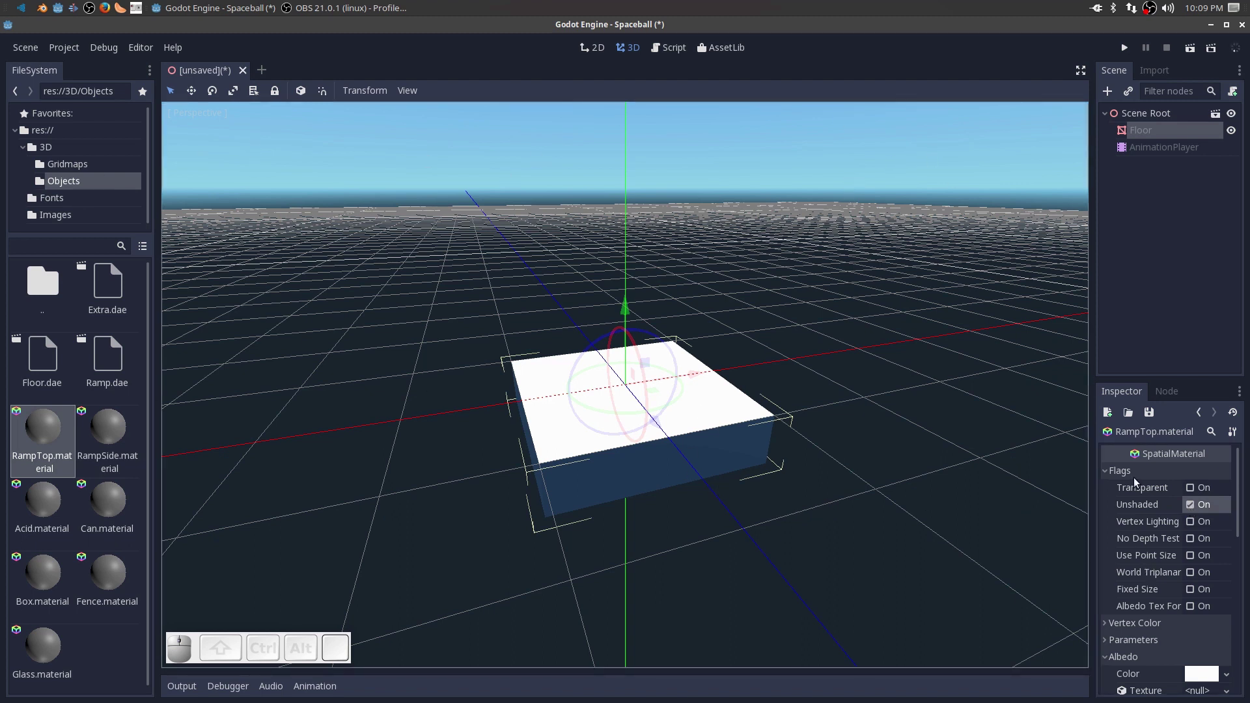
pyautogui.click(1110, 476)
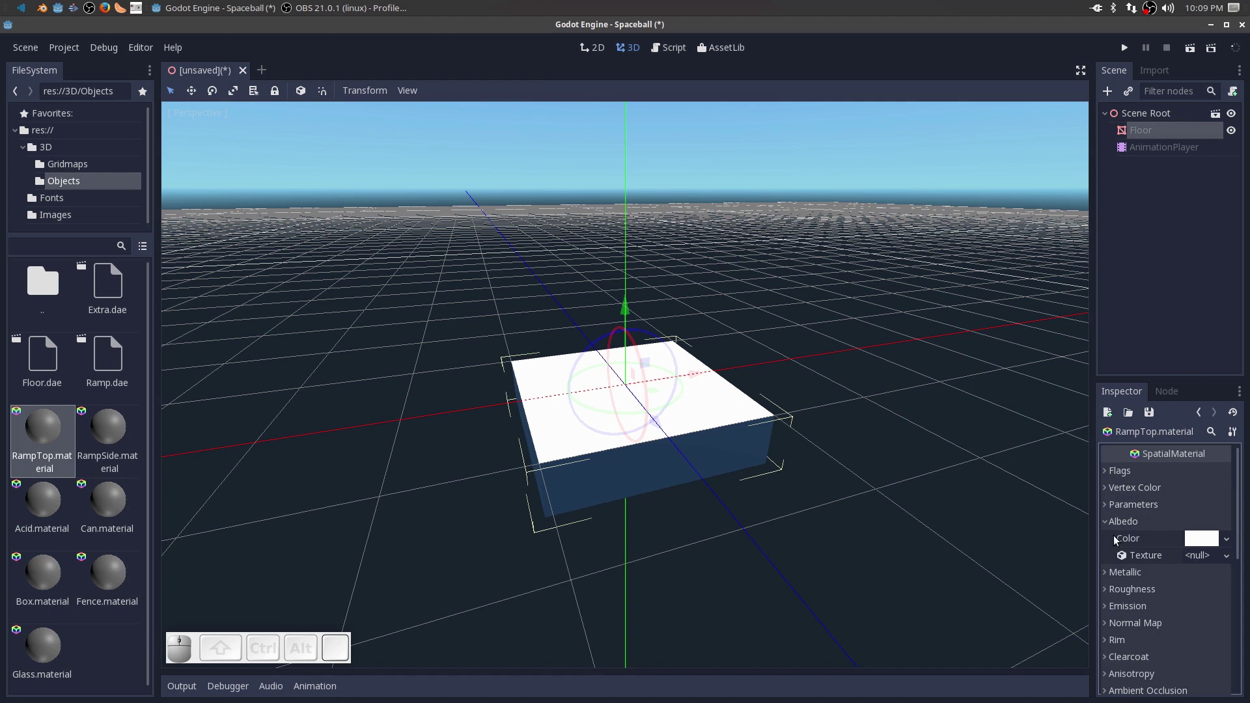
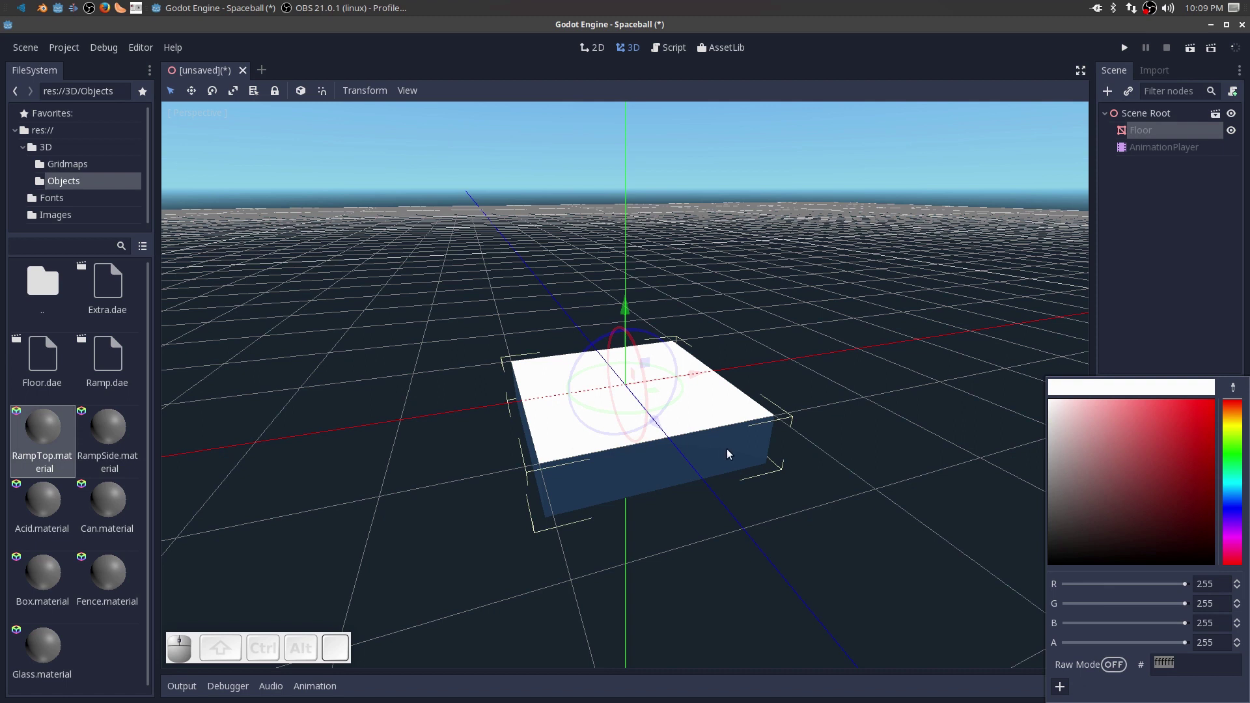
pyautogui.moveTo(1054, 465); pyautogui.dragTo(1034, 389)
pyautogui.click(1024, 430)
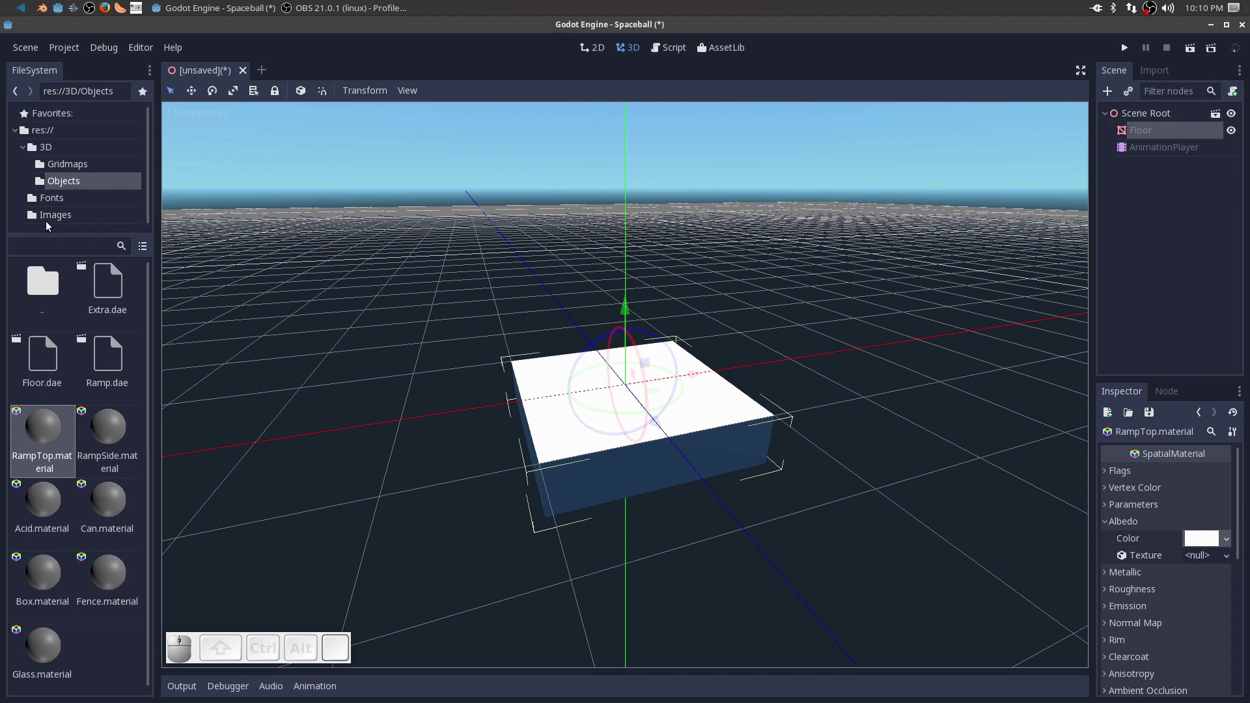
# Assign m-030.jpg from the Images folder as the RampTop albedo texture.
pyautogui.click(52, 217)
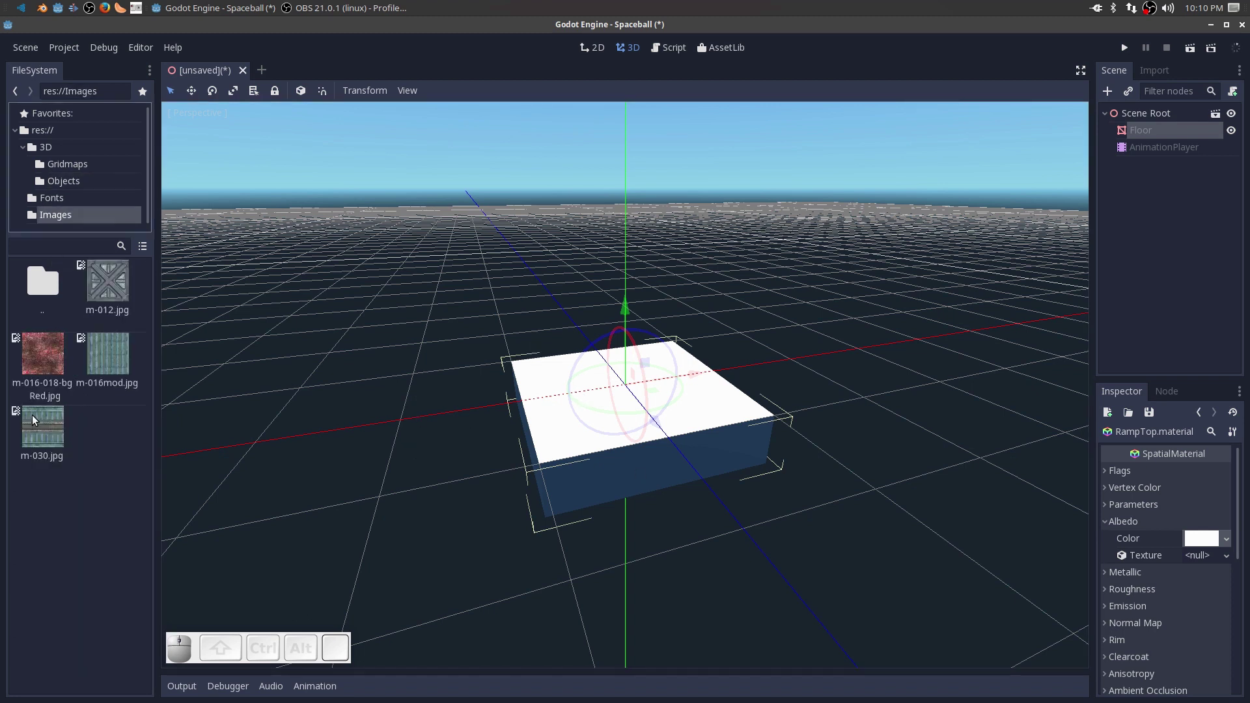
pyautogui.click(36, 425)
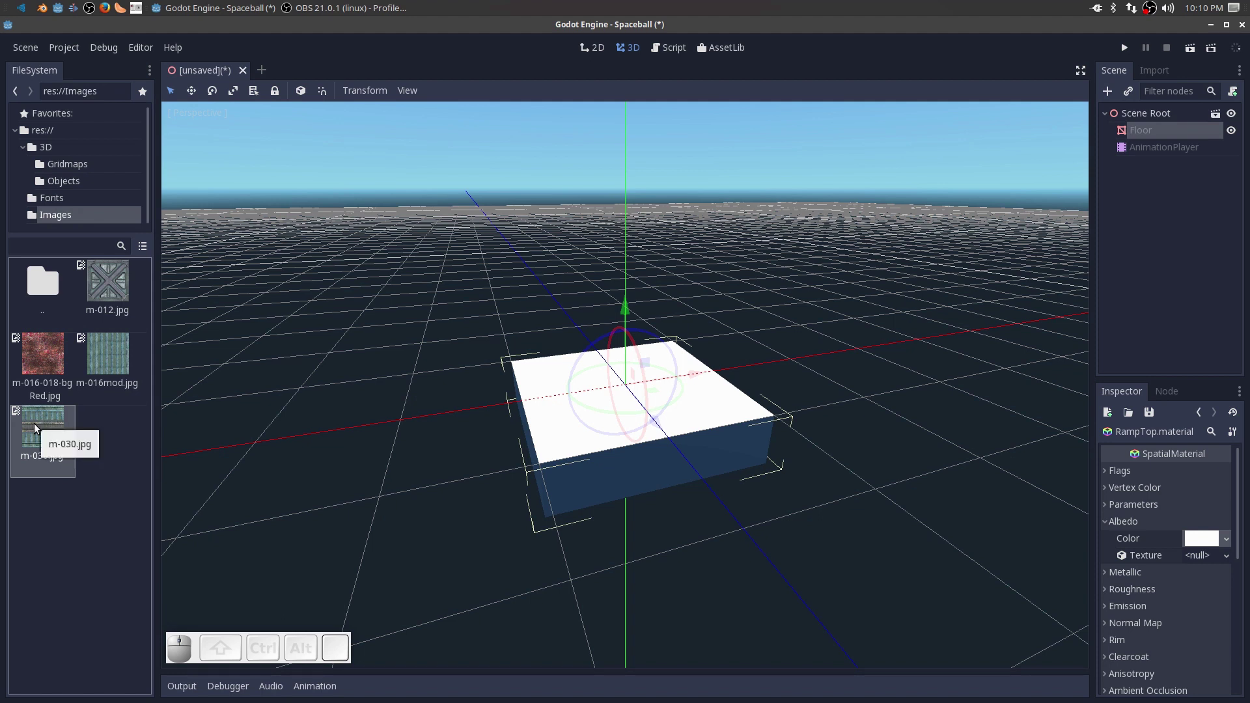
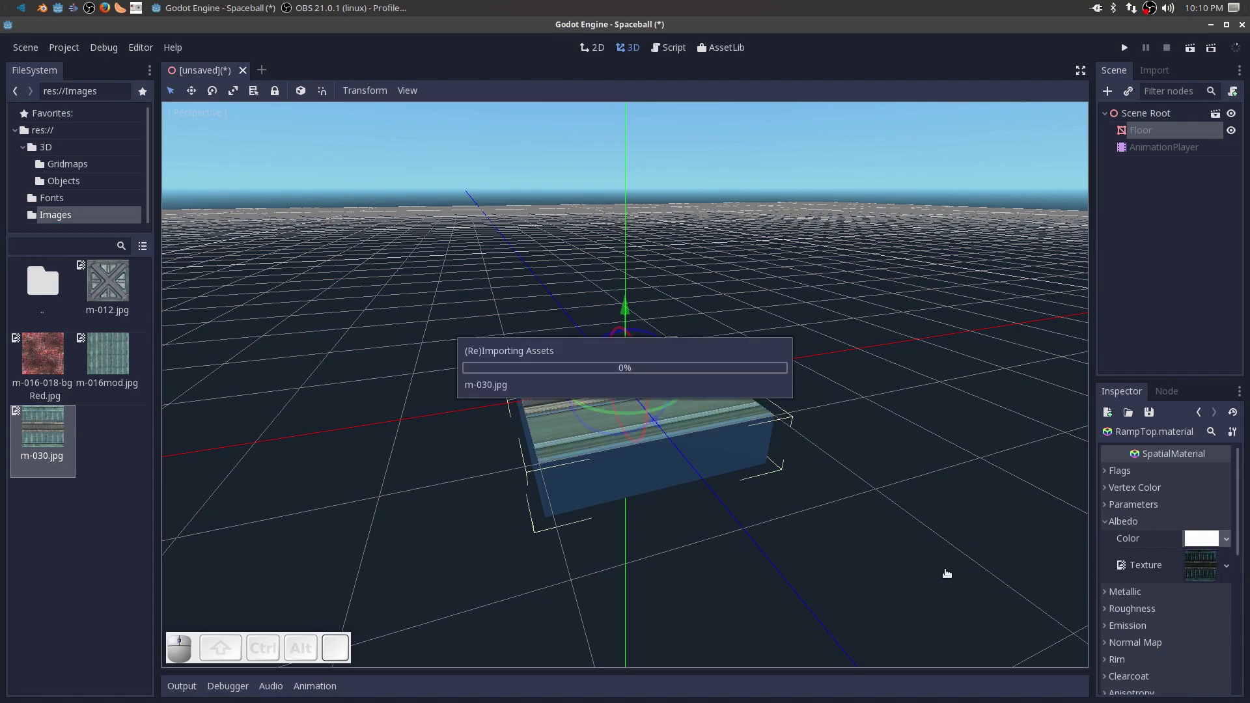
pyautogui.moveTo(885, 553); pyautogui.dragTo(654, 493)
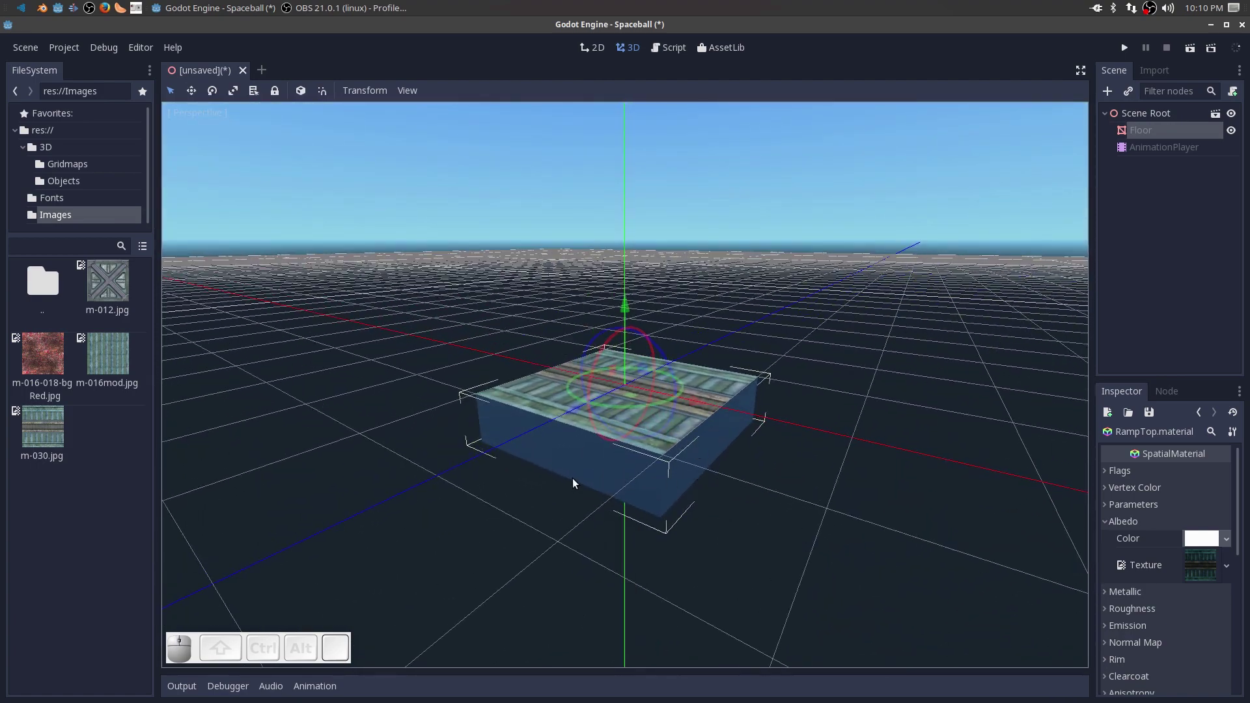
# Open RampSide.material from the Objects folder and make it unshaded.
pyautogui.click(74, 186)
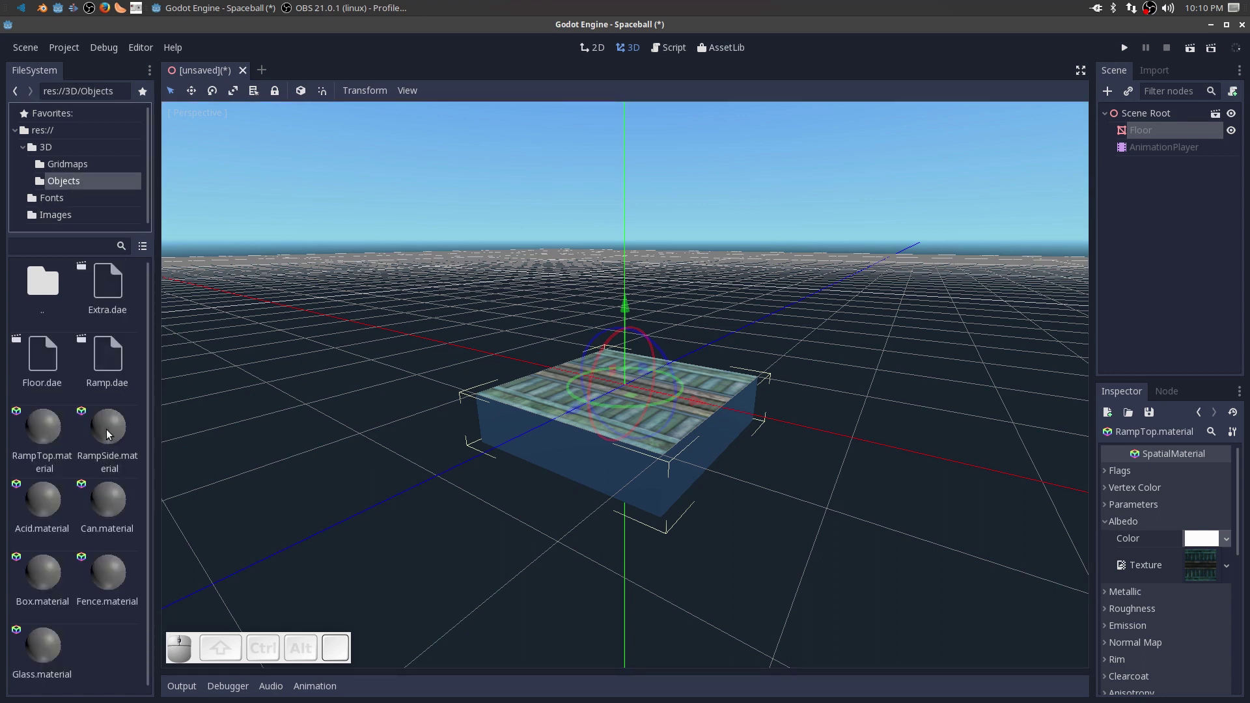
pyautogui.click(108, 433)
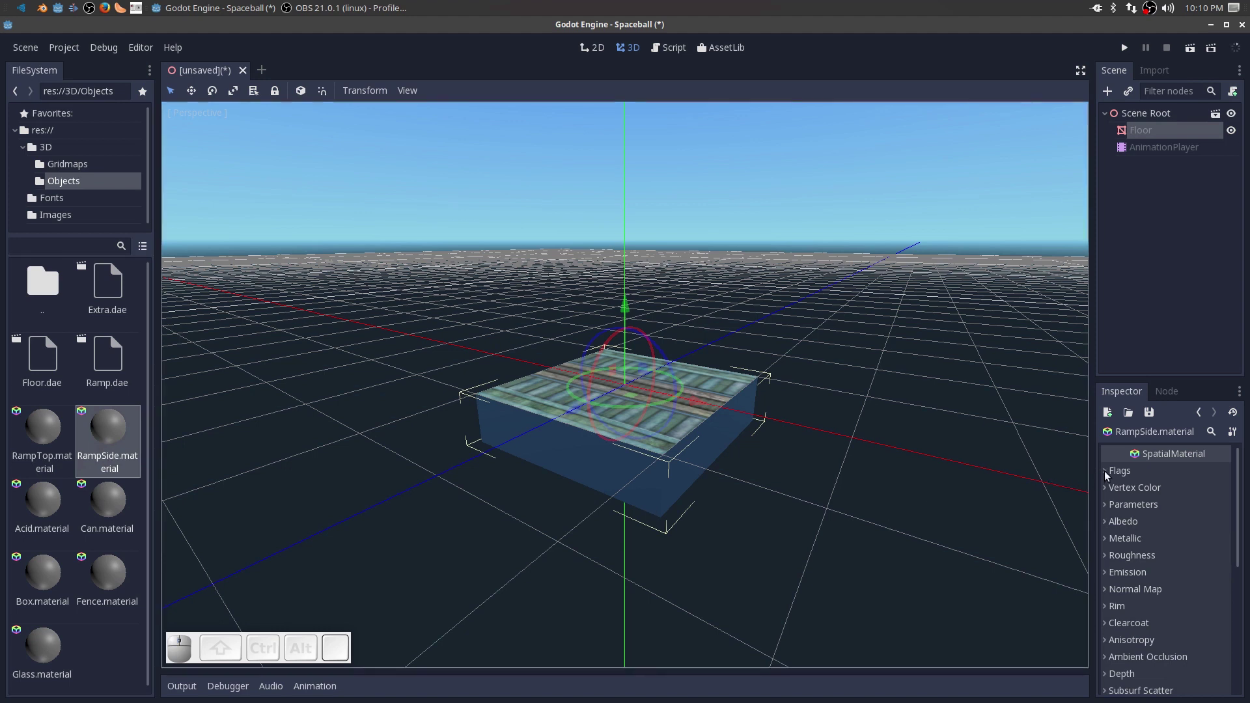
pyautogui.click(1106, 476)
pyautogui.click(1194, 513)
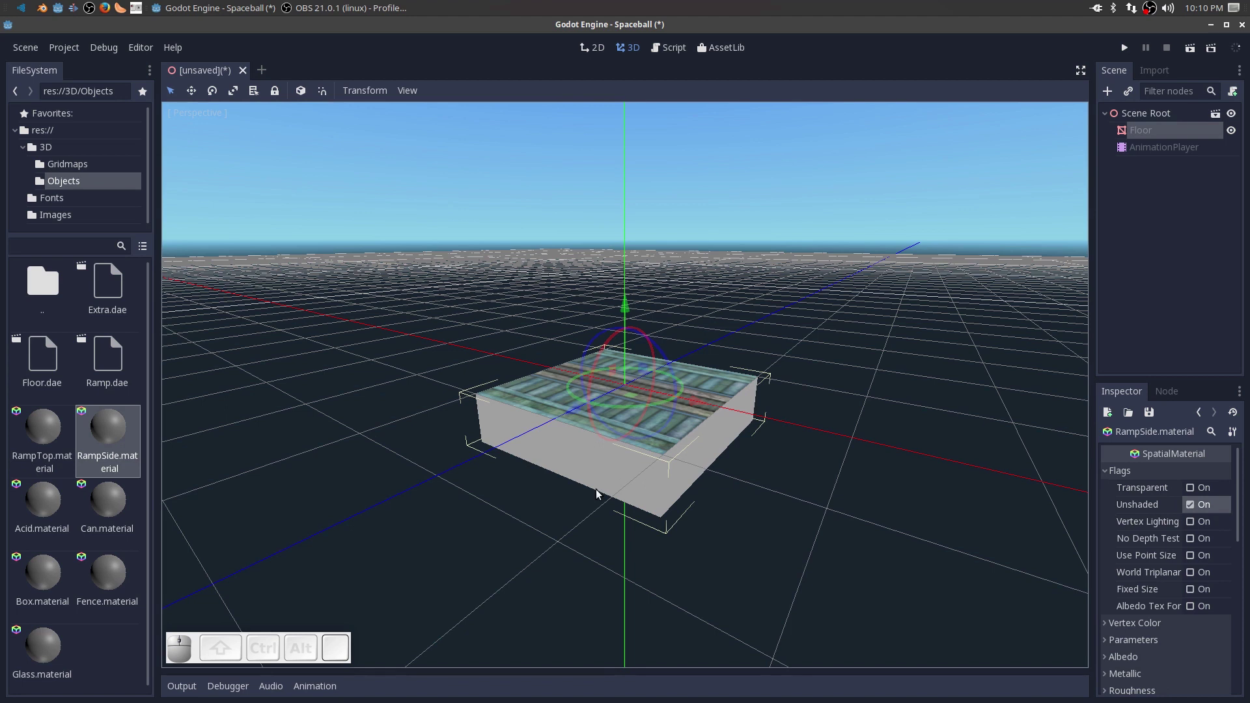
pyautogui.click(1109, 477)
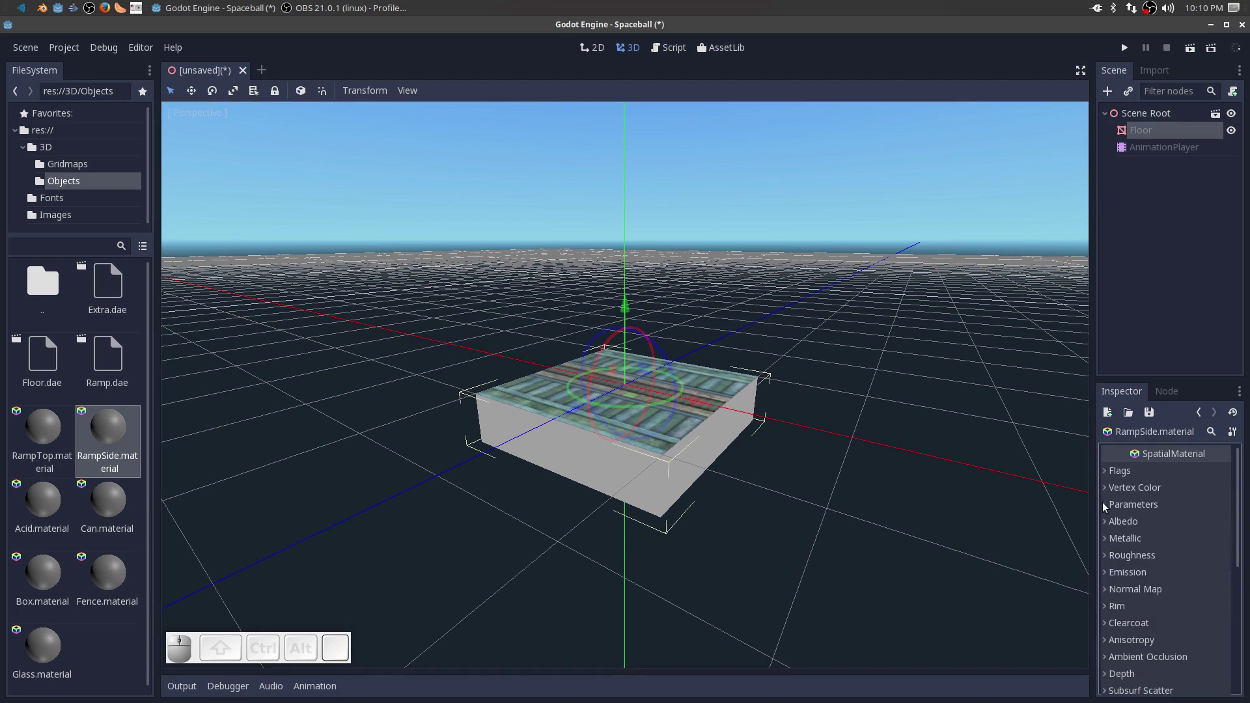
# Give the RampSide material the m-030.jpg albedo texture and inspect the box sides.
pyautogui.click(1109, 525)
pyautogui.click(1197, 543)
pyautogui.moveTo(1057, 462); pyautogui.dragTo(754, 374)
pyautogui.click(956, 581)
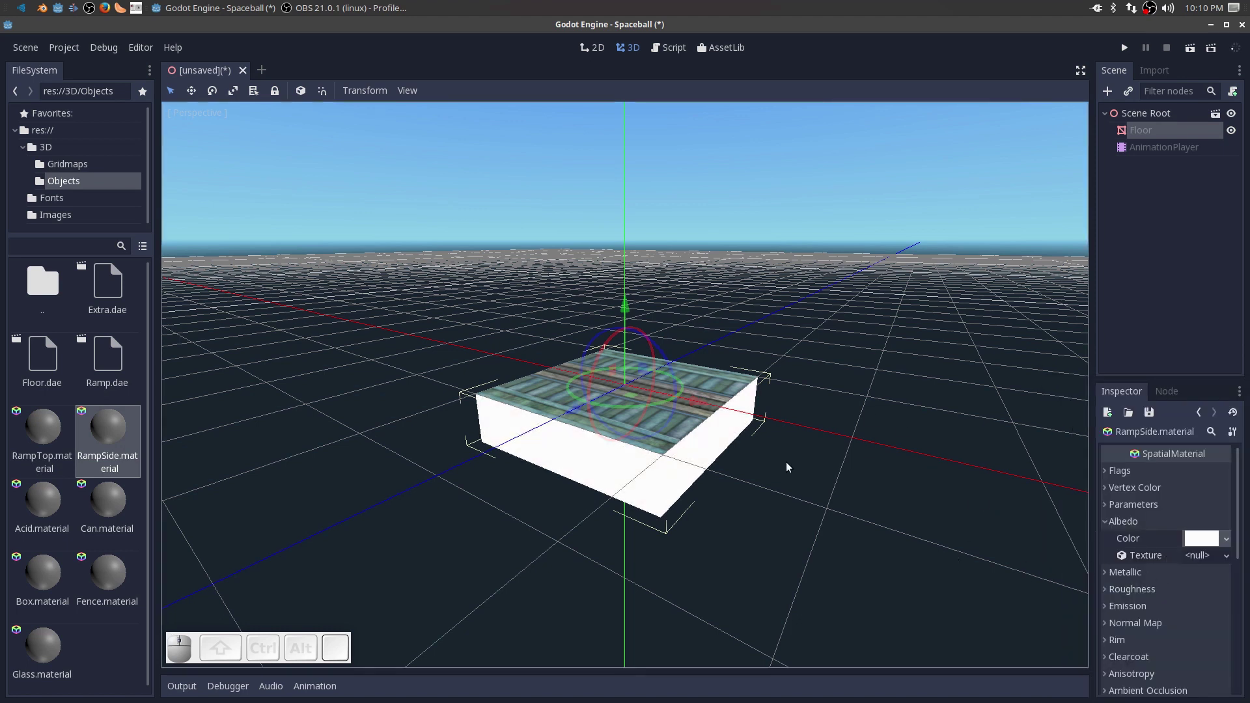
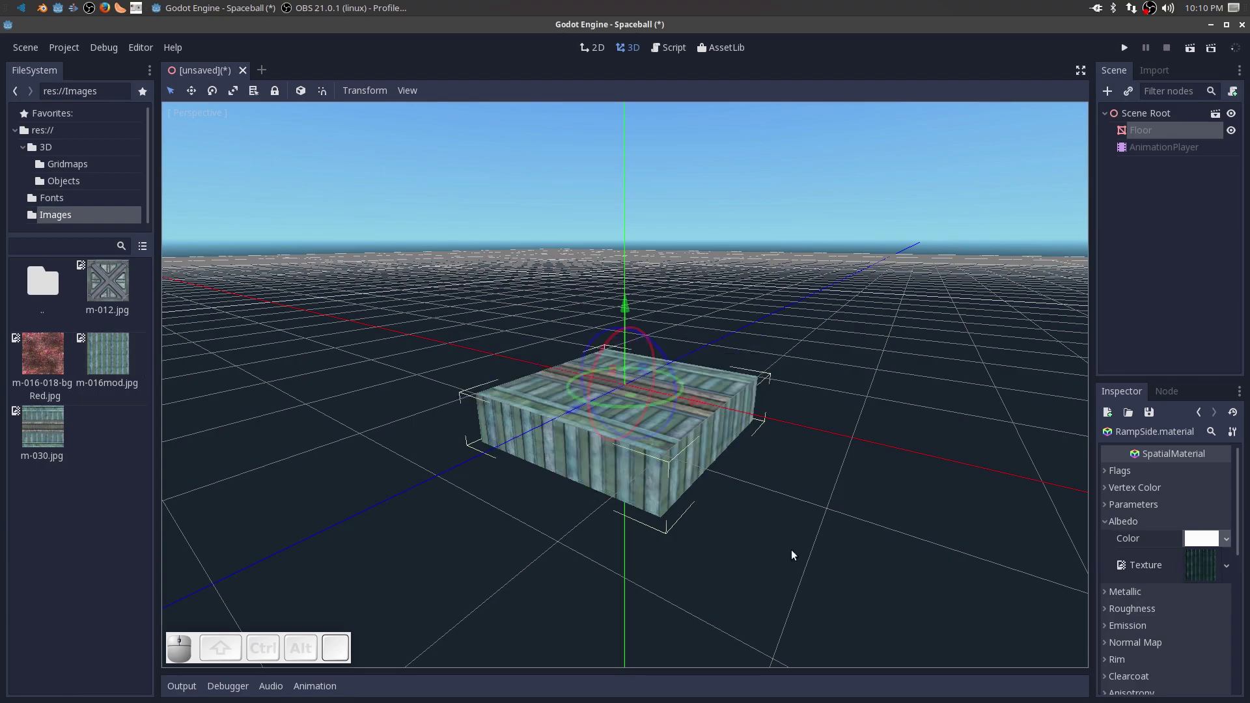
pyautogui.moveTo(756, 535); pyautogui.dragTo(599, 295)
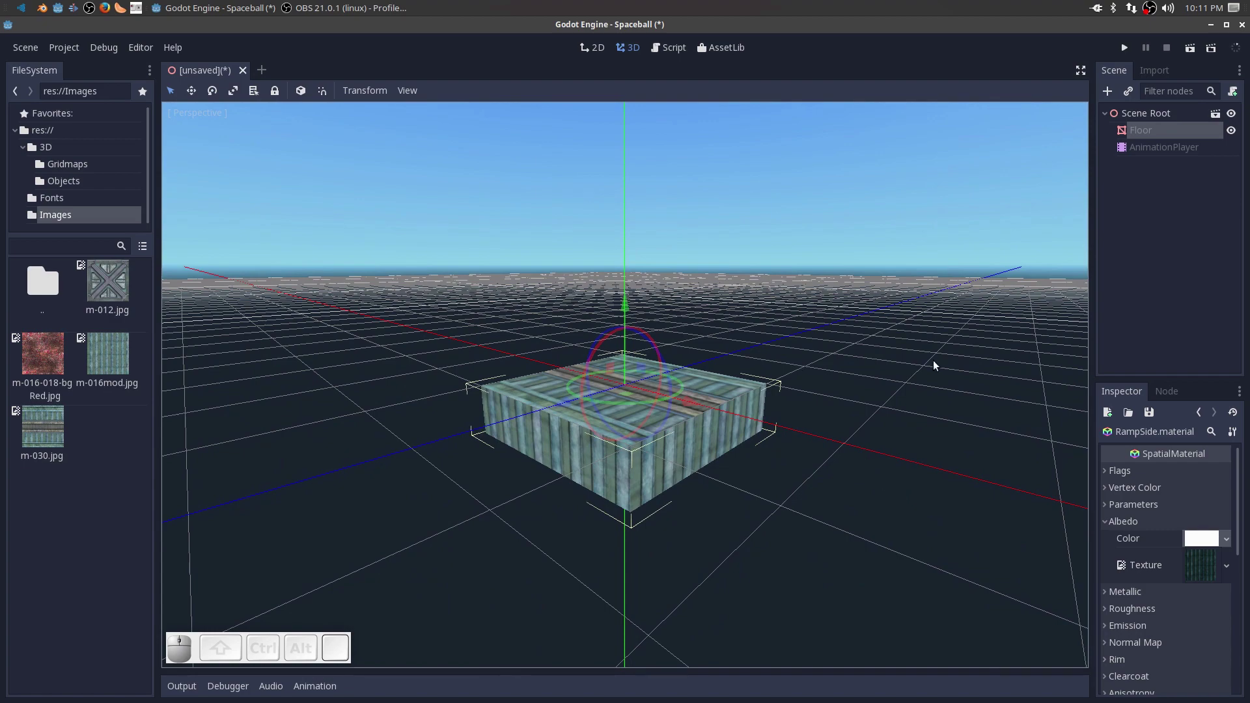
pyautogui.moveTo(906, 506); pyautogui.dragTo(1139, 231)
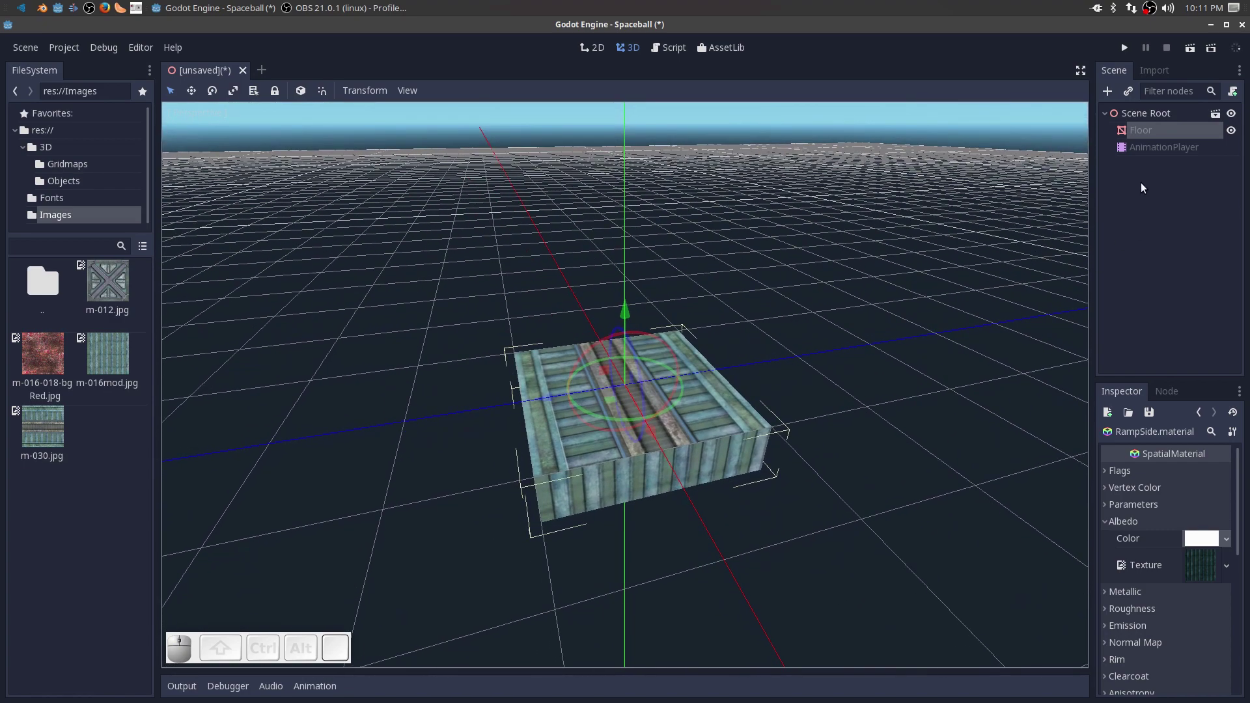
pyautogui.middleClick(714, 503)
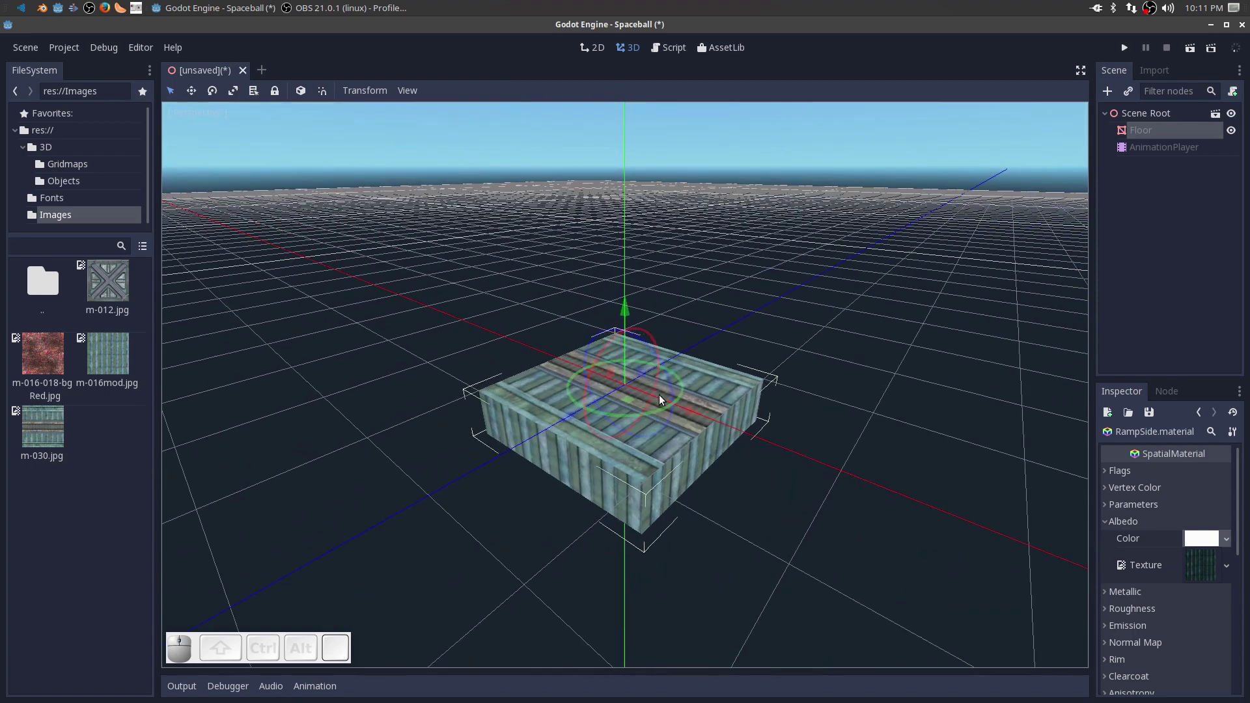
# Create a trimesh static body with collision shape for the Floor mesh node.
pyautogui.click(1143, 134)
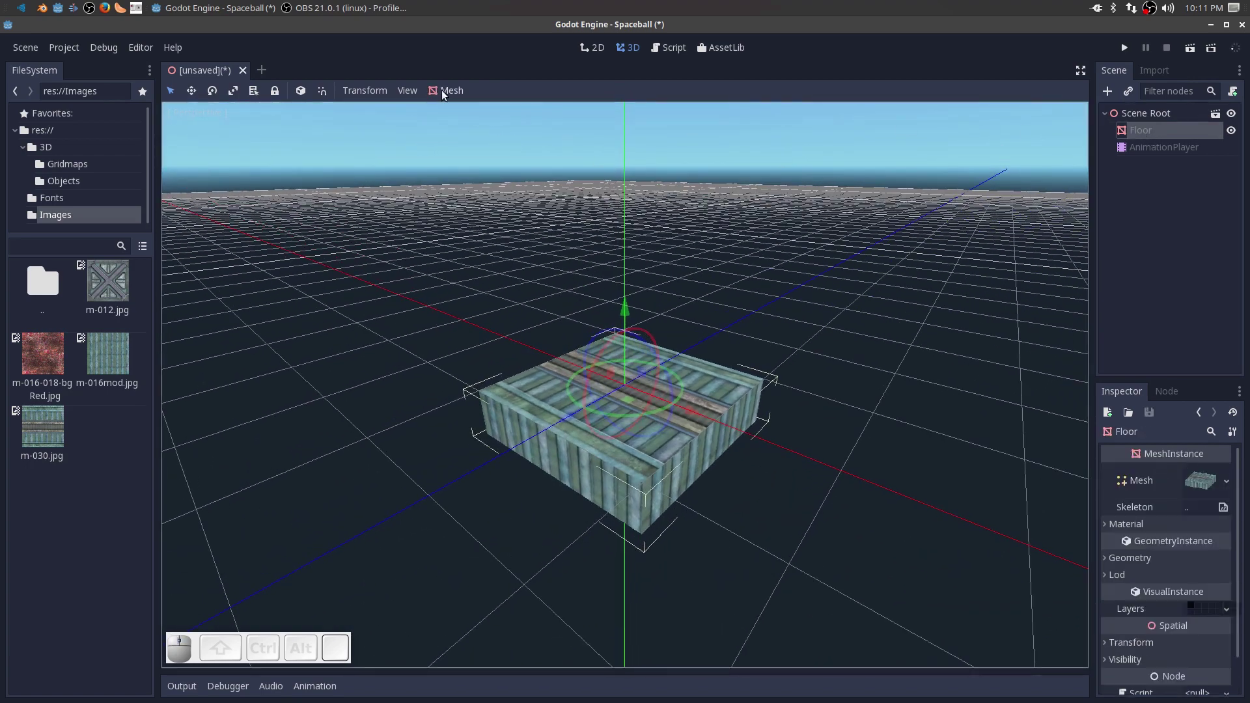
pyautogui.click(443, 95)
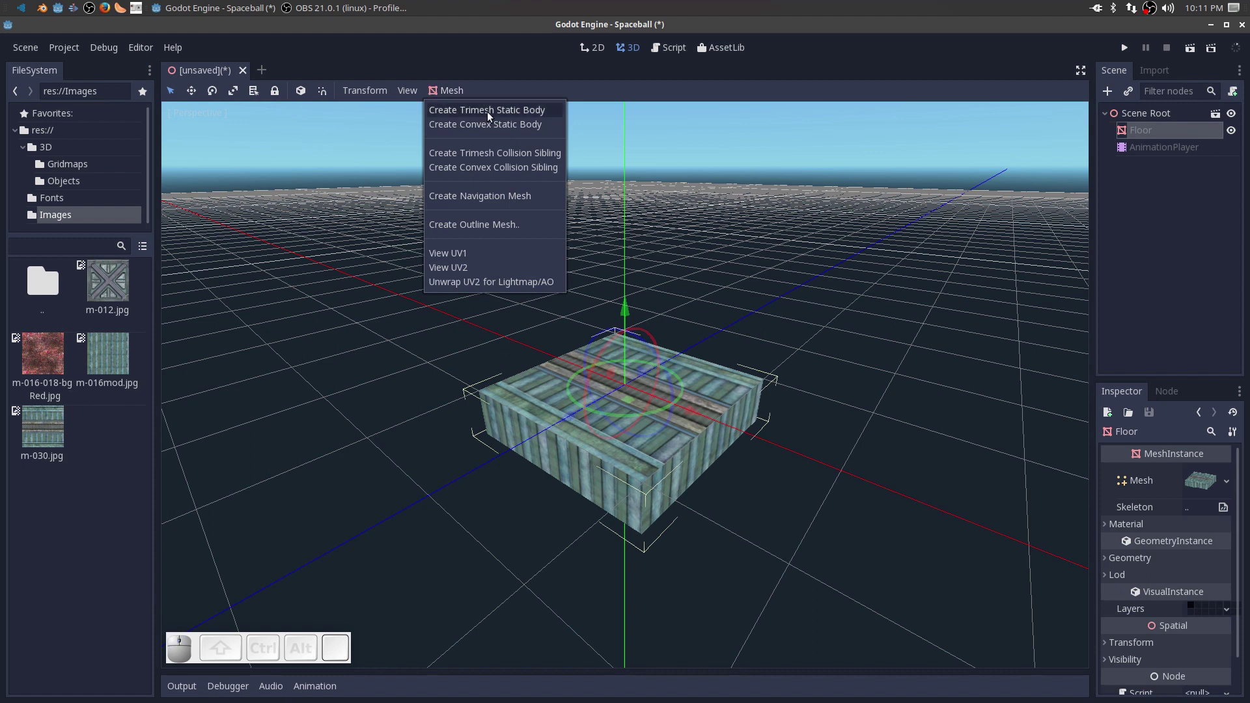
pyautogui.click(491, 116)
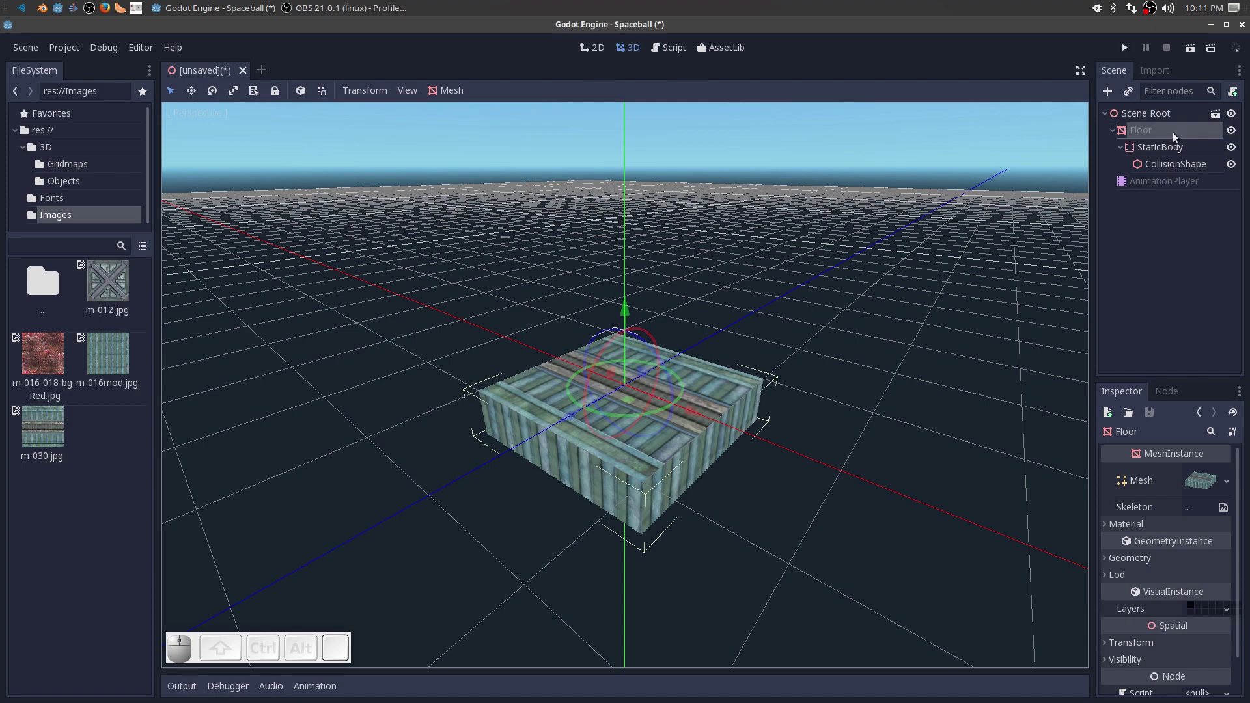
pyautogui.moveTo(805, 529); pyautogui.dragTo(795, 531)
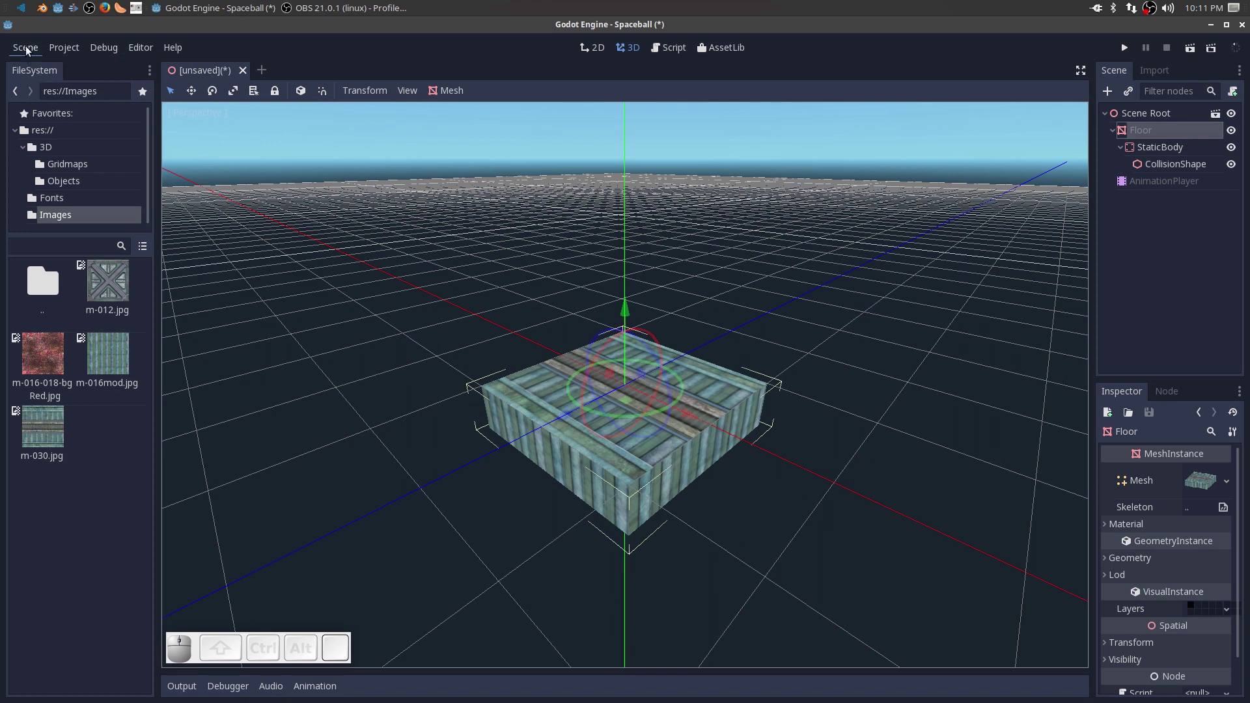
# Save the scene as Floor.tscn in res://3D/Objects.
pyautogui.click(18, 46)
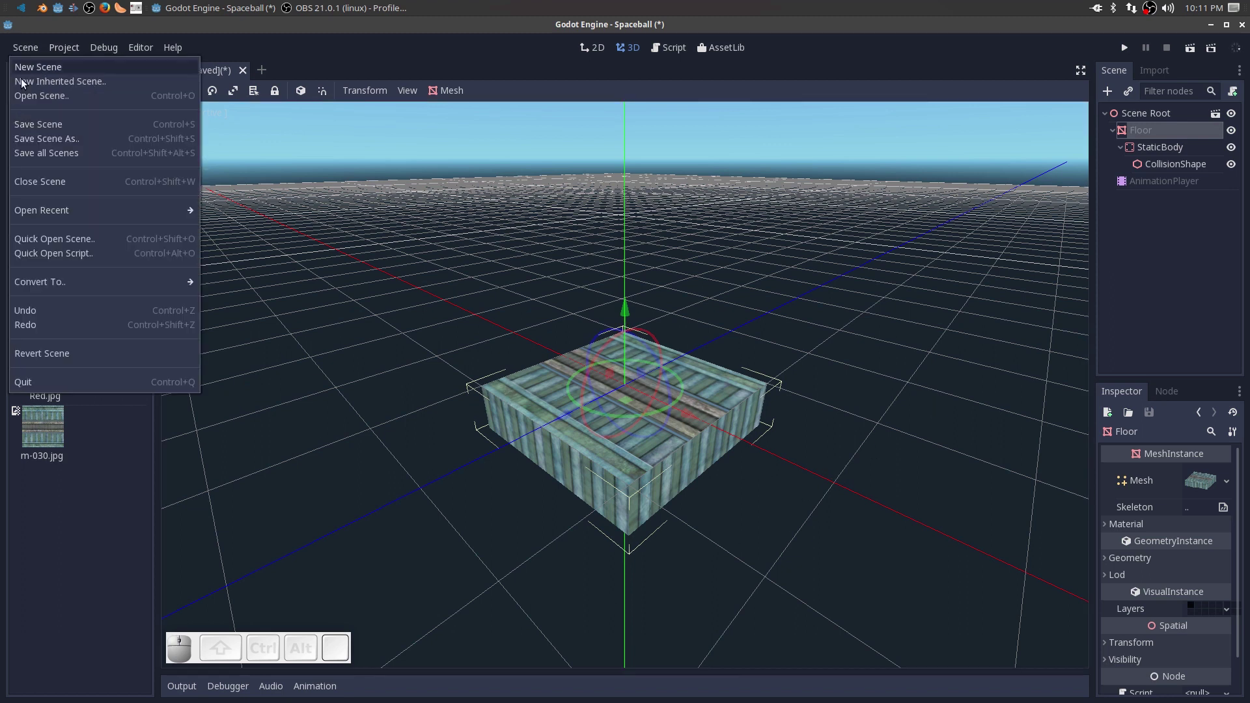
pyautogui.click(33, 127)
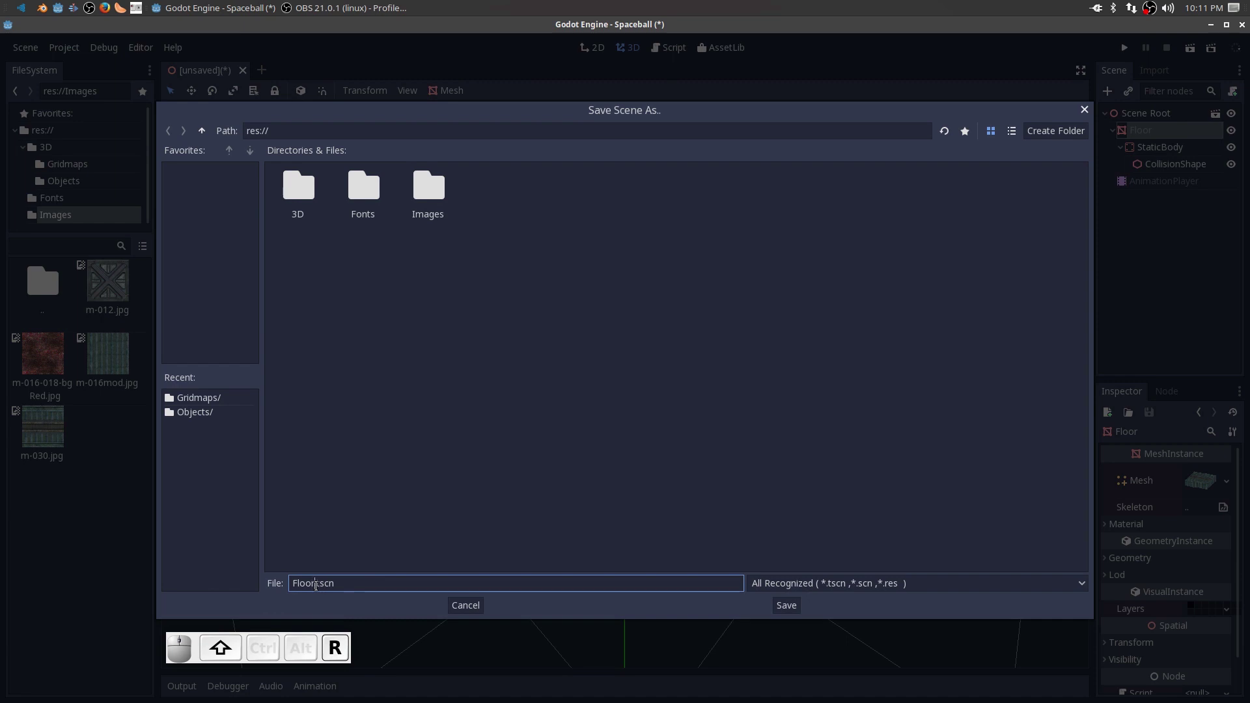
pyautogui.click(306, 189)
pyautogui.click(369, 196)
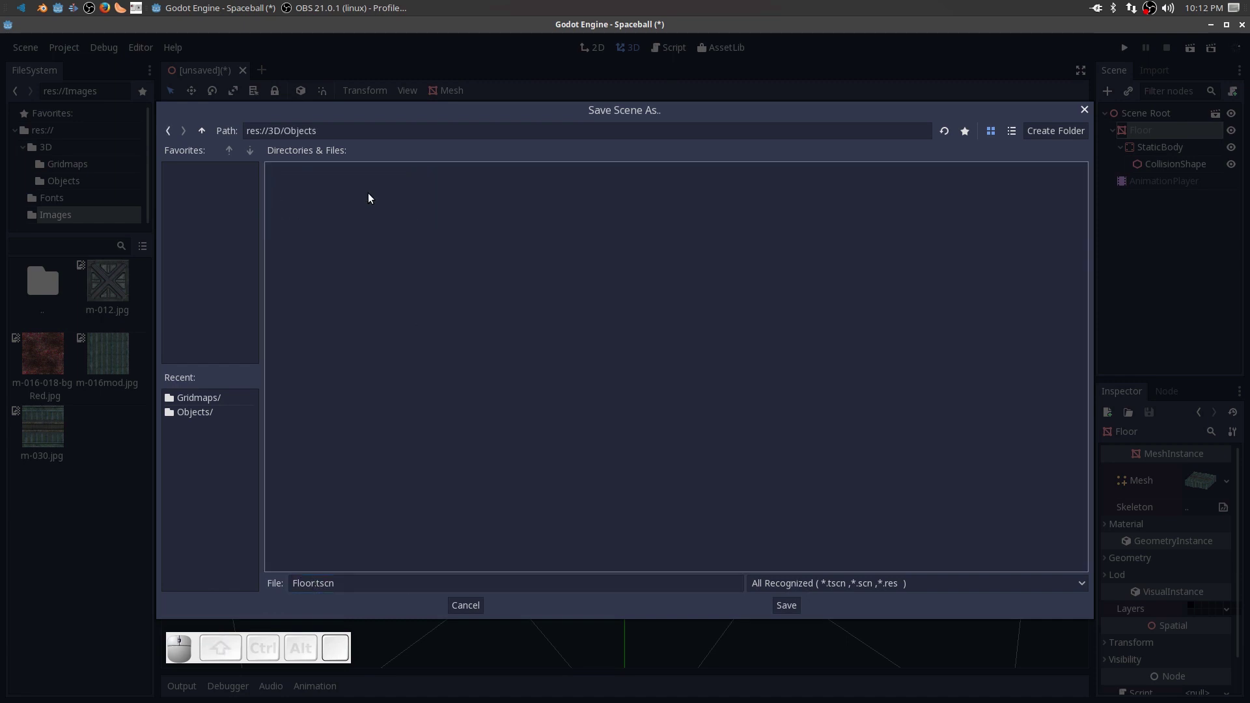
pyautogui.click(797, 610)
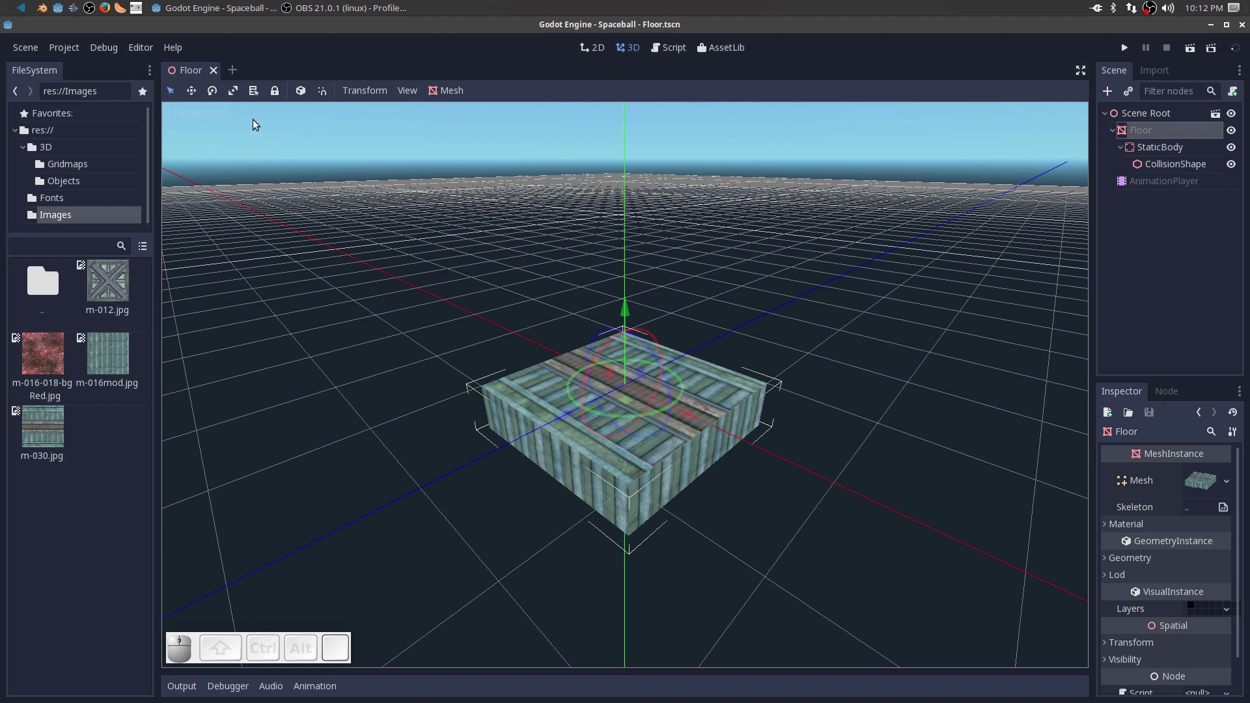
# Convert the scene to a mesh library saved as Floor.meshlib in res://3D/Gridmaps.
pyautogui.click(37, 53)
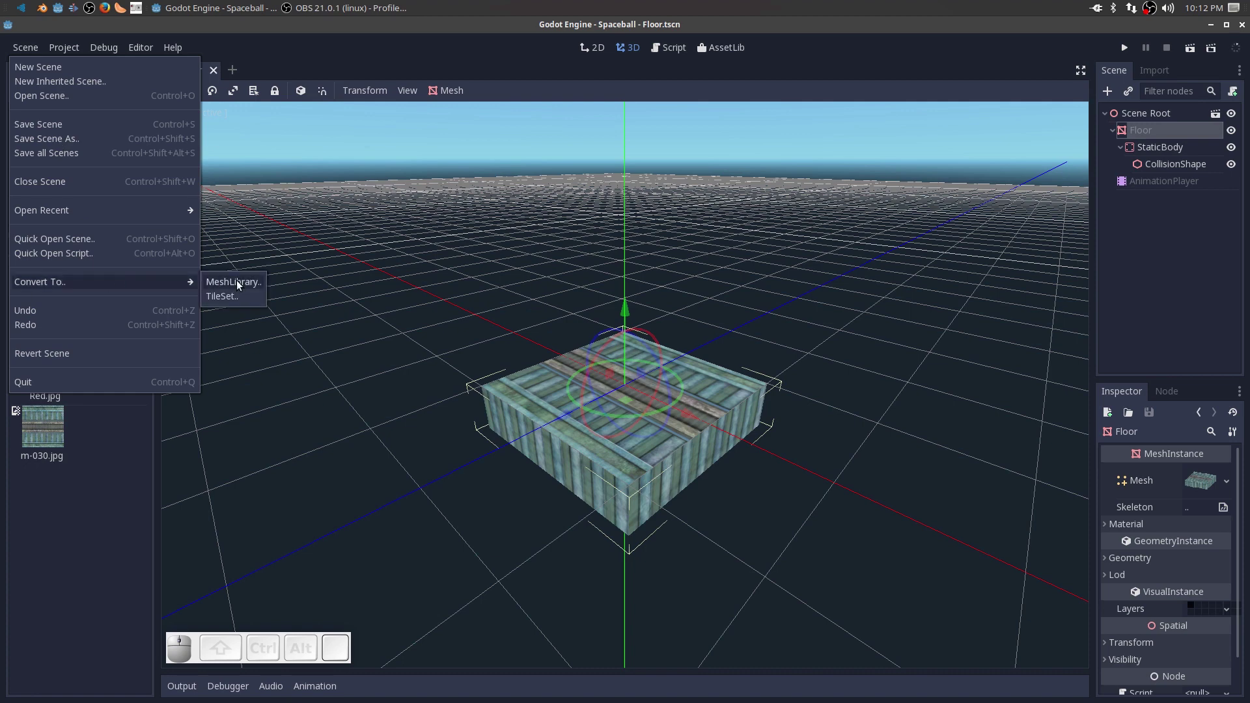
pyautogui.click(238, 286)
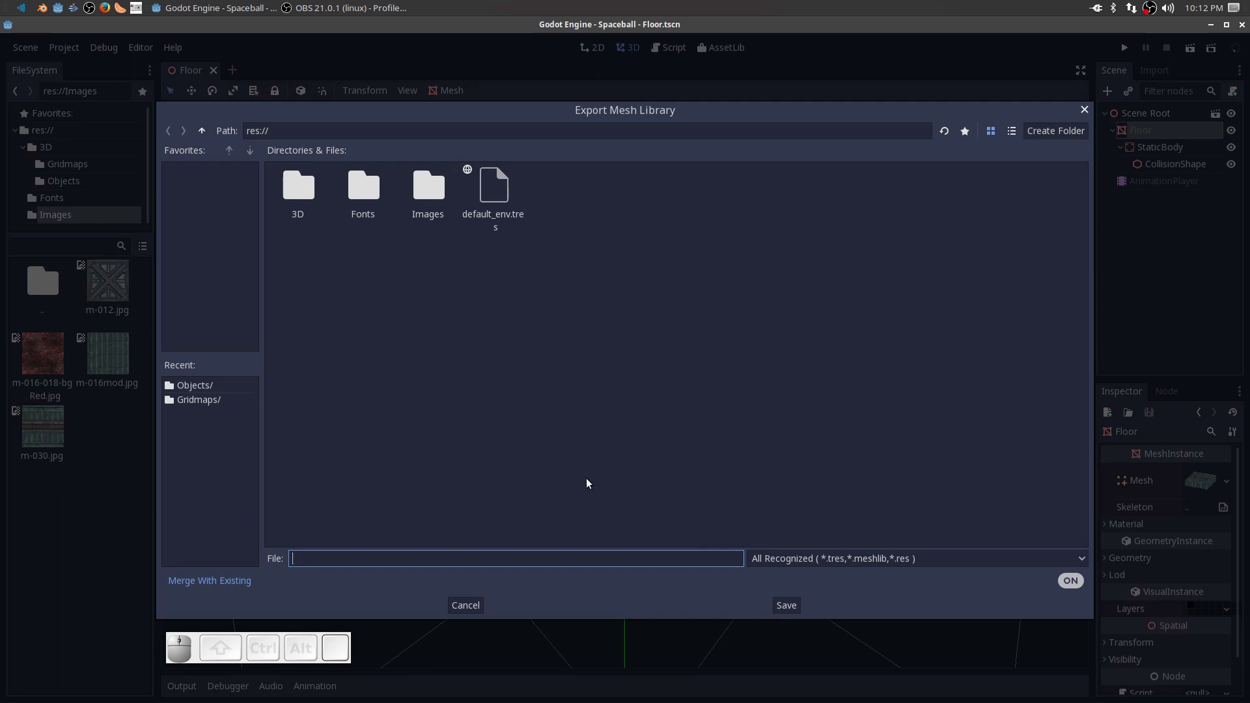
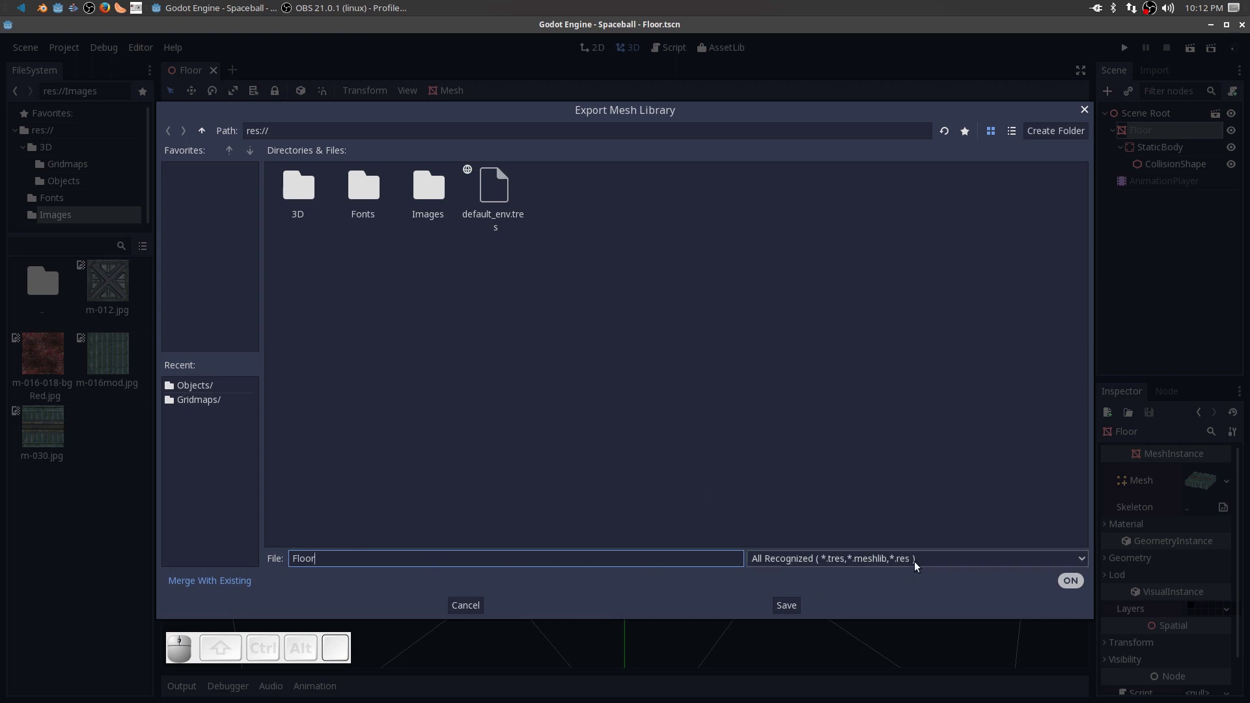
pyautogui.click(916, 567)
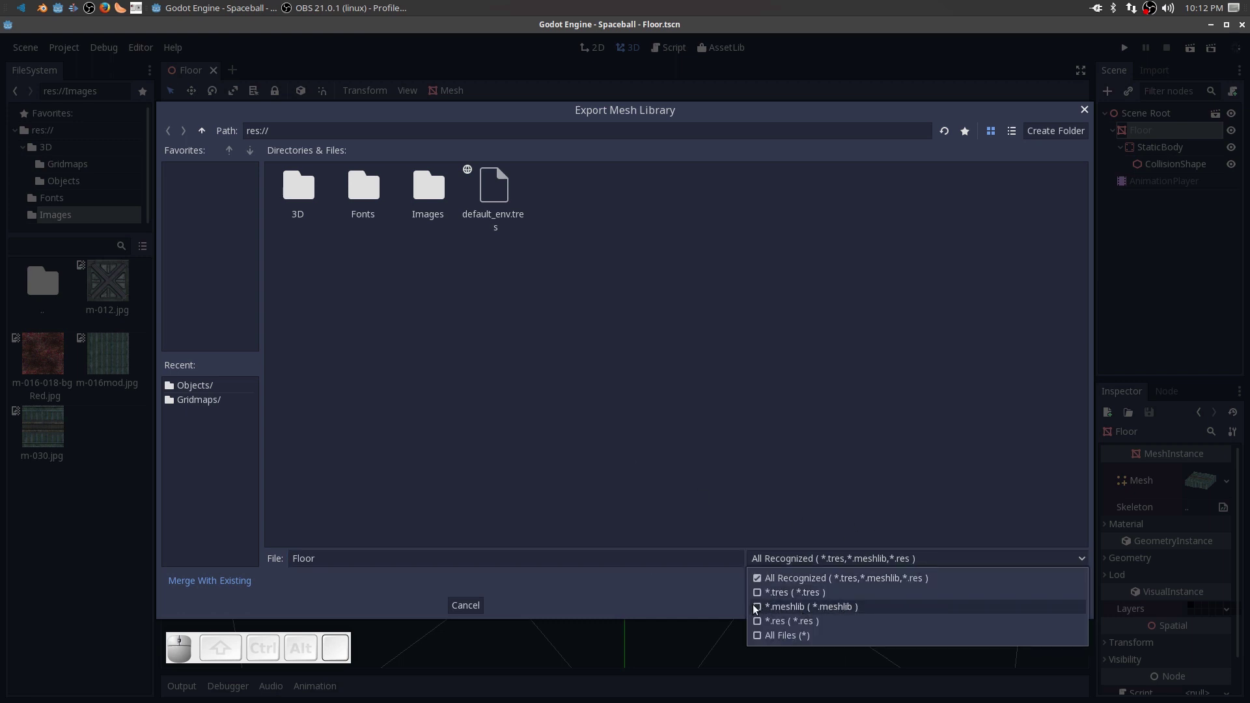
pyautogui.click(761, 610)
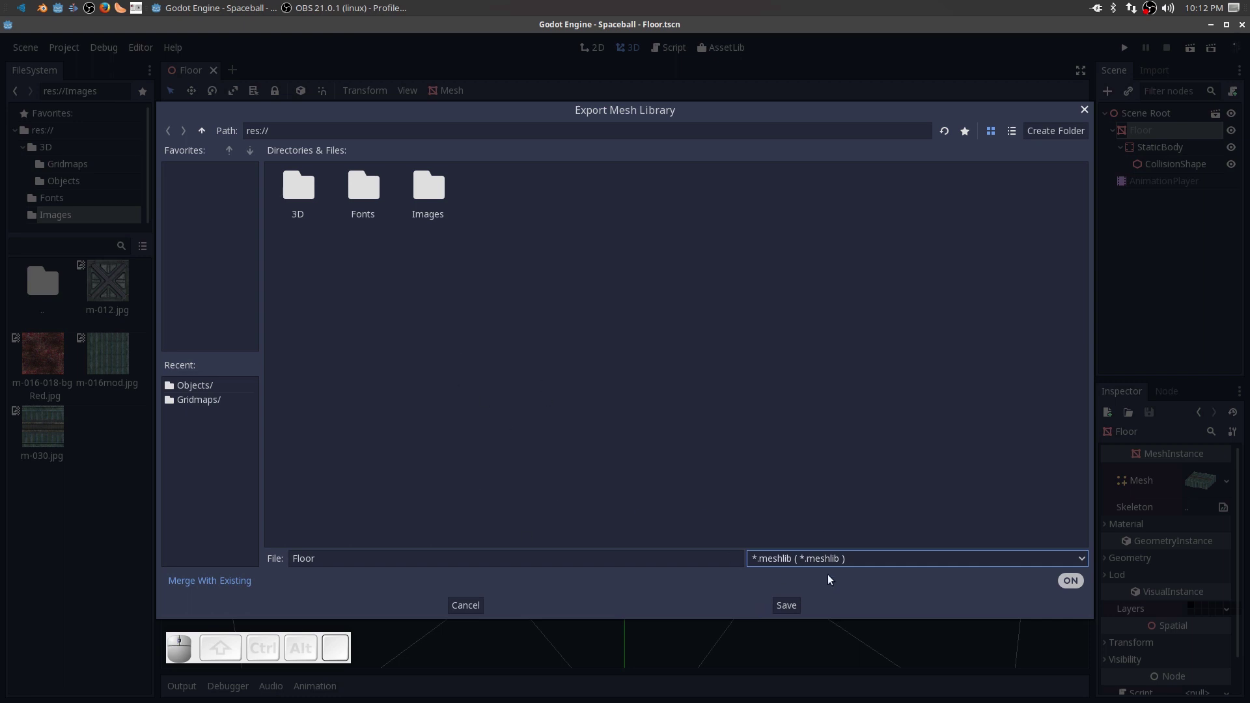
pyautogui.click(300, 197)
pyautogui.click(300, 197)
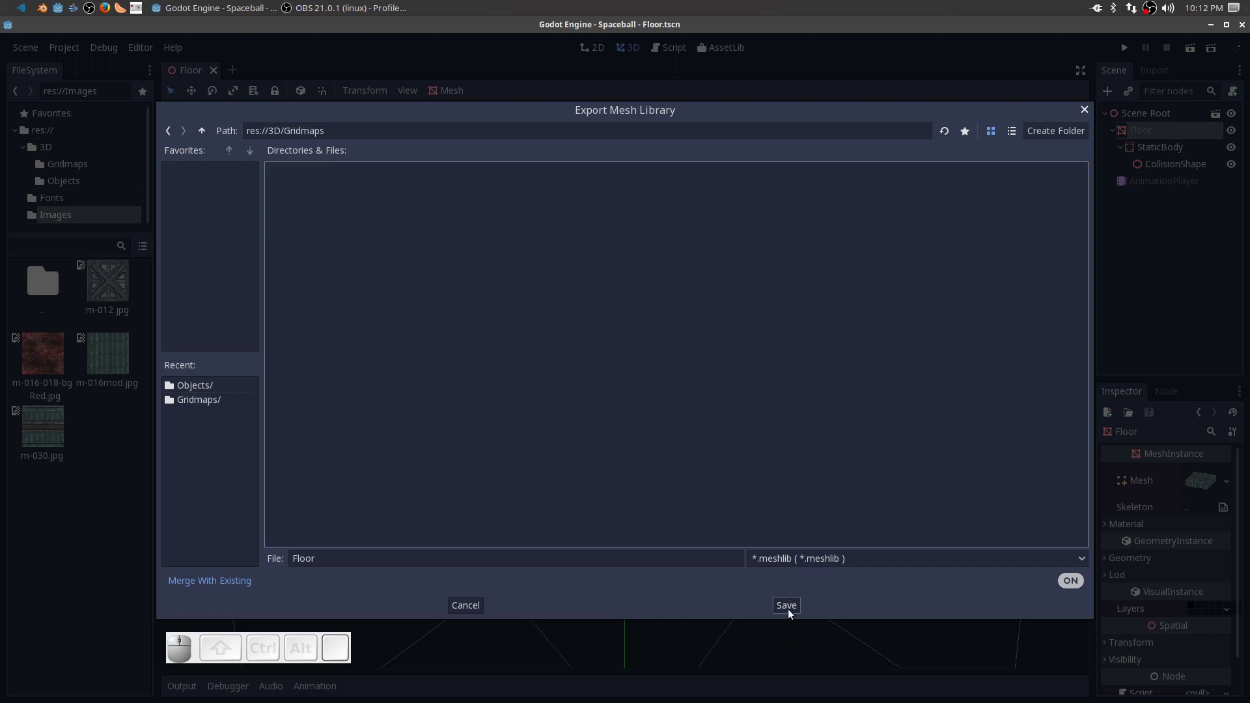
pyautogui.click(791, 610)
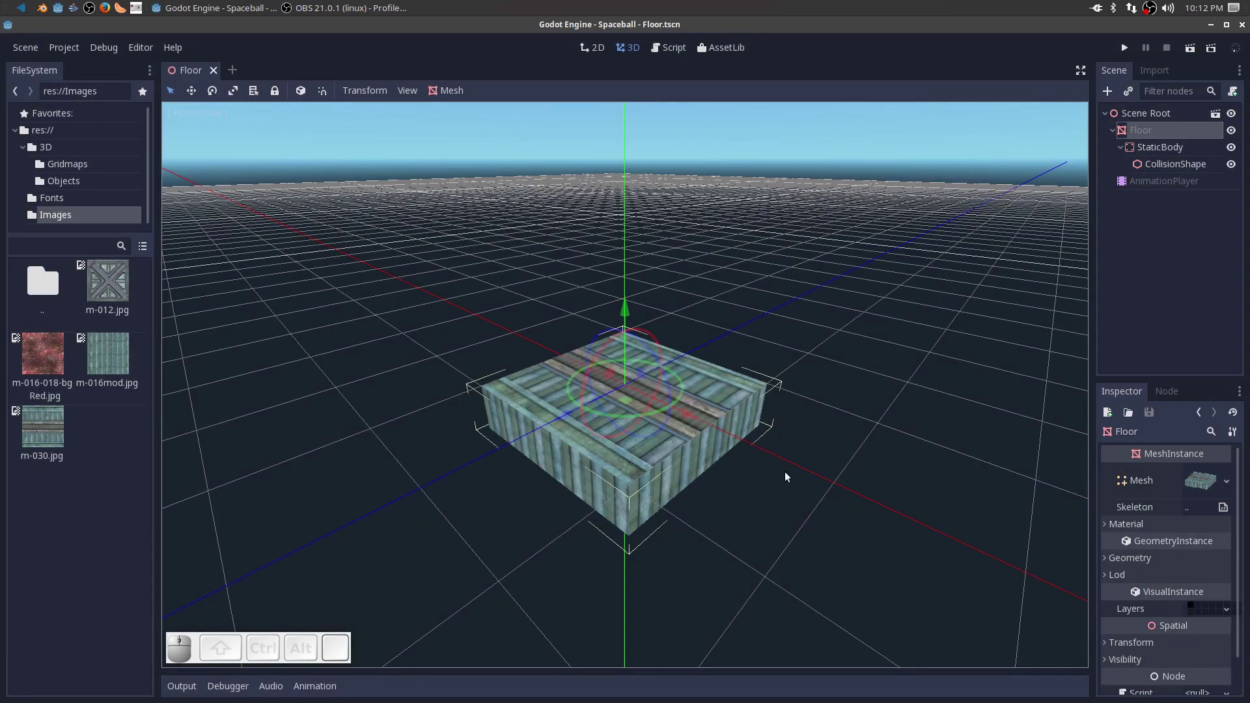
pyautogui.scroll(-3)
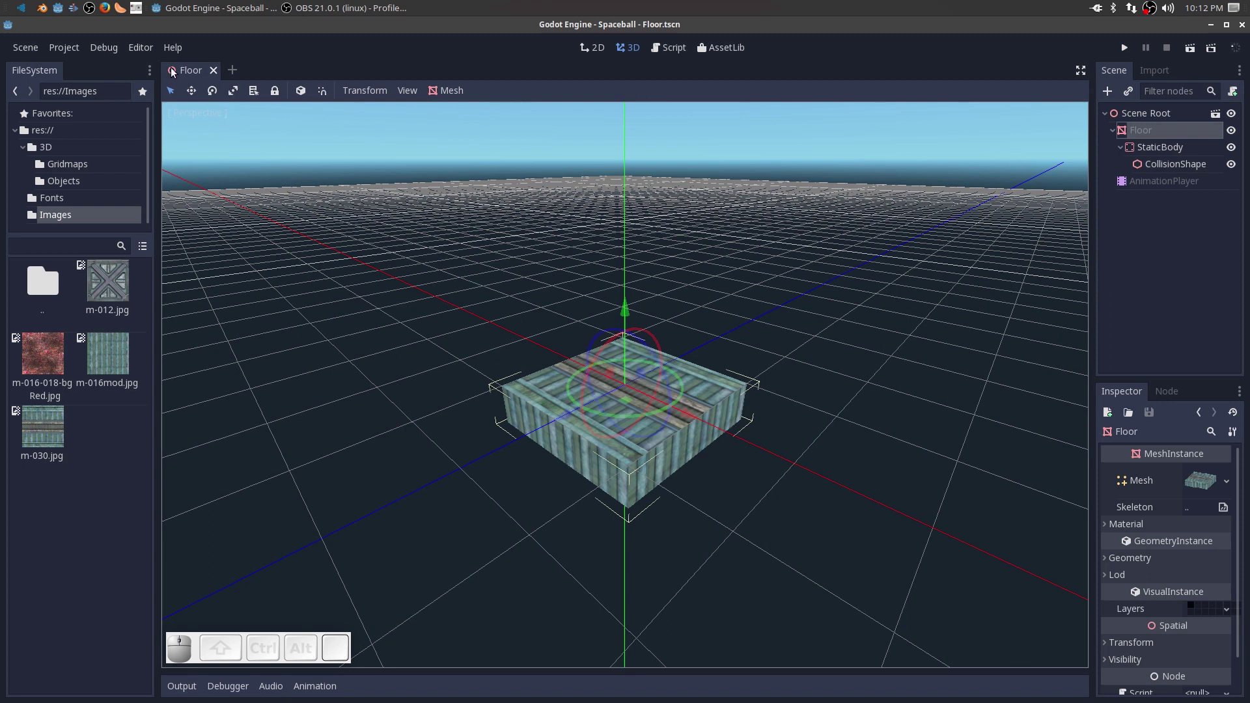
pyautogui.click(216, 76)
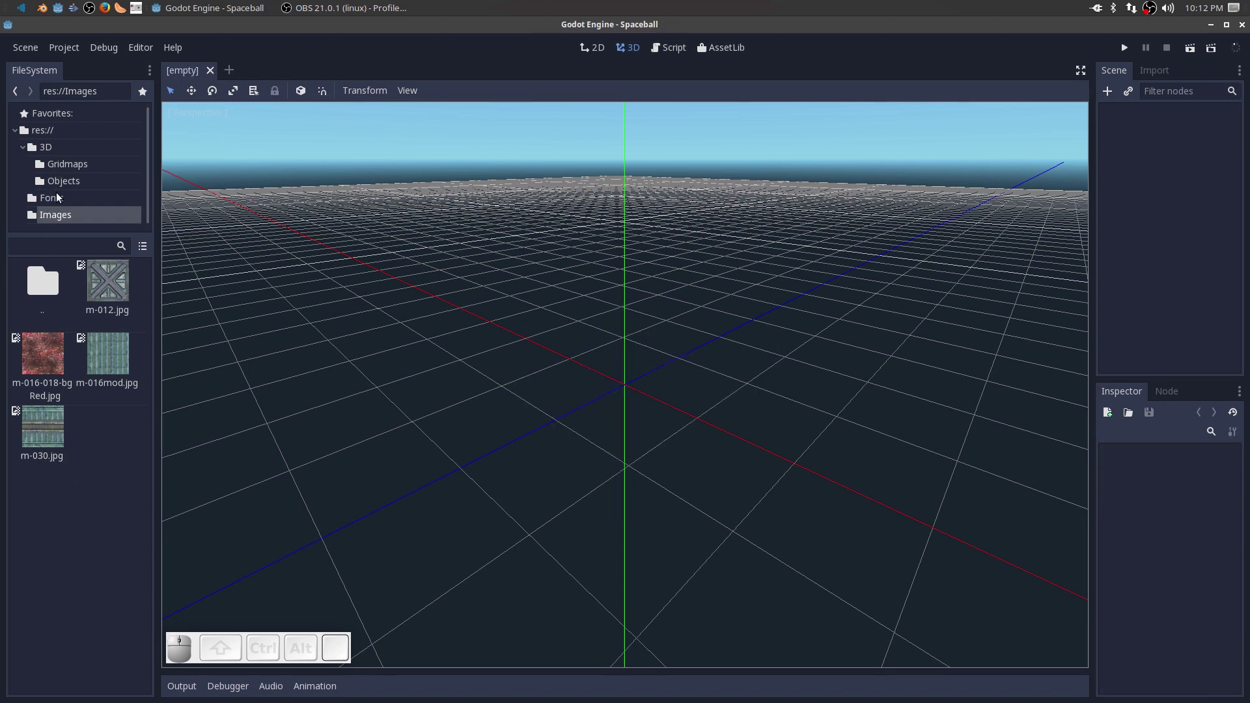
pyautogui.click(61, 188)
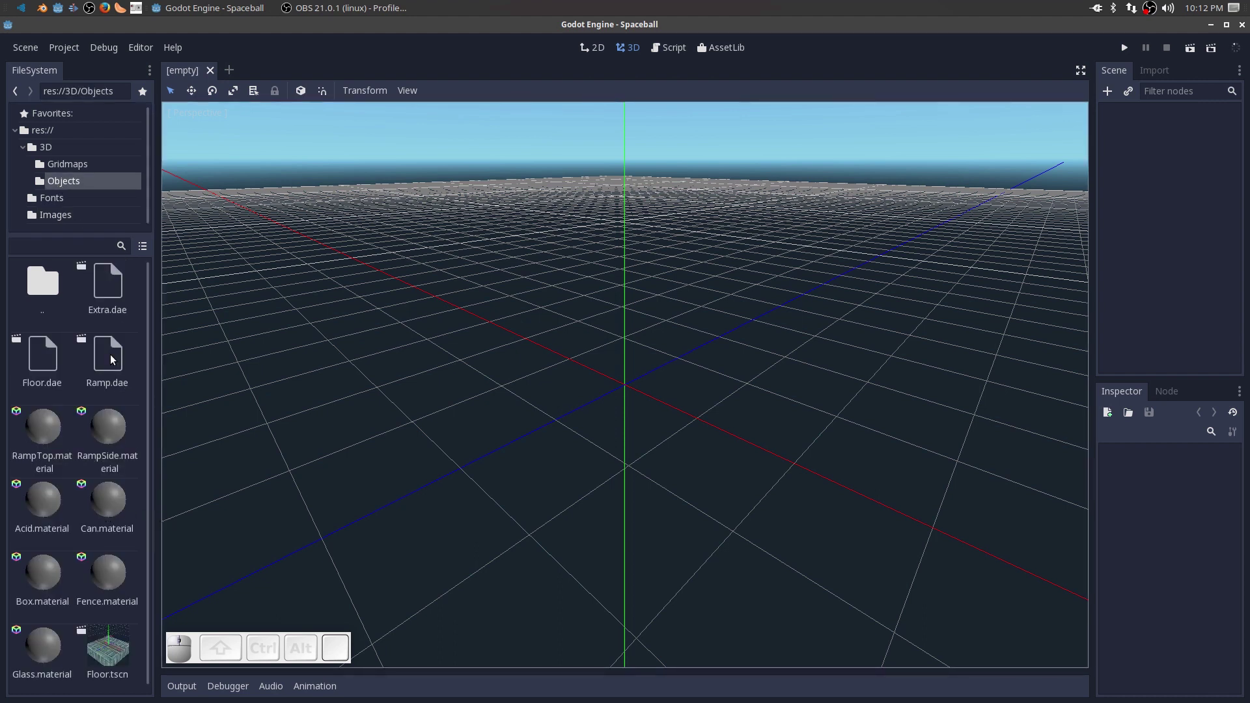
pyautogui.click(112, 359)
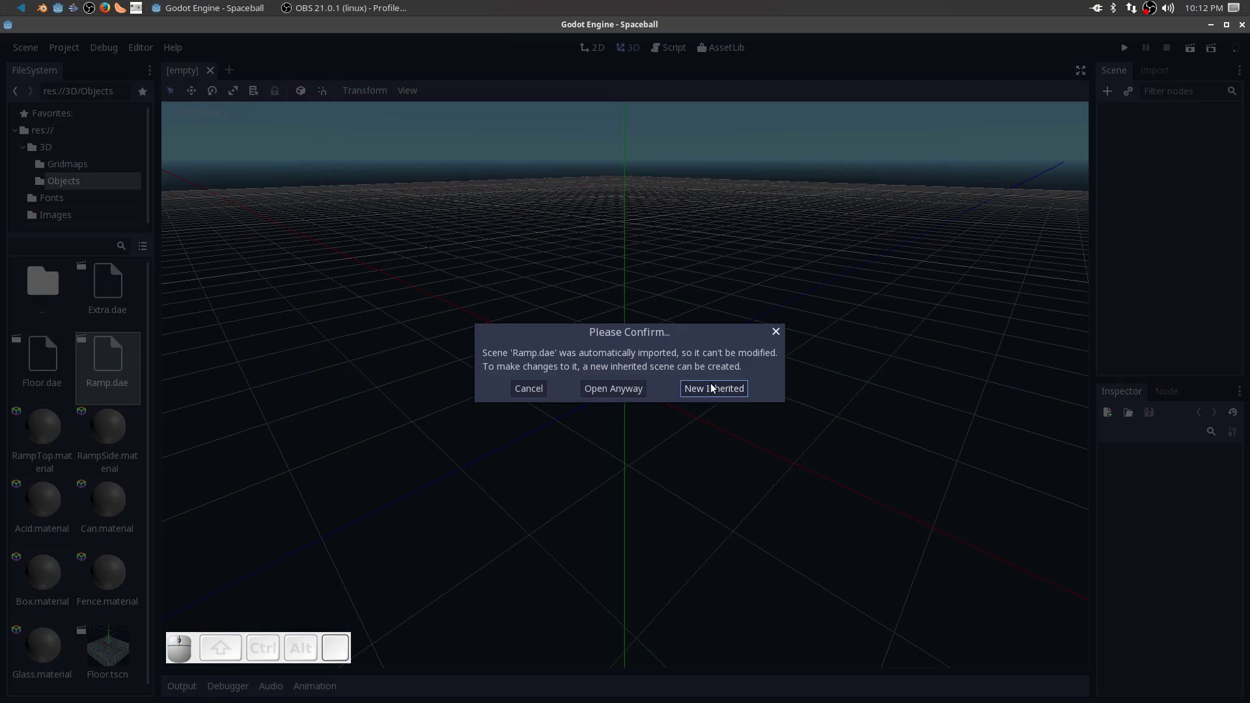
pyautogui.click(713, 387)
pyautogui.scroll(-3)
pyautogui.moveTo(822, 419); pyautogui.dragTo(539, 446)
pyautogui.middleClick(539, 446)
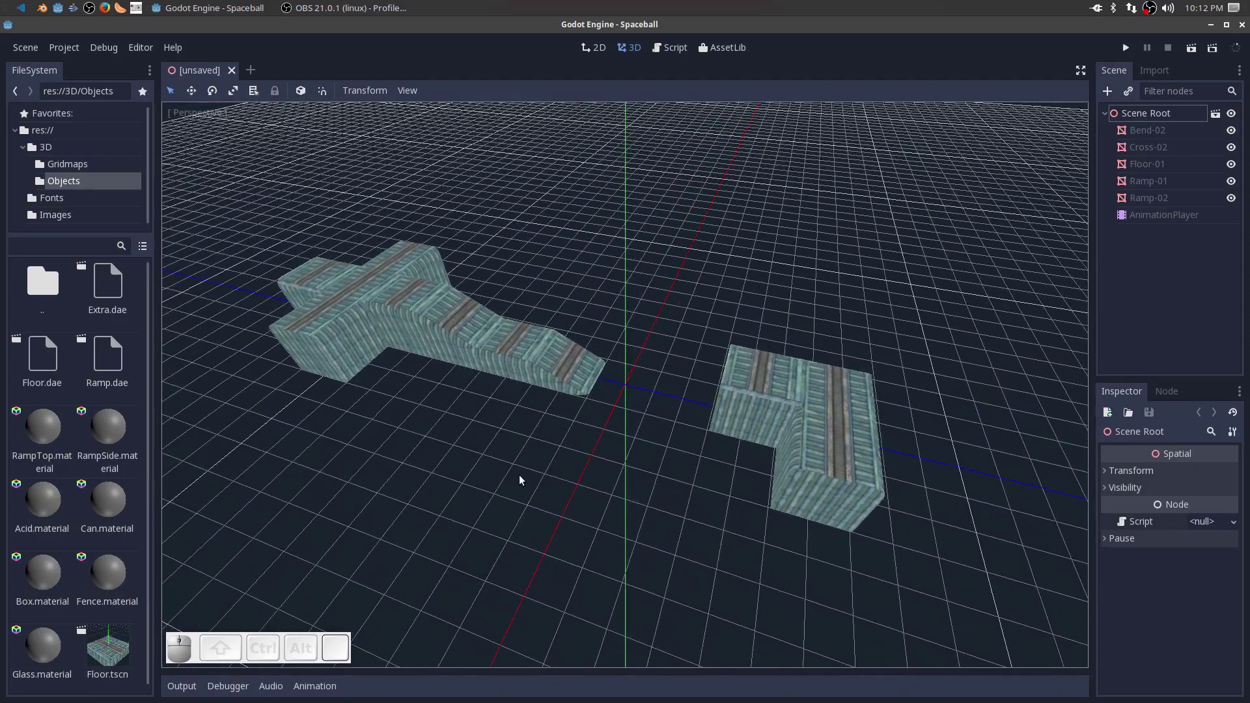
pyautogui.moveTo(536, 466); pyautogui.dragTo(543, 474)
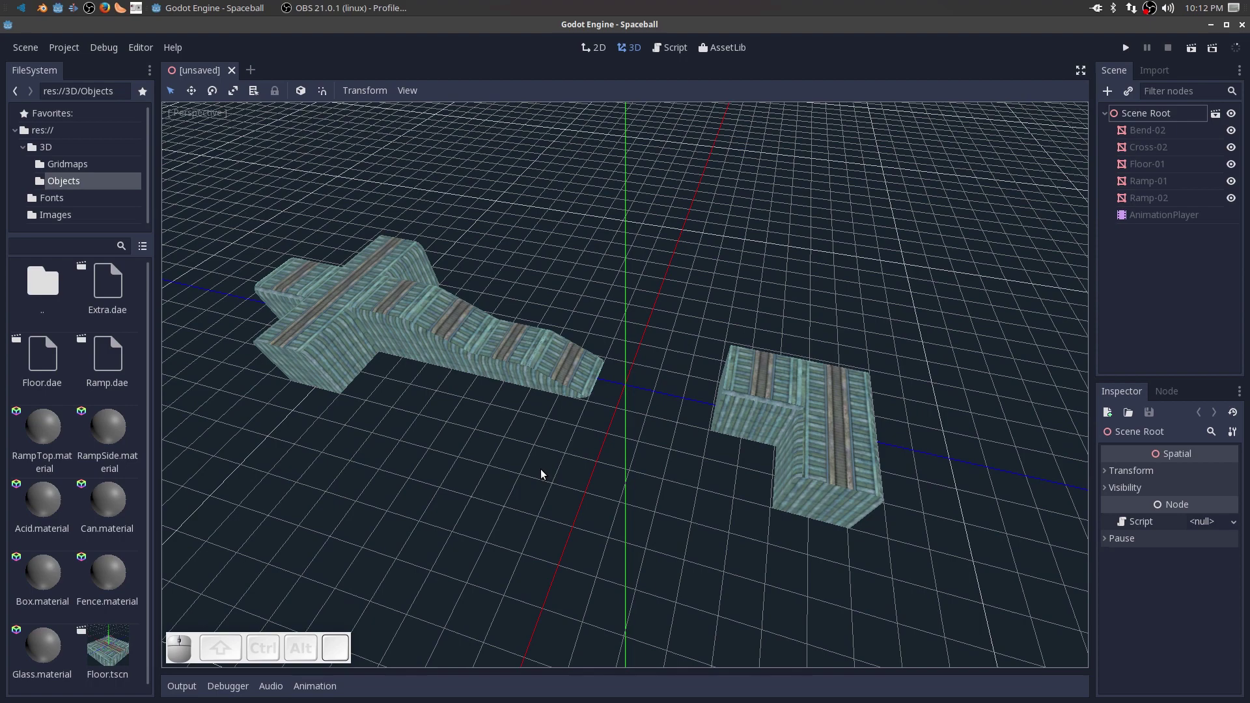
pyautogui.scroll(3)
pyautogui.scroll(-3)
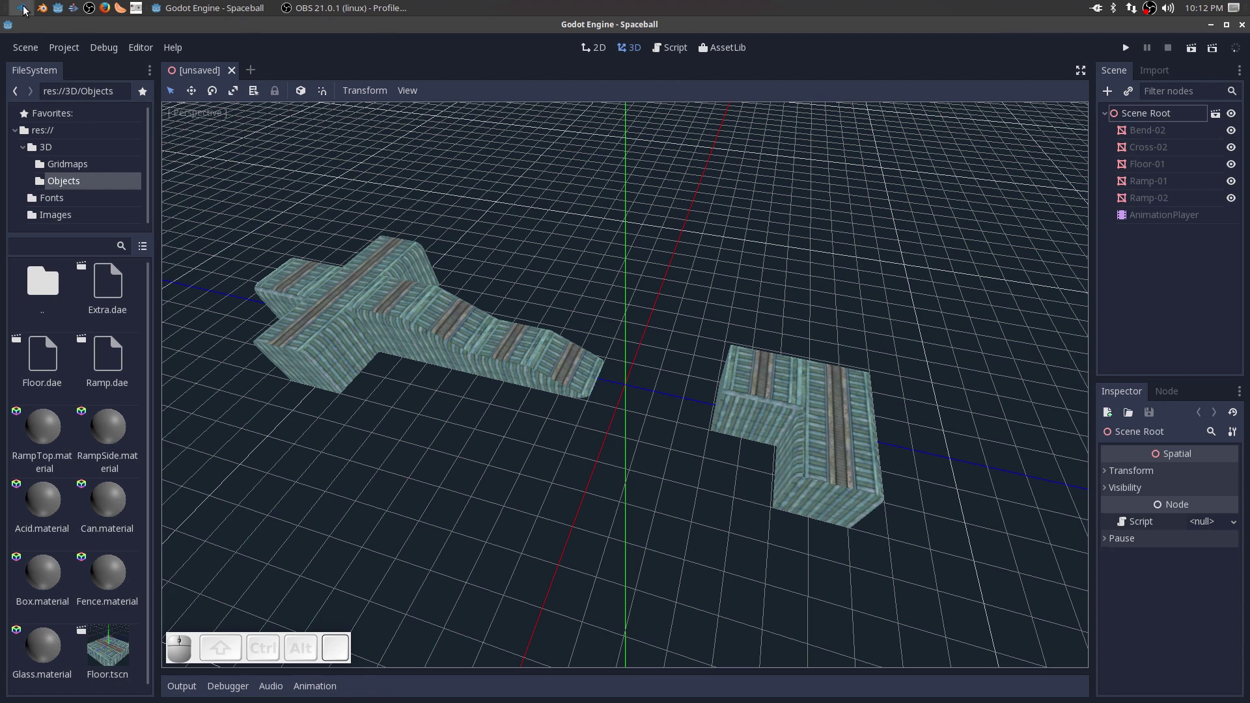
# Launch GIMP and open m-030.jpg from Projects/Godot/Spaceball/Images.
pyautogui.click(25, 11)
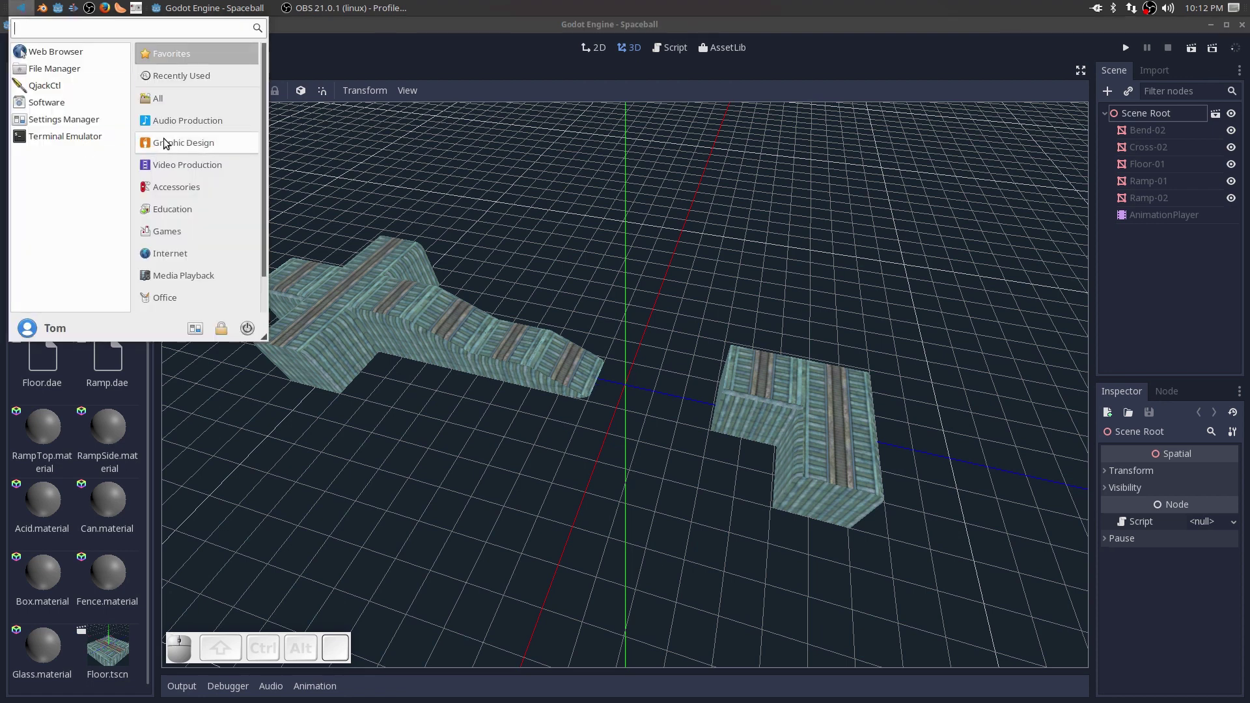
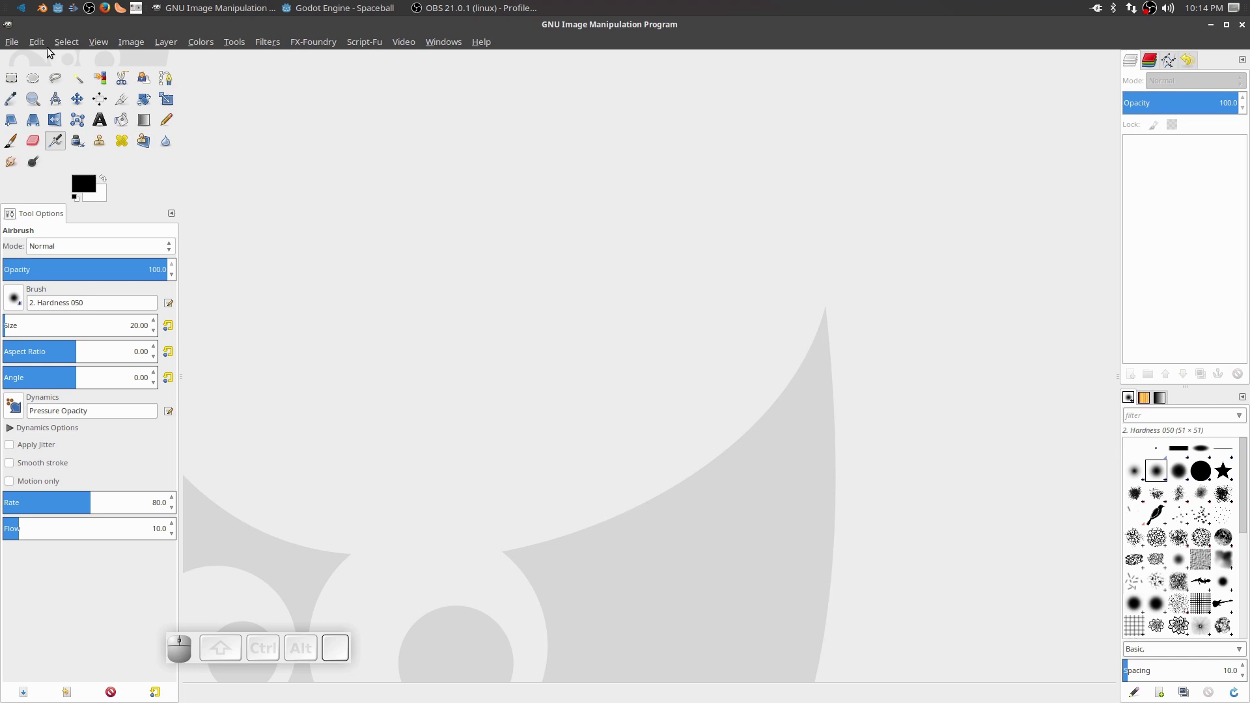
pyautogui.click(14, 46)
pyautogui.click(46, 101)
pyautogui.click(208, 131)
pyautogui.click(331, 220)
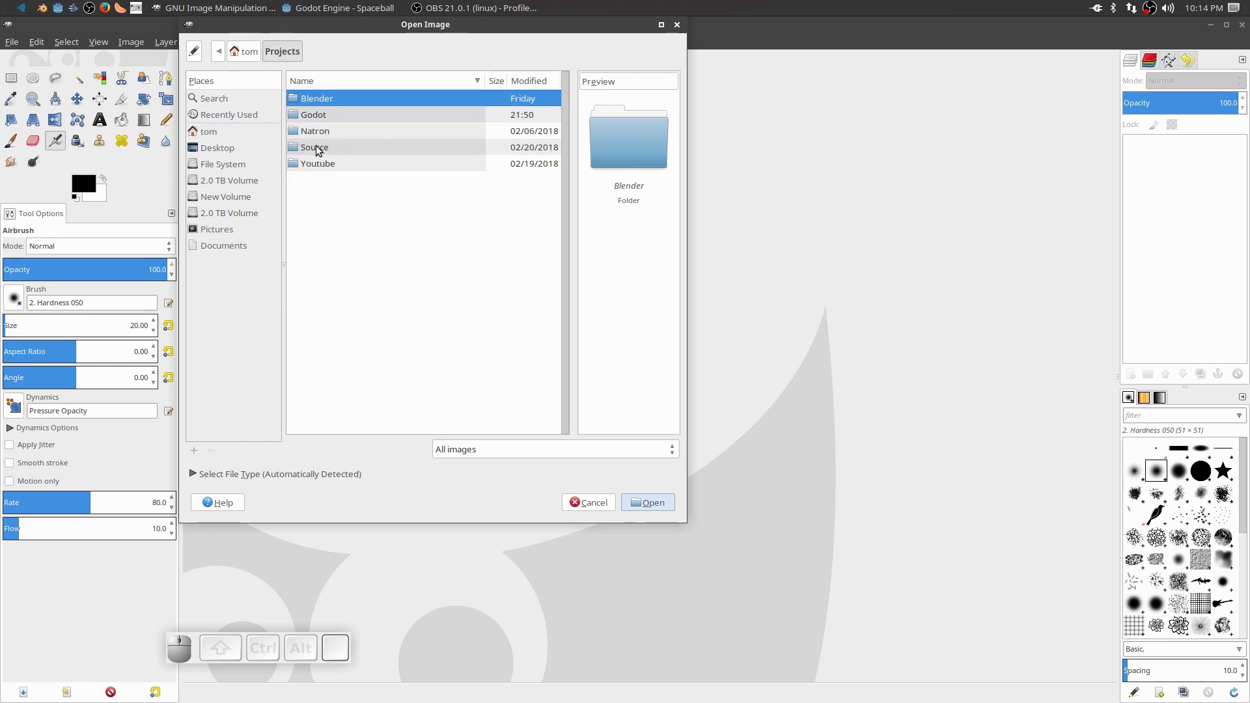
pyautogui.click(321, 121)
pyautogui.click(319, 101)
pyautogui.click(318, 136)
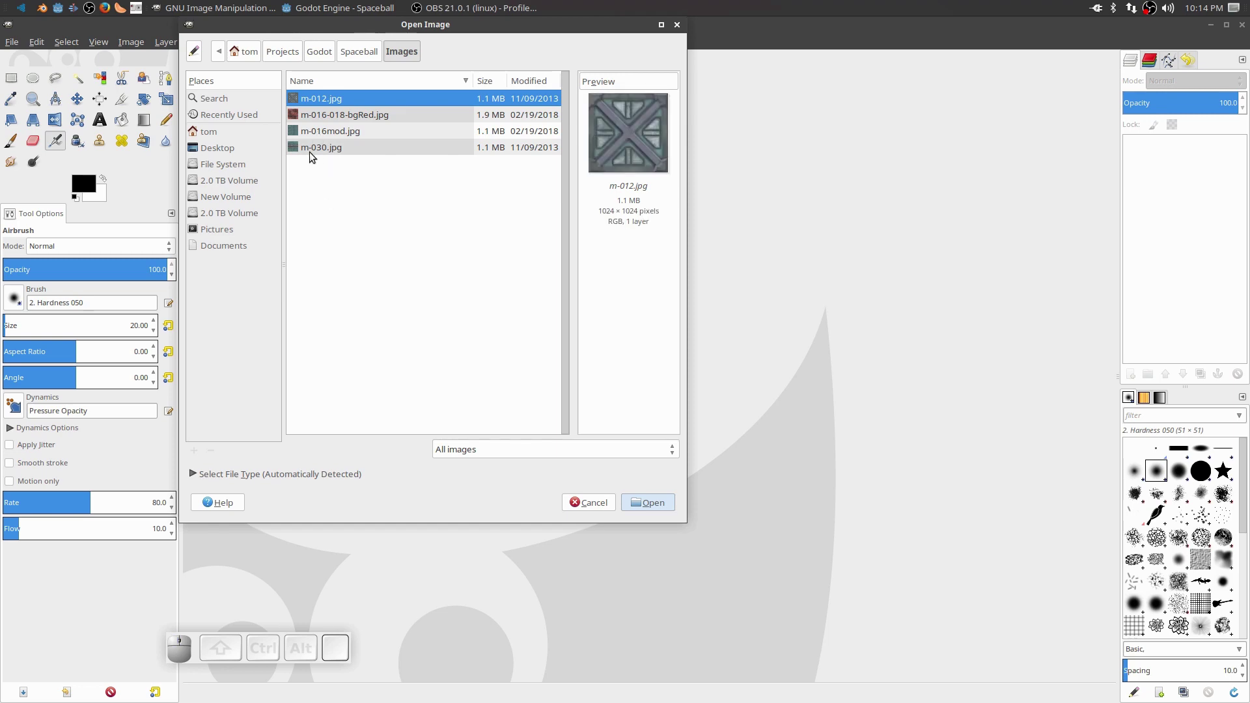
pyautogui.click(303, 152)
pyautogui.click(303, 153)
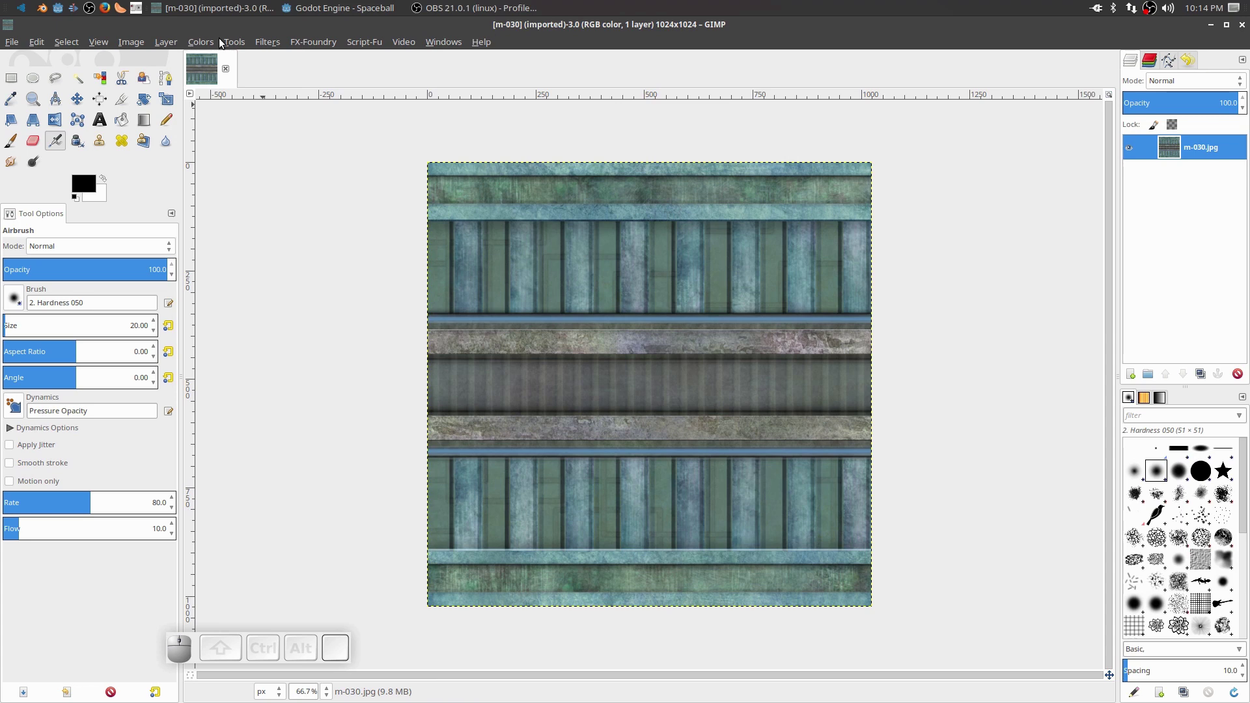
# Rotate the texture 90° and overwrite m-030.jpg with the exported JPEG.
pyautogui.click(143, 47)
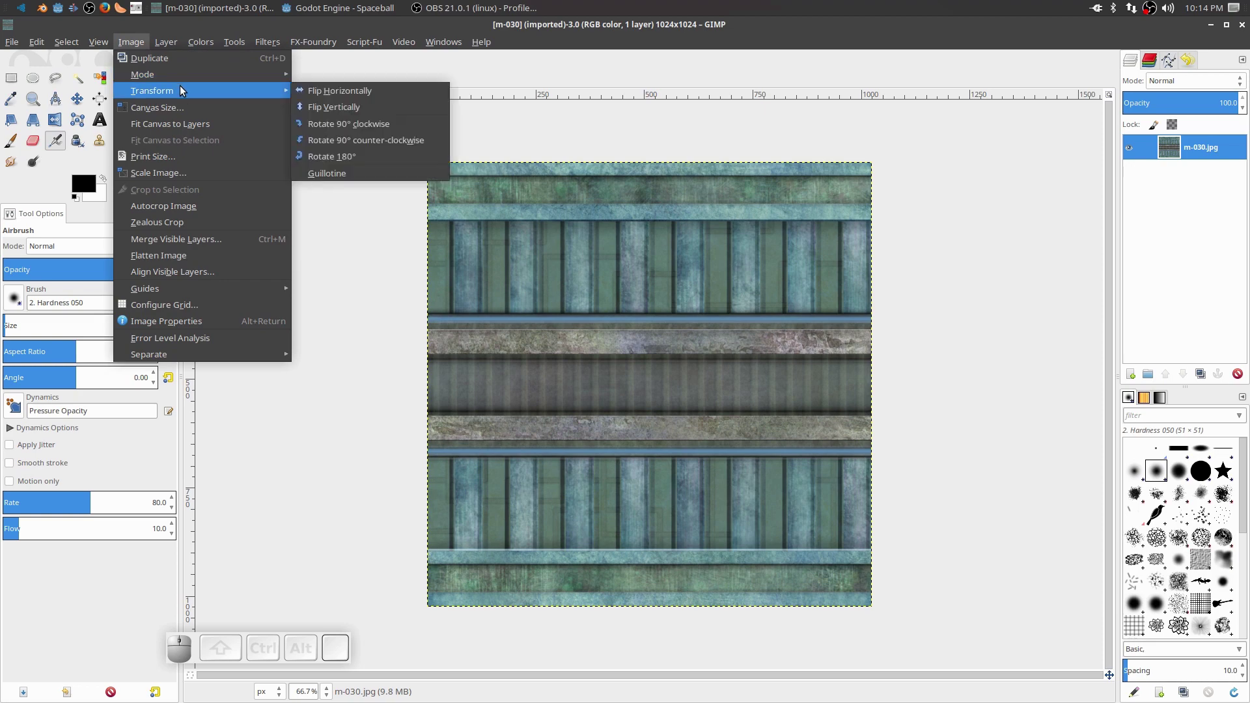
pyautogui.click(396, 134)
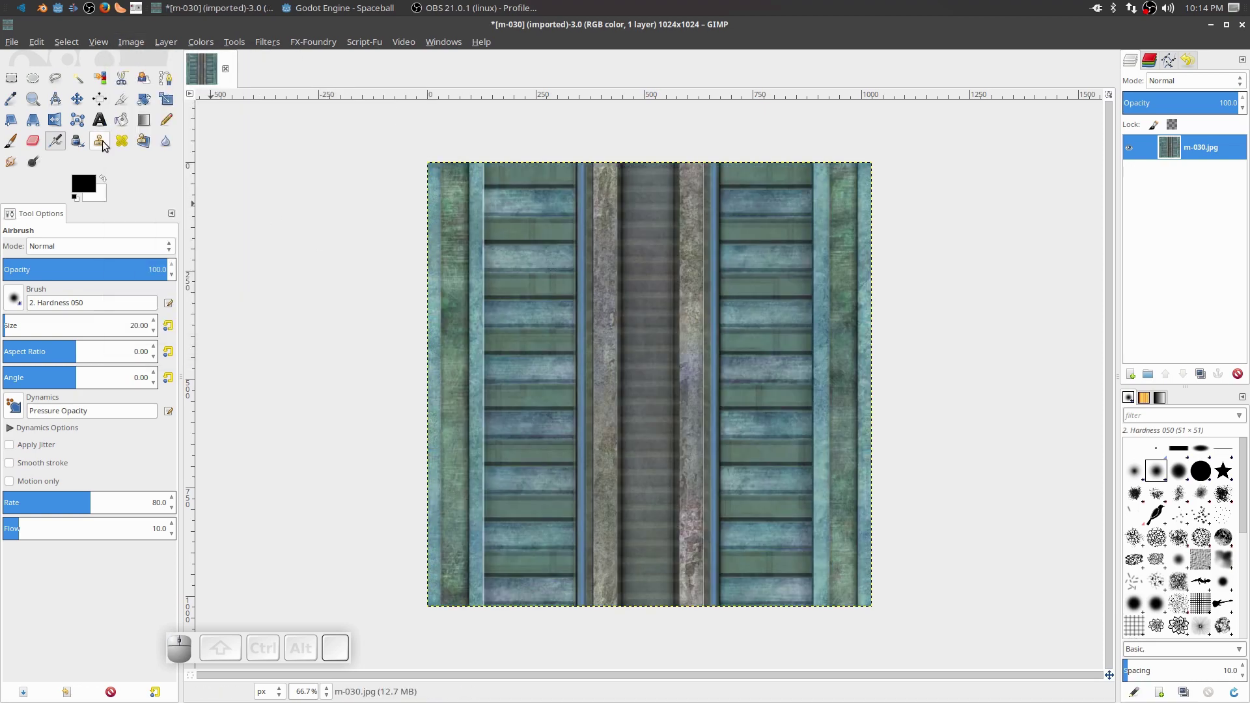
pyautogui.click(16, 49)
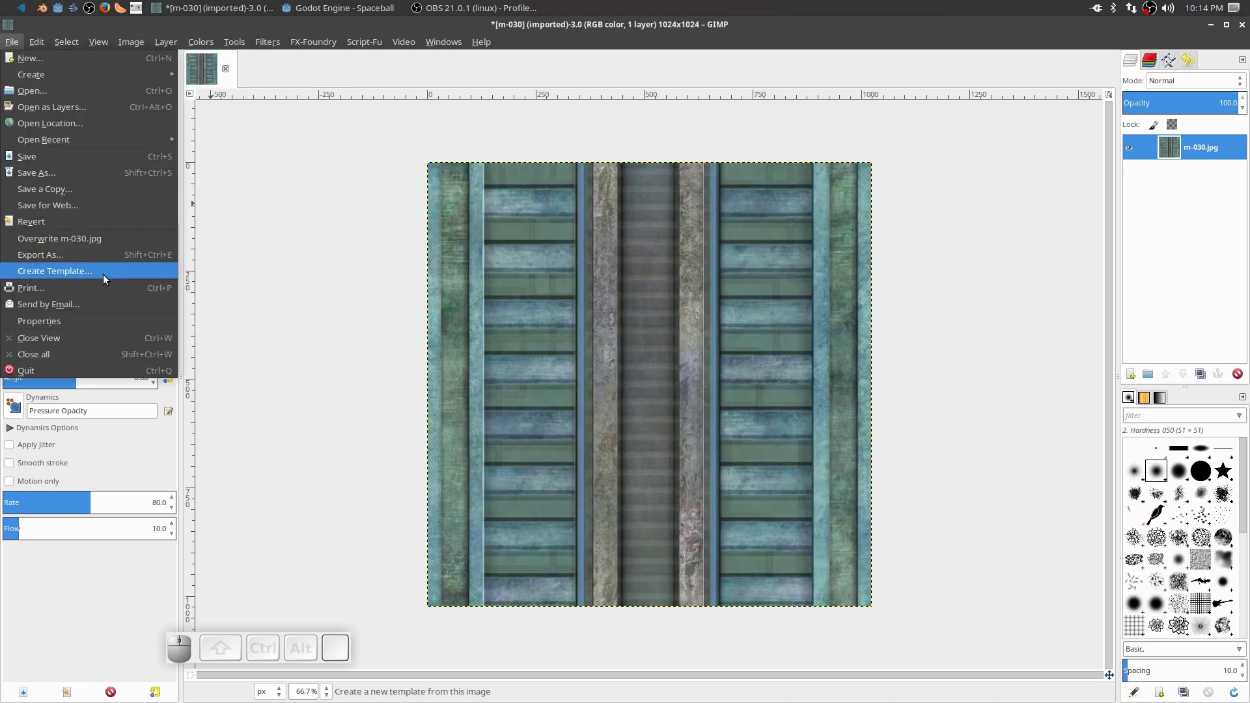
pyautogui.click(89, 248)
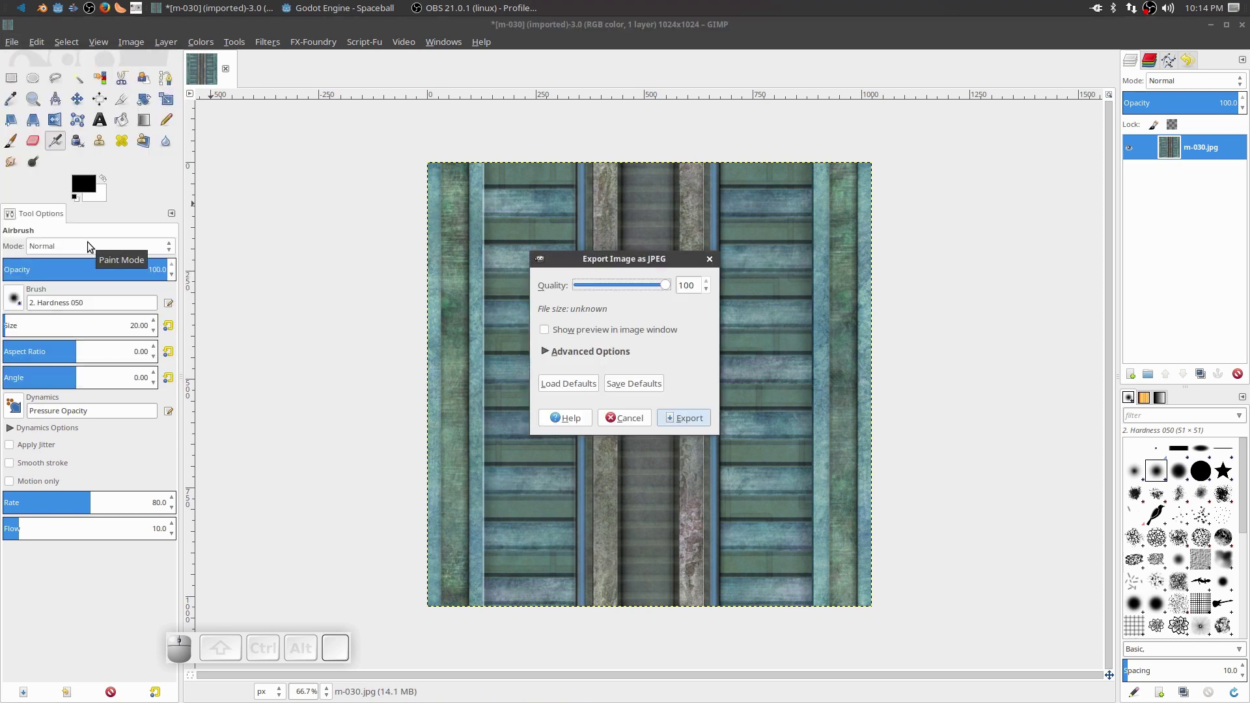
pyautogui.click(688, 424)
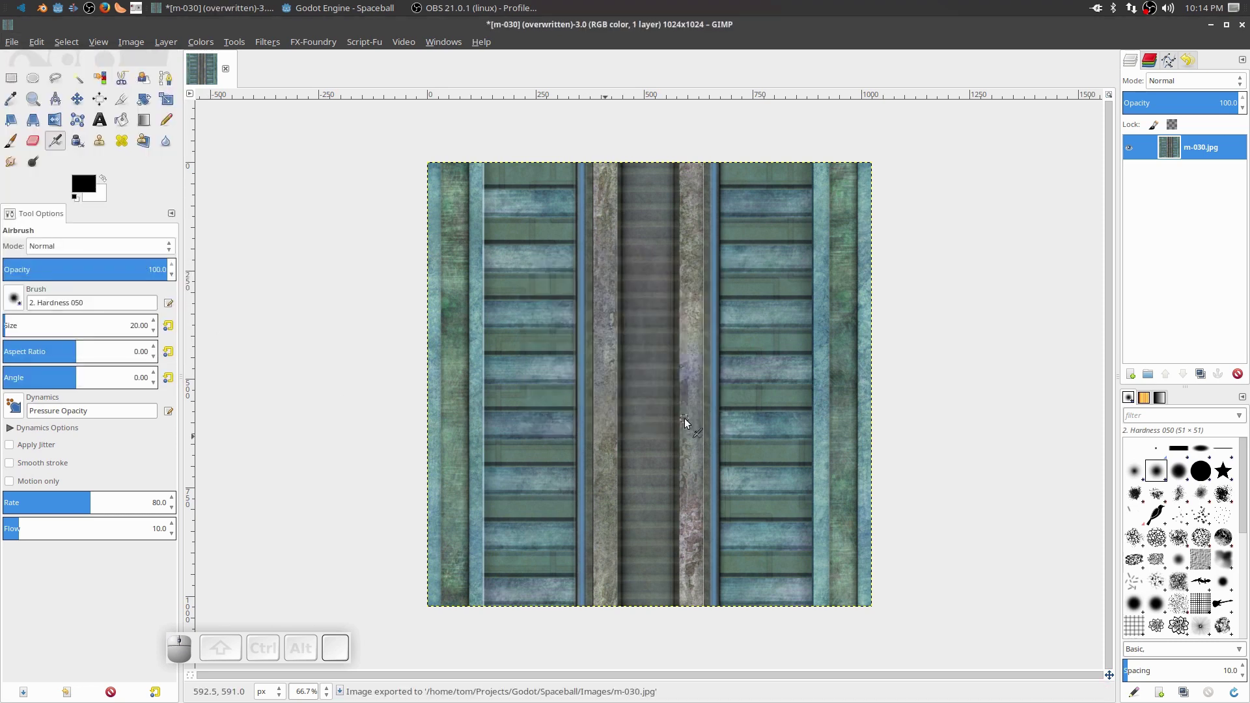
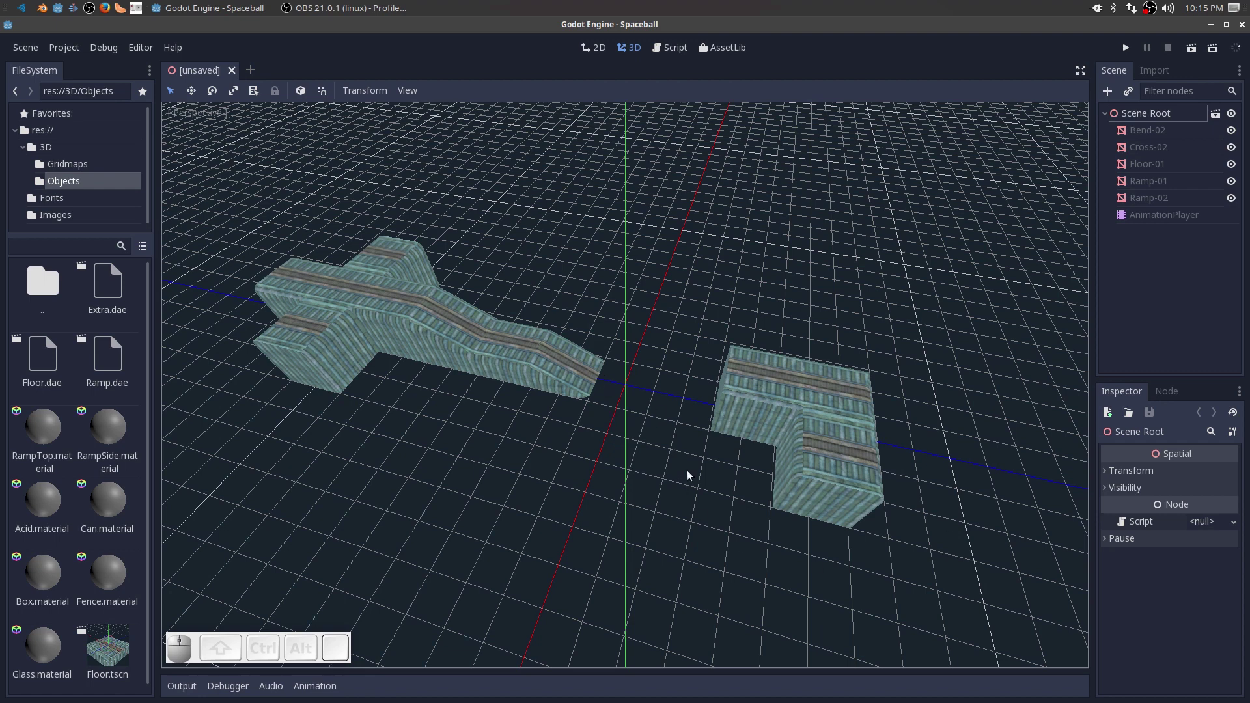
# Create trimesh static bodies for the Bend-02 and Ramp-01 pieces.
pyautogui.moveTo(539, 464); pyautogui.dragTo(535, 463)
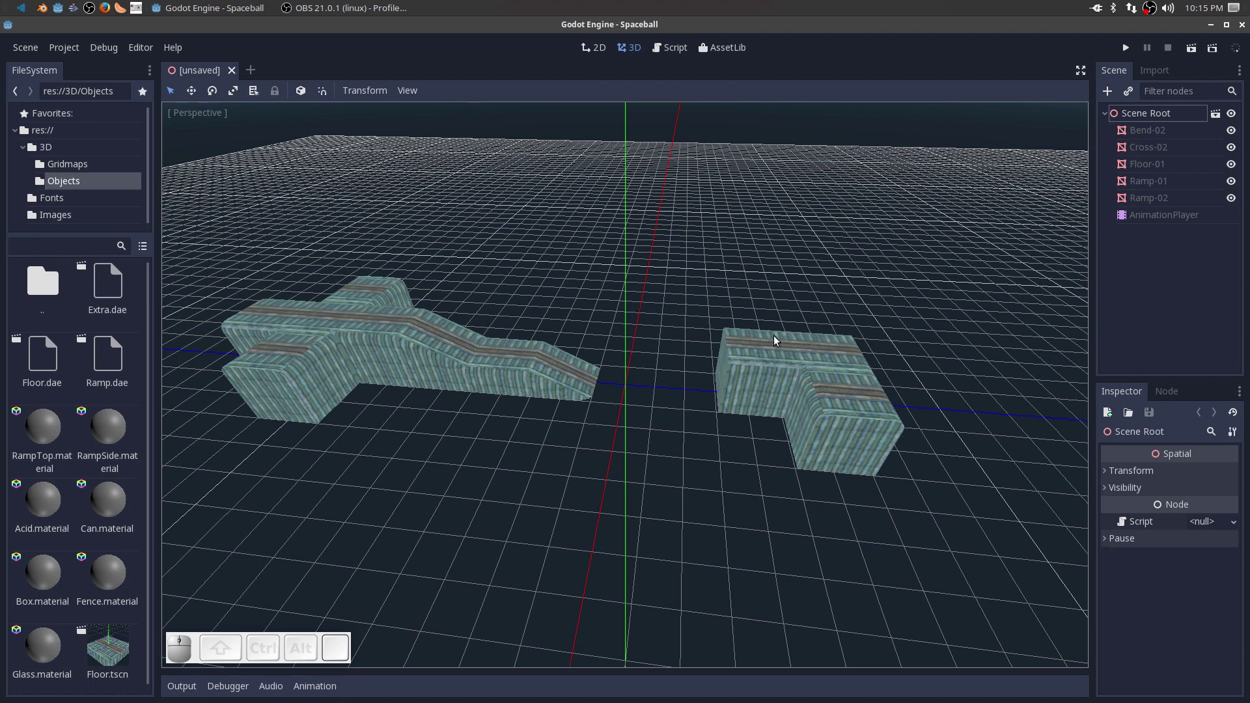
pyautogui.click(802, 355)
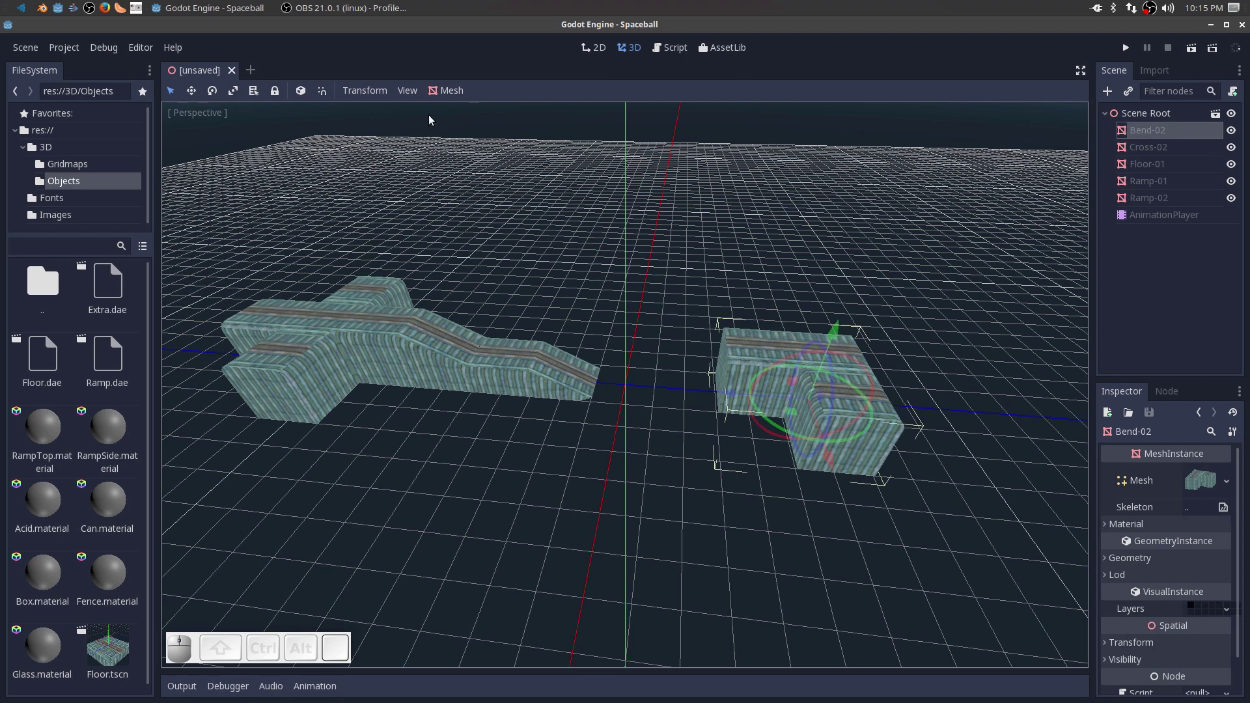
pyautogui.click(452, 89)
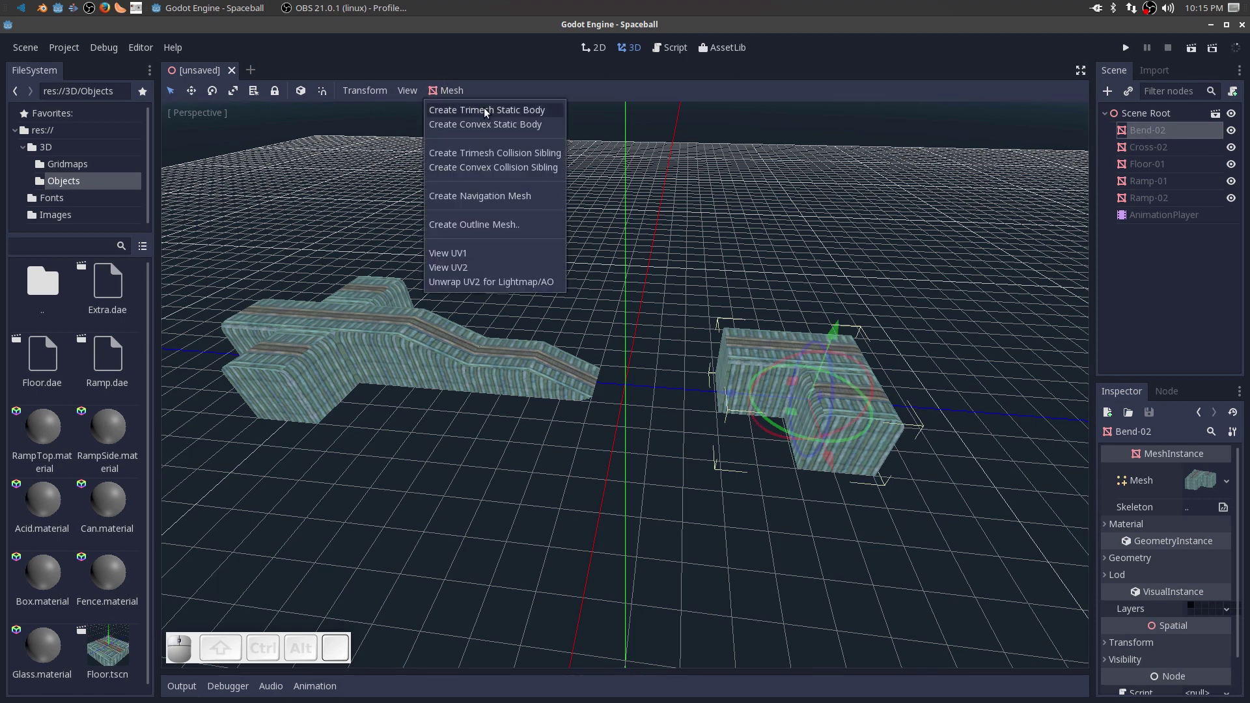
pyautogui.click(486, 114)
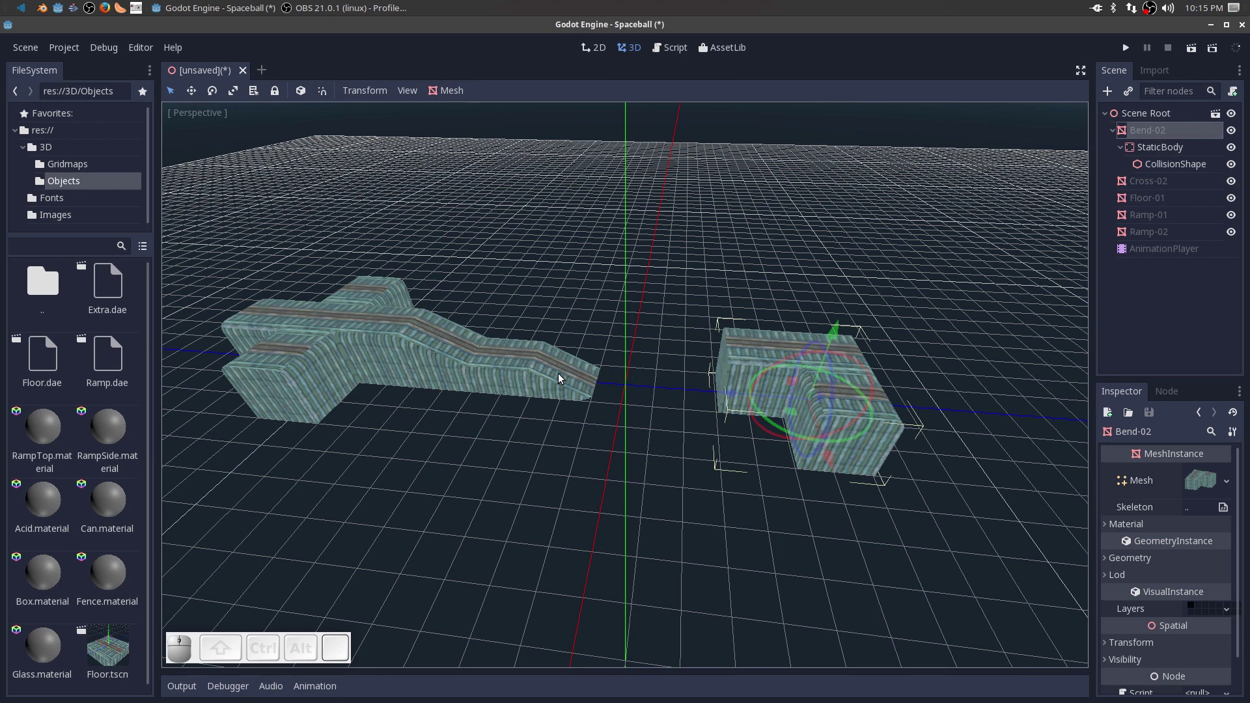
pyautogui.click(552, 384)
pyautogui.click(1164, 220)
pyautogui.click(456, 90)
pyautogui.click(498, 115)
pyautogui.click(497, 377)
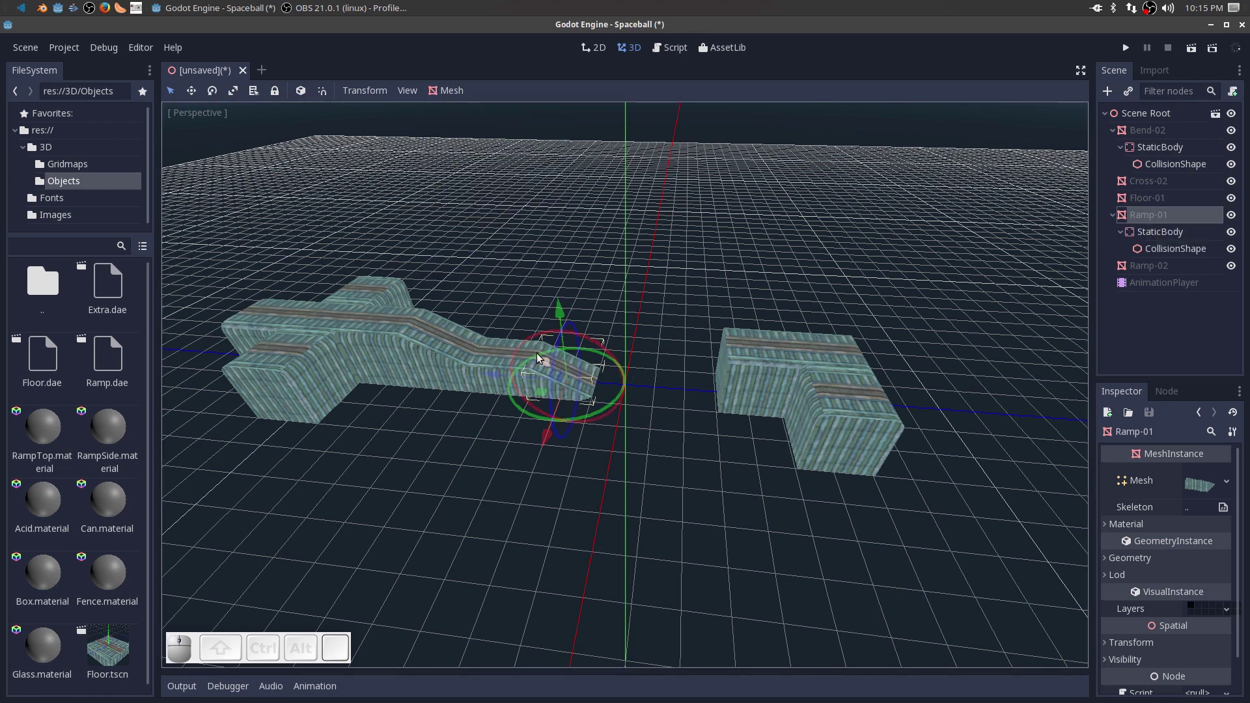
# Create trimesh static bodies for the Floor-01, Ramp-02 and Cross-02 pieces.
pyautogui.click(503, 360)
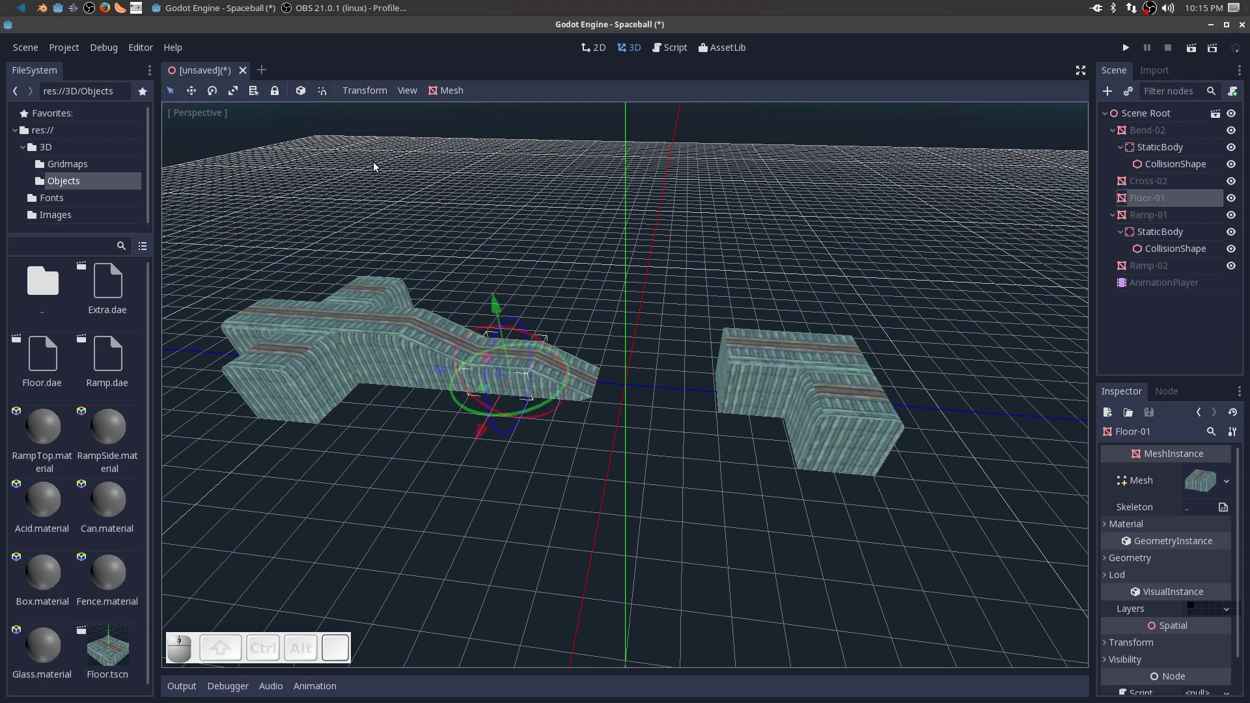
pyautogui.click(447, 95)
pyautogui.click(459, 116)
pyautogui.rightClick(437, 333)
pyautogui.click(432, 347)
pyautogui.click(451, 94)
pyautogui.click(463, 108)
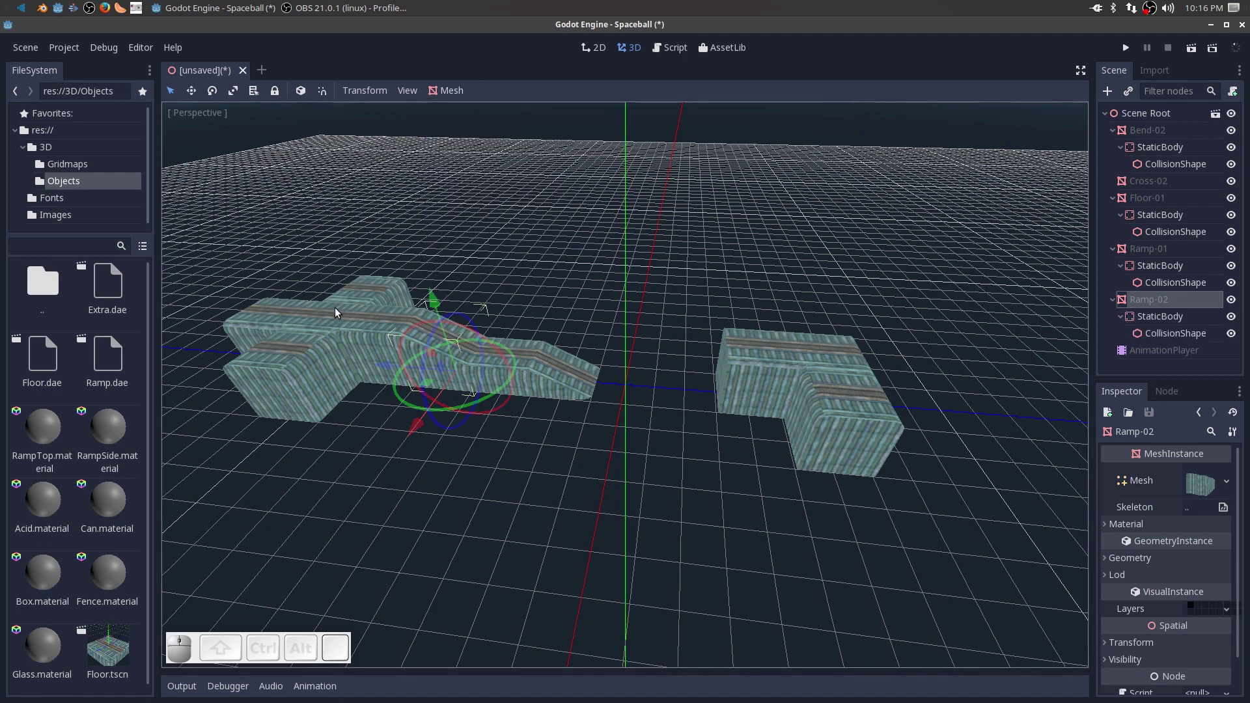
pyautogui.rightClick(339, 314)
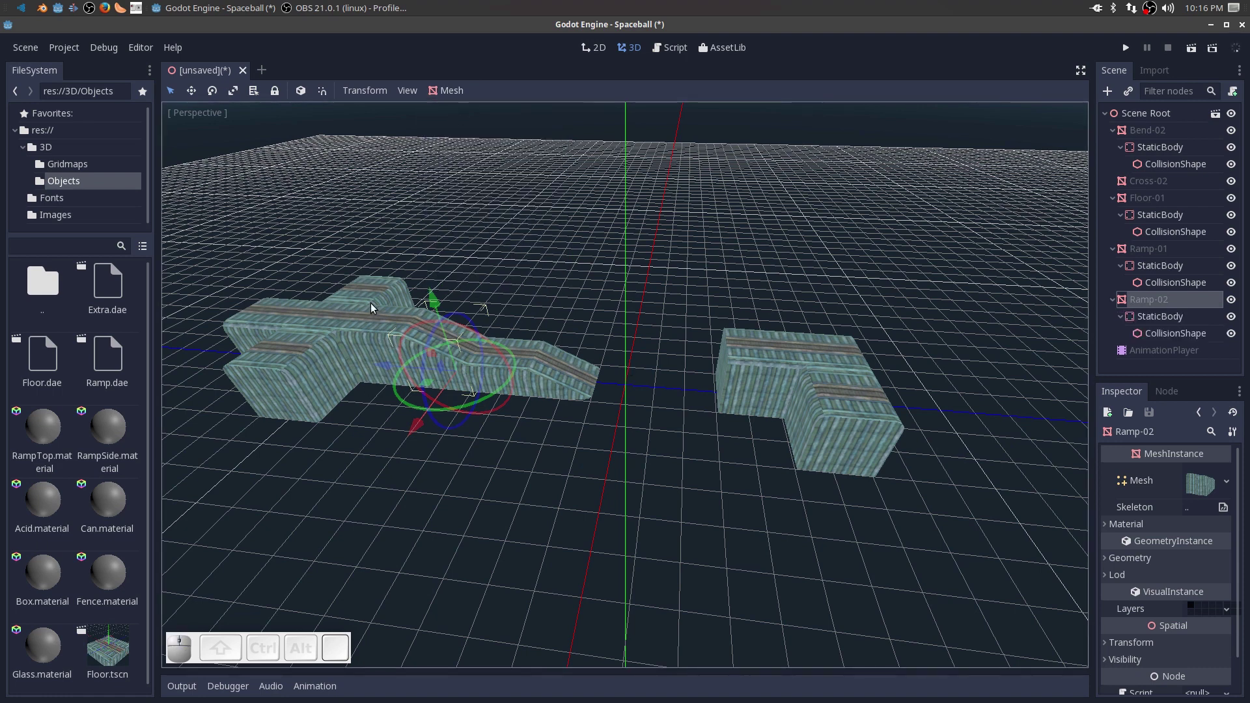
pyautogui.click(368, 297)
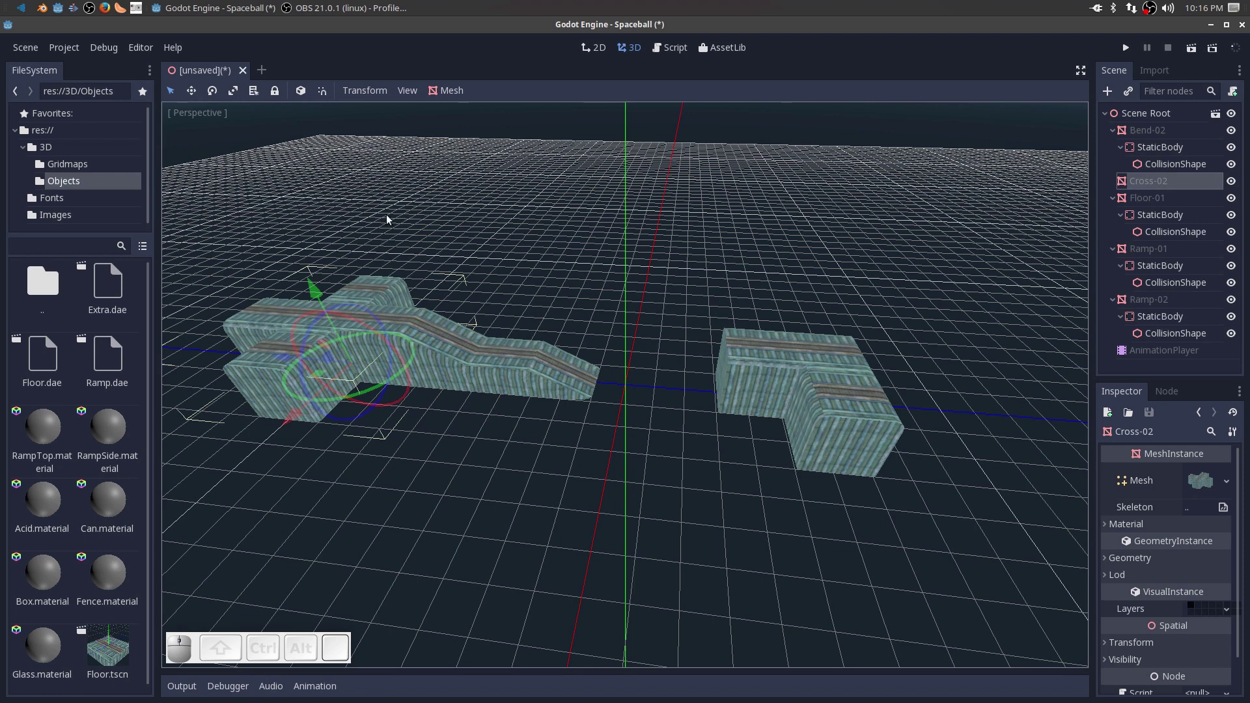
pyautogui.click(459, 93)
pyautogui.click(491, 118)
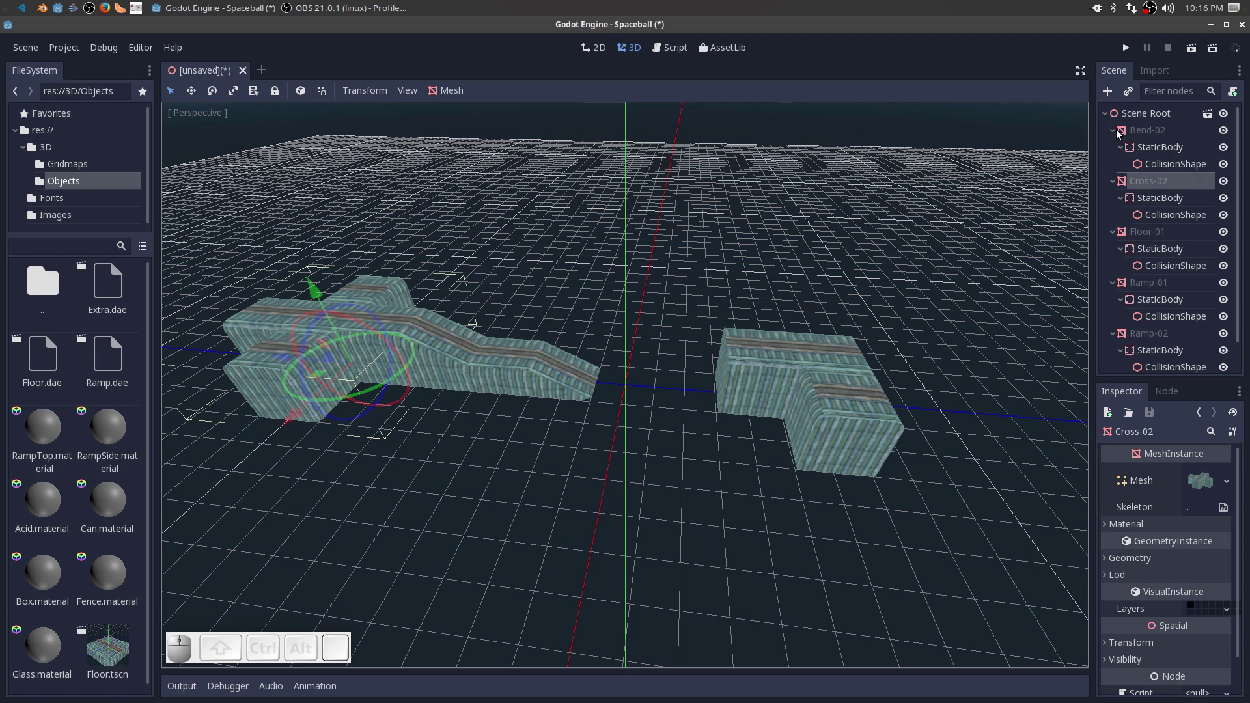
# Collapse the five piece nodes' children in the Scene tree.
pyautogui.click(1115, 135)
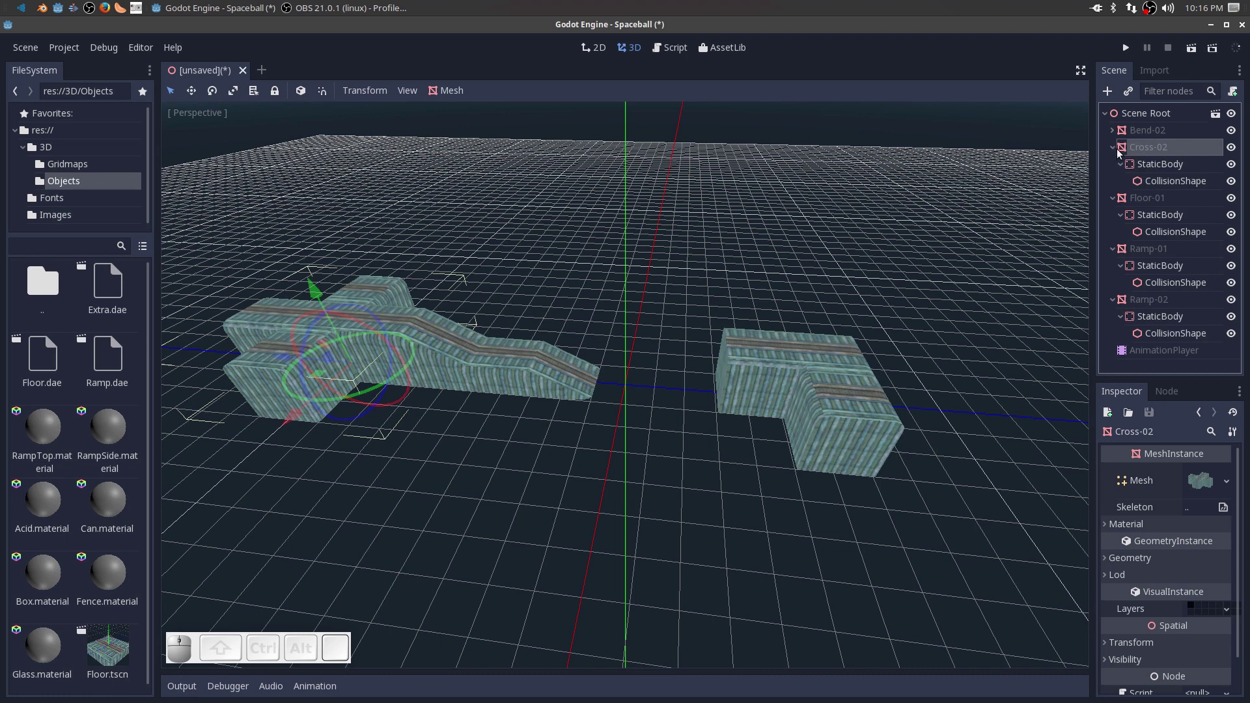
pyautogui.click(1113, 153)
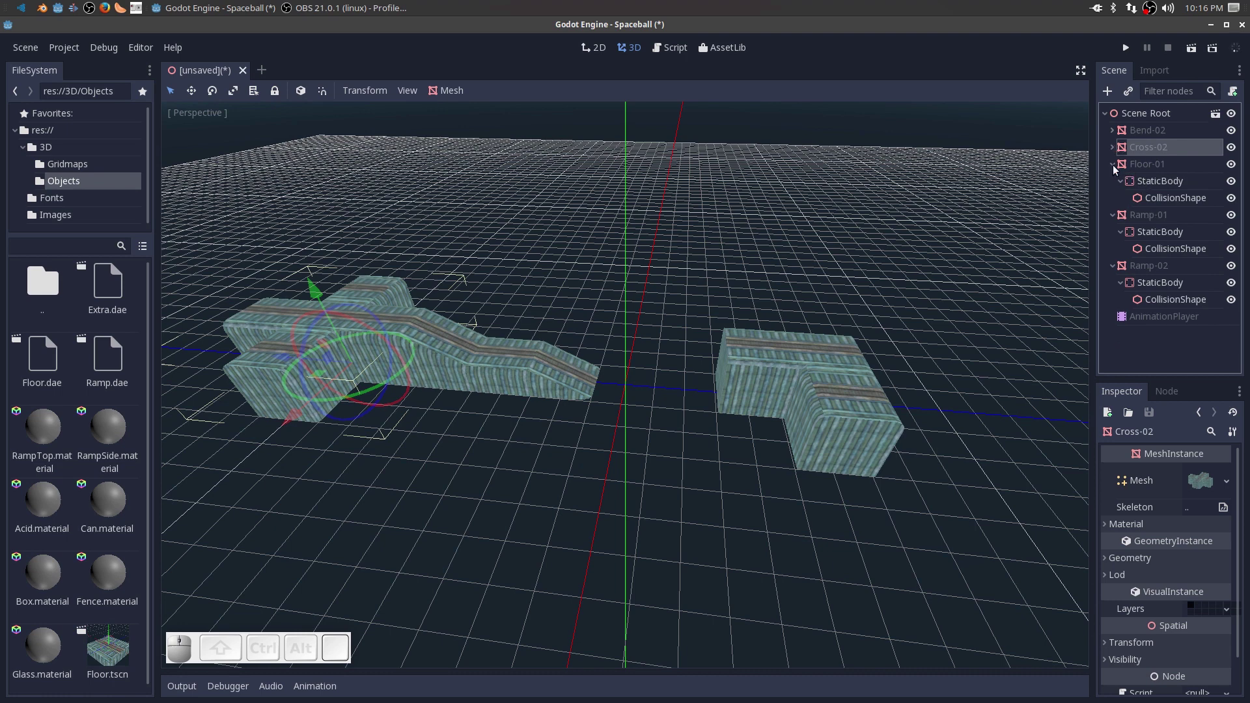
pyautogui.click(1114, 170)
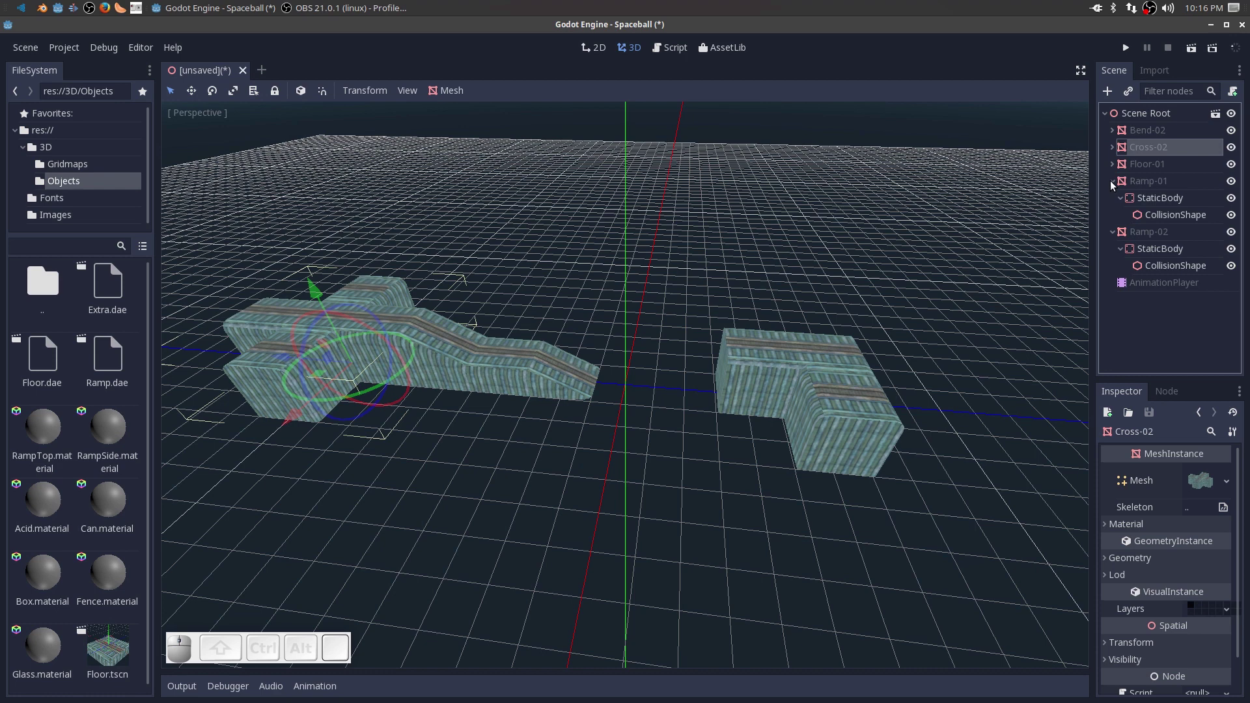
pyautogui.click(1112, 185)
pyautogui.click(1115, 203)
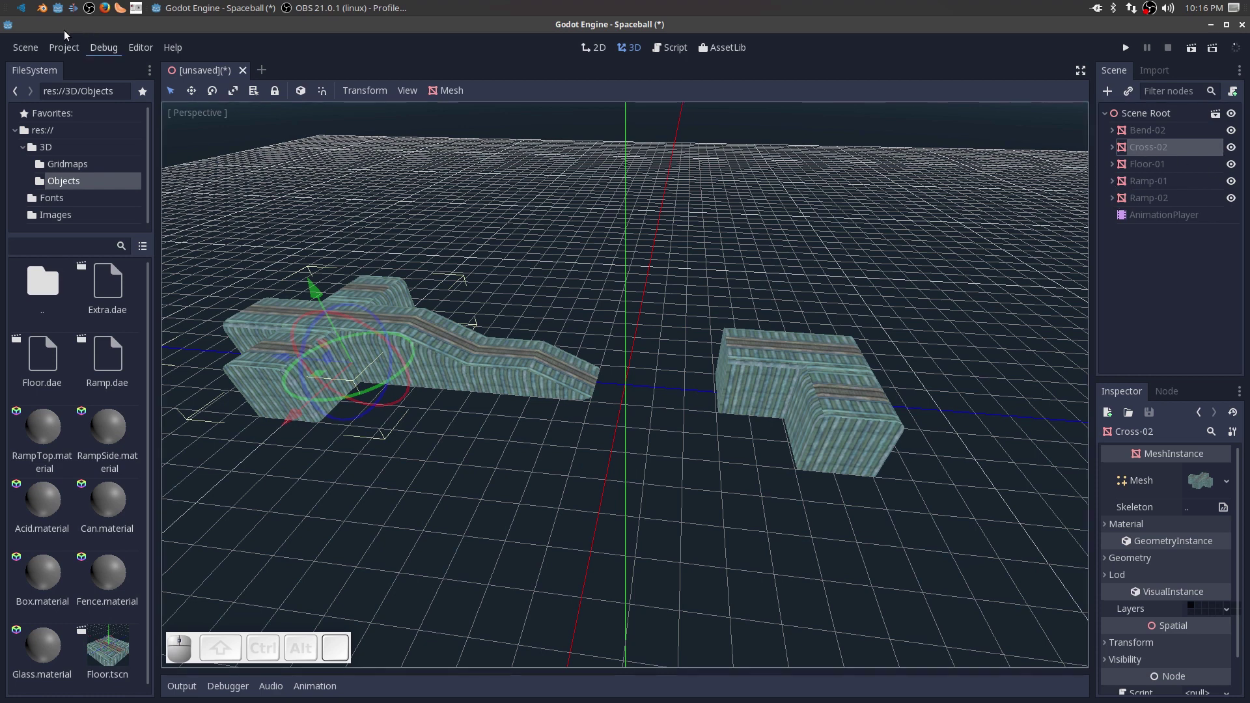
# Save the scene as Ramp.tscn in res://3D/Objects.
pyautogui.click(27, 48)
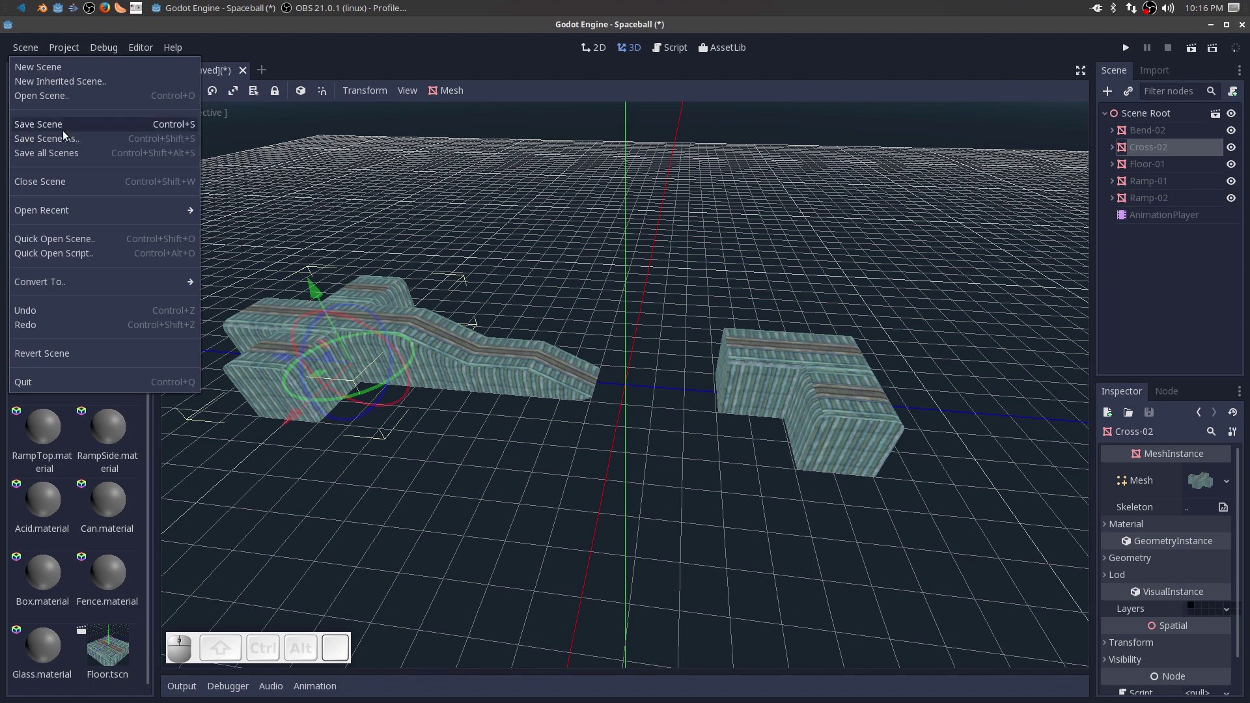
pyautogui.click(62, 145)
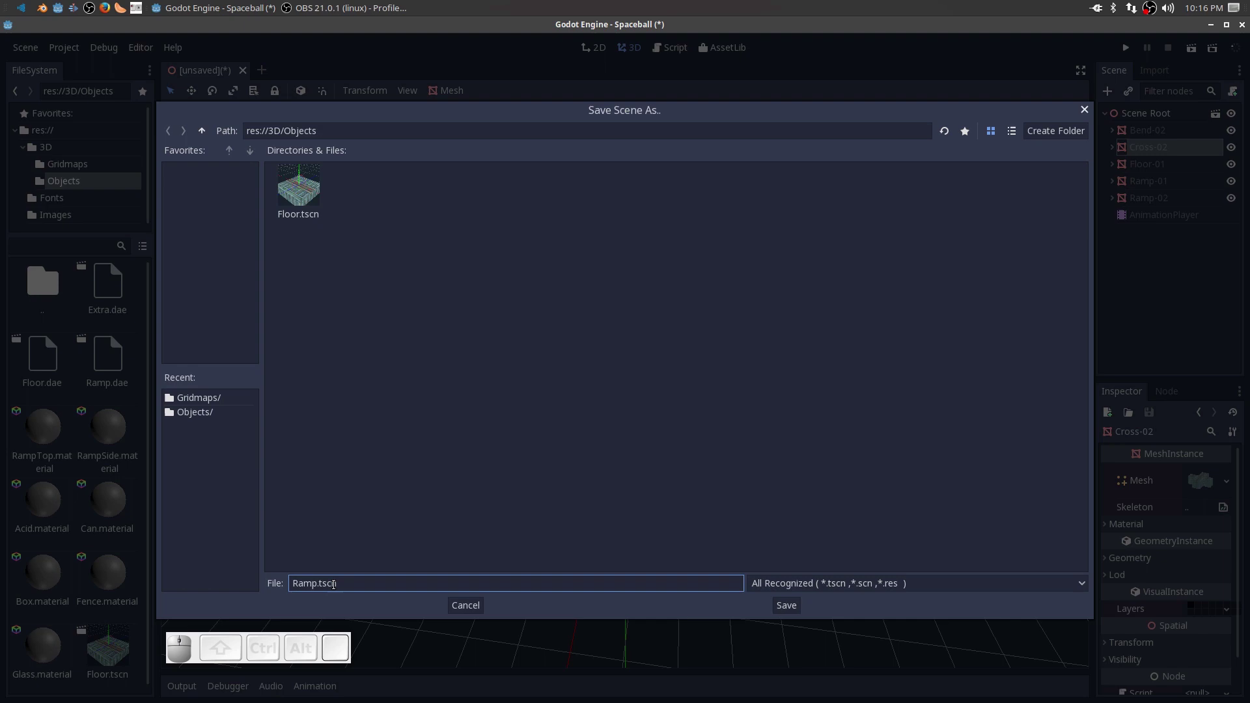
pyautogui.click(789, 611)
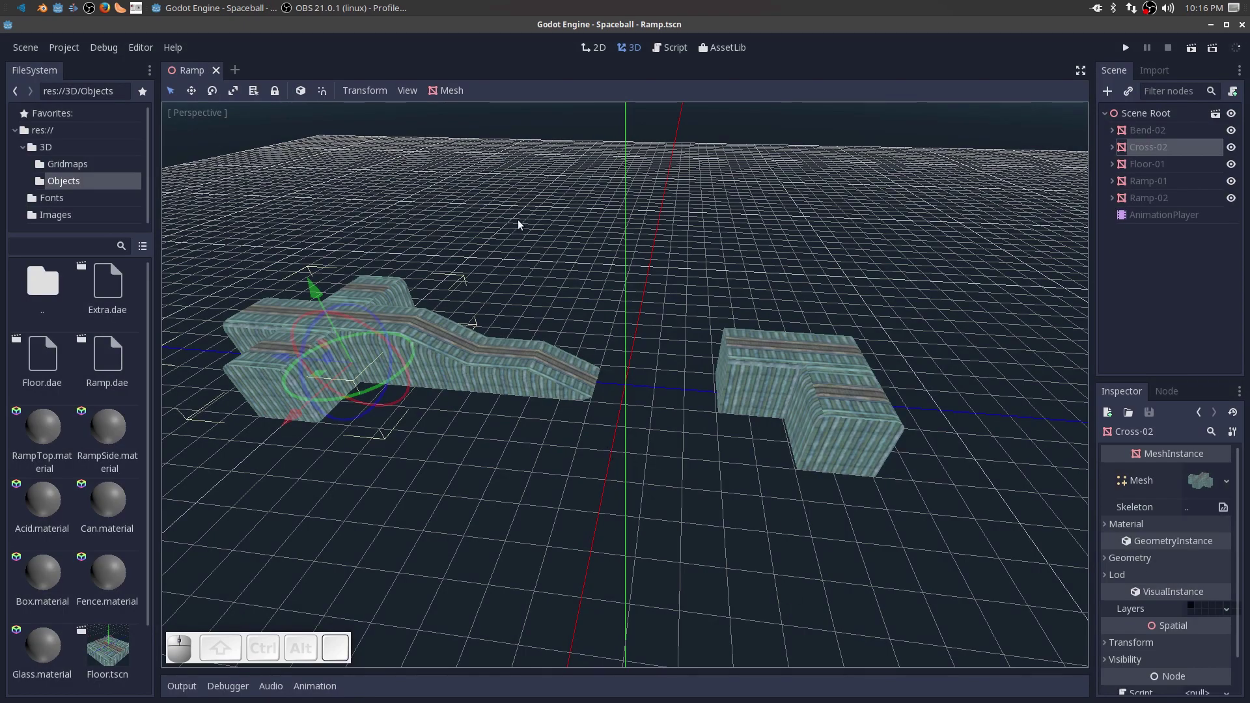
# Export the scene as Ramp.meshlib into 3D/Gridmaps and close the Ramp scene.
pyautogui.click(40, 58)
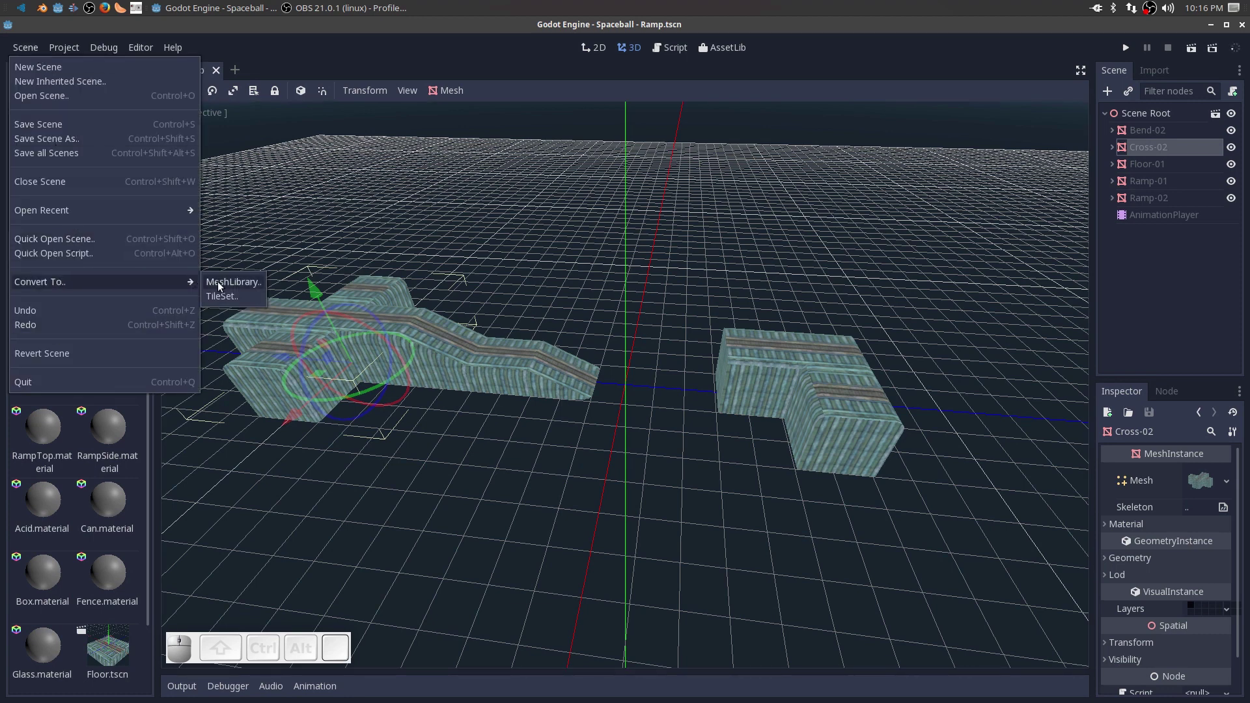
pyautogui.click(220, 287)
pyautogui.middleClick(220, 287)
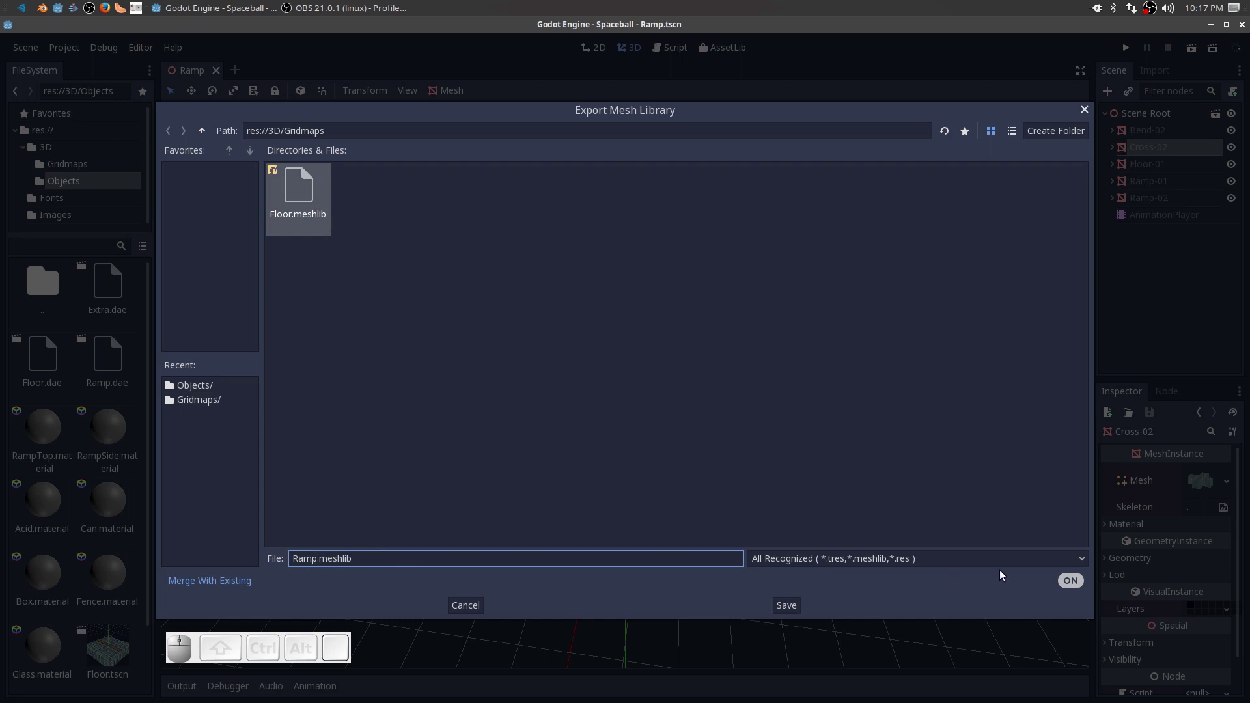
pyautogui.click(1074, 565)
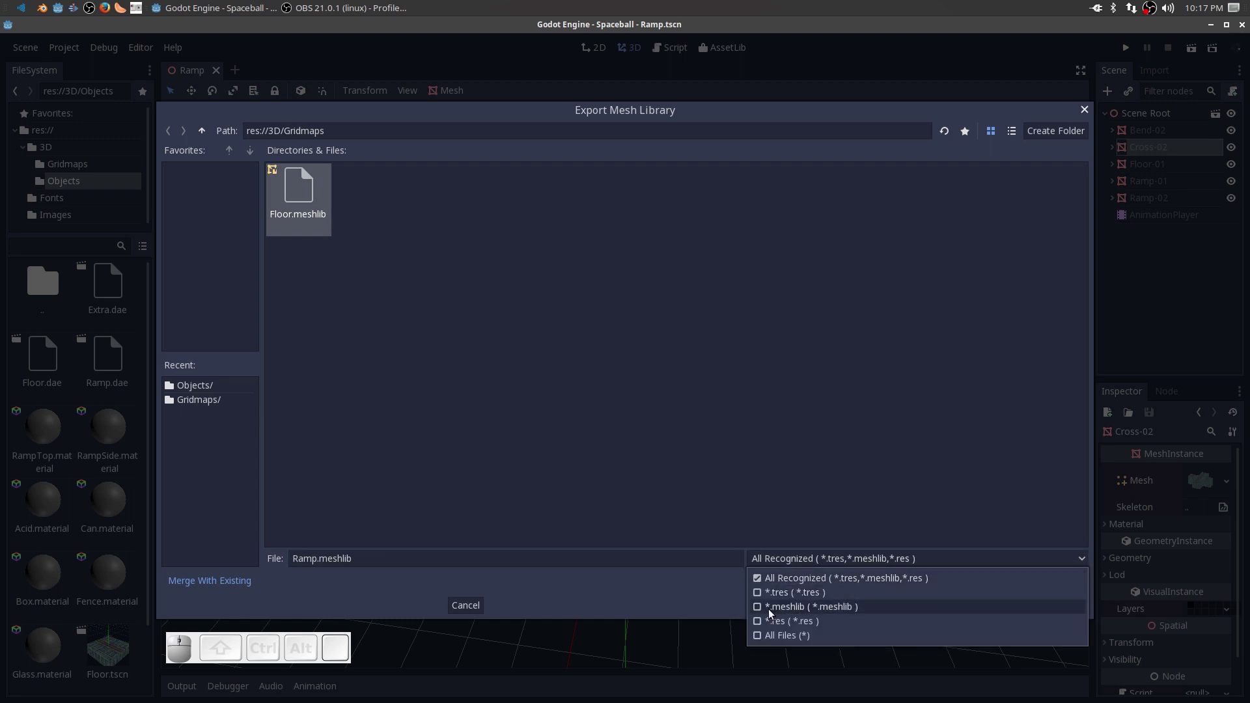
pyautogui.click(762, 613)
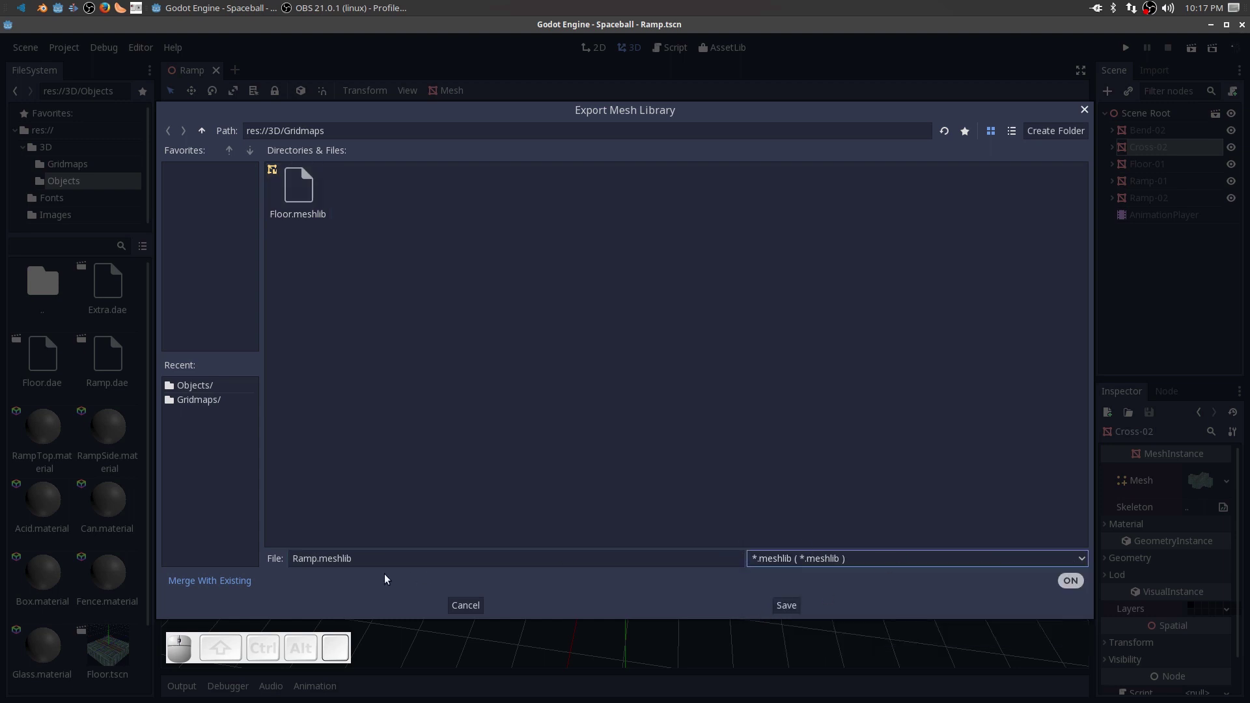
pyautogui.click(781, 613)
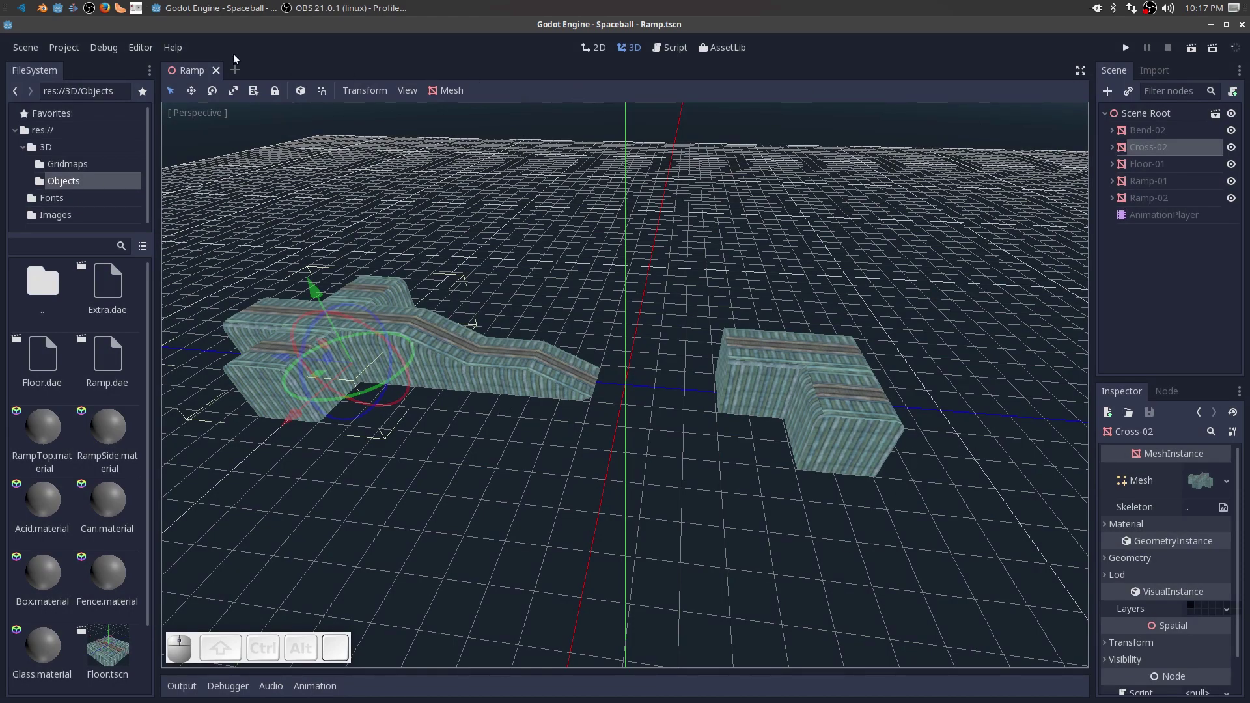
pyautogui.click(215, 72)
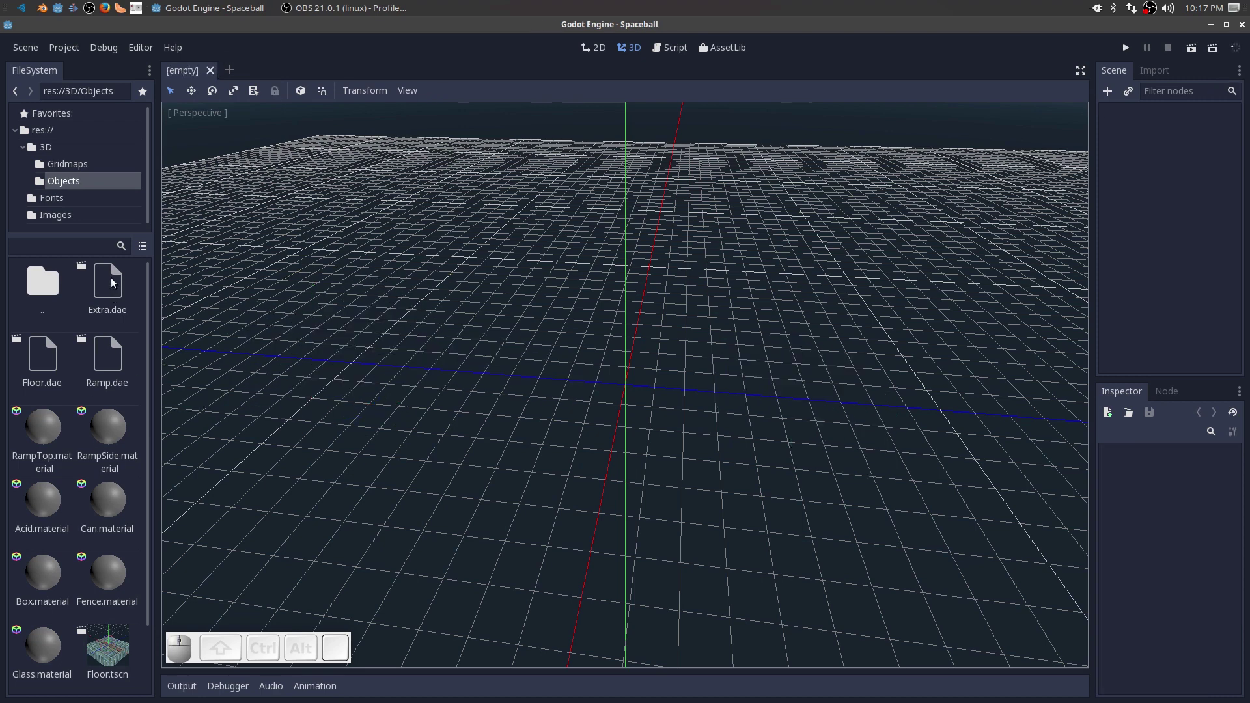
# Open Extra.dae as a new inherited scene and make the Box material unshaded.
pyautogui.click(113, 282)
pyautogui.click(726, 399)
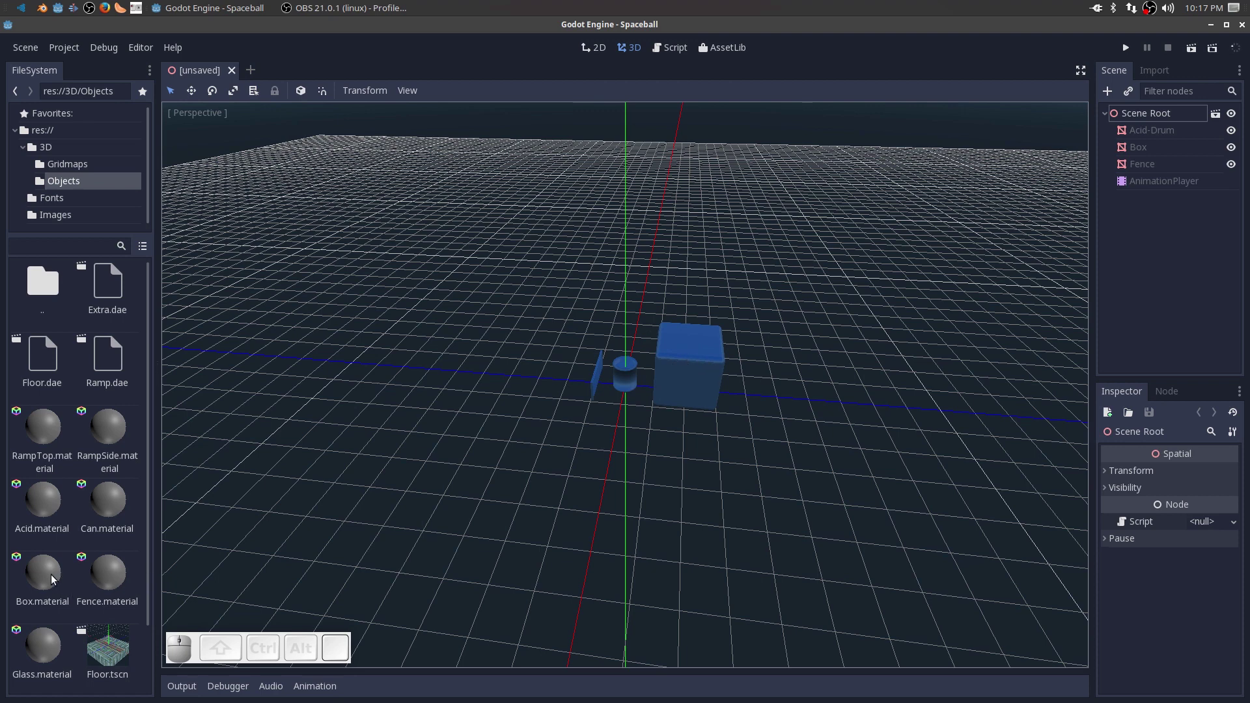
pyautogui.click(49, 573)
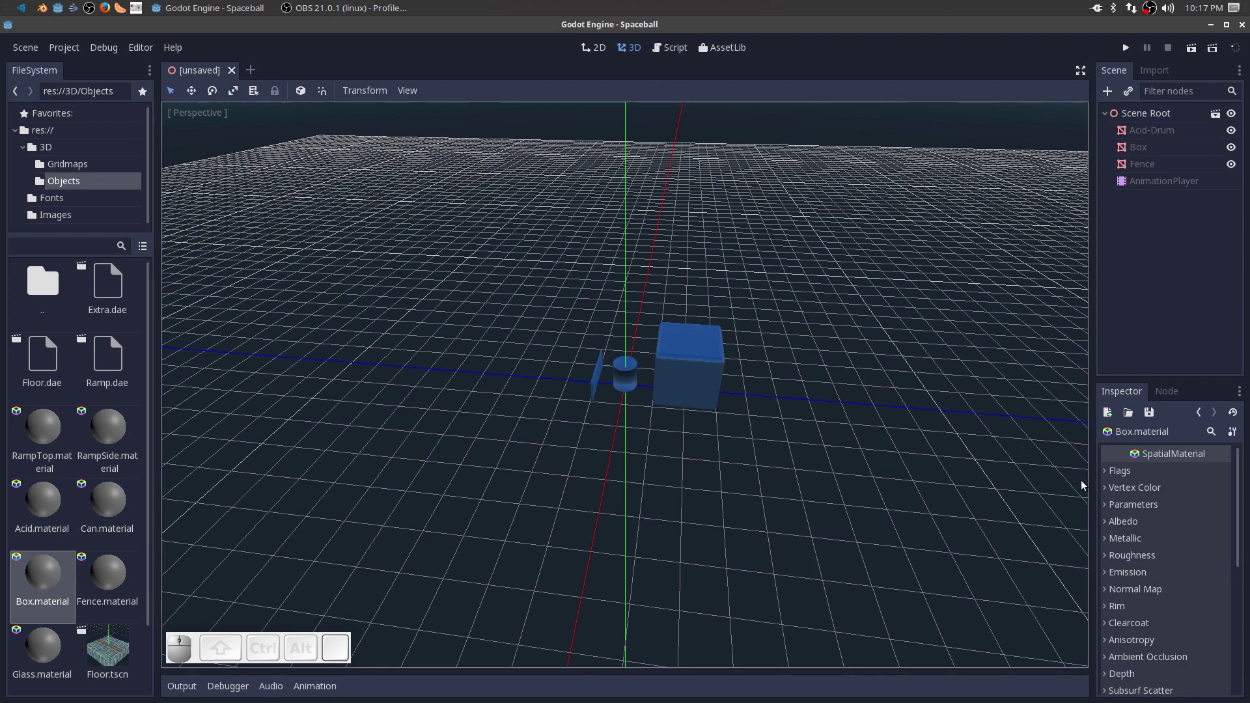
pyautogui.click(1105, 475)
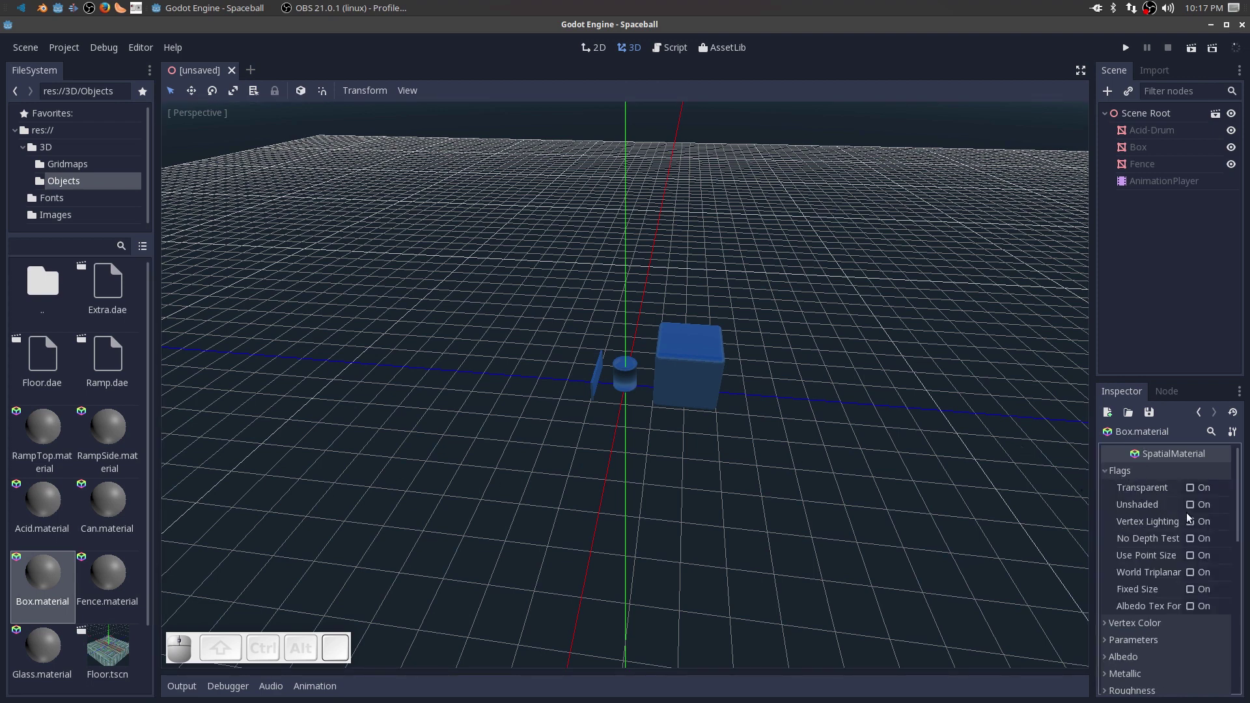
pyautogui.click(1191, 512)
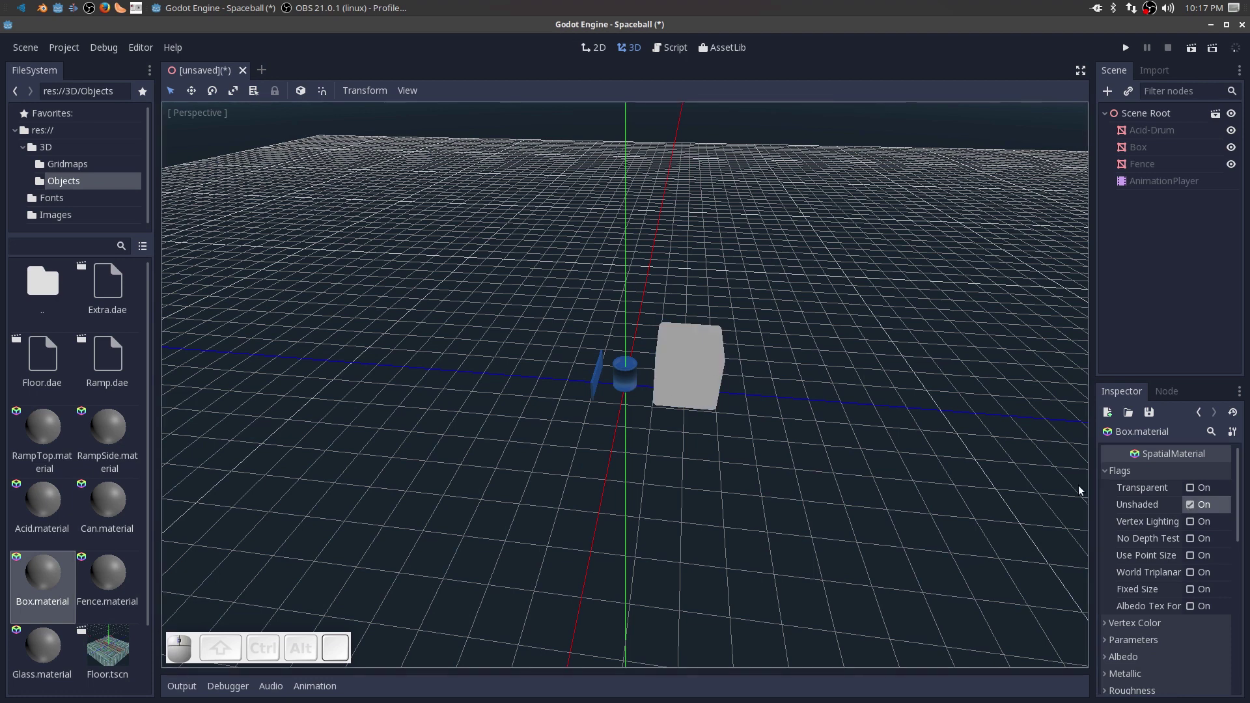
pyautogui.click(1108, 478)
# Set the Box material's albedo to white with the m-012.jpg crate texture.
pyautogui.click(1106, 525)
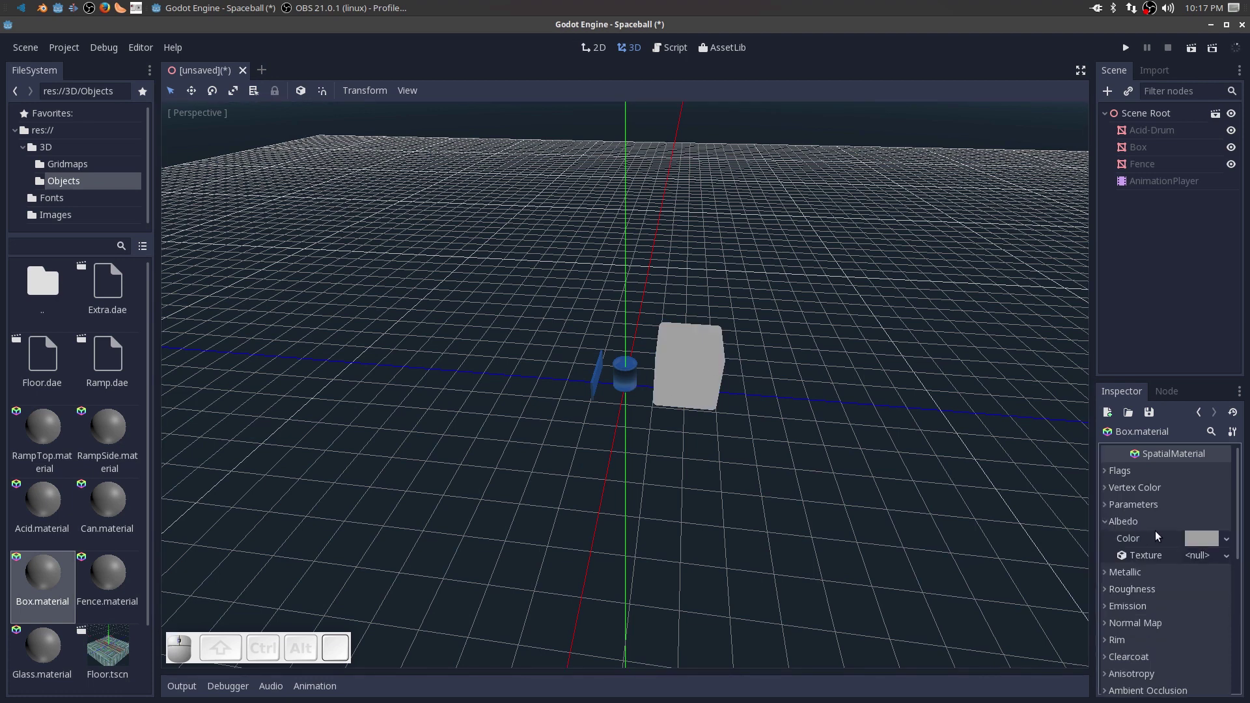
pyautogui.click(1196, 544)
pyautogui.click(1065, 447)
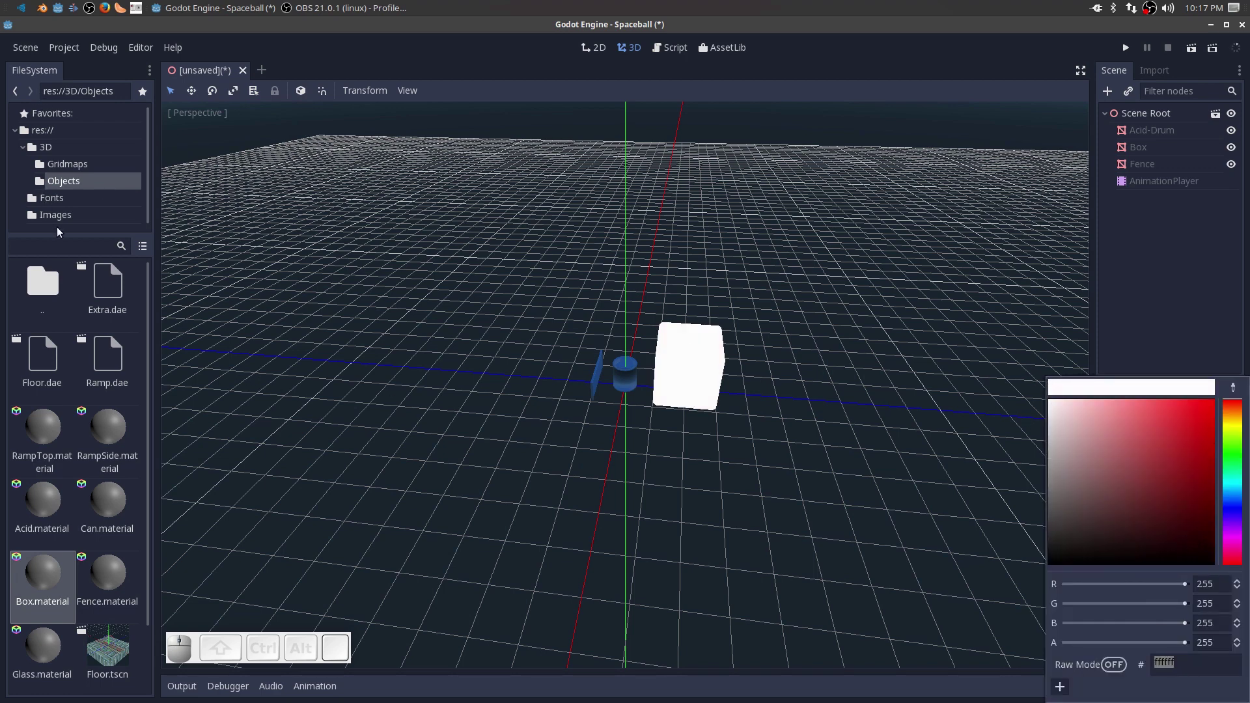
pyautogui.click(47, 222)
pyautogui.click(47, 222)
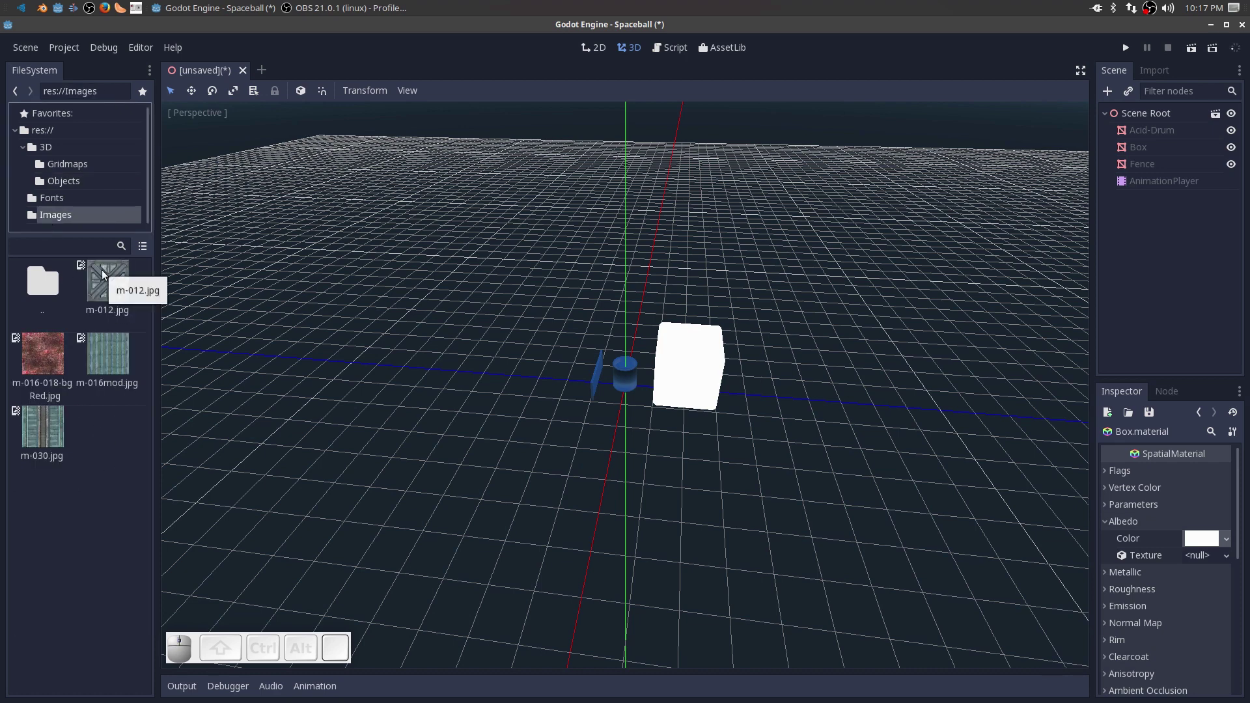
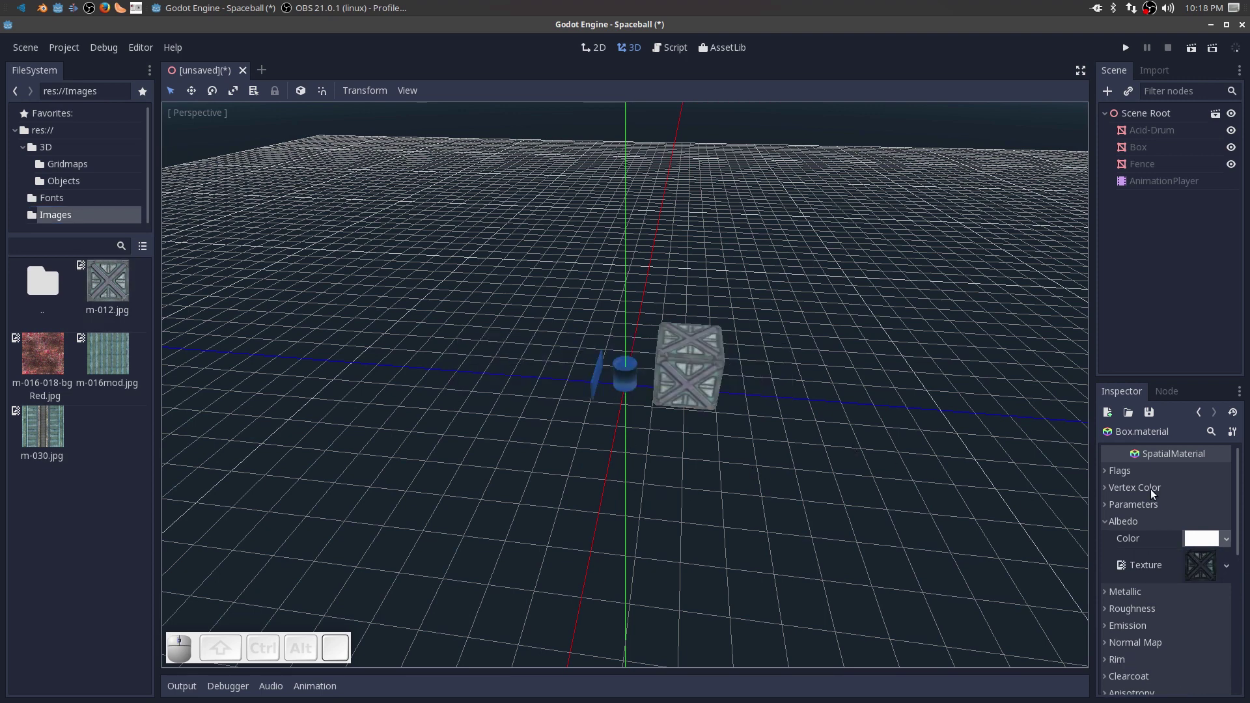
pyautogui.click(1115, 525)
pyautogui.scroll(3)
pyautogui.scroll(-3)
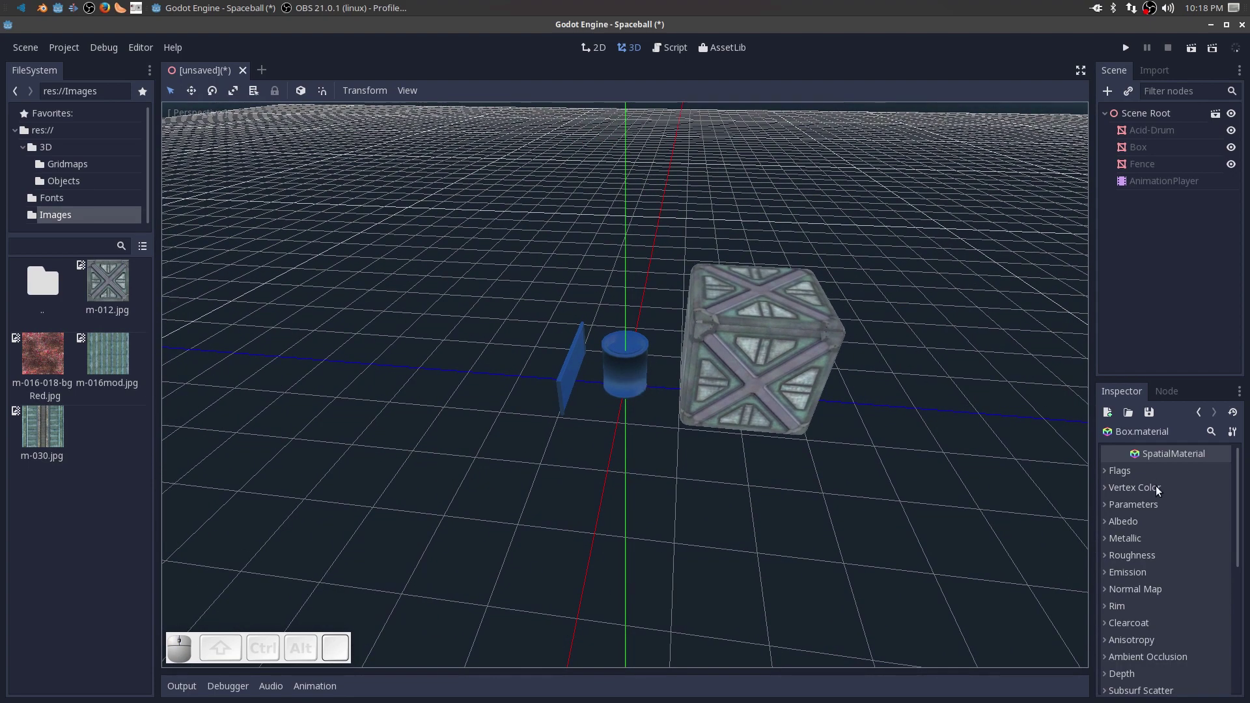
pyautogui.click(42, 183)
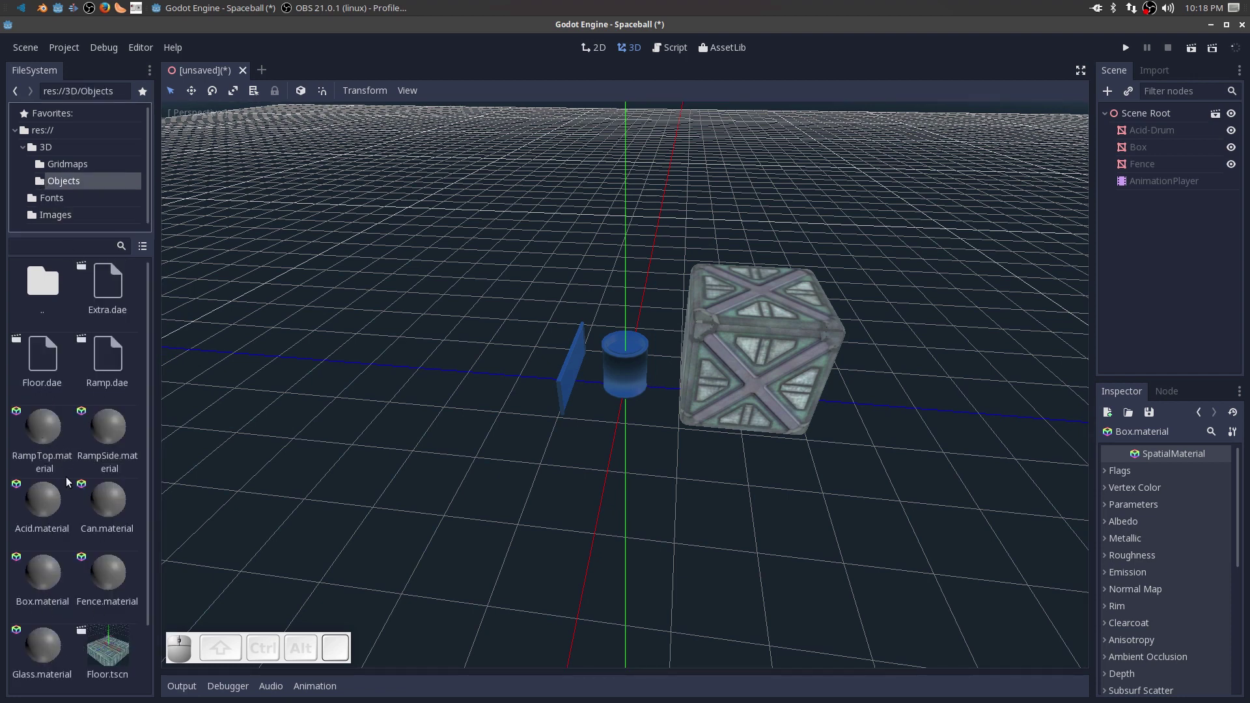
# Select Can.material and enable its Unshaded flag.
pyautogui.click(105, 507)
pyautogui.click(105, 507)
pyautogui.click(1110, 473)
pyautogui.click(1194, 511)
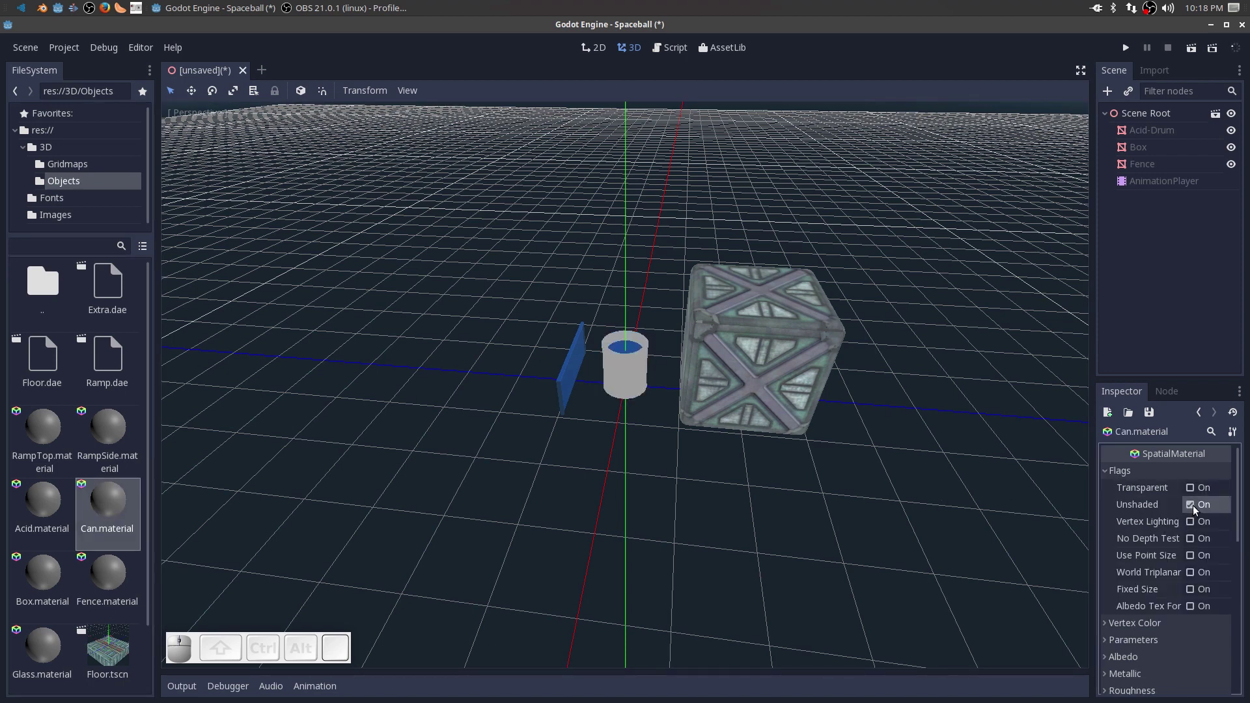
pyautogui.click(1108, 476)
# Set the can material's Albedo Color to pure white.
pyautogui.click(1105, 528)
pyautogui.click(1204, 546)
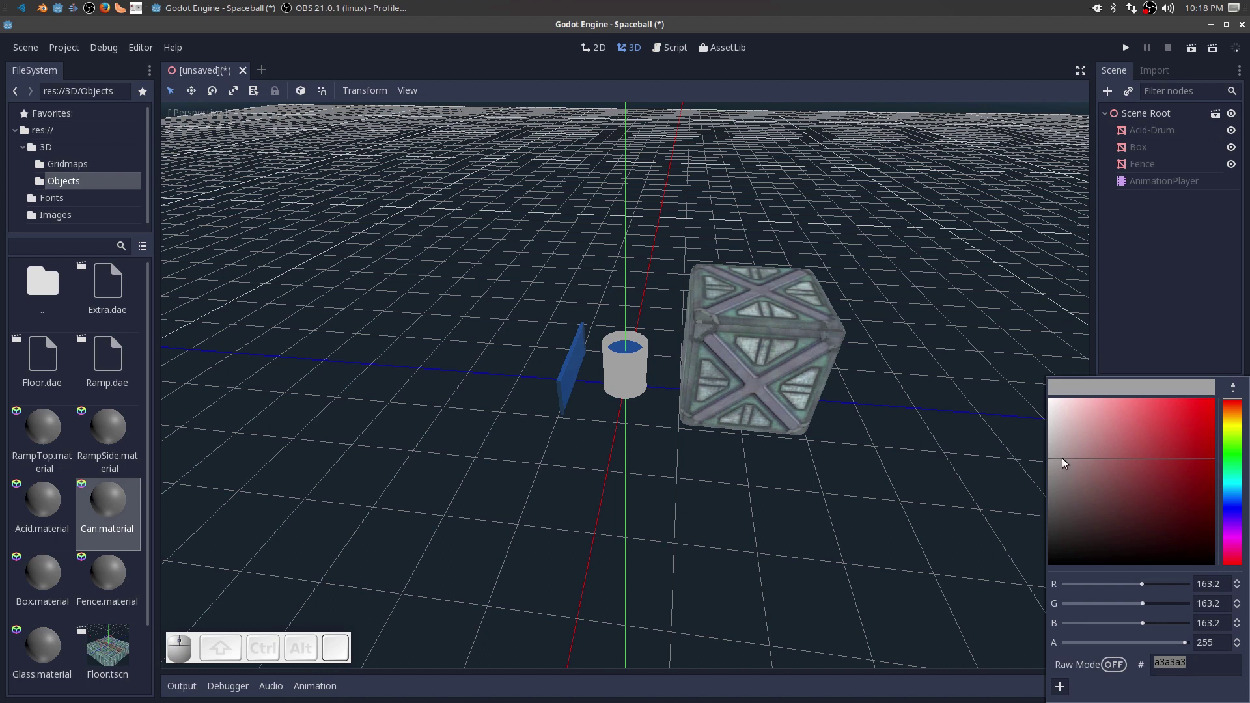
pyautogui.moveTo(1064, 462); pyautogui.dragTo(967, 406)
pyautogui.click(977, 560)
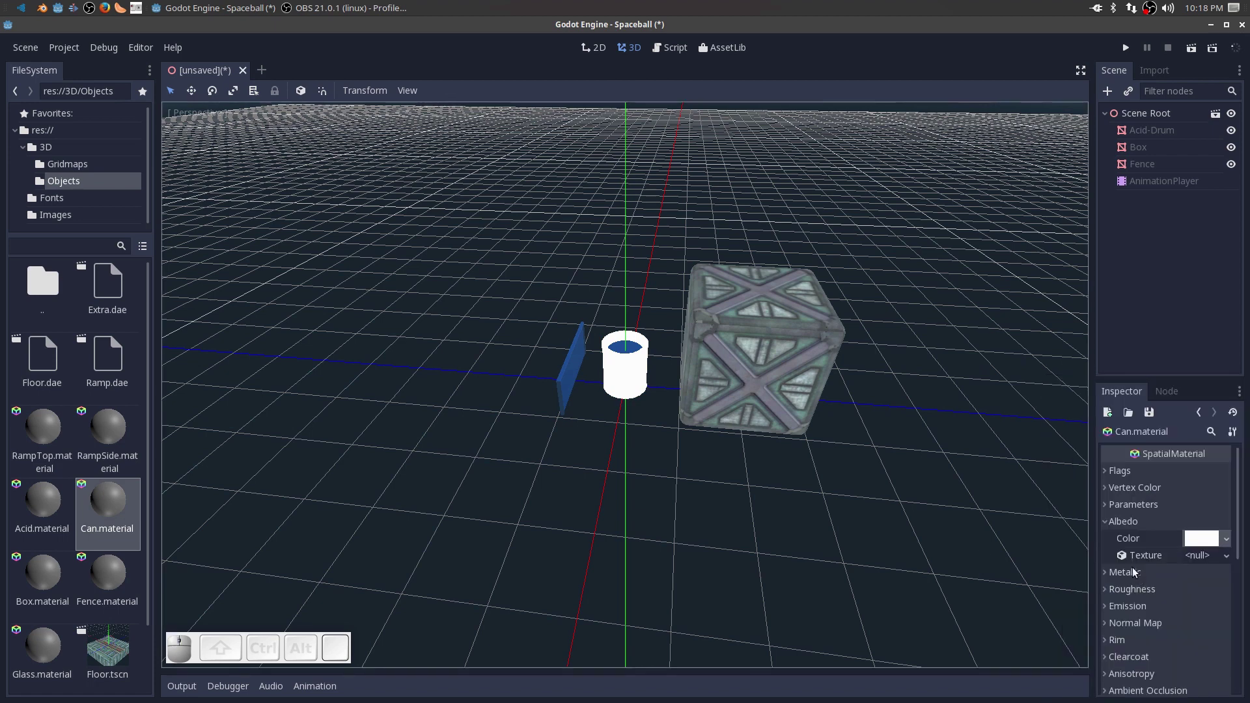
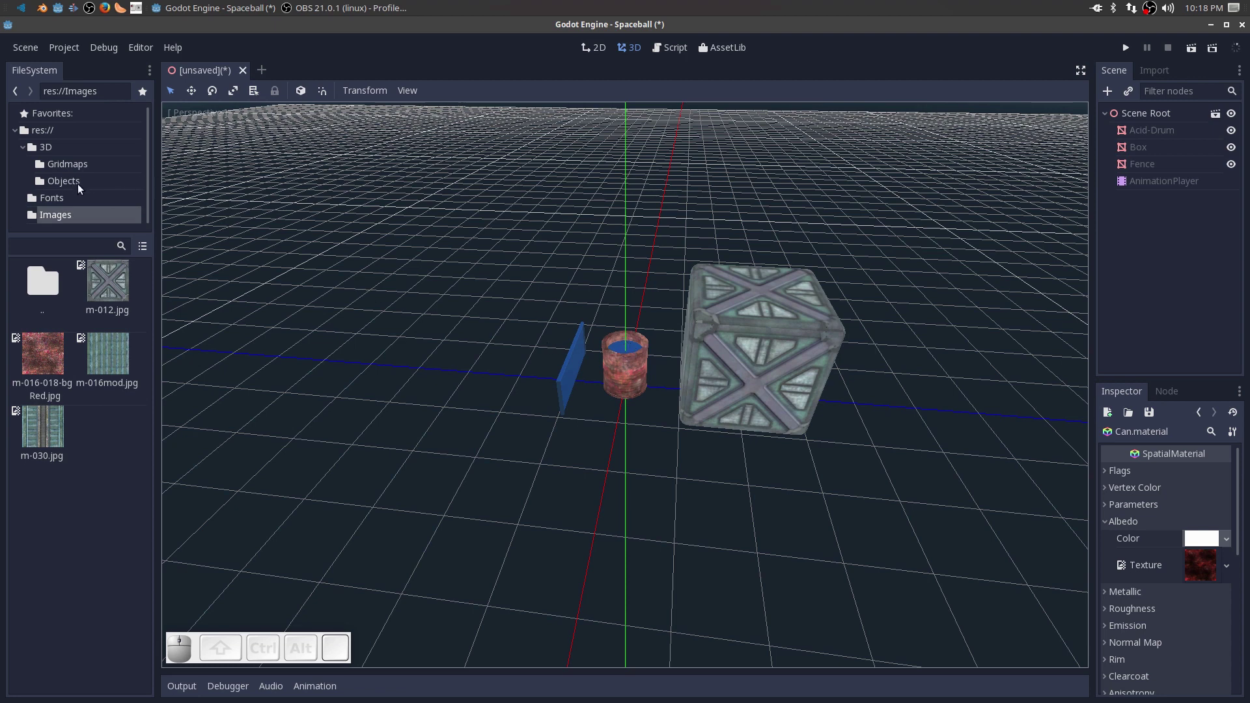
# Select Acid.material in the Objects folder and enable its Unshaded flag.
pyautogui.click(78, 189)
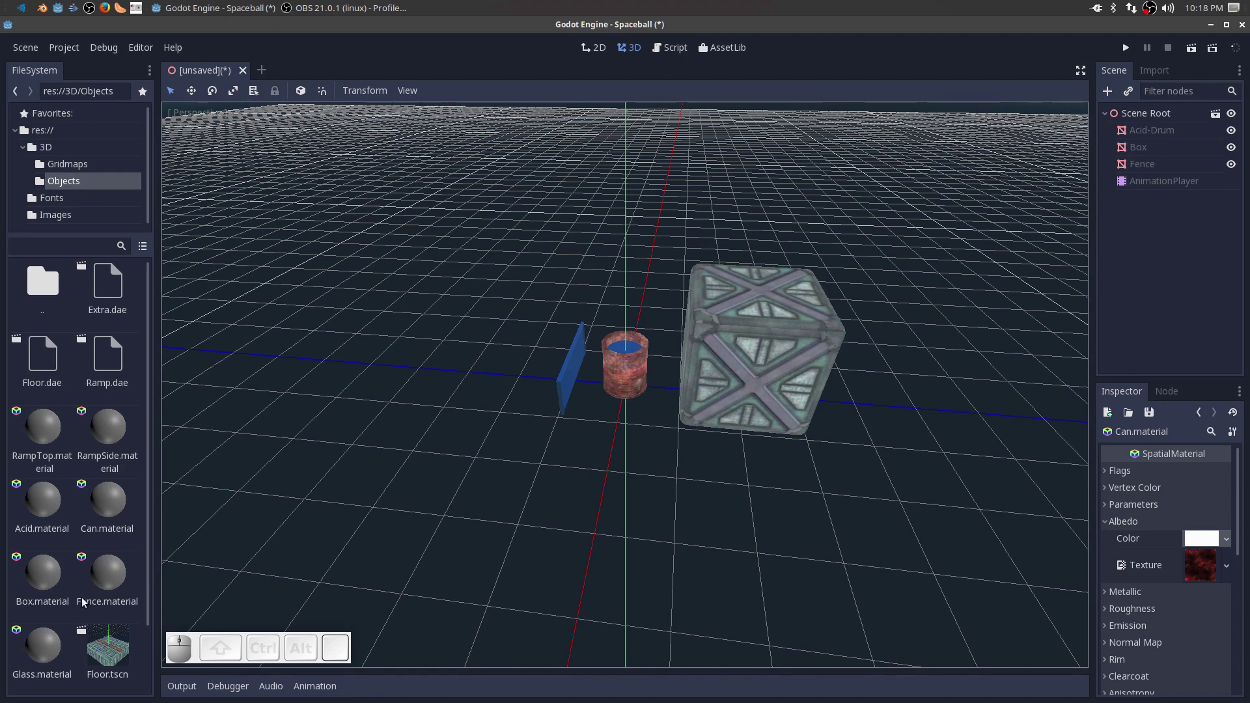
pyautogui.click(42, 497)
pyautogui.click(41, 497)
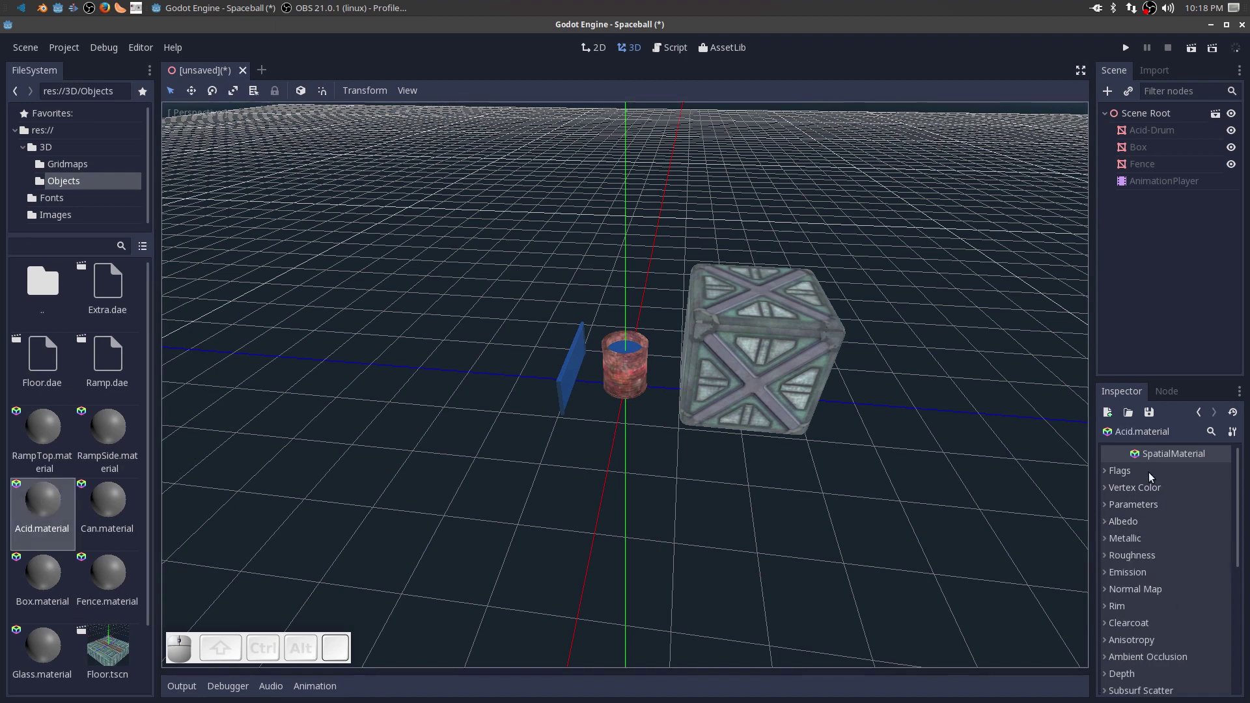
pyautogui.click(1106, 475)
pyautogui.click(1191, 509)
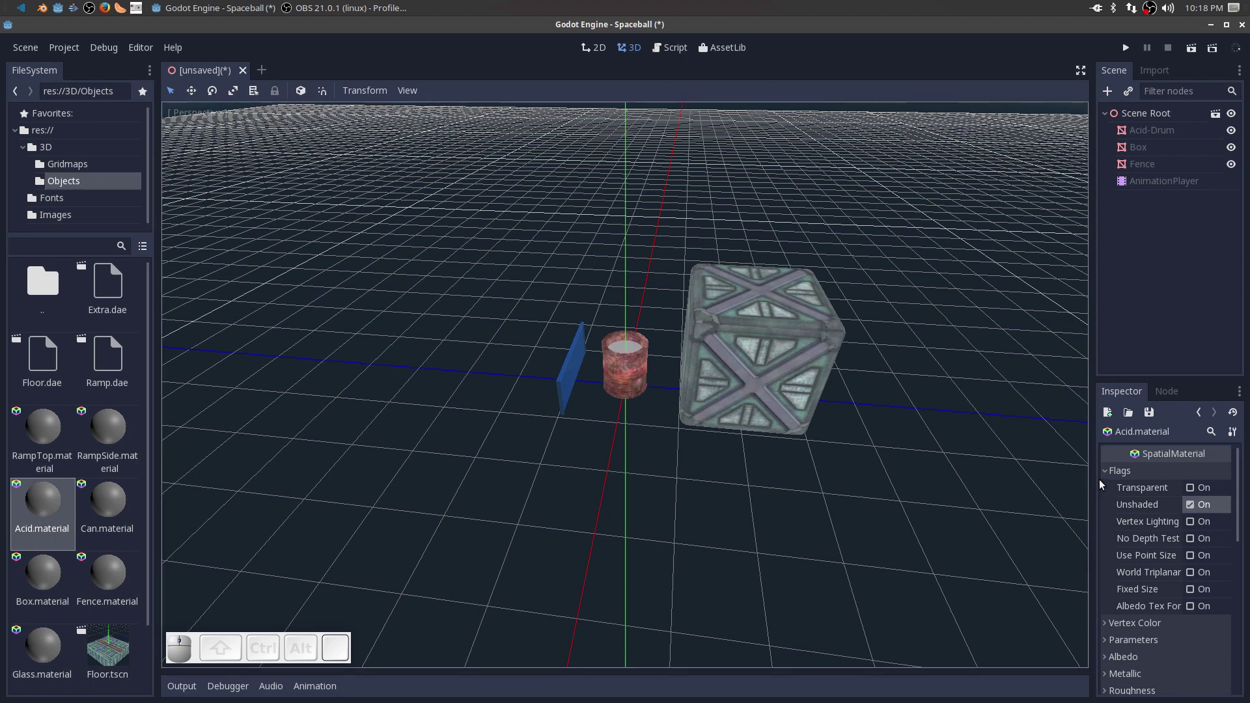
pyautogui.click(1108, 478)
# Set the acid material's Albedo Color to a bright green.
pyautogui.click(1106, 526)
pyautogui.click(1199, 542)
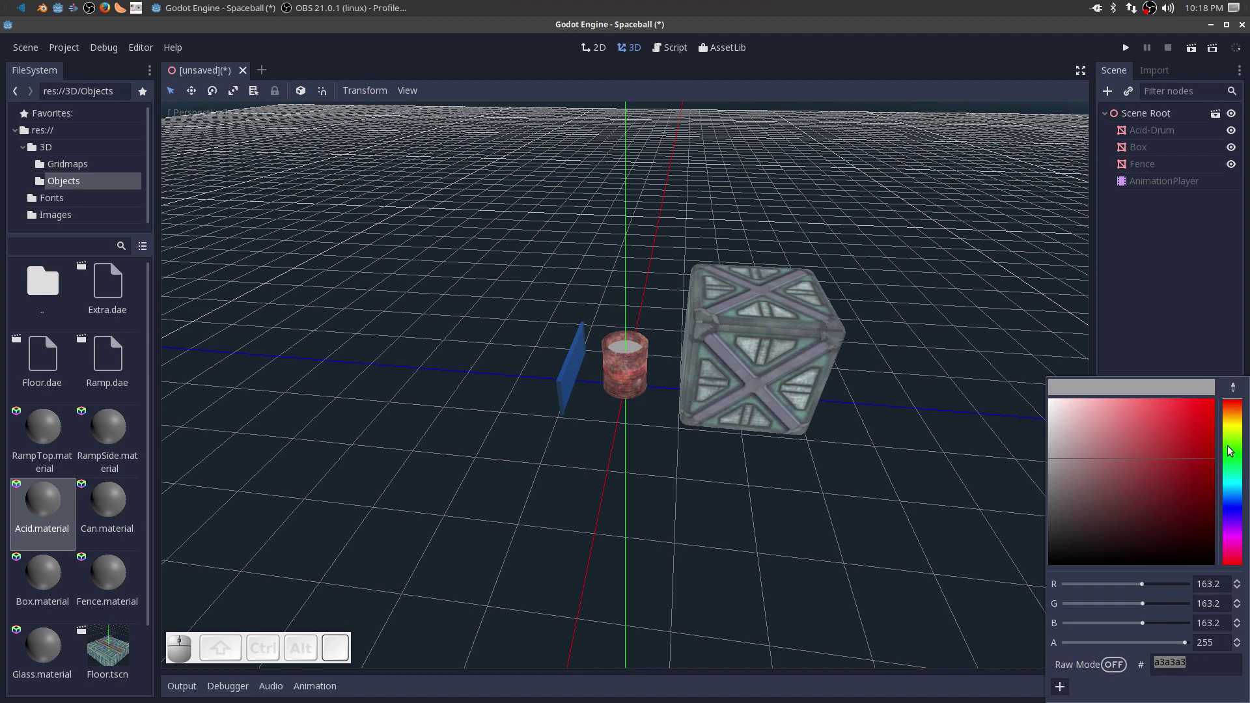
pyautogui.click(1238, 459)
pyautogui.moveTo(1194, 437); pyautogui.dragTo(1219, 394)
pyautogui.click(998, 575)
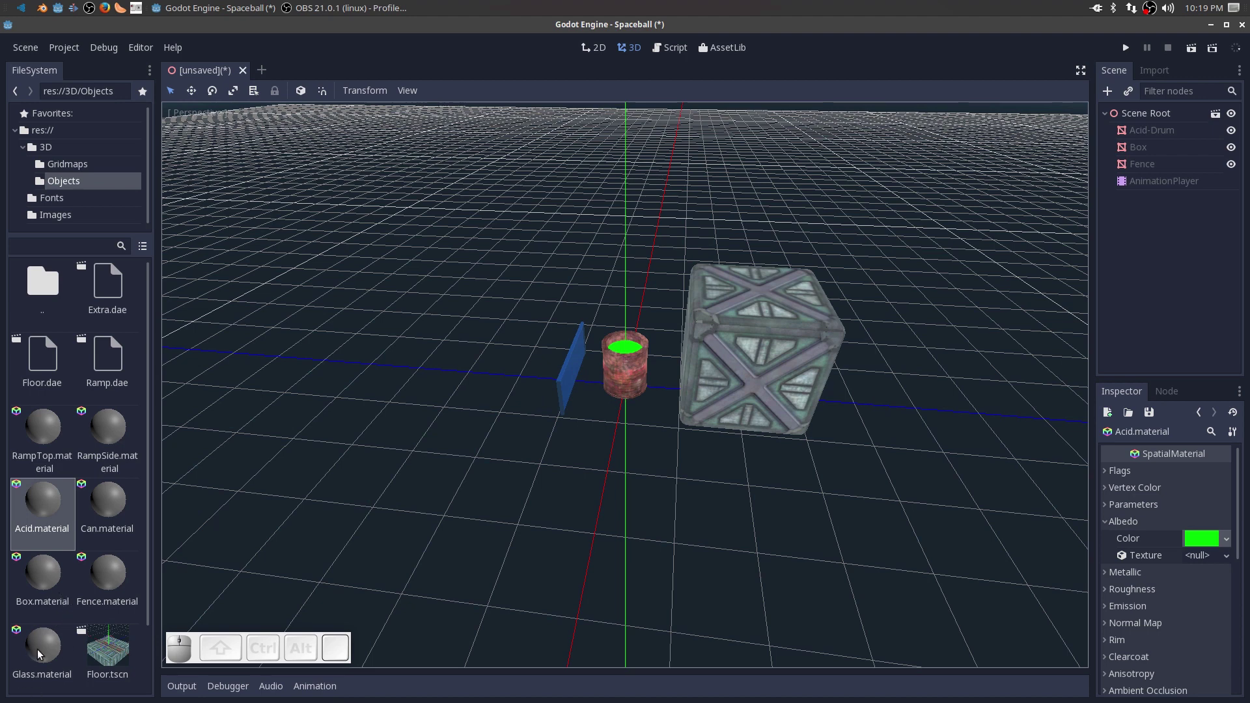
pyautogui.click(46, 662)
# Select Glass.material and enable its Unshaded flag.
pyautogui.click(46, 660)
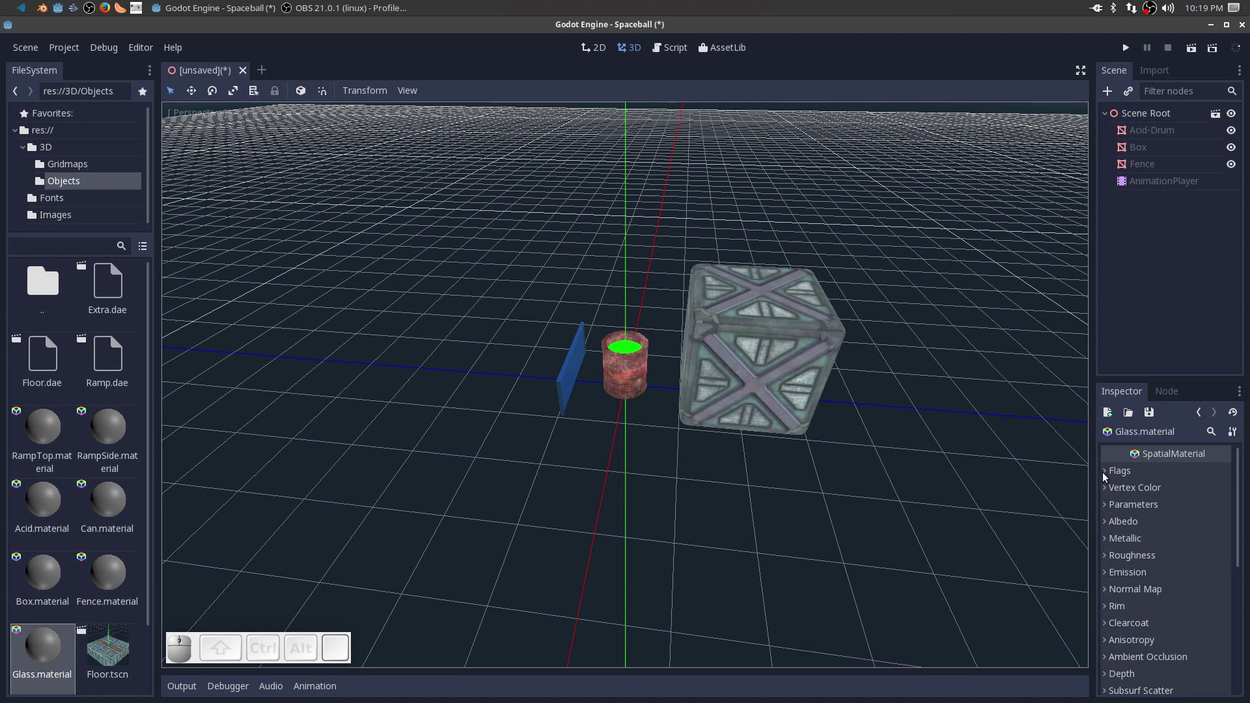
pyautogui.click(1107, 477)
pyautogui.click(1189, 510)
pyautogui.click(1110, 470)
# Set the glass material's Albedo Color to a light cyan.
pyautogui.click(1108, 524)
pyautogui.click(1193, 543)
pyautogui.click(1227, 488)
pyautogui.moveTo(1152, 431); pyautogui.dragTo(635, 506)
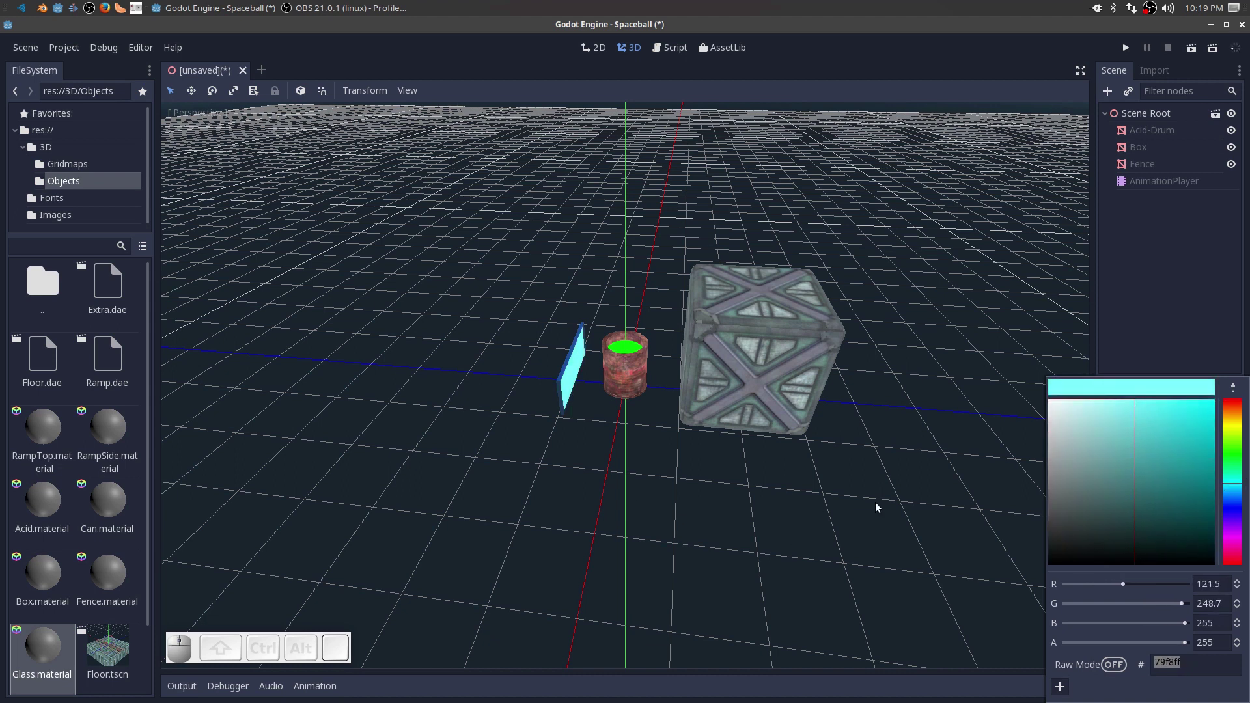
pyautogui.click(880, 508)
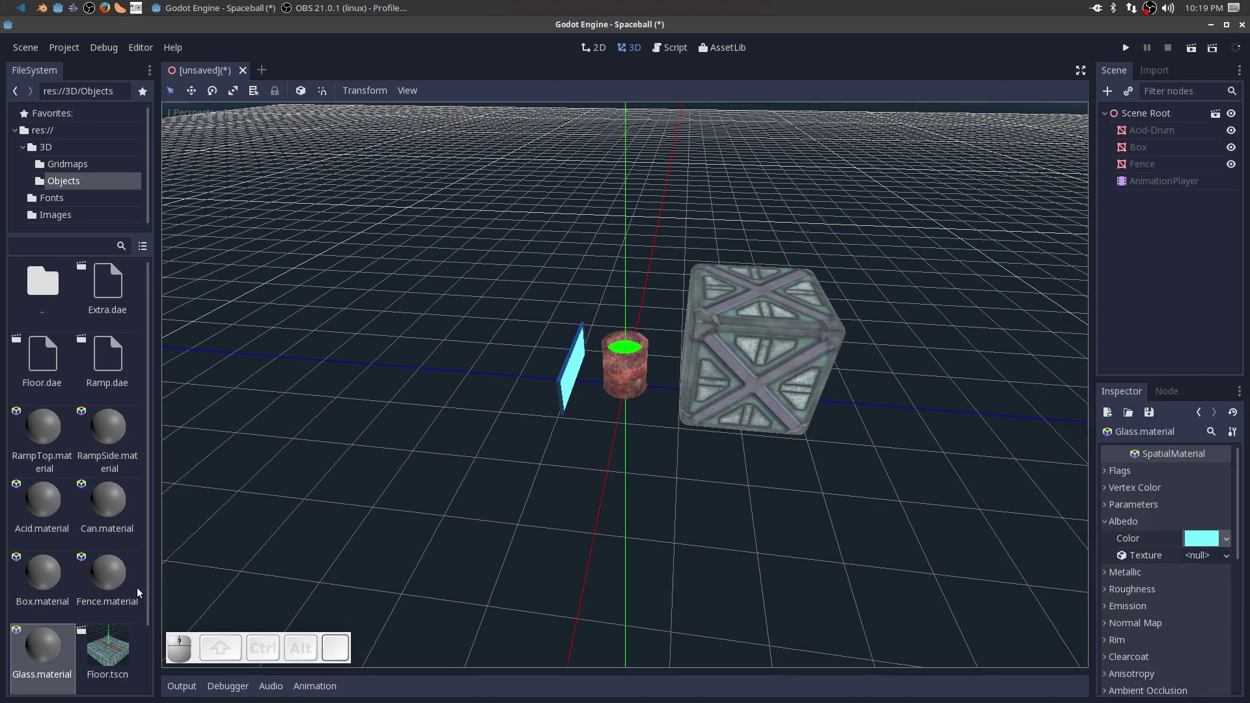
pyautogui.click(110, 570)
# Select Fence.material, review its flags and vertex colour, and adjust its albedo colour.
pyautogui.click(109, 571)
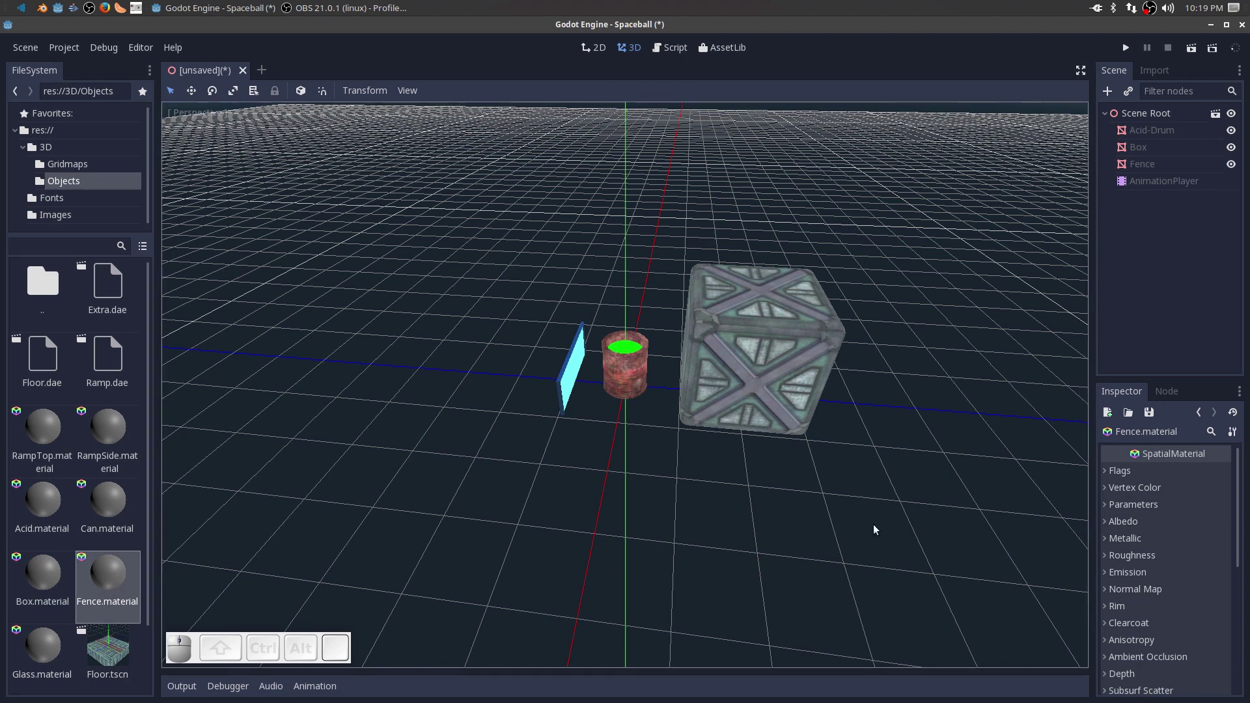
pyautogui.click(1104, 477)
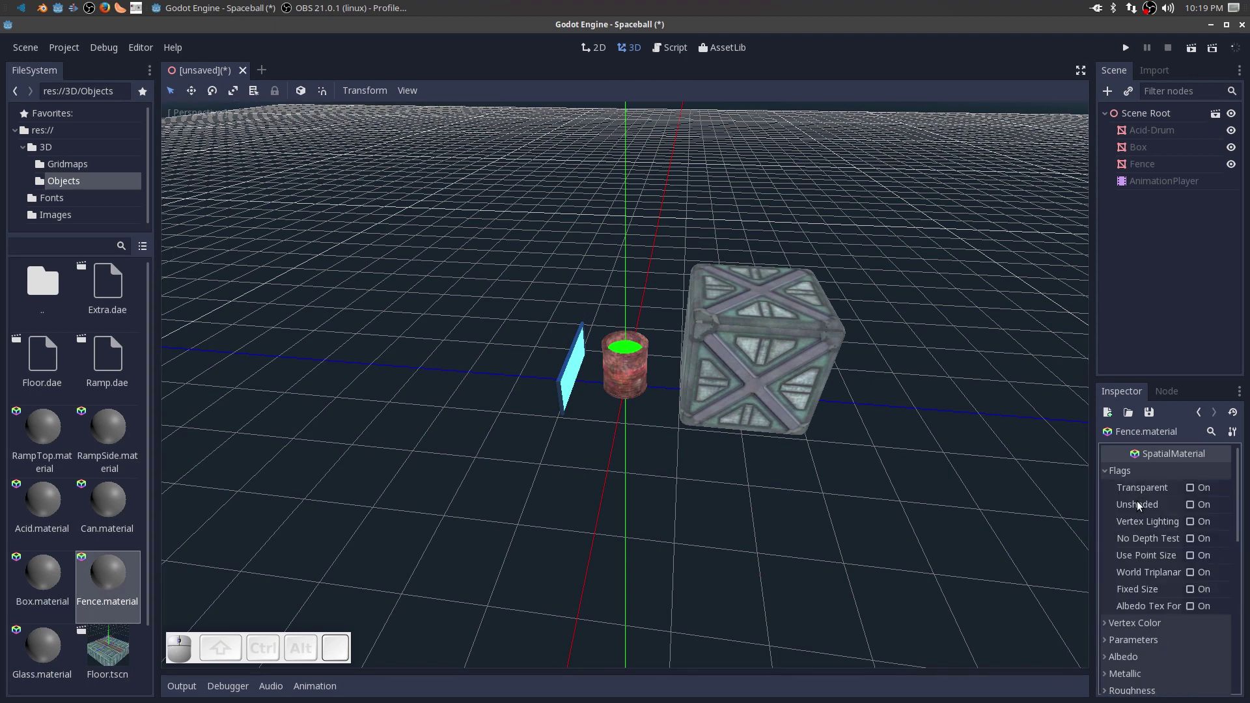
pyautogui.click(1189, 509)
pyautogui.click(1106, 474)
pyautogui.click(1105, 491)
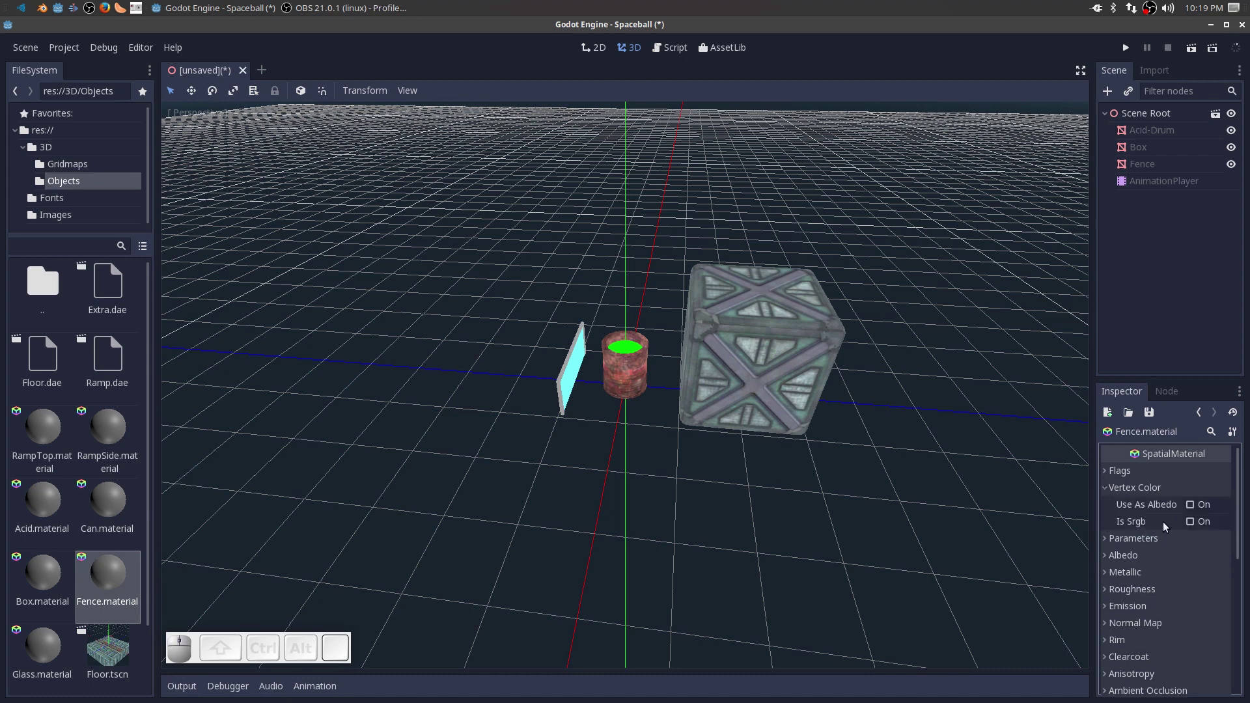
pyautogui.click(1106, 487)
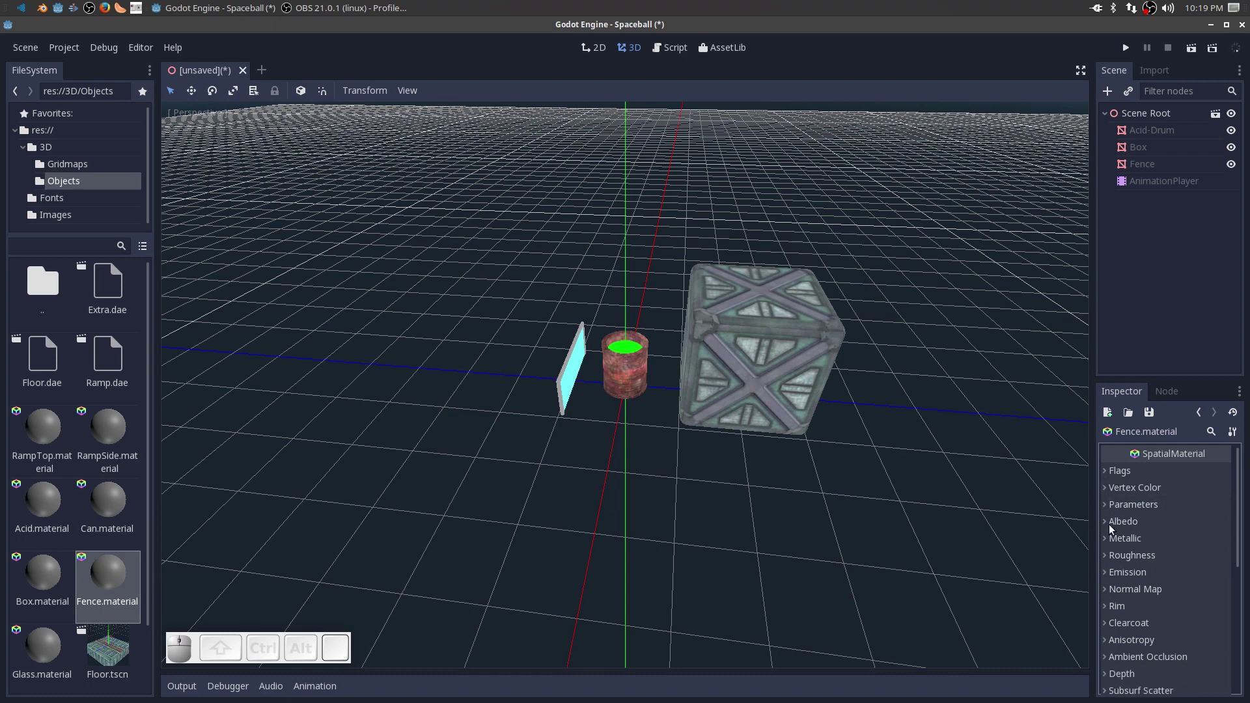
pyautogui.click(1104, 530)
pyautogui.click(1203, 545)
pyautogui.moveTo(1066, 453); pyautogui.dragTo(980, 414)
pyautogui.click(1005, 540)
# Lower the fence material's Metallic to 0.47 and Roughness to 0.31.
pyautogui.click(1108, 576)
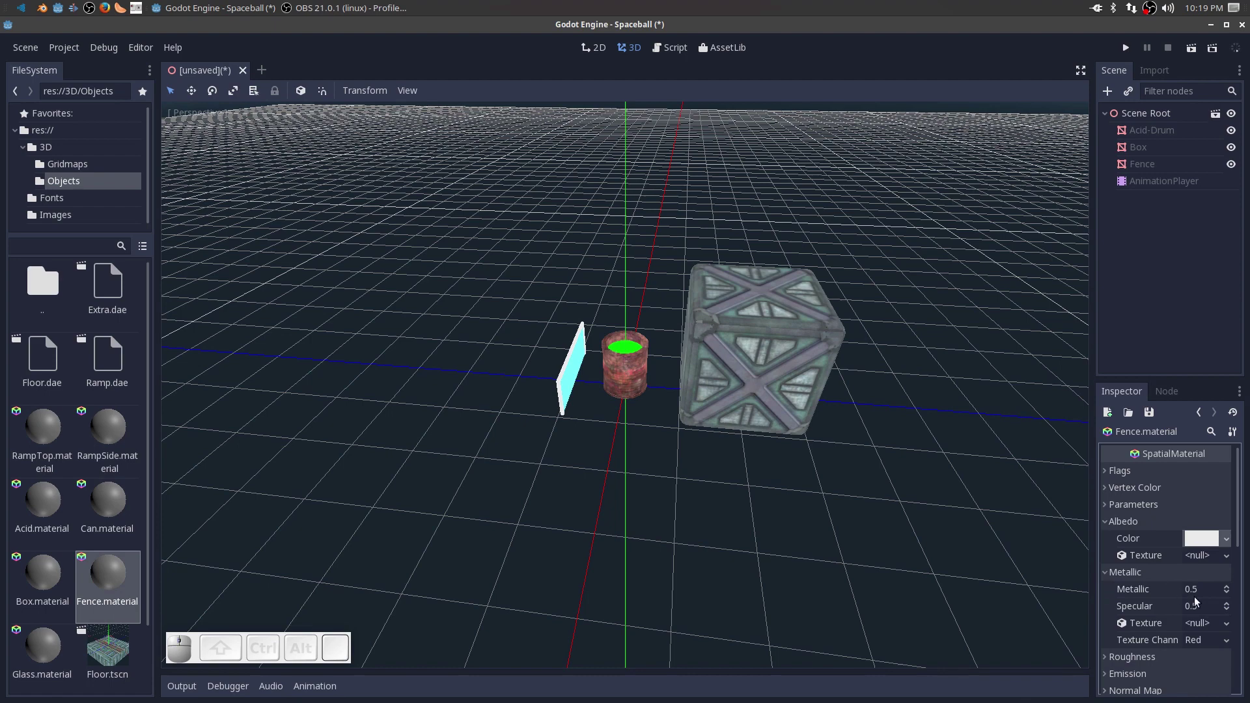
pyautogui.scroll(3)
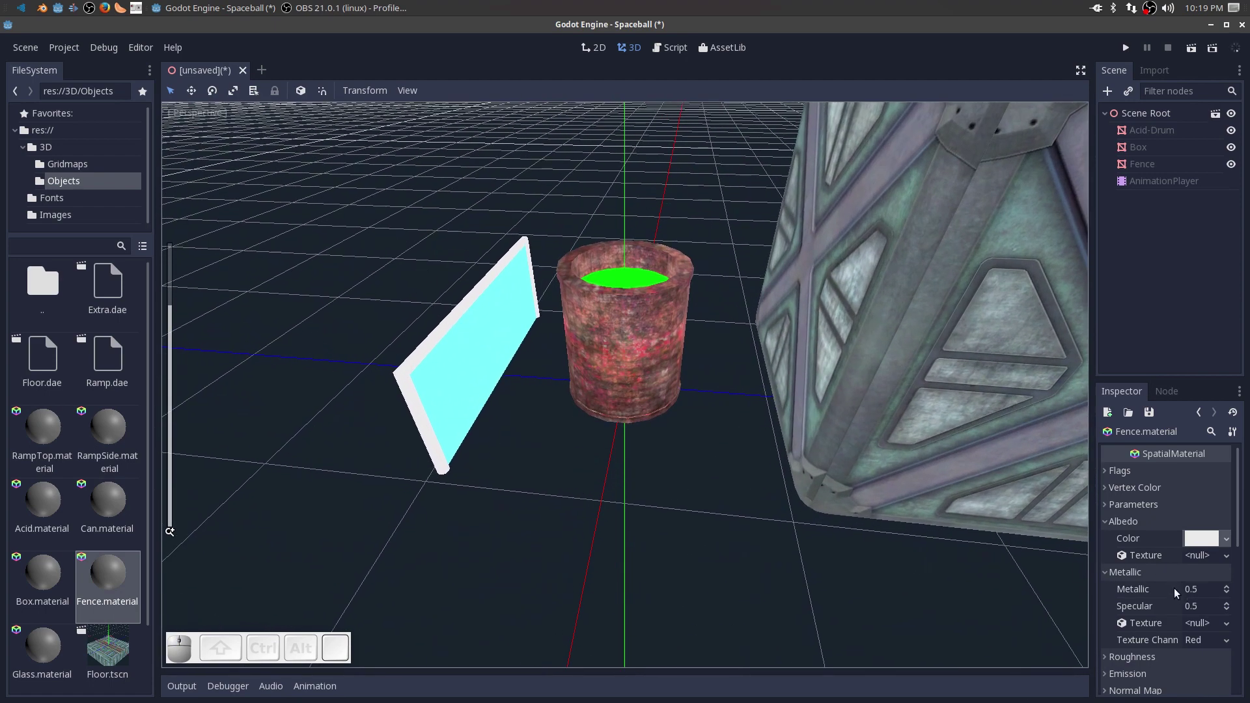
pyautogui.moveTo(1201, 597); pyautogui.dragTo(1203, 595)
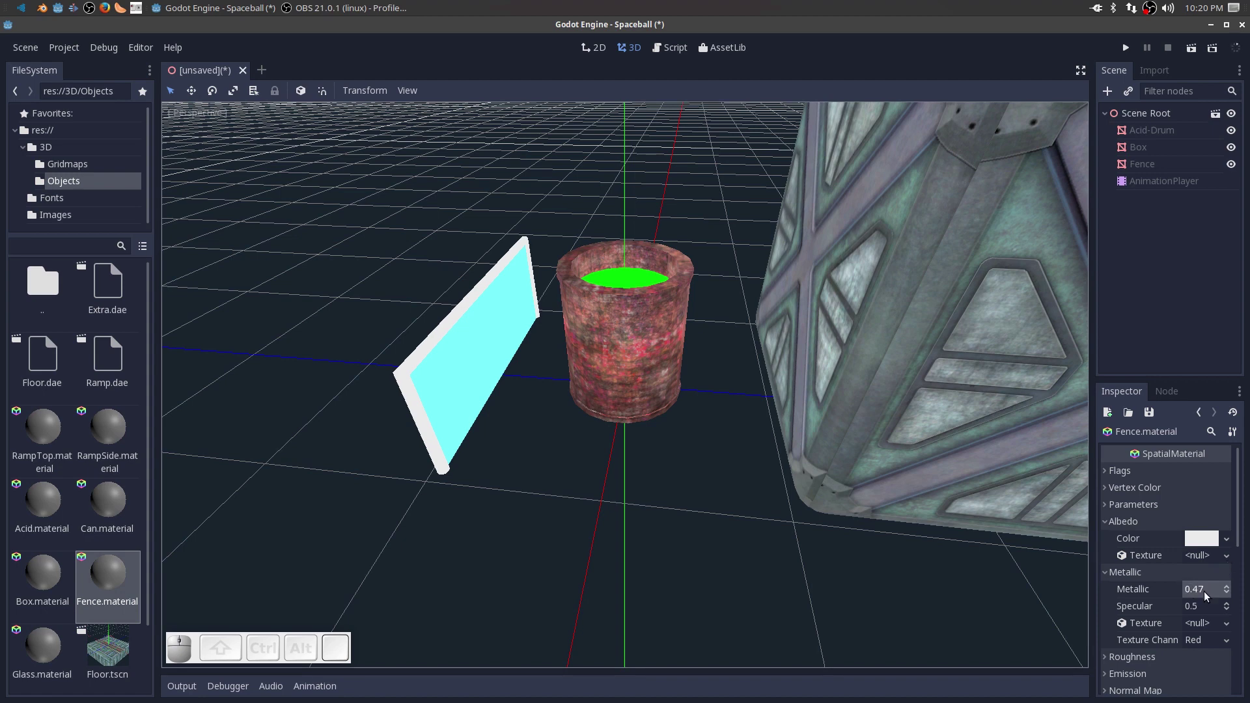
pyautogui.click(1107, 577)
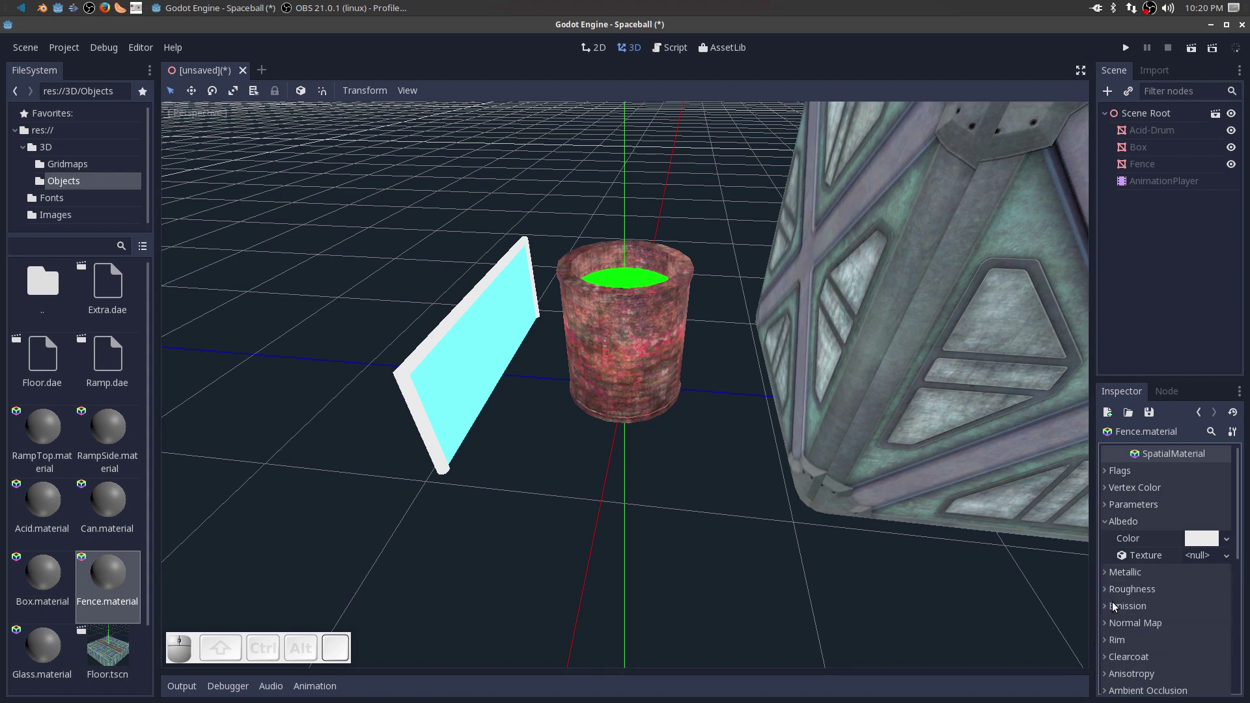
pyautogui.click(1105, 595)
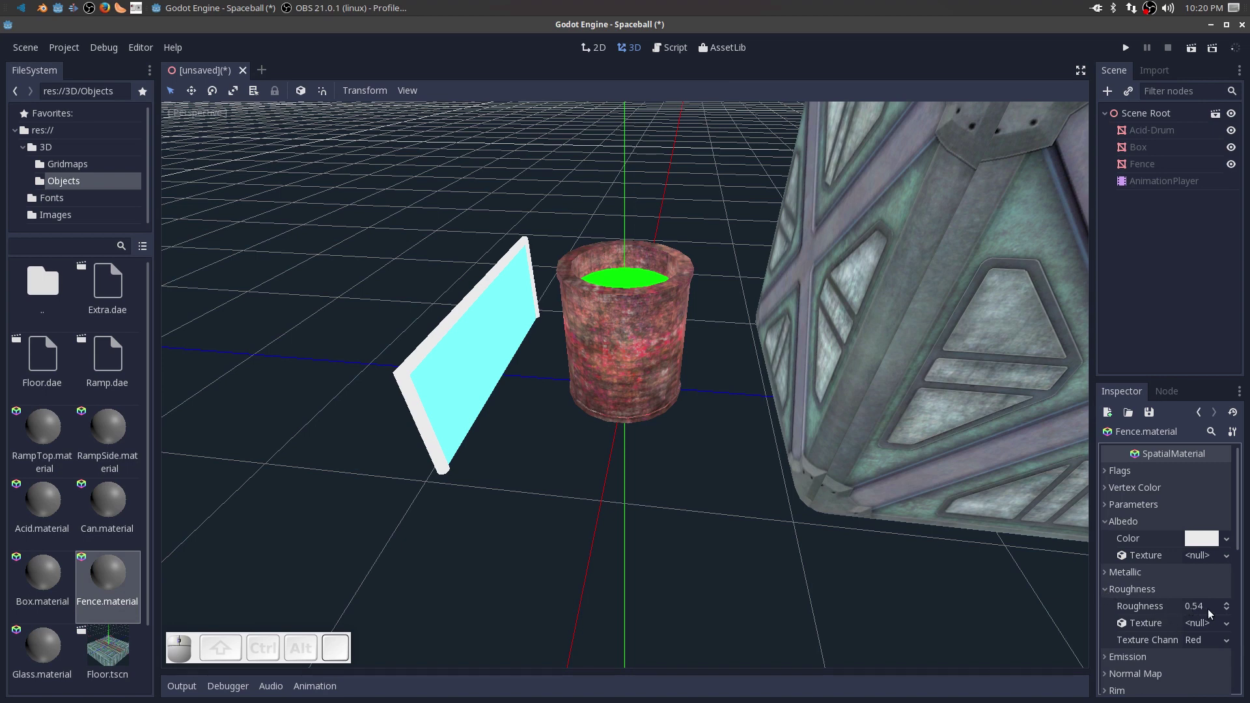
pyautogui.moveTo(1203, 613); pyautogui.dragTo(1203, 618)
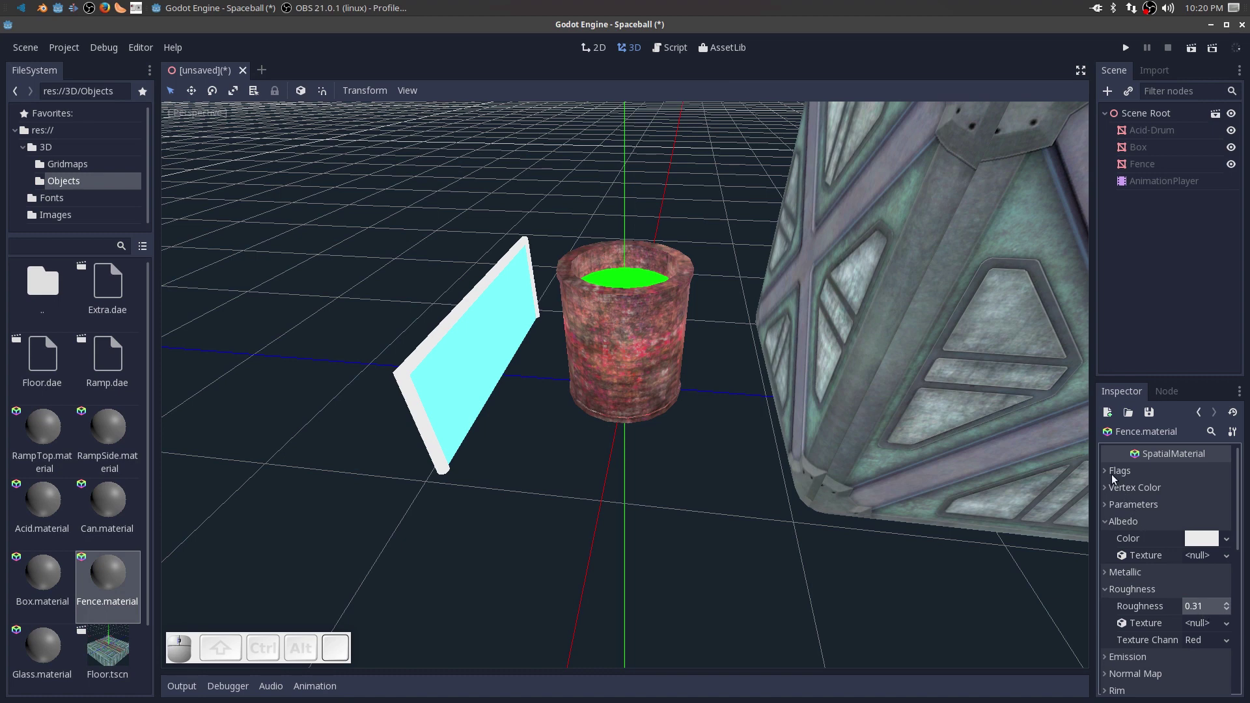
# Turn off the fence material's Unshaded flag so it renders lit.
pyautogui.click(1106, 475)
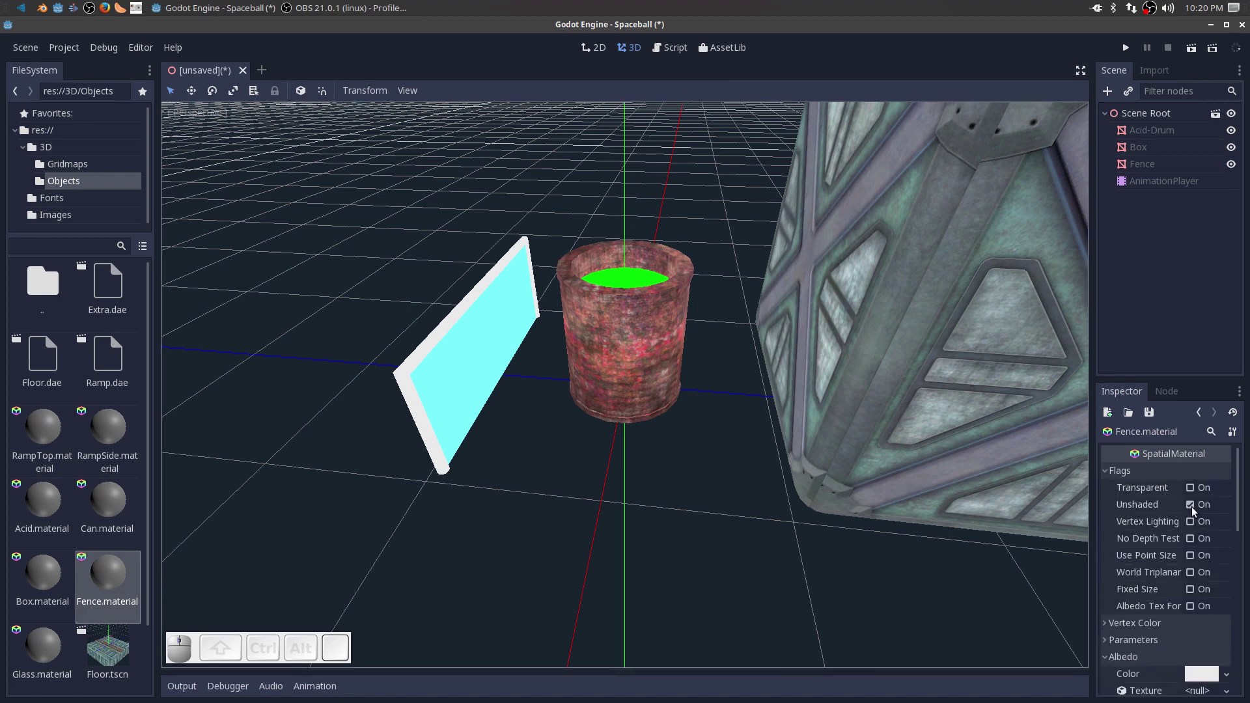
pyautogui.click(1192, 511)
pyautogui.moveTo(570, 505); pyautogui.dragTo(574, 510)
pyautogui.scroll(-3)
pyautogui.middleClick(591, 470)
pyautogui.scroll(3)
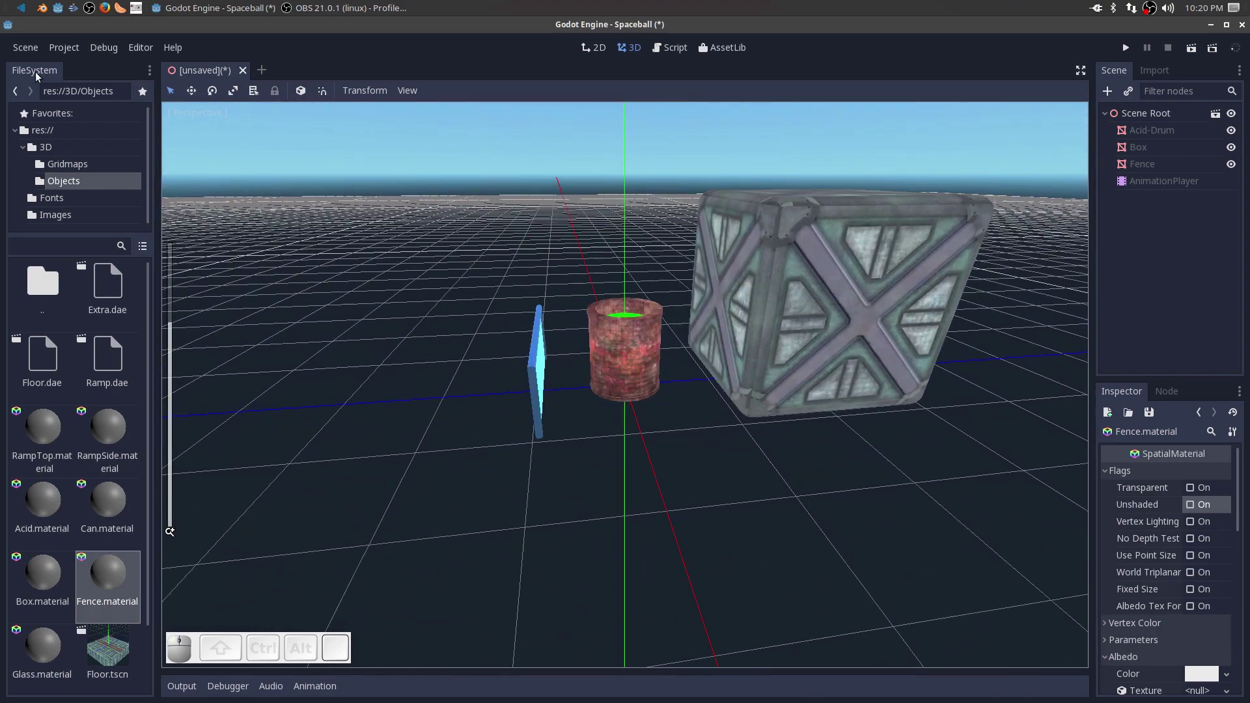
# Save the props scene as Extra.tscn in the Objects folder via Save Scene As.
pyautogui.click(25, 48)
pyautogui.click(43, 146)
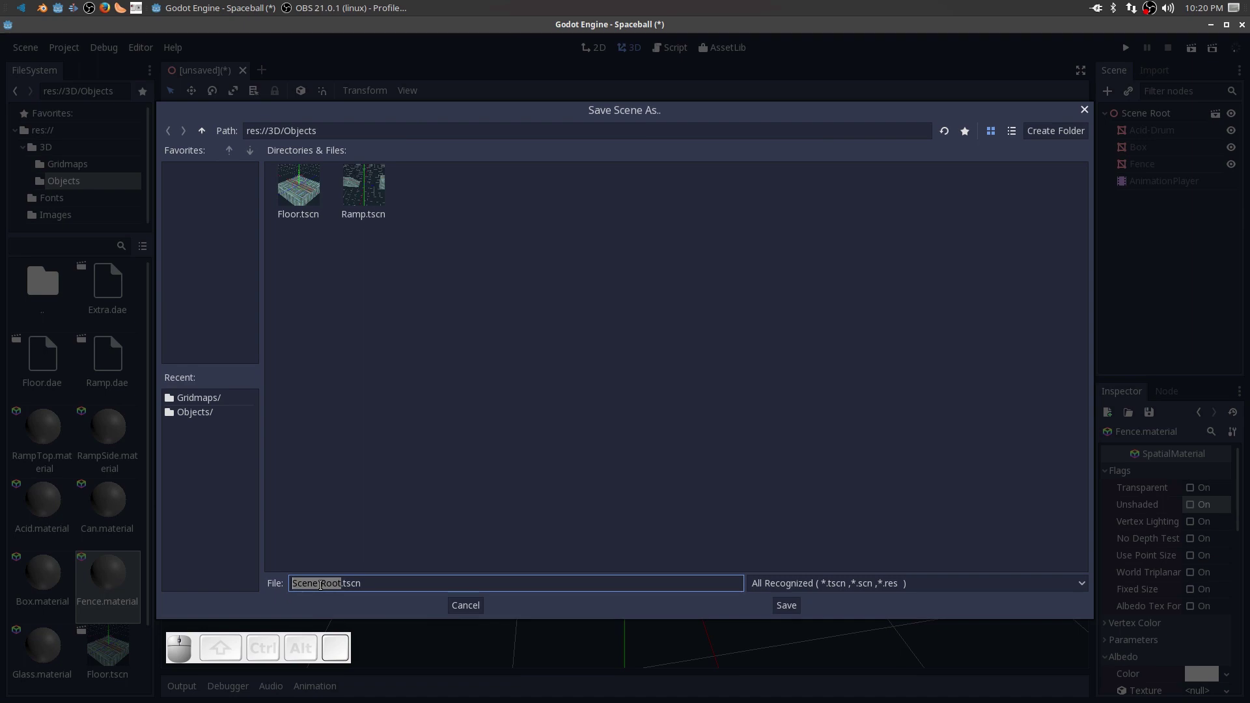
pyautogui.press('shift+e')
pyautogui.press('shift+x')
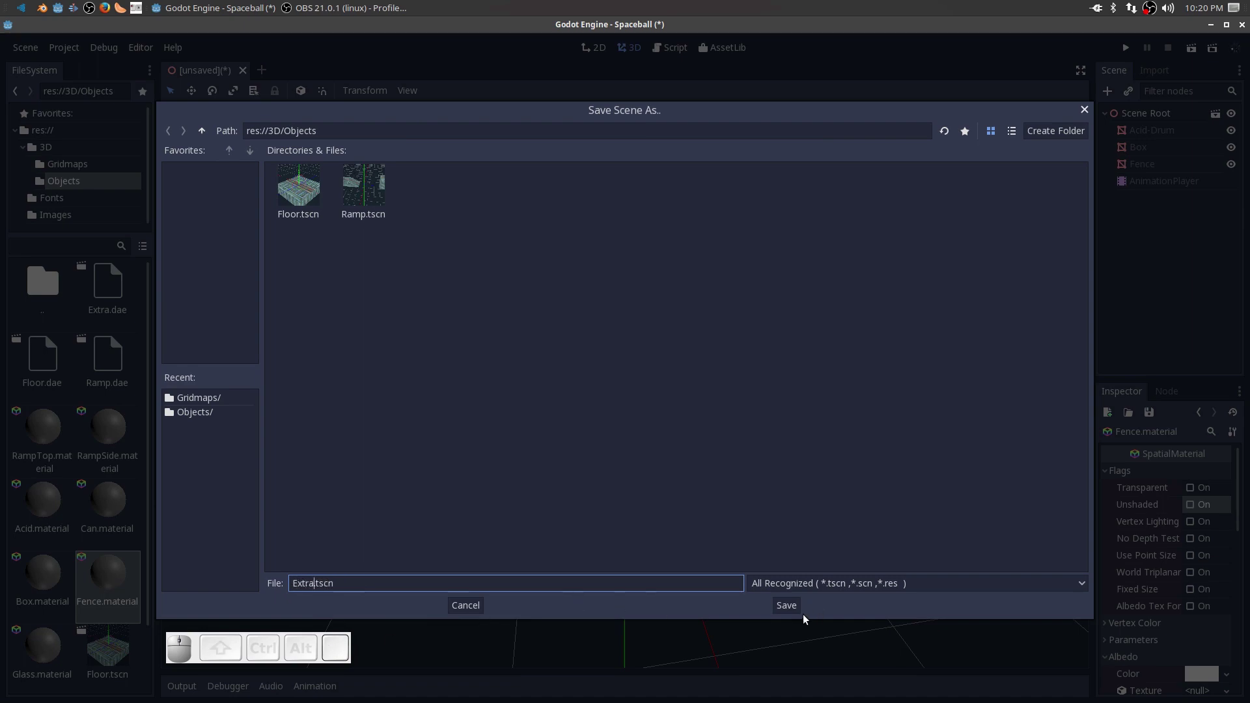
pyautogui.click(801, 613)
pyautogui.scroll(-3)
# Convert the Extra scene to Extra.meshlib in the Gridmaps folder.
pyautogui.click(30, 49)
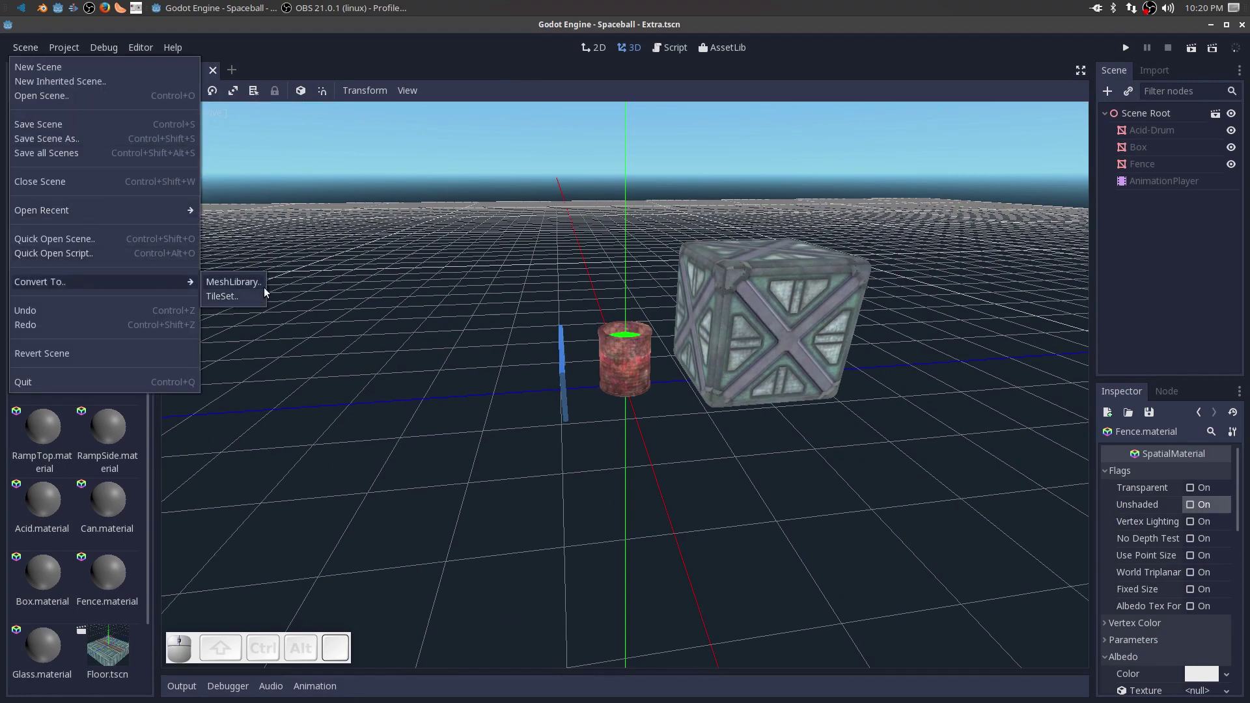
pyautogui.click(257, 288)
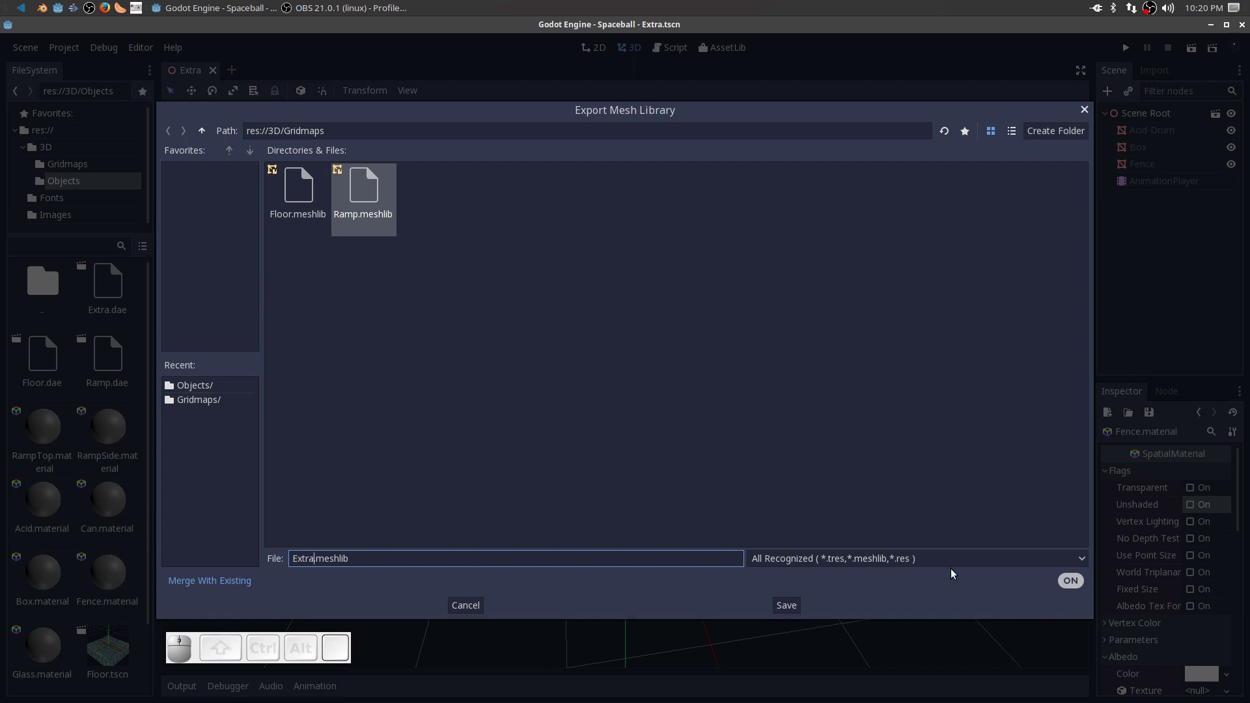
pyautogui.click(927, 558)
pyautogui.click(760, 608)
pyautogui.click(797, 615)
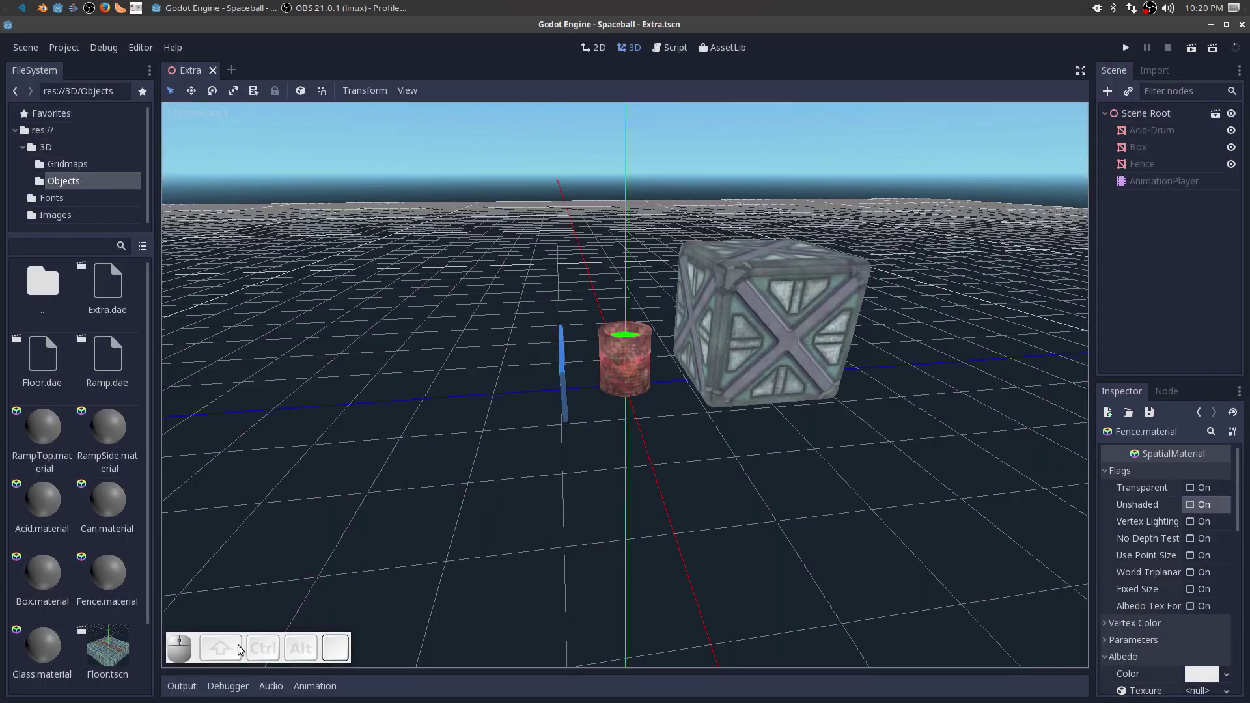
pyautogui.scroll(-3)
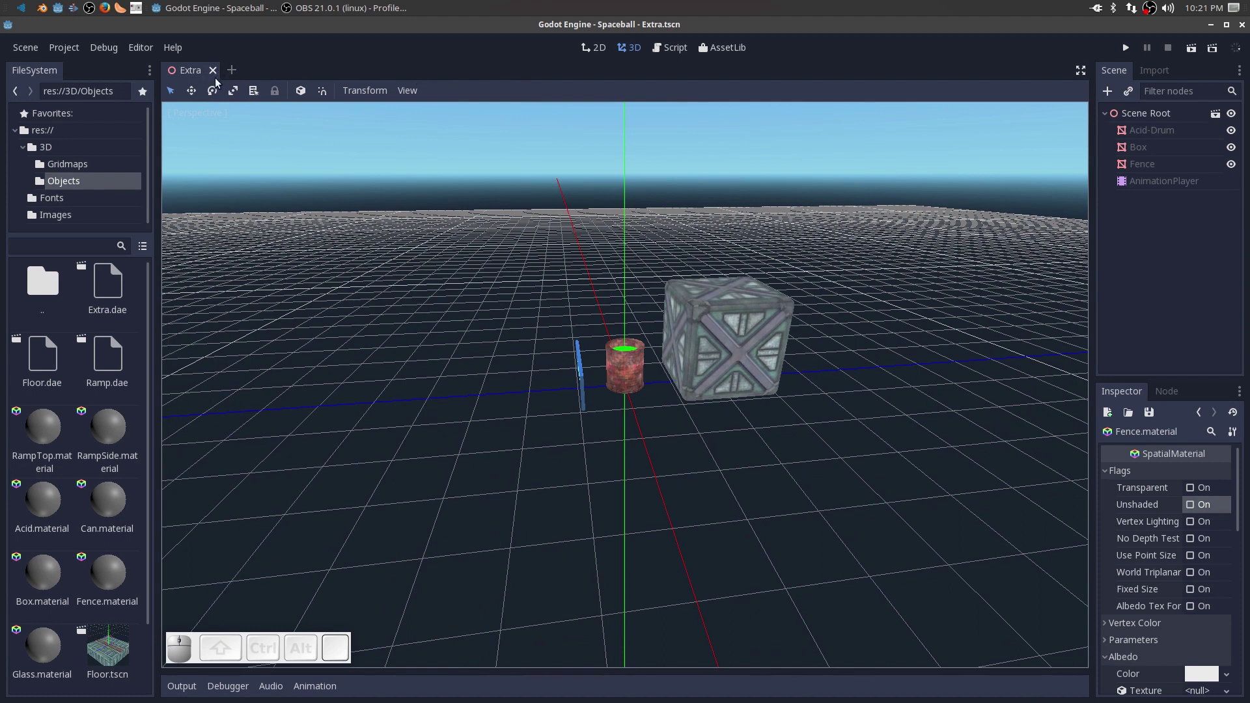
# Close the Extra scene and create a plain Node root named Main.
pyautogui.click(213, 74)
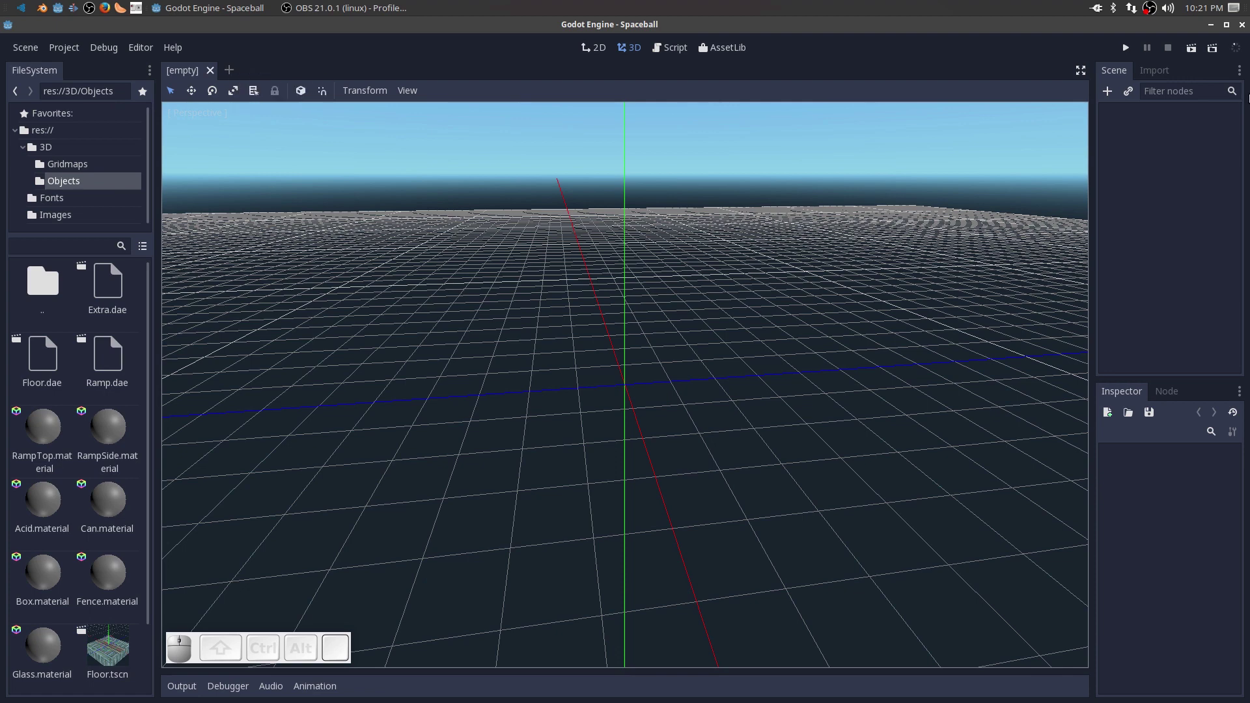
pyautogui.click(1106, 94)
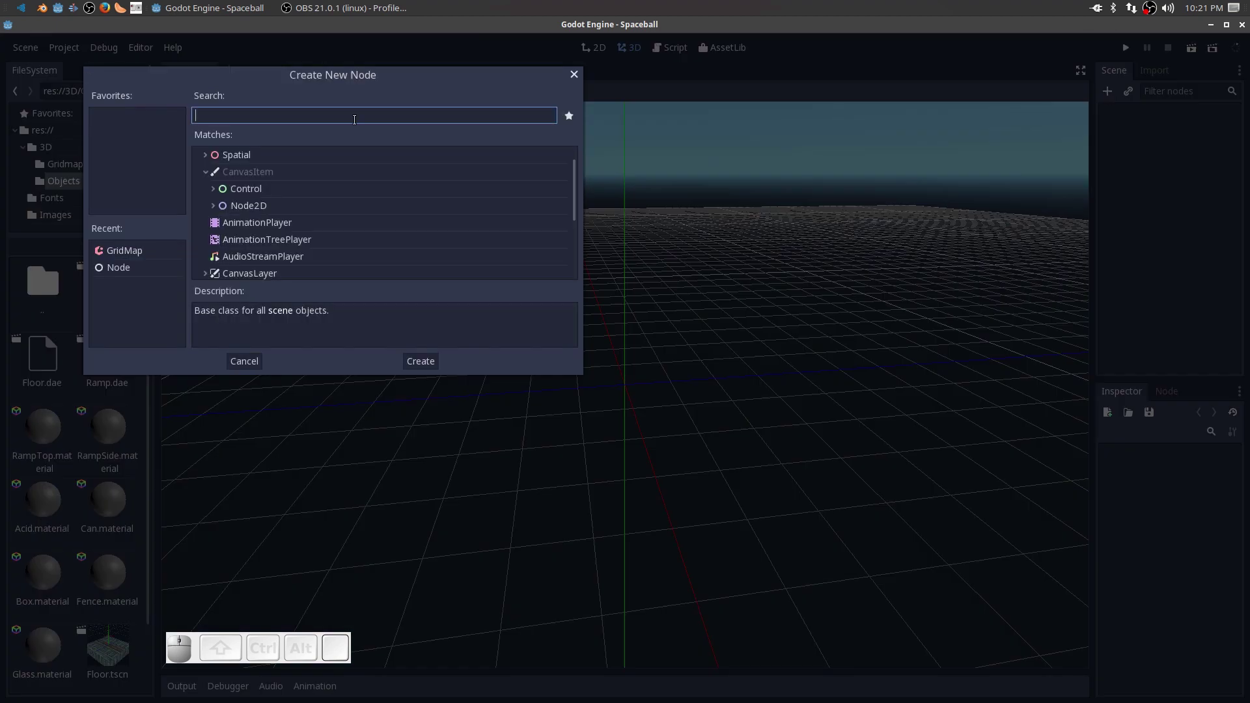
pyautogui.scroll(3)
pyautogui.click(226, 159)
pyautogui.click(1142, 115)
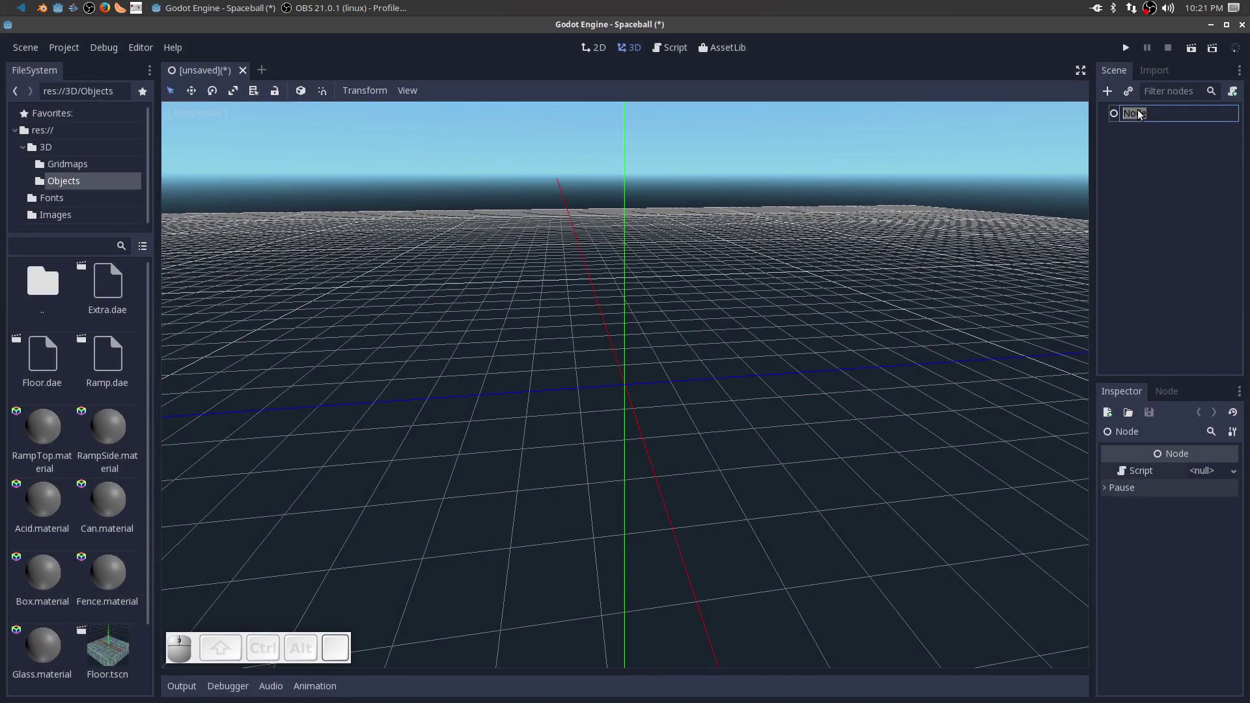
pyautogui.press('Return')
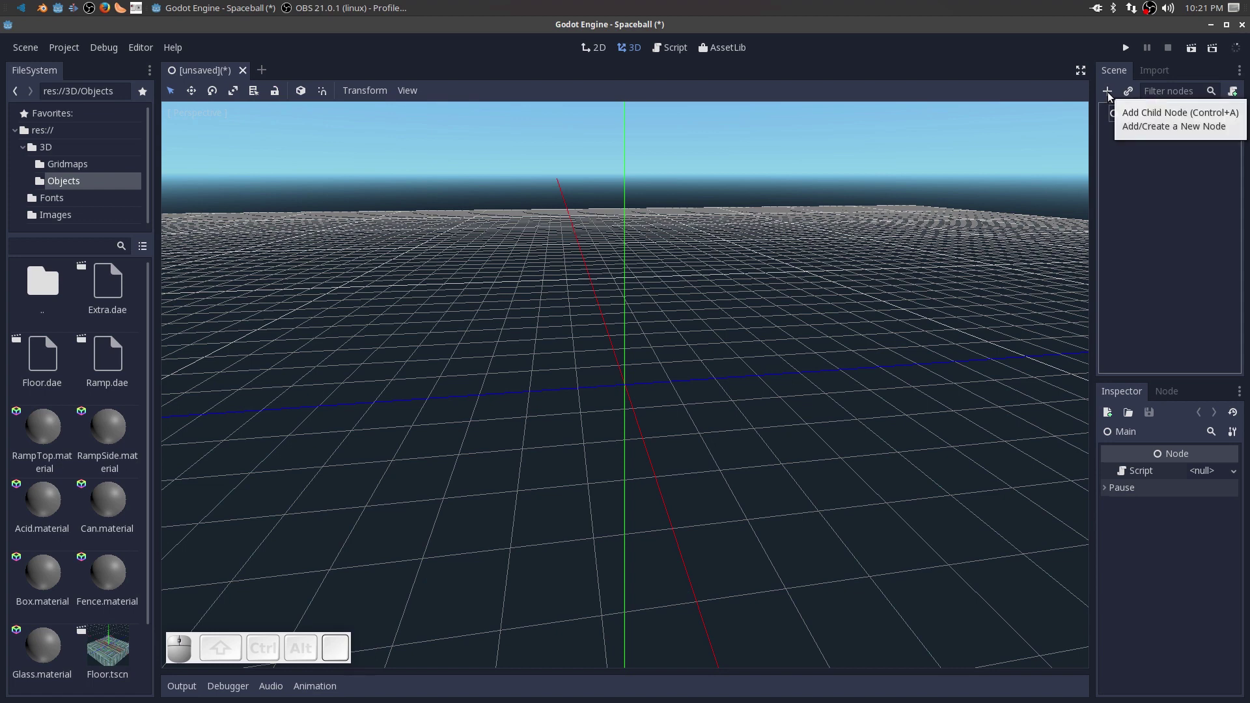
# Add a GridMap child under Main and name it Floor-Gridmap.
pyautogui.click(1111, 98)
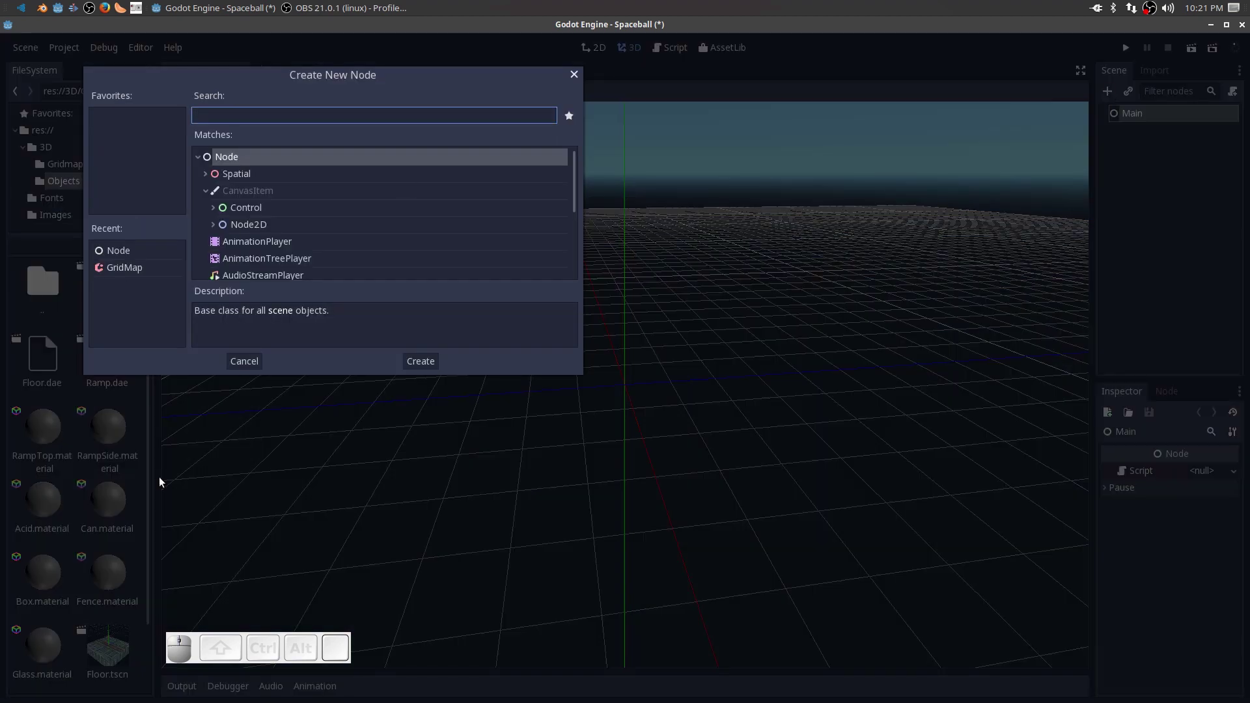
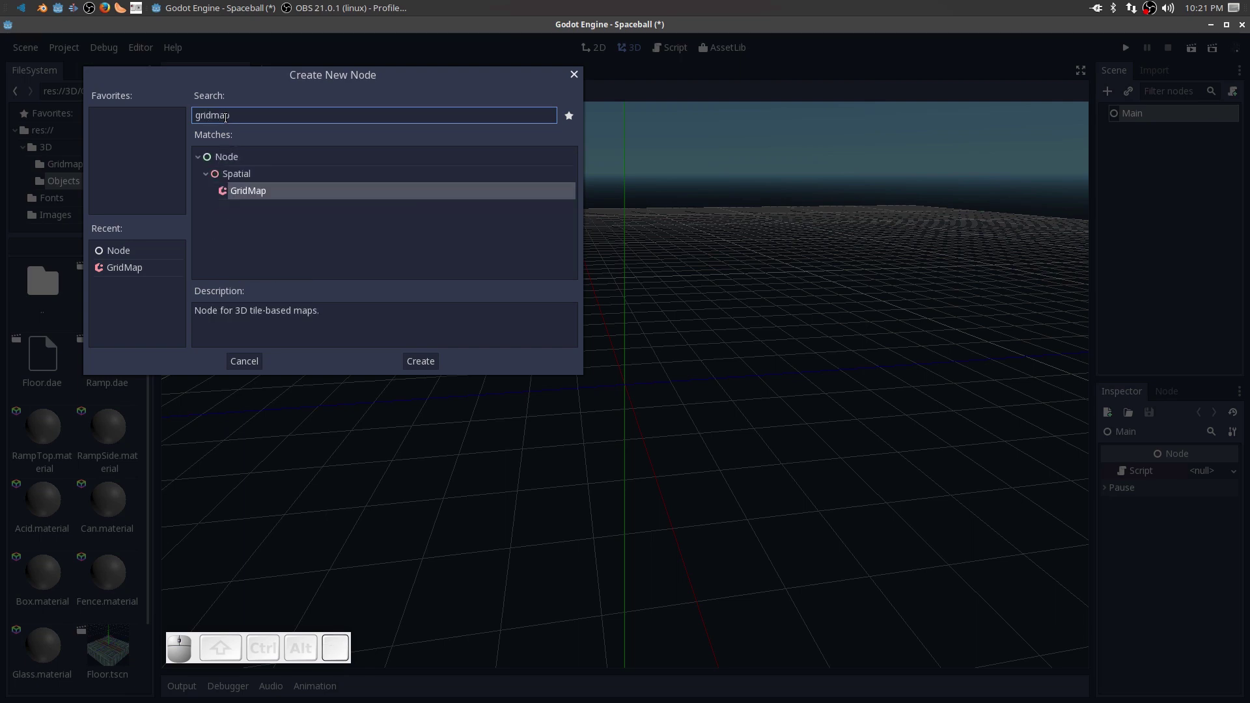
pyautogui.click(251, 196)
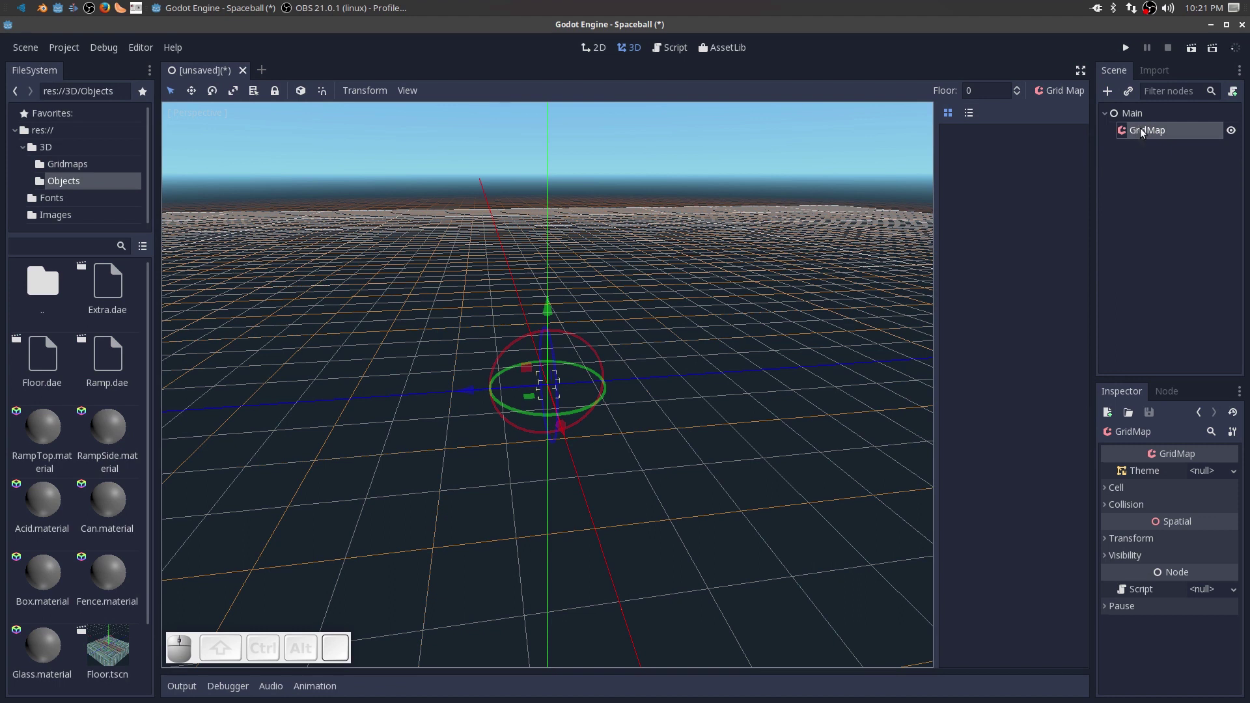
pyautogui.click(1142, 133)
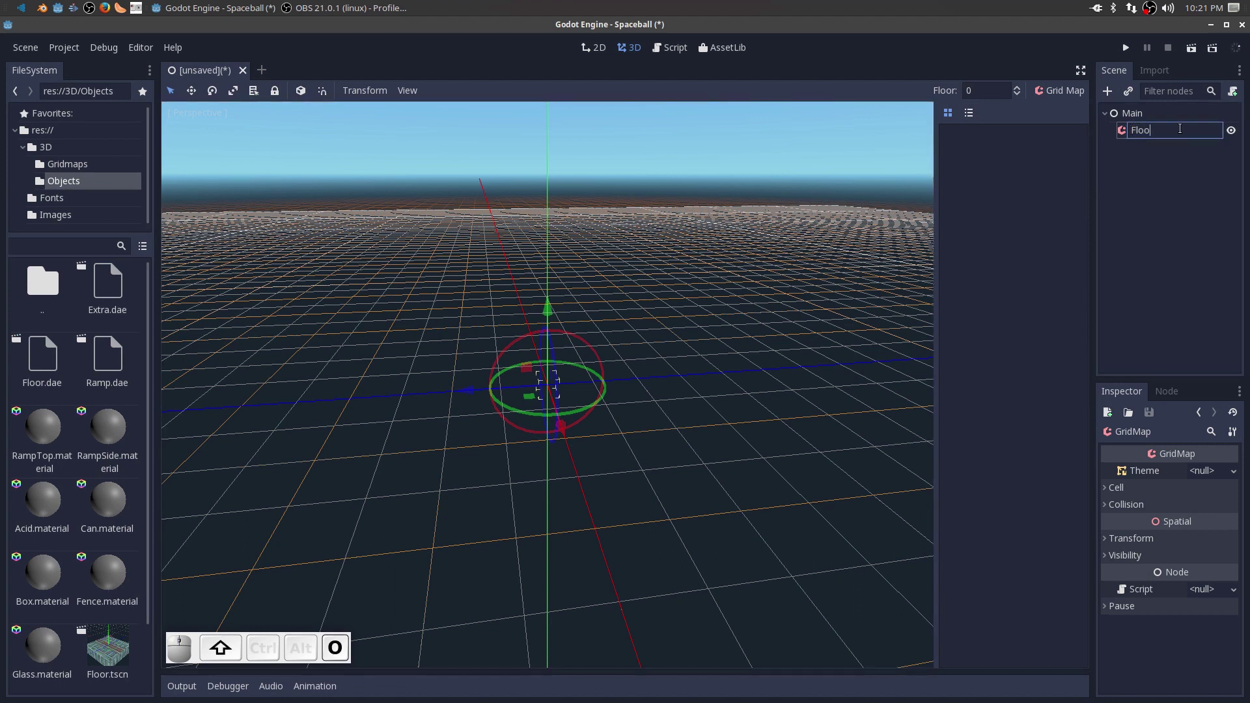
pyautogui.press('r')
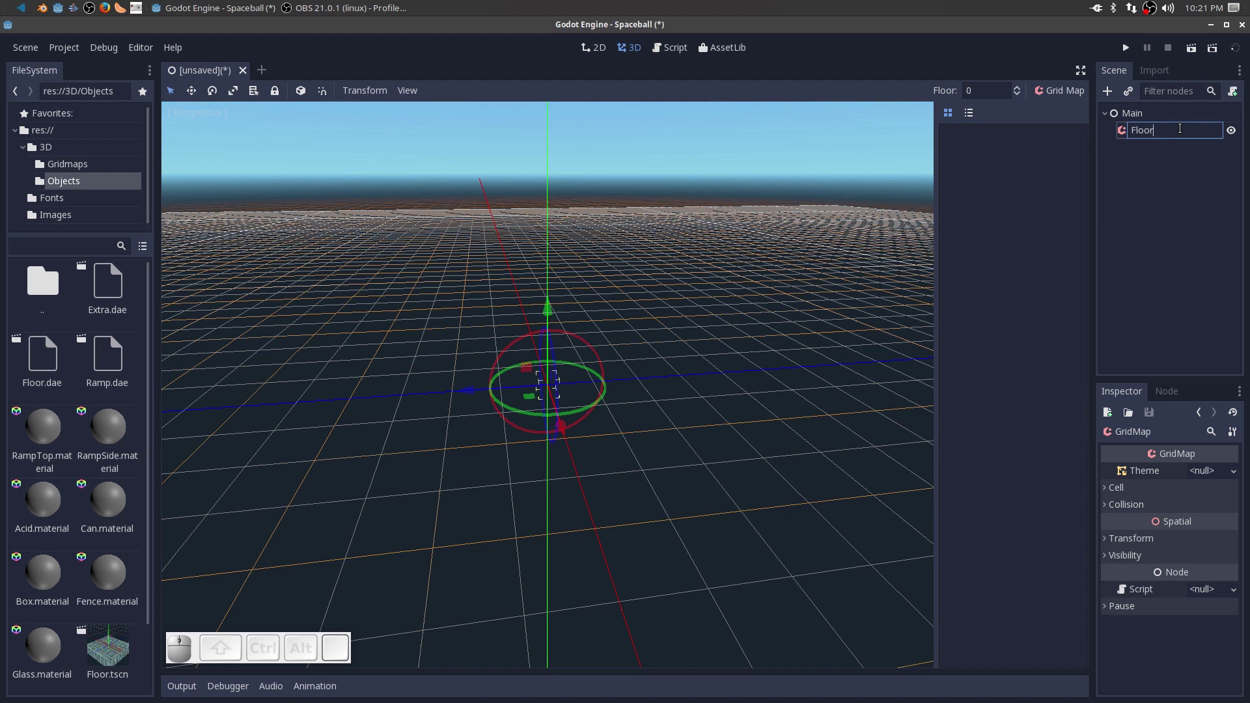
pyautogui.press('-')
pyautogui.press('shift+g')
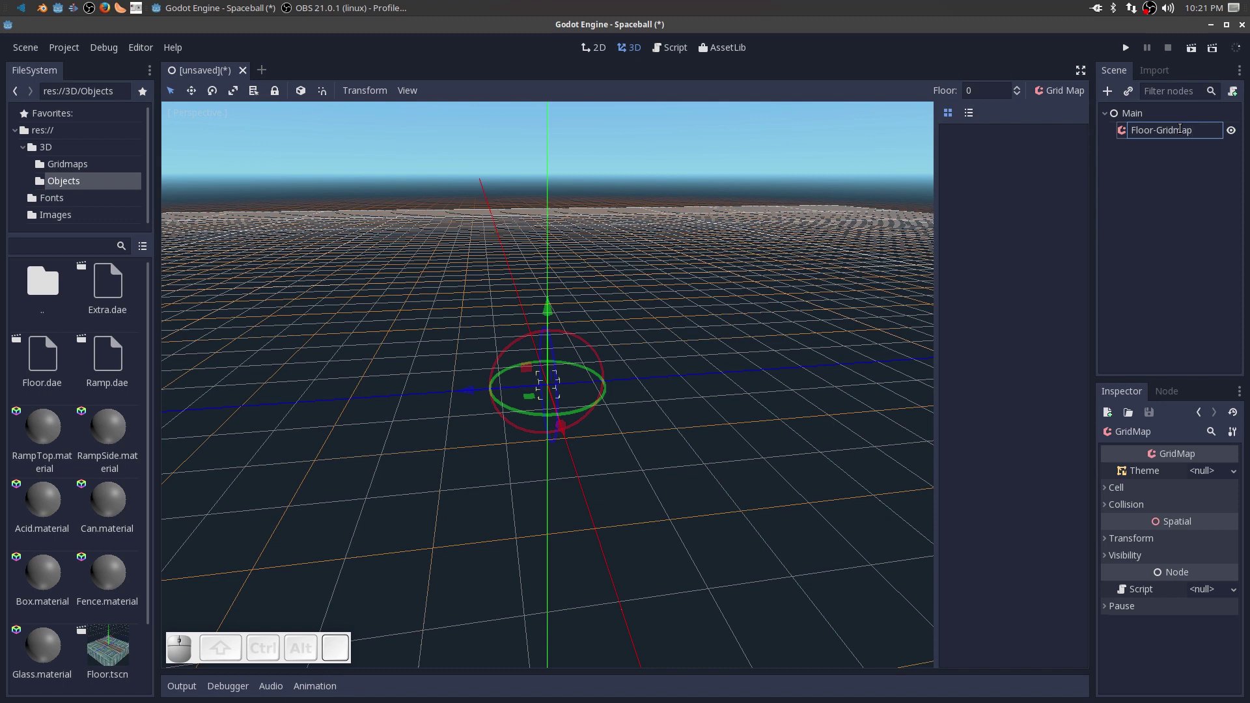
pyautogui.press('Return')
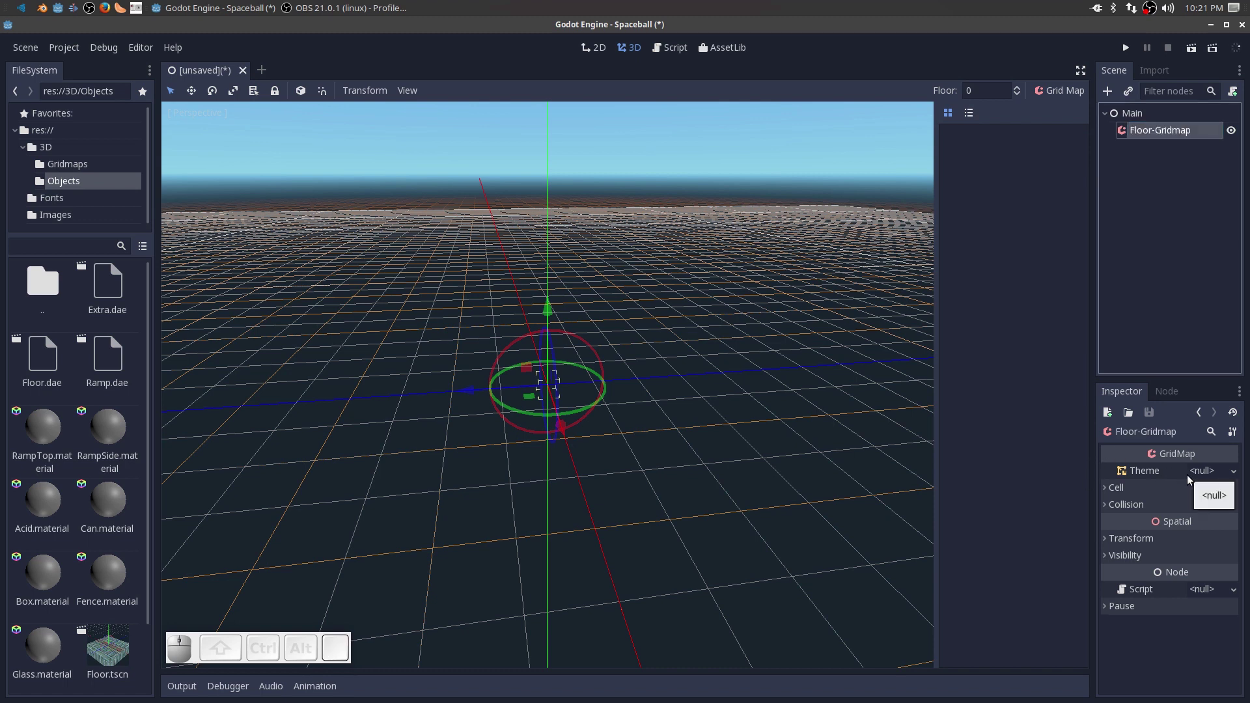
# Assign Floor.meshlib to the GridMap and paint a rectangular patch of Floor tiles.
pyautogui.click(58, 171)
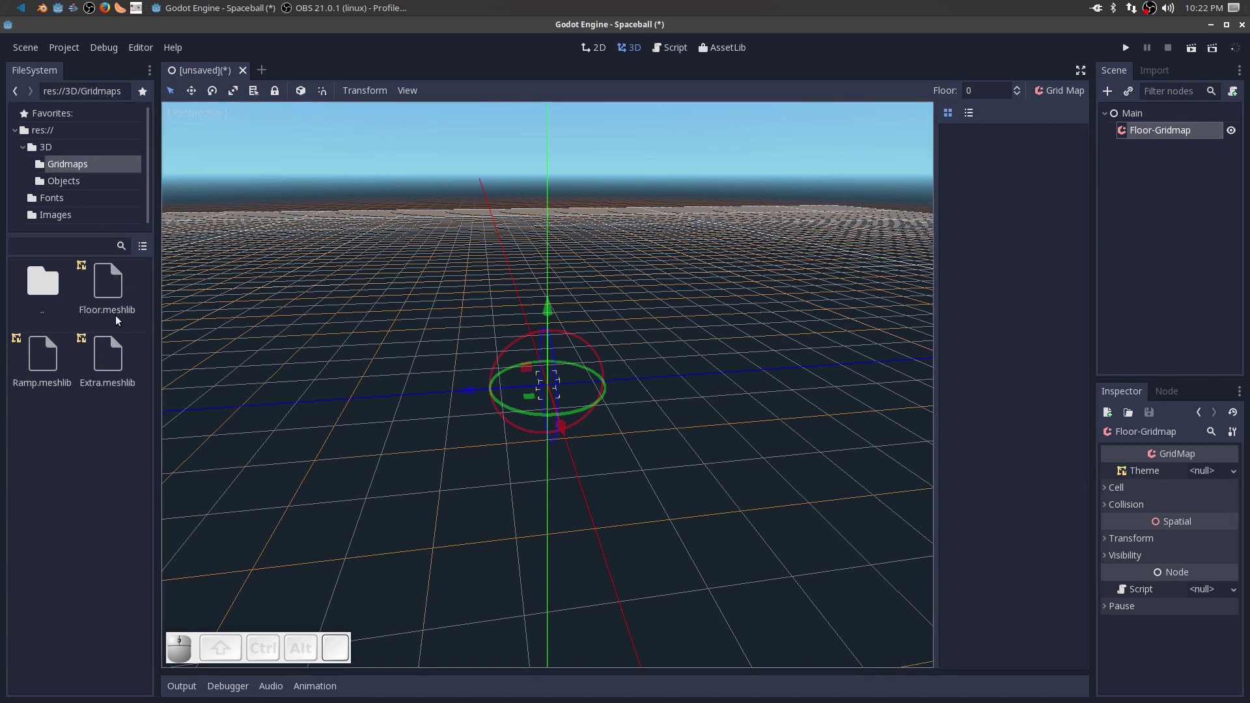
pyautogui.moveTo(105, 287); pyautogui.dragTo(1216, 473)
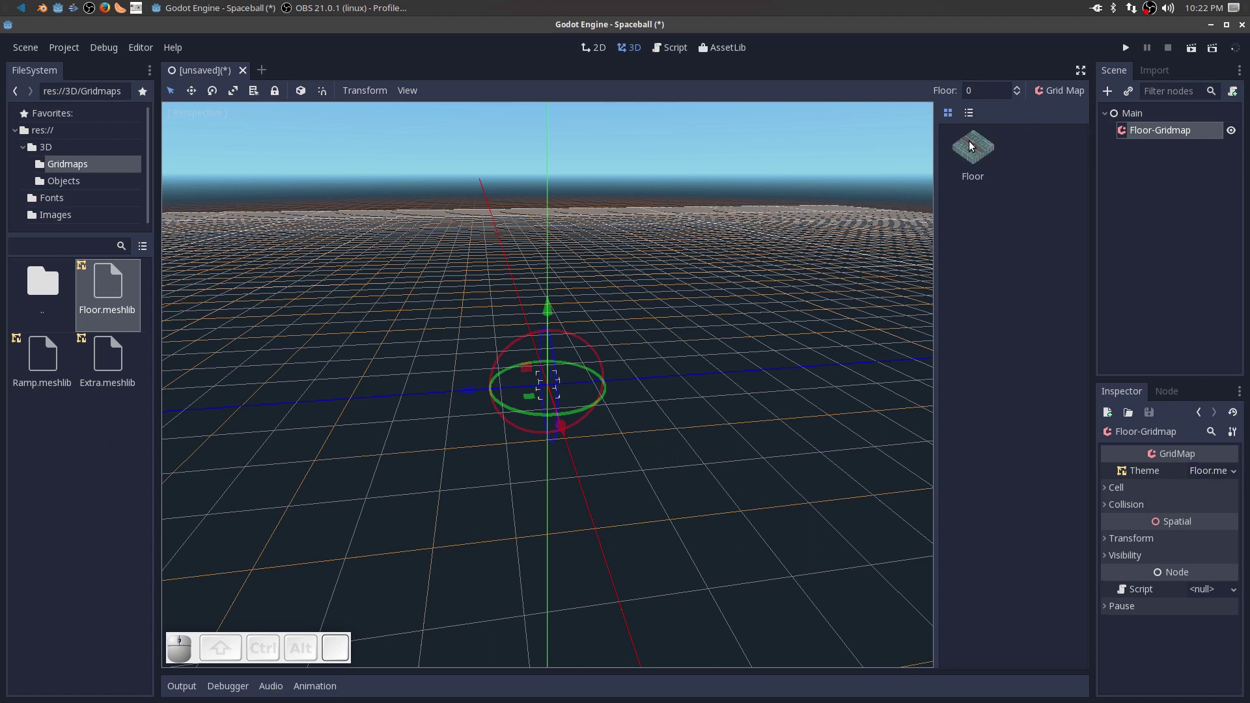
pyautogui.click(975, 158)
pyautogui.moveTo(636, 352); pyautogui.dragTo(552, 436)
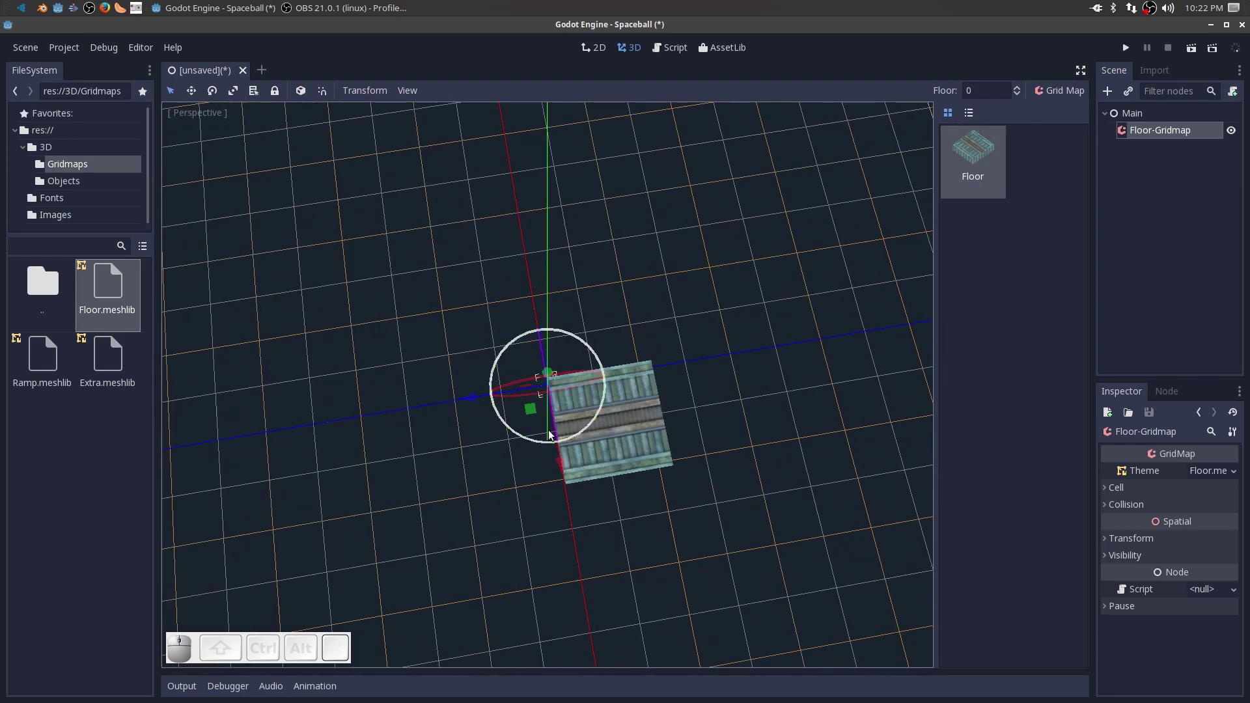
pyautogui.moveTo(528, 433); pyautogui.dragTo(770, 385)
pyautogui.moveTo(843, 457); pyautogui.dragTo(934, 323)
# Add a second GridMap node under the Main root.
pyautogui.scroll(-3)
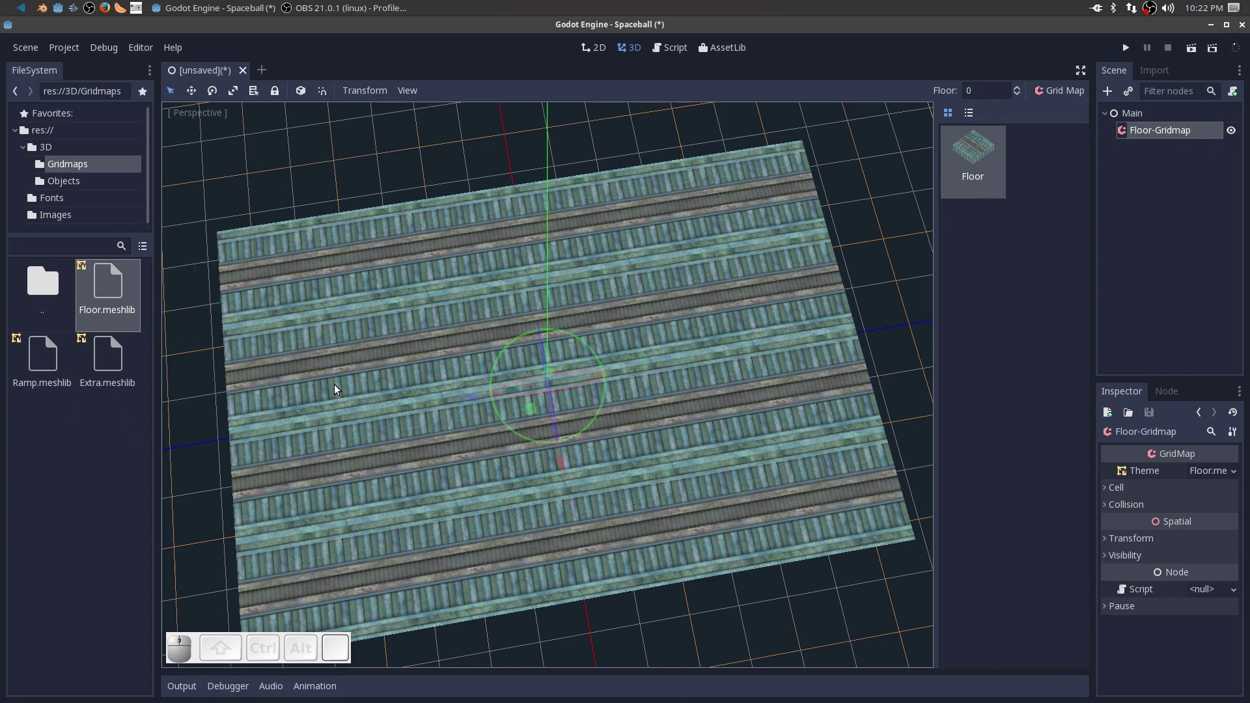
pyautogui.scroll(-3)
pyautogui.scroll(-3)
pyautogui.scroll(3)
pyautogui.middleClick(626, 337)
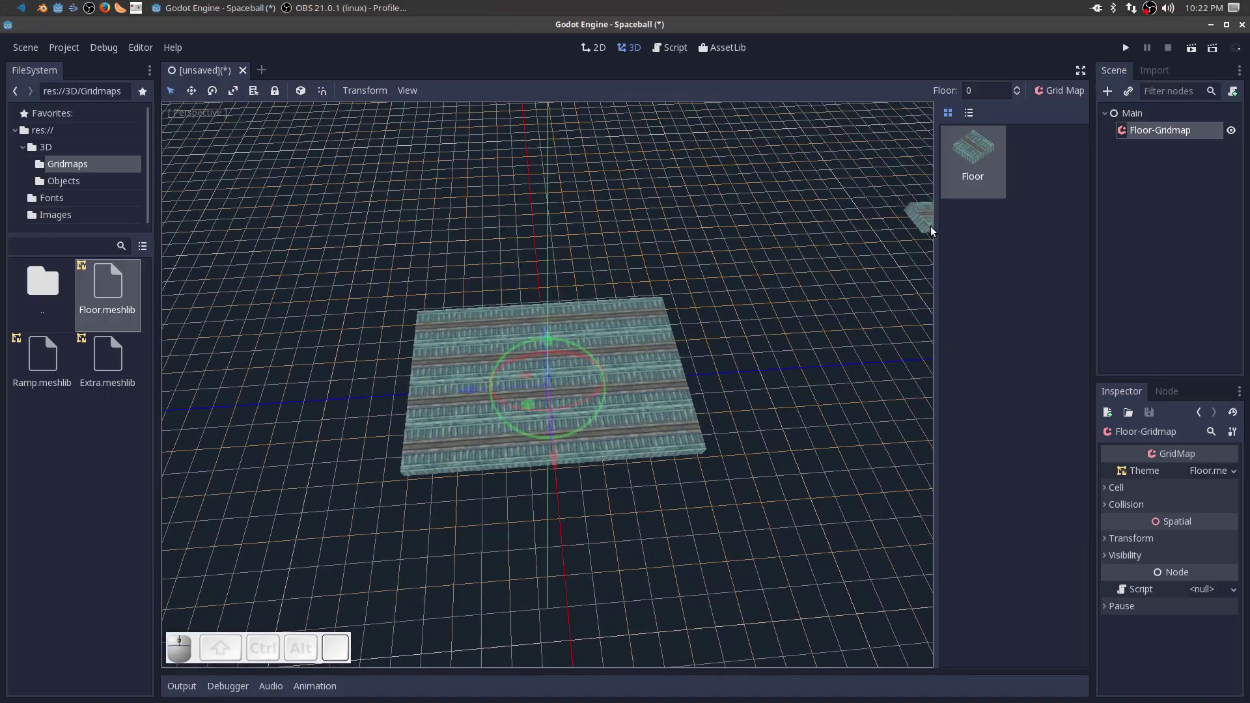
pyautogui.click(1133, 121)
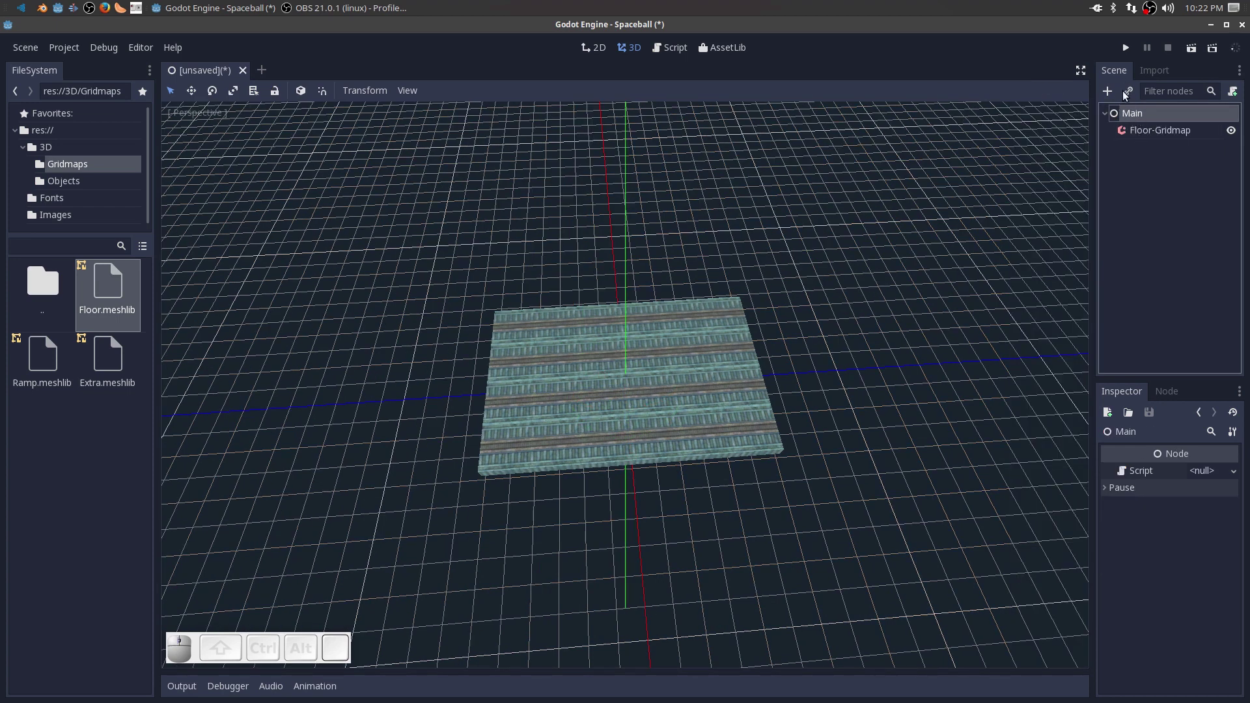
pyautogui.click(1109, 96)
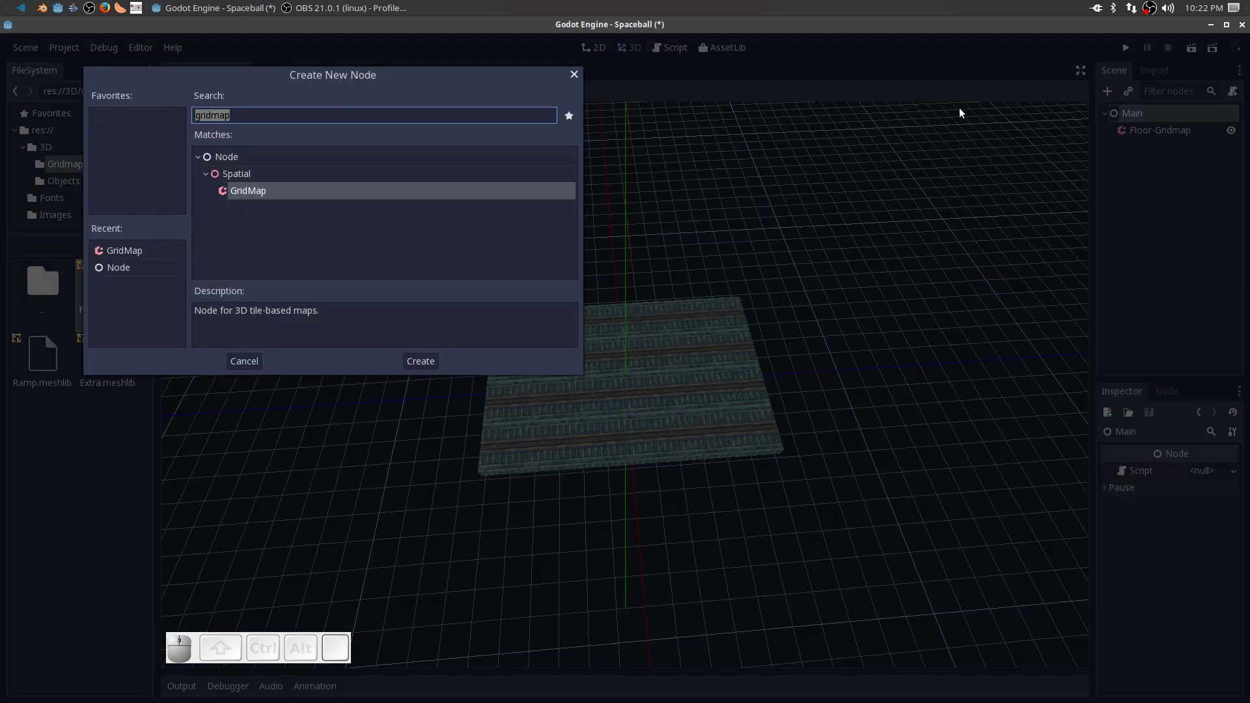
pyautogui.click(240, 196)
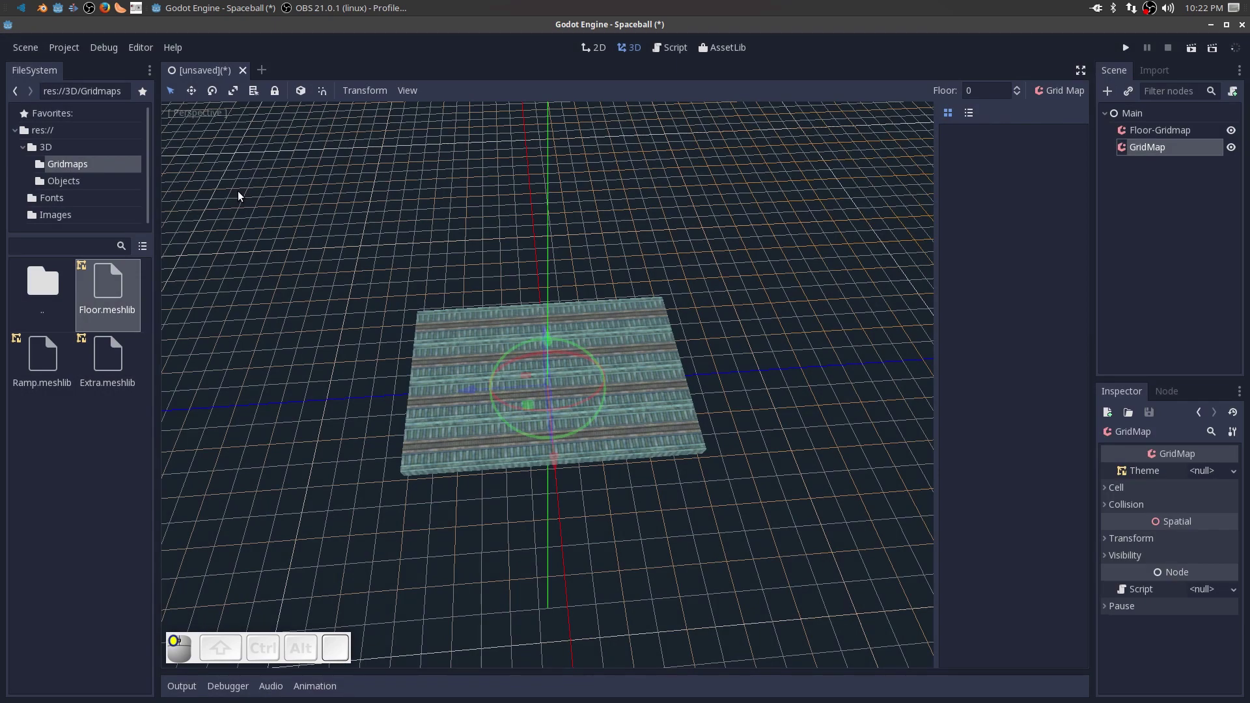
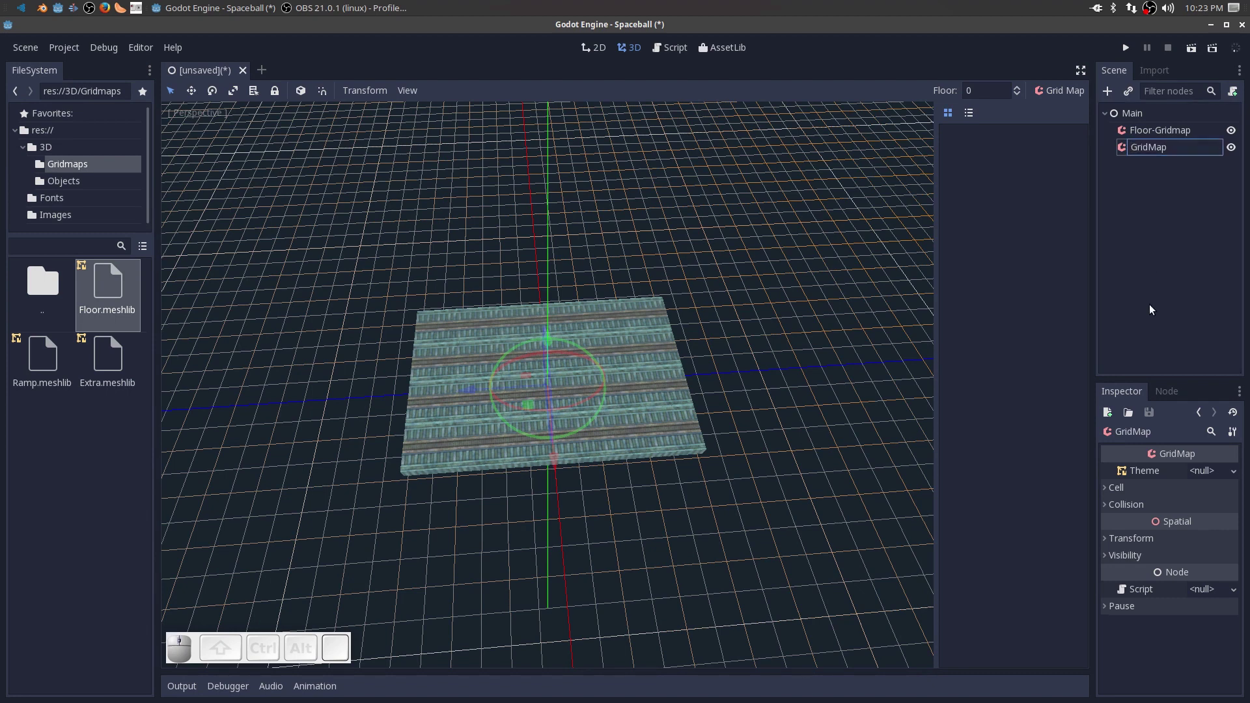
# Name the new node Ramp-GridMap and select the floor GridMap node.
pyautogui.press('shift+p')
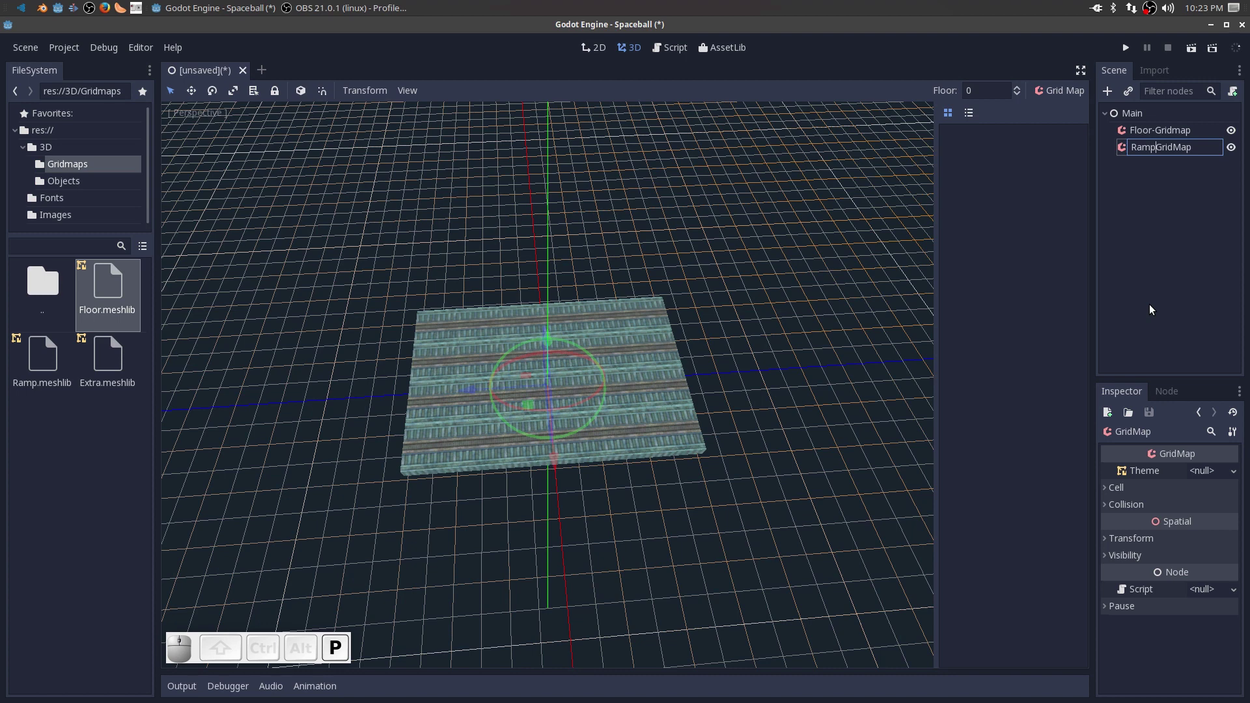
pyautogui.press('-')
pyautogui.click(1151, 310)
pyautogui.click(1175, 136)
pyautogui.click(1175, 136)
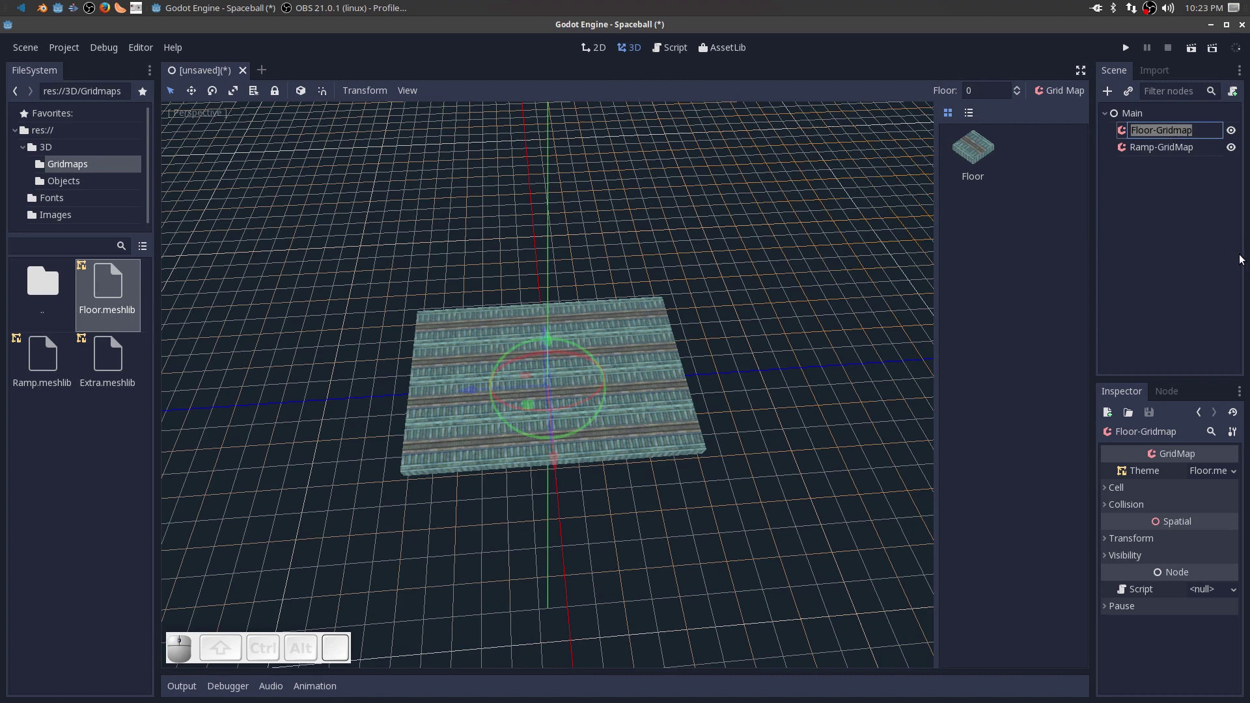
# Retype the floor node's name as Floor-GridMap.
pyautogui.press('shift+m')
pyautogui.press('shift+Delete')
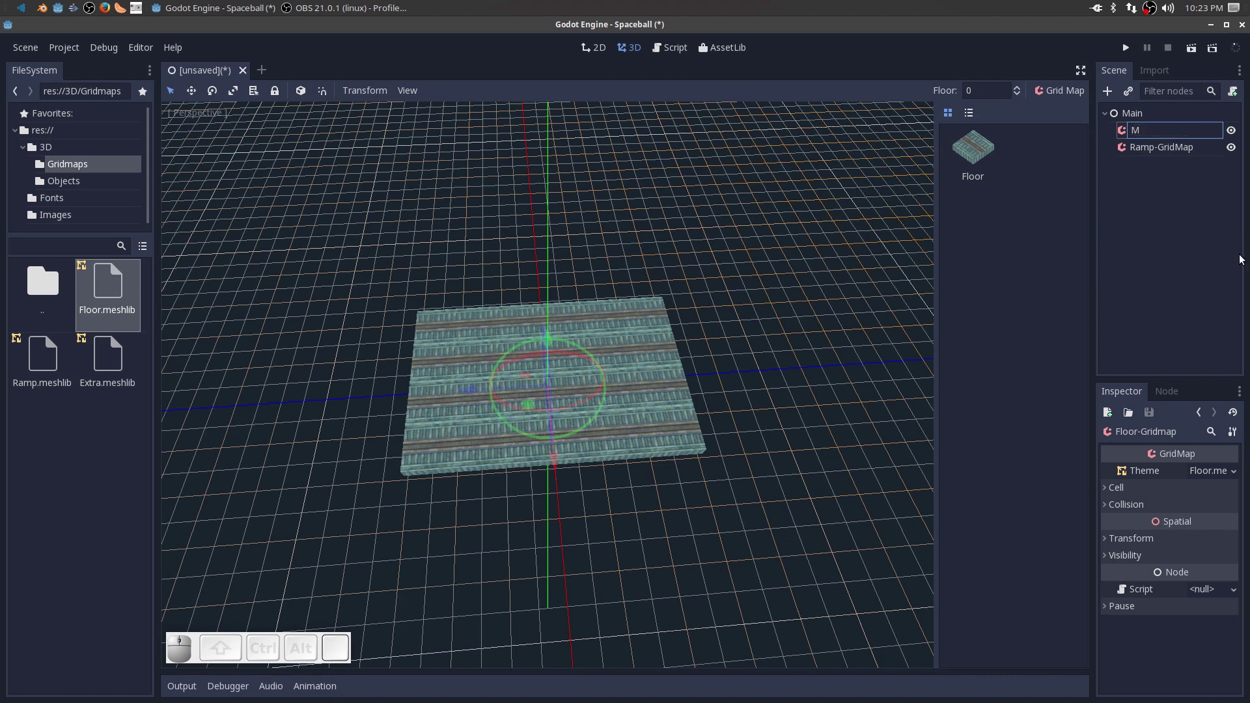
pyautogui.press('BackSpace')
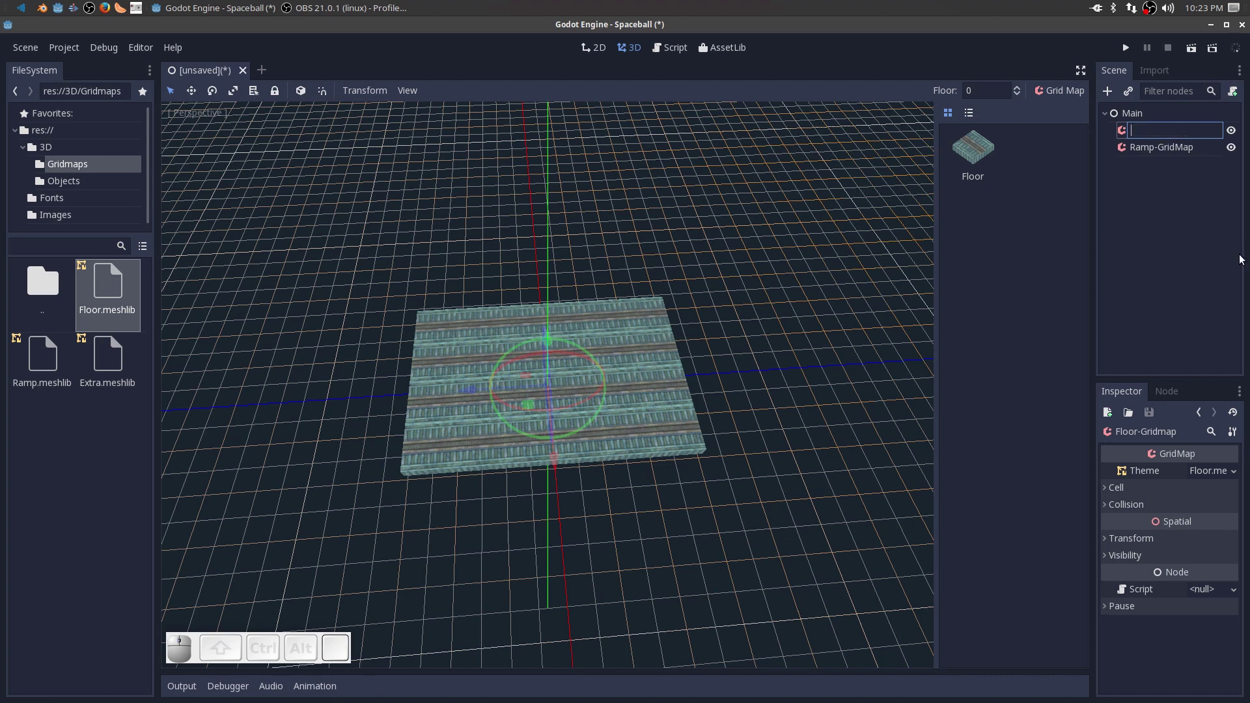
pyautogui.press('-')
pyautogui.press('shift+g')
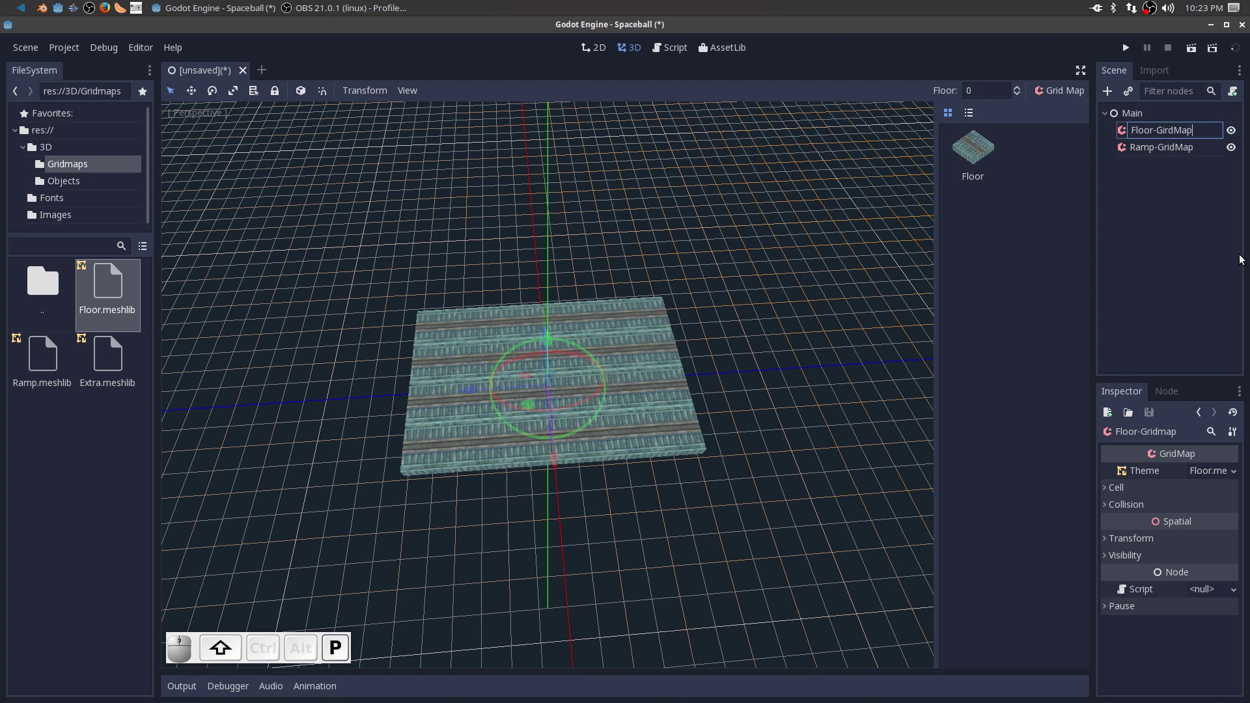
pyautogui.press('Return')
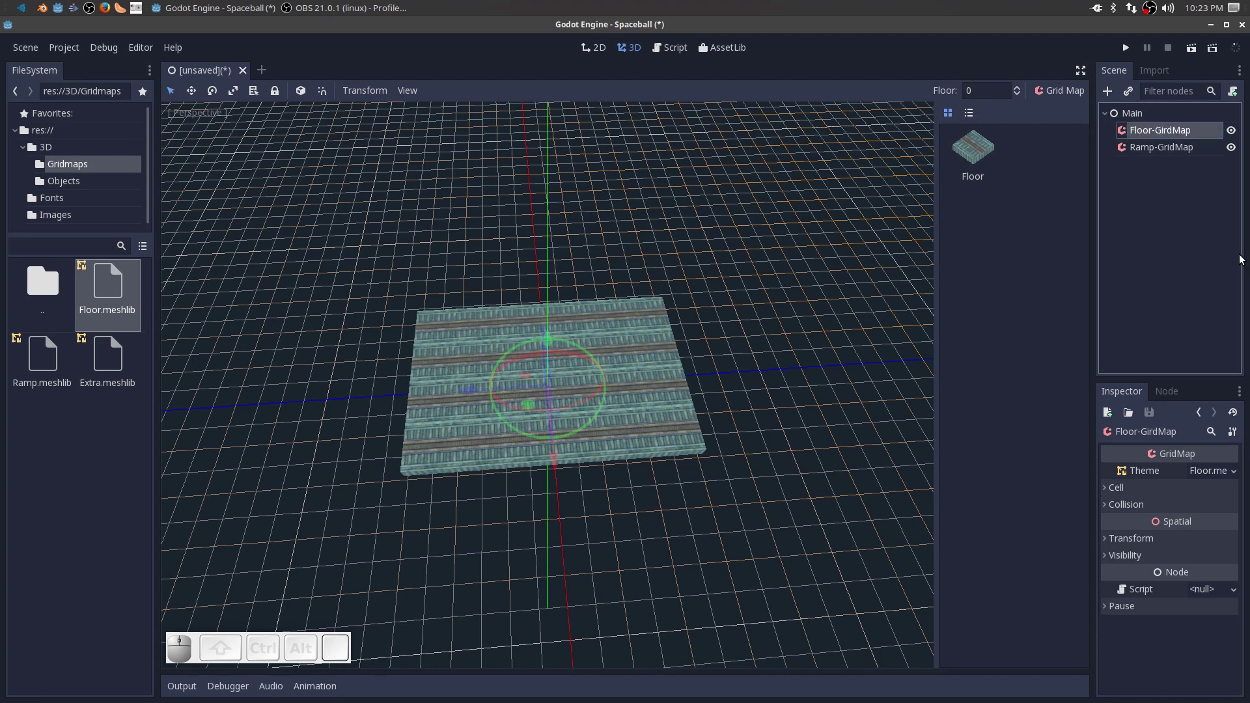
pyautogui.click(1159, 193)
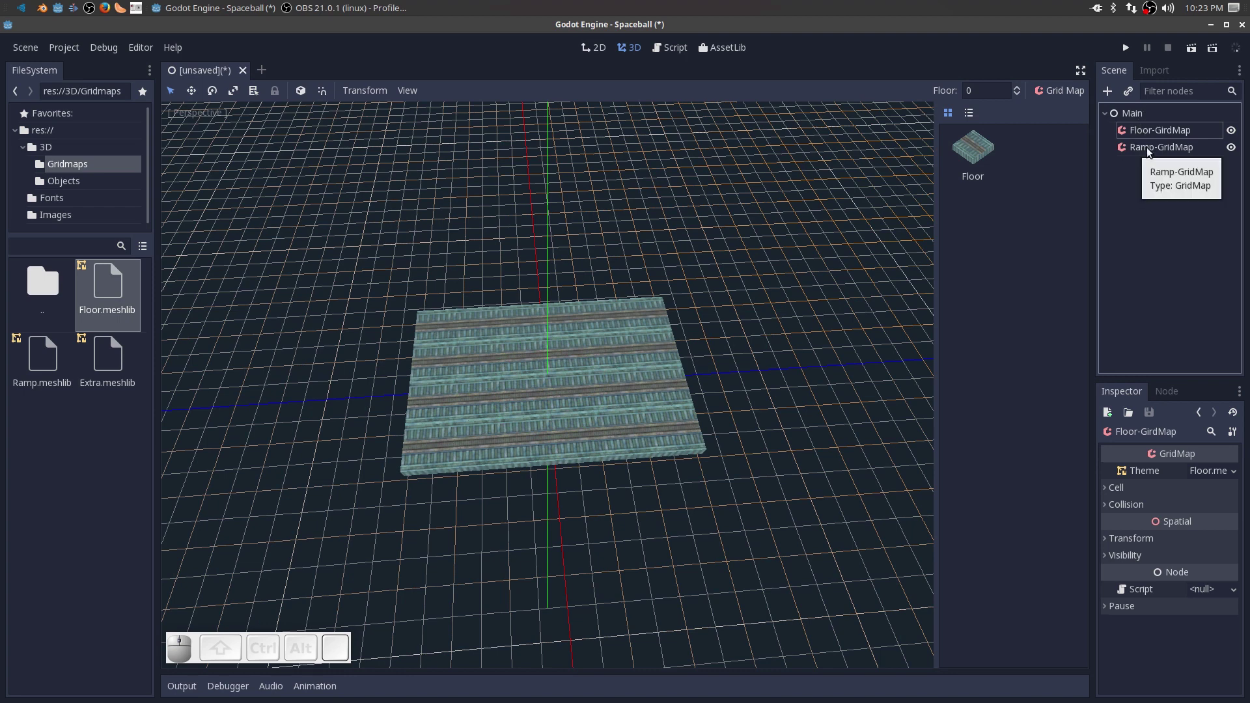
# Assign Ramp.meshlib to Ramp-GridMap and place the first Ramp-01 and Floor-01 tiles.
pyautogui.click(1148, 153)
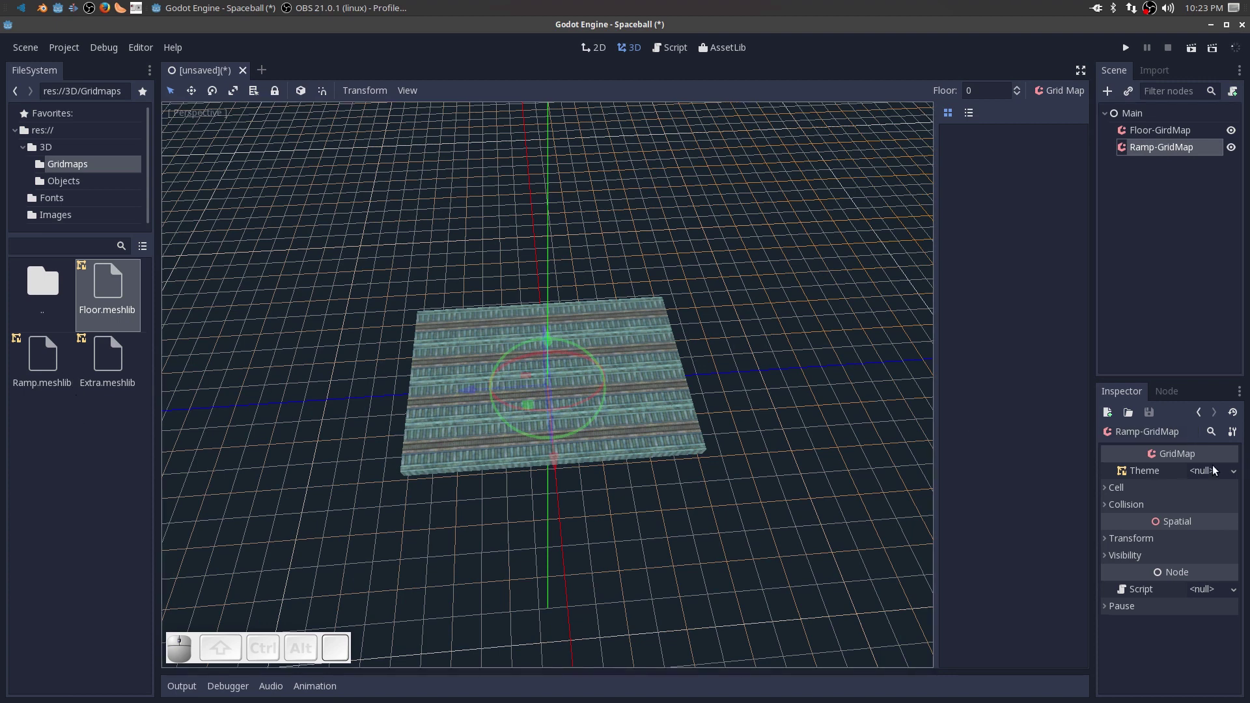
pyautogui.moveTo(36, 369); pyautogui.dragTo(1203, 471)
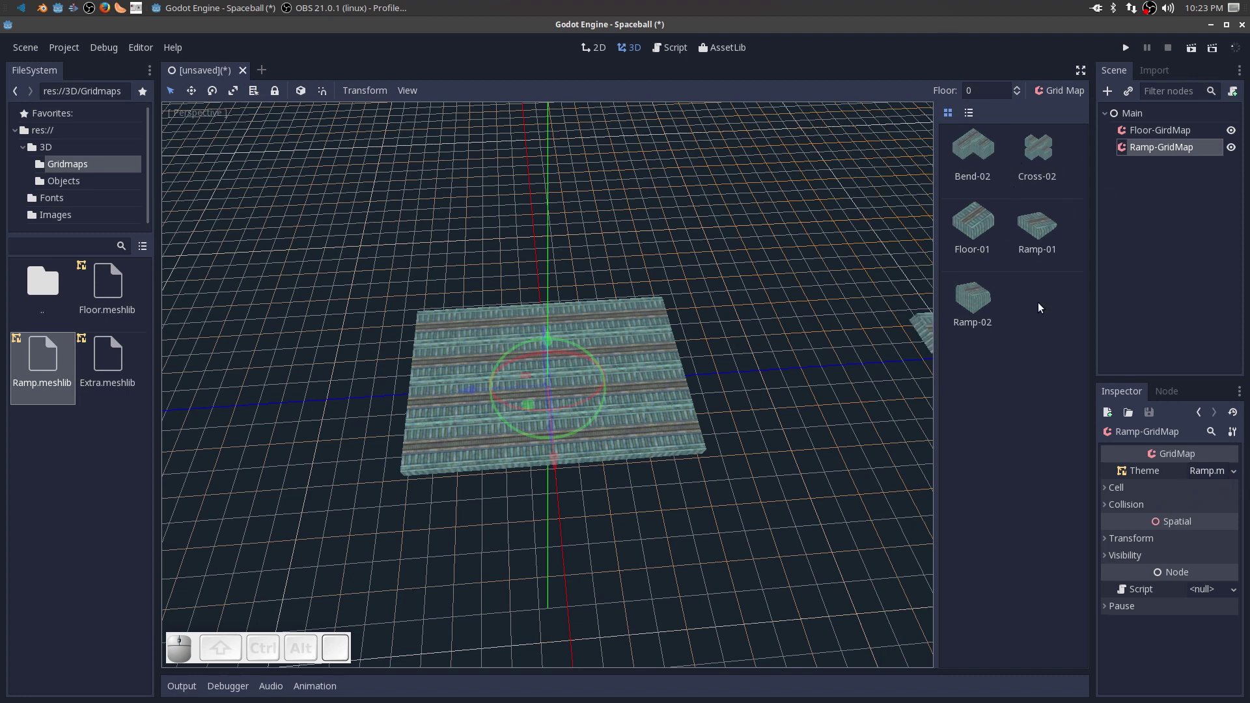
pyautogui.click(1043, 224)
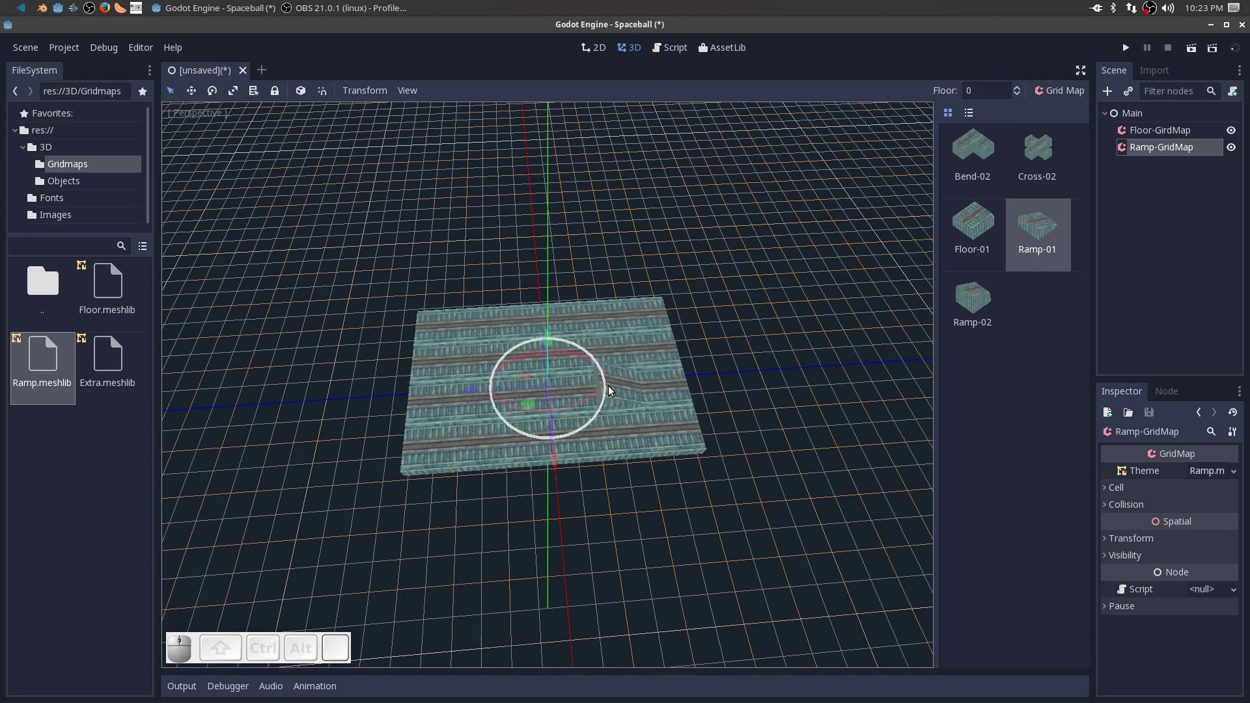
pyautogui.click(610, 362)
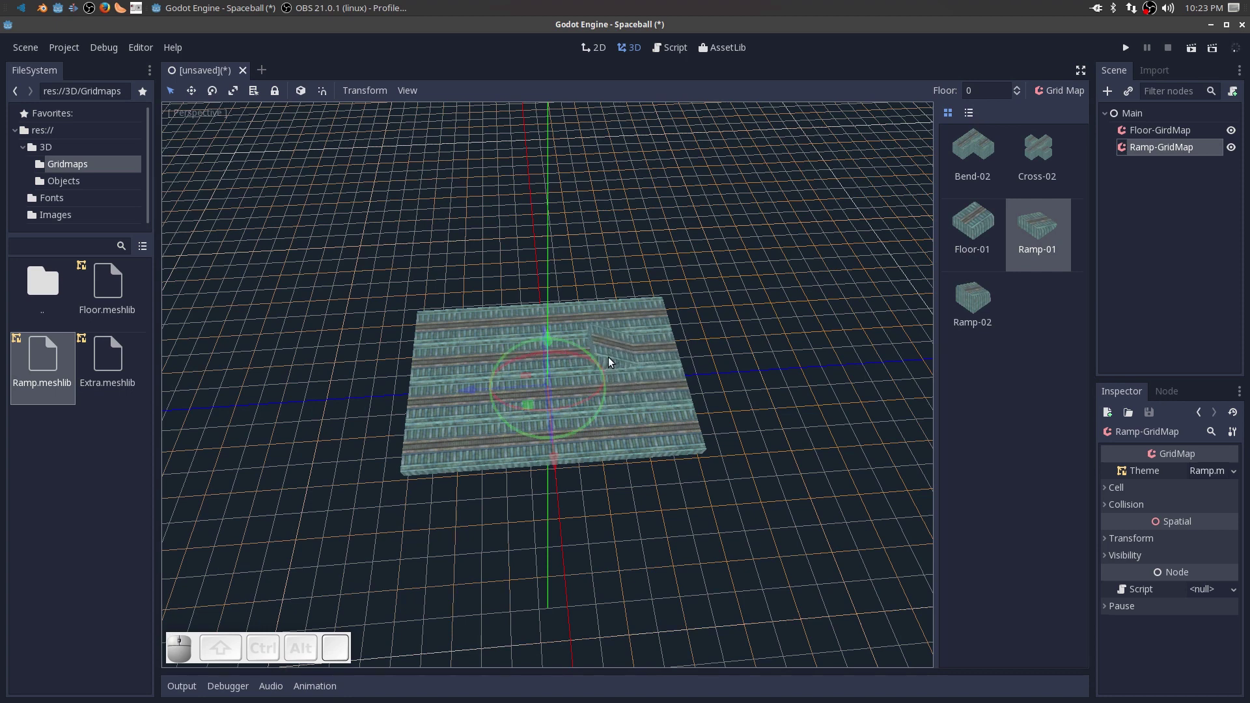
pyautogui.click(977, 223)
pyautogui.click(568, 363)
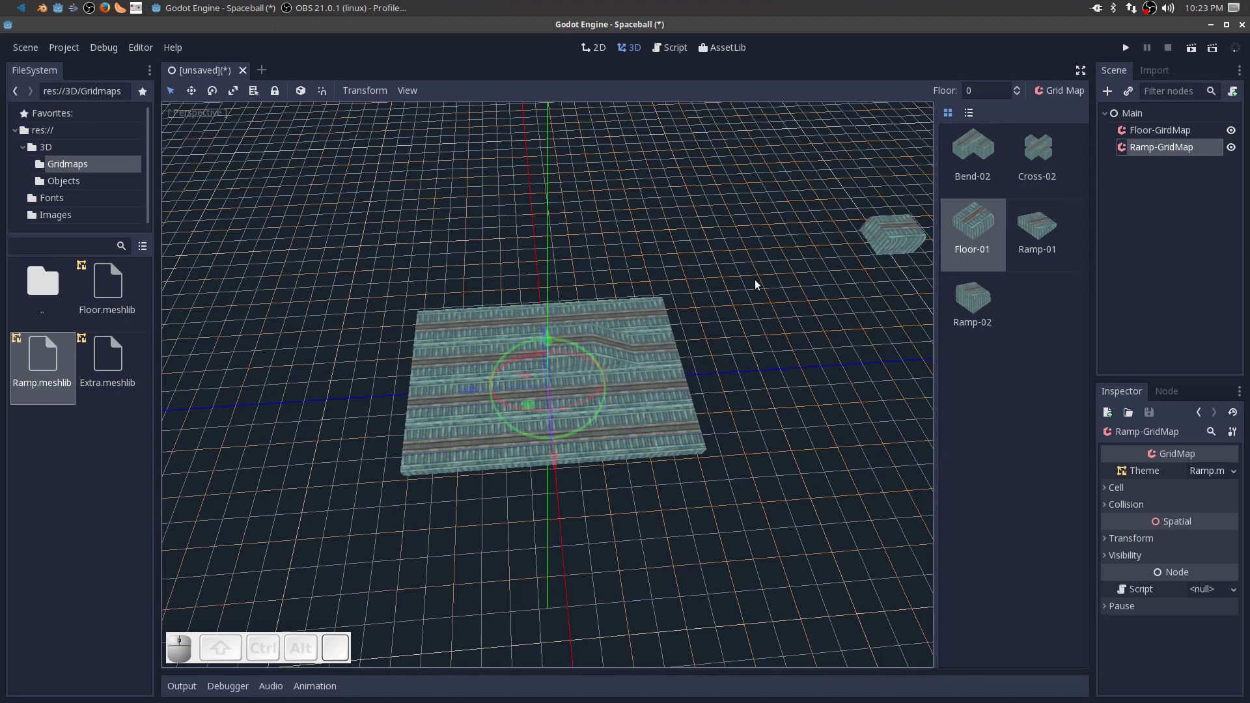
pyautogui.click(523, 371)
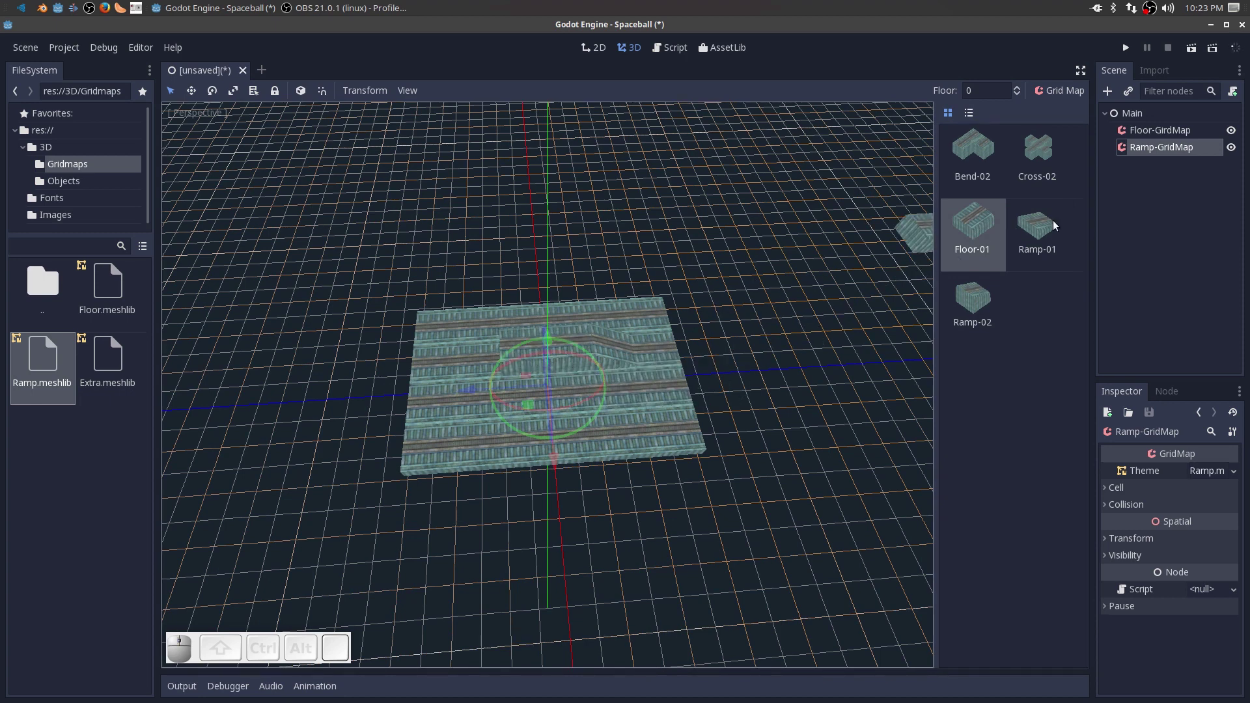
# Place rotated Ramp-01 pieces on the left and right with raised Floor-01 tiles between.
pyautogui.click(1036, 233)
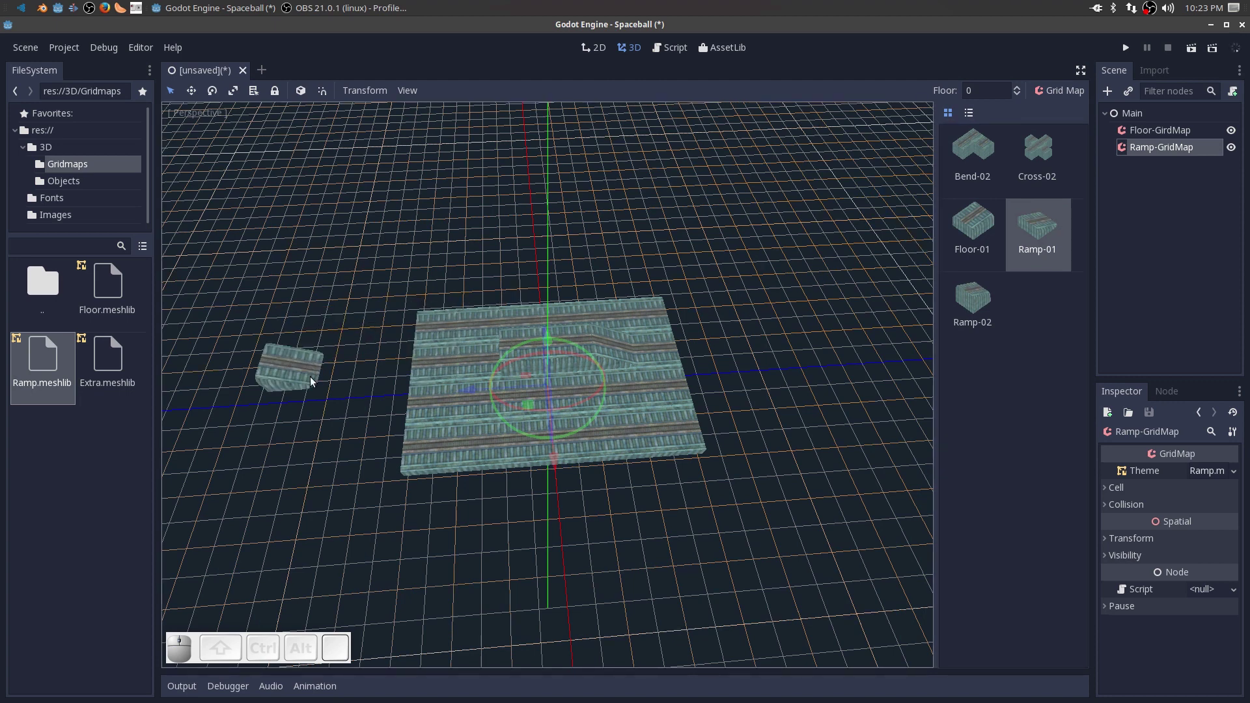
pyautogui.press('s')
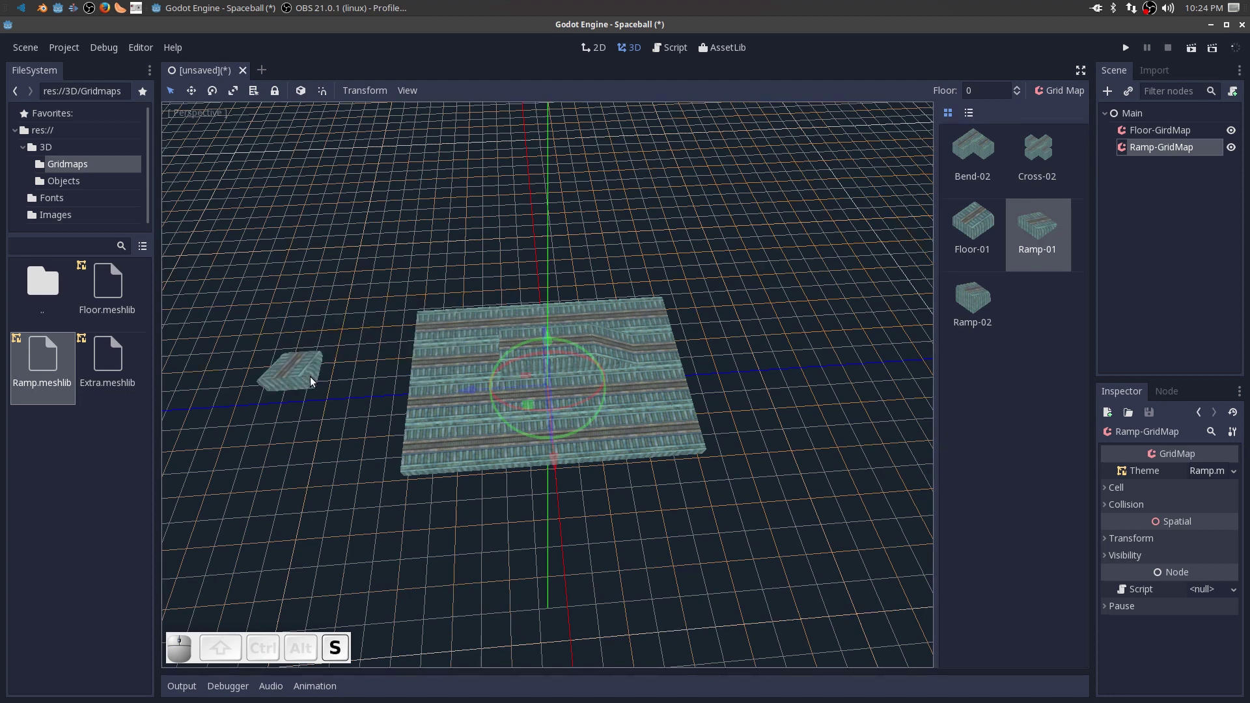
pyautogui.press('s')
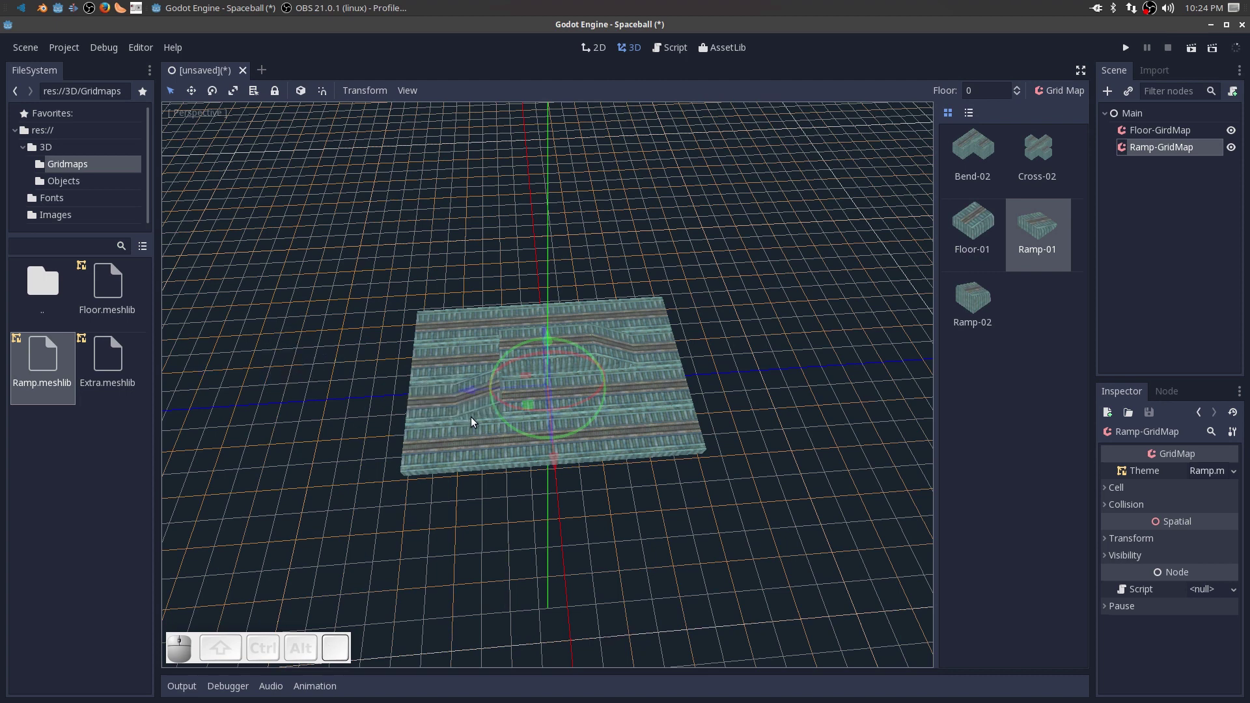
pyautogui.click(481, 374)
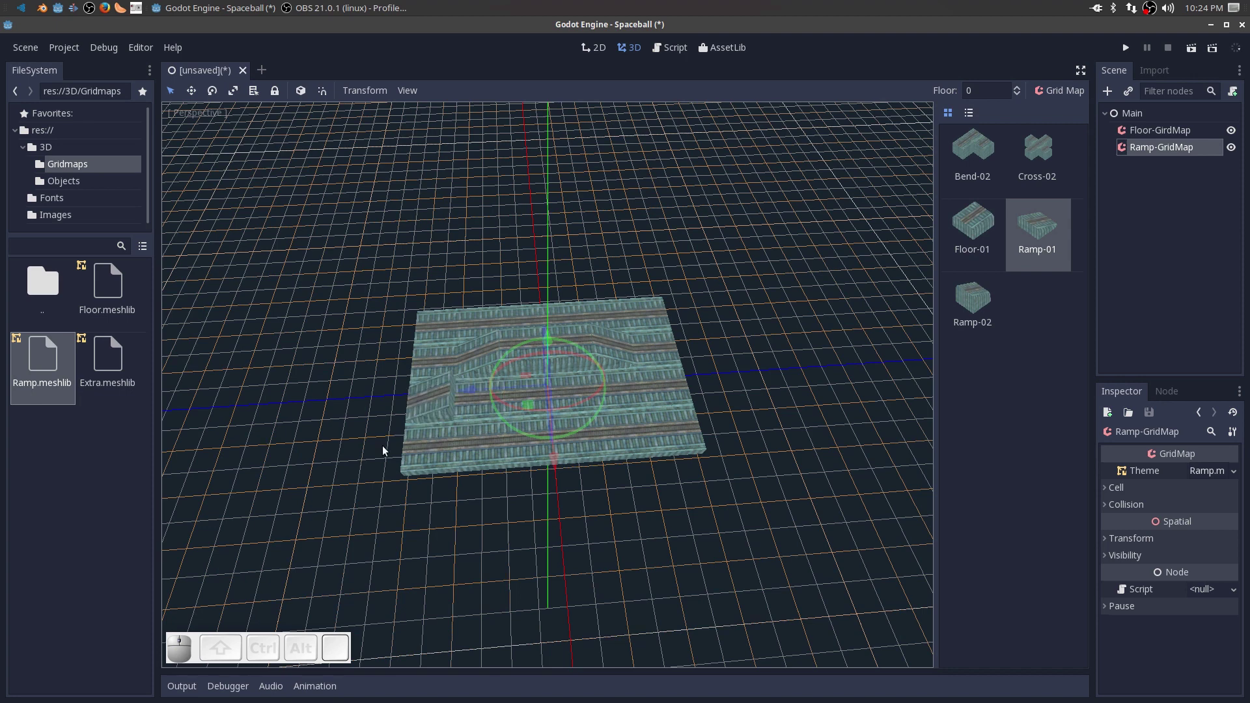
pyautogui.click(494, 437)
pyautogui.click(983, 223)
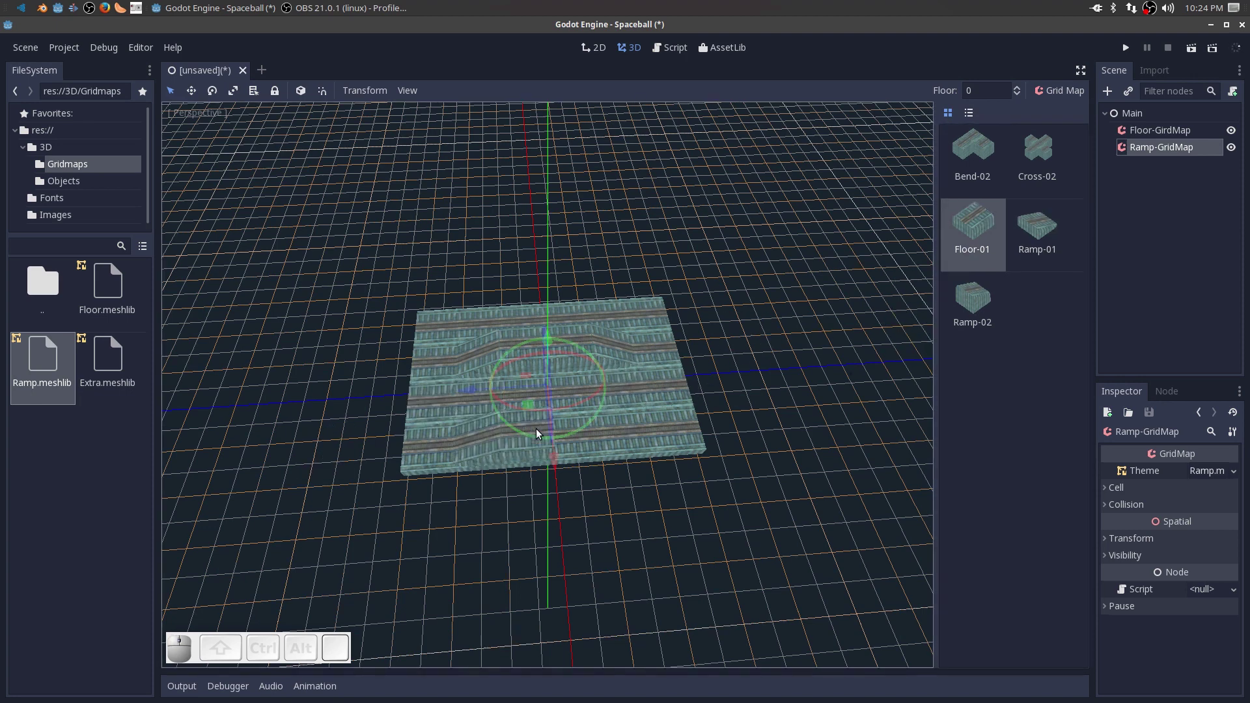
pyautogui.click(540, 435)
pyautogui.click(591, 434)
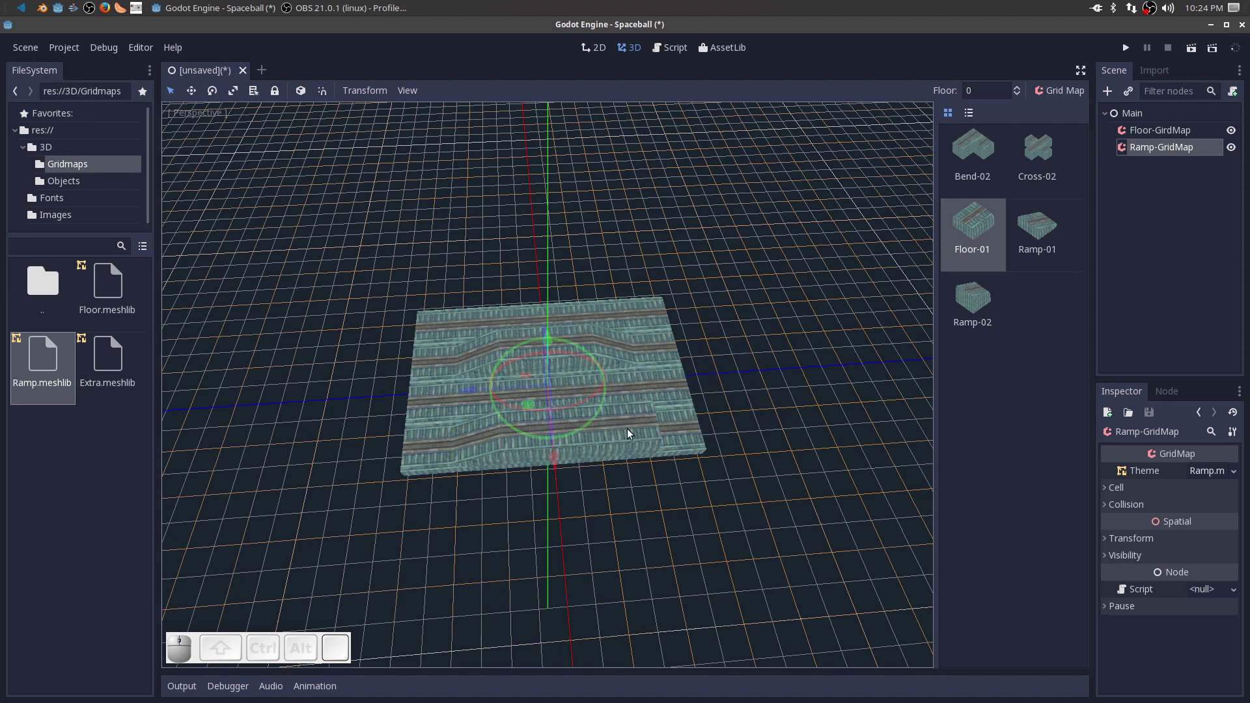
pyautogui.click(1021, 229)
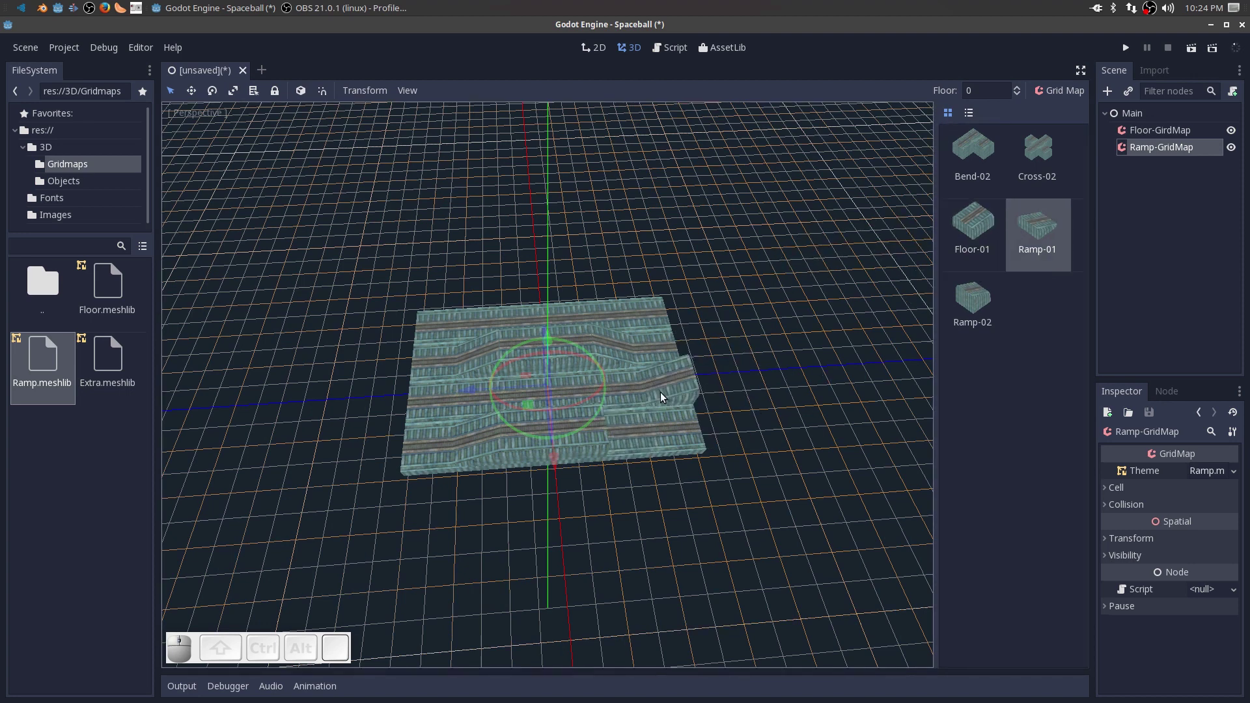
pyautogui.press('s')
pyautogui.click(628, 449)
# Orbit the view to inspect the ramps and select the Floor-GridMap node.
pyautogui.middleClick(523, 542)
pyautogui.scroll(3)
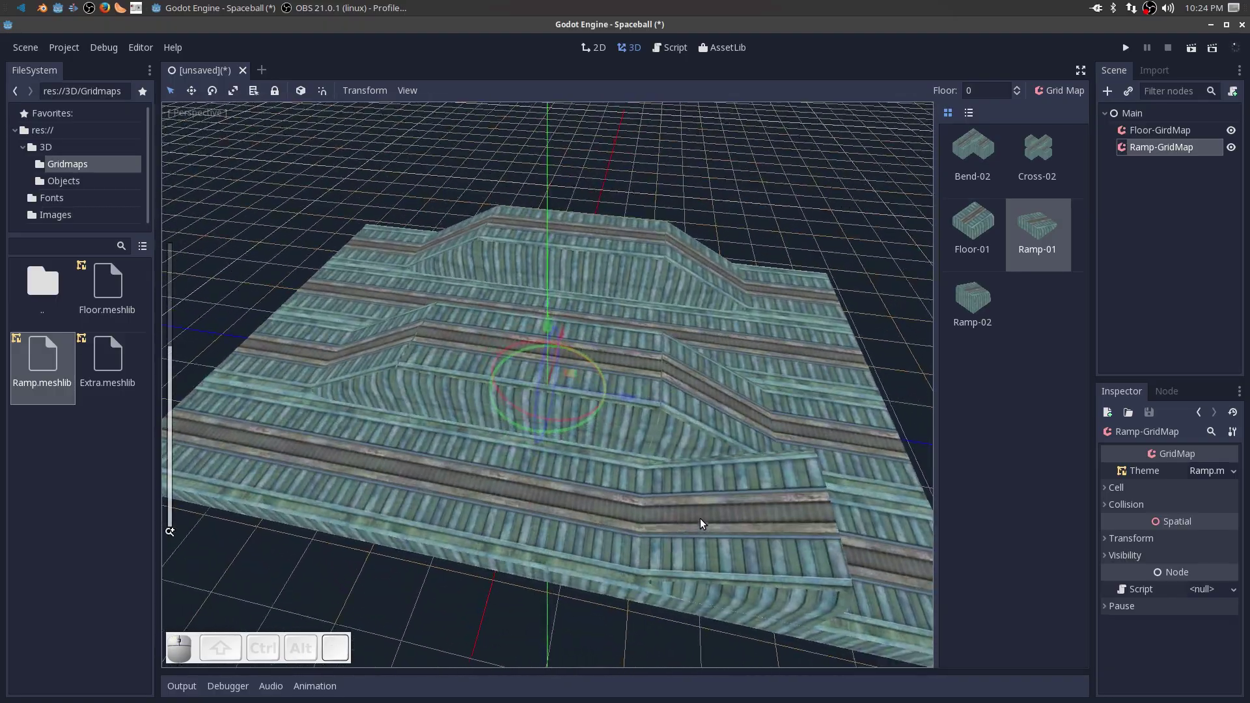
pyautogui.scroll(-3)
pyautogui.middleClick(703, 519)
pyautogui.moveTo(696, 516); pyautogui.dragTo(775, 614)
pyautogui.moveTo(784, 581); pyautogui.dragTo(1000, 372)
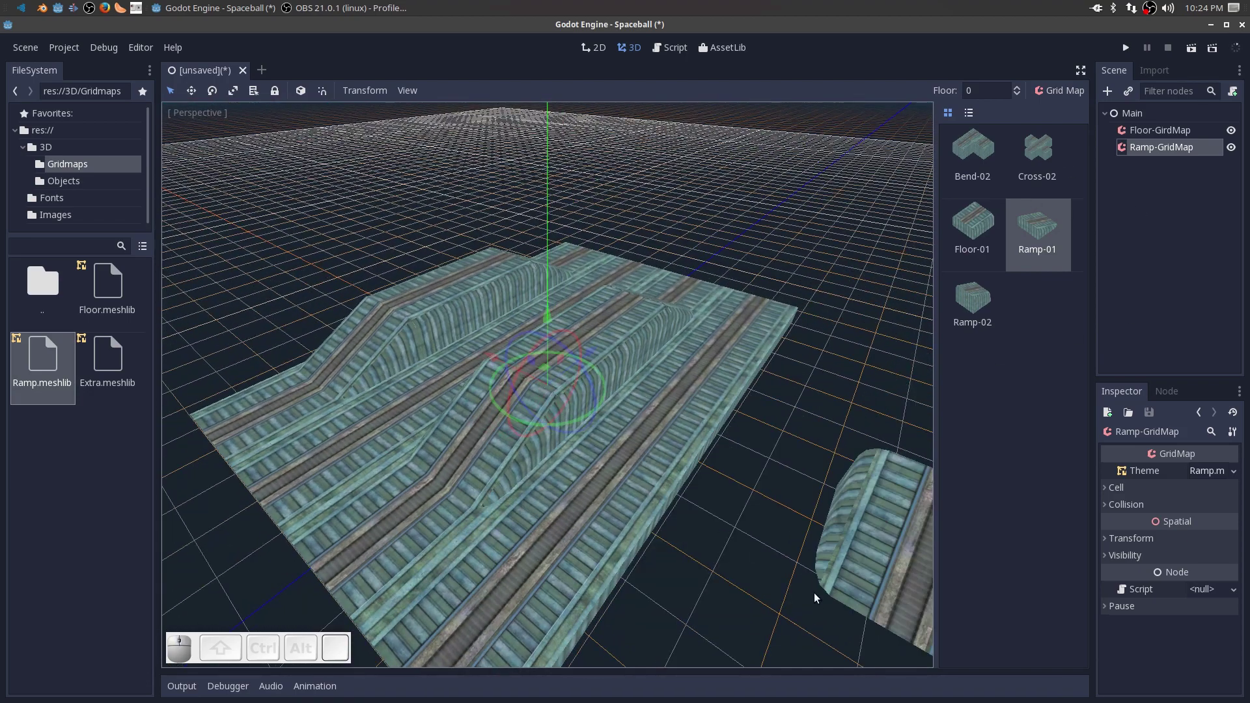
pyautogui.click(1145, 134)
pyautogui.middleClick(826, 472)
pyautogui.scroll(-3)
# Paint Floor tiles beyond the lower edge, then rotated borders along the right and left edges.
pyautogui.middleClick(705, 407)
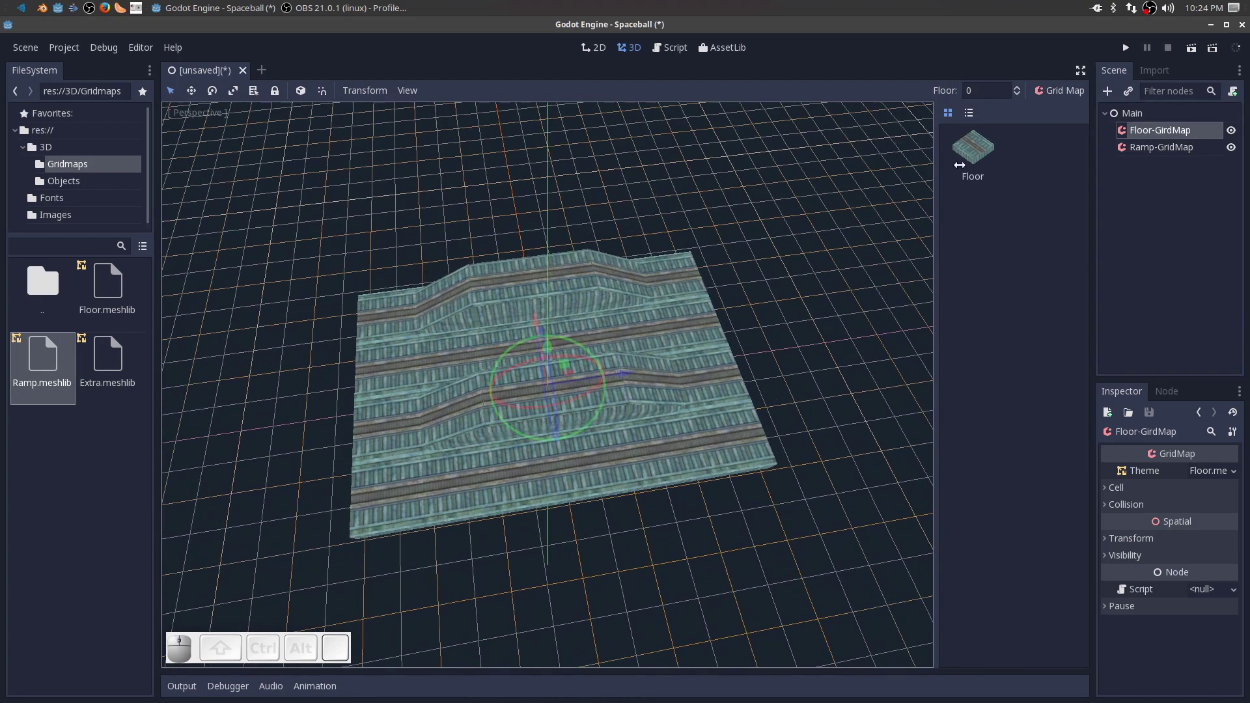
pyautogui.click(986, 156)
pyautogui.moveTo(391, 284); pyautogui.dragTo(698, 245)
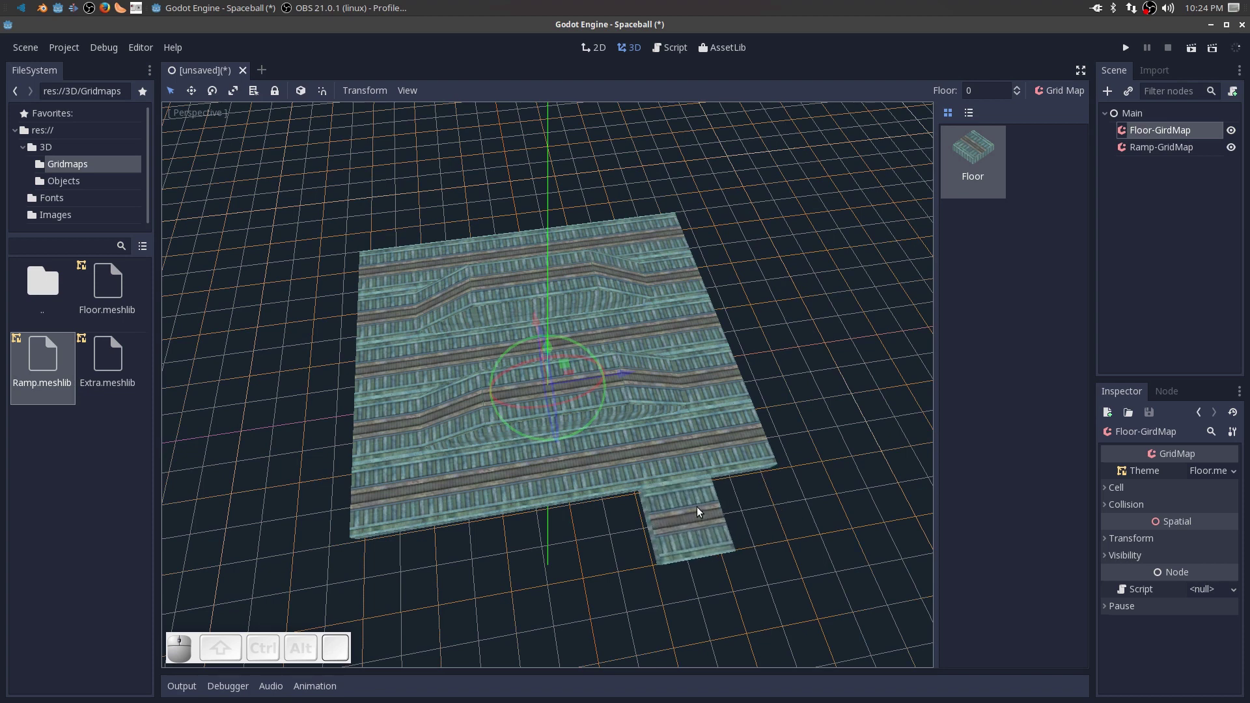
pyautogui.press('s')
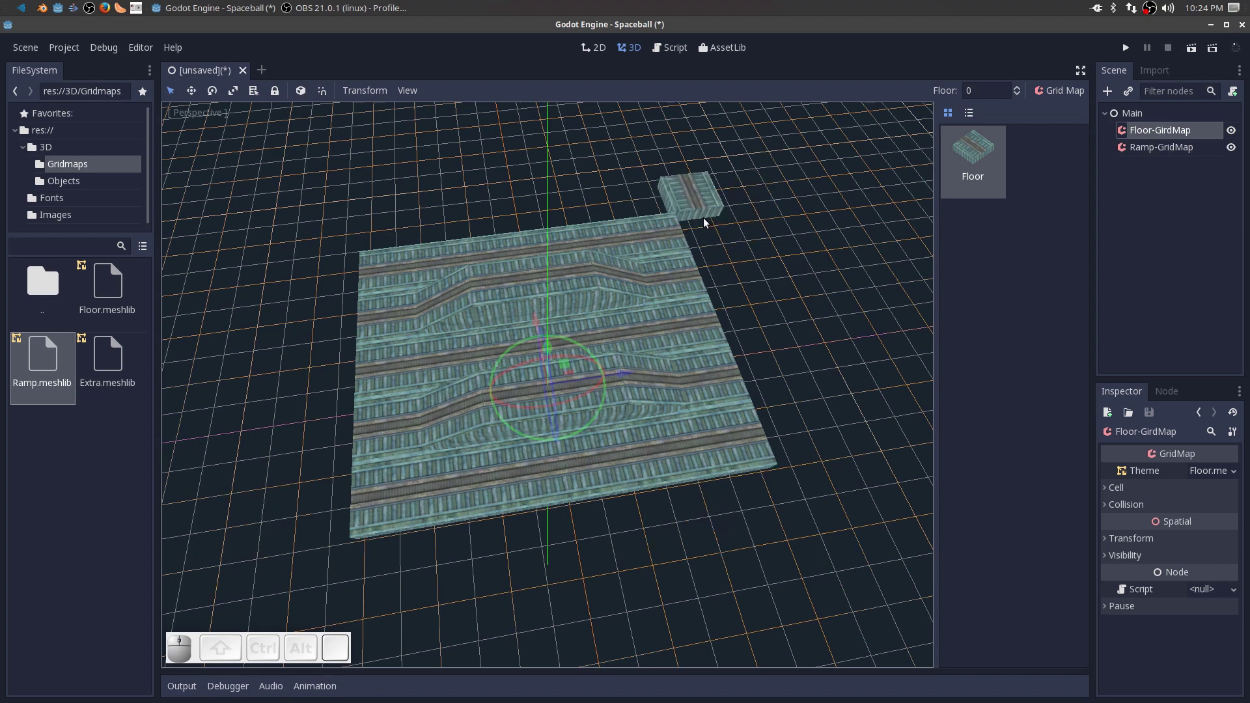
pyautogui.moveTo(705, 242); pyautogui.dragTo(785, 423)
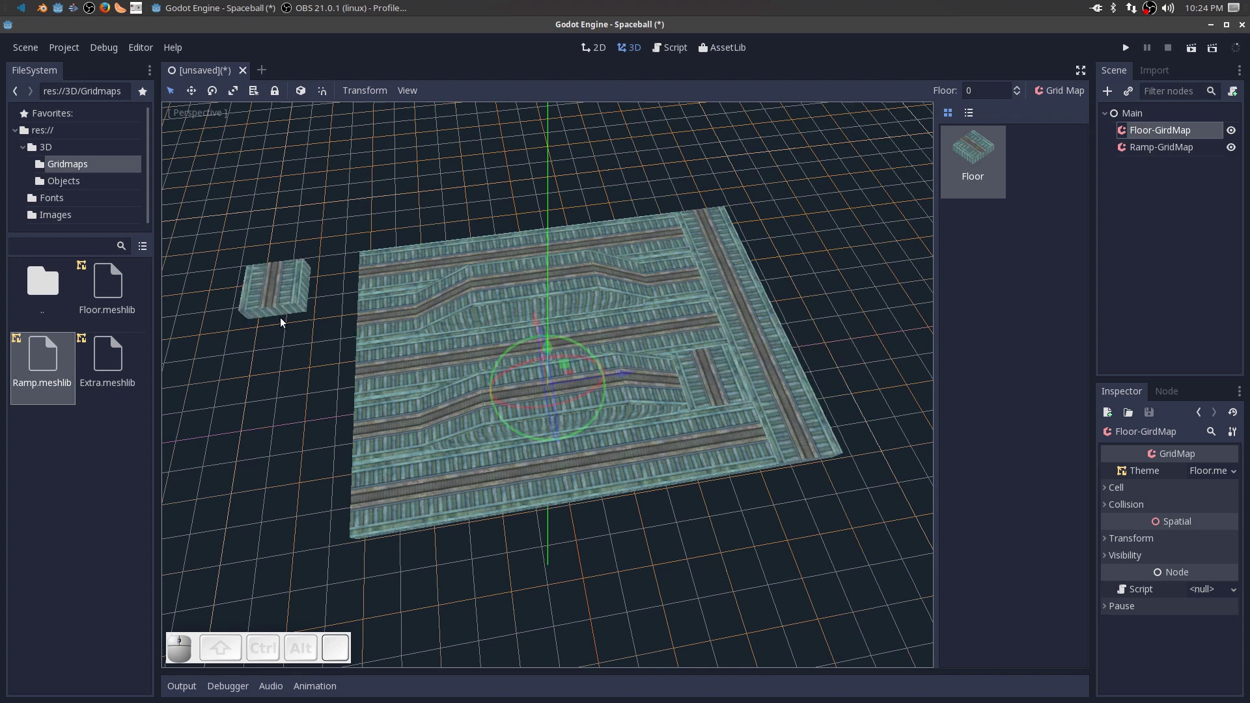
pyautogui.moveTo(329, 290); pyautogui.dragTo(337, 510)
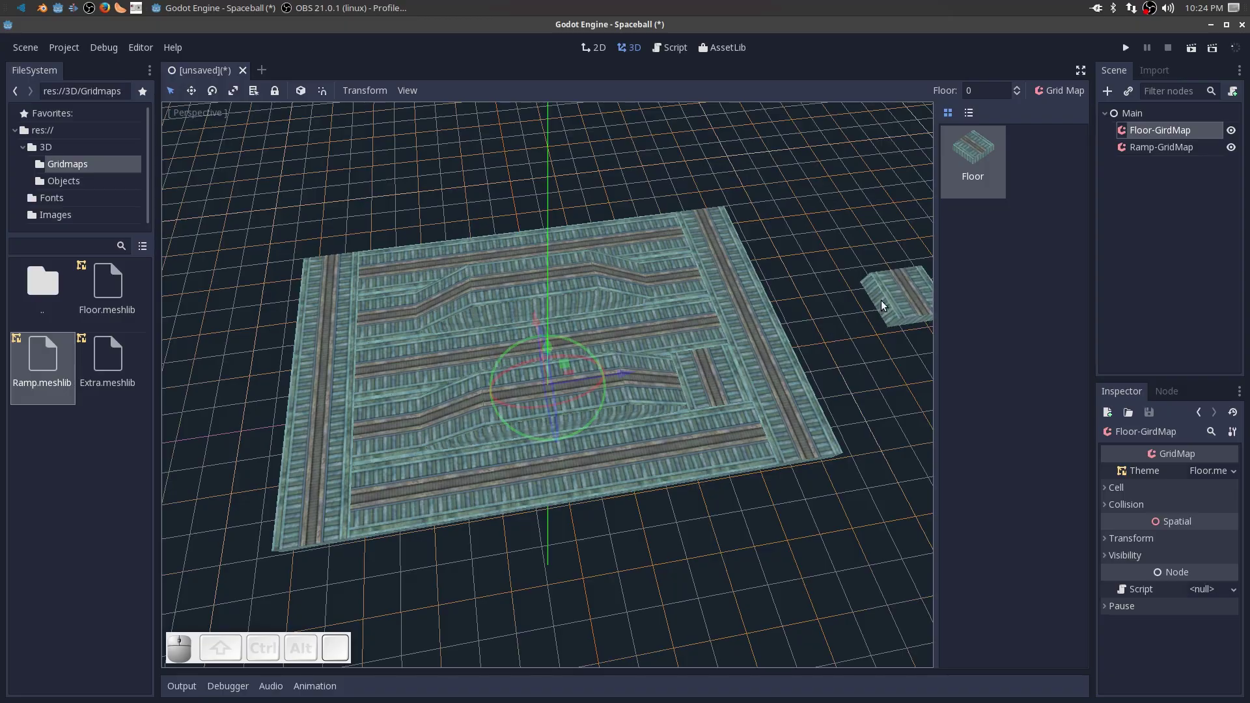
# Orbit and zoom the view to look across the newly bordered floor.
pyautogui.press('s')
pyautogui.click(717, 383)
pyautogui.scroll(-3)
pyautogui.moveTo(491, 528); pyautogui.dragTo(716, 472)
pyautogui.scroll(3)
pyautogui.middleClick(739, 518)
pyautogui.moveTo(679, 519); pyautogui.dragTo(717, 504)
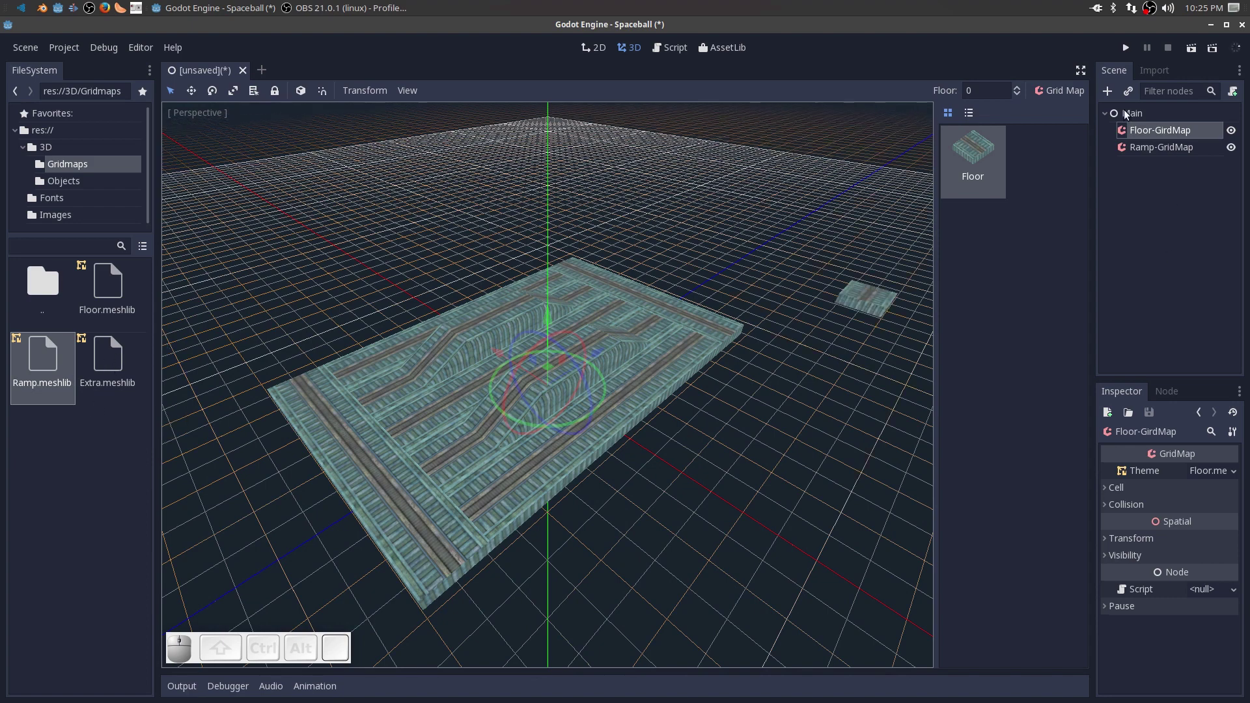
# Add a third GridMap under Main and rename it Extra-GridMap.
pyautogui.click(1142, 119)
pyautogui.click(1109, 93)
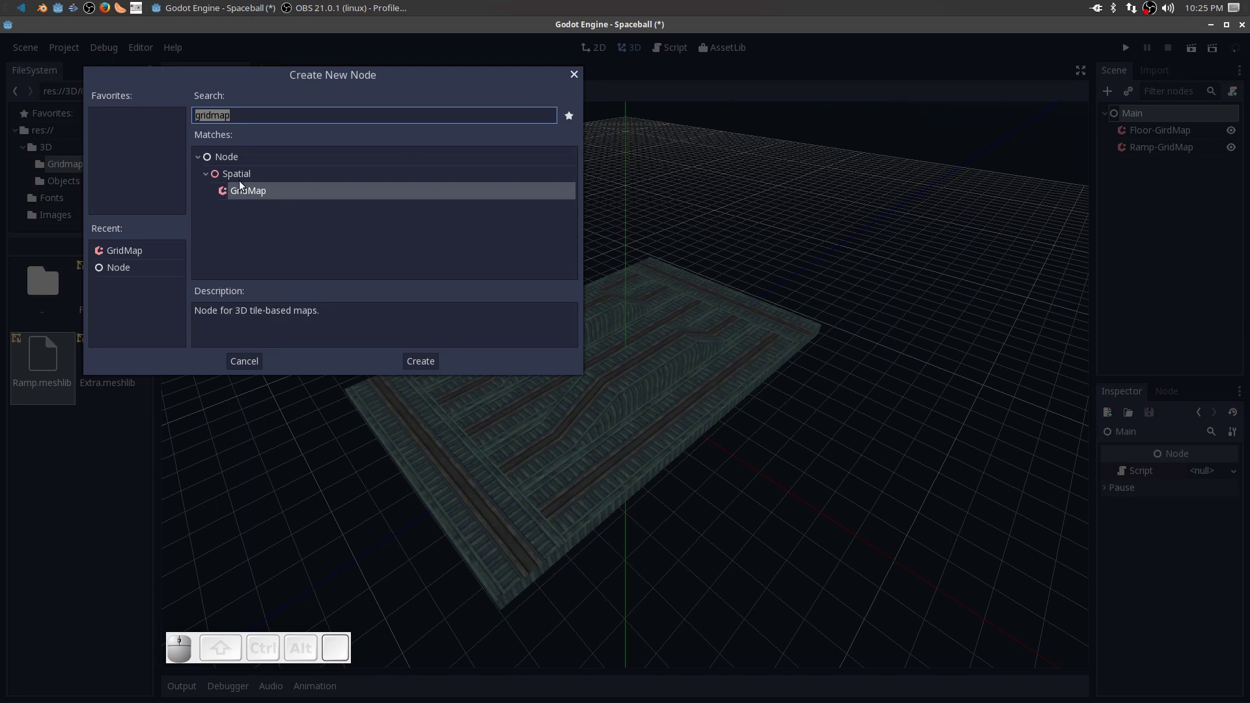
pyautogui.click(243, 197)
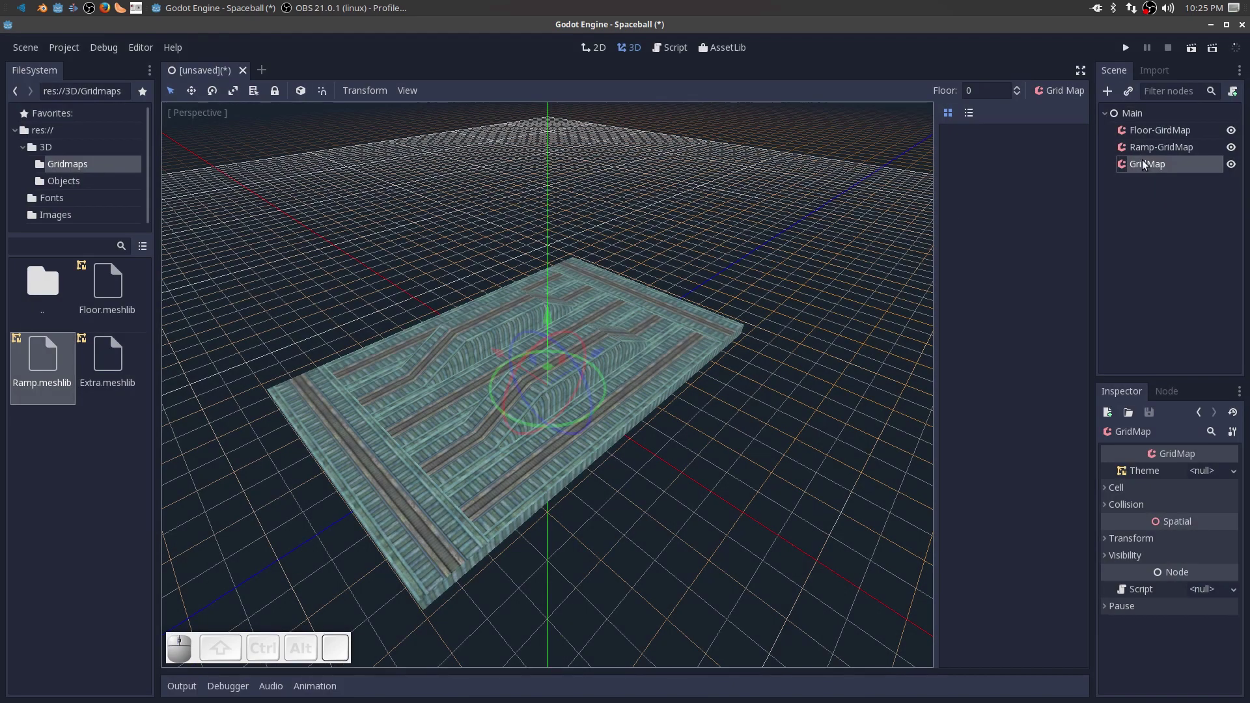
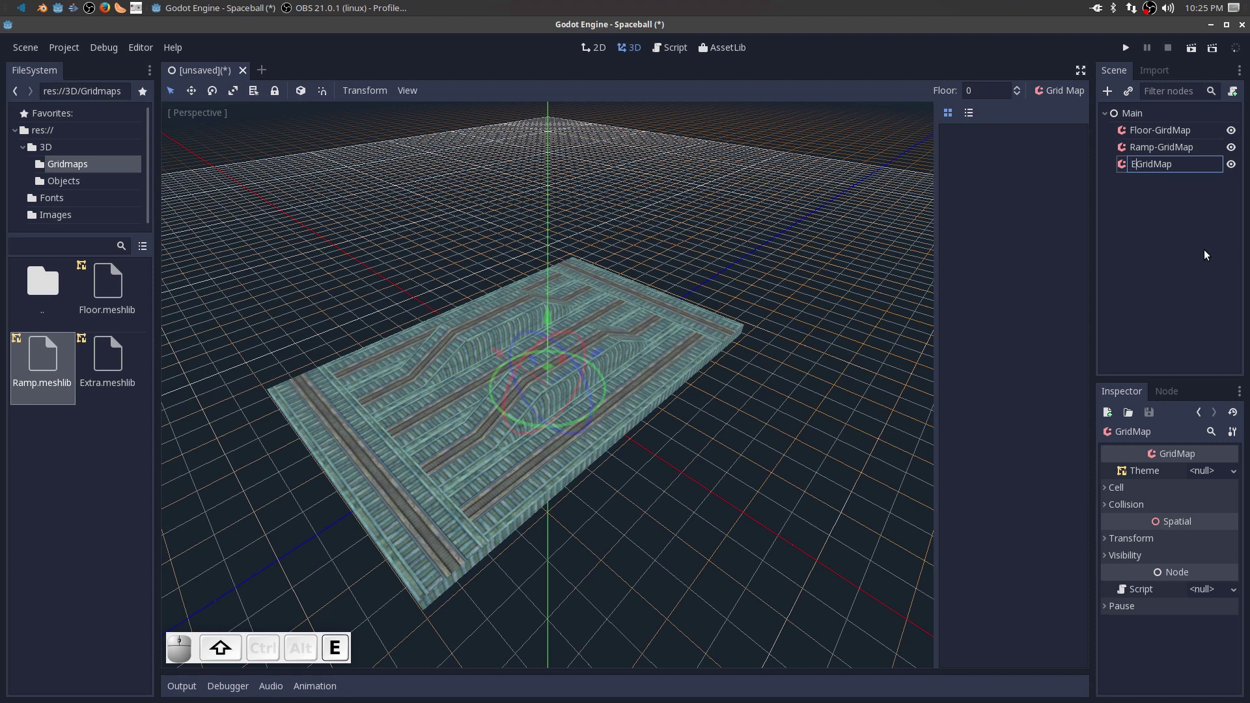
pyautogui.press('-')
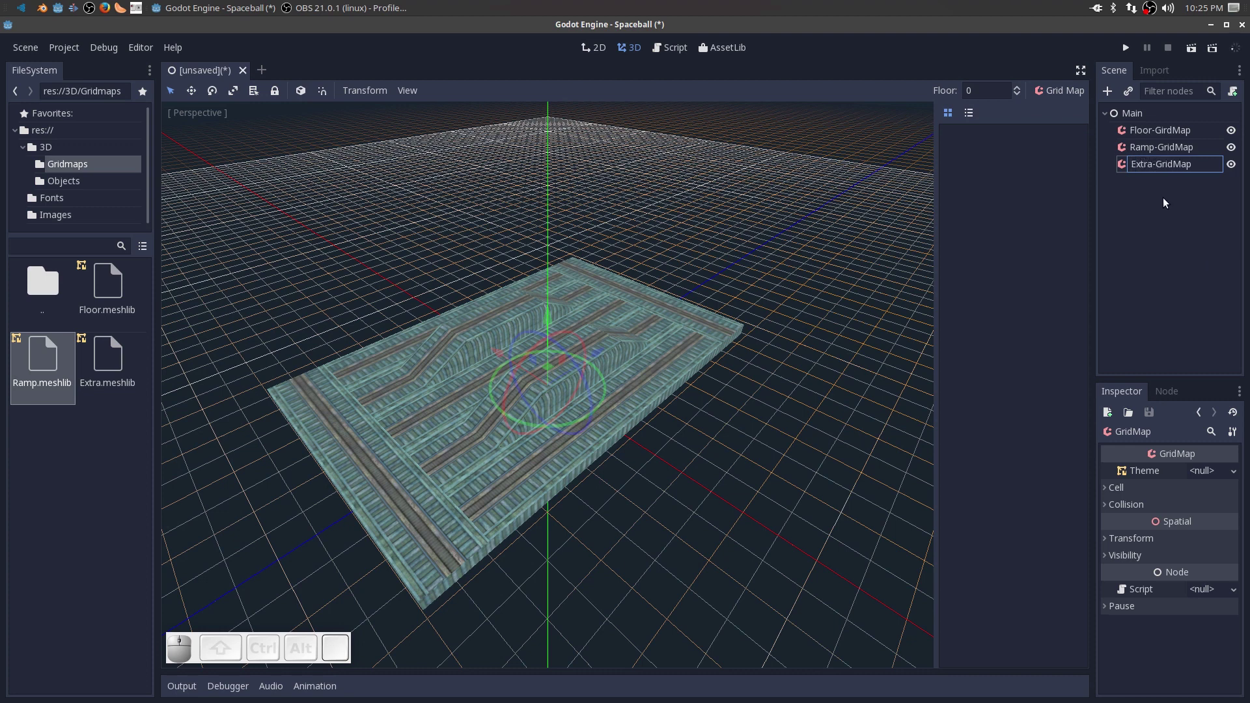
pyautogui.click(1164, 202)
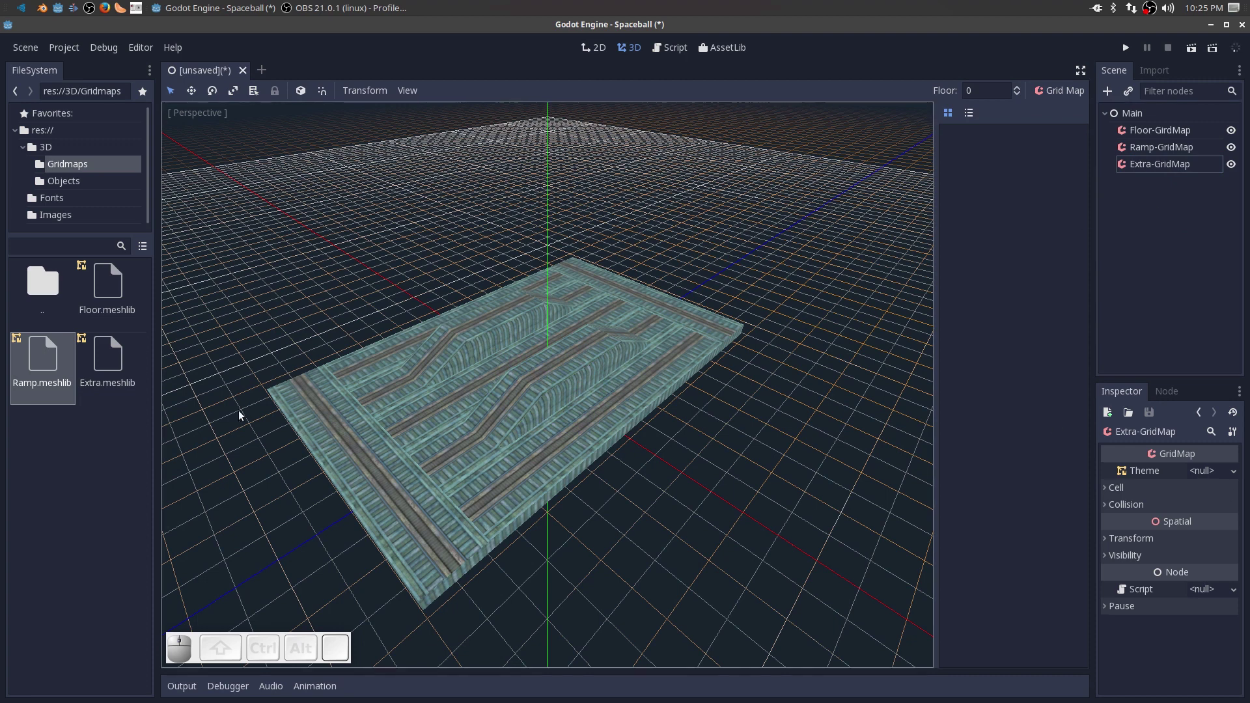
# Assign Extra.meshlib to Extra-GridMap and place three Acid-Drums at the left, far end and right.
pyautogui.moveTo(113, 354); pyautogui.dragTo(1215, 475)
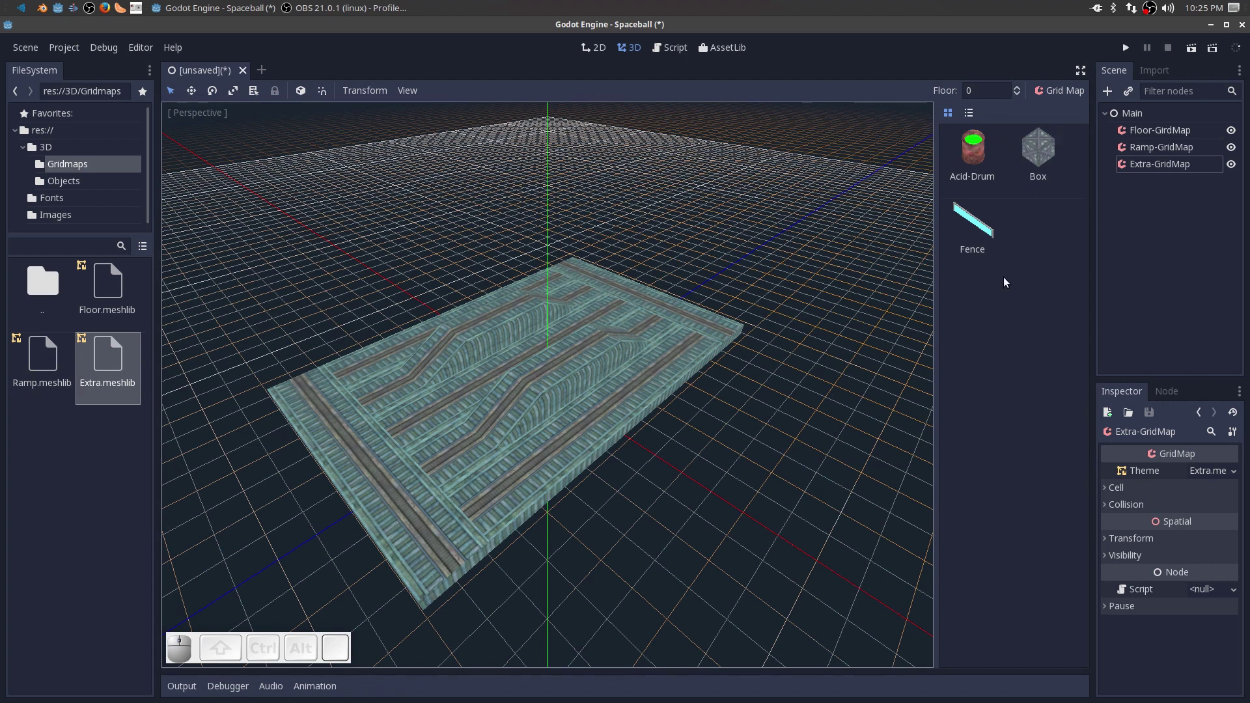
pyautogui.middleClick(1031, 402)
pyautogui.click(970, 154)
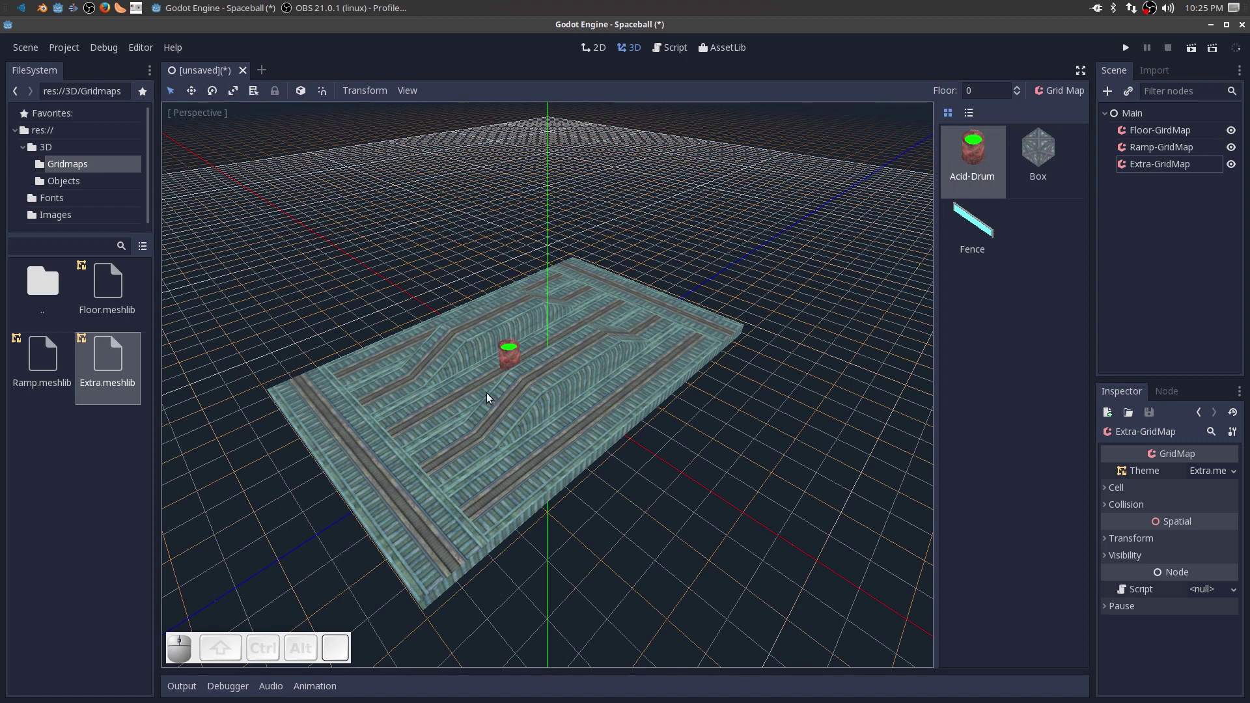
pyautogui.click(401, 469)
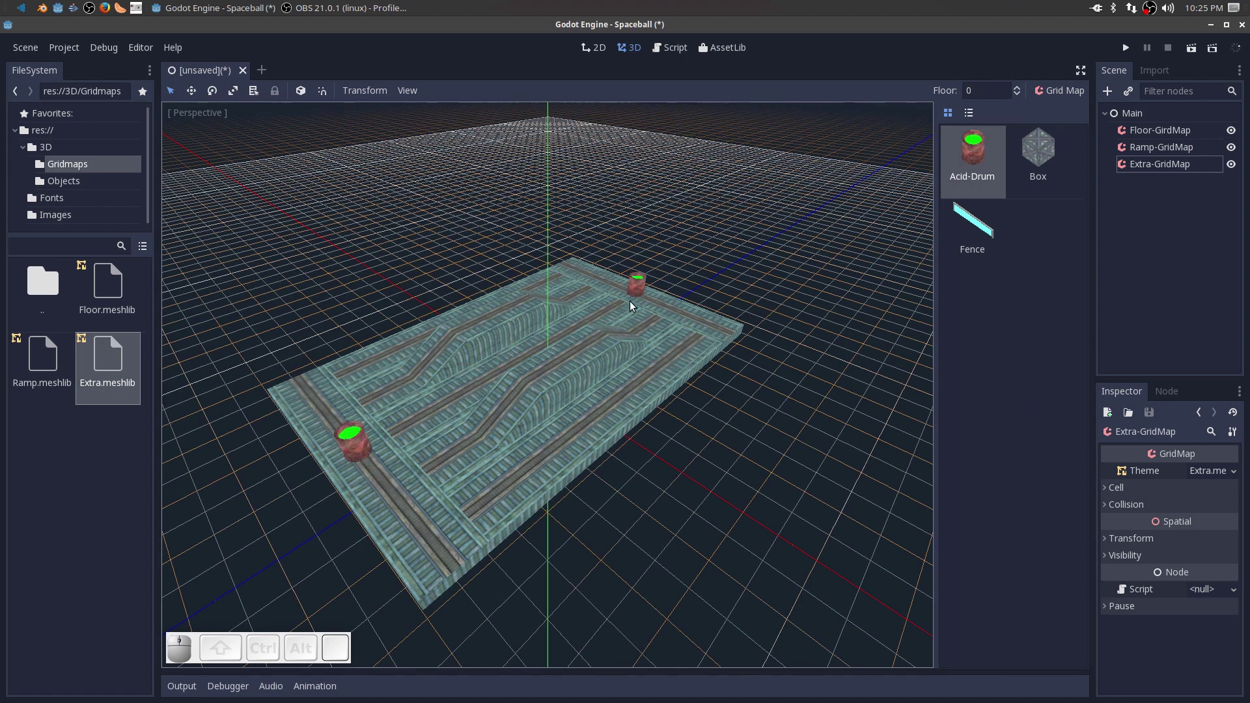
pyautogui.click(596, 290)
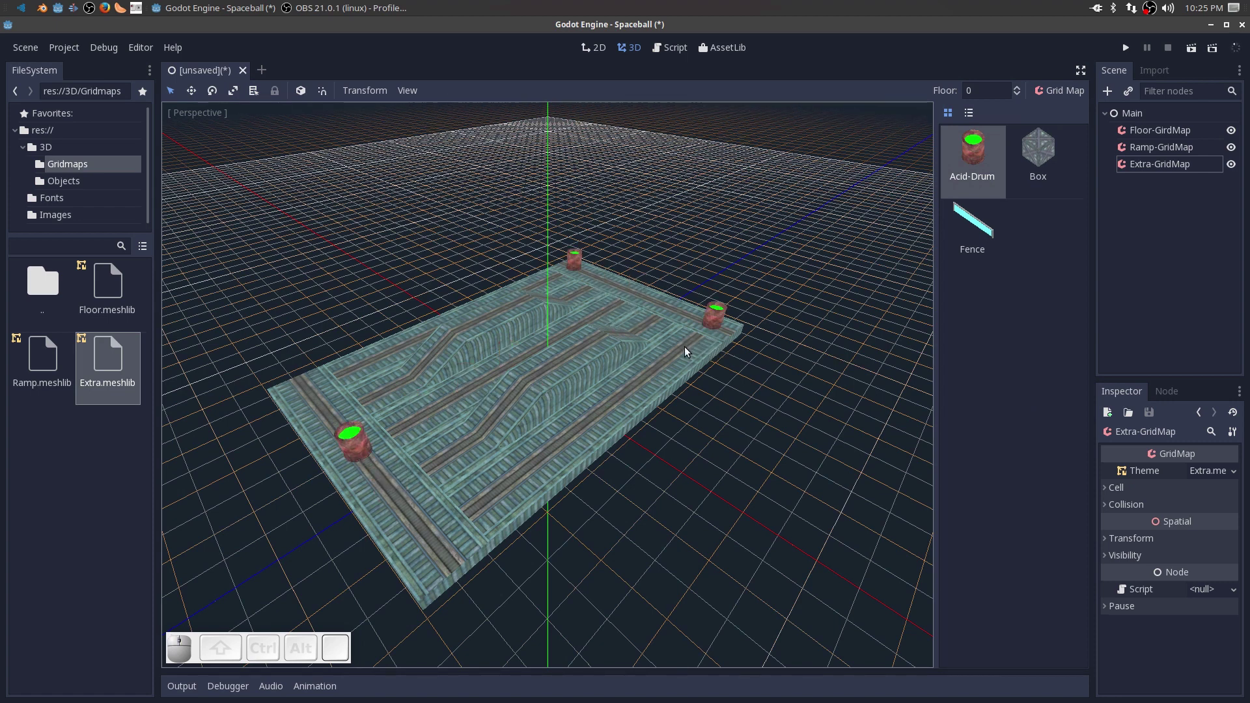
pyautogui.click(693, 358)
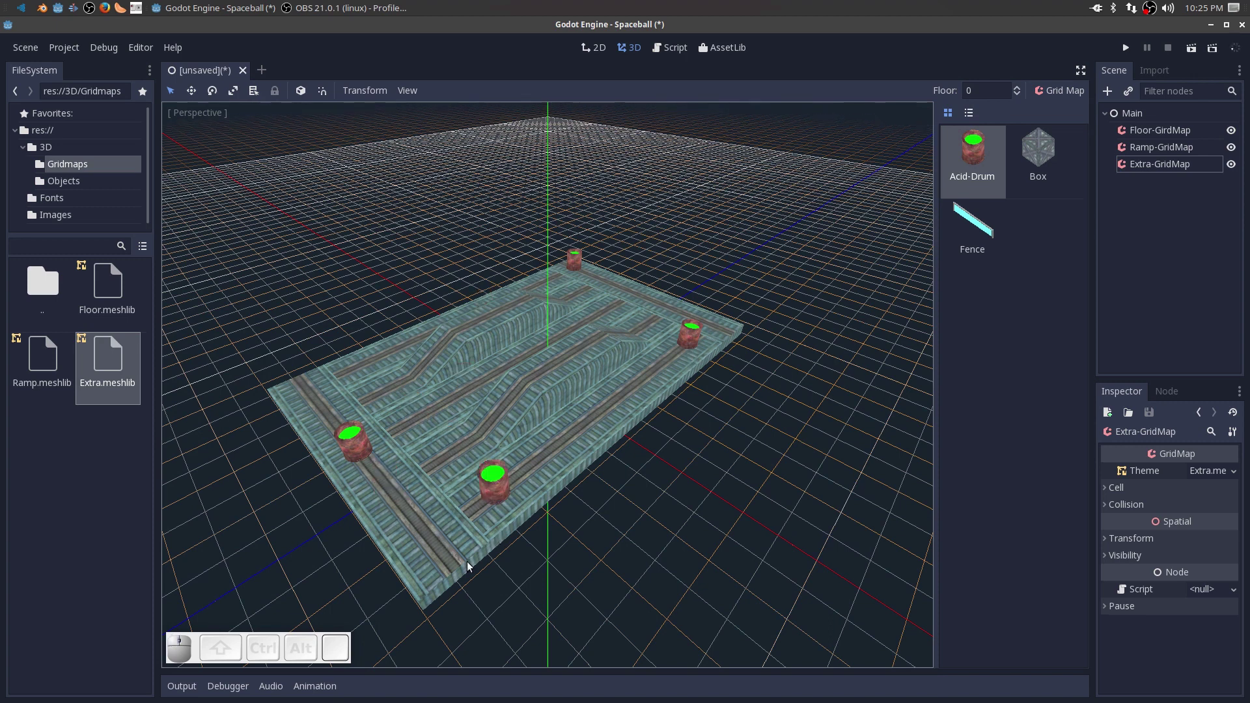
# Place three Box crates at the left side, back and back-right corner of the floor.
pyautogui.click(1048, 154)
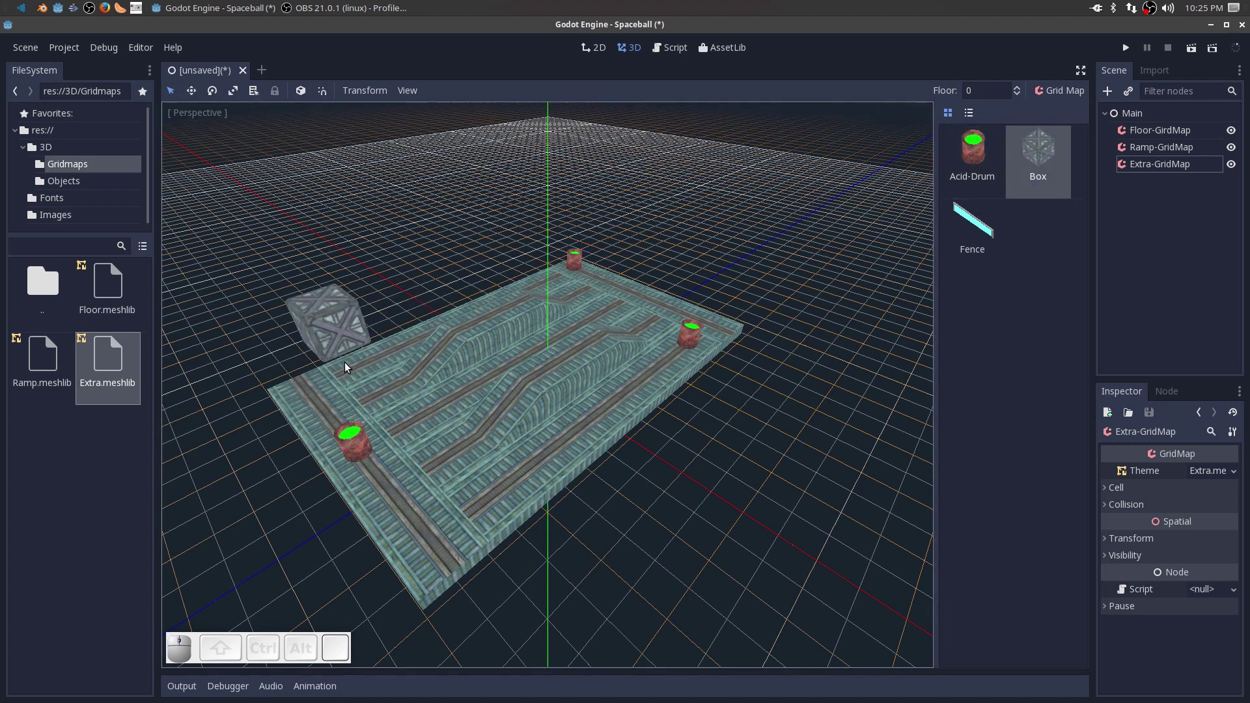
pyautogui.click(353, 382)
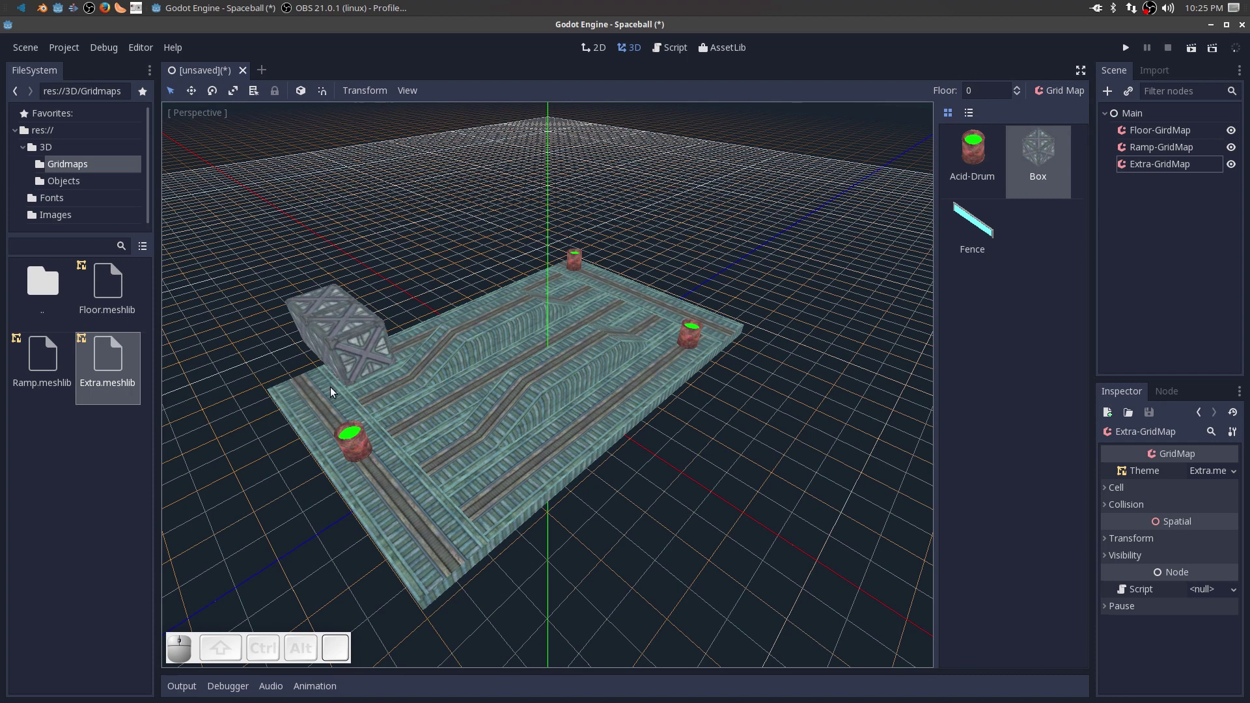
pyautogui.click(448, 333)
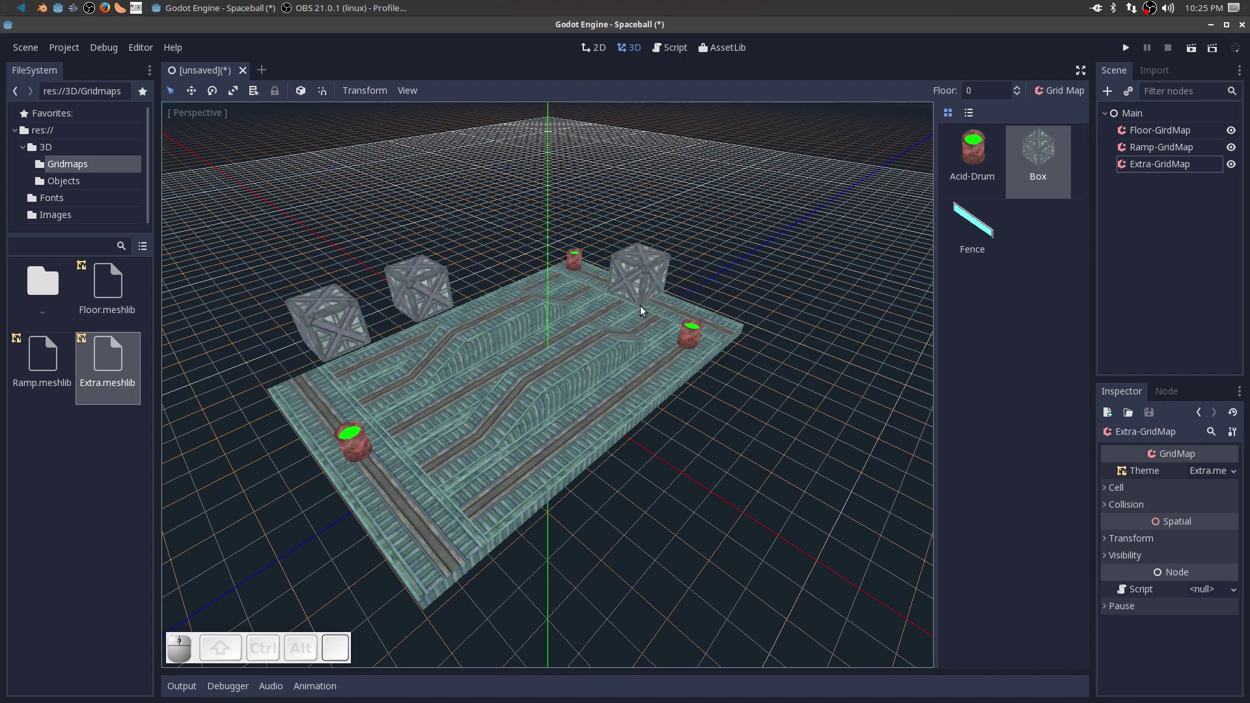
pyautogui.click(644, 312)
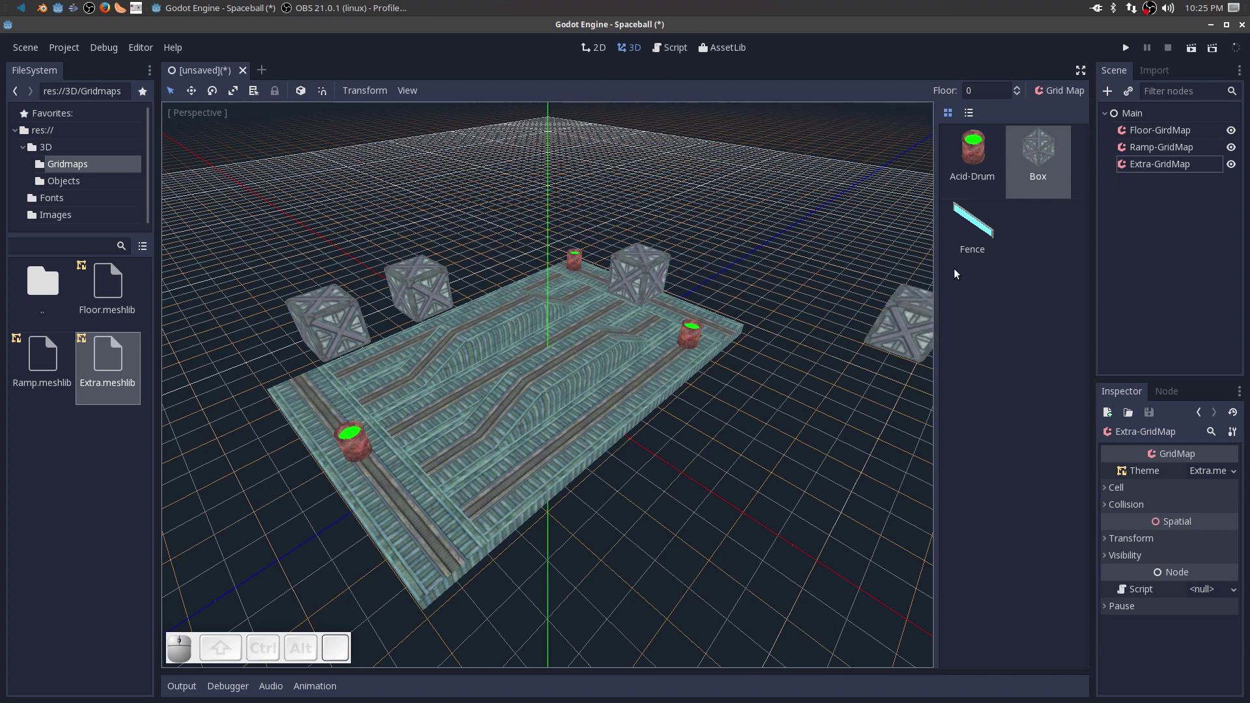
# Place two rotated Fence pieces along the left floor edge and orbit to check them.
pyautogui.click(982, 234)
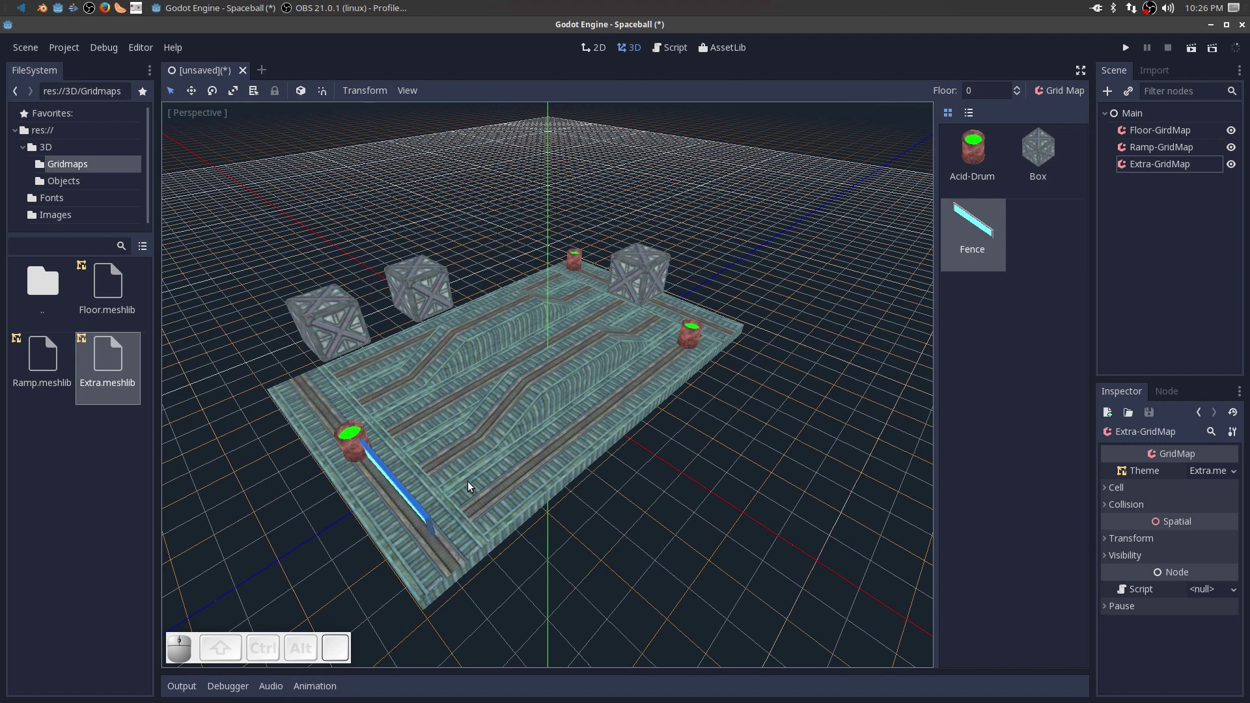
pyautogui.press('s')
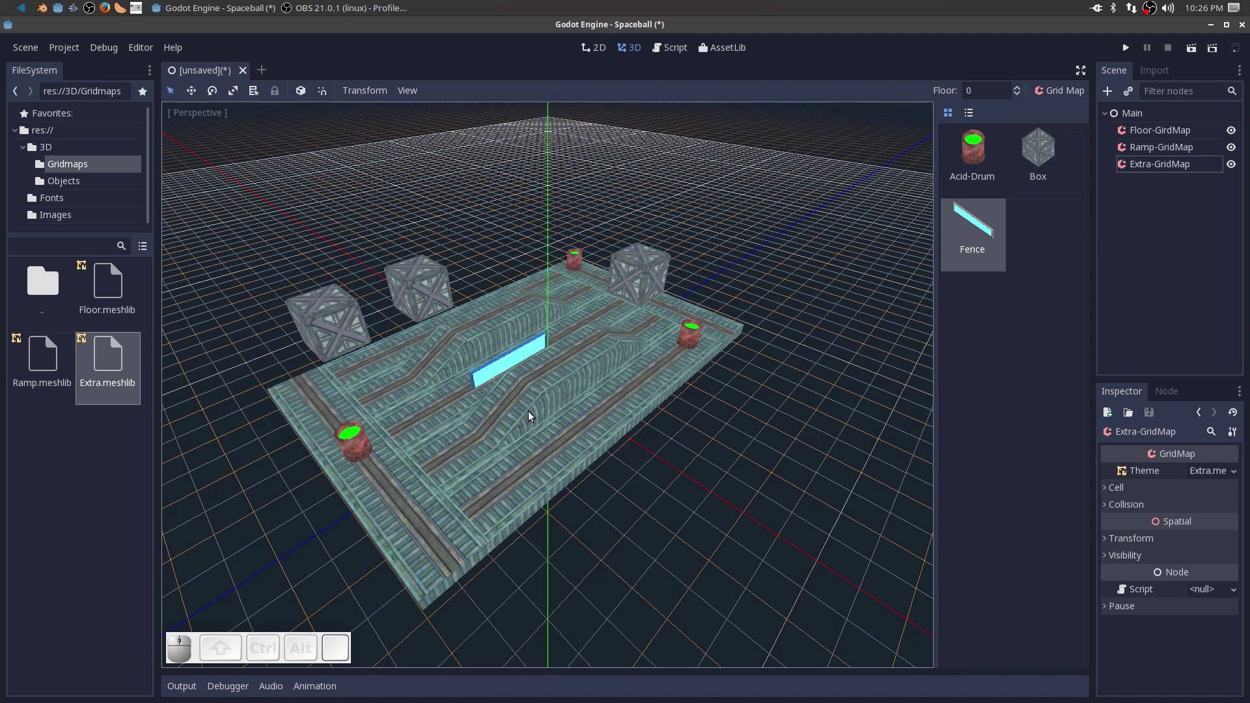
pyautogui.press('s')
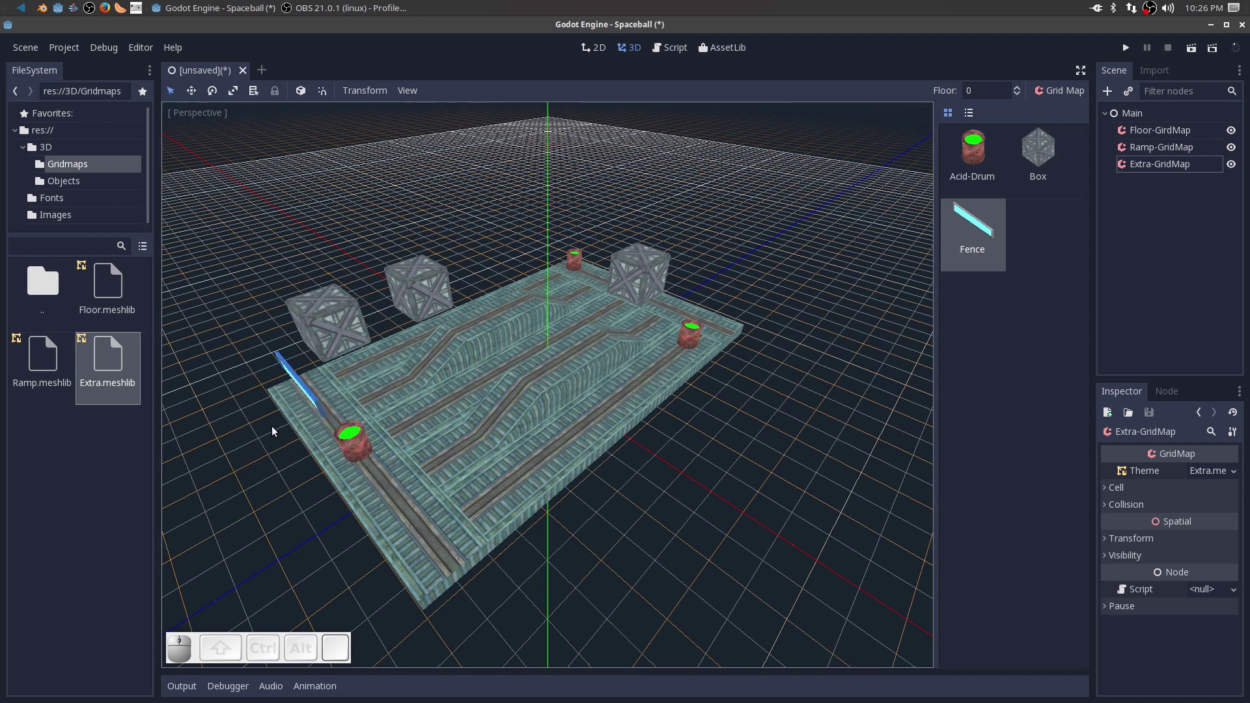
pyautogui.click(268, 433)
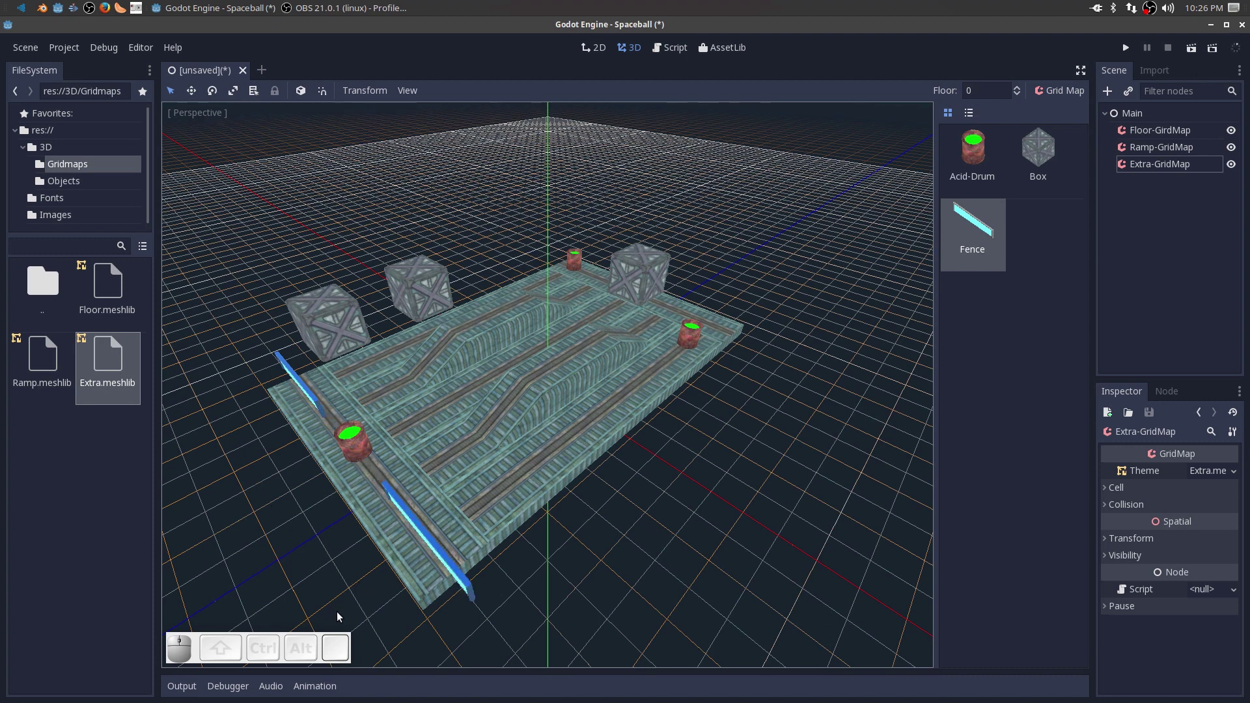
pyautogui.click(338, 613)
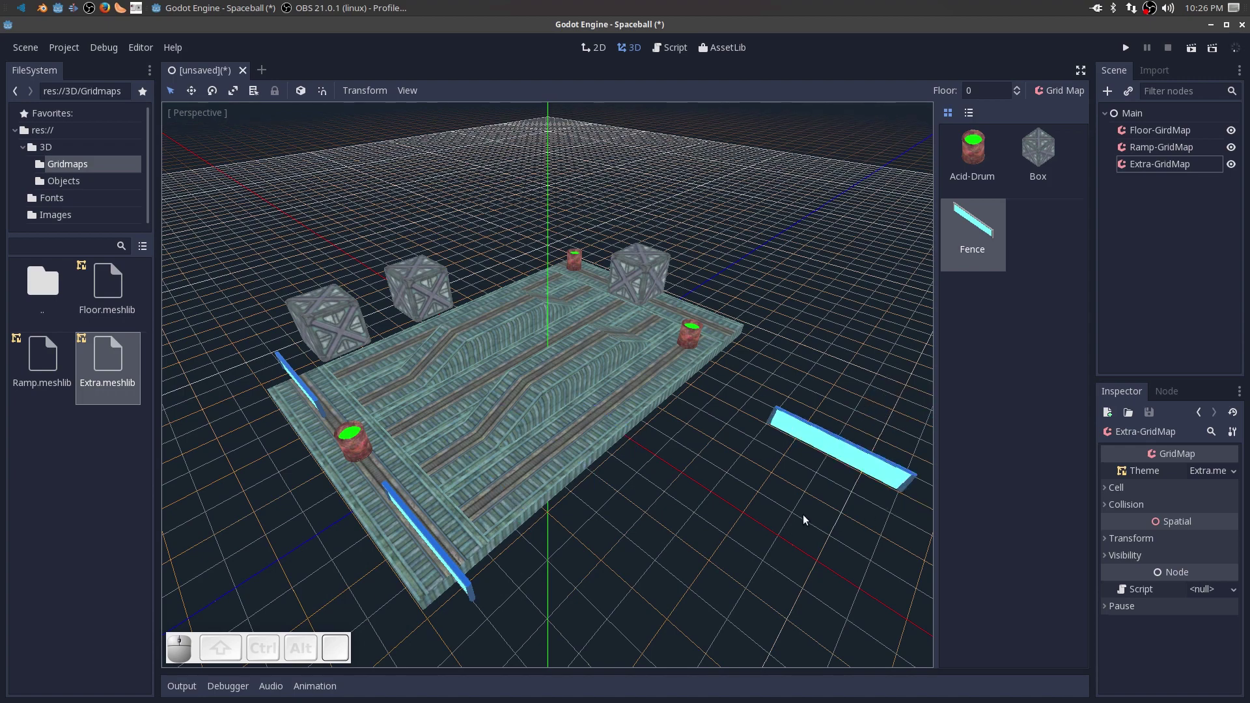
pyautogui.moveTo(785, 528); pyautogui.dragTo(713, 521)
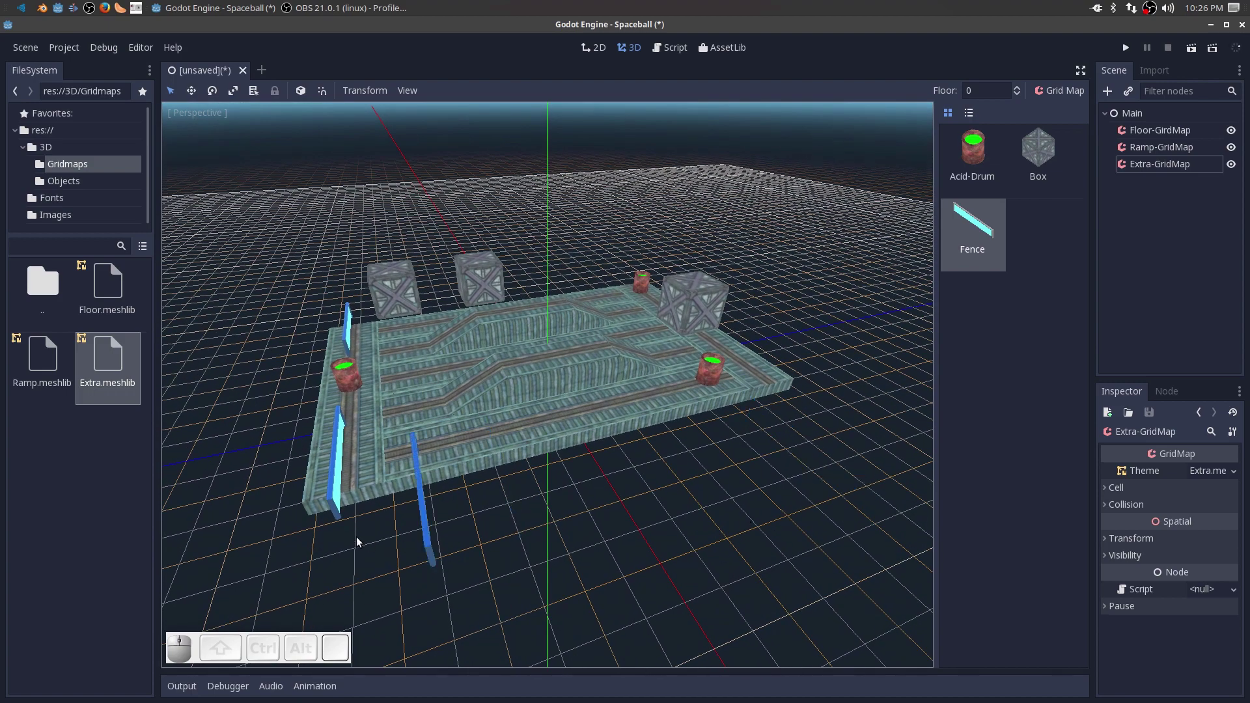
pyautogui.moveTo(403, 587); pyautogui.dragTo(347, 497)
pyautogui.middleClick(771, 591)
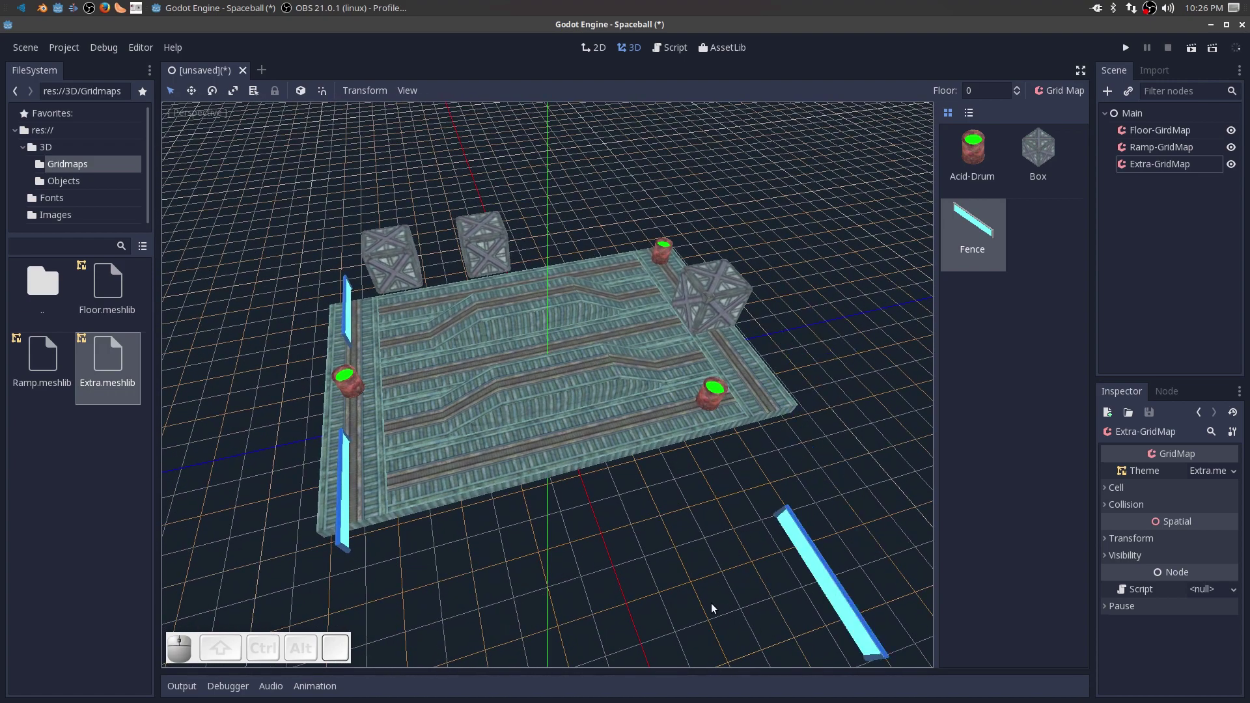
# On Floor-GridMap, paint a row of Floor tiles behind the back boxes.
pyautogui.click(1149, 135)
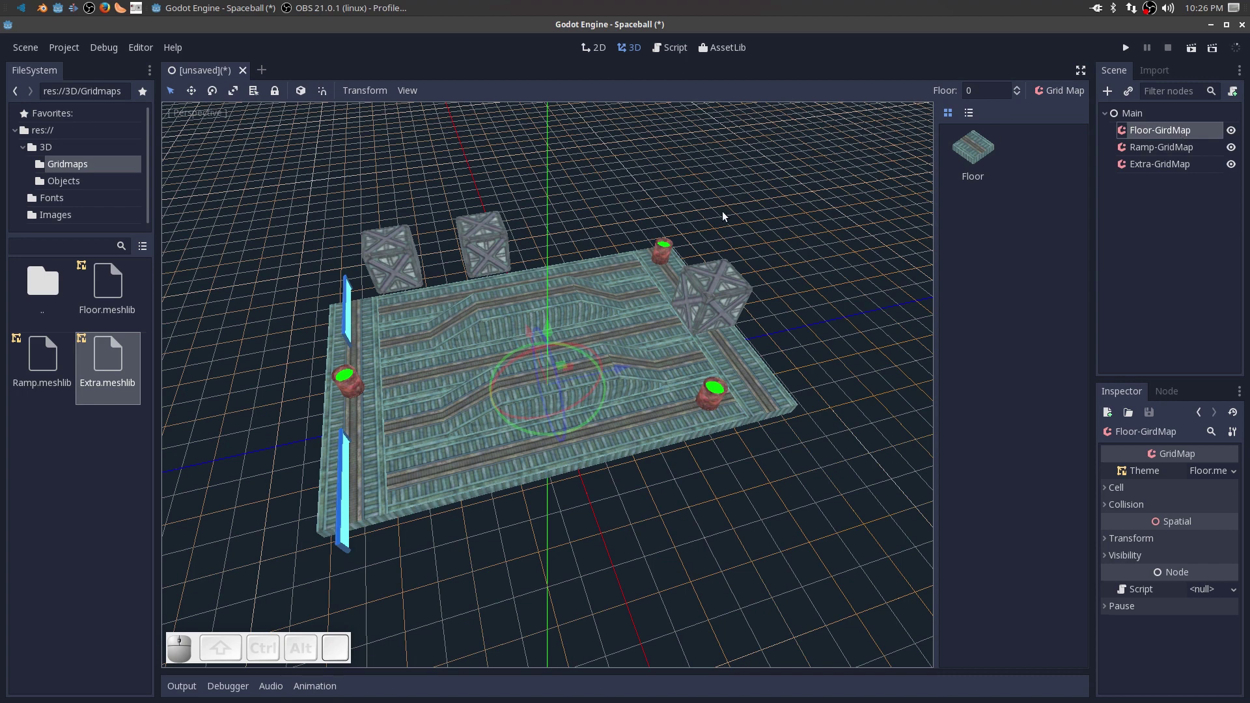
pyautogui.click(973, 156)
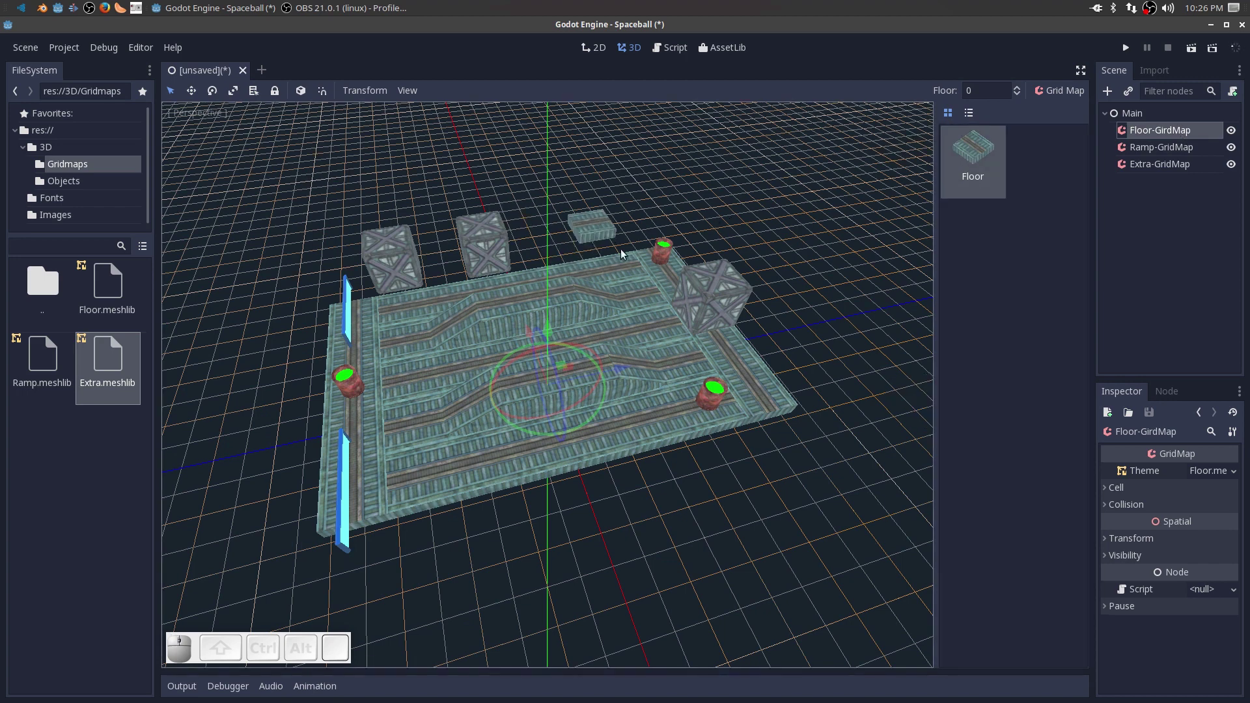
pyautogui.moveTo(614, 263); pyautogui.dragTo(433, 298)
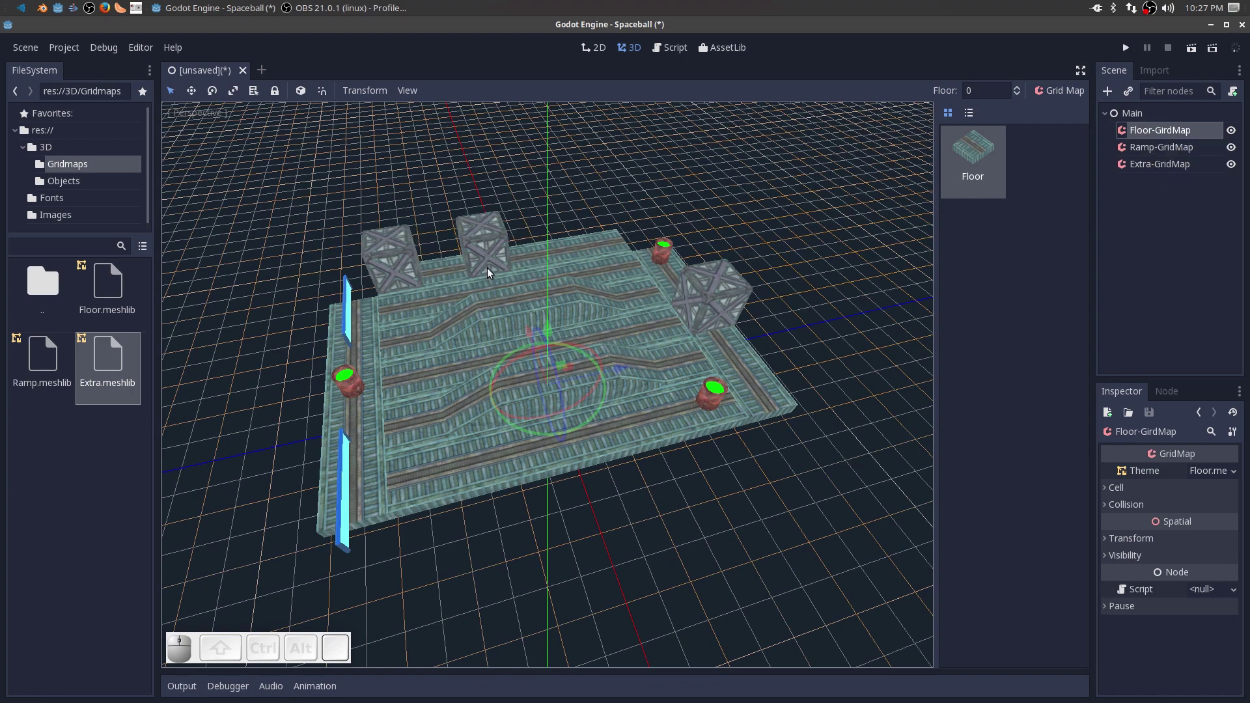
# Zoom in to add floor tiles near the lower-left corner, then orbit back out to the whole floor.
pyautogui.scroll(3)
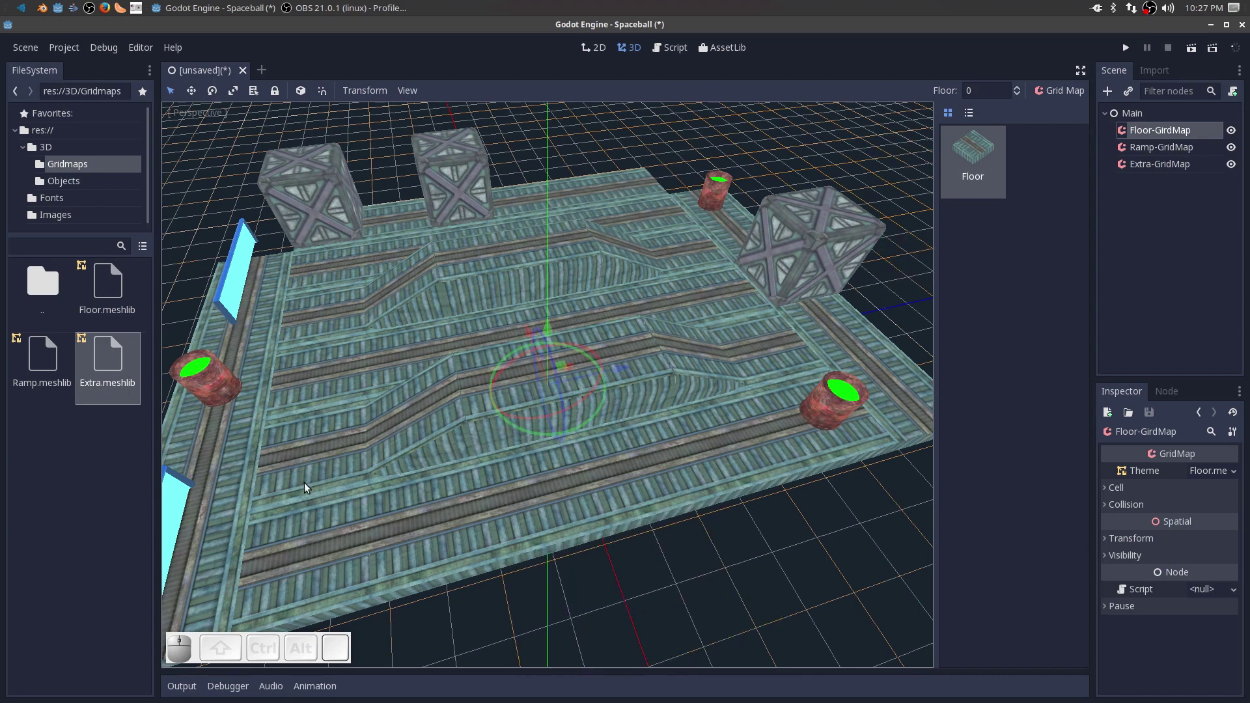
pyautogui.middleClick(398, 512)
pyautogui.scroll(3)
pyautogui.click(354, 603)
pyautogui.click(409, 590)
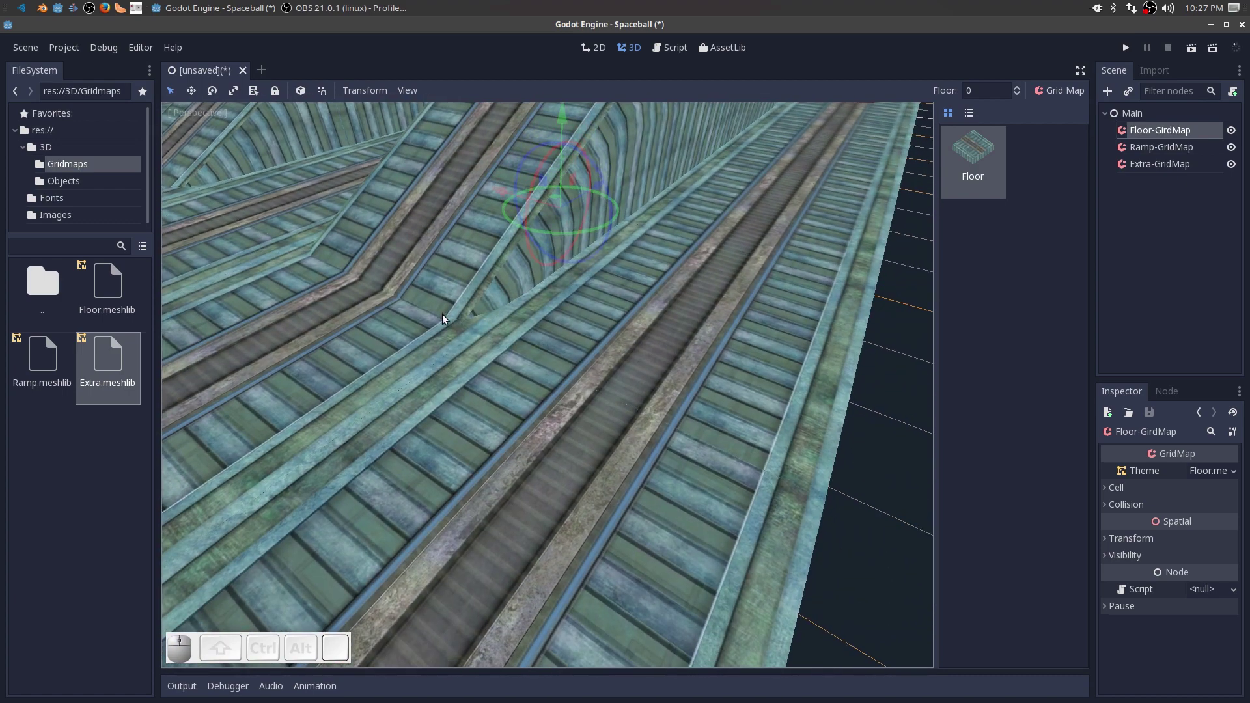
pyautogui.click(455, 497)
pyautogui.scroll(-3)
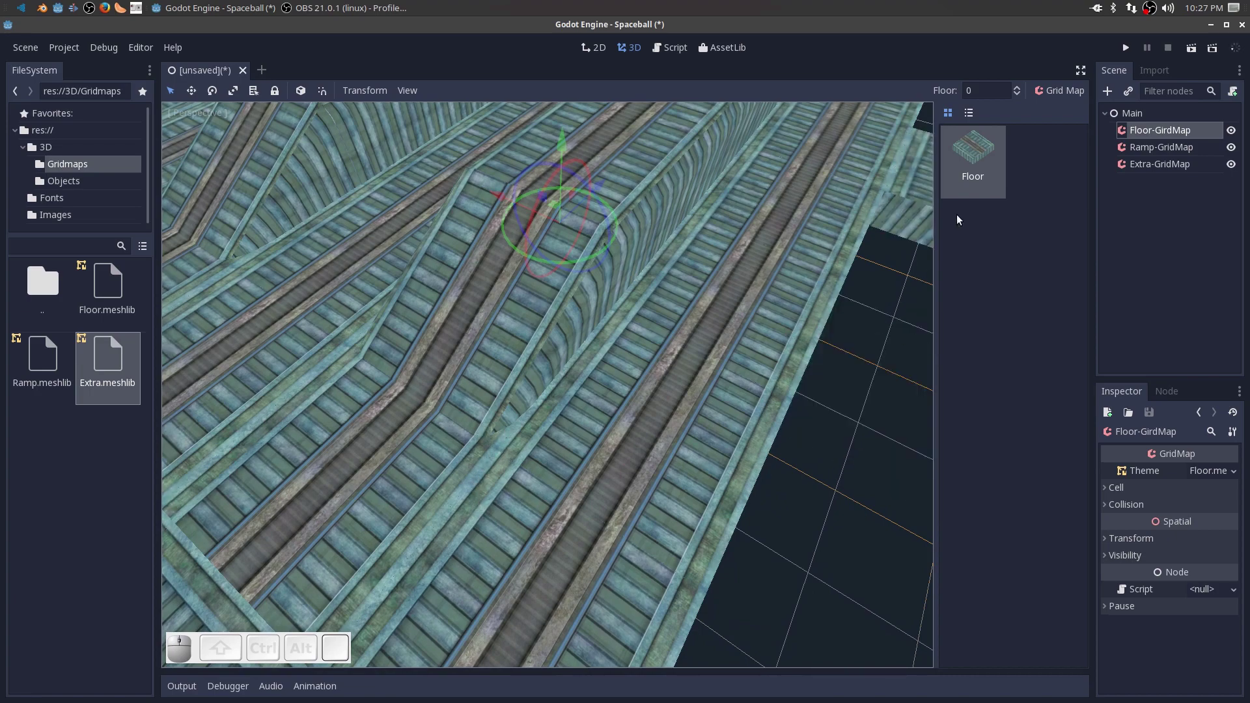
pyautogui.scroll(-3)
pyautogui.moveTo(783, 403); pyautogui.dragTo(1043, 149)
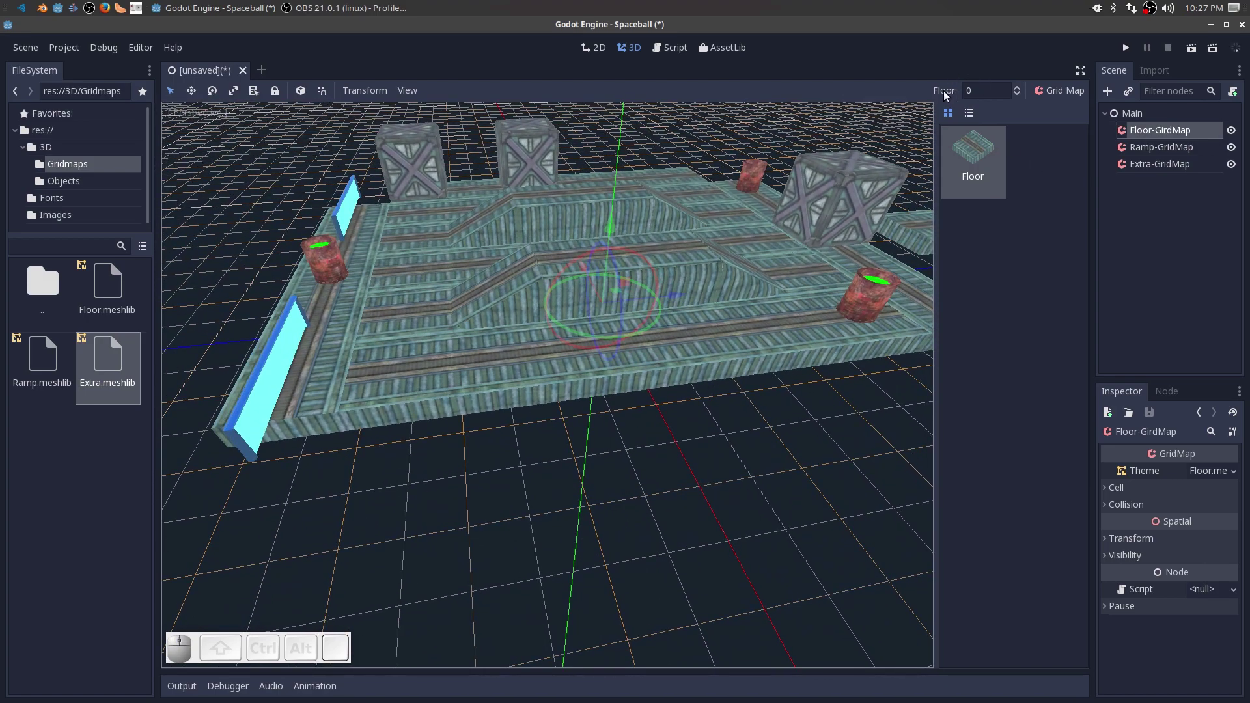
pyautogui.click(972, 153)
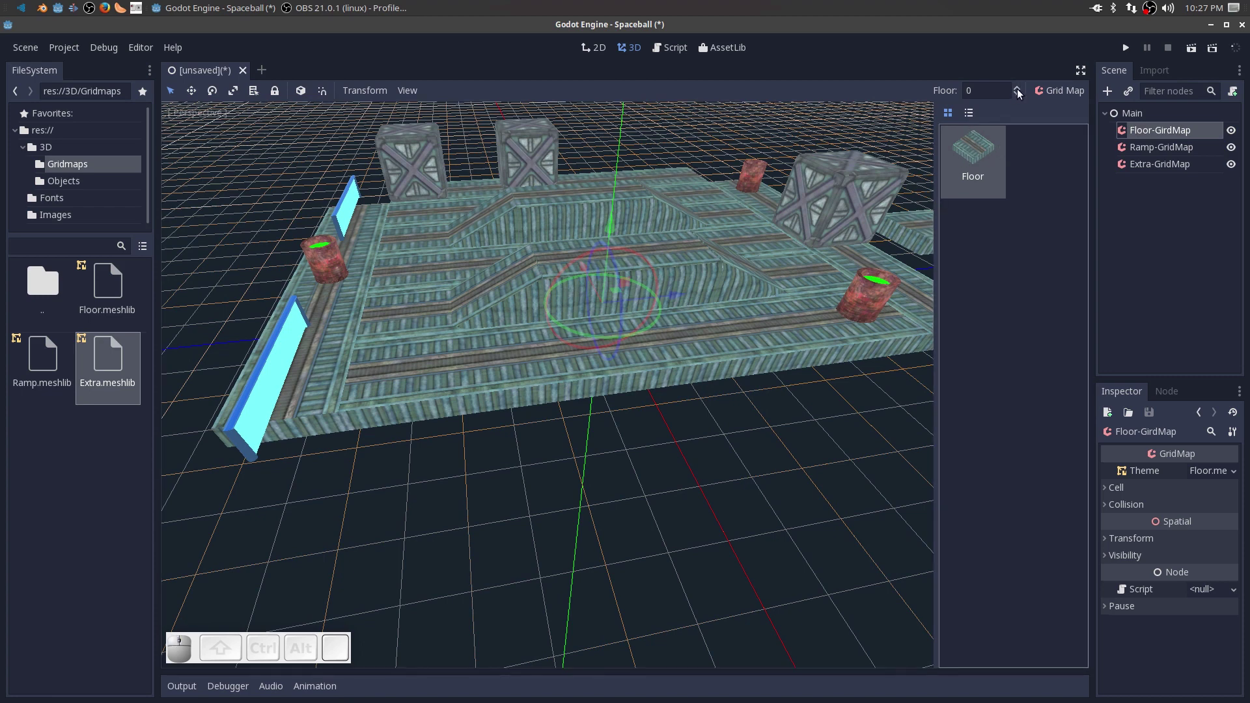
pyautogui.click(1019, 94)
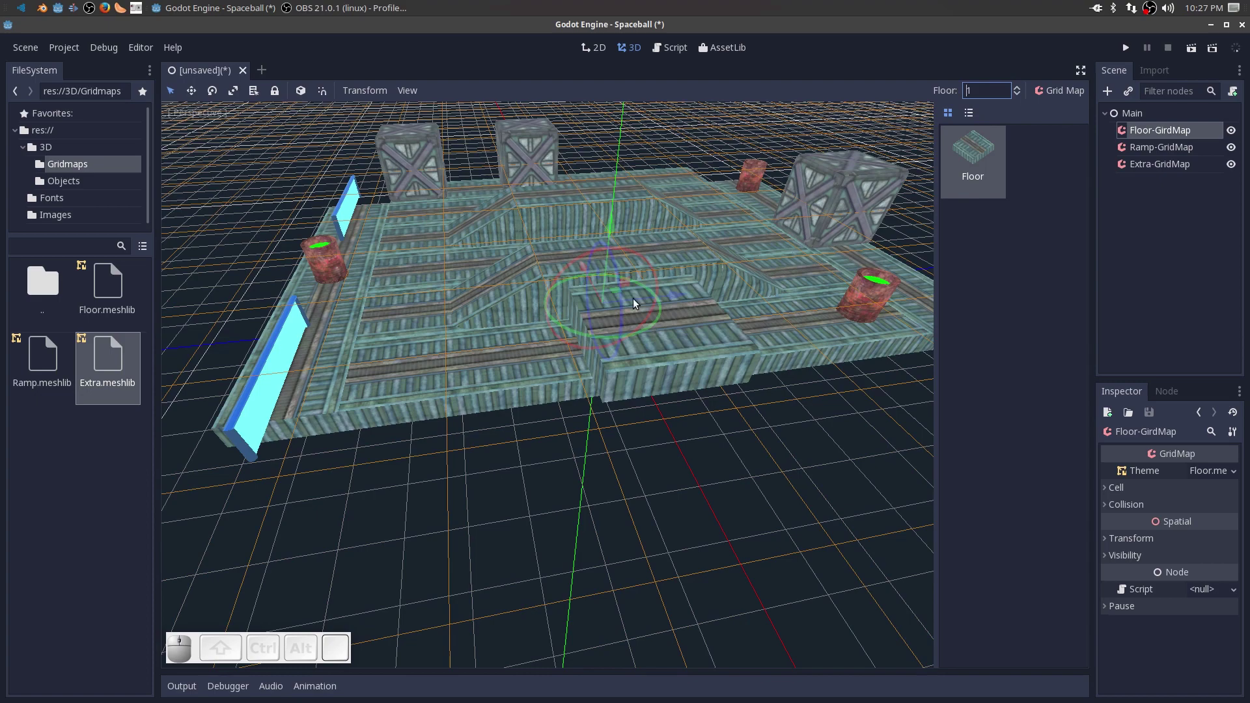
pyautogui.scroll(-3)
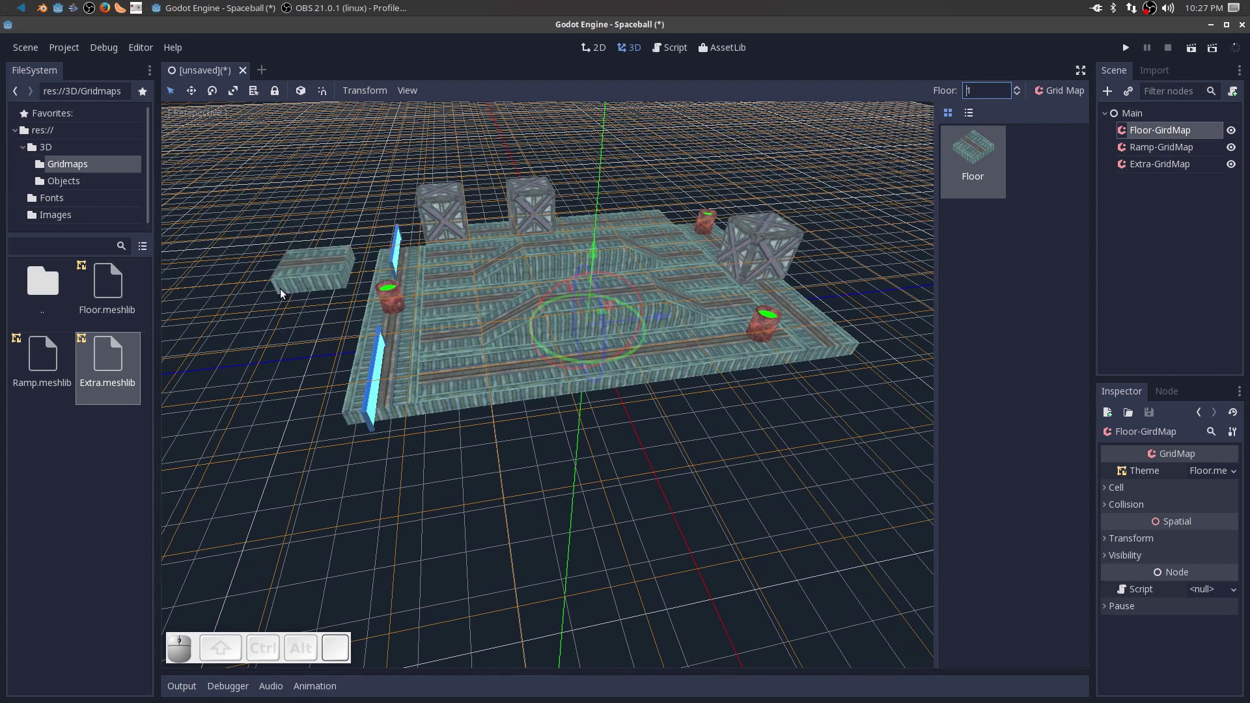
pyautogui.scroll(3)
pyautogui.scroll(-3)
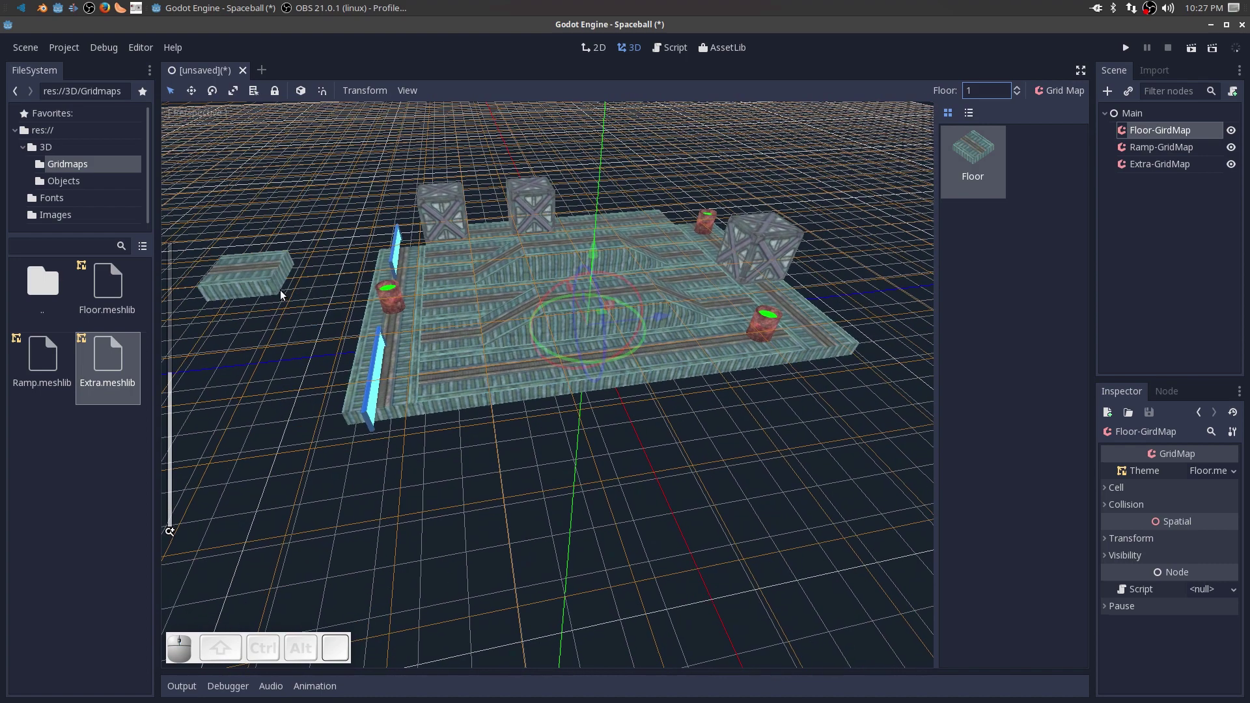
pyautogui.moveTo(304, 294); pyautogui.dragTo(443, 368)
pyautogui.scroll(-3)
pyautogui.moveTo(638, 524); pyautogui.dragTo(992, 228)
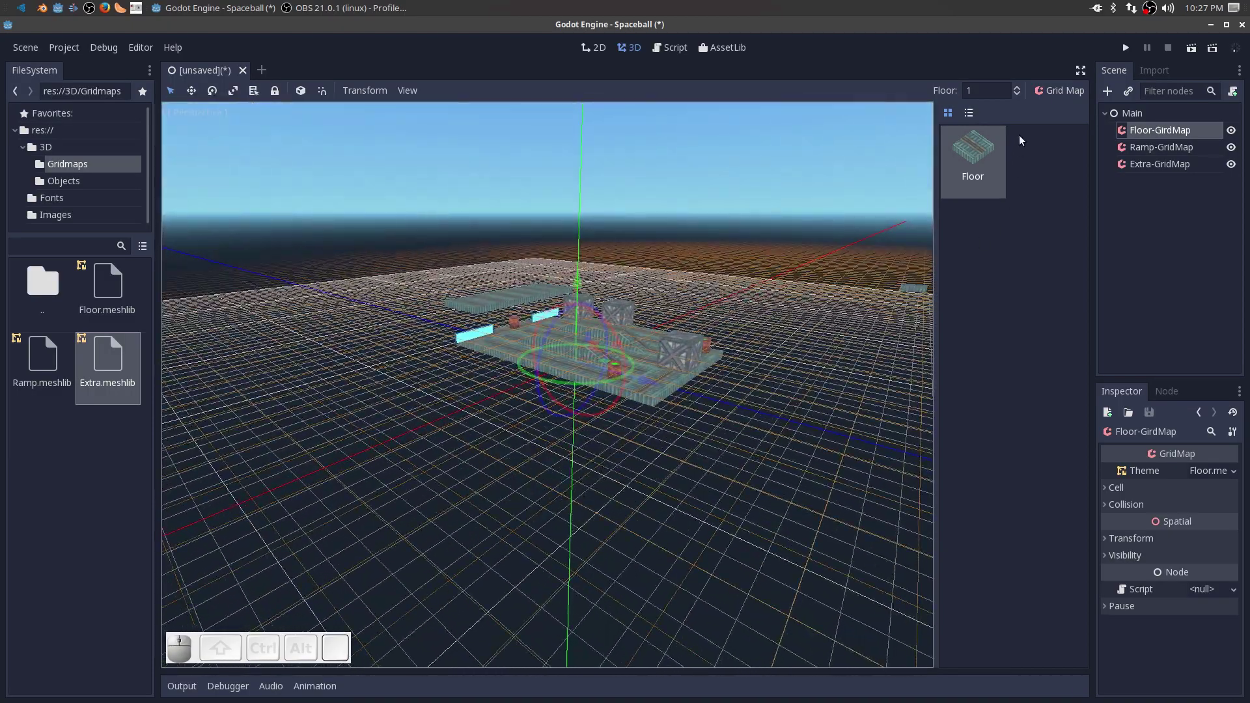
pyautogui.click(1020, 98)
pyautogui.scroll(3)
pyautogui.moveTo(612, 456); pyautogui.dragTo(736, 309)
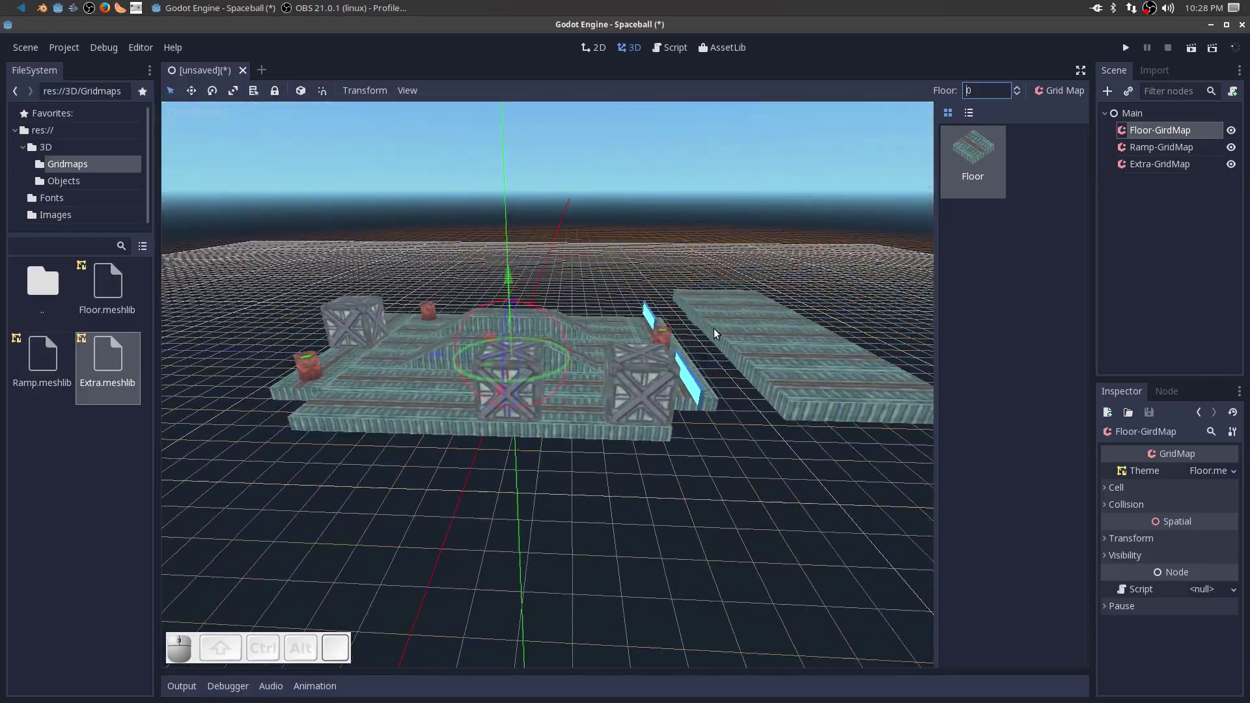
pyautogui.middleClick(708, 522)
pyautogui.moveTo(515, 436); pyautogui.dragTo(973, 193)
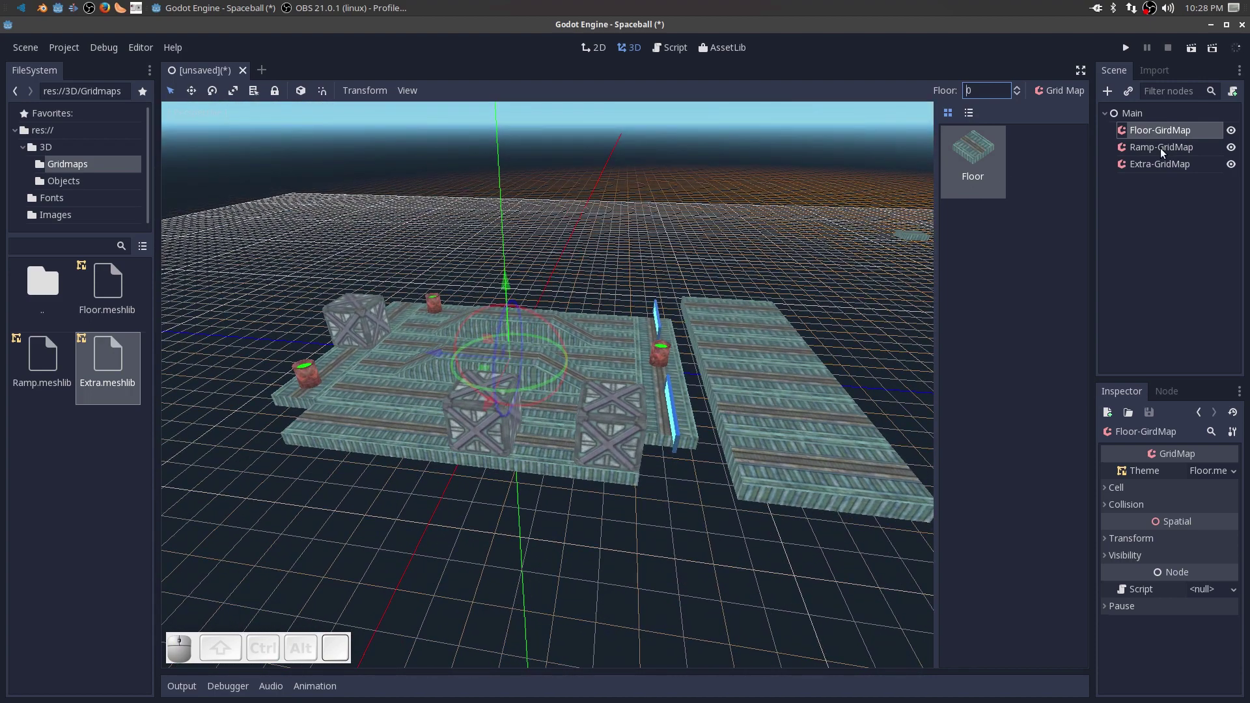
# On Ramp-GridMap, place a rotated Ramp-02 piece between the main floor and the right platform.
pyautogui.click(1162, 153)
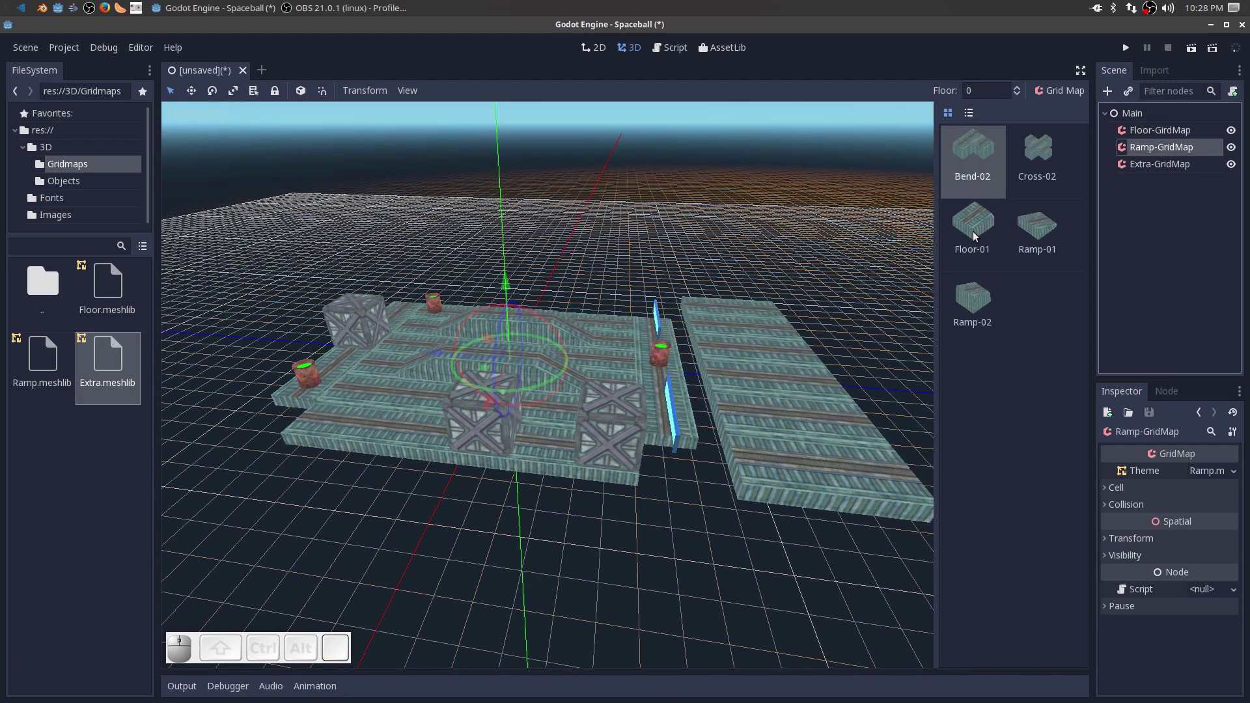
pyautogui.click(1048, 236)
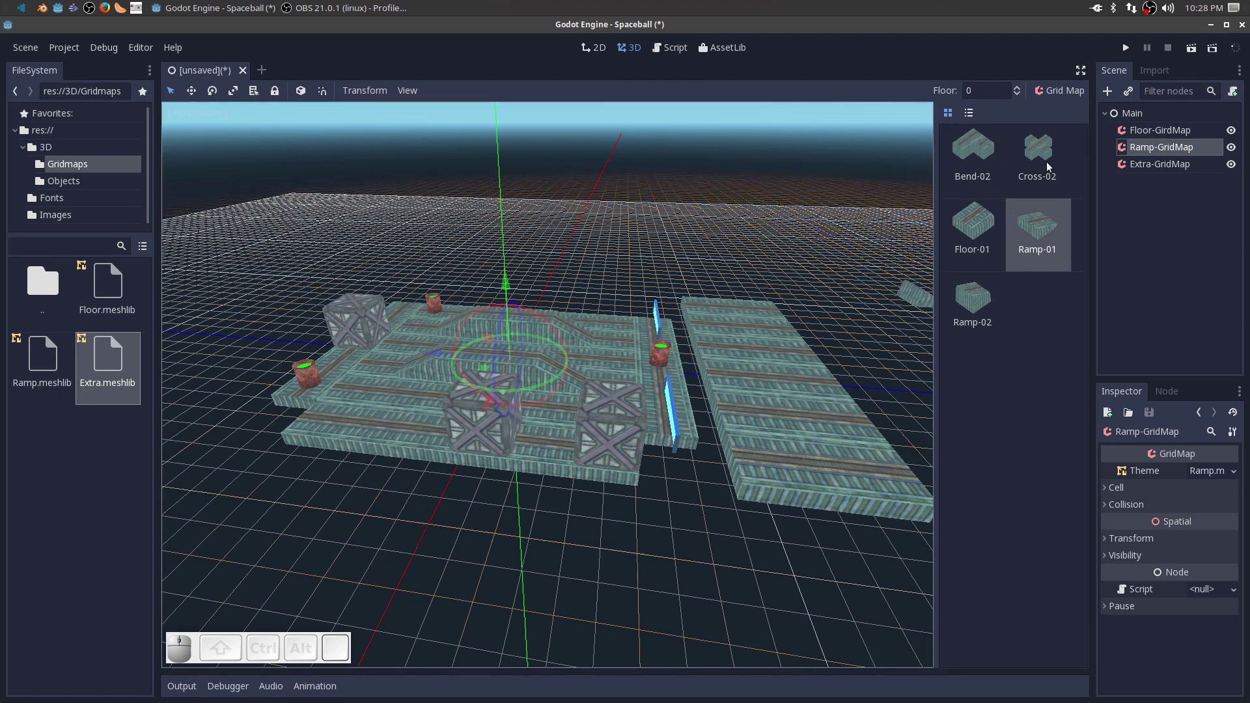
pyautogui.click(979, 299)
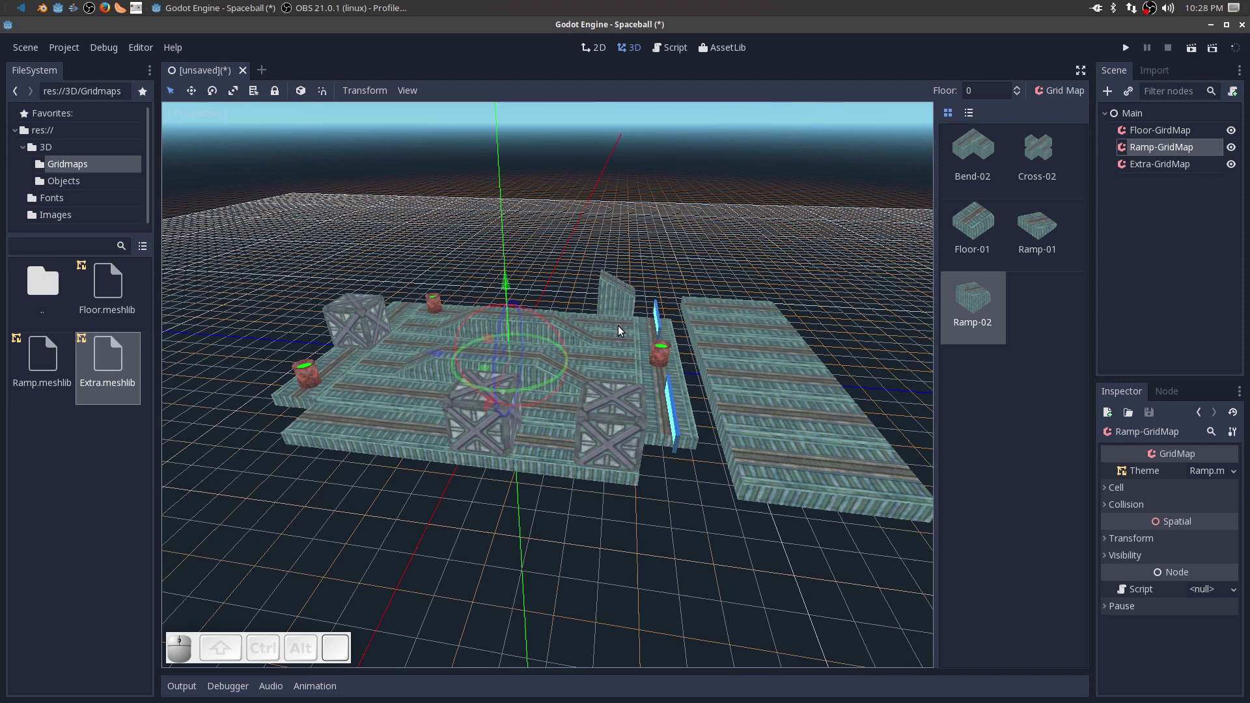
pyautogui.press('s')
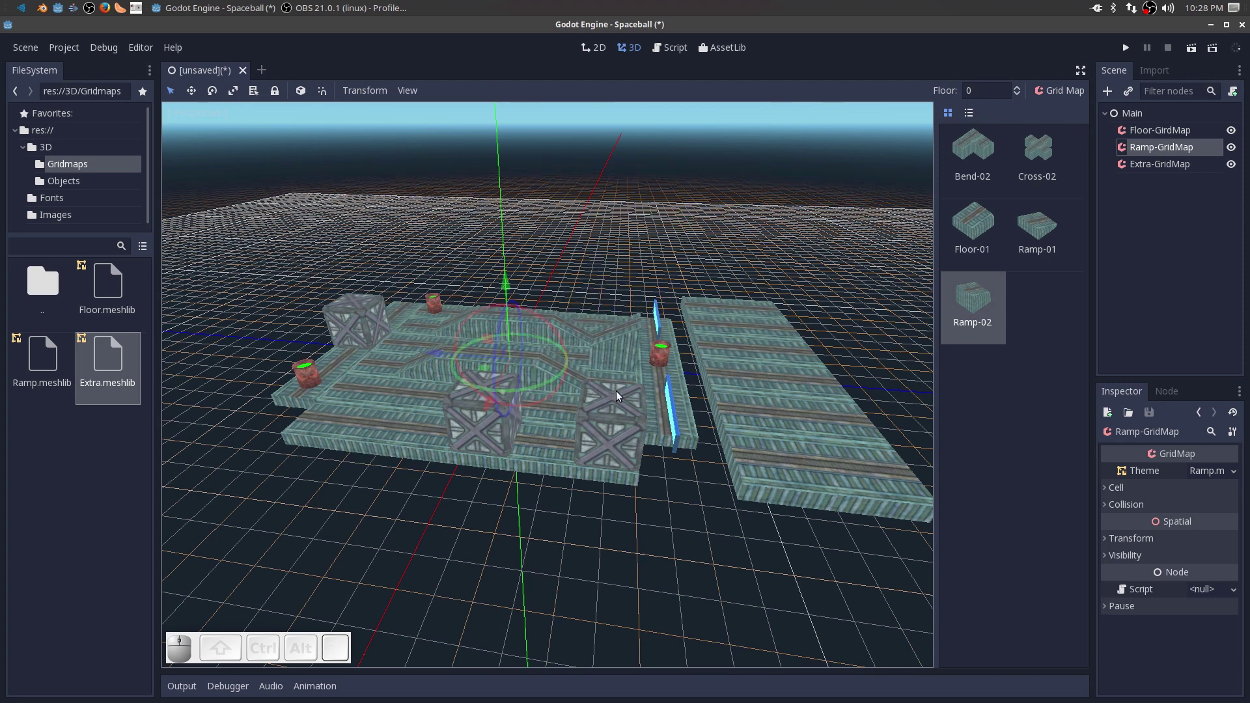
pyautogui.click(638, 408)
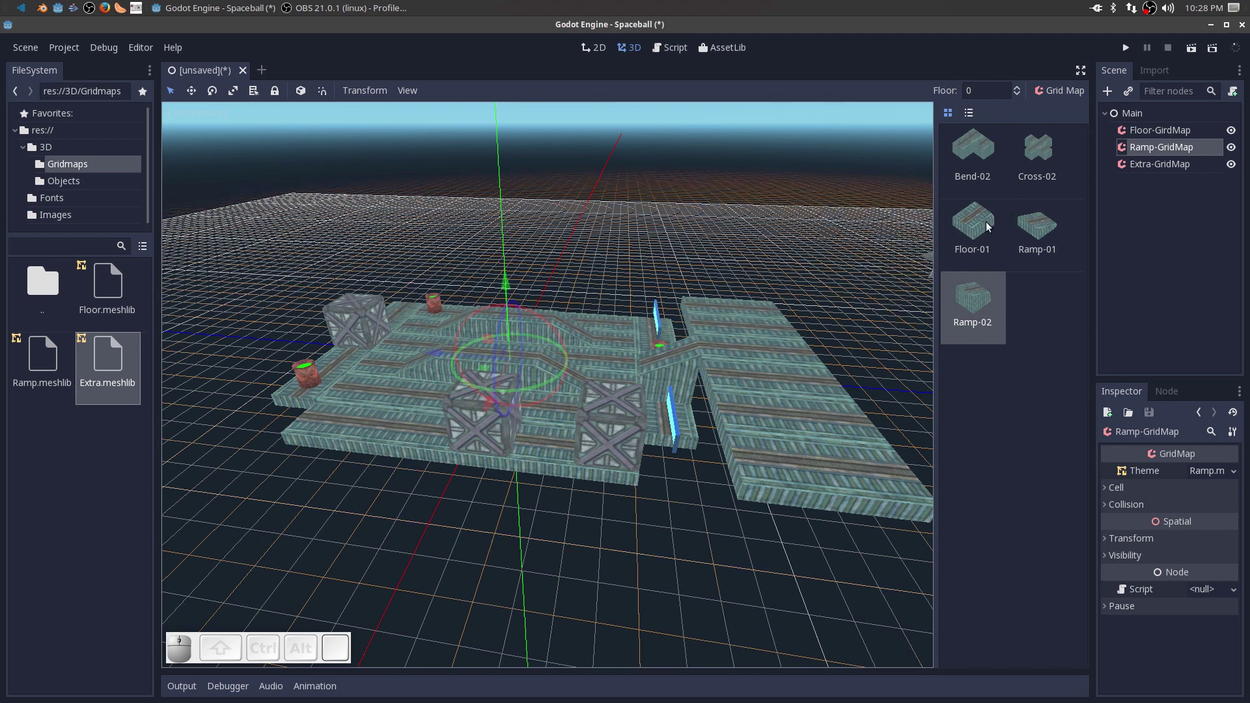
# Add two Floor-01 tiles beside the ramp and inspect it from above.
pyautogui.click(983, 228)
pyautogui.click(577, 401)
pyautogui.click(607, 395)
pyautogui.middleClick(600, 479)
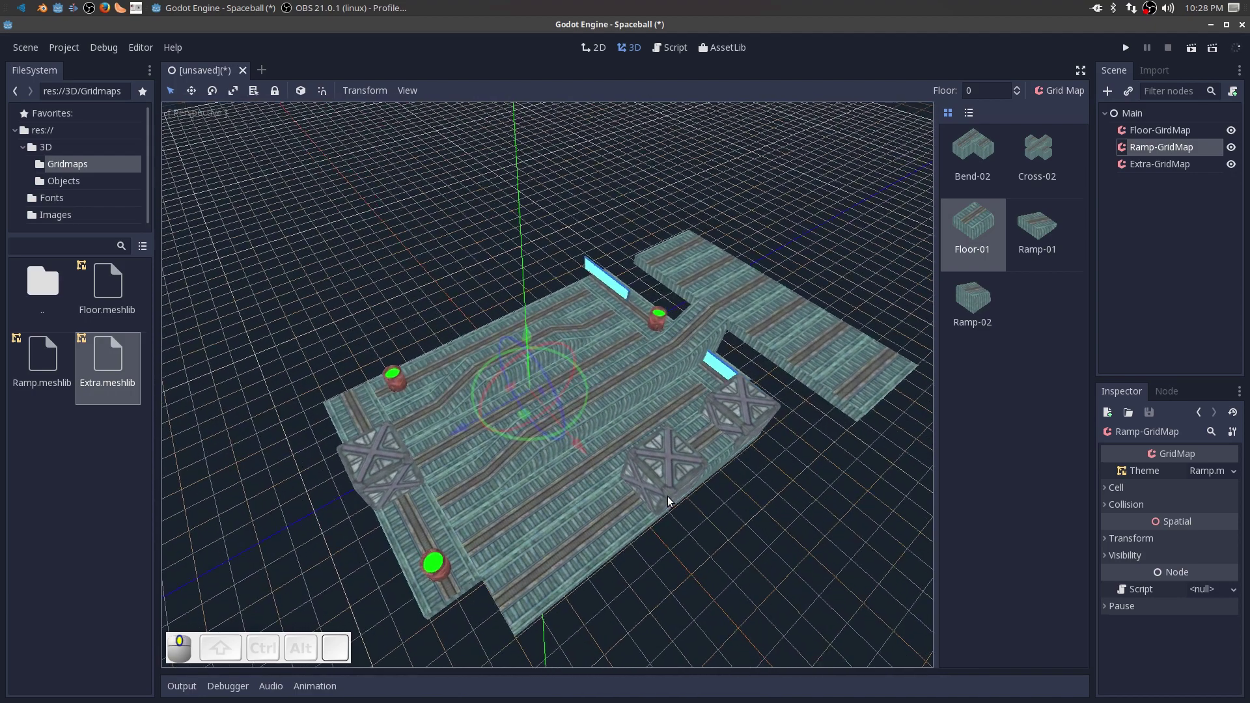
pyautogui.scroll(3)
pyautogui.scroll(-3)
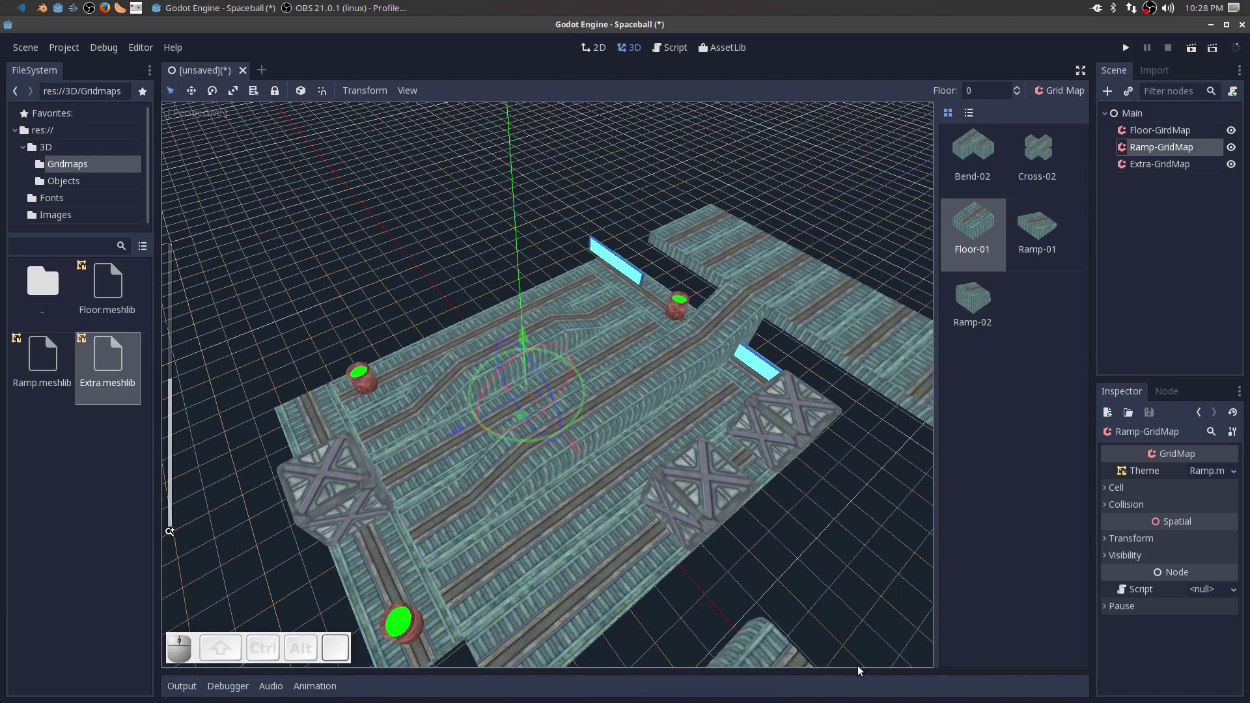
# Leave the ramp layer and orbit back to a side view of the level.
pyautogui.click(1137, 120)
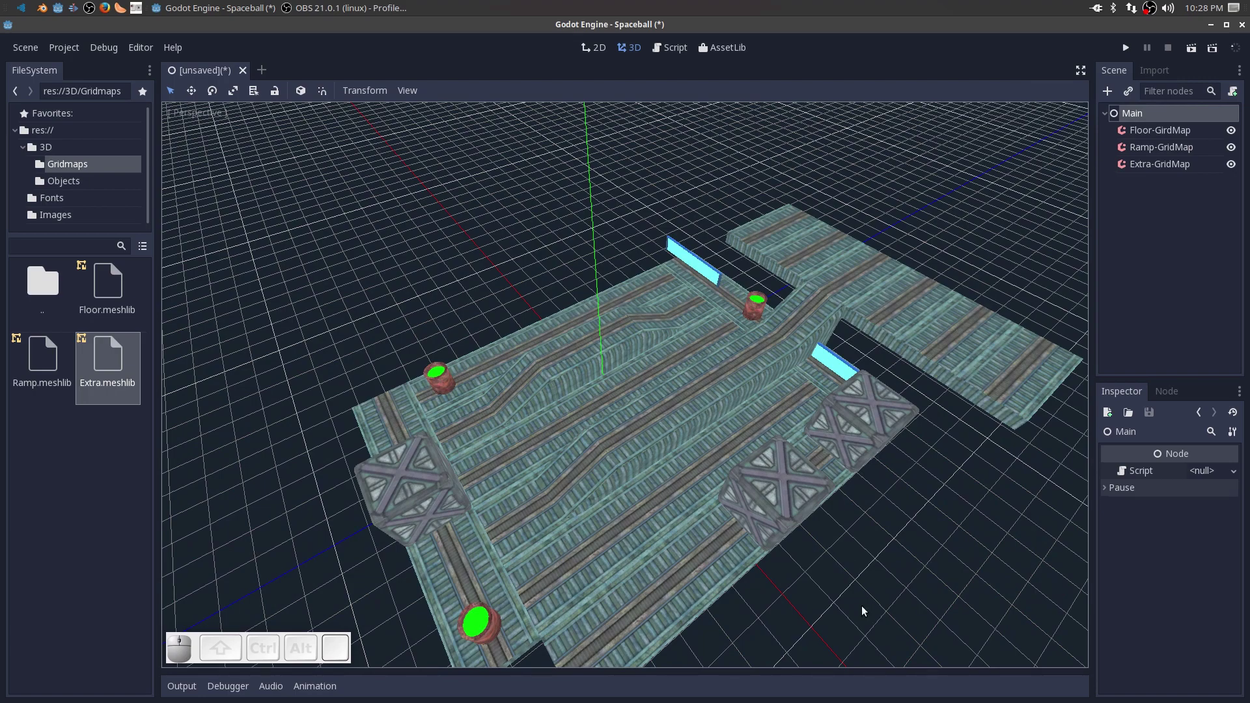
pyautogui.scroll(3)
pyautogui.middleClick(951, 563)
pyautogui.scroll(-3)
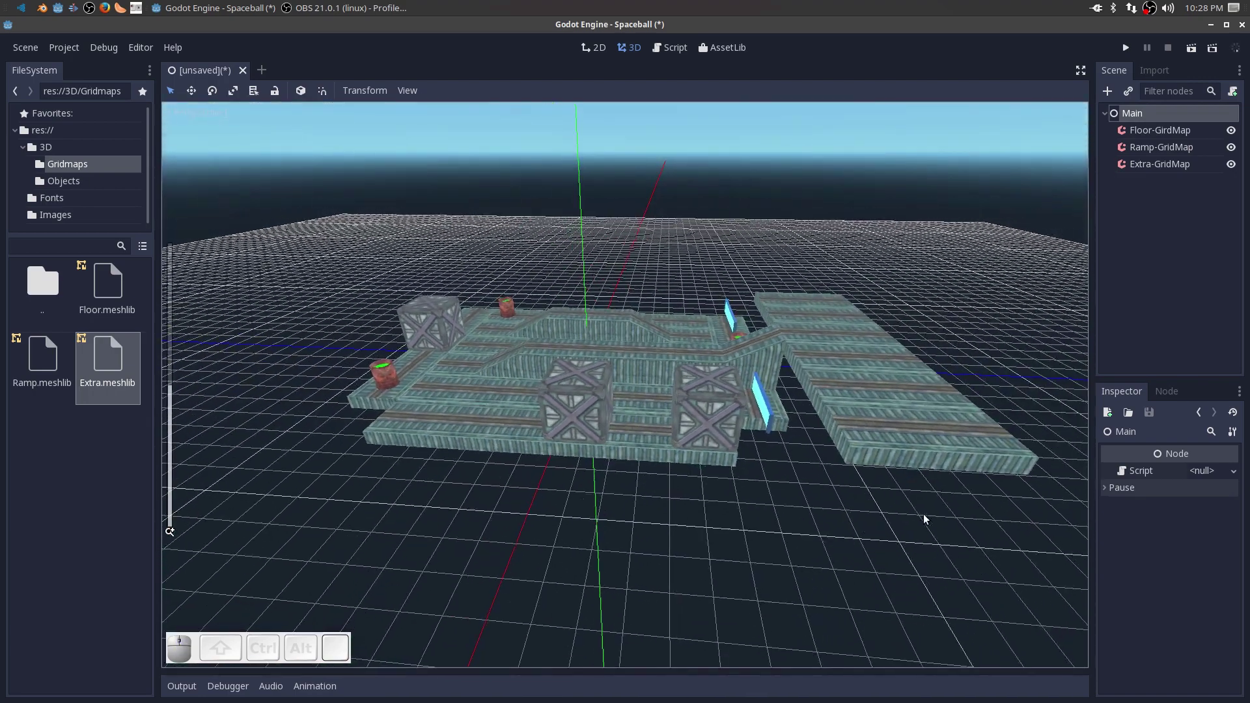
pyautogui.scroll(-3)
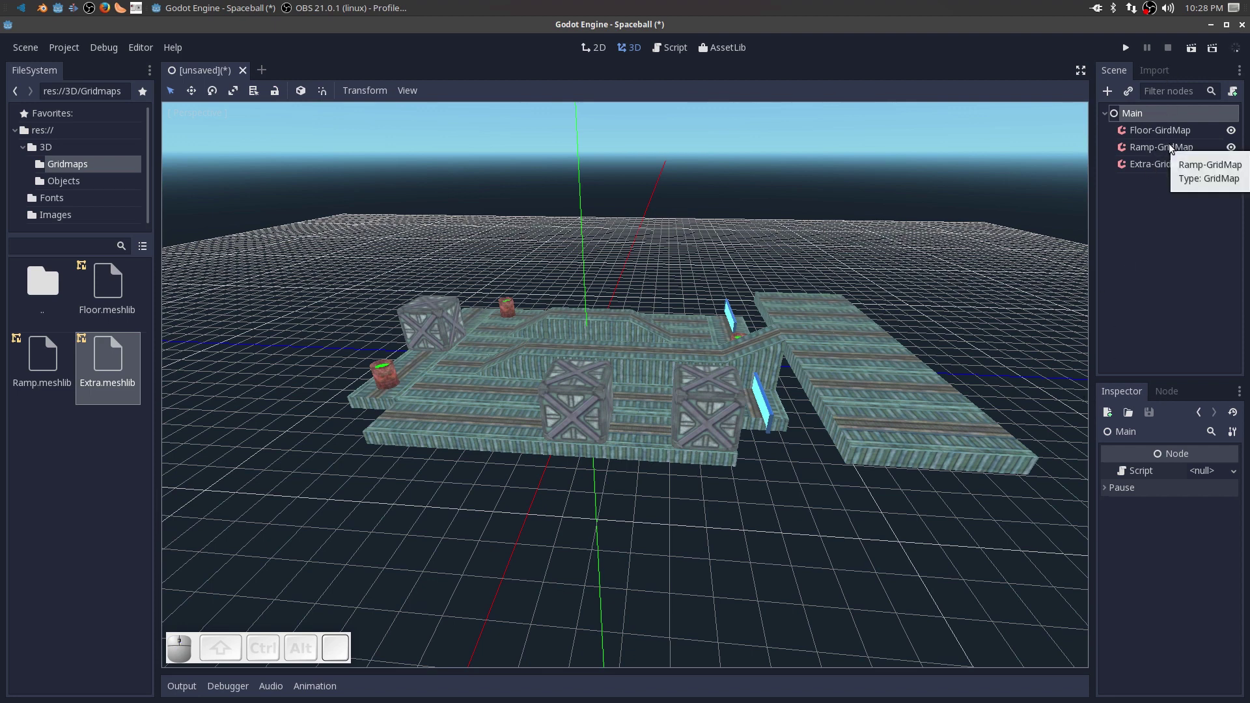
# On Extra-GridMap at floor level 1, place two Box crates on the right platform.
pyautogui.click(1172, 151)
pyautogui.click(1176, 167)
pyautogui.click(1053, 164)
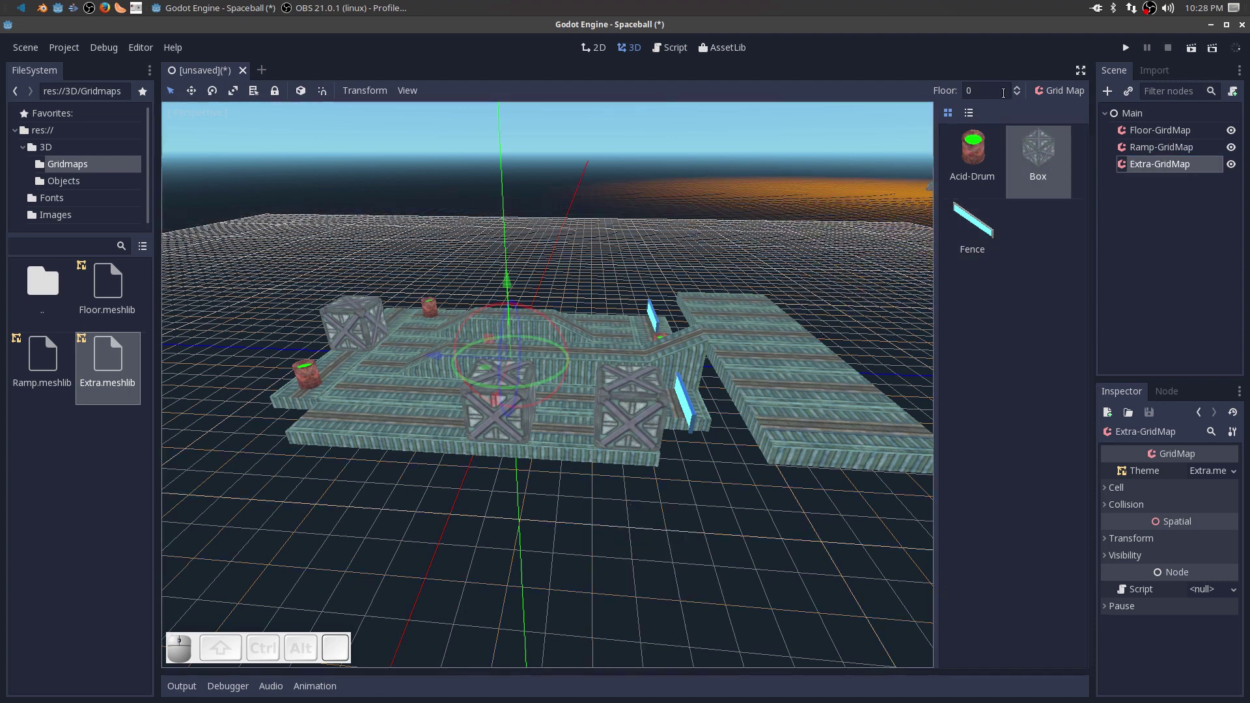
pyautogui.click(1018, 91)
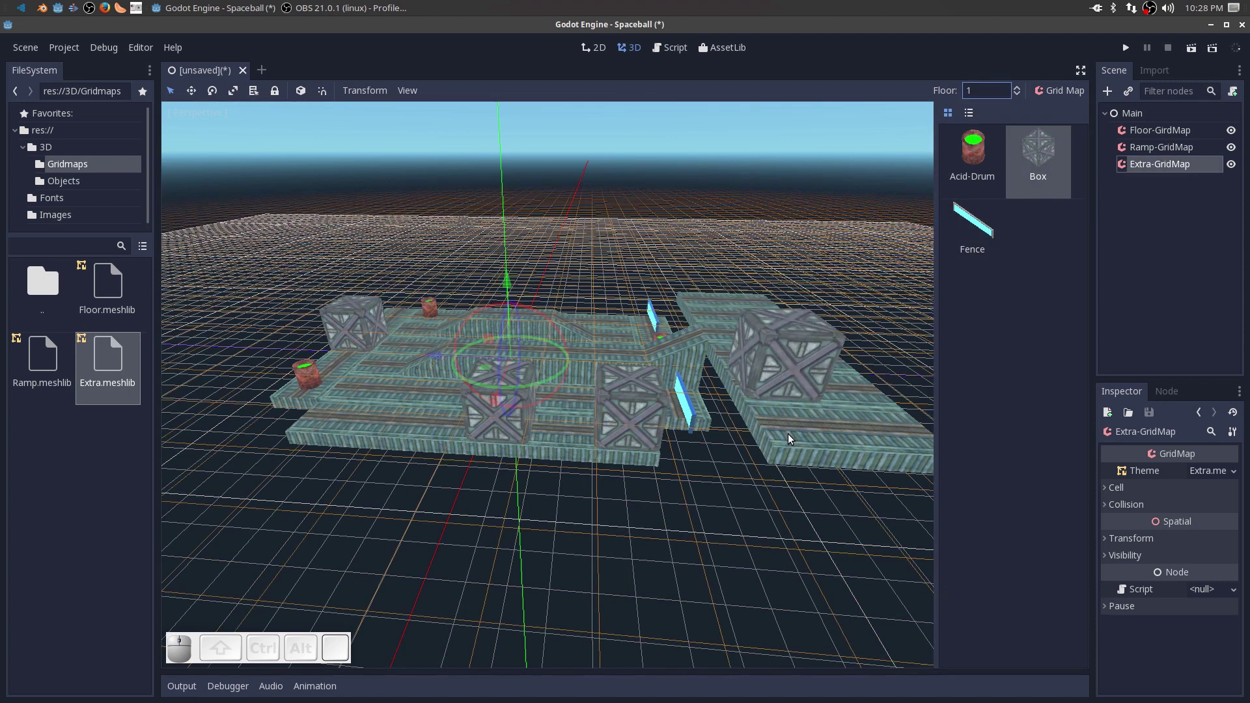
pyautogui.click(793, 452)
pyautogui.click(769, 330)
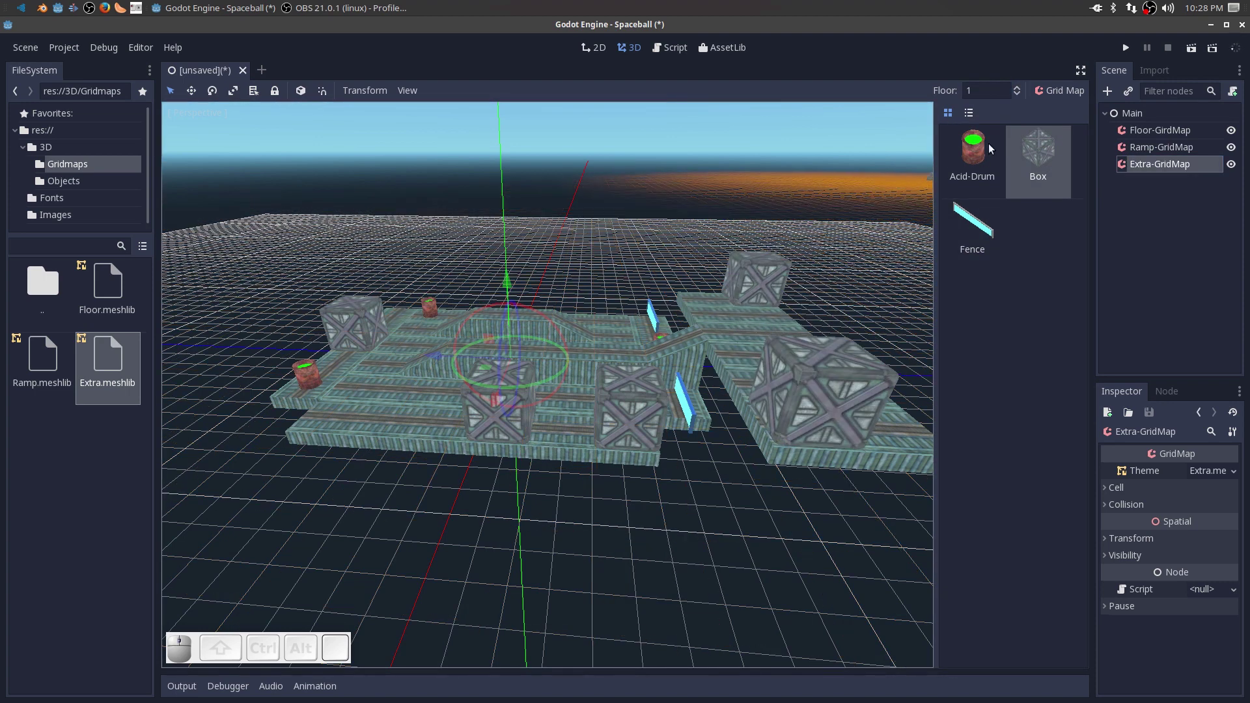
# Place two Acid-Drums on the right platform beside the crates.
pyautogui.click(977, 146)
pyautogui.click(714, 328)
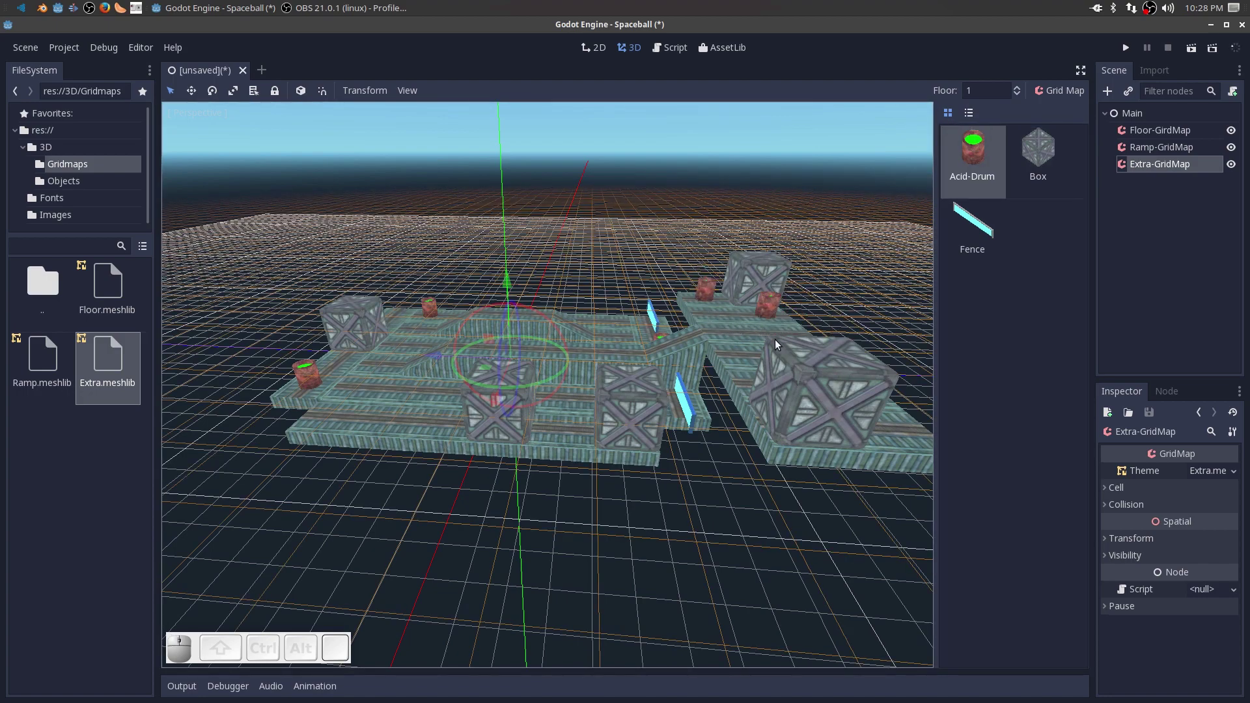
pyautogui.click(777, 344)
# Orbit and zoom around the level to review the placed props.
pyautogui.moveTo(572, 562); pyautogui.dragTo(443, 563)
pyautogui.scroll(-3)
pyautogui.scroll(3)
pyautogui.scroll(-3)
pyautogui.moveTo(557, 481); pyautogui.dragTo(832, 423)
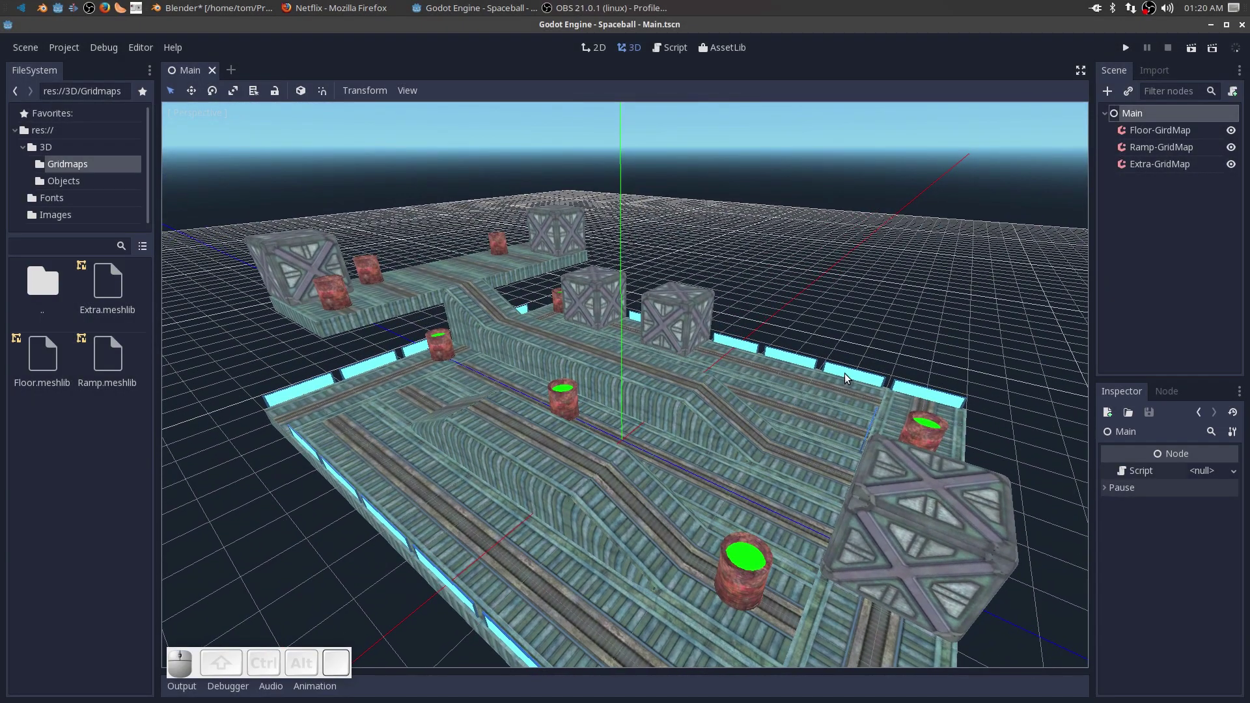
pyautogui.click(245, 12)
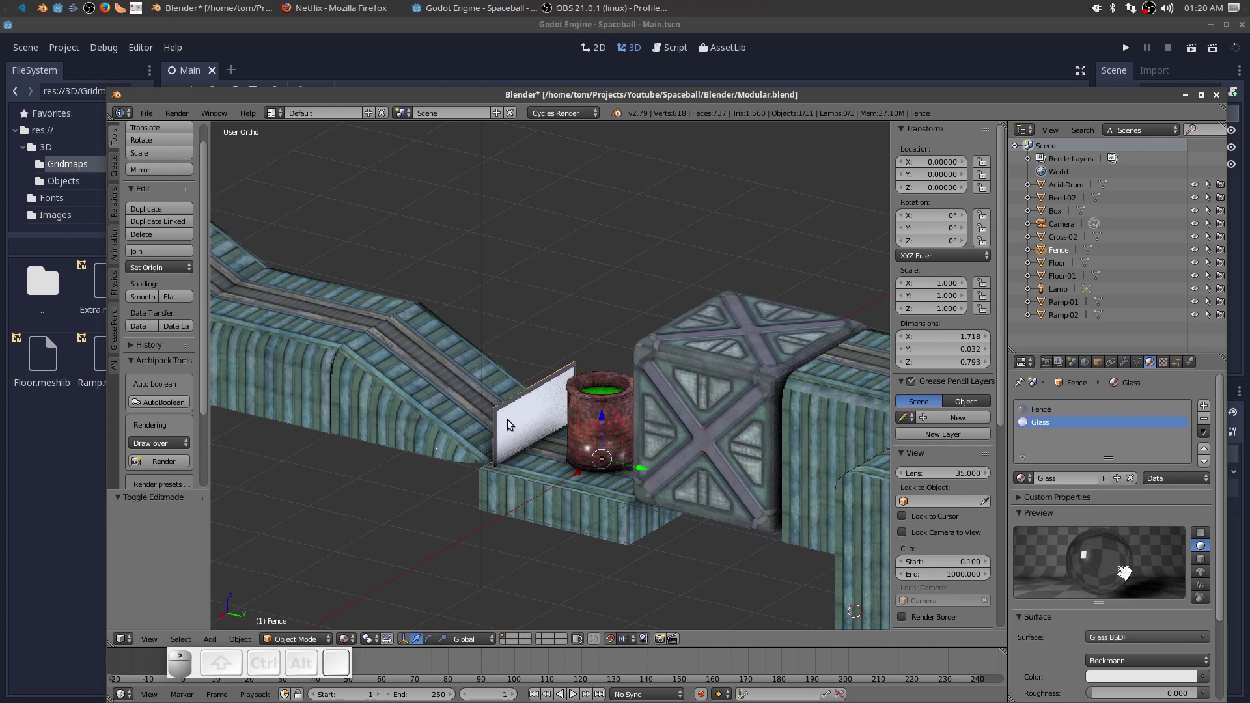
pyautogui.press('ctrl+a')
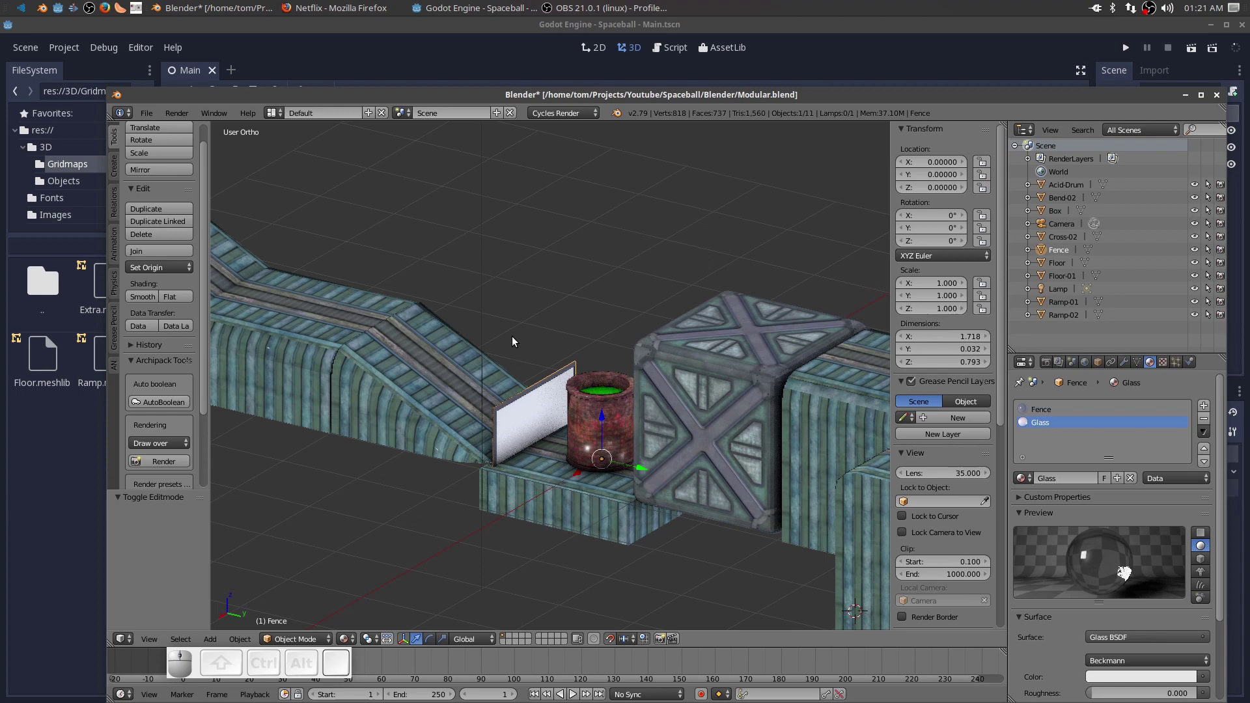
pyautogui.click(458, 54)
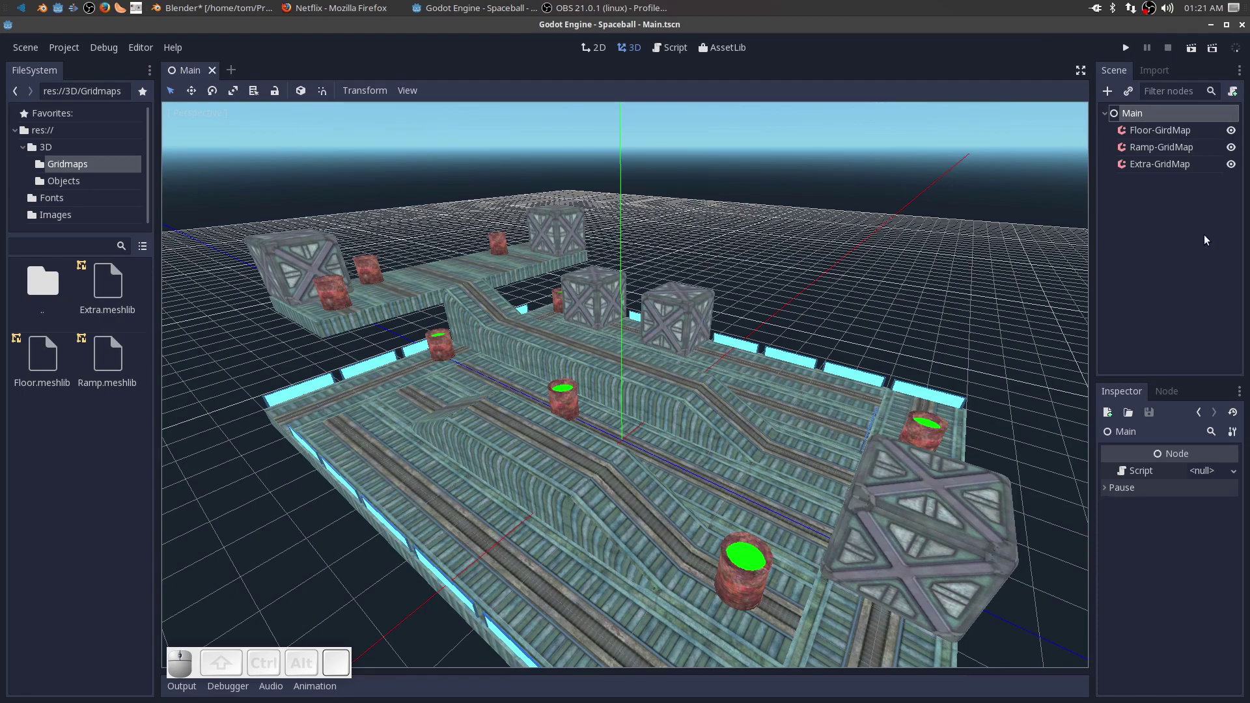
# On Extra-GridMap, pick the Fence piece and rotate it to run along the upper platform edge.
pyautogui.click(1165, 168)
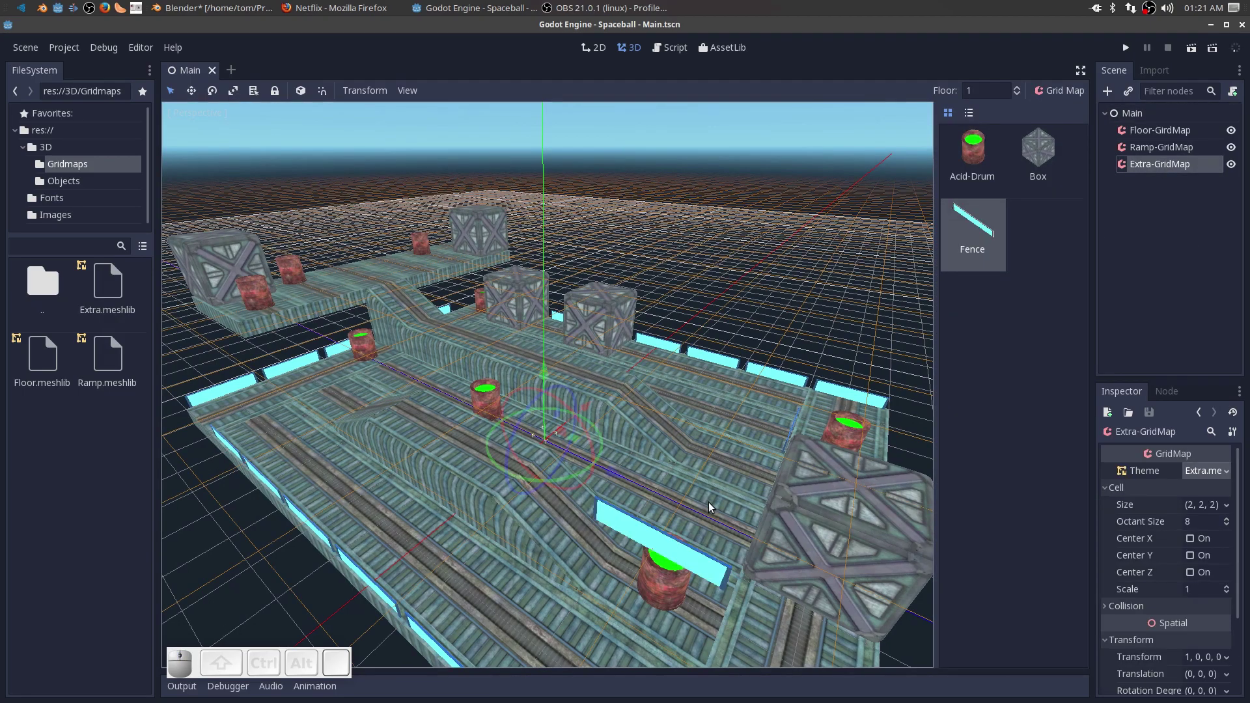
pyautogui.moveTo(410, 284); pyautogui.dragTo(449, 328)
pyautogui.click(450, 328)
pyautogui.middleClick(434, 352)
pyautogui.scroll(-3)
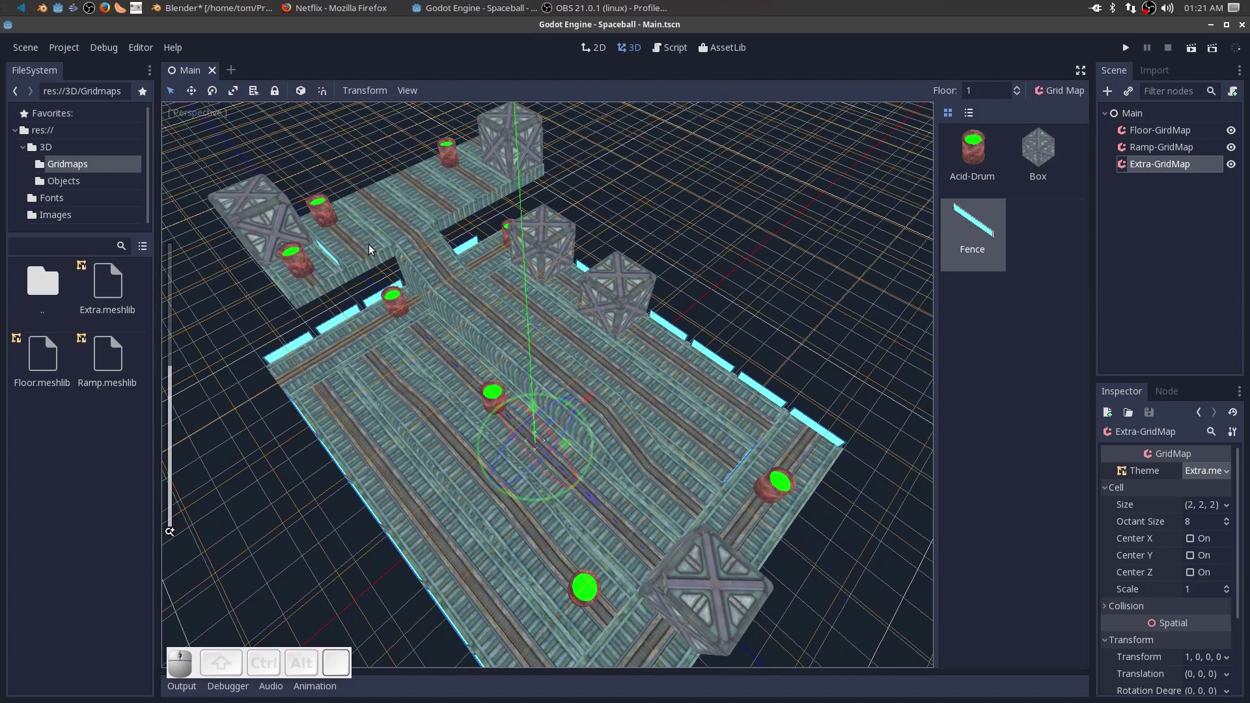
pyautogui.press('s')
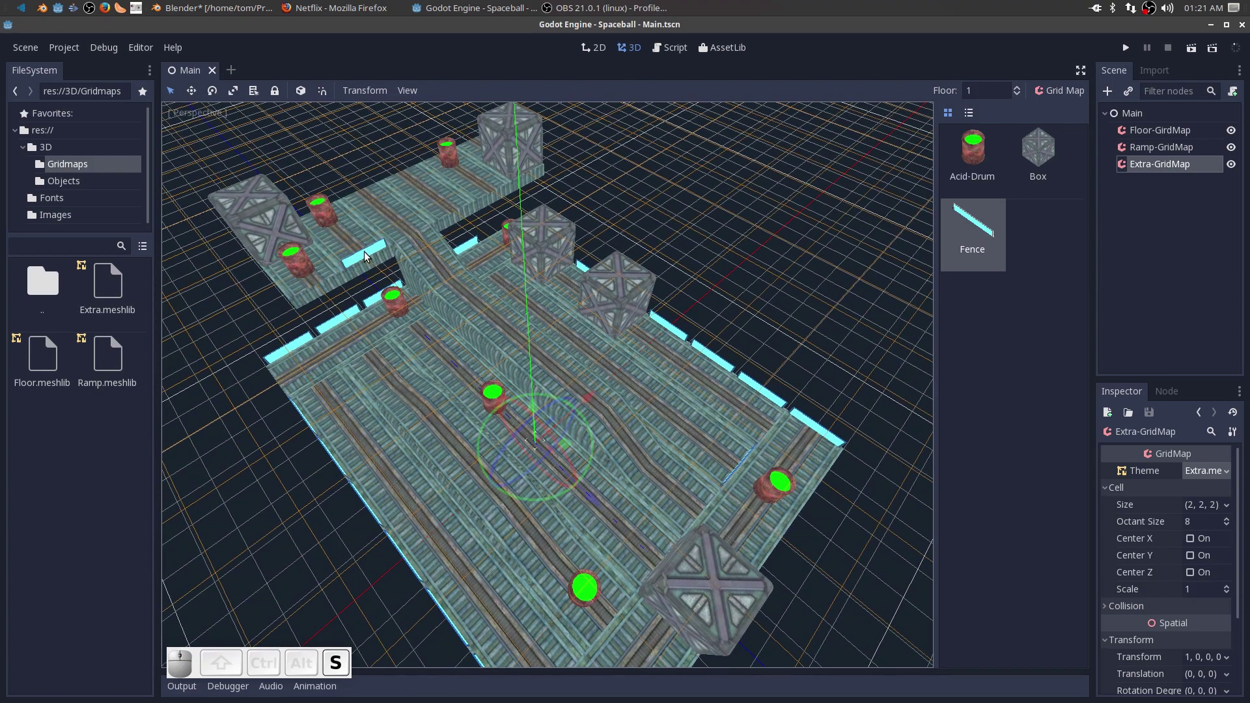
# Place three fences along the upper platform edge and rotate for the next orientation.
pyautogui.click(371, 254)
pyautogui.click(465, 211)
pyautogui.click(498, 192)
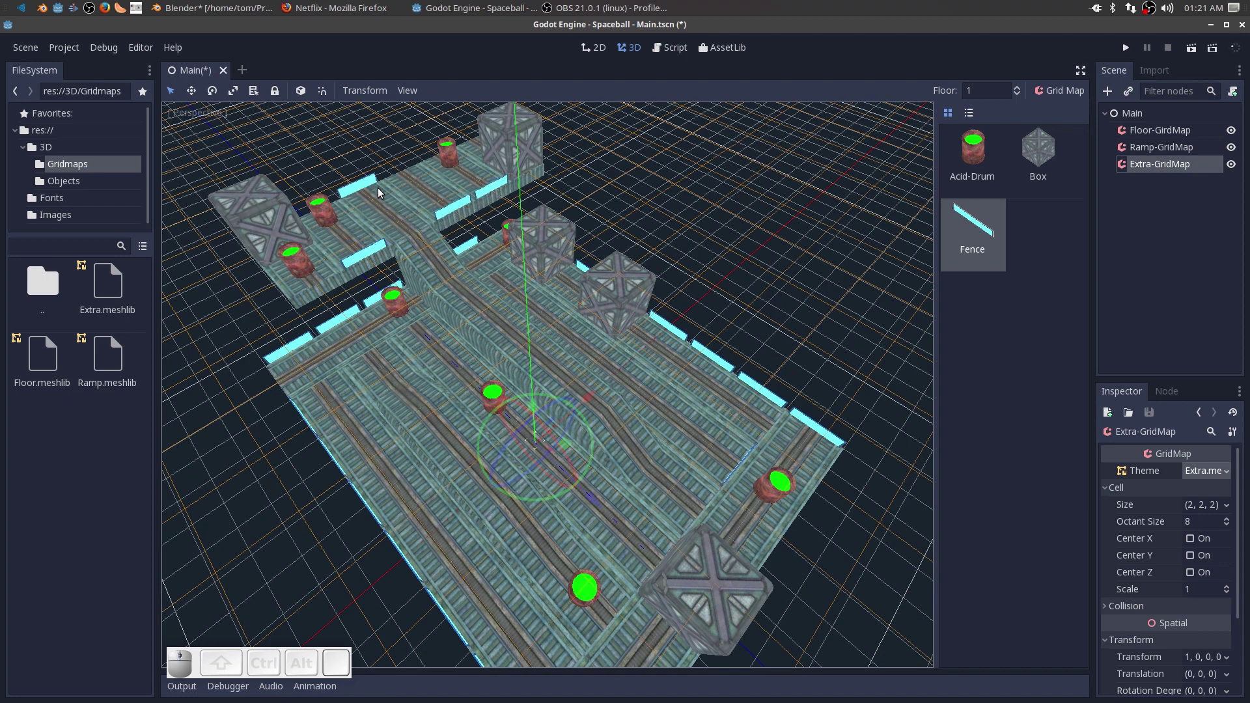
pyautogui.press('s')
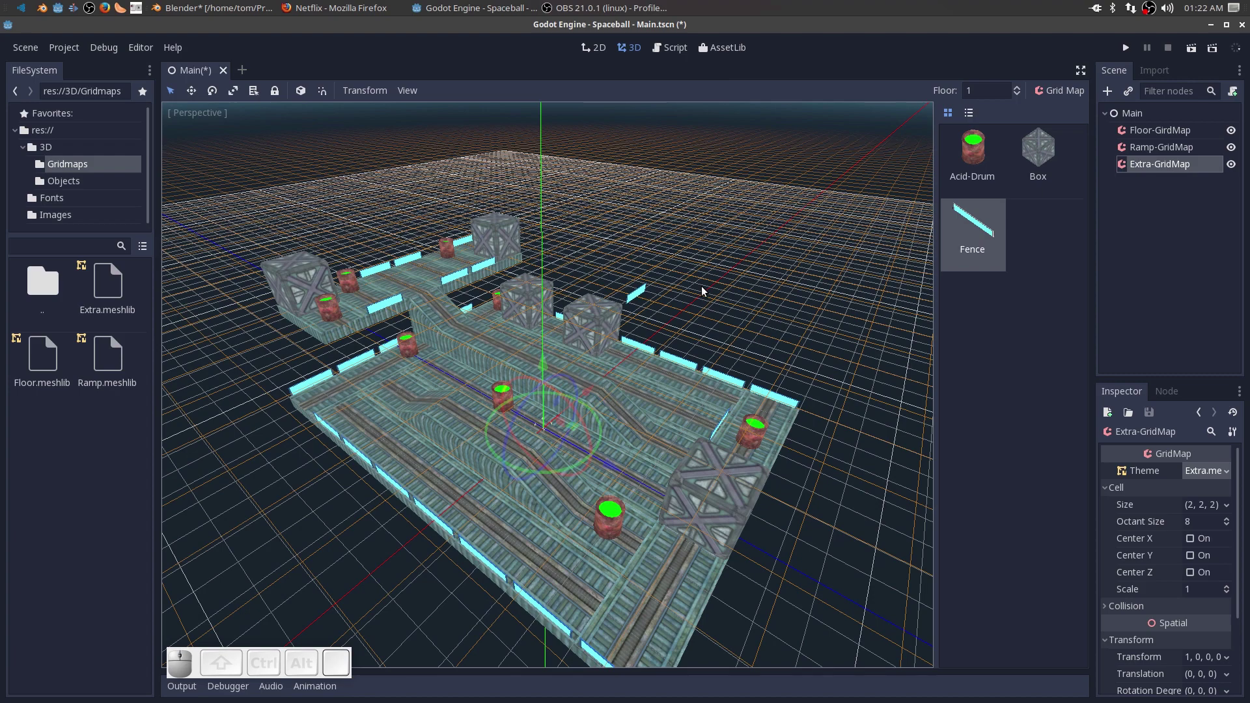
pyautogui.scroll(3)
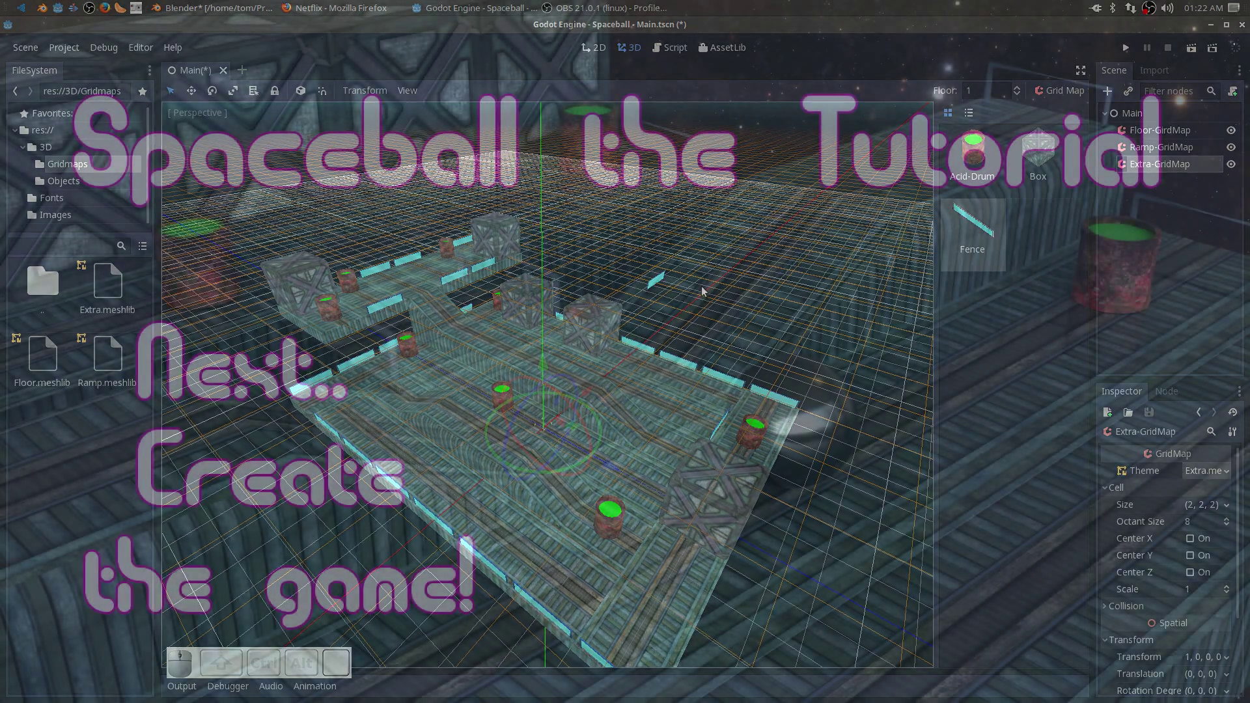